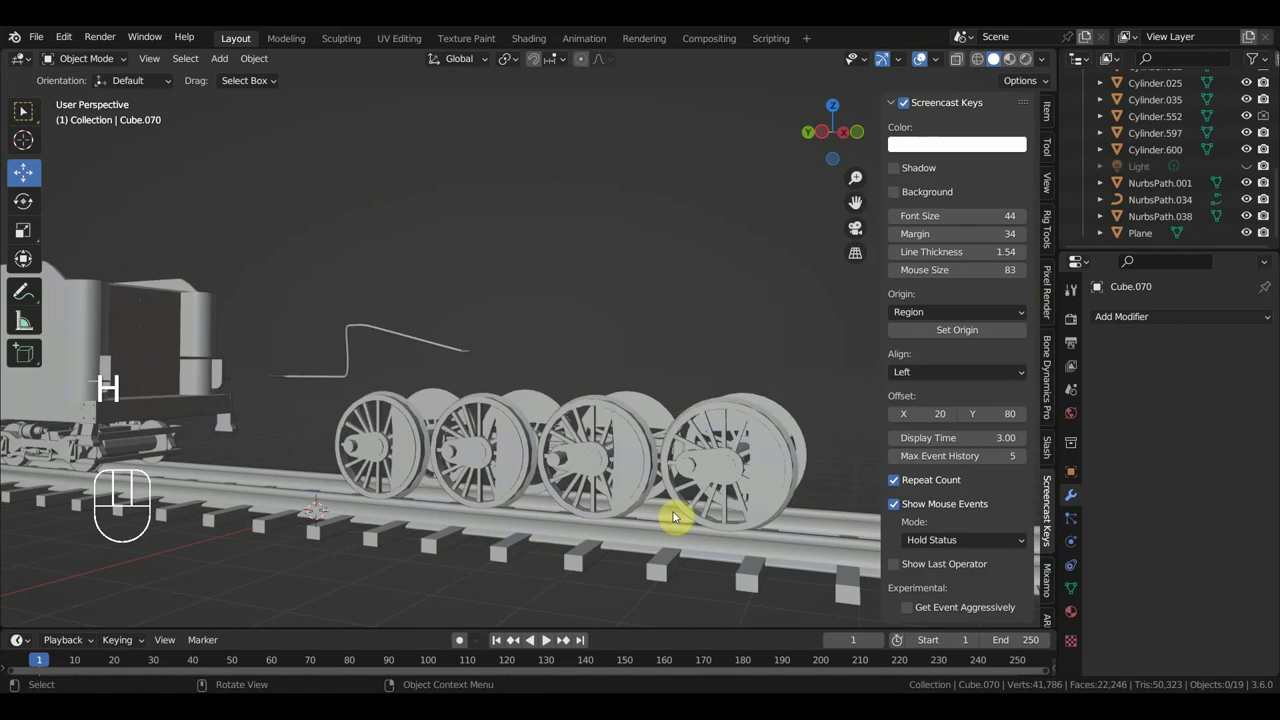
# - View the locomotive from the right side, zoom onto the driving wheels and pick the front wheel Cylinder.009
pyautogui.press('ctrl+z')
pyautogui.press('n')
pyautogui.press('KP_3')
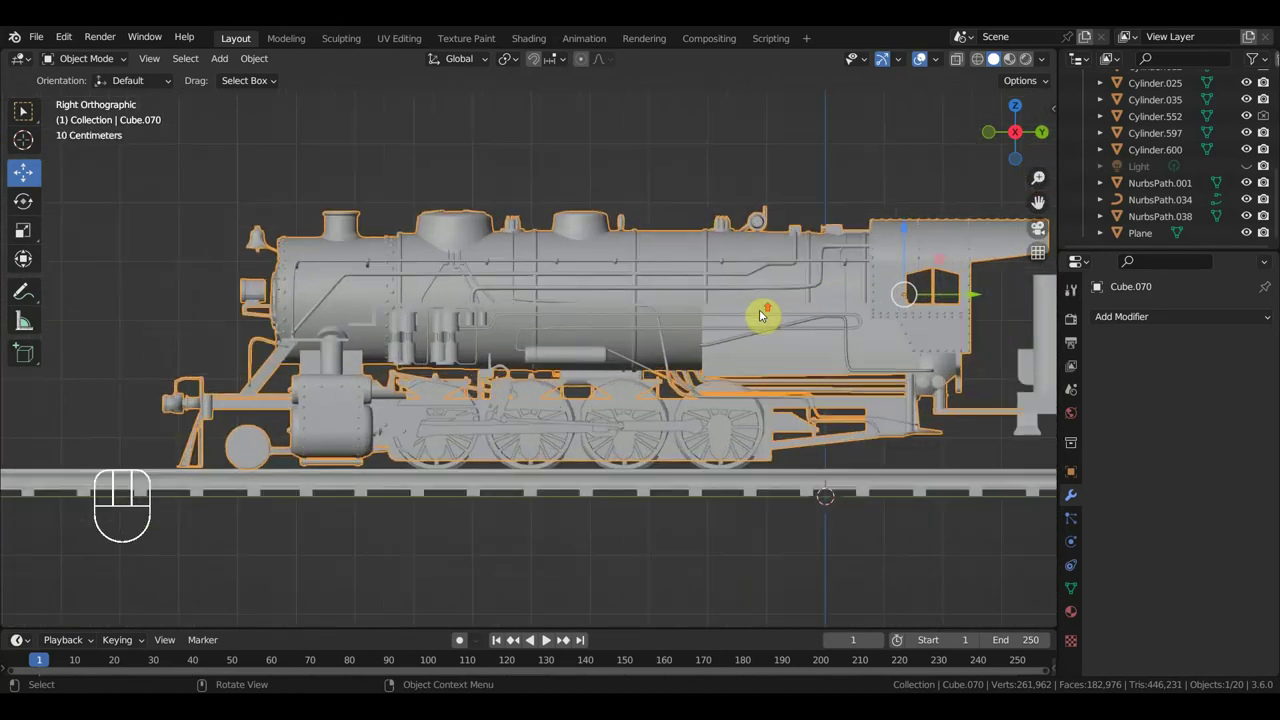
pyautogui.moveTo(766, 291); pyautogui.dragTo(633, 344)
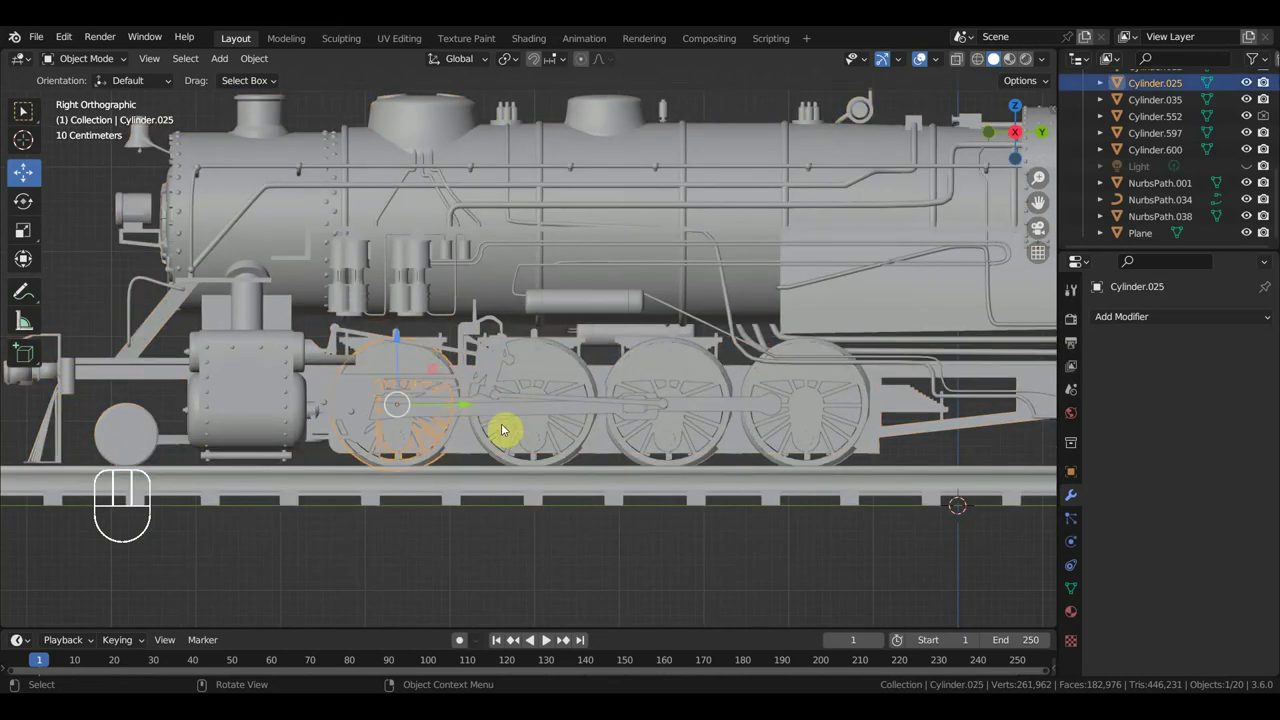
pyautogui.moveTo(448, 456); pyautogui.dragTo(562, 467)
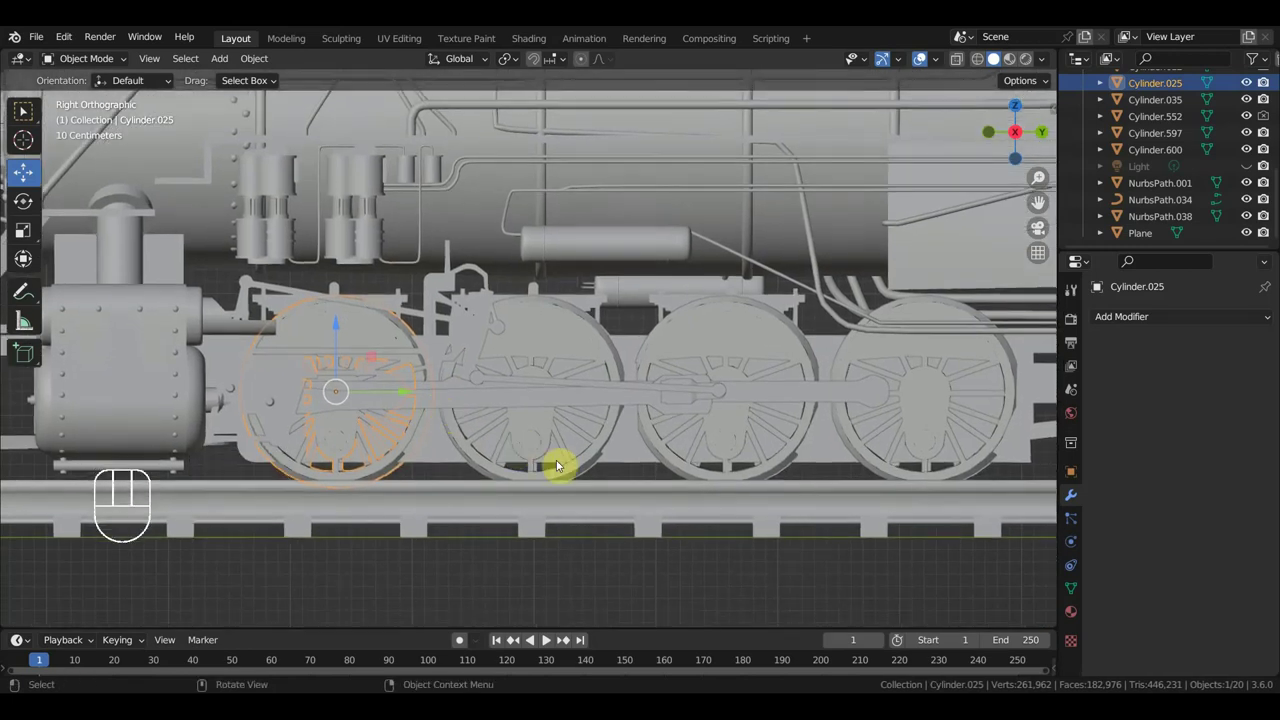
pyautogui.moveTo(571, 348); pyautogui.dragTo(572, 433)
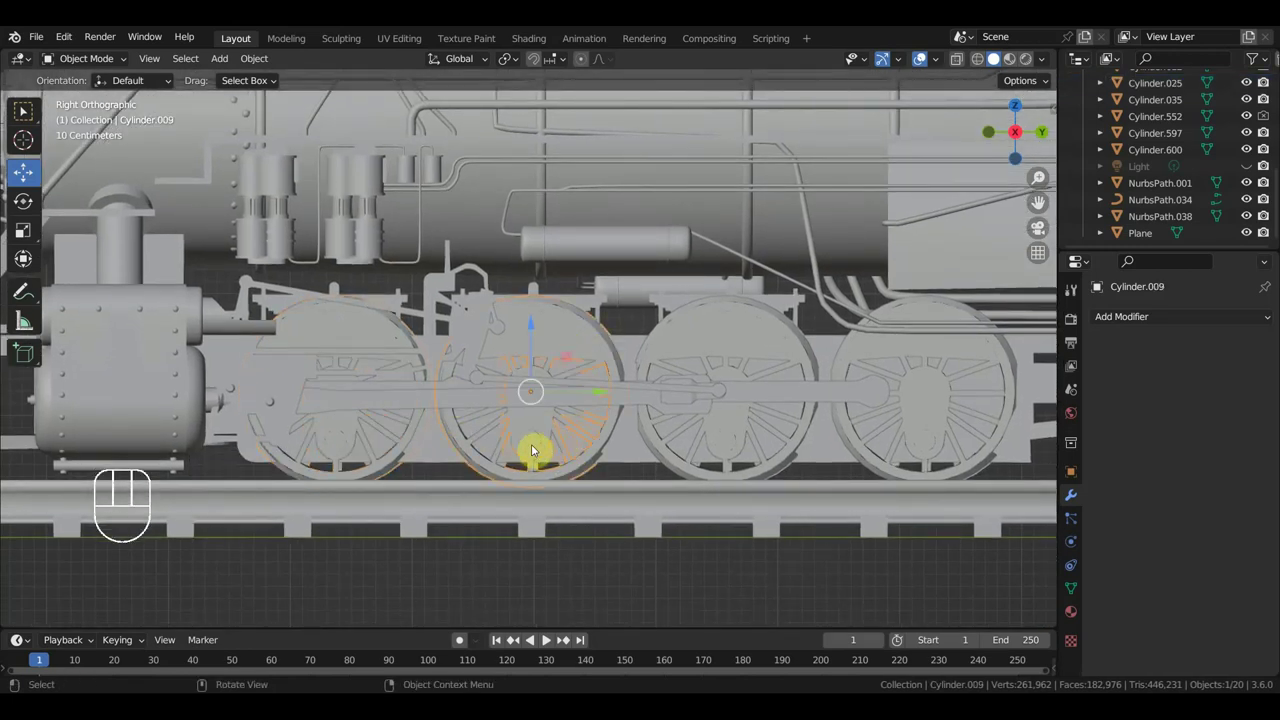
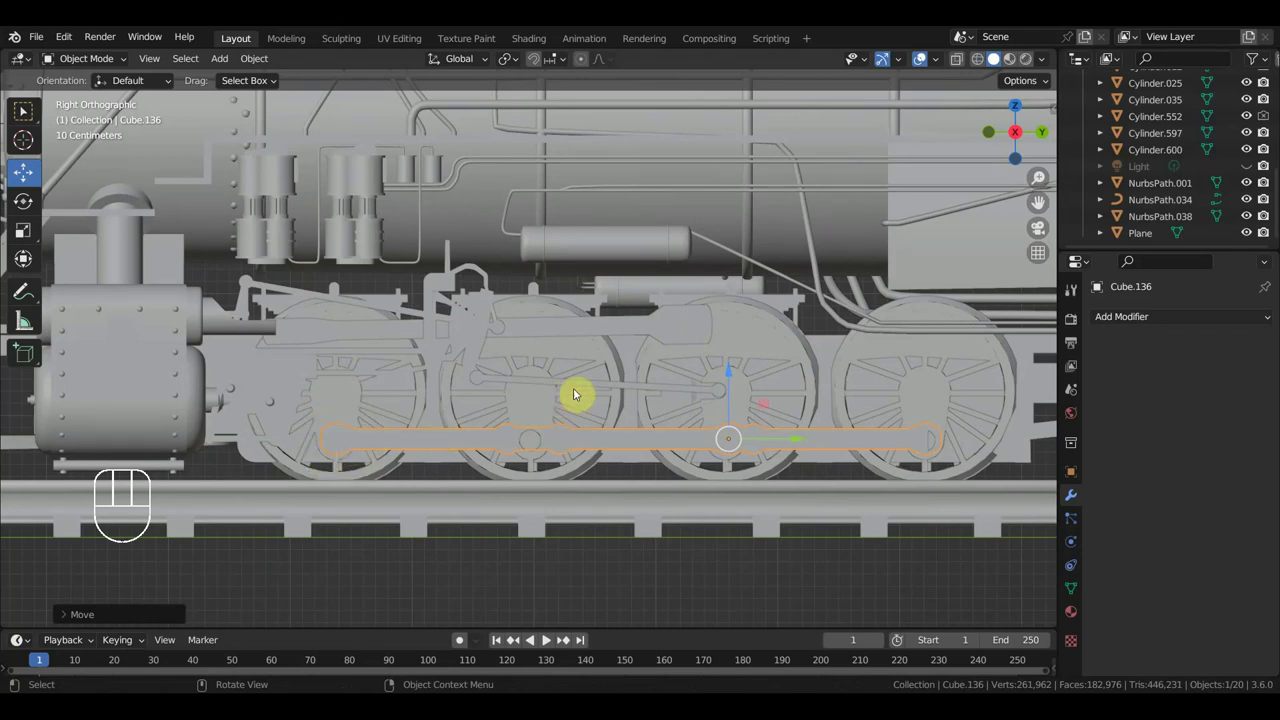
# - Select the upper rod Cube.133 and move it so its end rests on the front wheel's crank pin
pyautogui.click(586, 387)
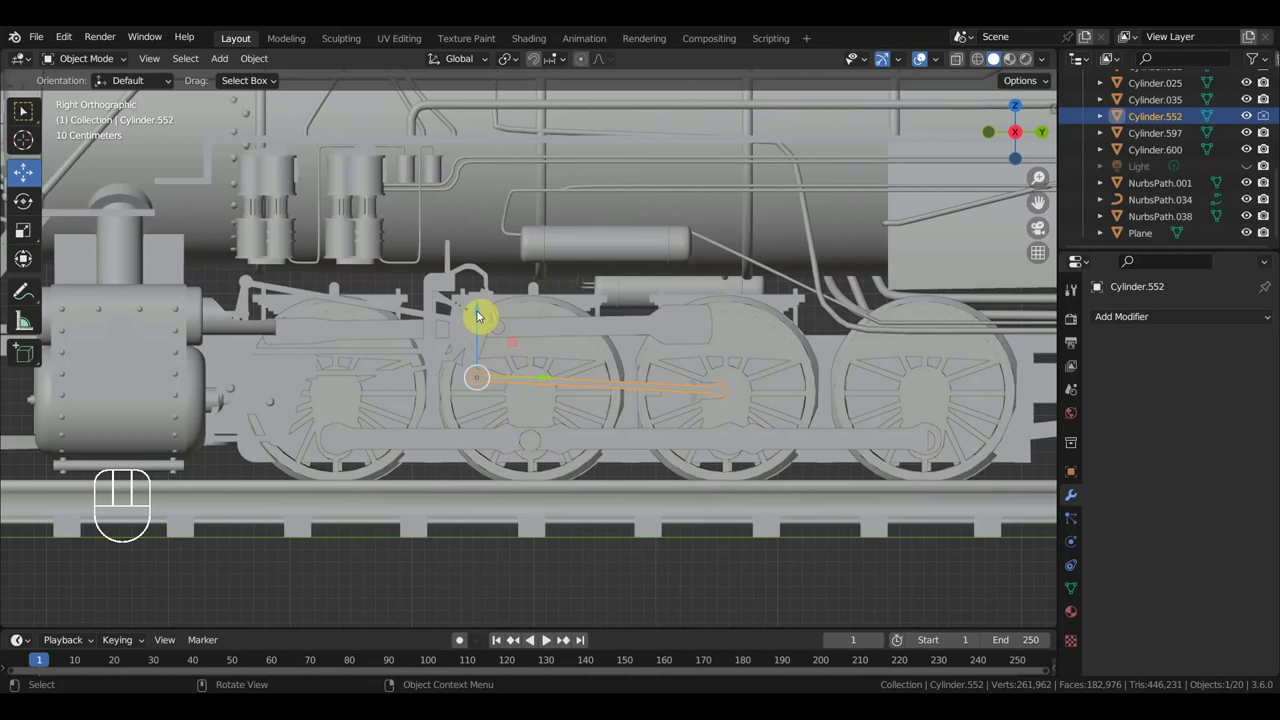
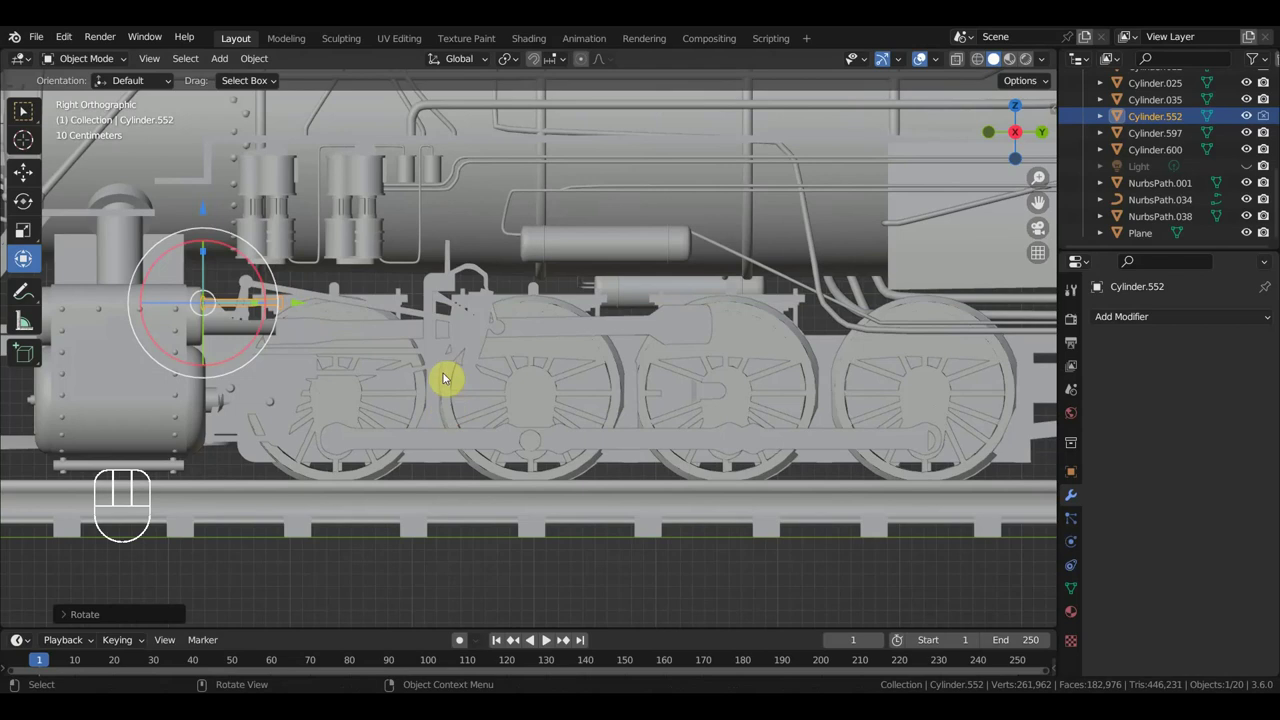
pyautogui.click(576, 330)
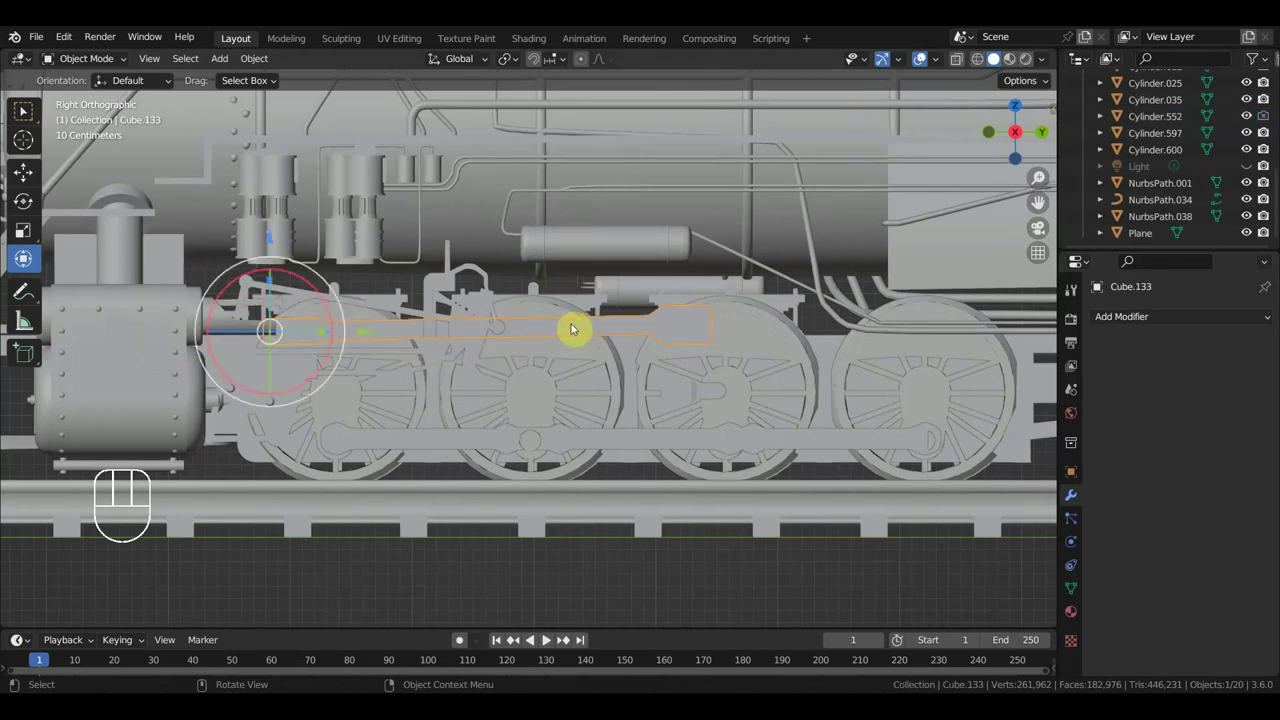
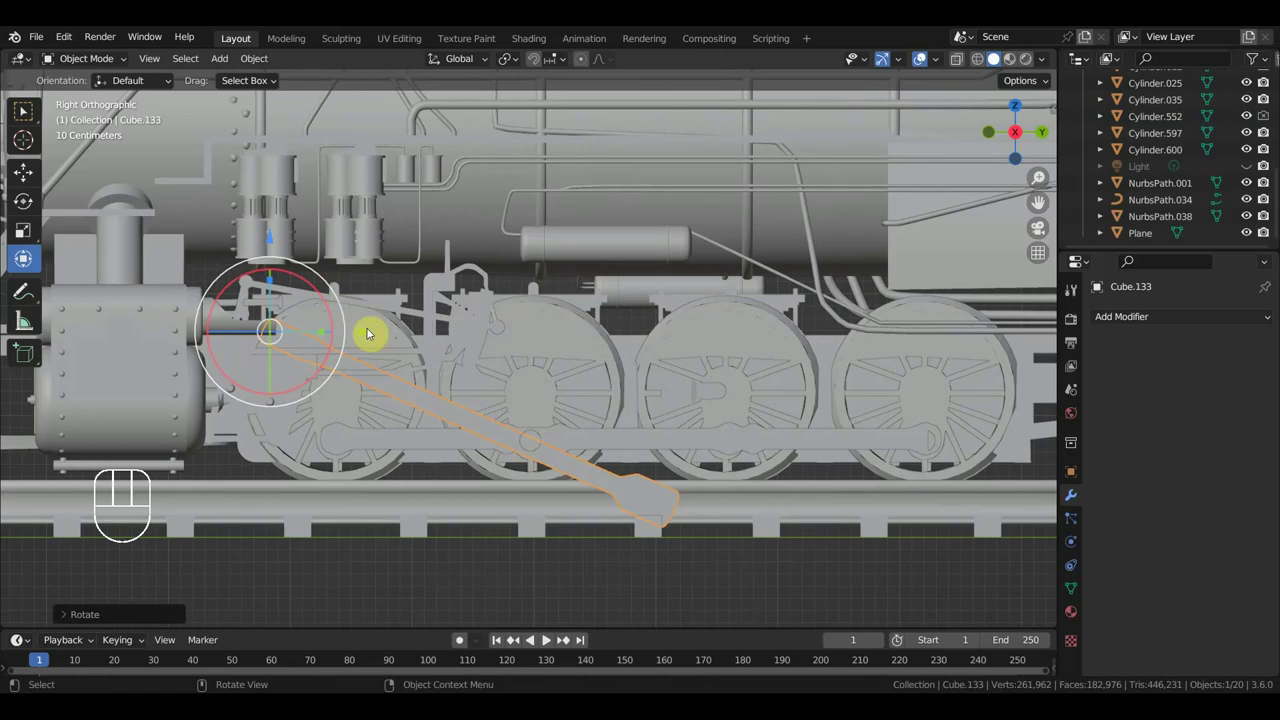
pyautogui.press('g')
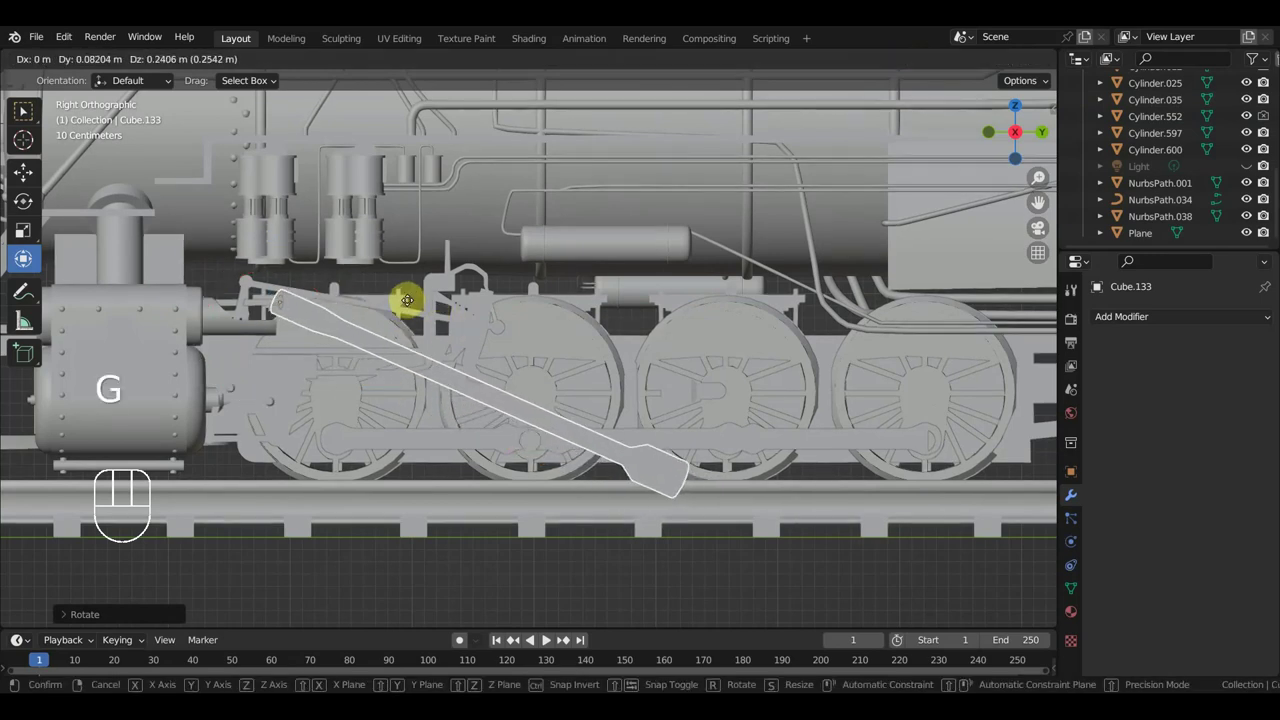
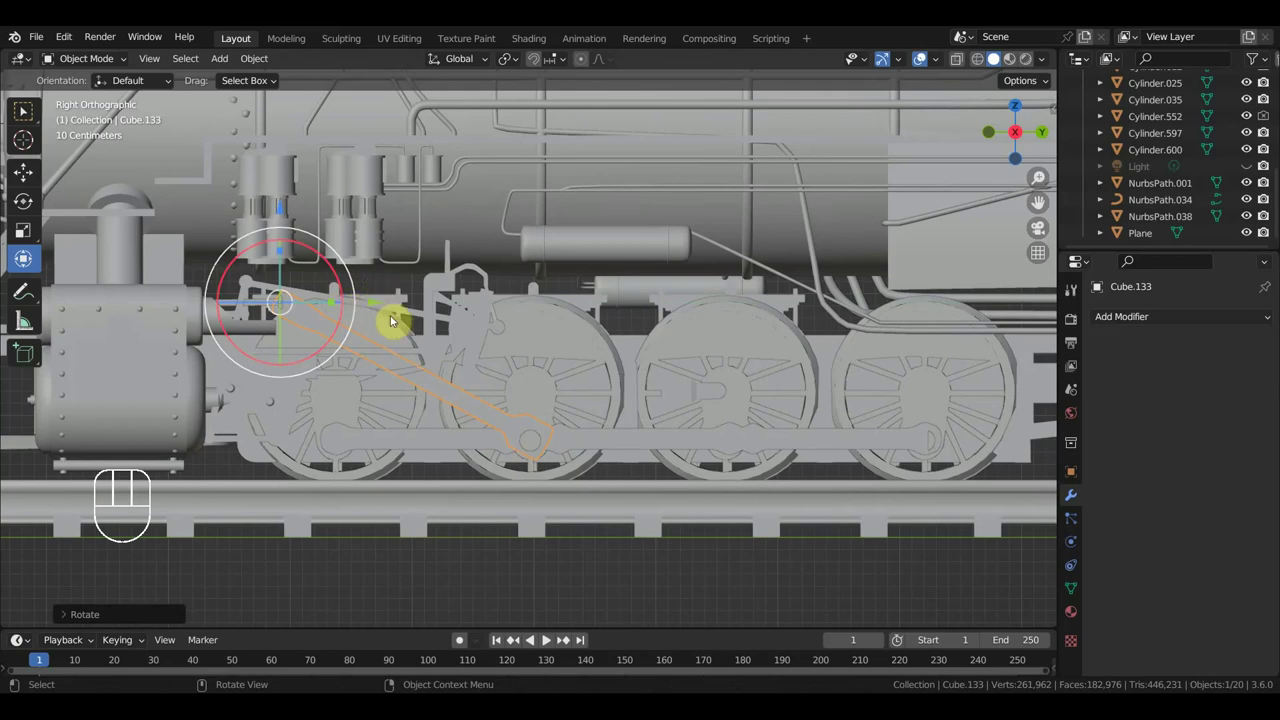
pyautogui.press('g')
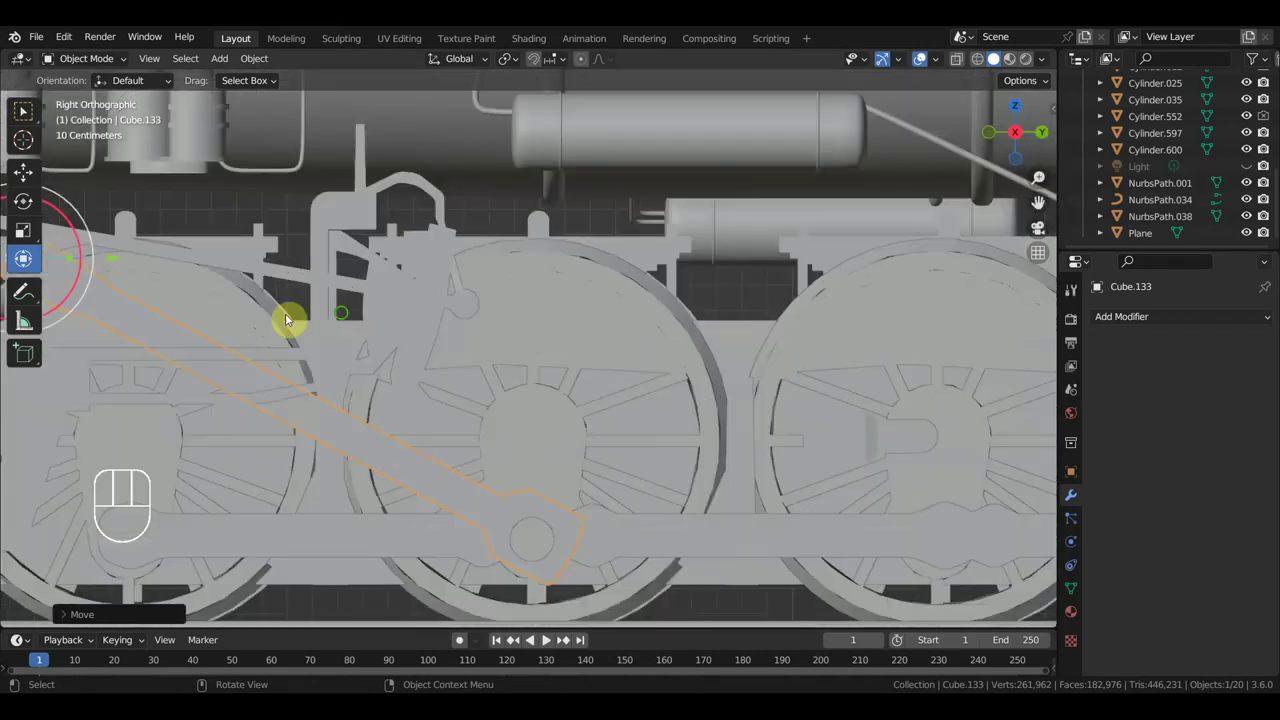
pyautogui.middleClick(479, 298)
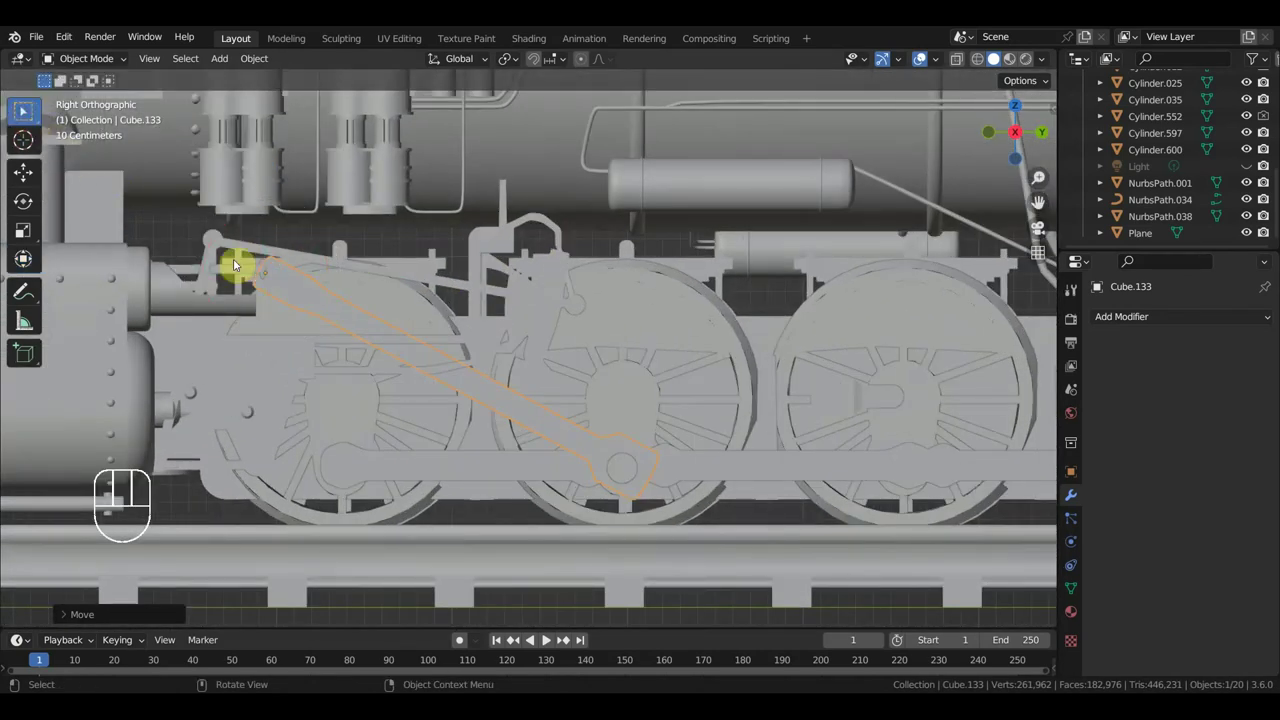
pyautogui.moveTo(254, 330); pyautogui.dragTo(250, 342)
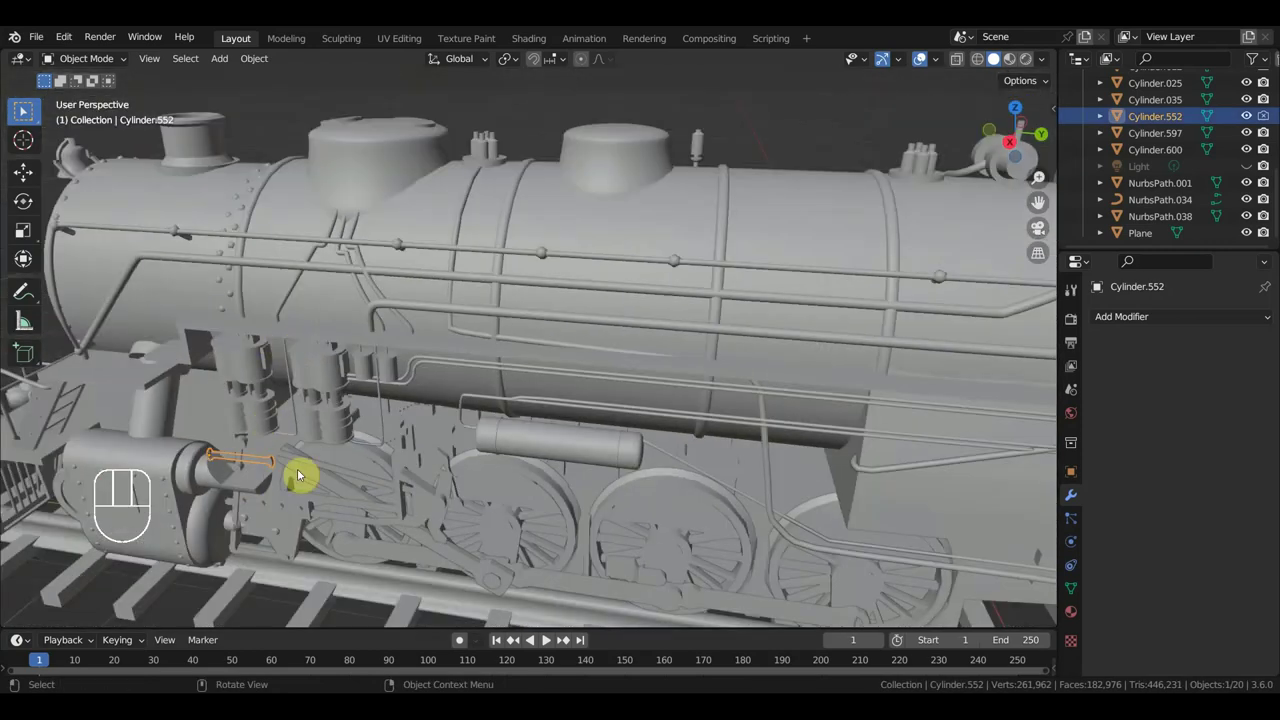
# - Return to the right side view and add a single-bone armature at the origin beneath the locomotive
pyautogui.middleClick(308, 433)
pyautogui.press('KP_3')
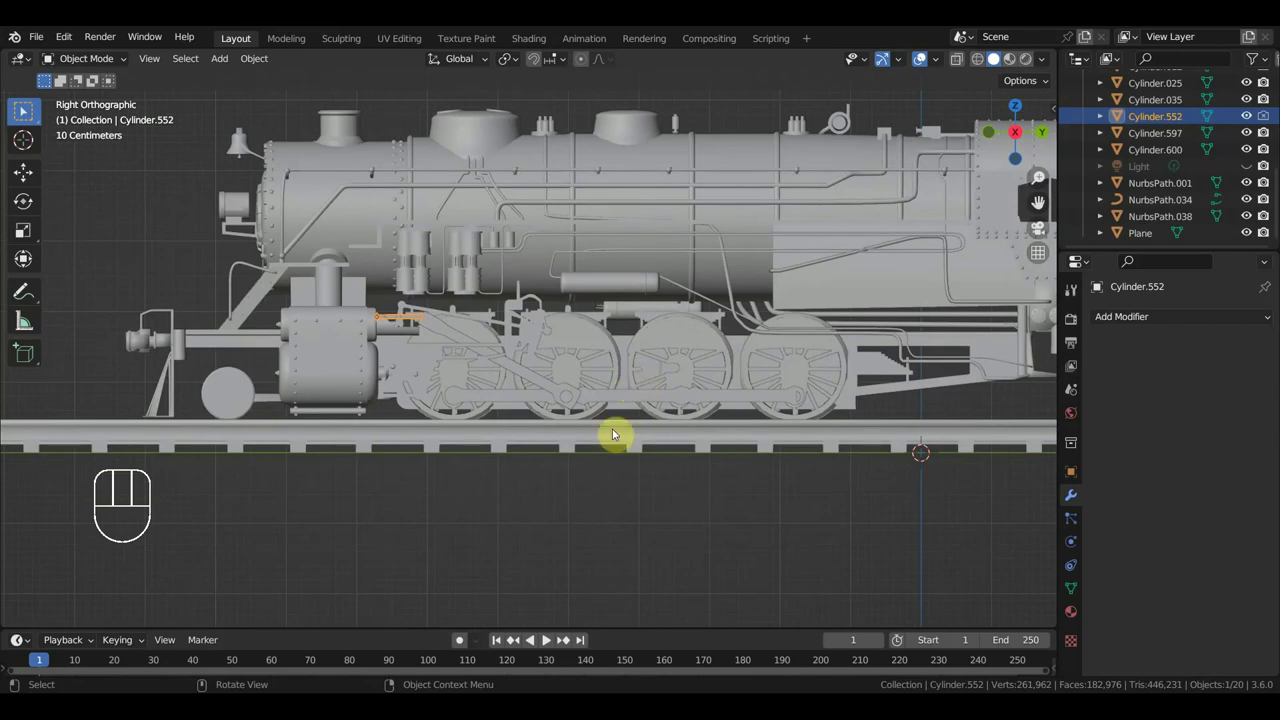
pyautogui.press('shift+a')
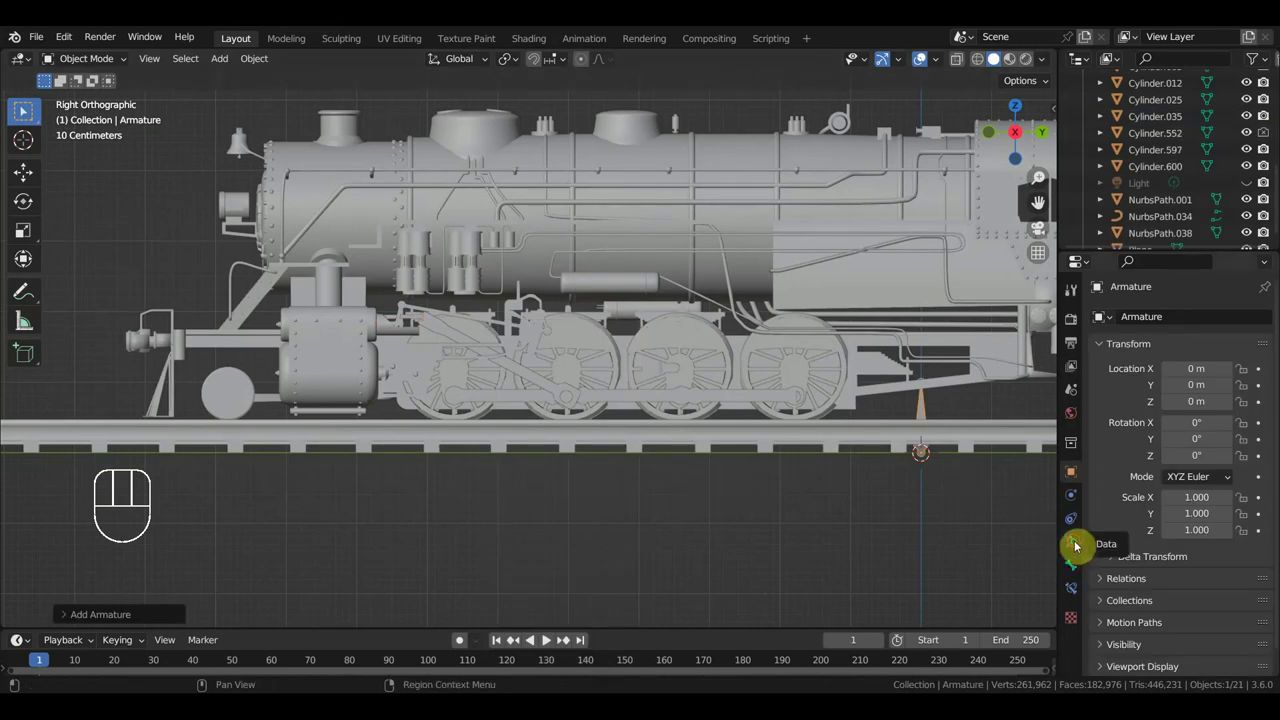
# - Show the armature's data settings, enter Edit Mode and select the whole bone for shaping
pyautogui.moveTo(1174, 638); pyautogui.dragTo(1077, 515)
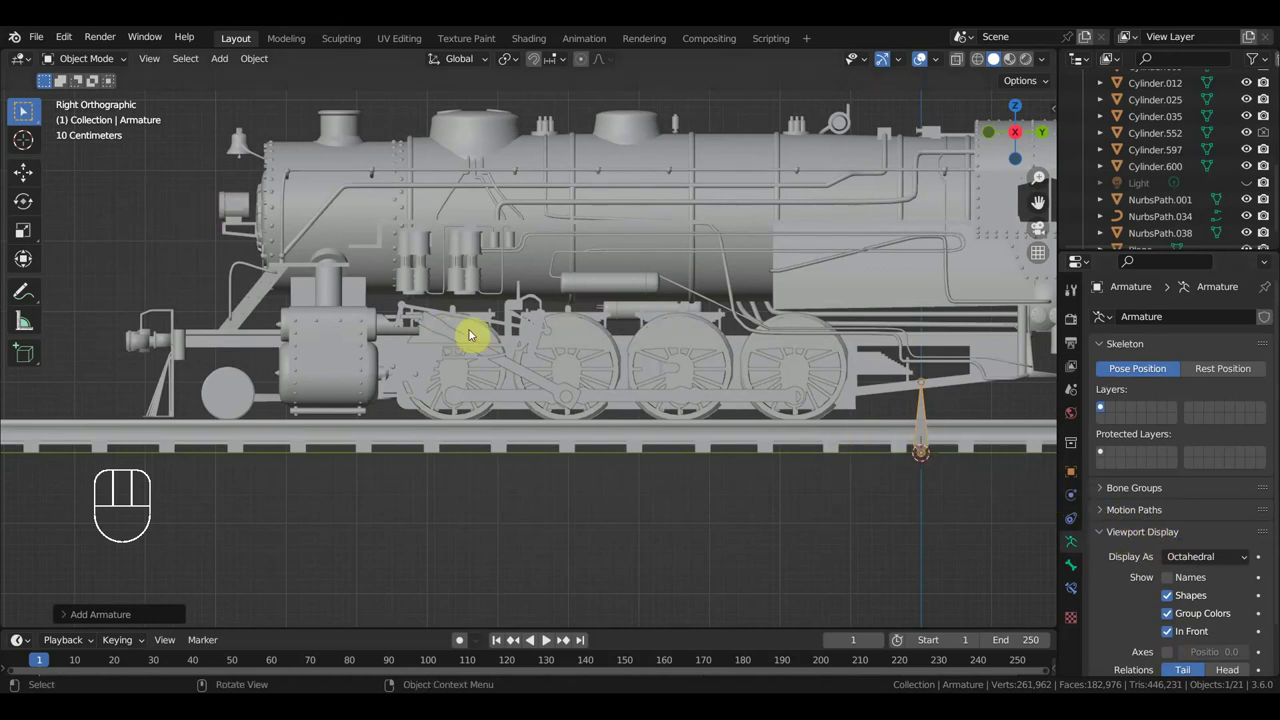
pyautogui.moveTo(96, 65); pyautogui.dragTo(26, 112)
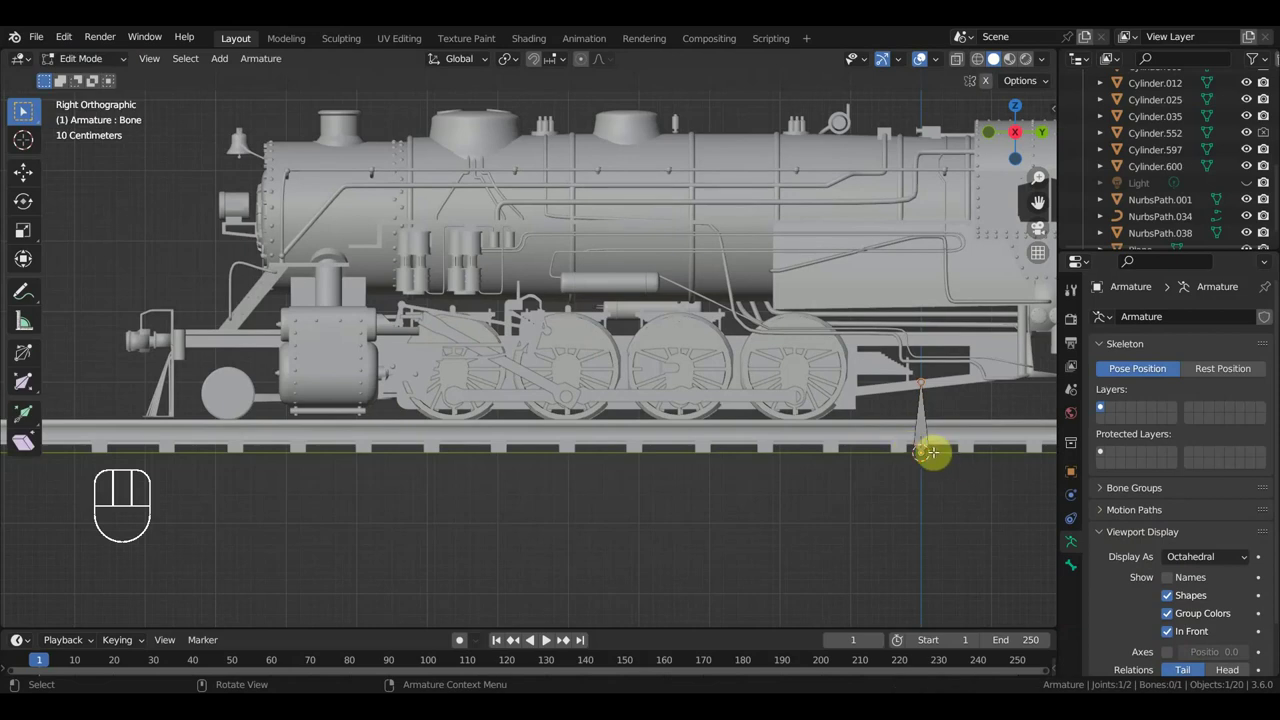
pyautogui.press('a')
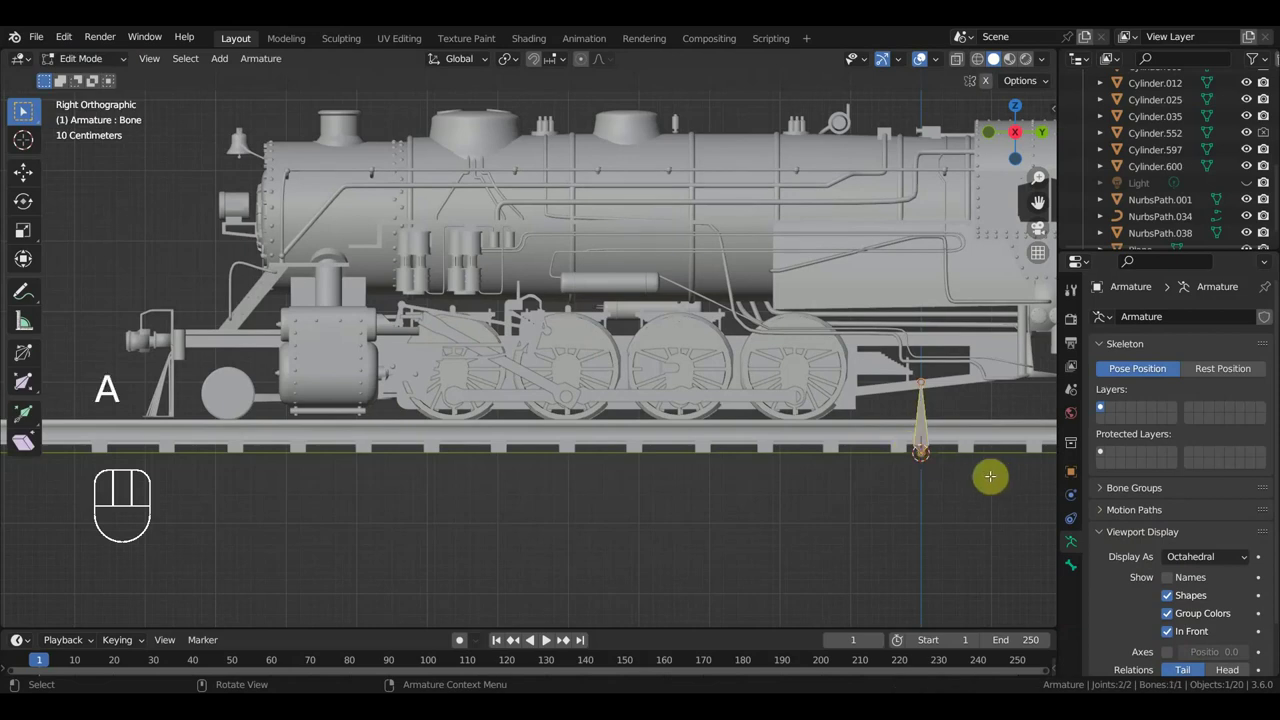
pyautogui.click(27, 110)
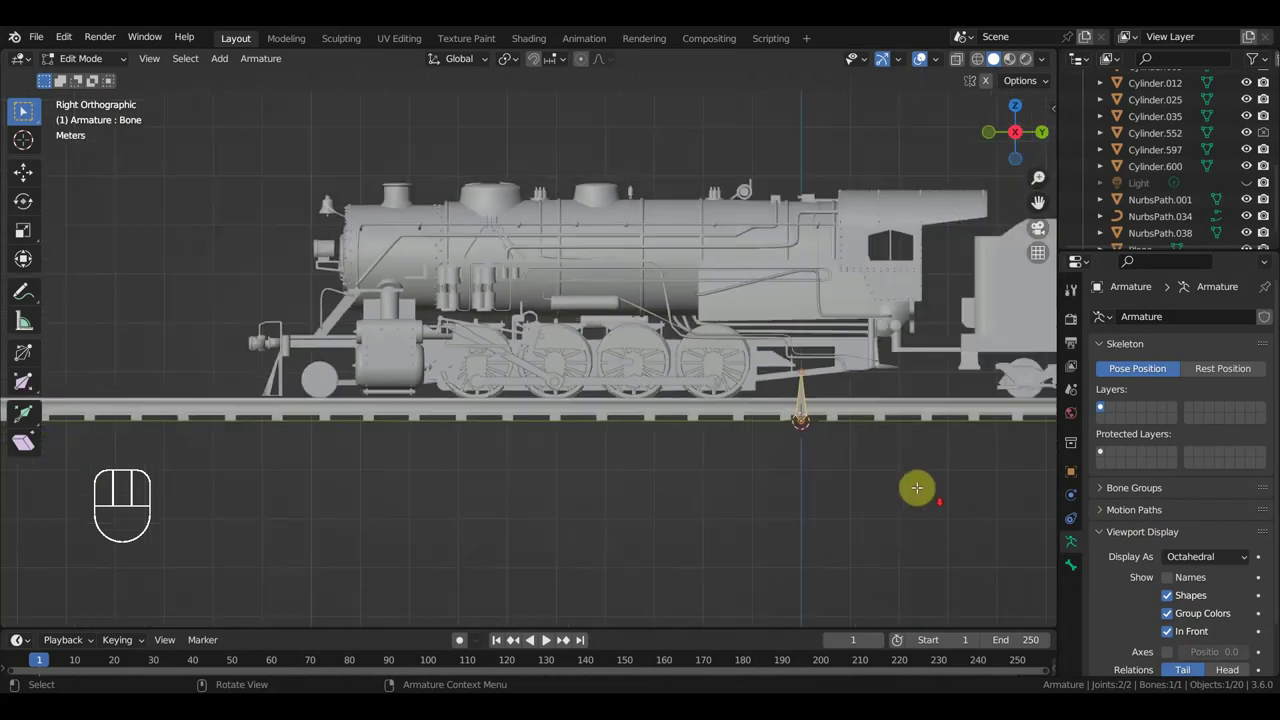
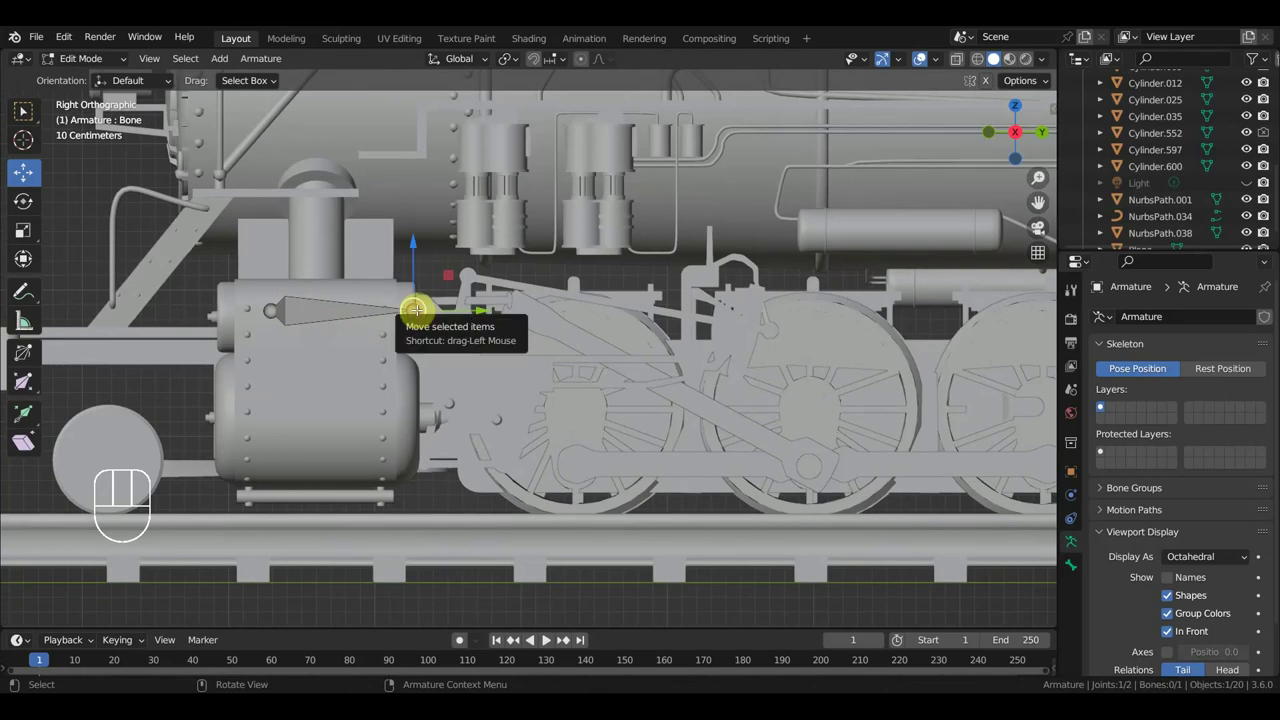
# - Extrude bones down to the front driving wheel's hub and move the joints into place
pyautogui.press('e')
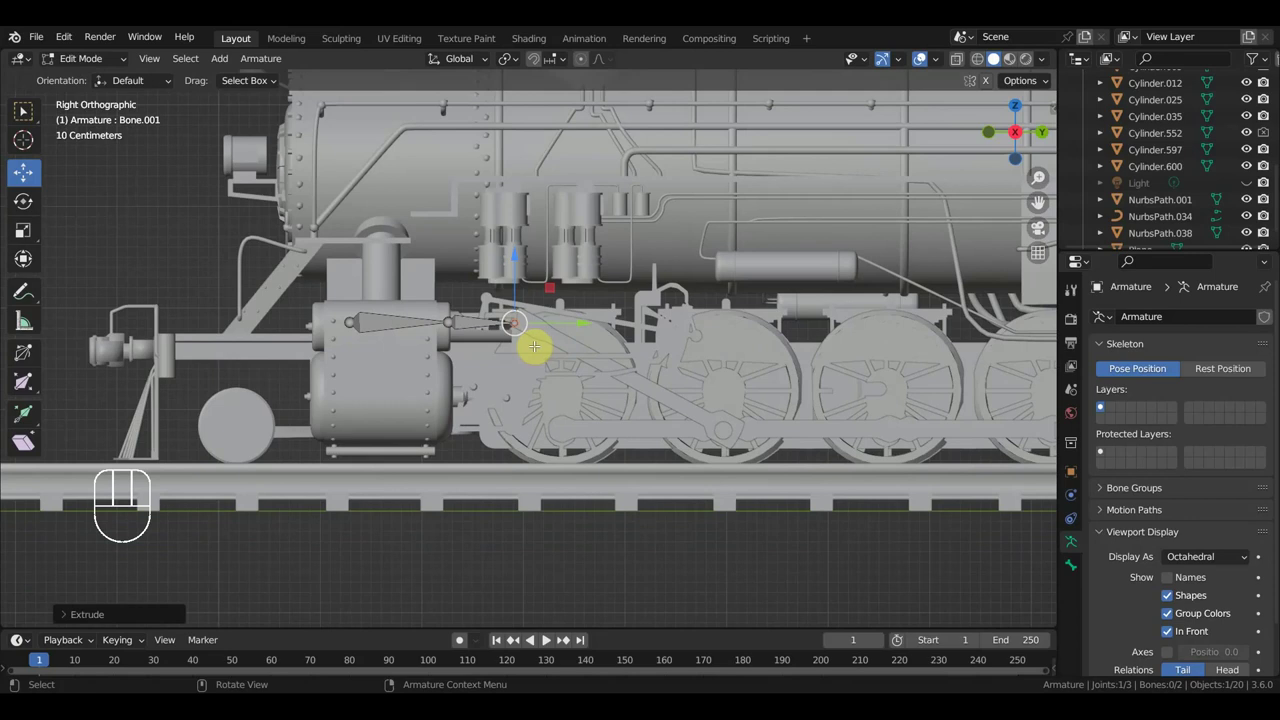
pyautogui.press('e')
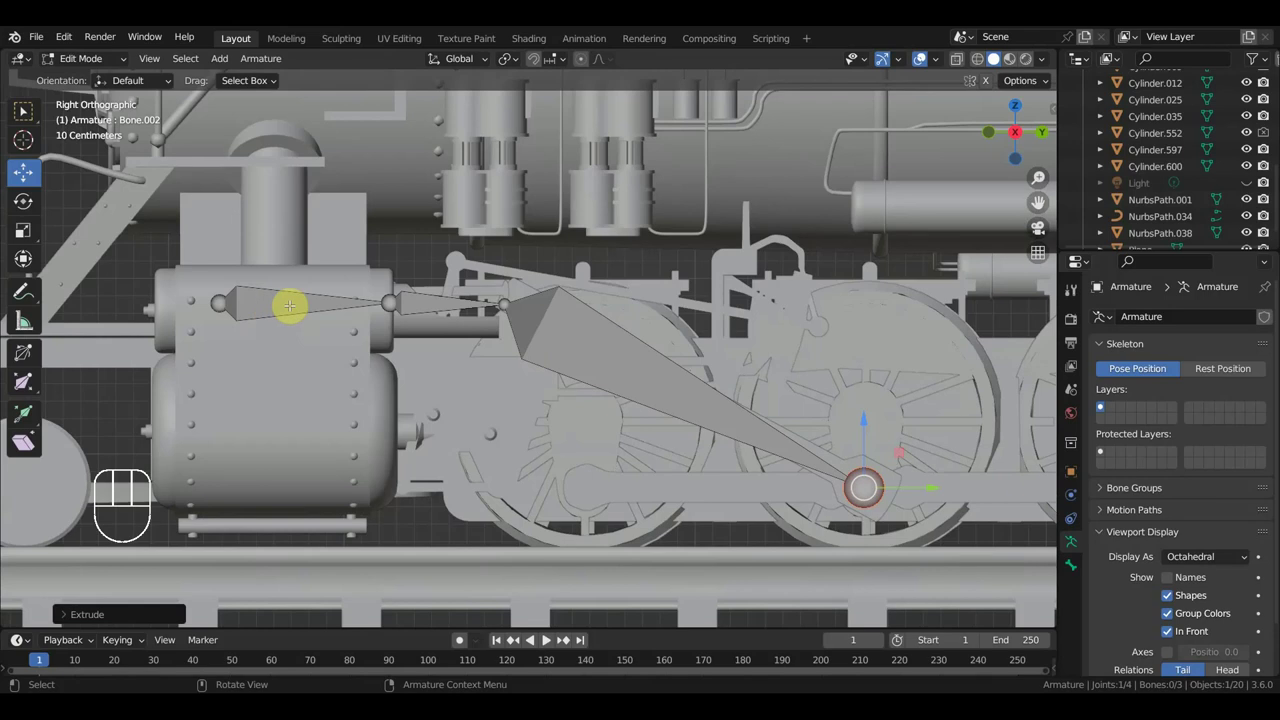
pyautogui.press('a')
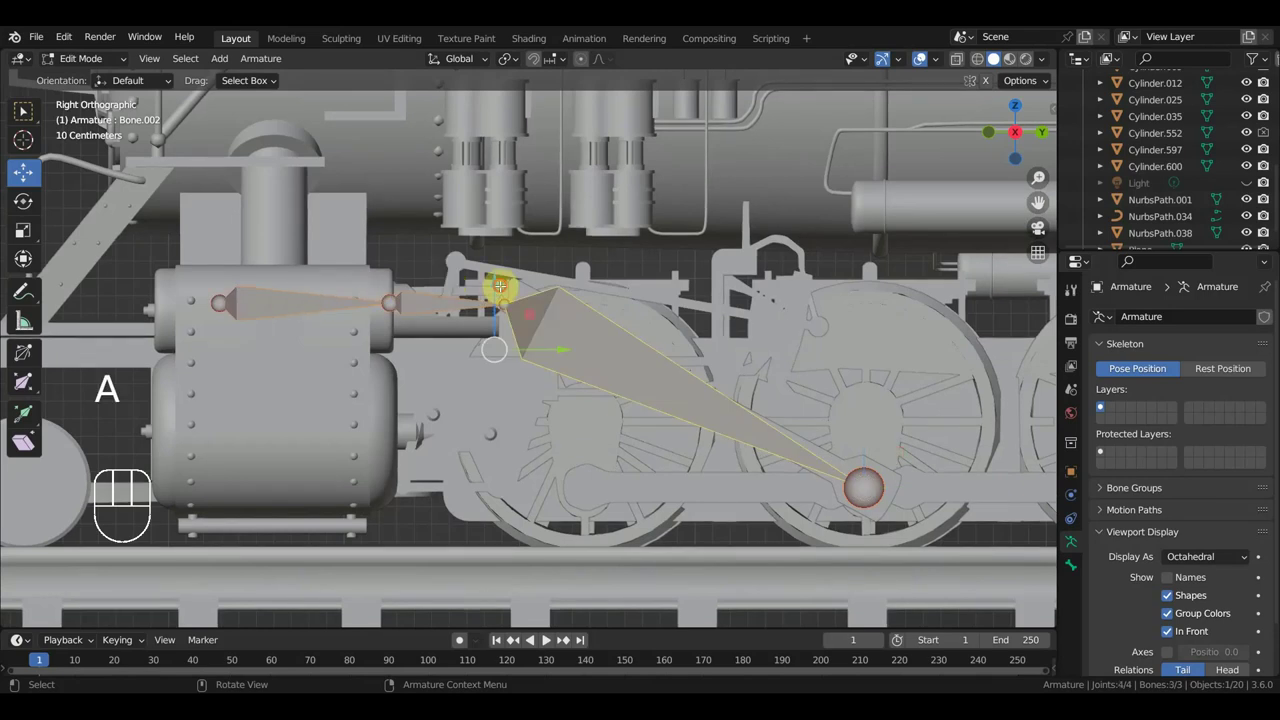
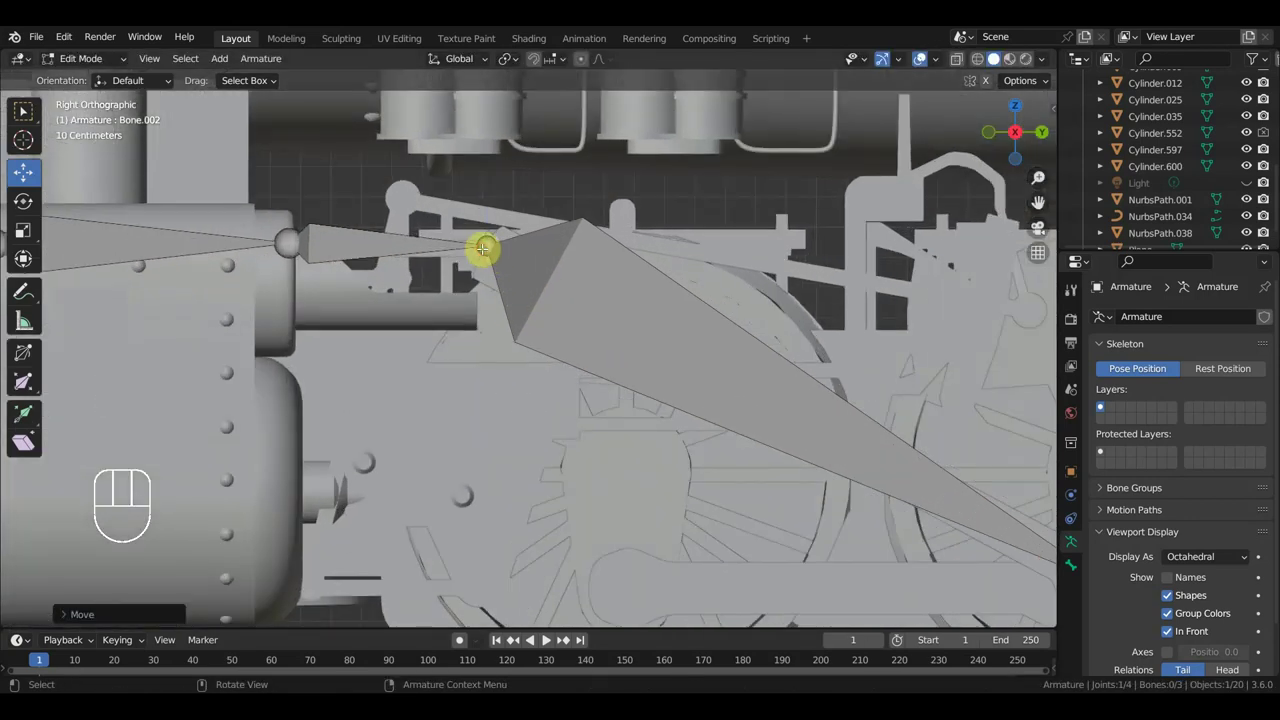
pyautogui.press('g')
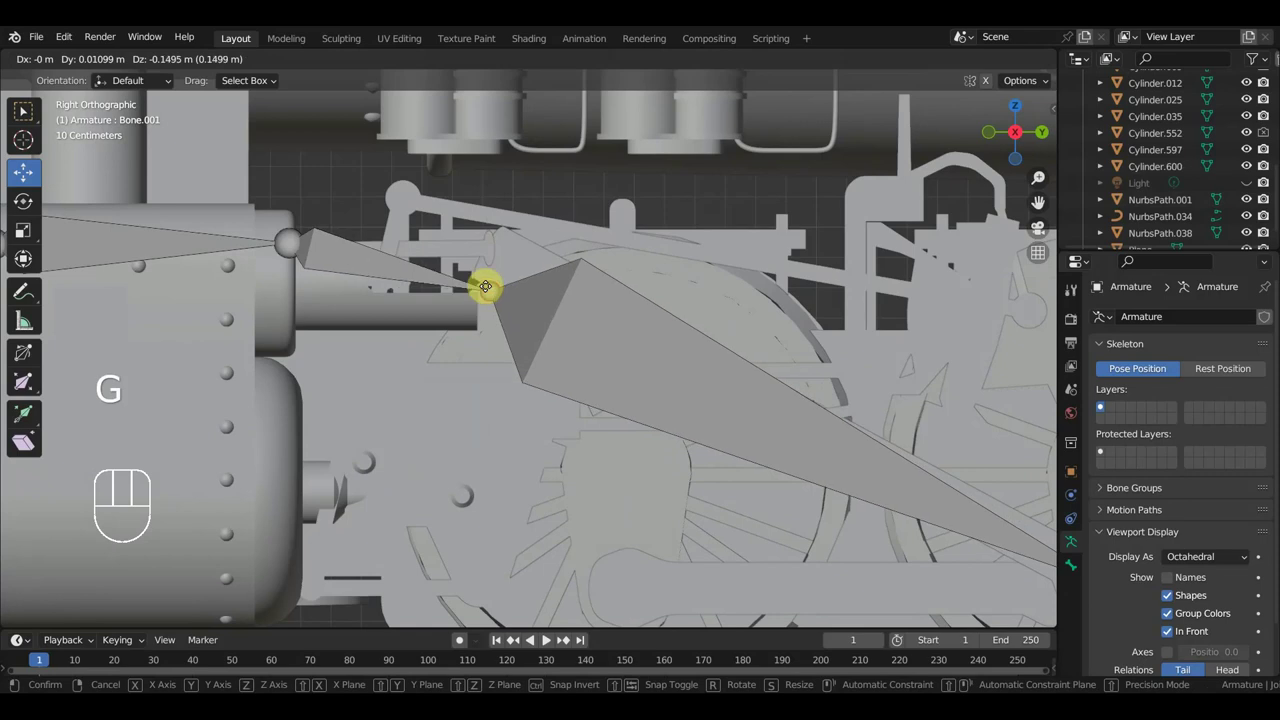
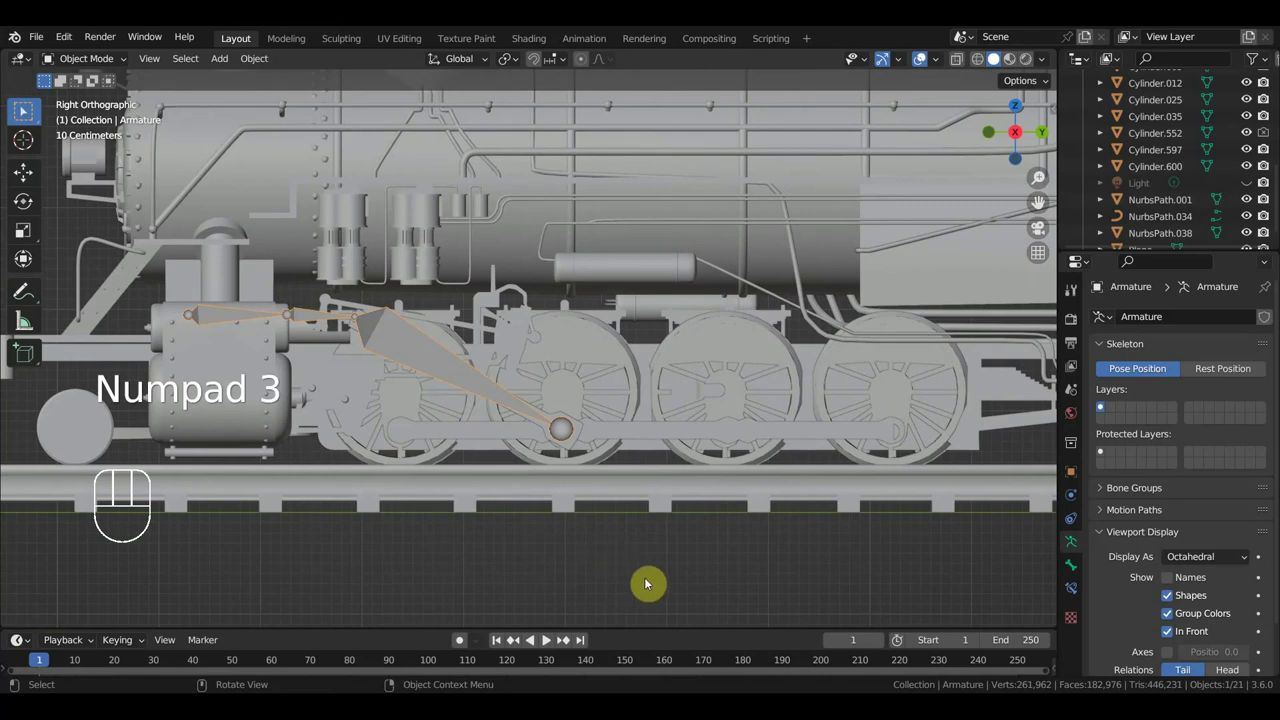
# - Add an empty and move it onto the front driving wheel's crank pin
pyautogui.press('shift+a')
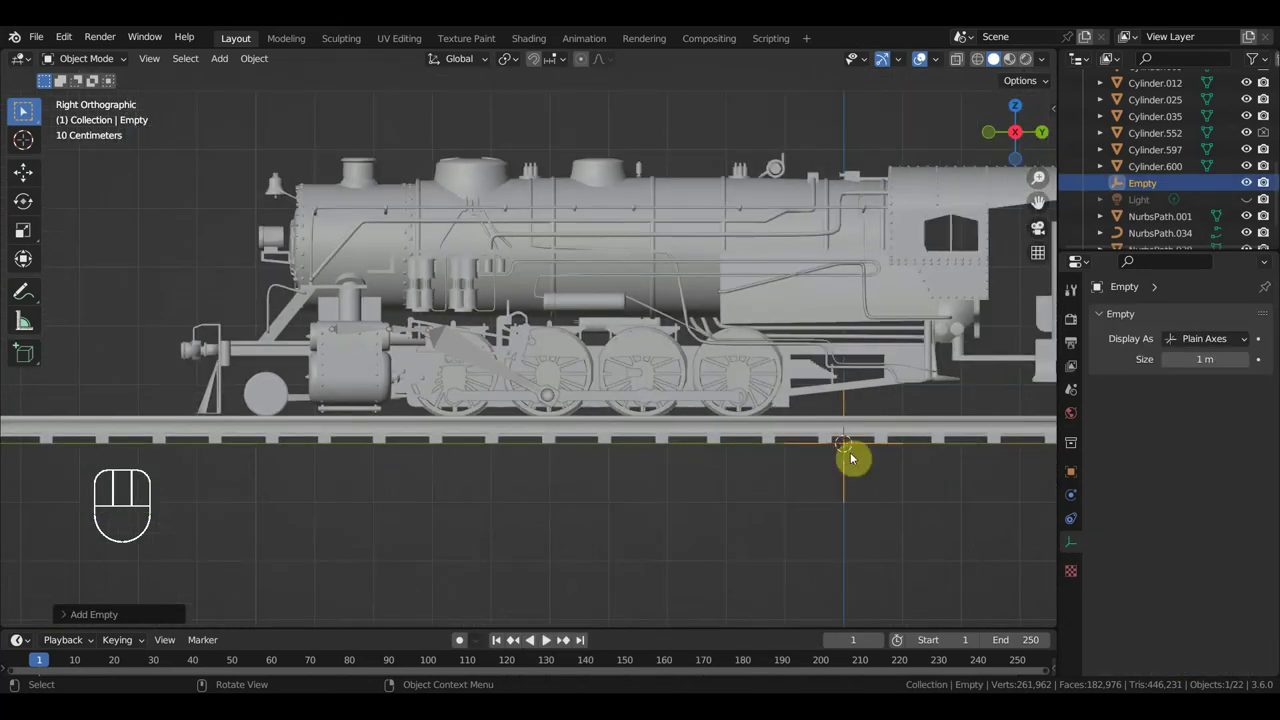
pyautogui.moveTo(943, 505); pyautogui.dragTo(864, 480)
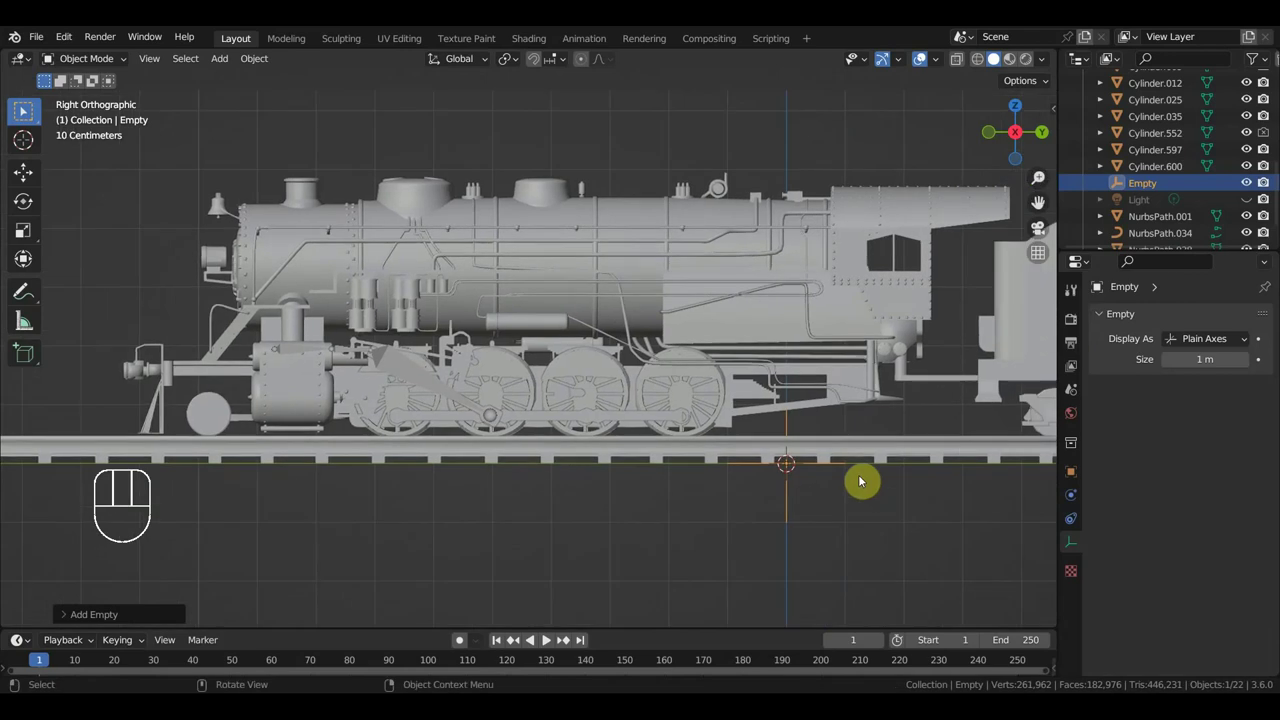
pyautogui.press('g')
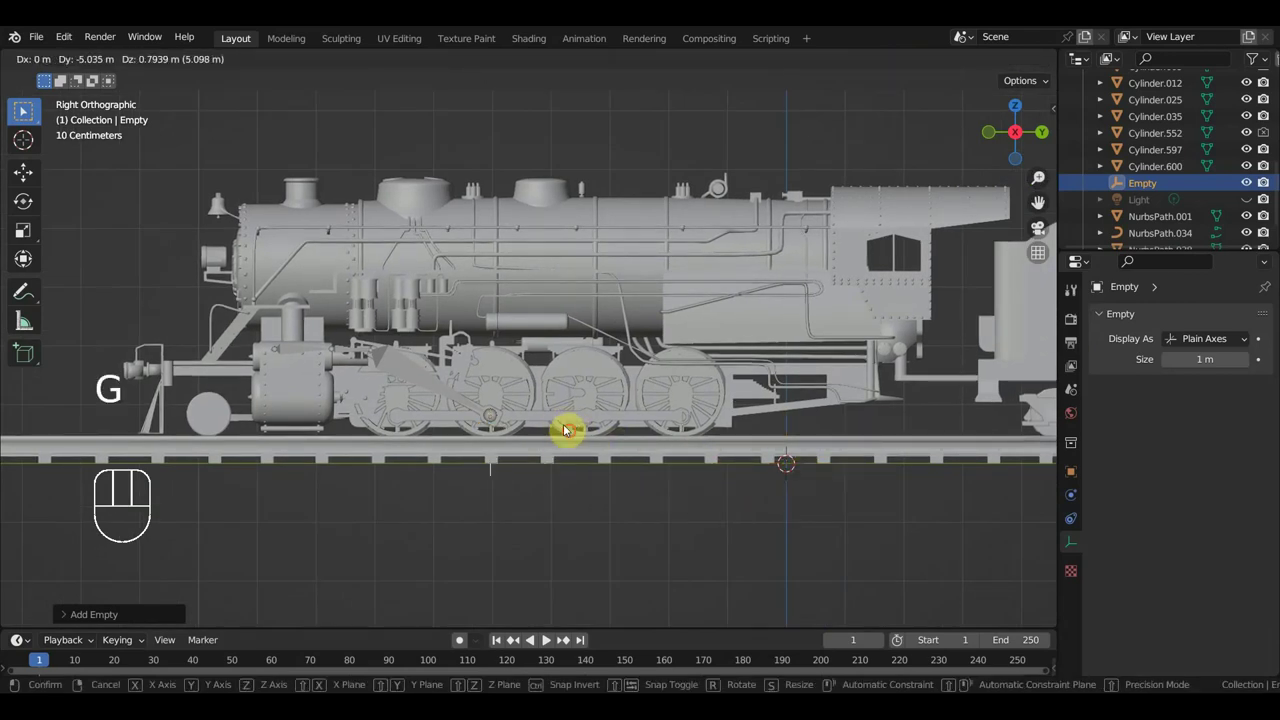
pyautogui.middleClick(635, 436)
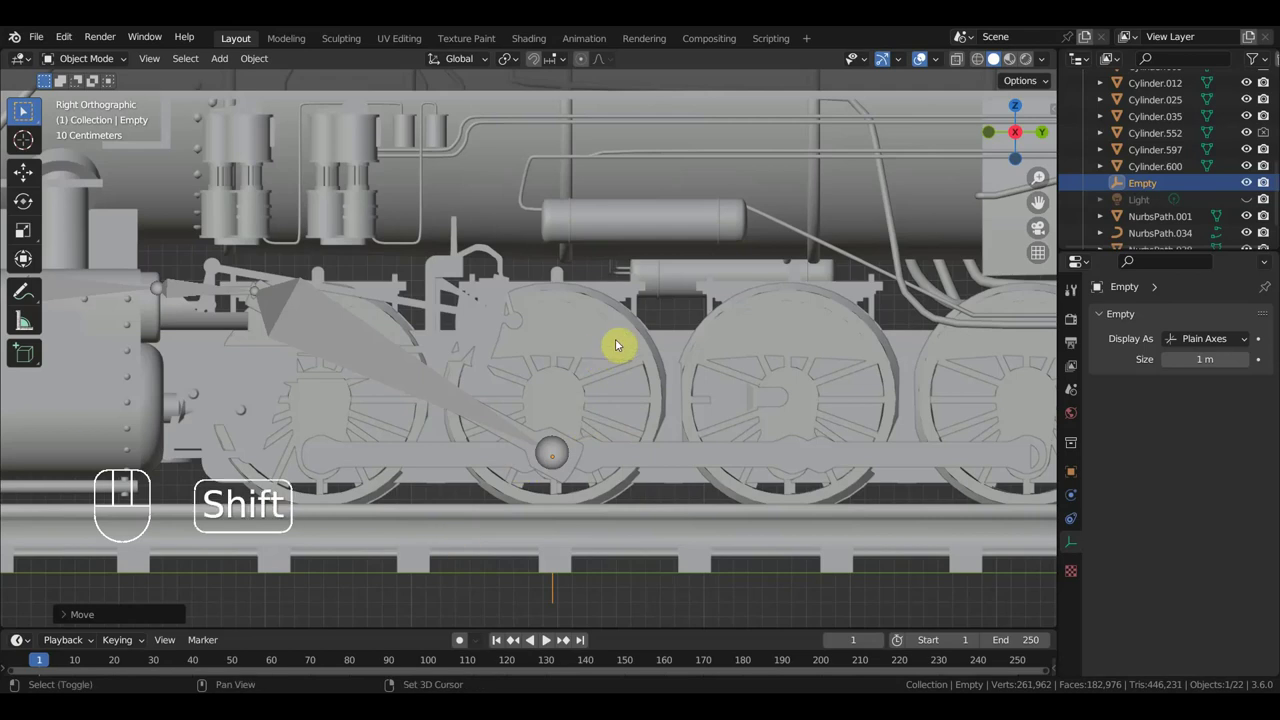
# - Parent the empty to the front driving wheel Cylinder.009 as an object child
pyautogui.press('ctrl+p')
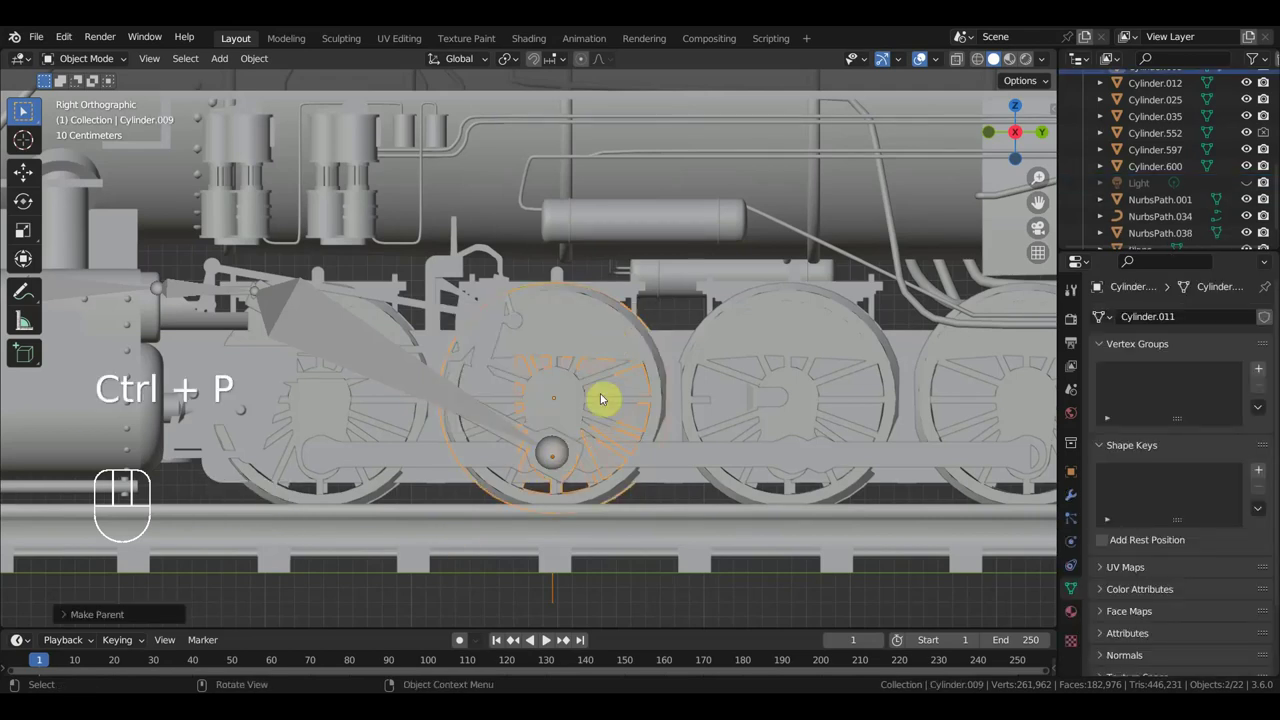
pyautogui.press('ctrl+p')
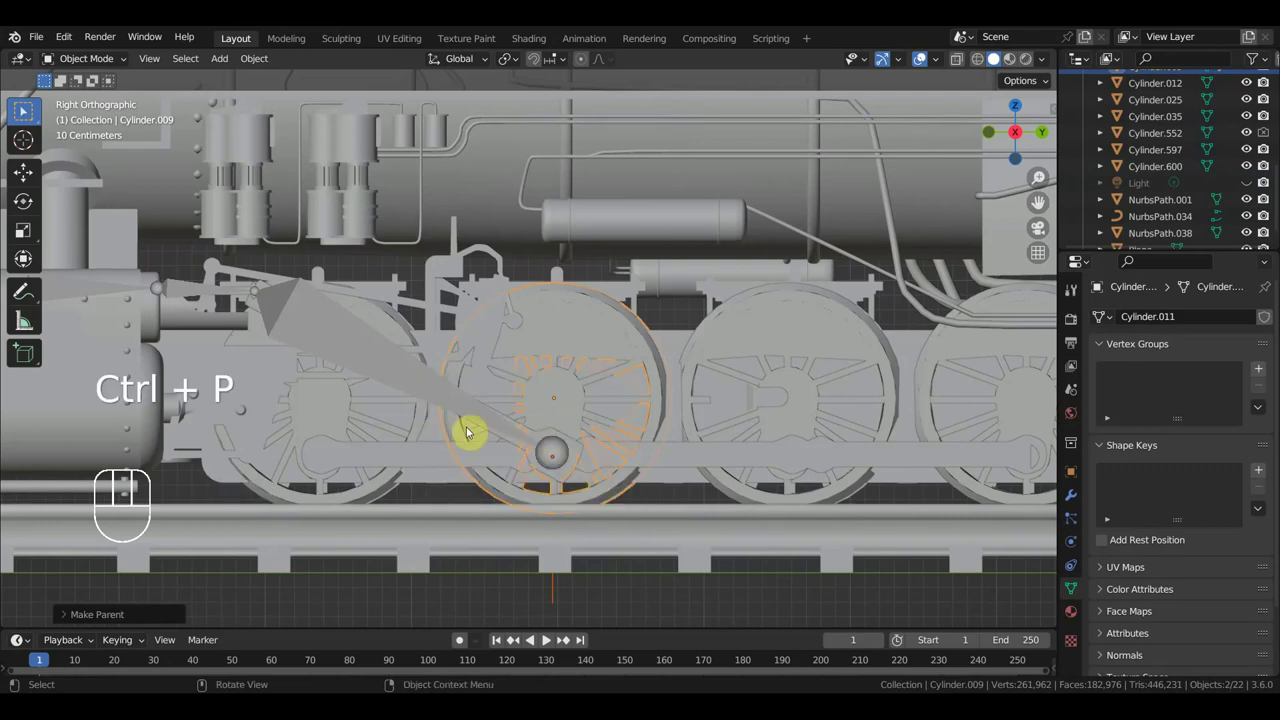
pyautogui.middleClick(399, 354)
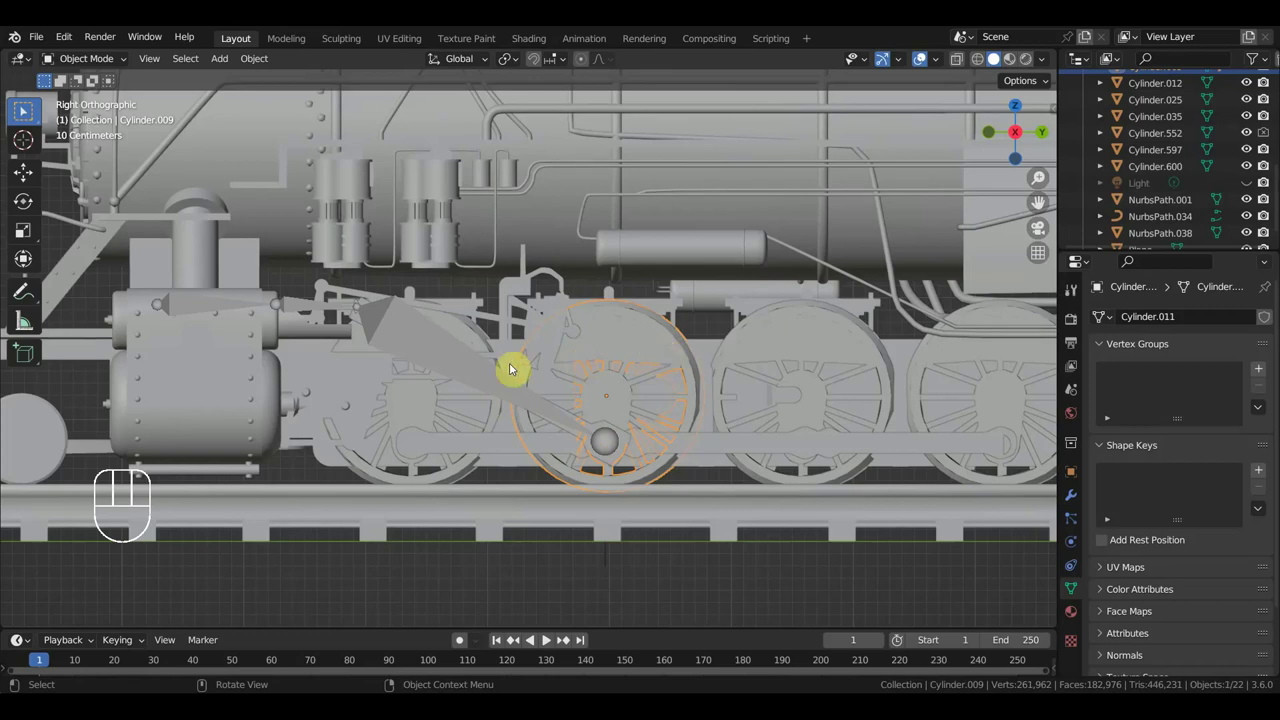
# - In Pose Mode, give Bone.002 an IK bone constraint targeting the Empty
pyautogui.click(474, 371)
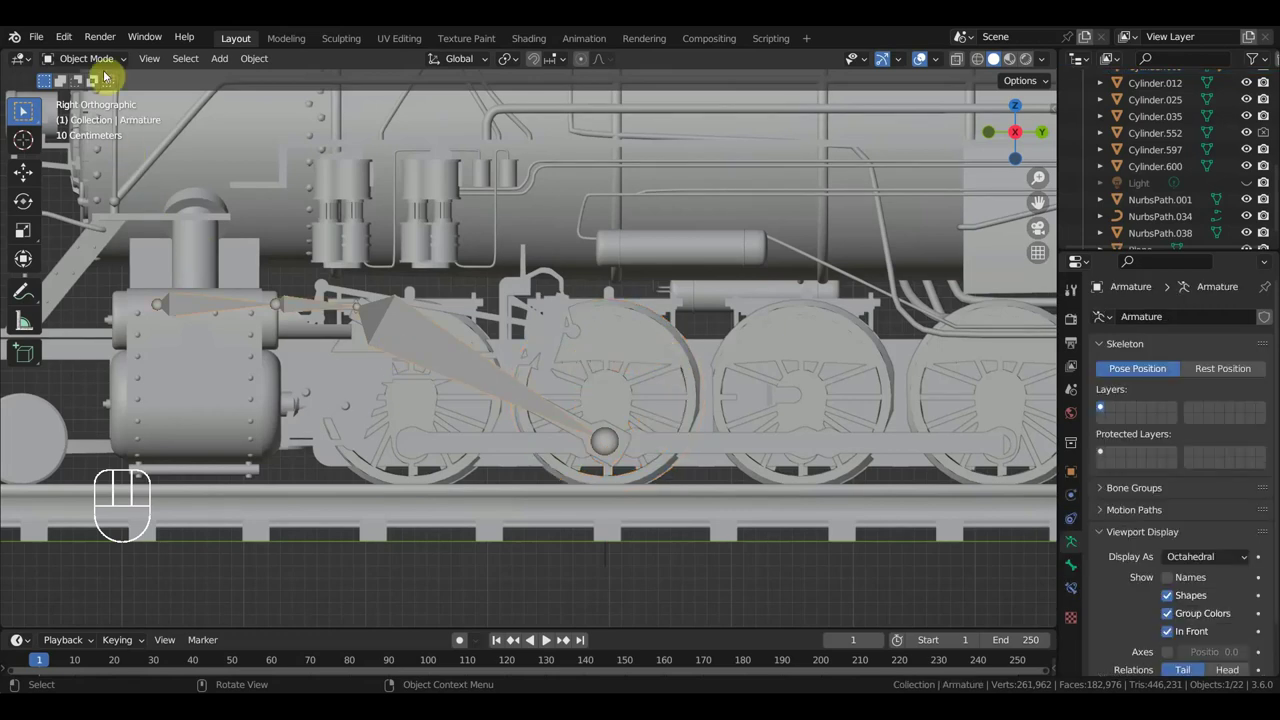
pyautogui.moveTo(104, 65); pyautogui.dragTo(27, 110)
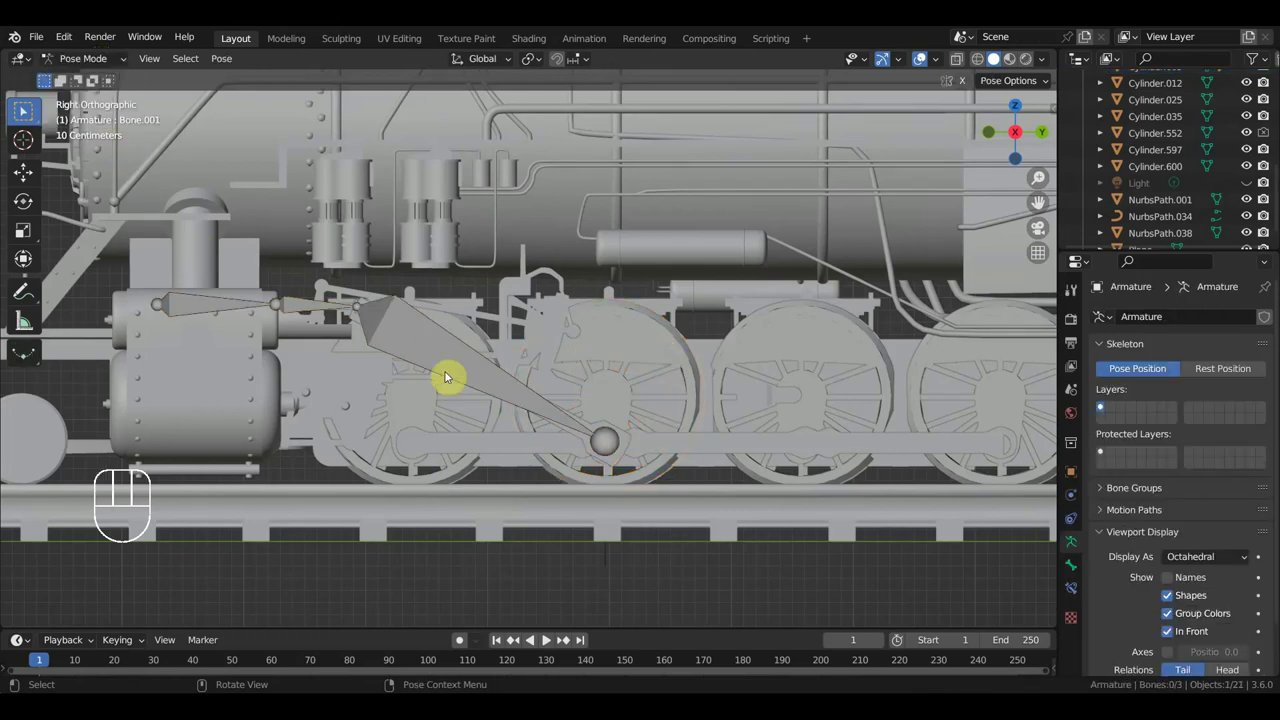
pyautogui.click(27, 110)
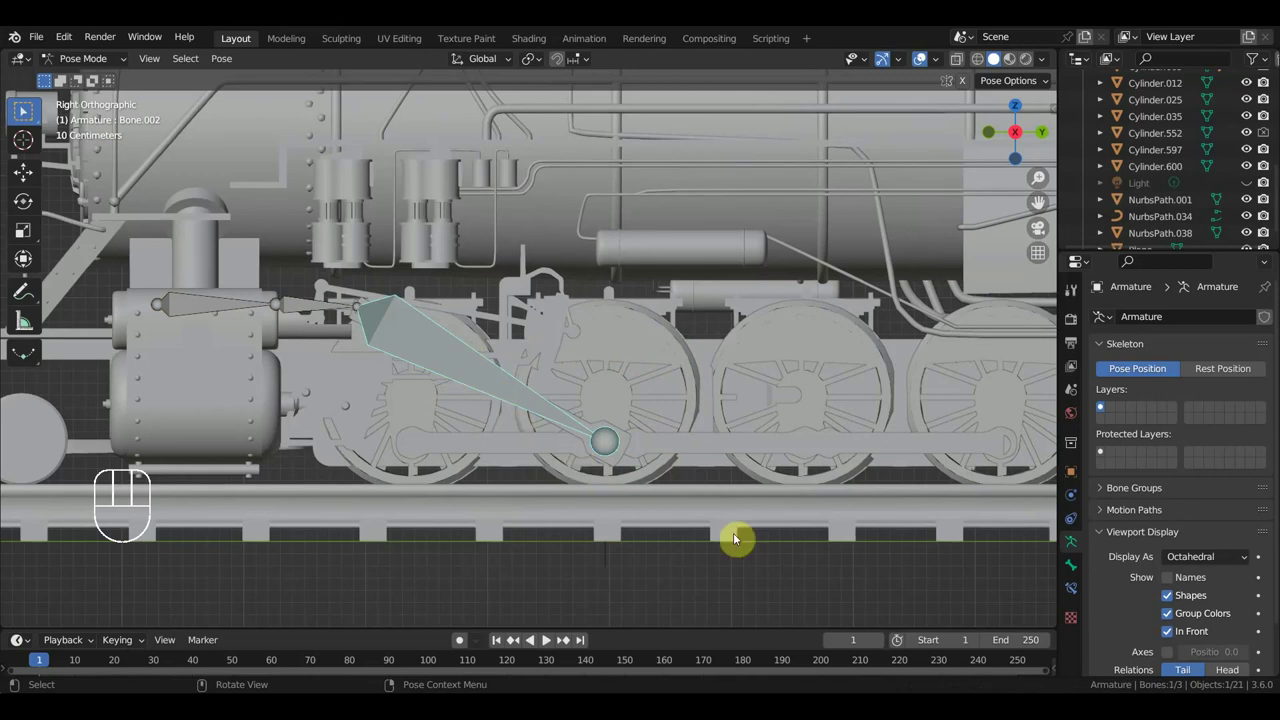
pyautogui.click(27, 110)
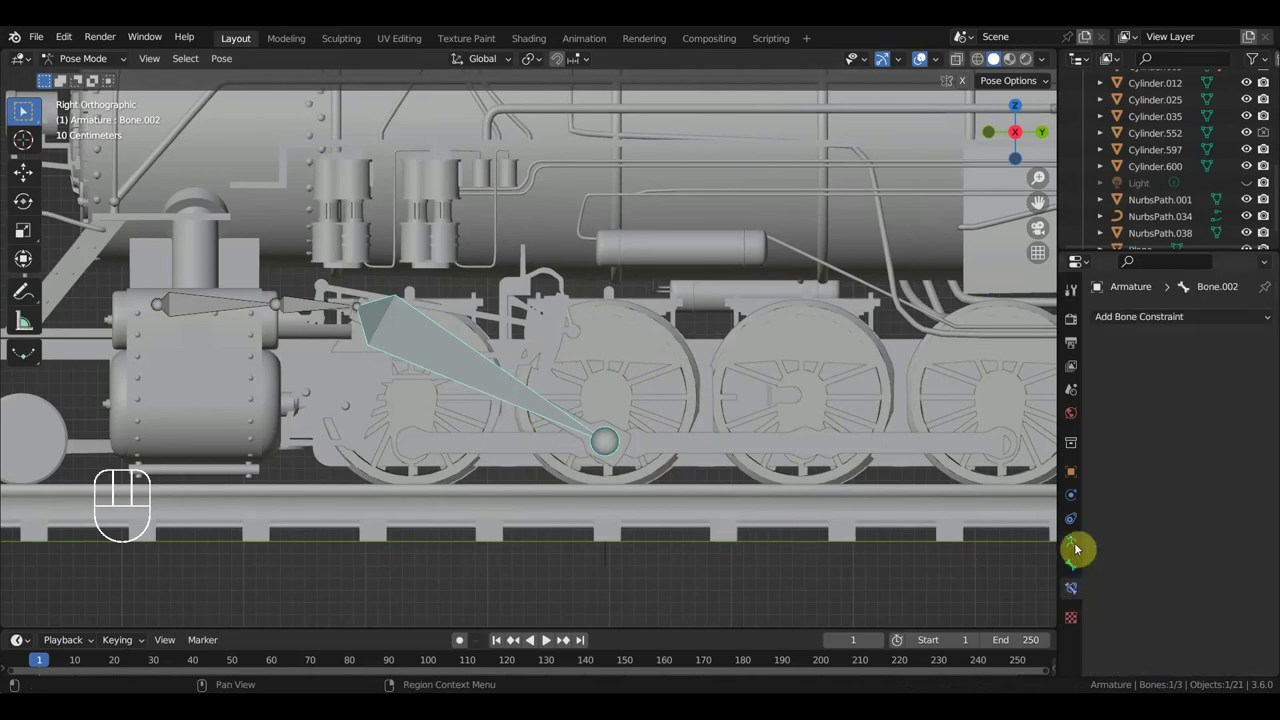
pyautogui.click(27, 110)
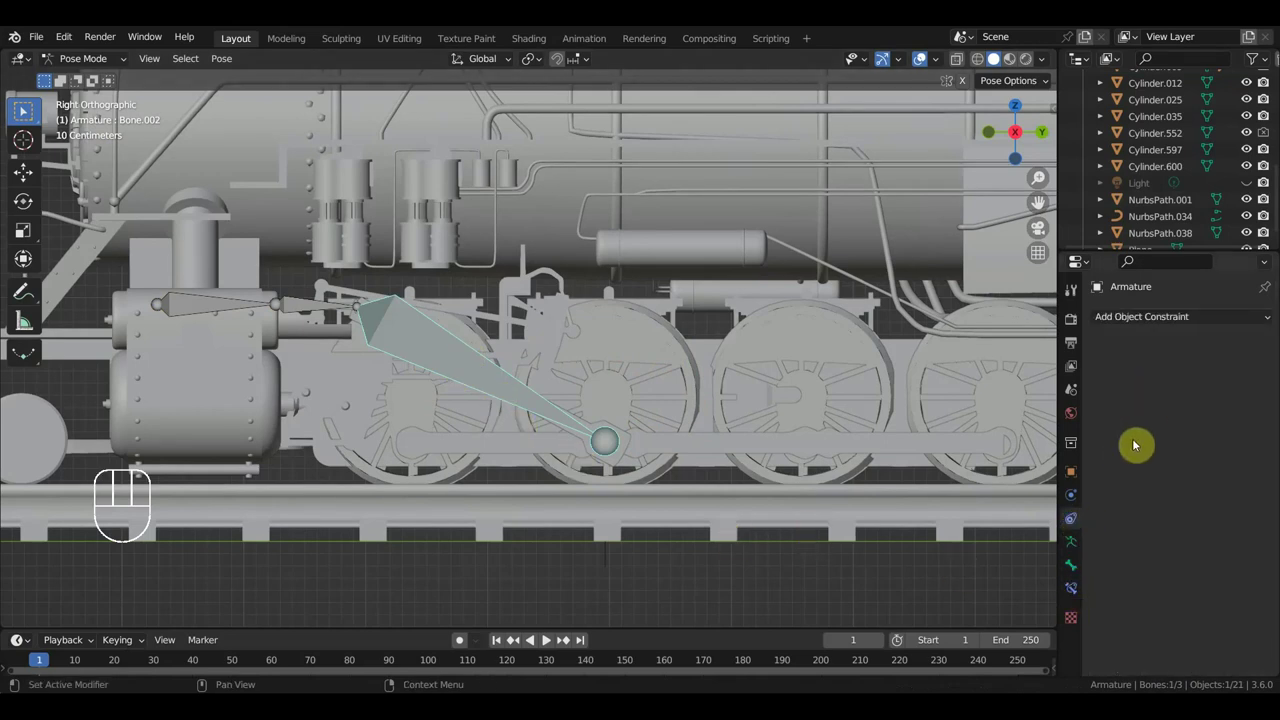
pyautogui.click(27, 110)
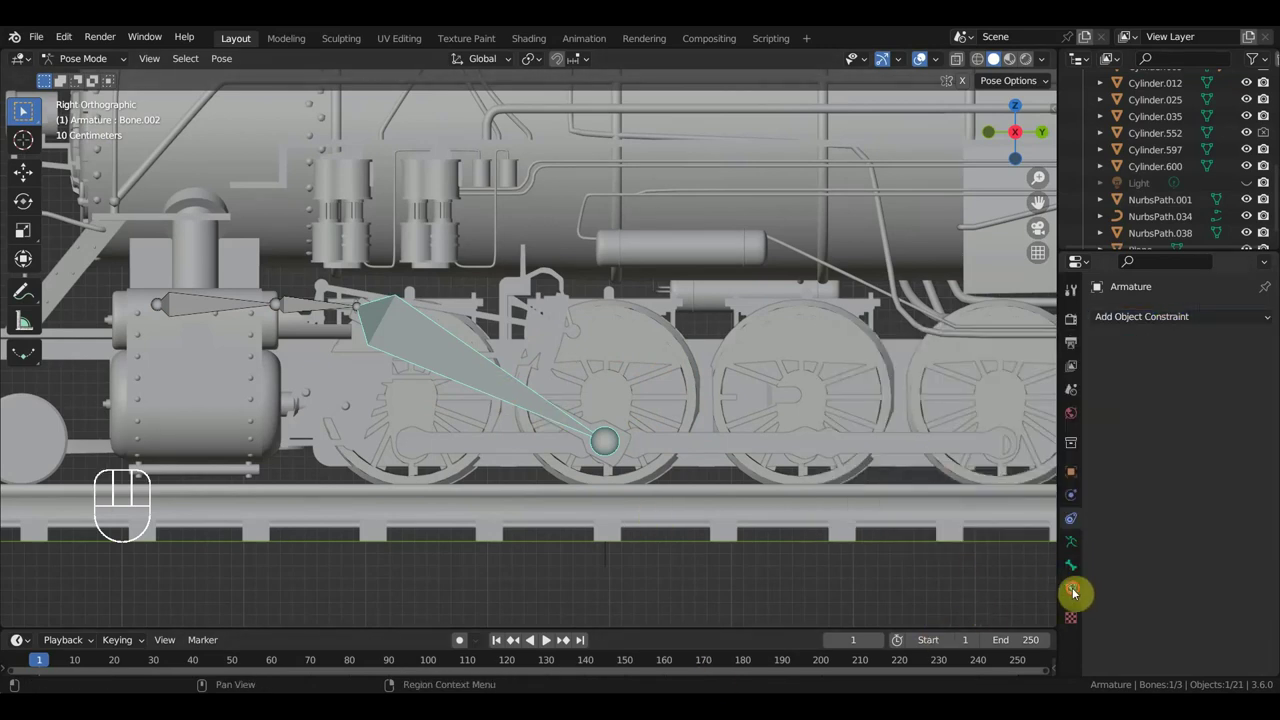
pyautogui.click(27, 110)
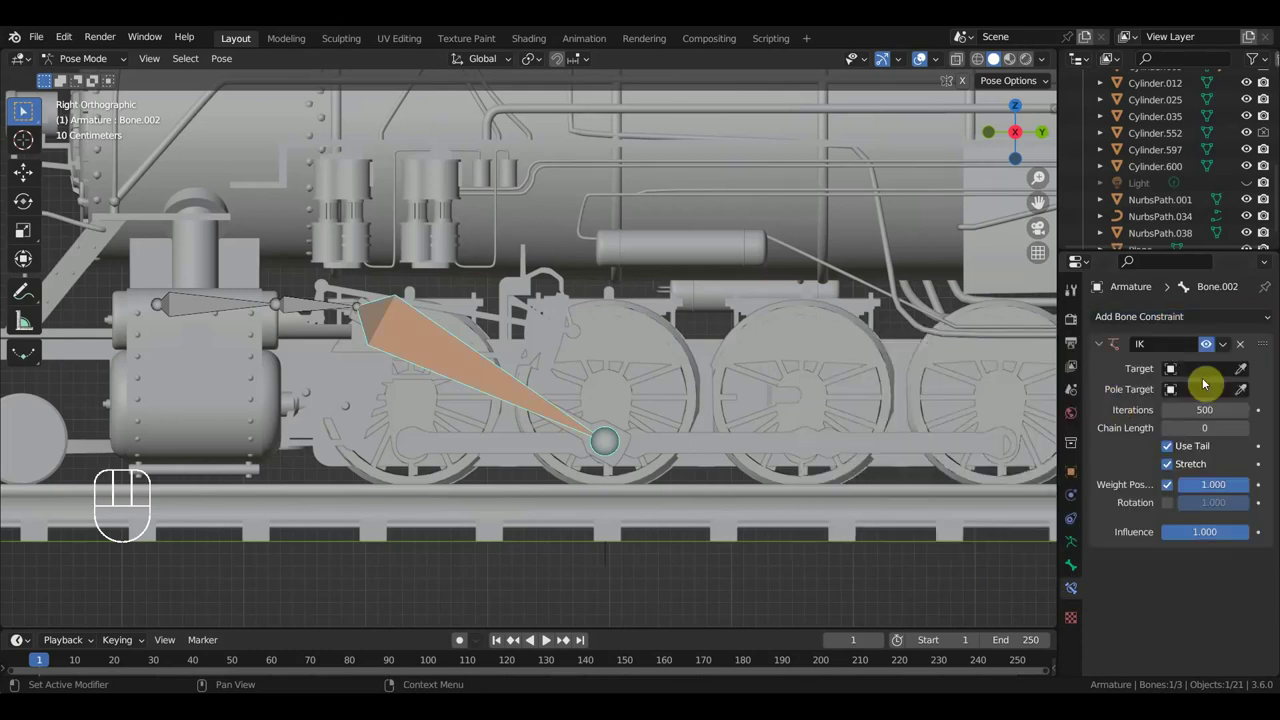
pyautogui.click(27, 110)
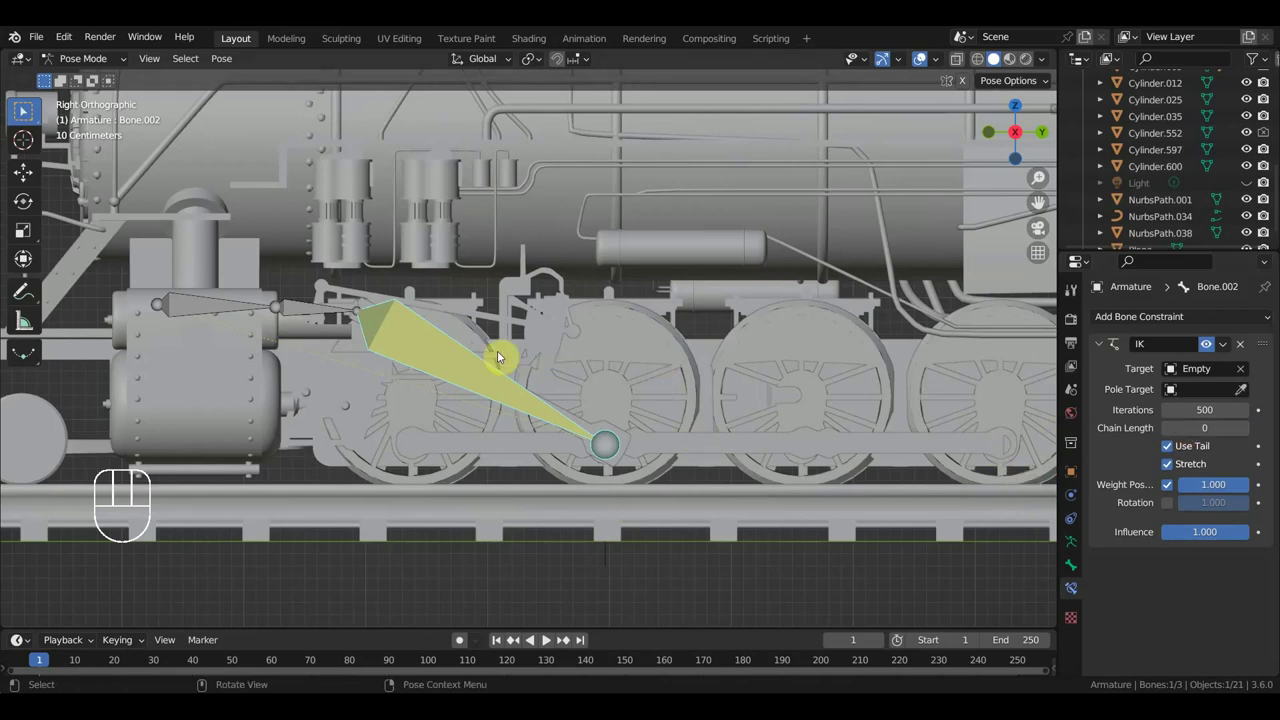
# - Set IK Stretch 1 and lock IK X/Y/Z on the two other bones
pyautogui.click(27, 110)
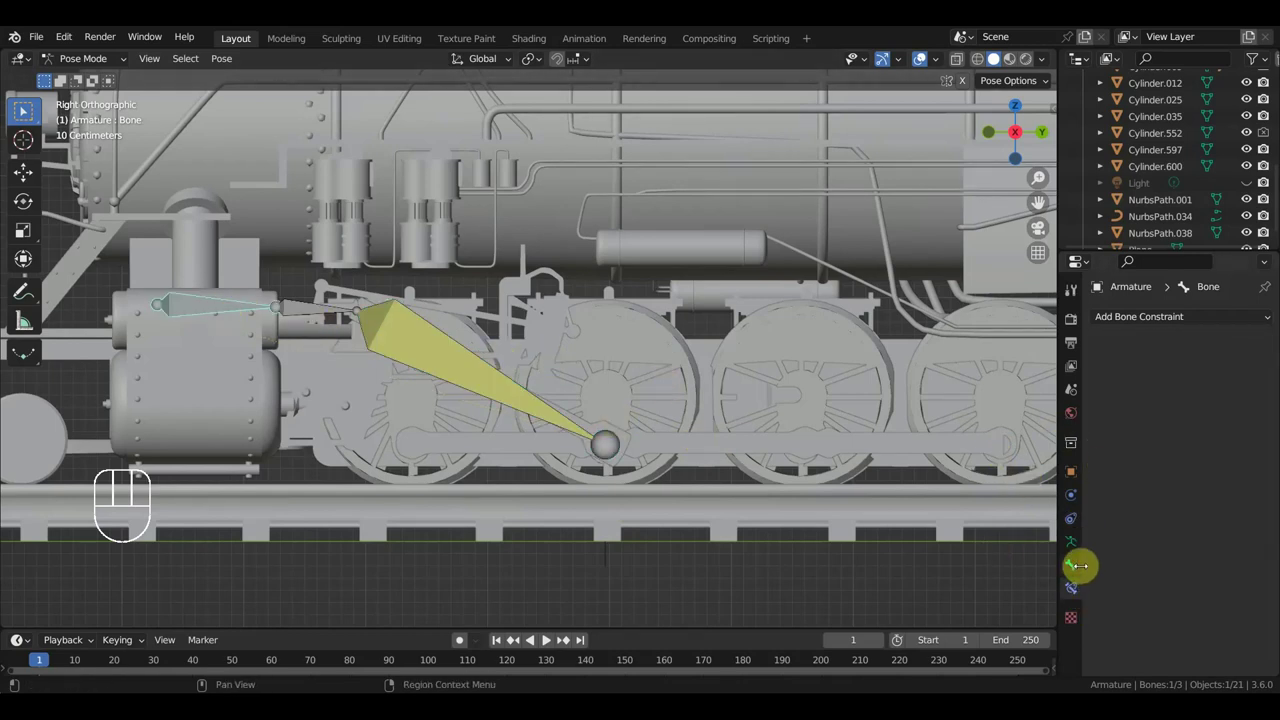
pyautogui.click(27, 110)
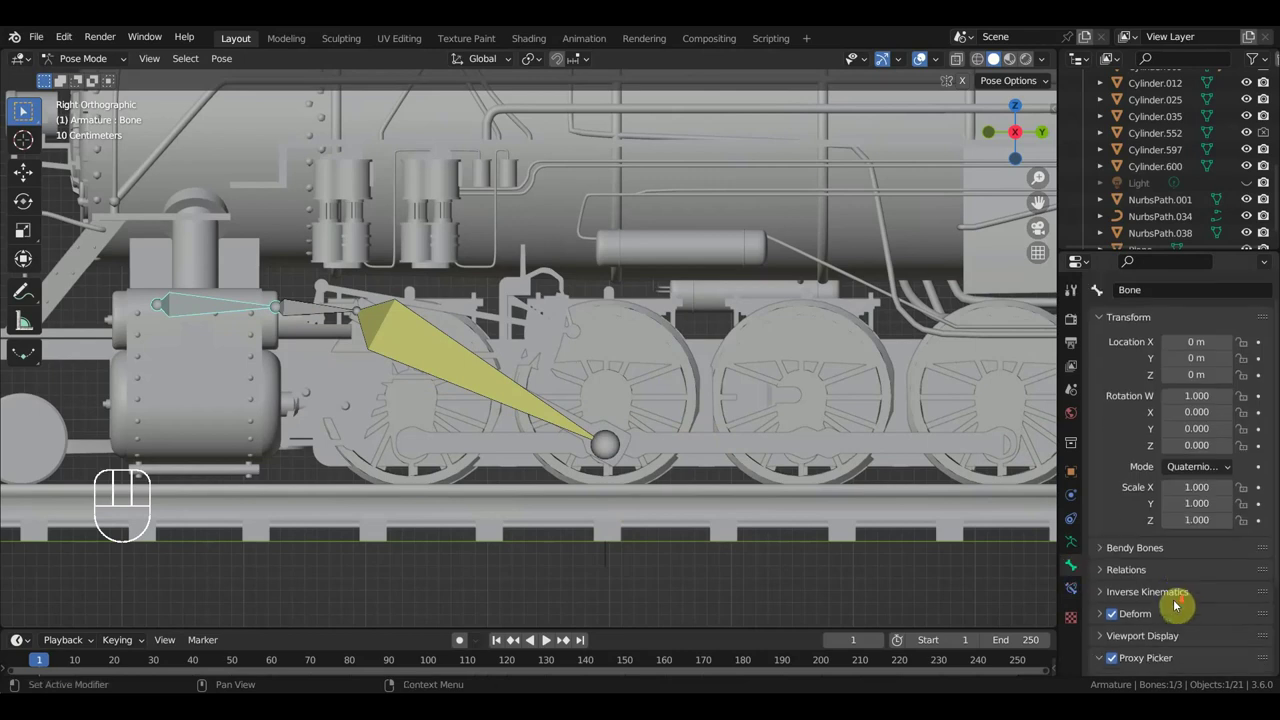
pyautogui.click(27, 110)
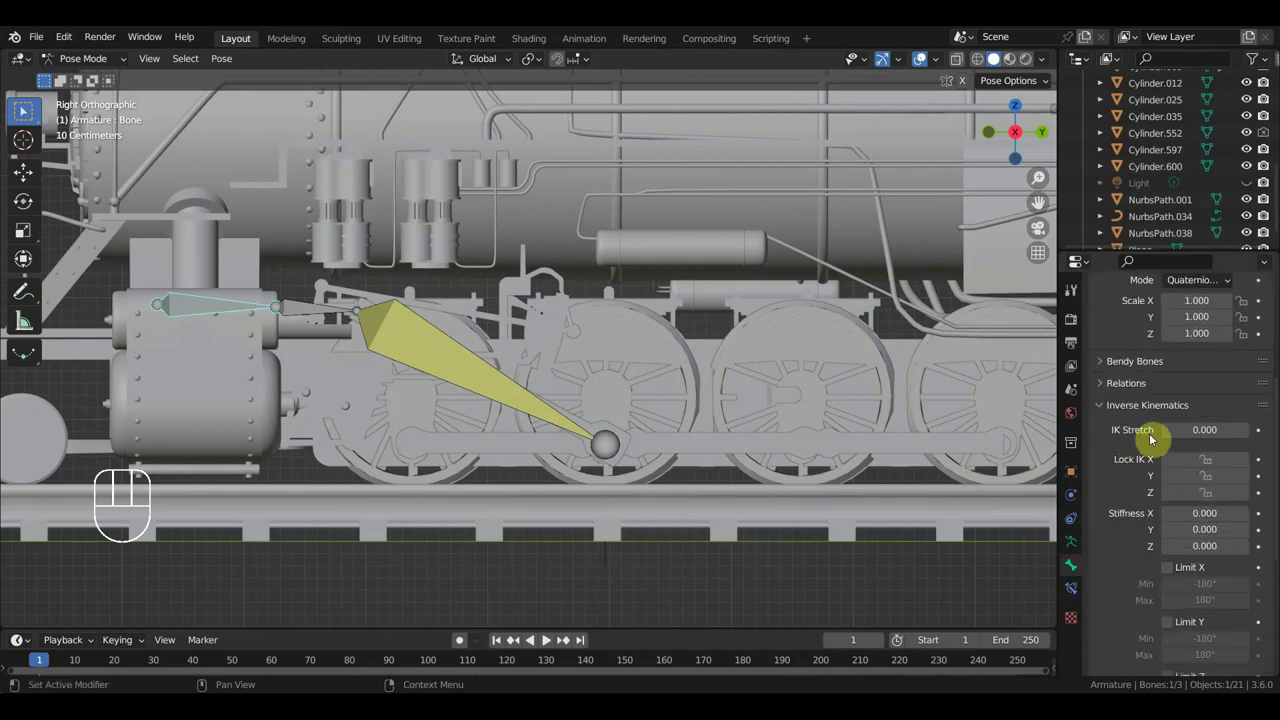
pyautogui.click(27, 110)
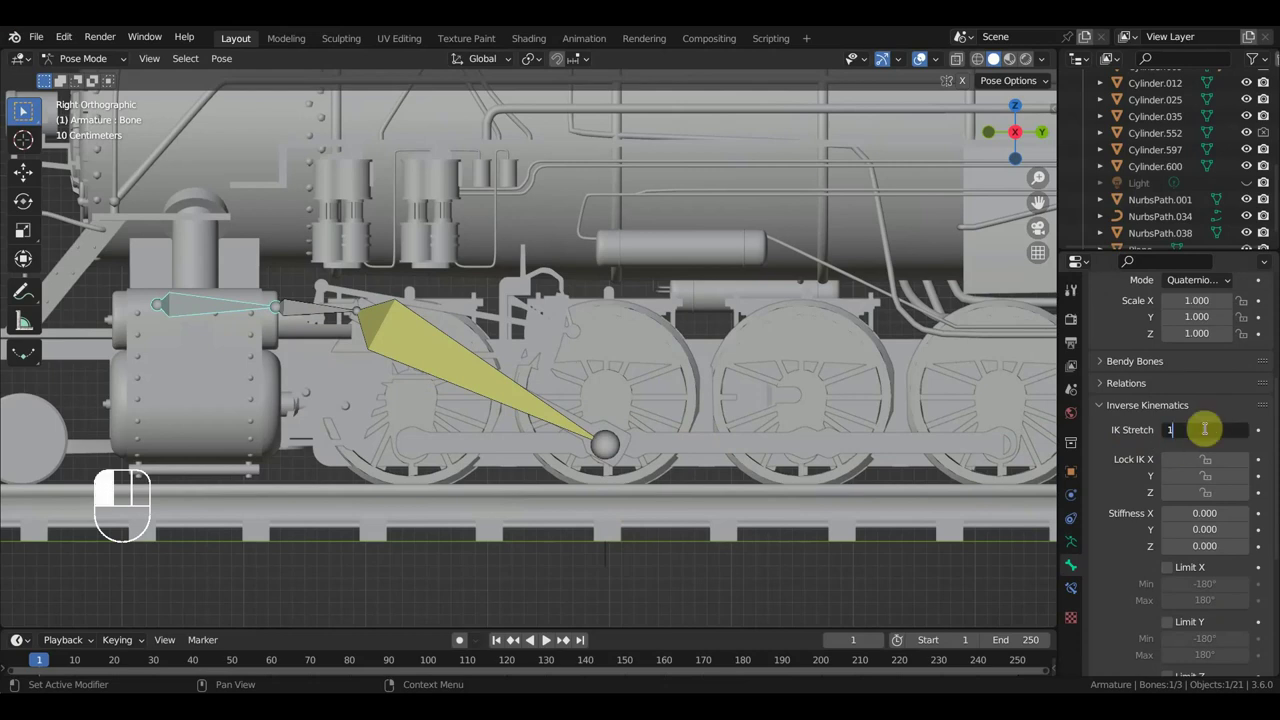
pyautogui.click(27, 110)
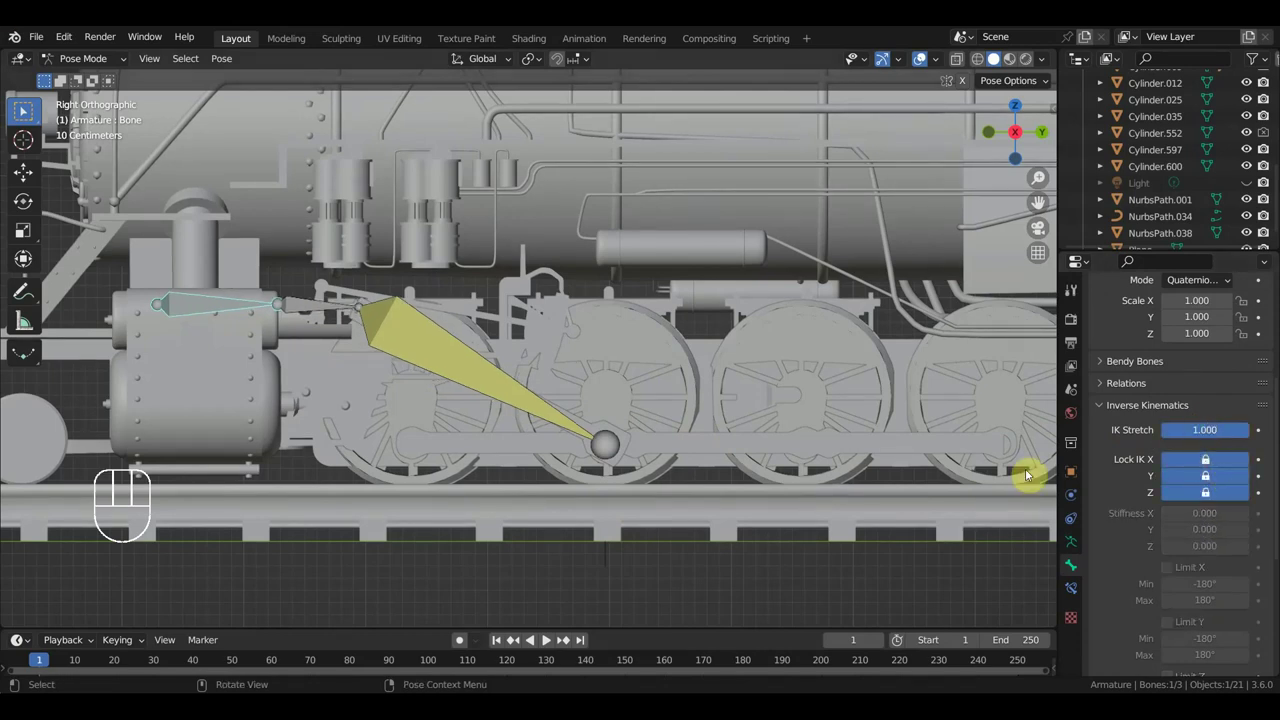
pyautogui.click(316, 308)
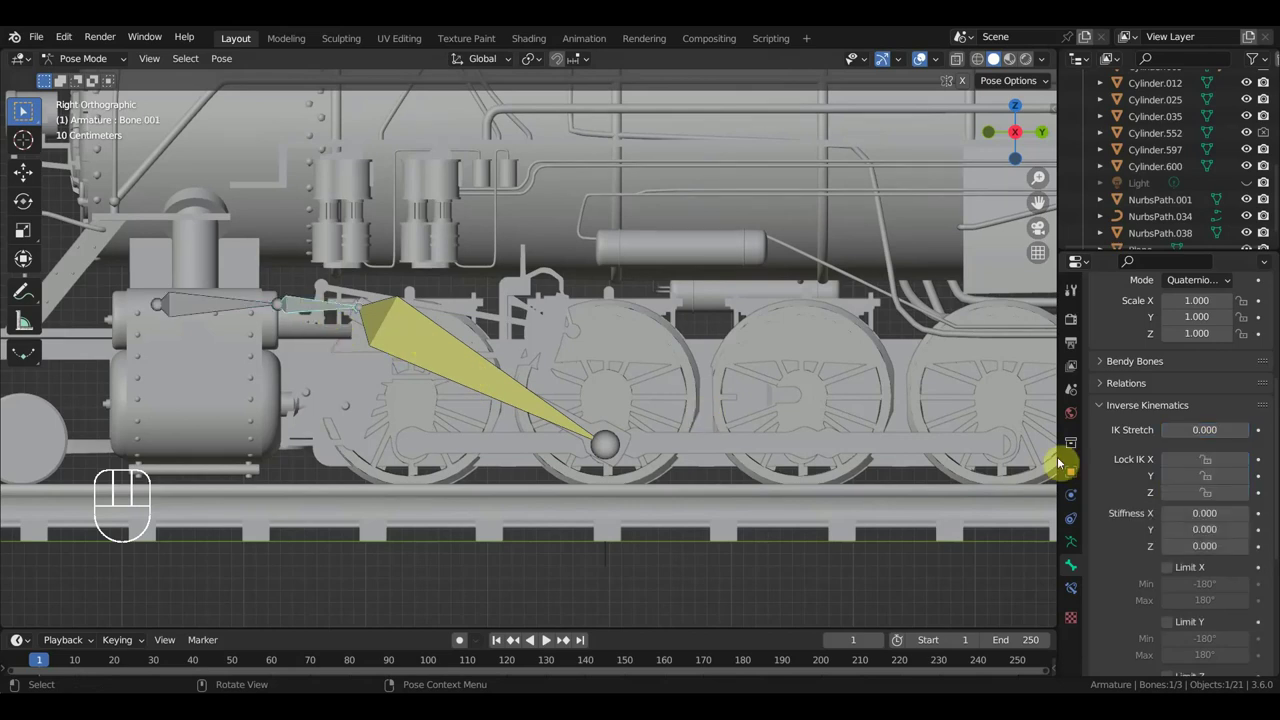
pyautogui.click(27, 110)
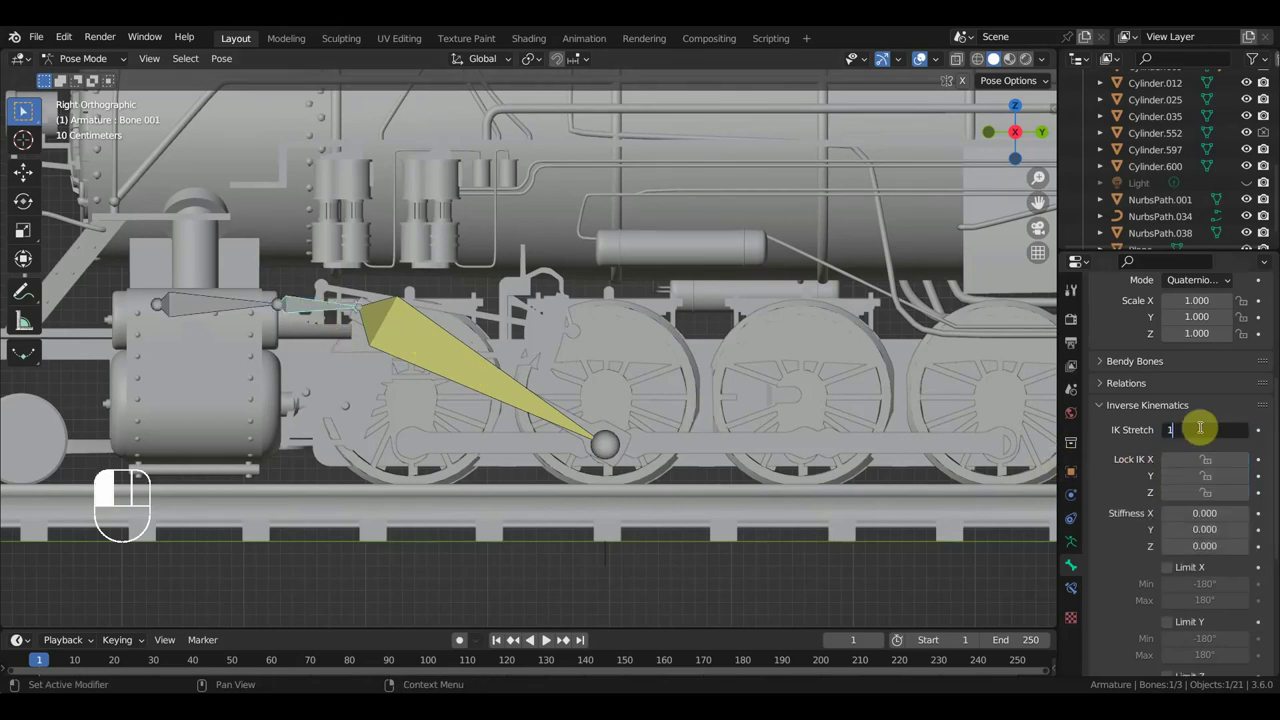
pyautogui.click(1222, 469)
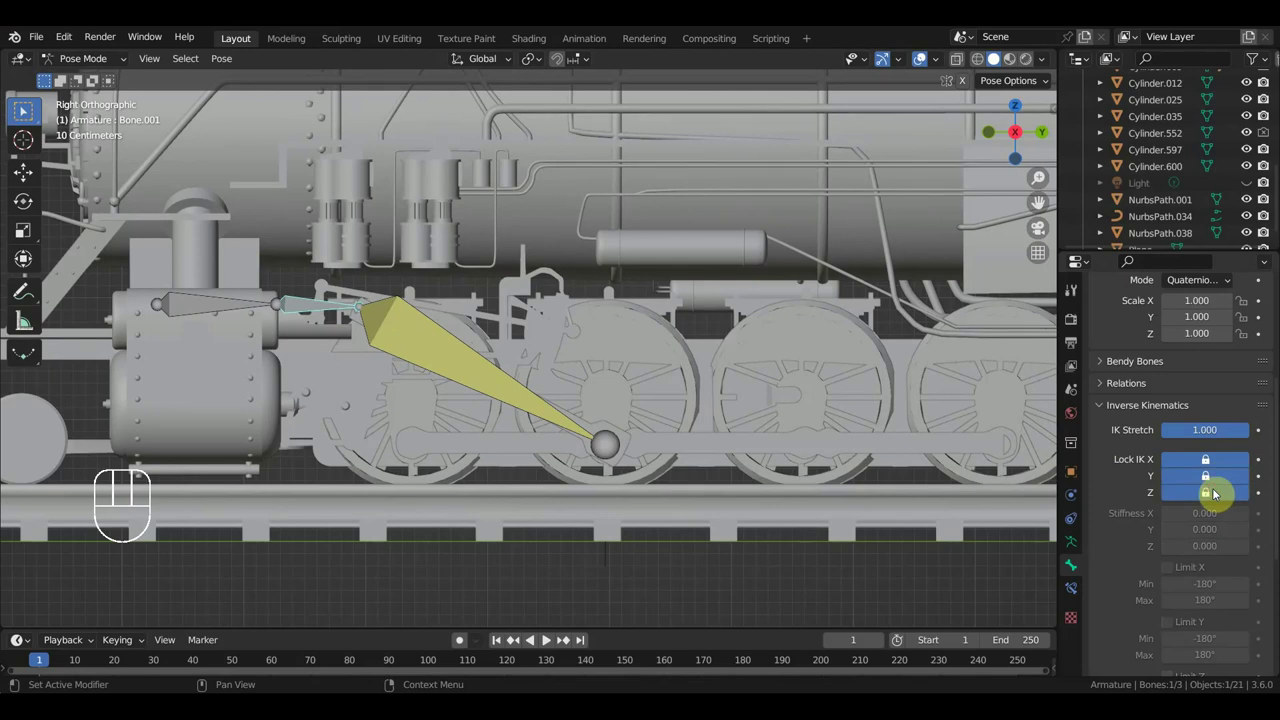
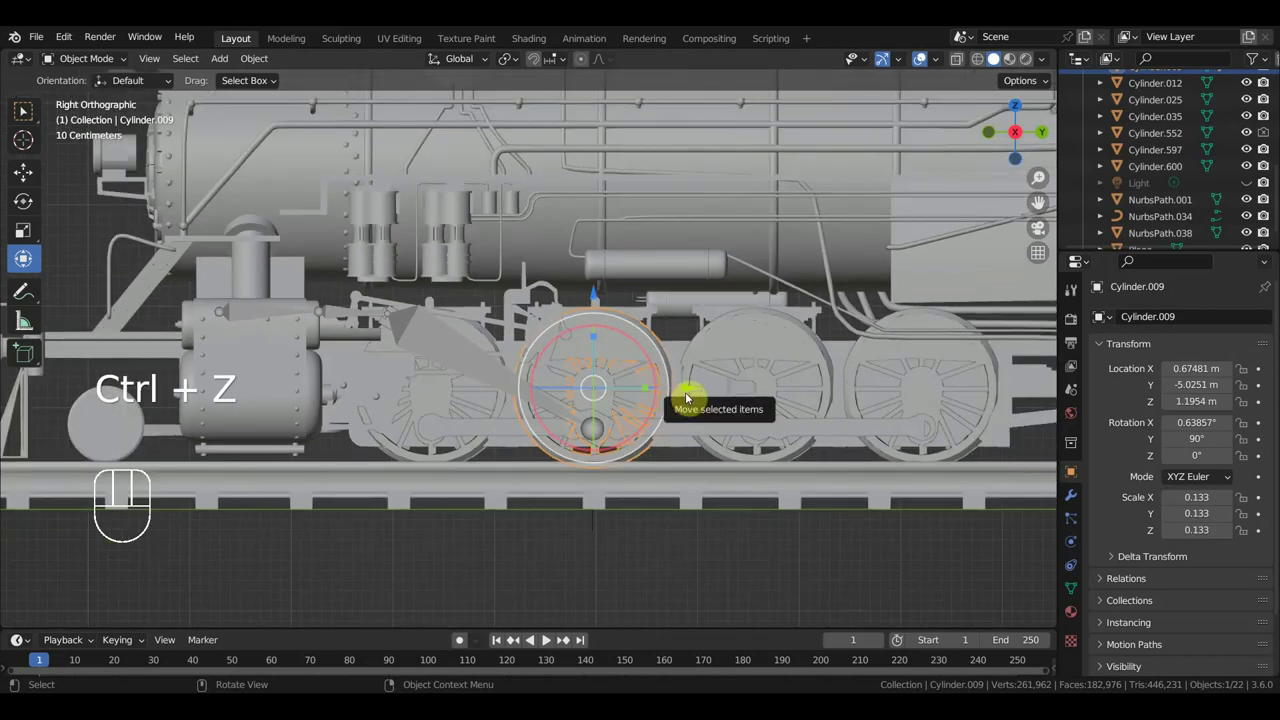
# - Spin the front wheel to test the rig and inspect the armature from a few angles
pyautogui.moveTo(708, 413); pyautogui.dragTo(596, 411)
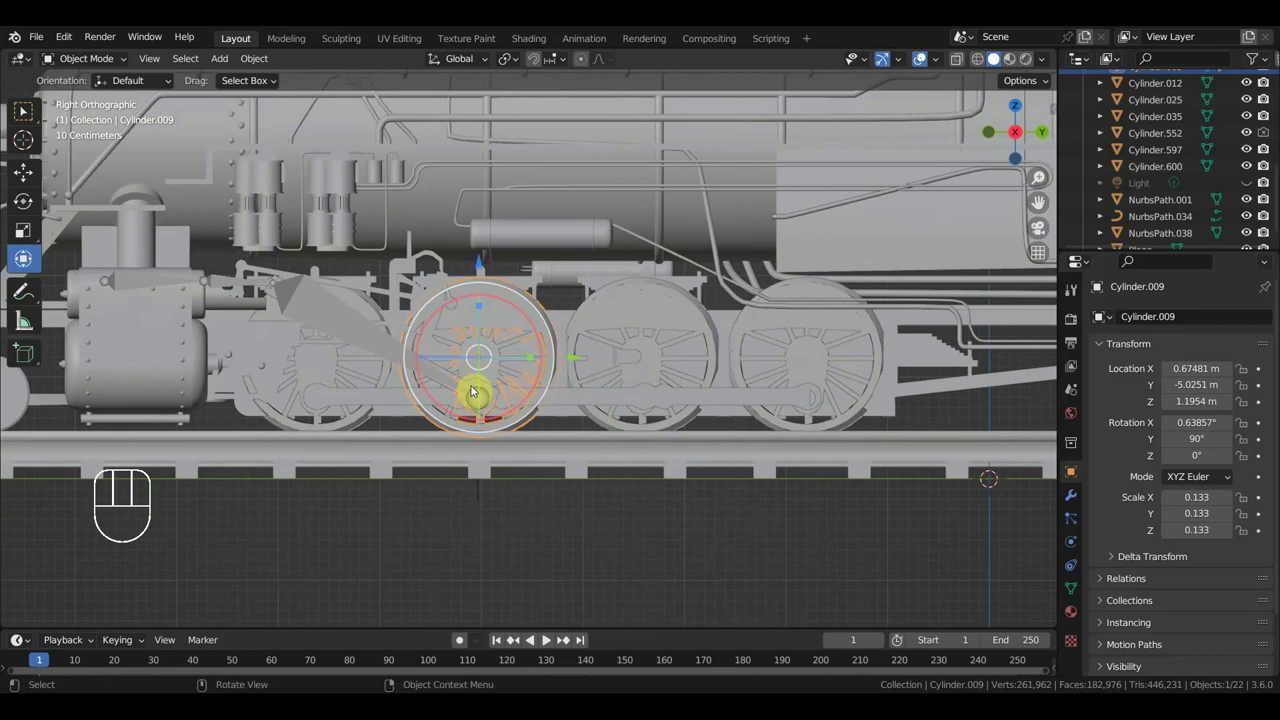
pyautogui.moveTo(410, 375); pyautogui.dragTo(413, 406)
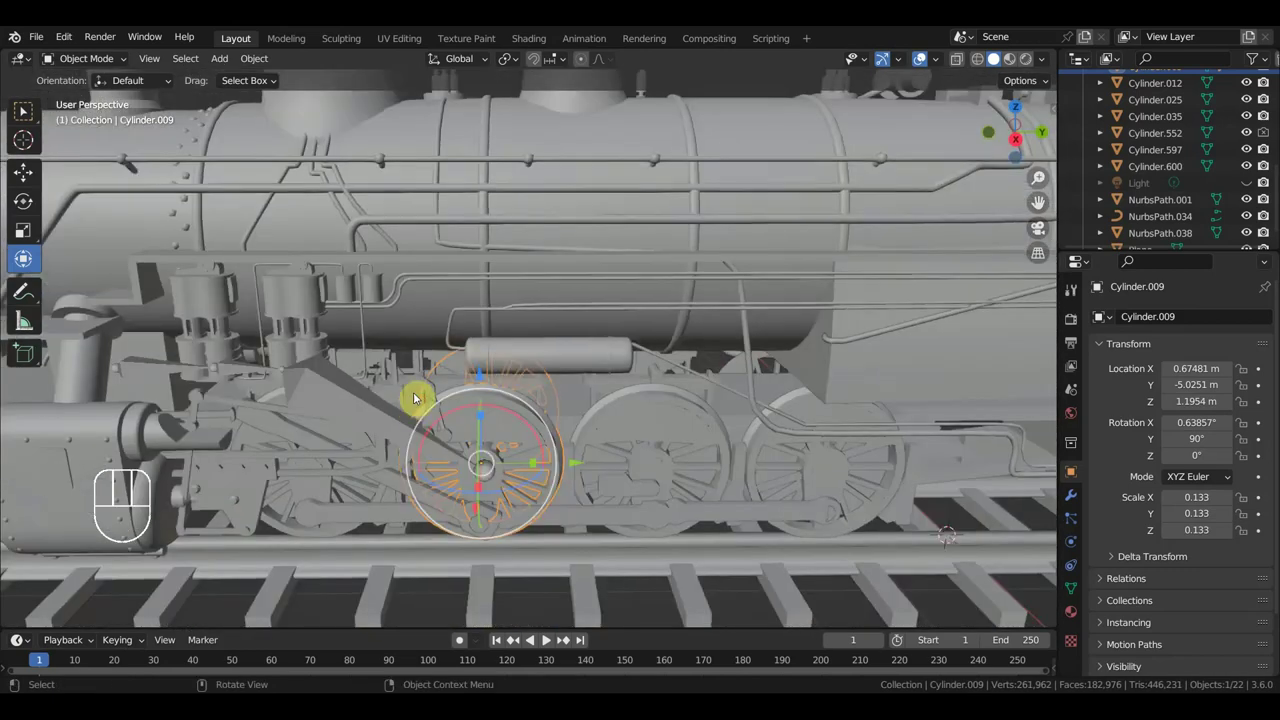
pyautogui.click(365, 405)
pyautogui.middleClick(407, 376)
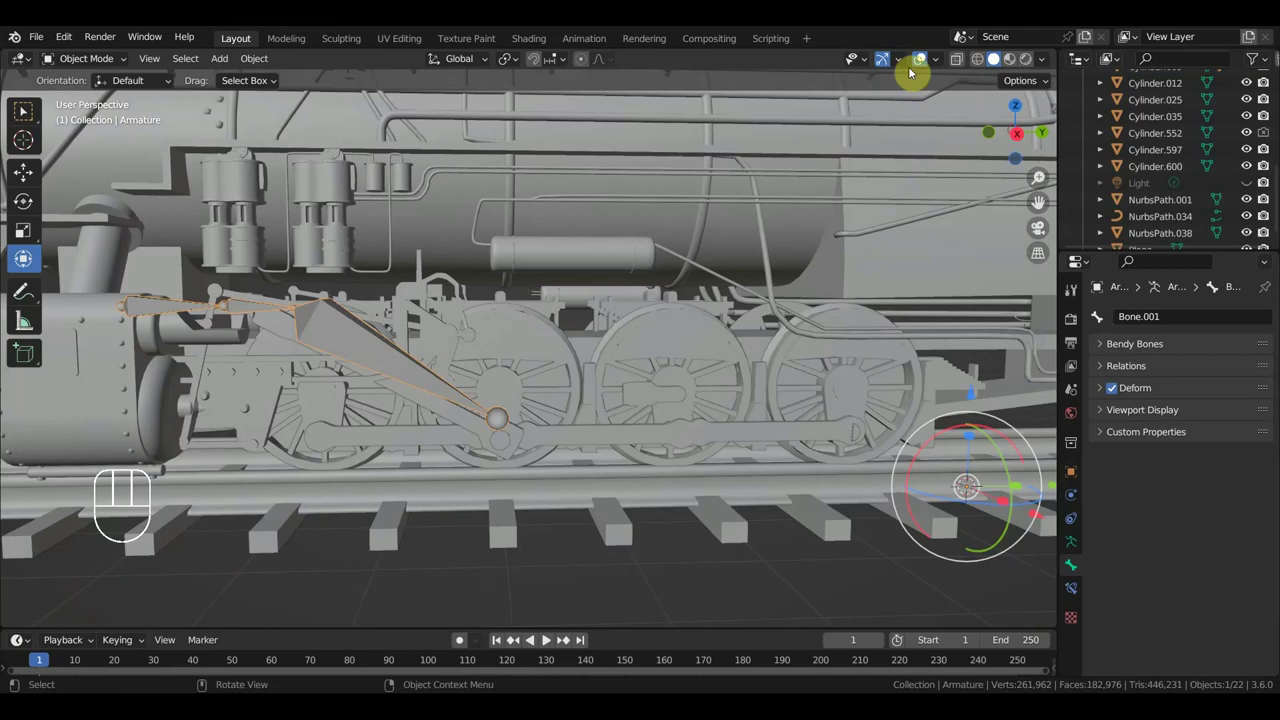
pyautogui.click(922, 63)
# - Select the connecting rod Cube.133 with the armature and return to the right side view
pyautogui.moveTo(646, 309); pyautogui.dragTo(659, 312)
pyautogui.click(444, 317)
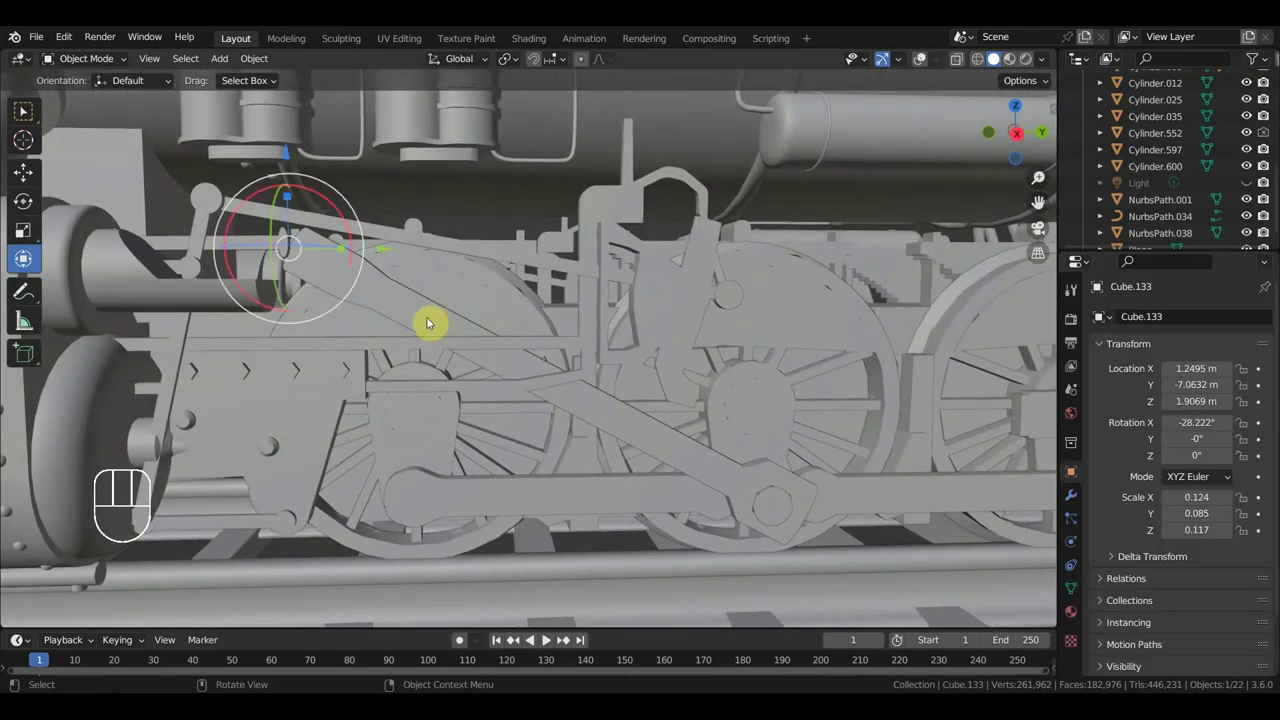
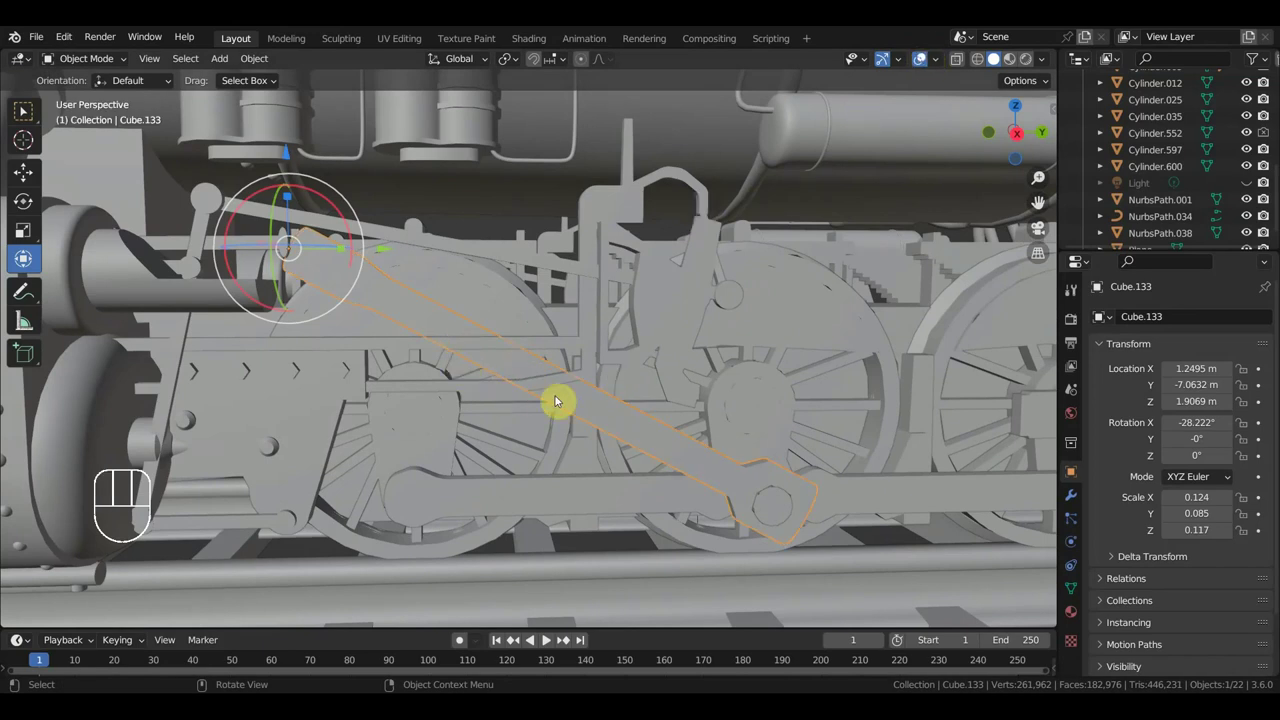
pyautogui.press('KP_3')
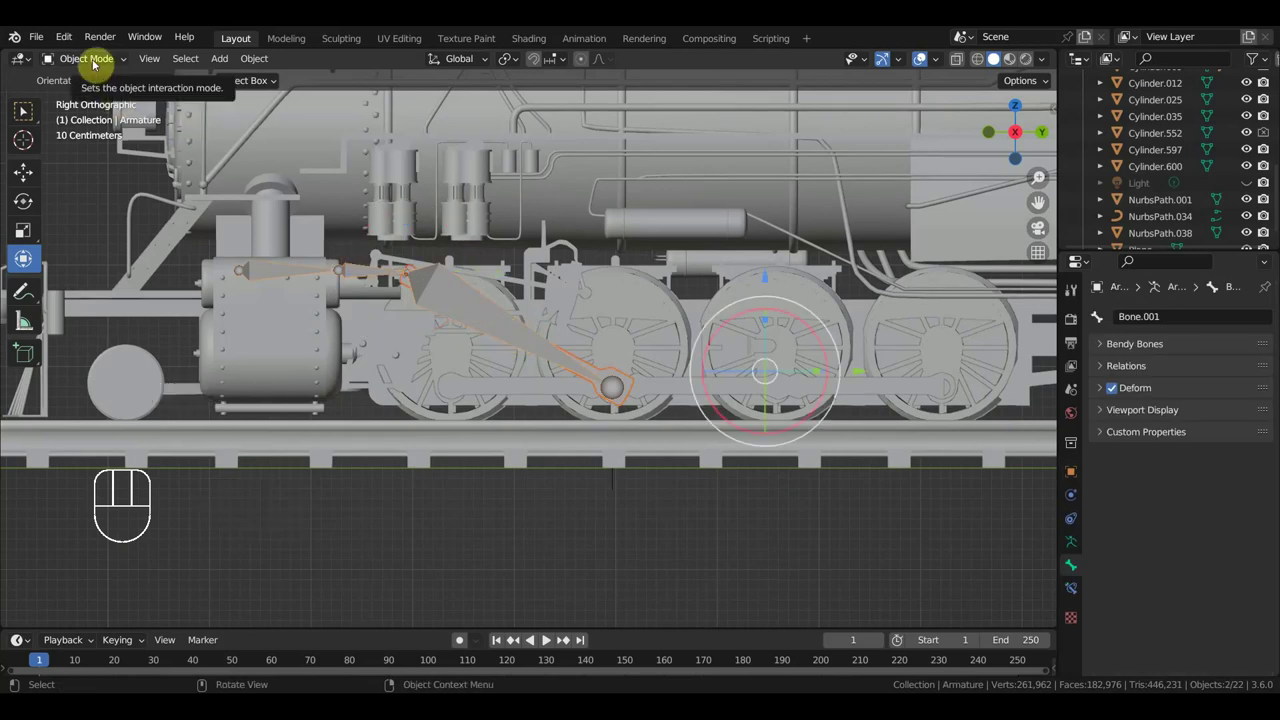
# - In Pose Mode, parent the rod to the crank-pin bone and return to Object Mode to inspect the linkage
pyautogui.moveTo(99, 64); pyautogui.dragTo(453, 315)
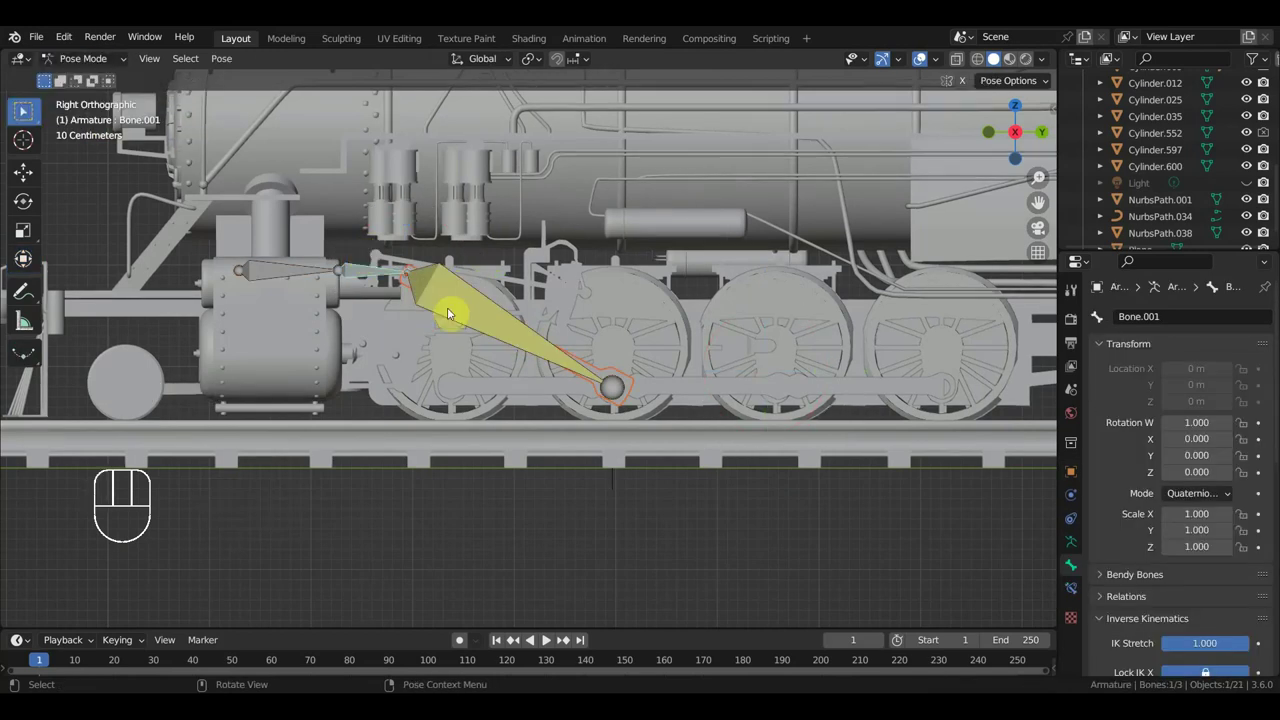
pyautogui.click(533, 348)
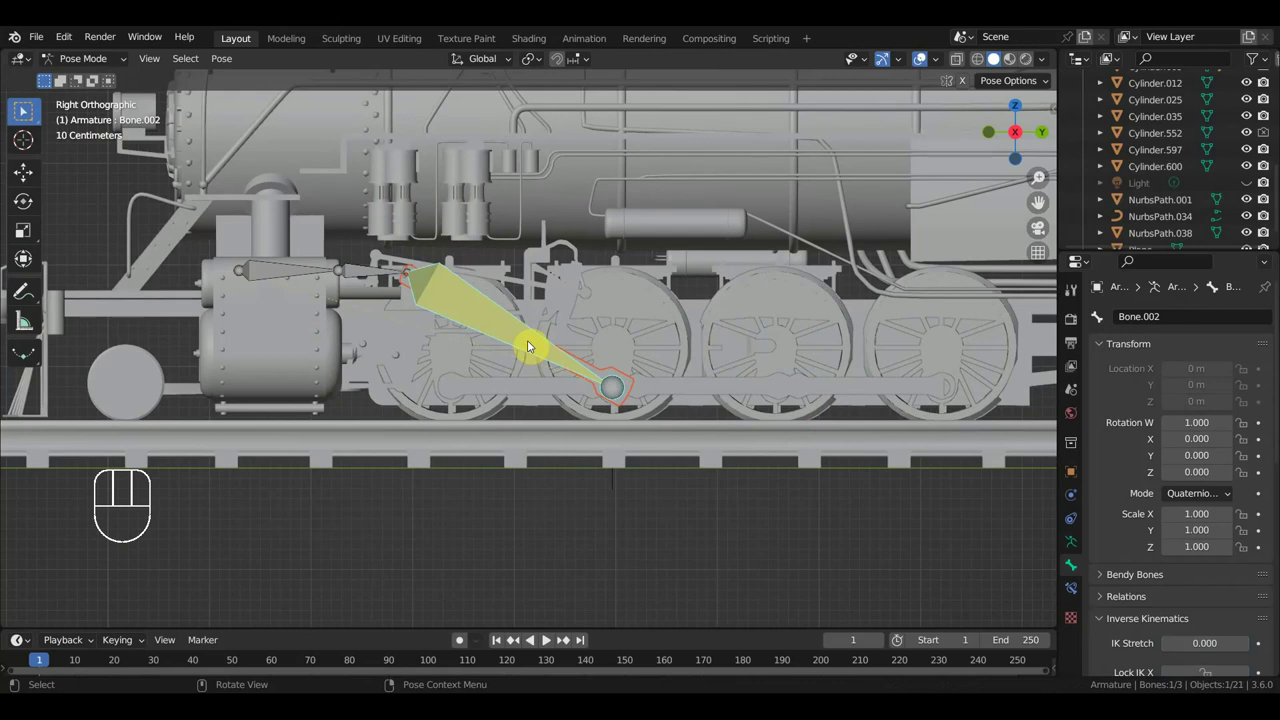
pyautogui.press('ctrl+p')
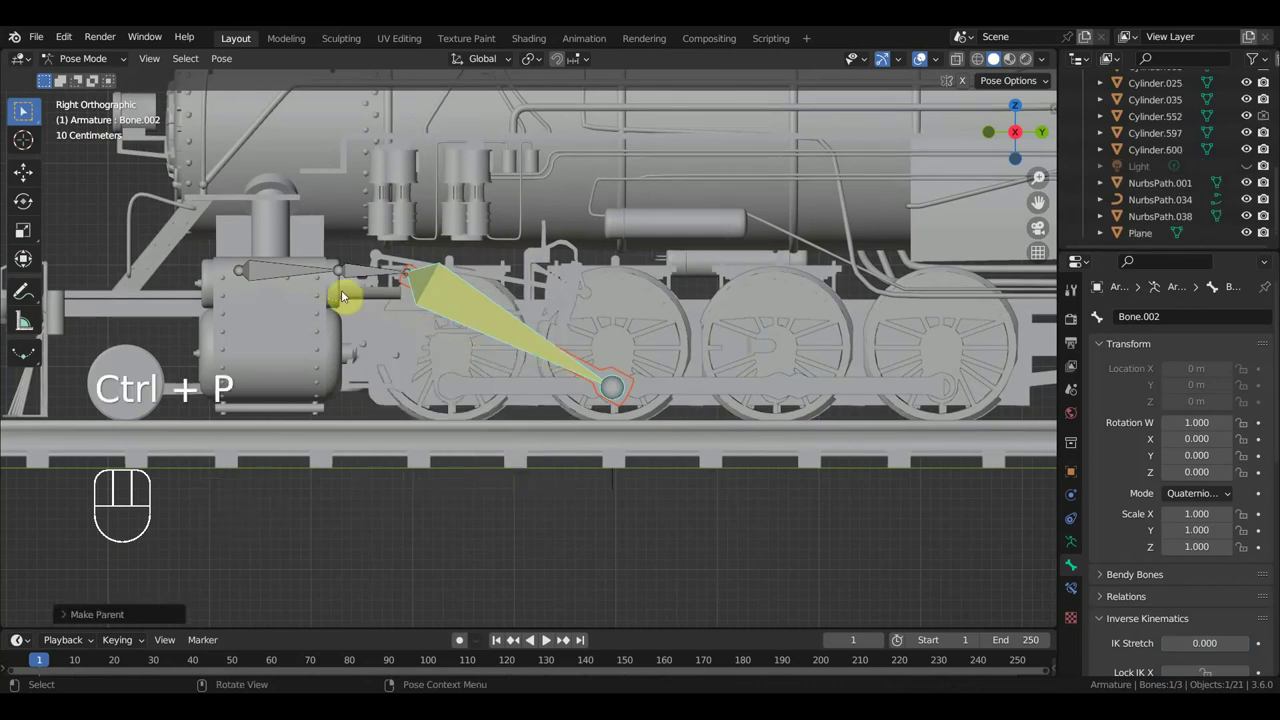
pyautogui.moveTo(106, 67); pyautogui.dragTo(302, 217)
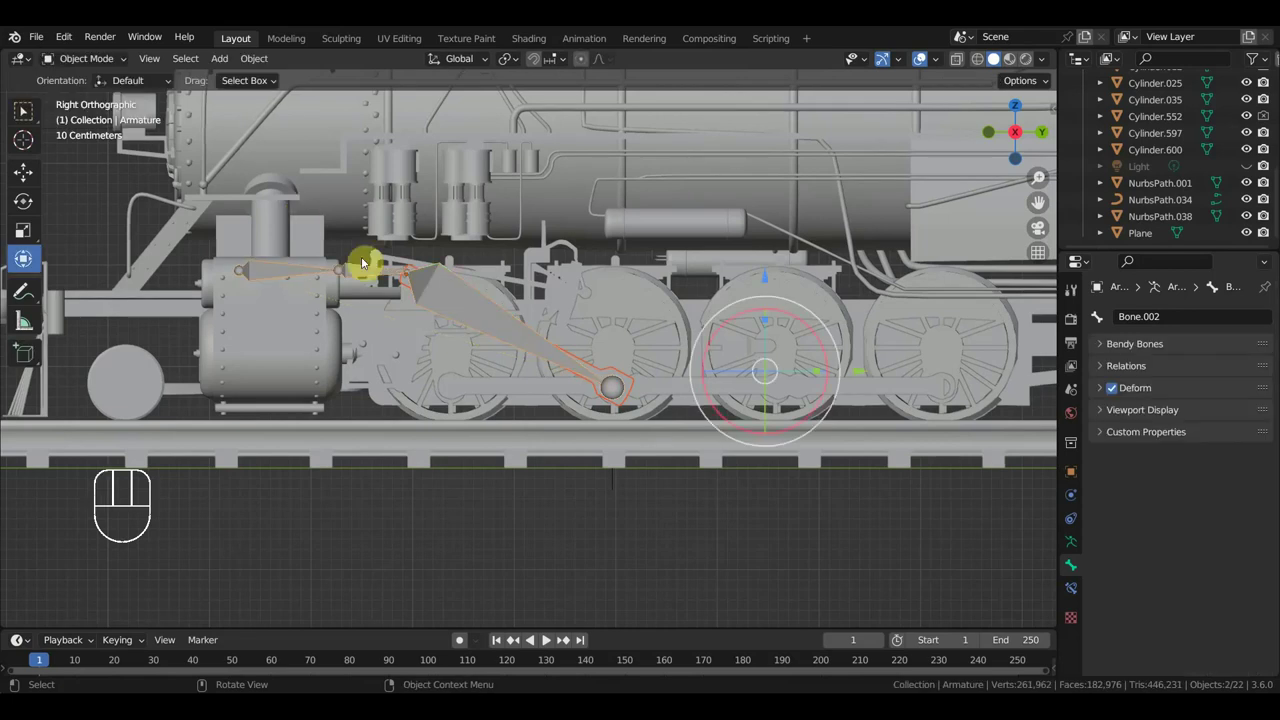
pyautogui.moveTo(389, 313); pyautogui.dragTo(354, 357)
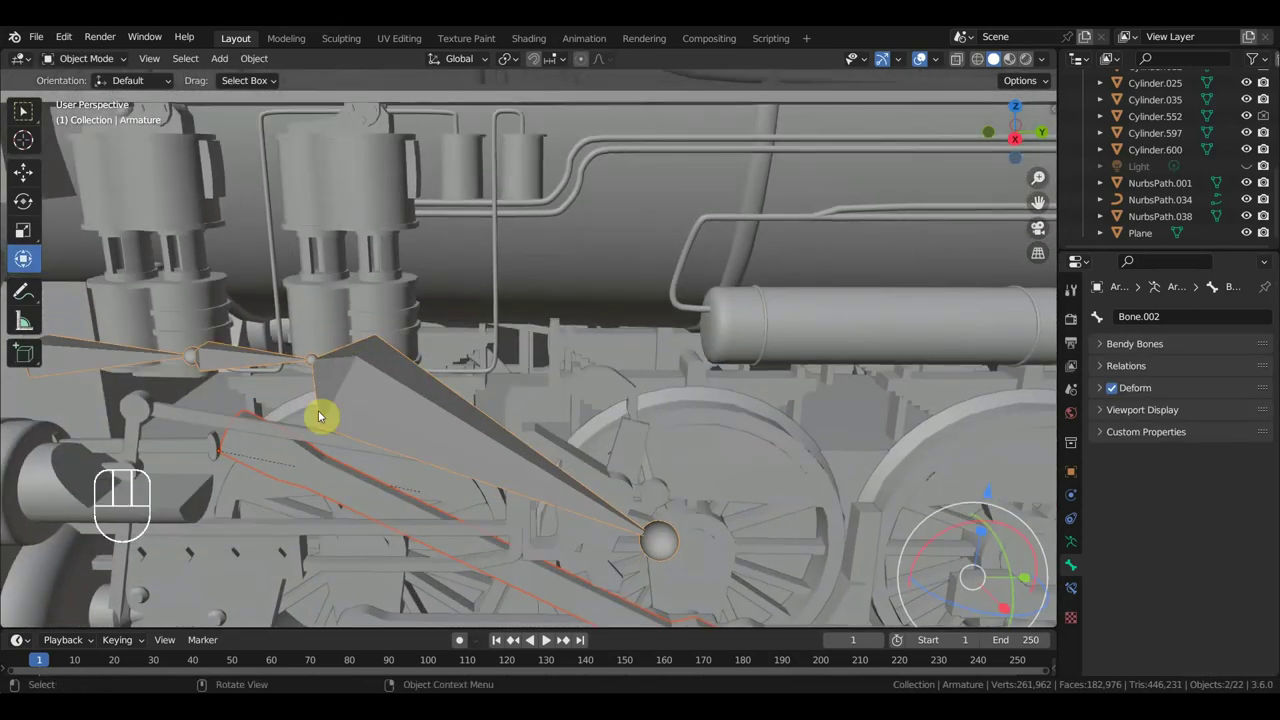
pyautogui.moveTo(207, 382); pyautogui.dragTo(193, 376)
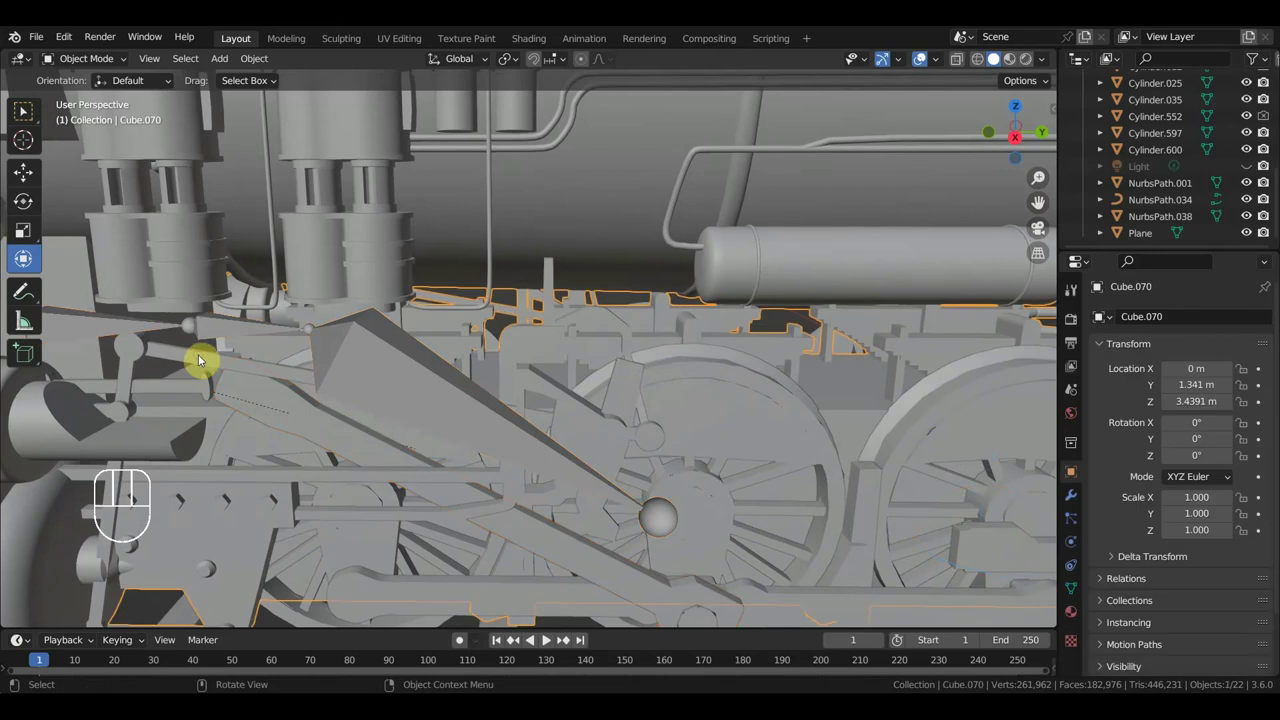
# - Parent the connecting rod part Cylinder.552 to the armature's Bone.001
pyautogui.click(197, 383)
pyautogui.moveTo(247, 399); pyautogui.dragTo(259, 389)
pyautogui.moveTo(293, 399); pyautogui.dragTo(311, 389)
pyautogui.click(550, 344)
pyautogui.moveTo(104, 64); pyautogui.dragTo(27, 110)
pyautogui.click(27, 110)
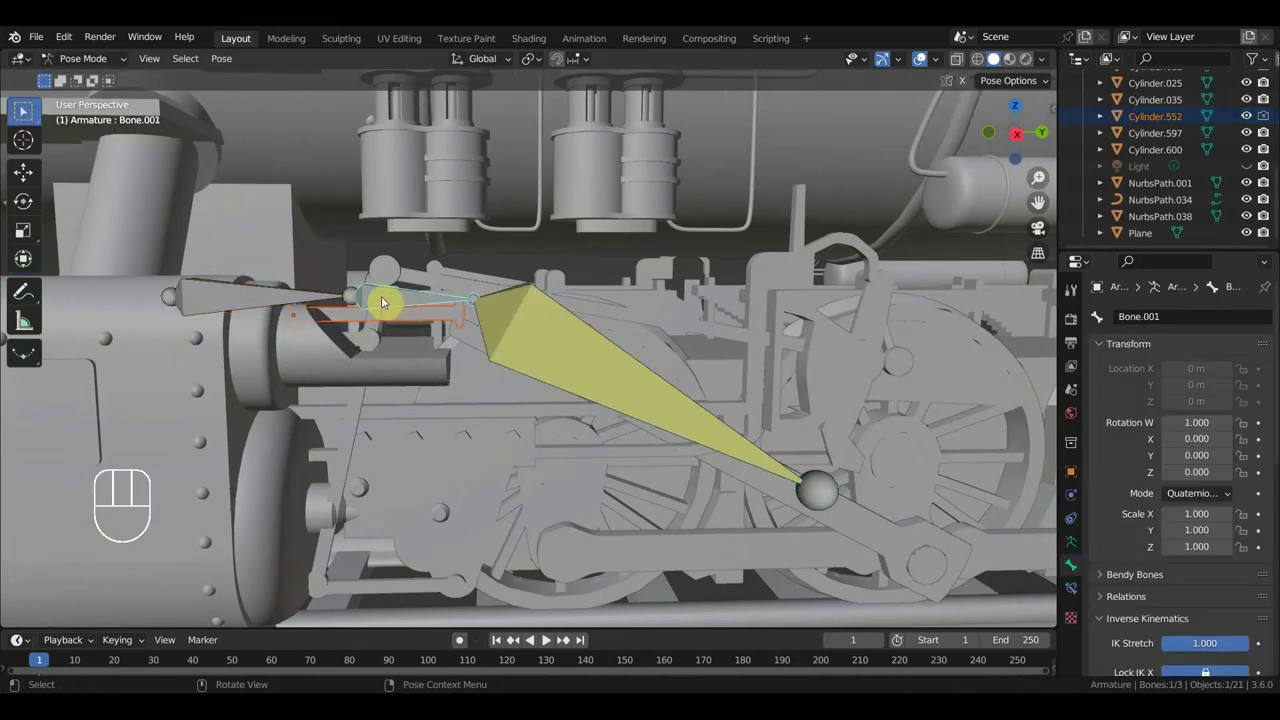
pyautogui.press('ctrl+p')
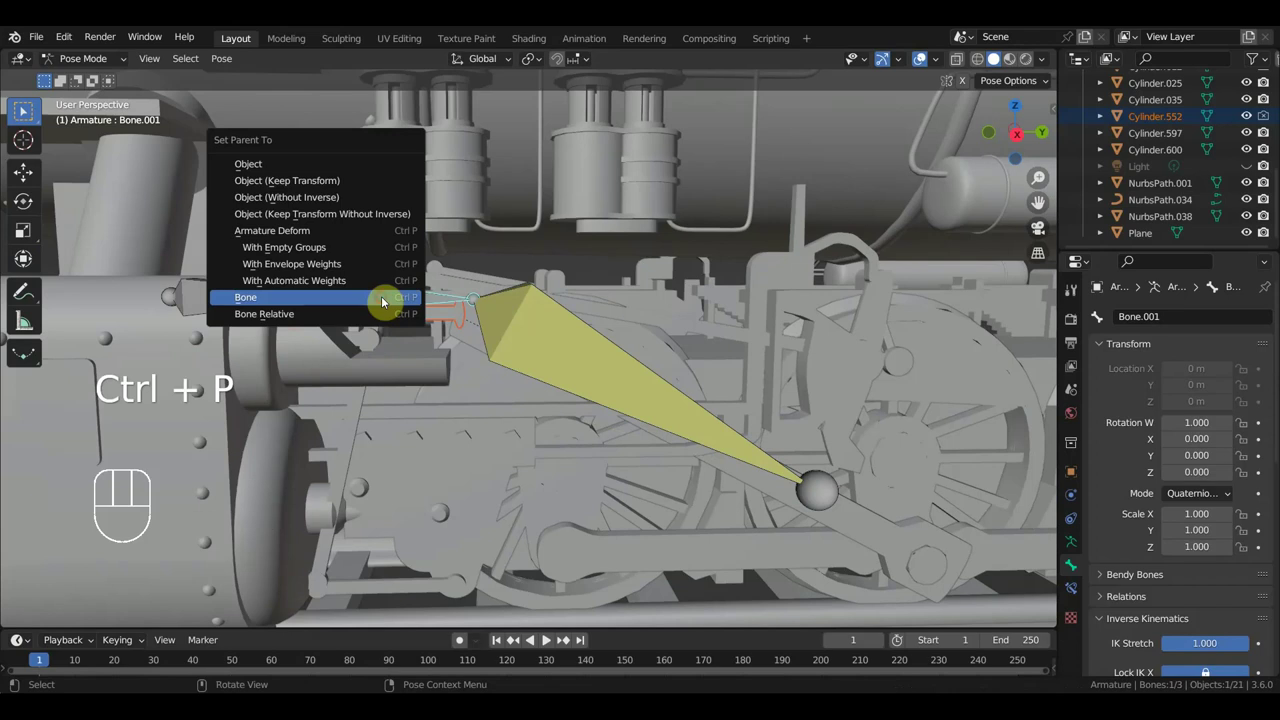
# - From the side view, turn the driving wheel Cylinder.009 to test the rod linkage
pyautogui.press('KP_3')
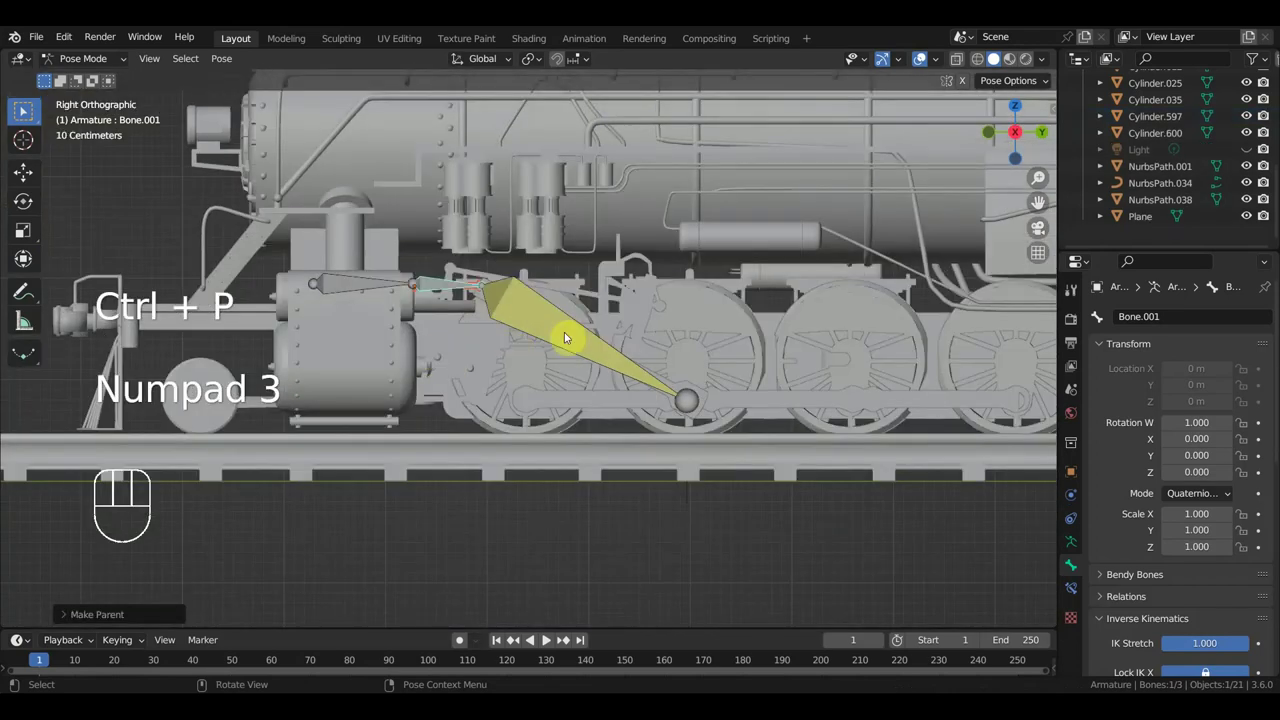
pyautogui.moveTo(94, 67); pyautogui.dragTo(124, 91)
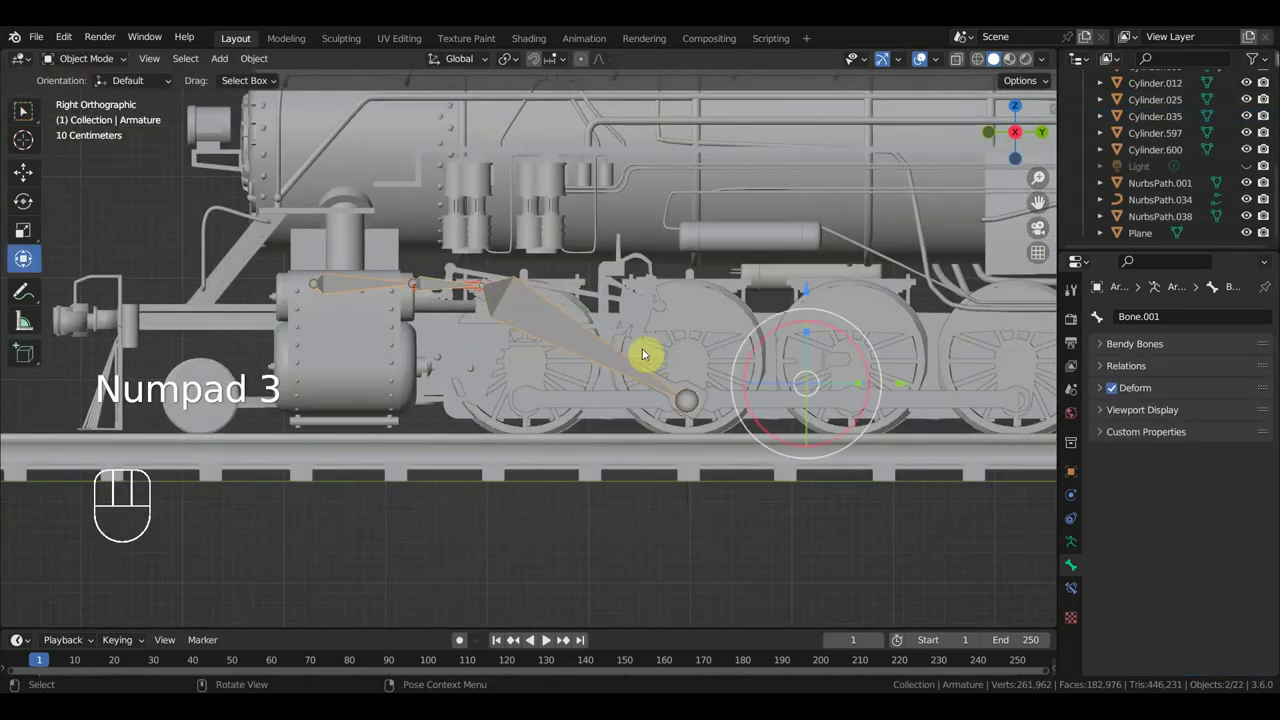
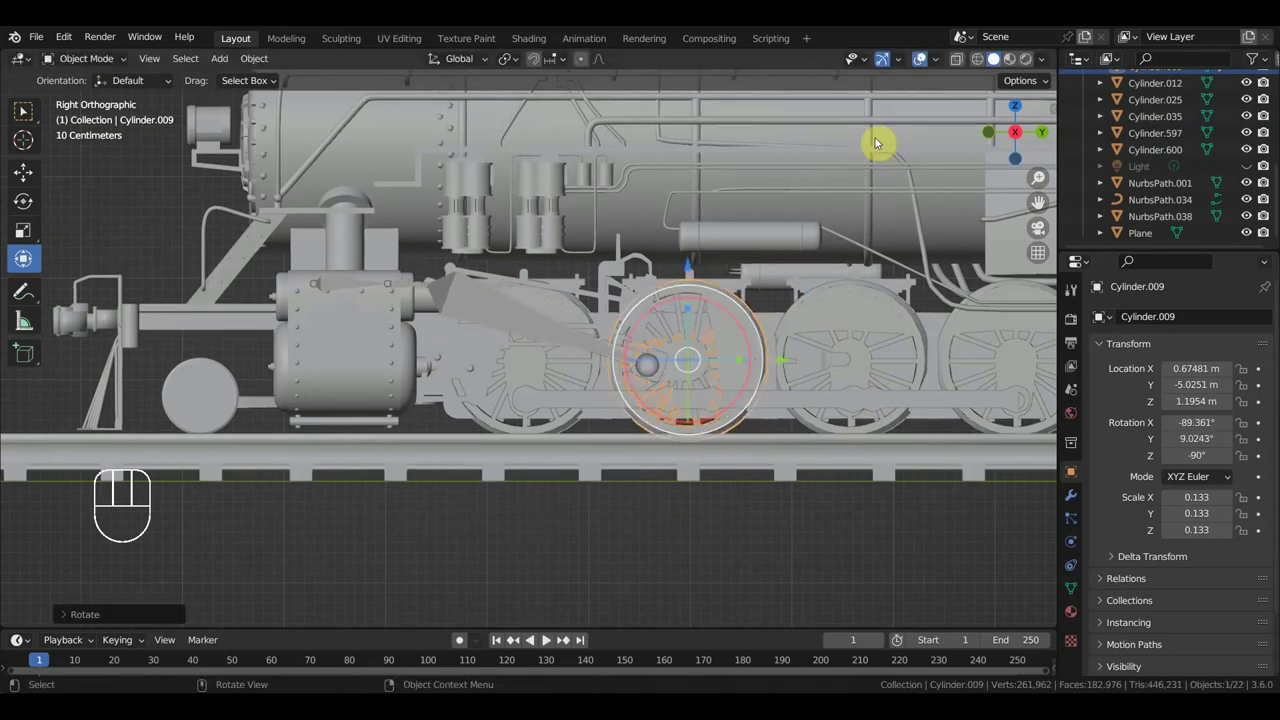
pyautogui.click(911, 128)
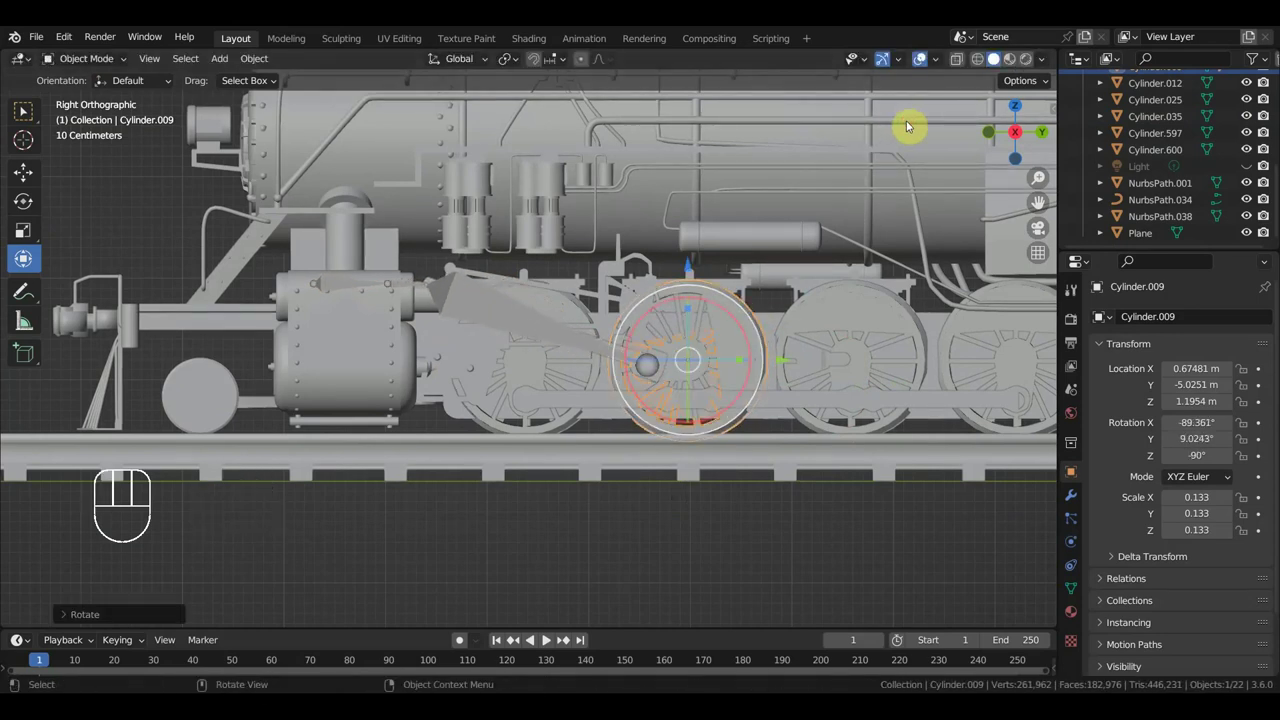
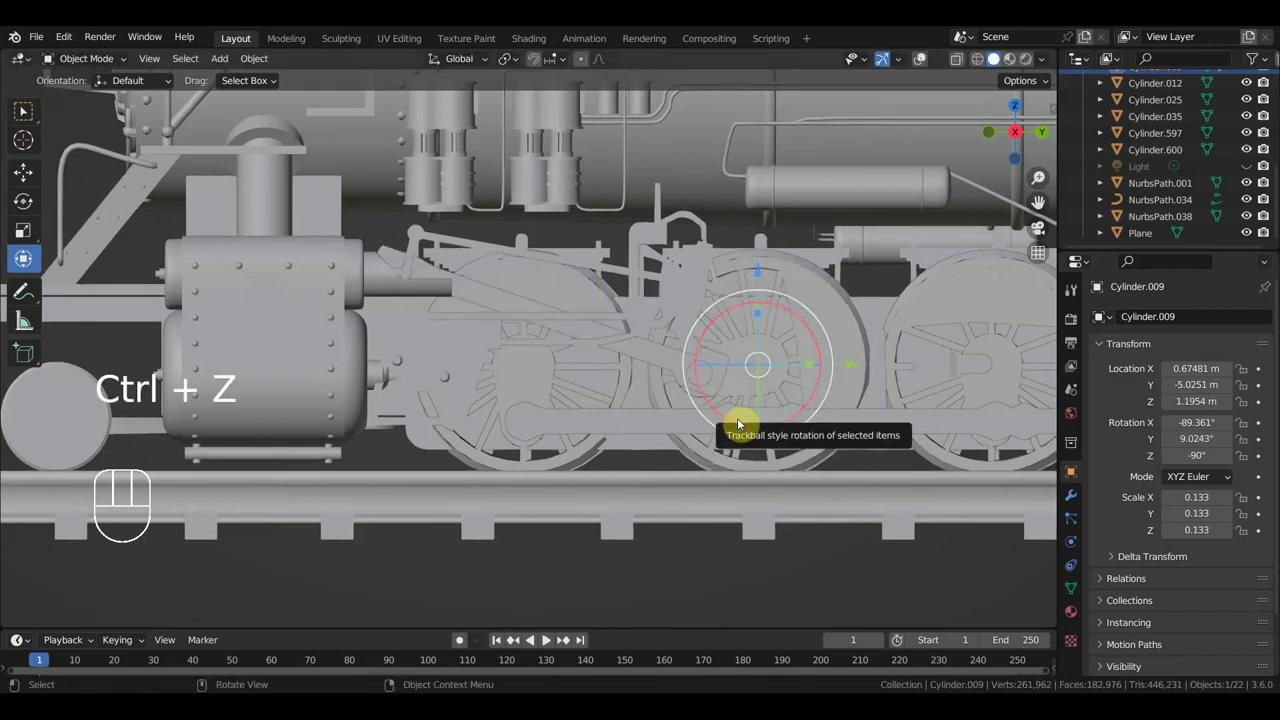
pyautogui.click(926, 61)
pyautogui.moveTo(794, 313); pyautogui.dragTo(728, 313)
# - Add a second armature, Armature.001, at the 3D cursor beneath the driving wheels
pyautogui.press('shift+a')
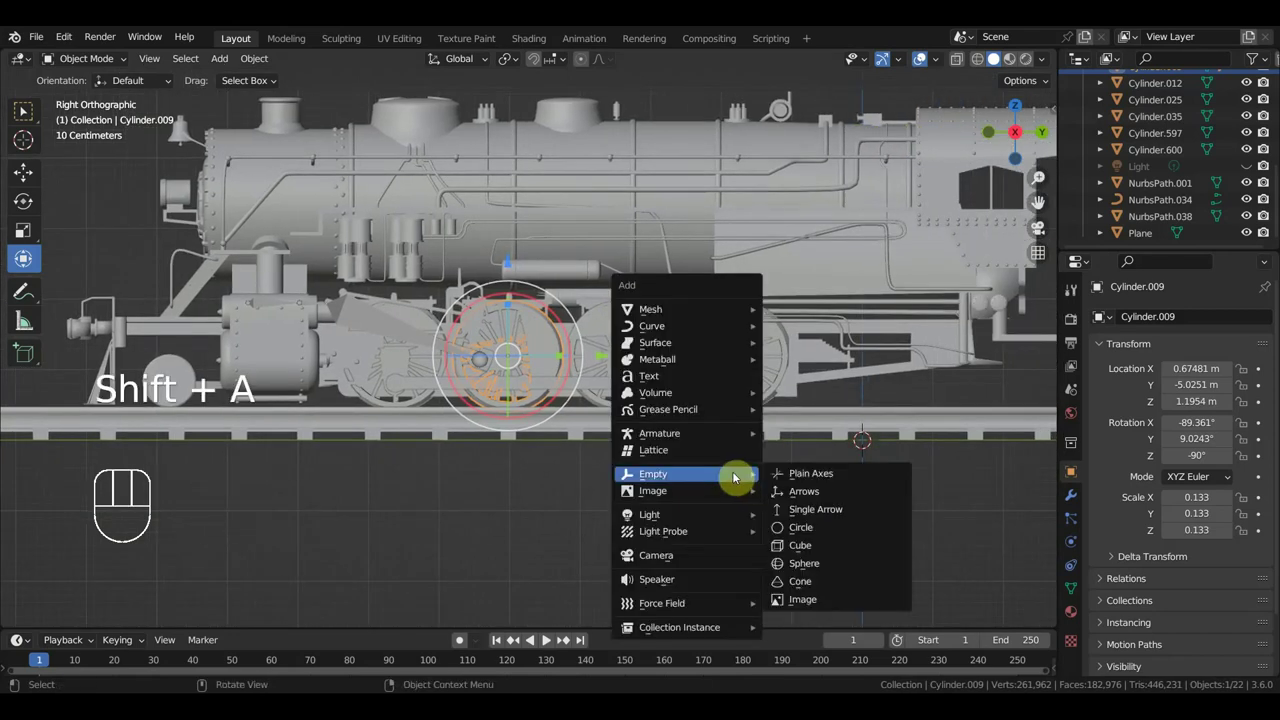
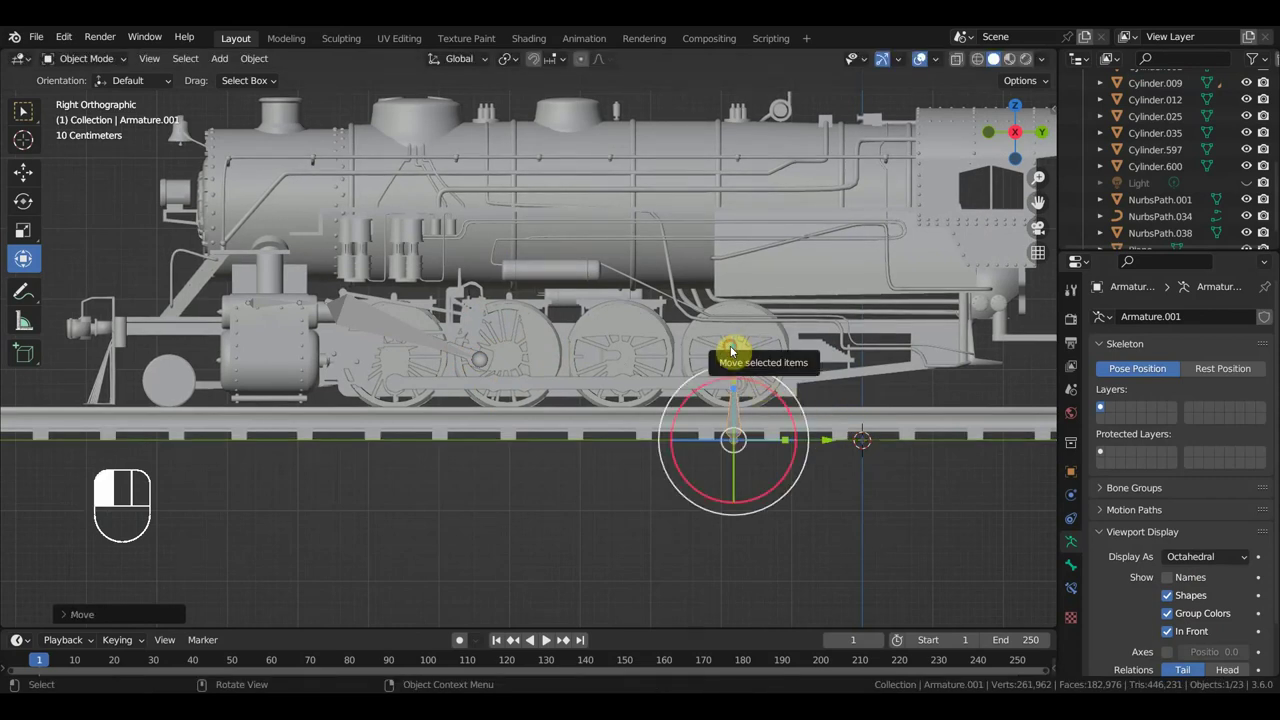
pyautogui.click(741, 442)
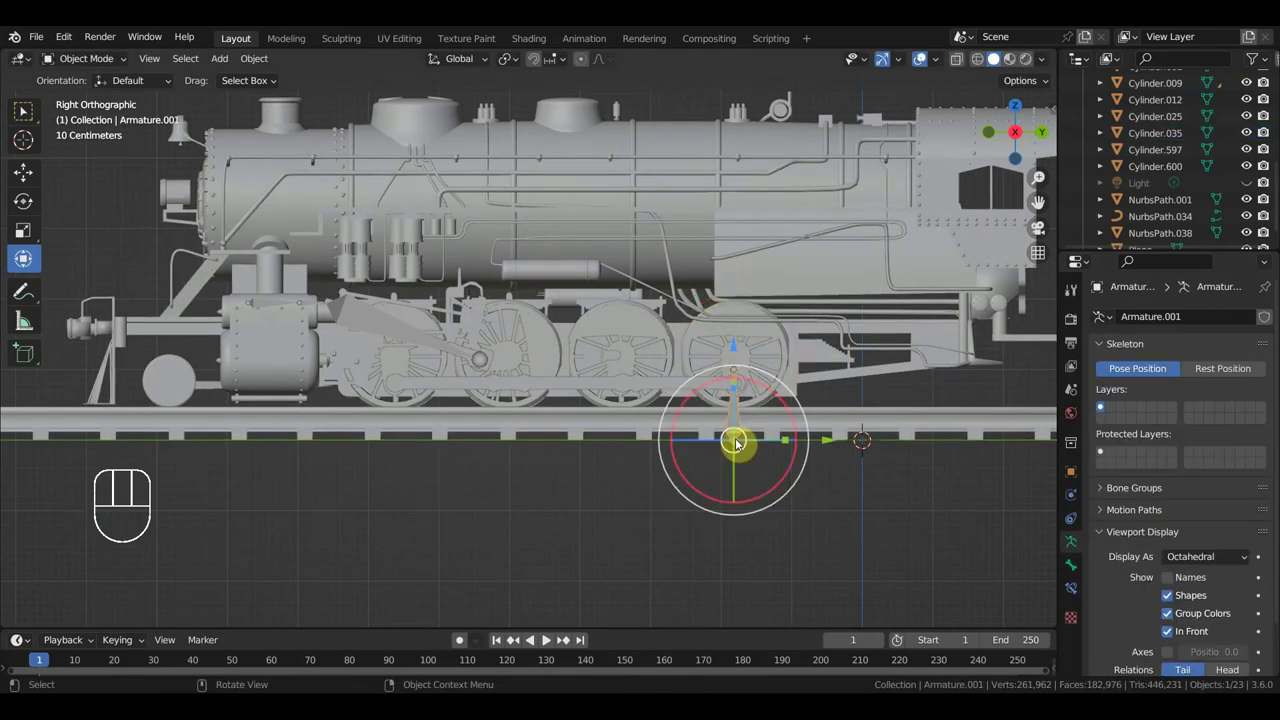
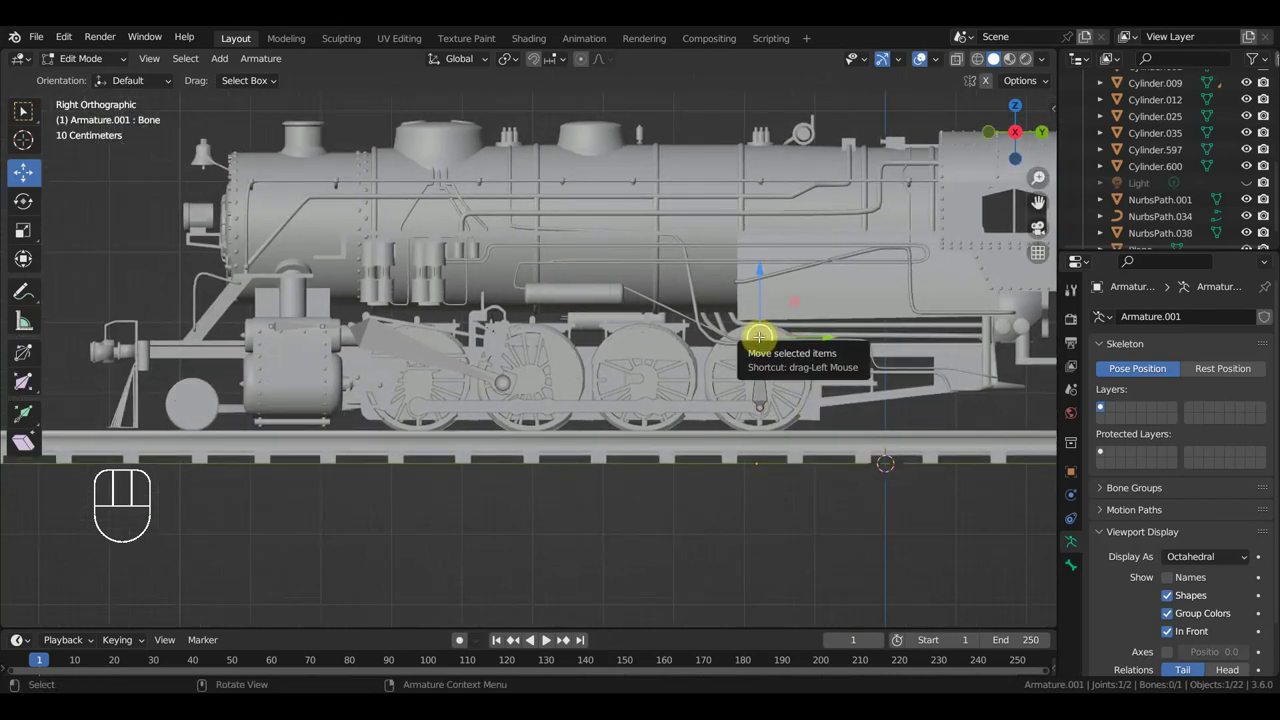
# - Move the bone end onto the front crank pin and add a second bone to Armature.001
pyautogui.press('g')
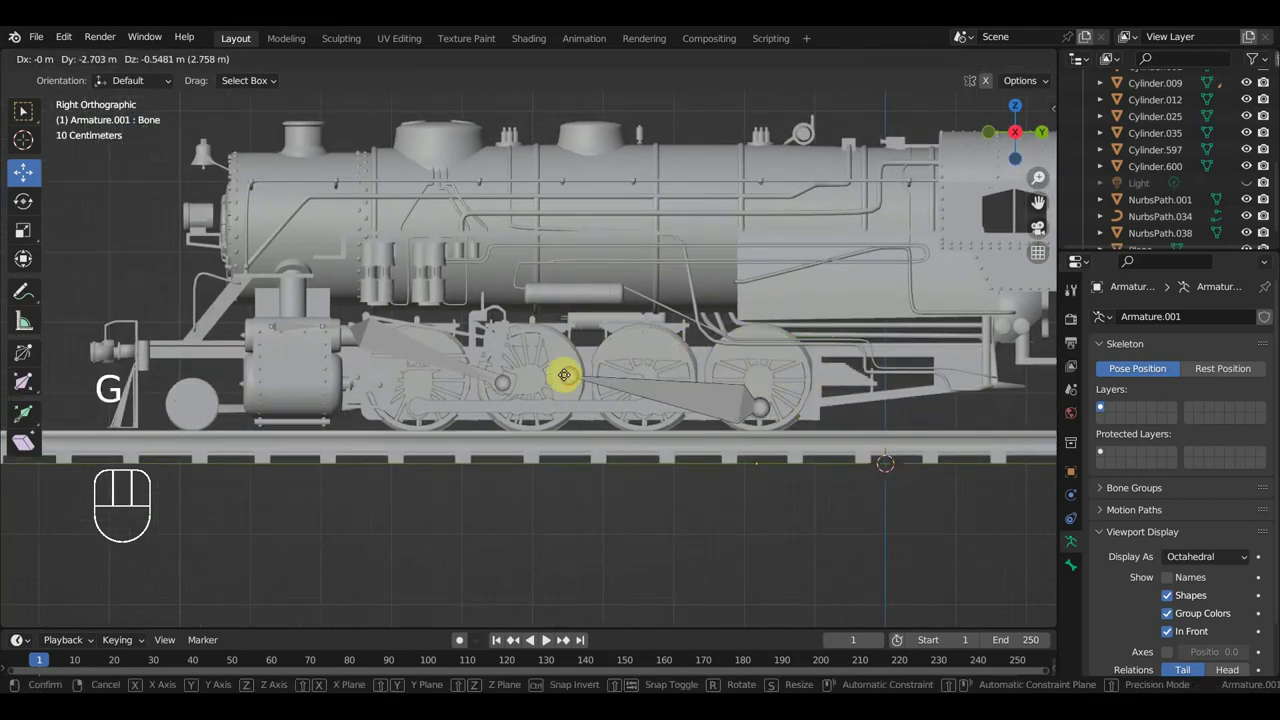
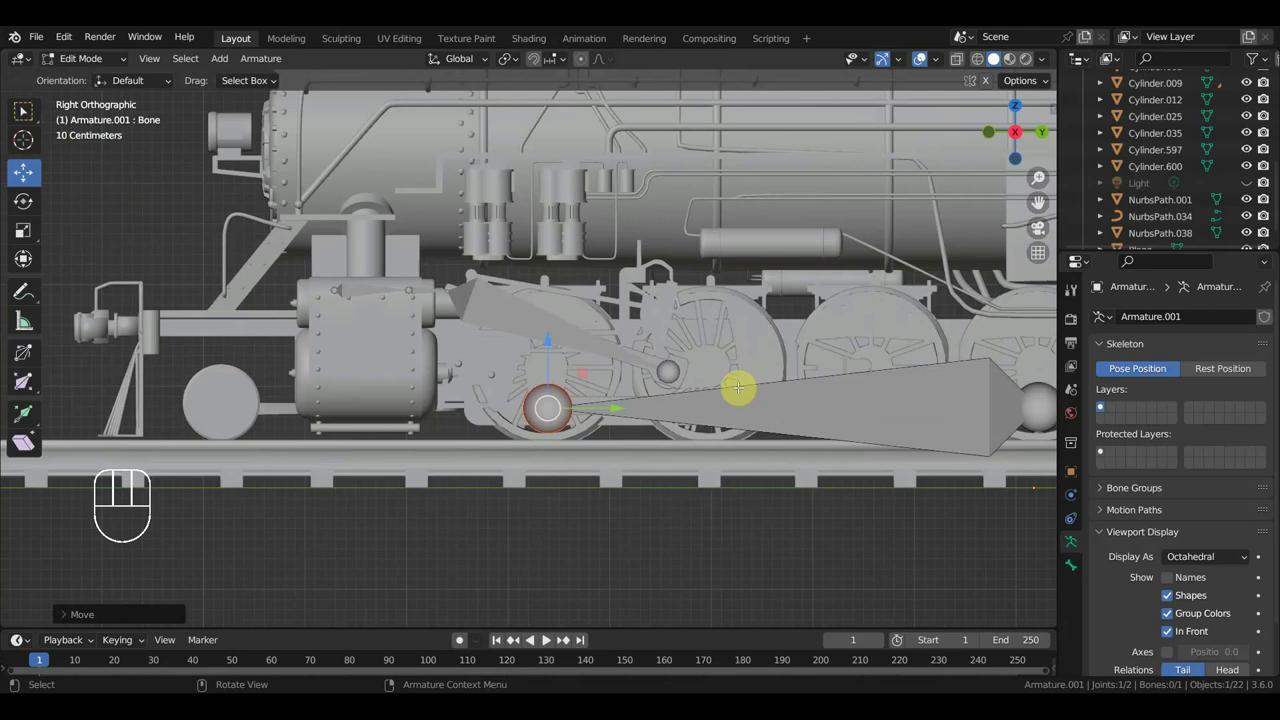
pyautogui.press('shift+a')
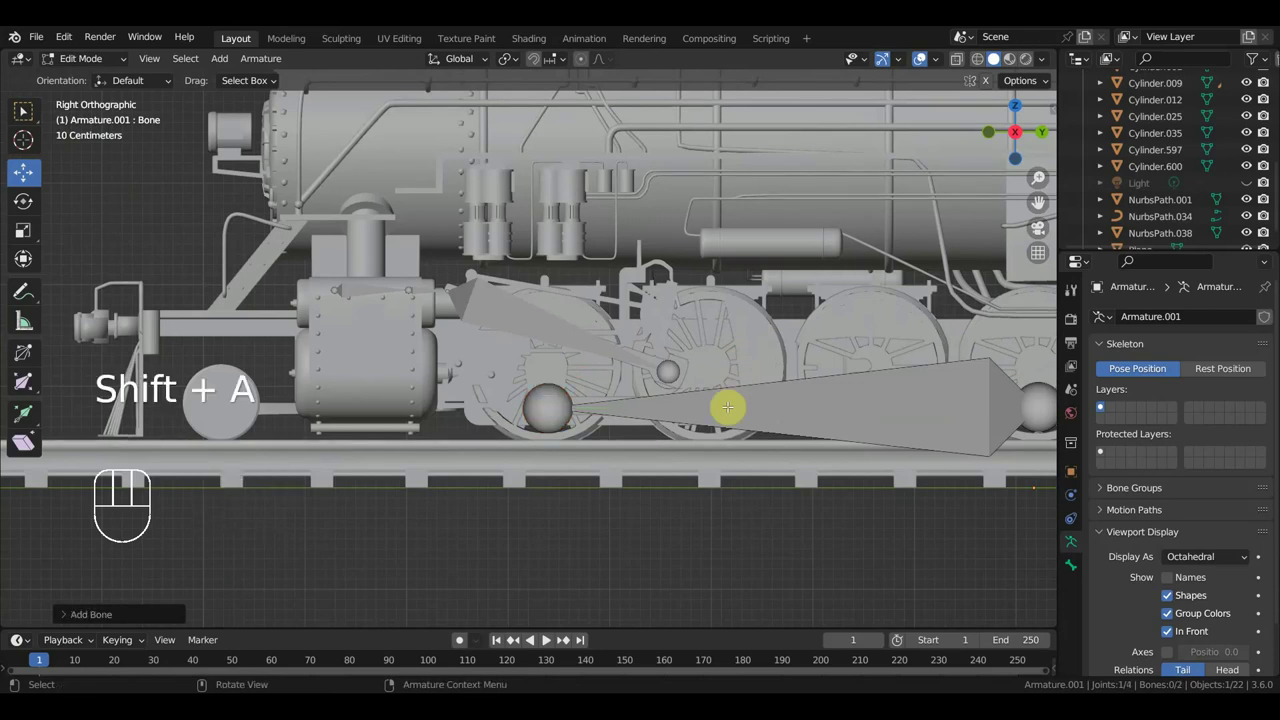
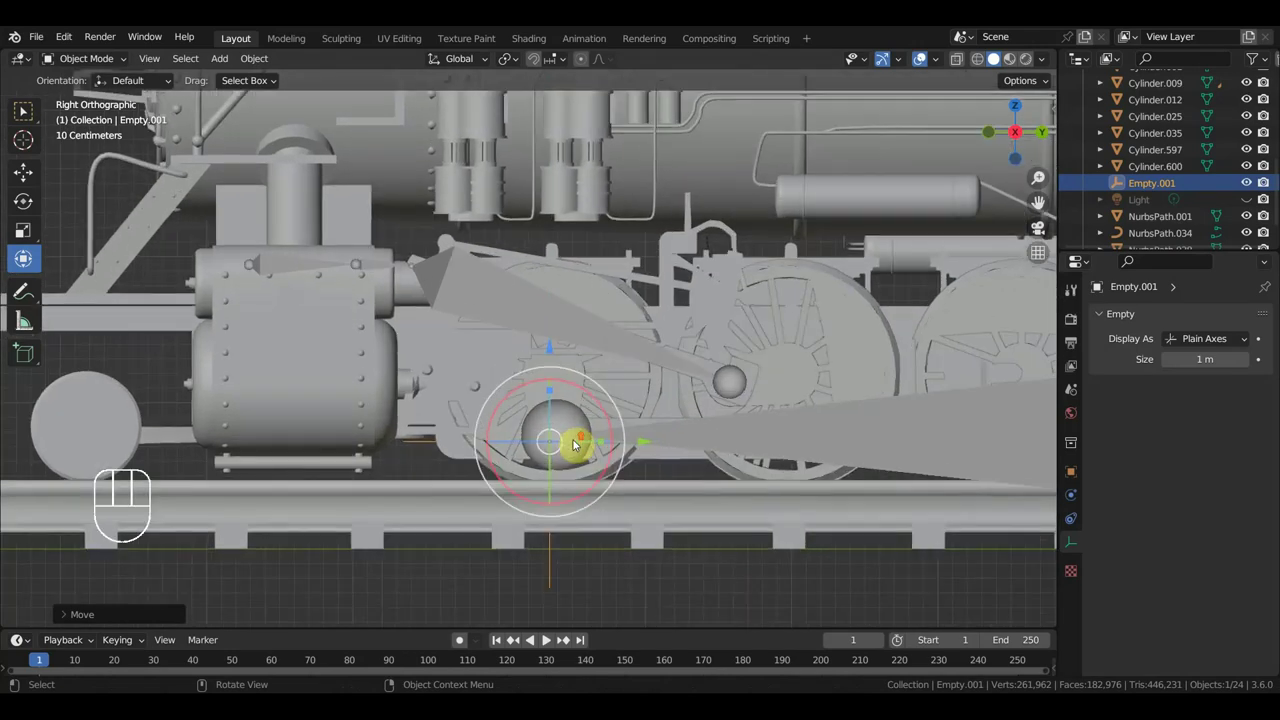
# - Parent Empty.001 to the front wheel Cylinder.025 with Ctrl+P > Object
pyautogui.middleClick(612, 423)
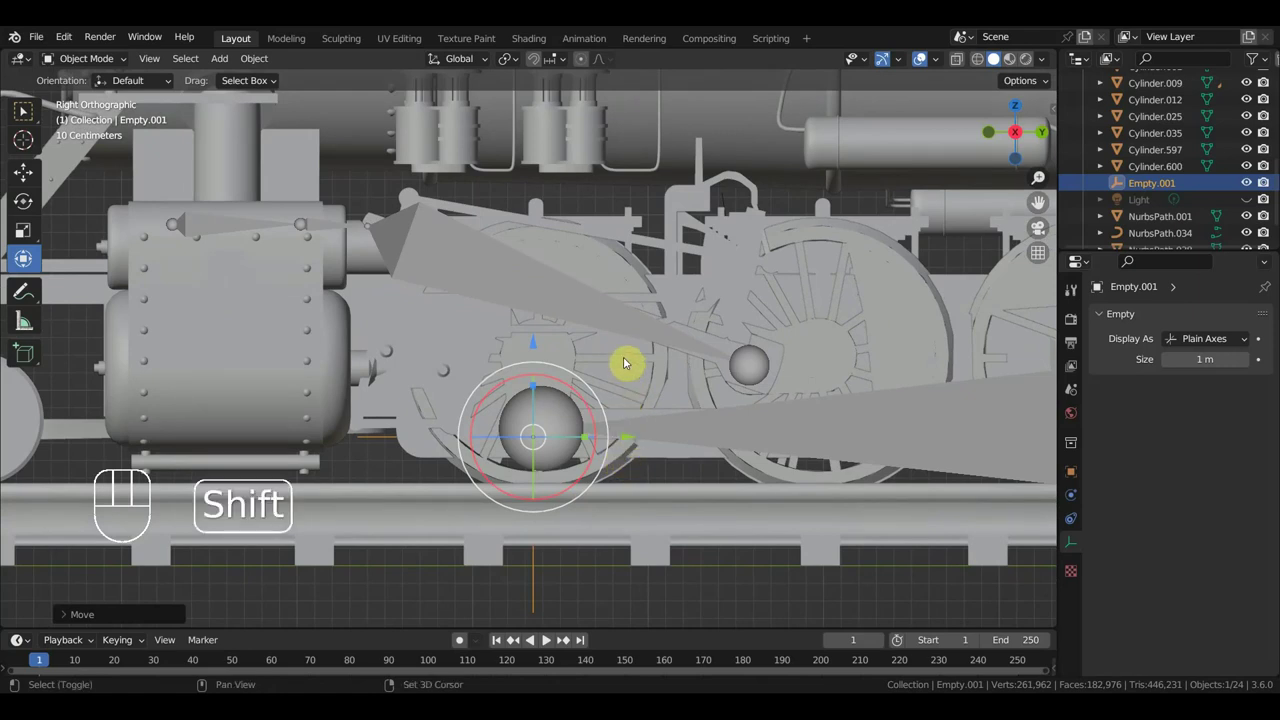
pyautogui.click(629, 364)
pyautogui.press('ctrl+p')
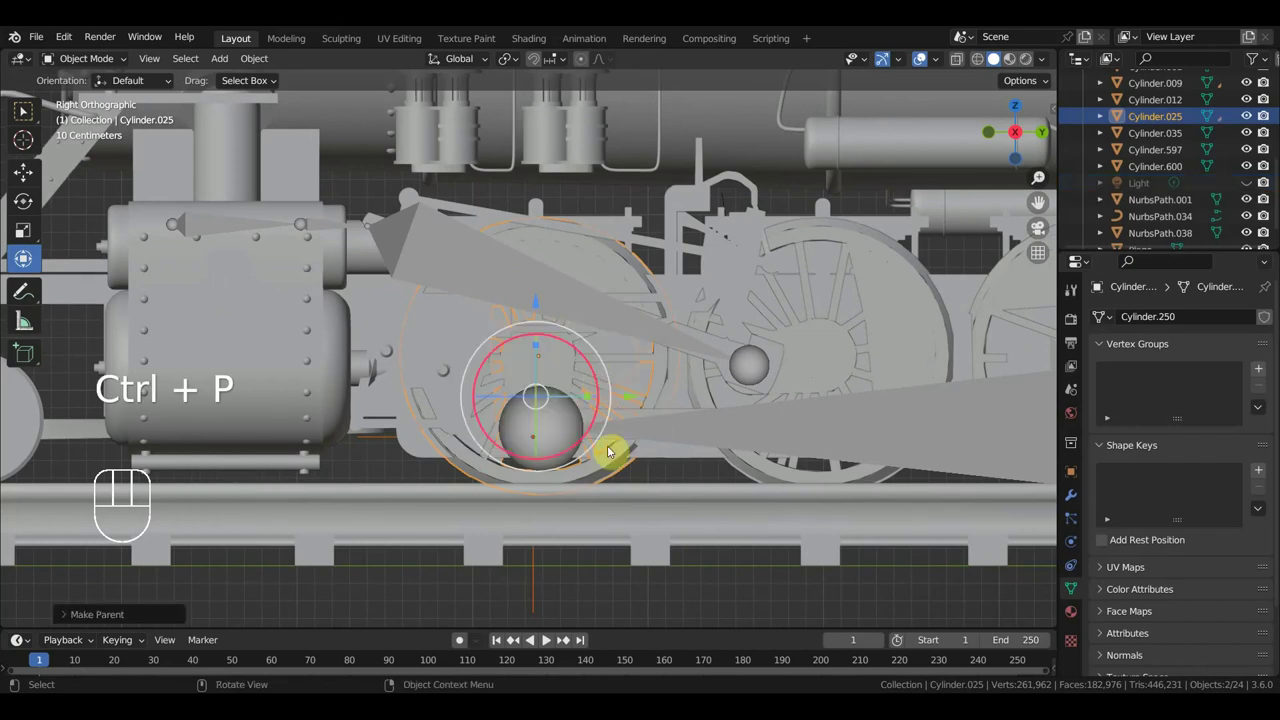
# - Parent Armature.001 to the rear wheel Cylinder.035 with Ctrl+P > Object
pyautogui.moveTo(600, 470); pyautogui.dragTo(838, 410)
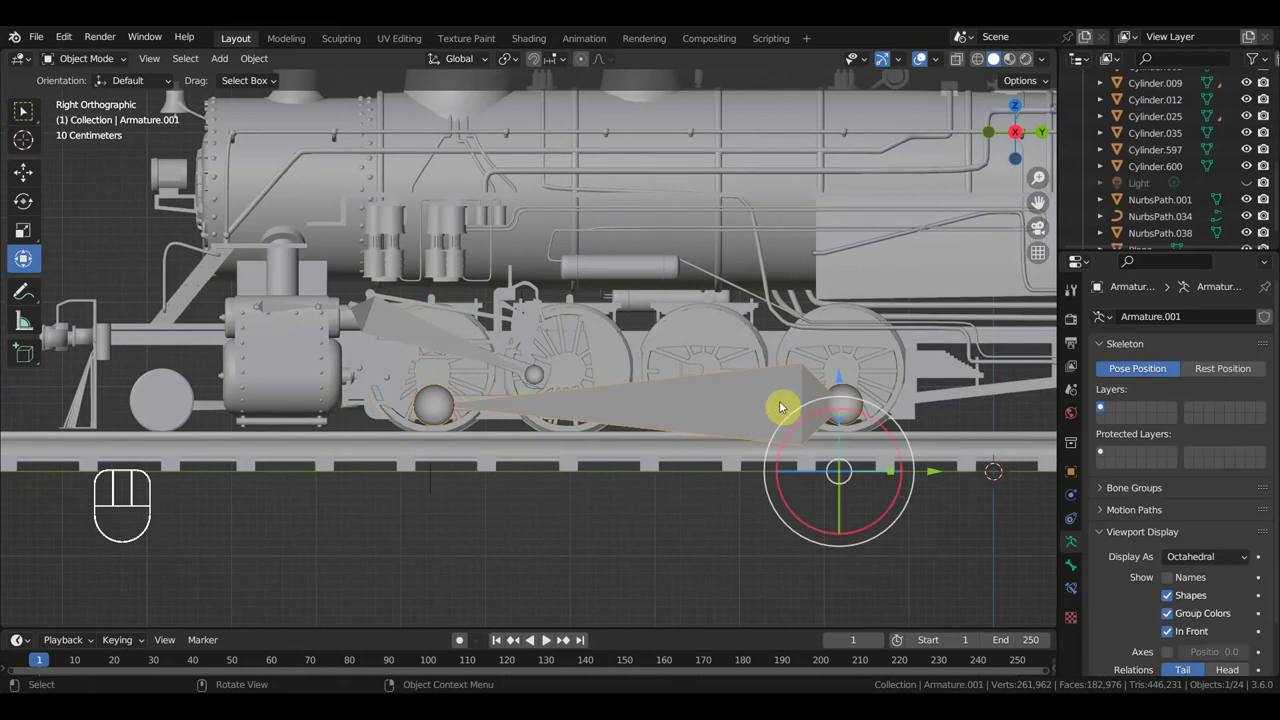
pyautogui.click(890, 352)
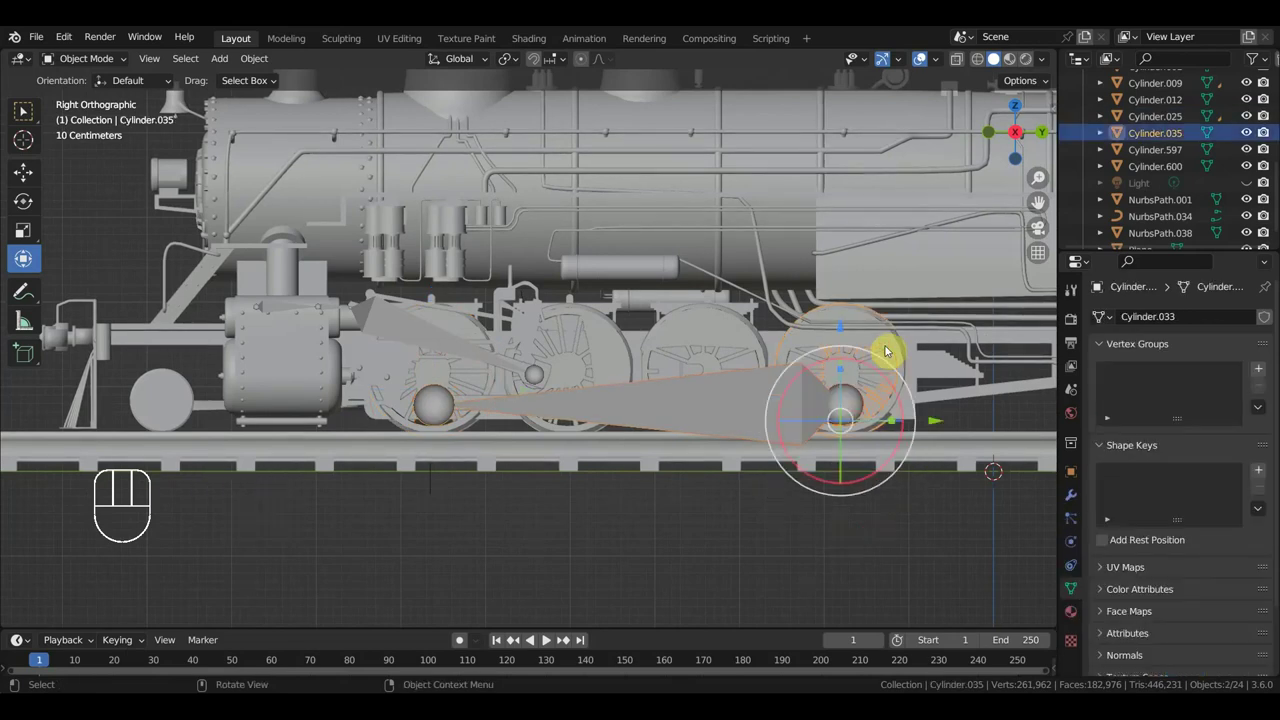
pyautogui.press('ctrl+p')
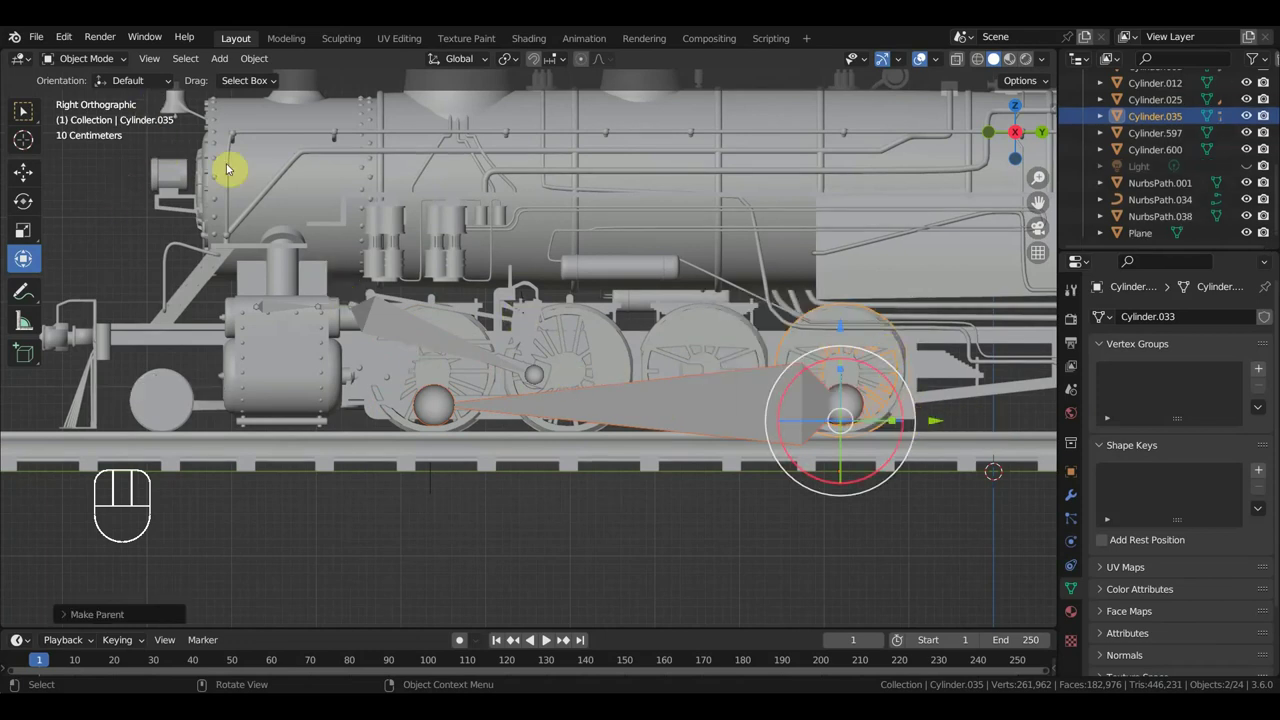
# - Select the coupling rod with Armature.001 in Pose Mode, making its bone the active parent
pyautogui.moveTo(77, 63); pyautogui.dragTo(582, 355)
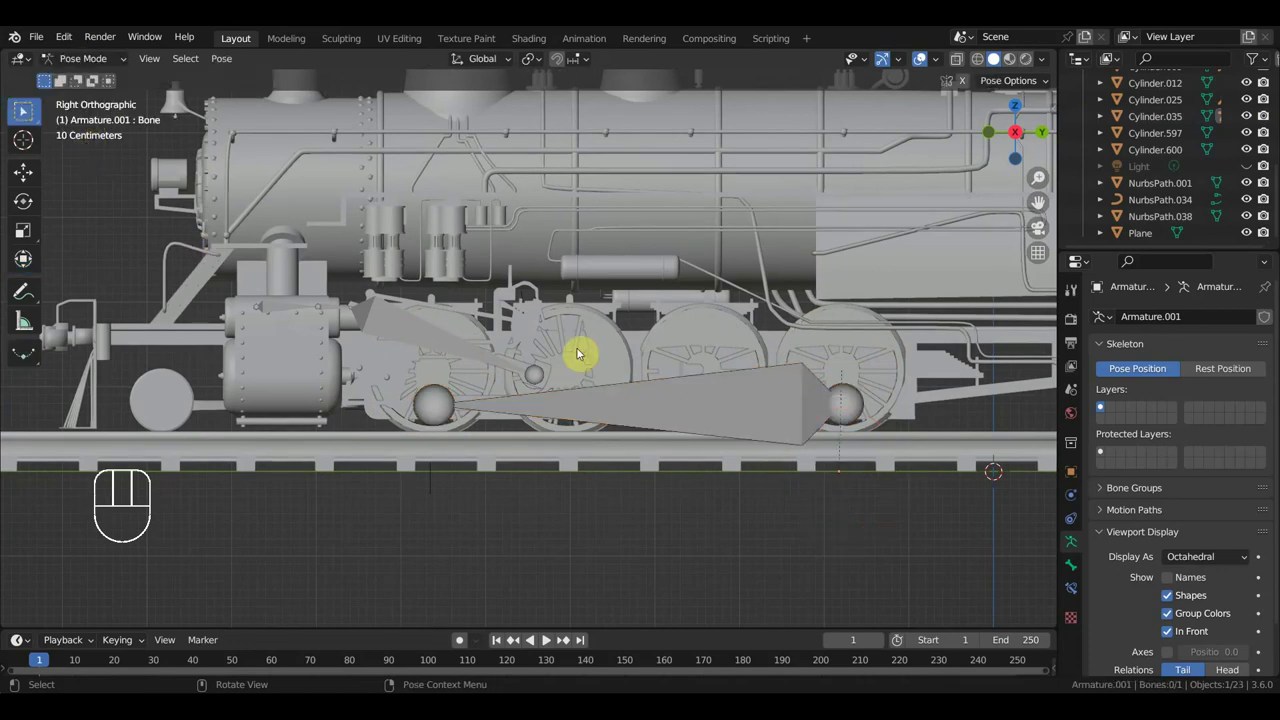
pyautogui.click(790, 417)
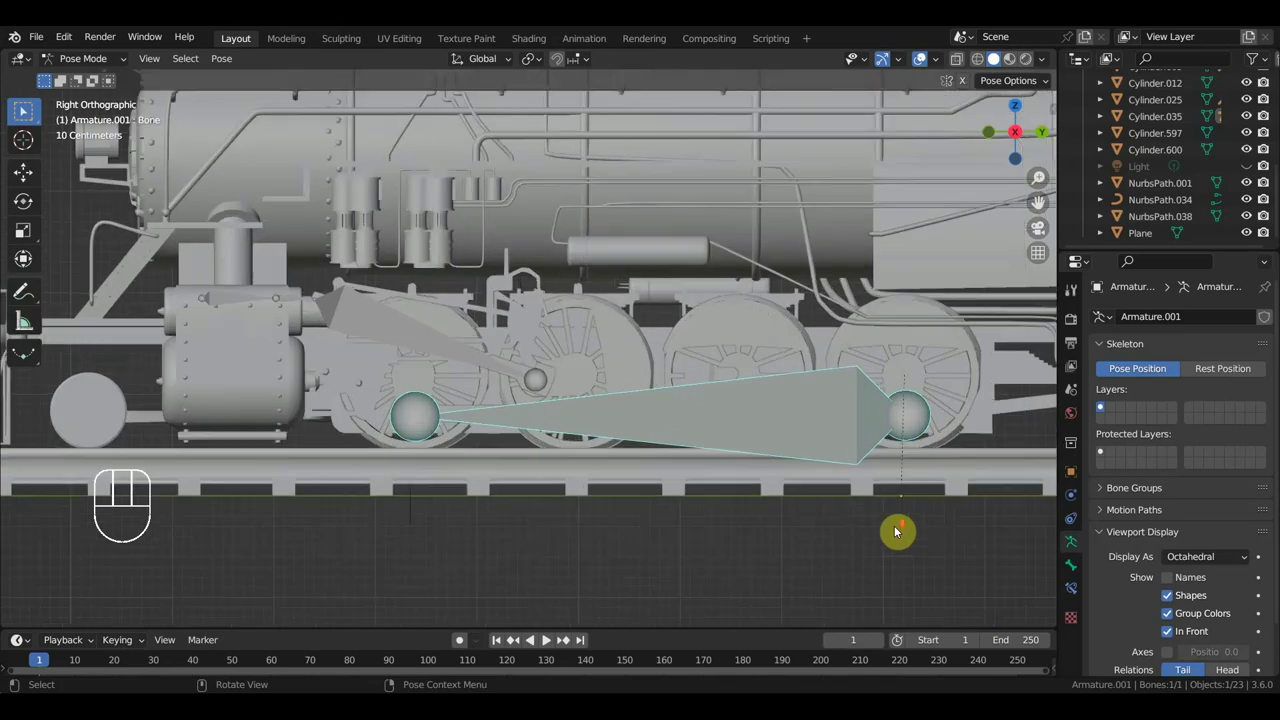
pyautogui.middleClick(836, 523)
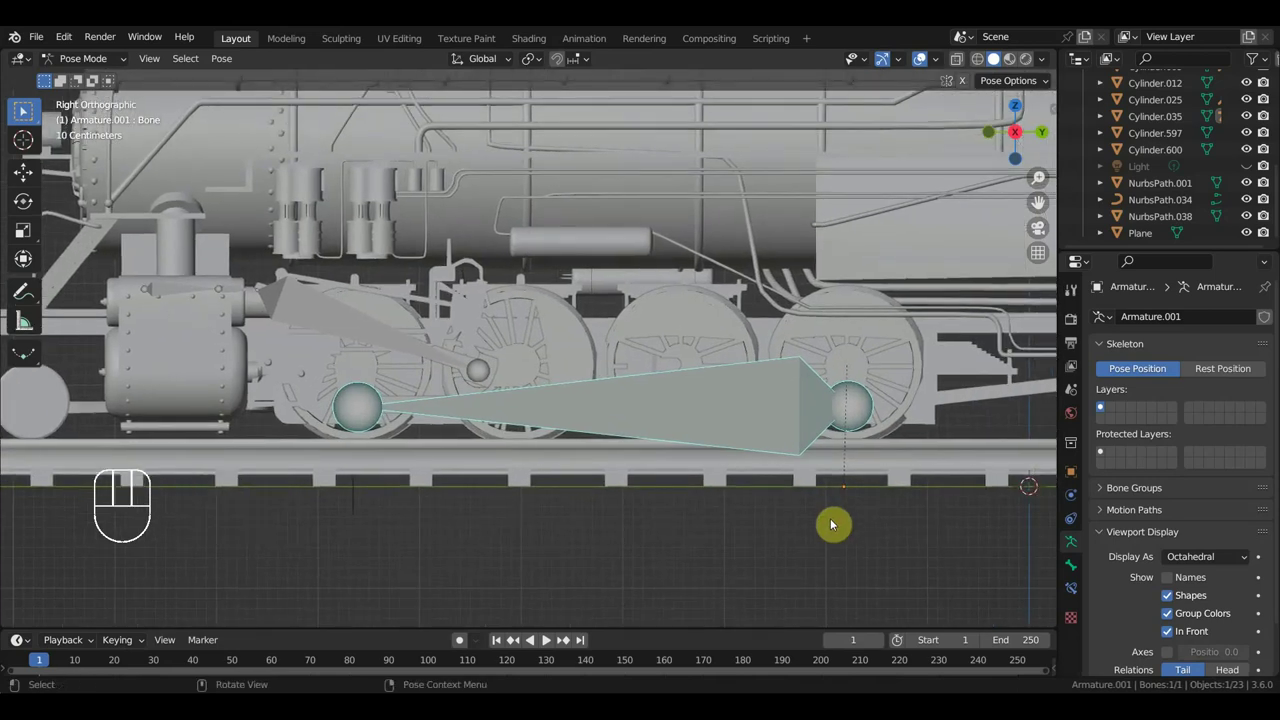
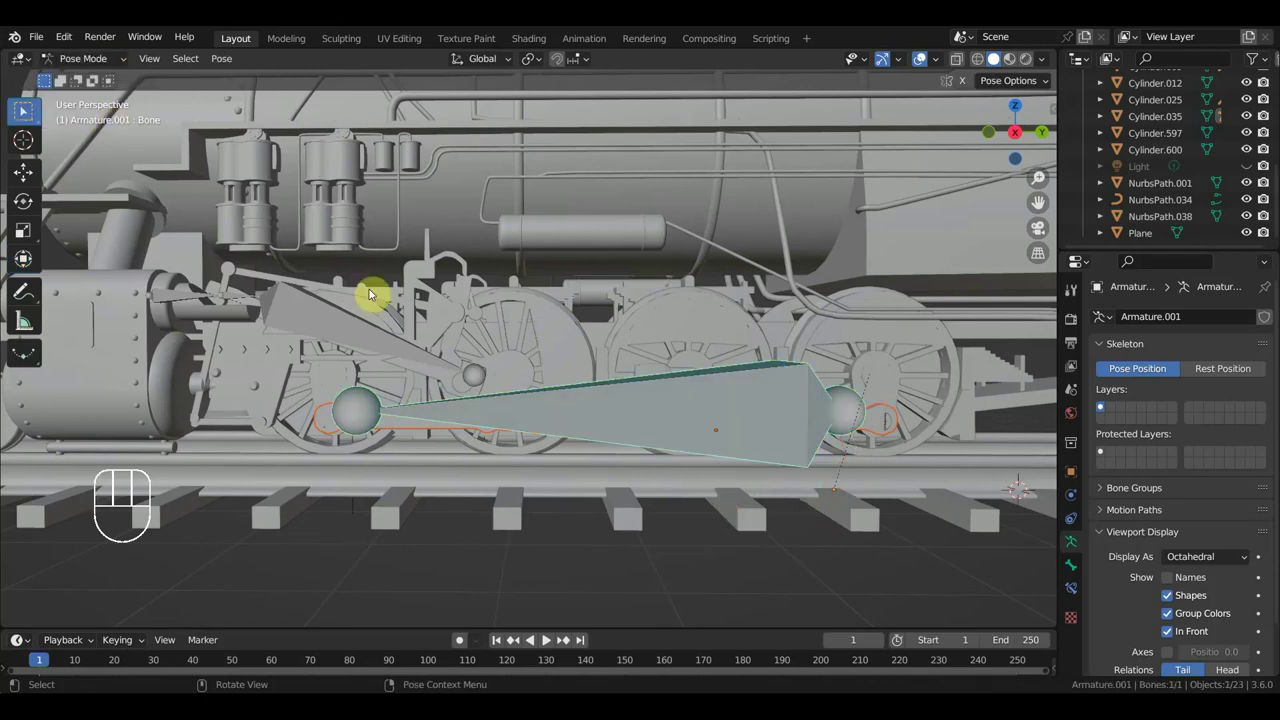
pyautogui.click(702, 431)
# - Parent the coupling rod mesh to Armature.001's bone via Ctrl+P > Bone
pyautogui.press('ctrl+p')
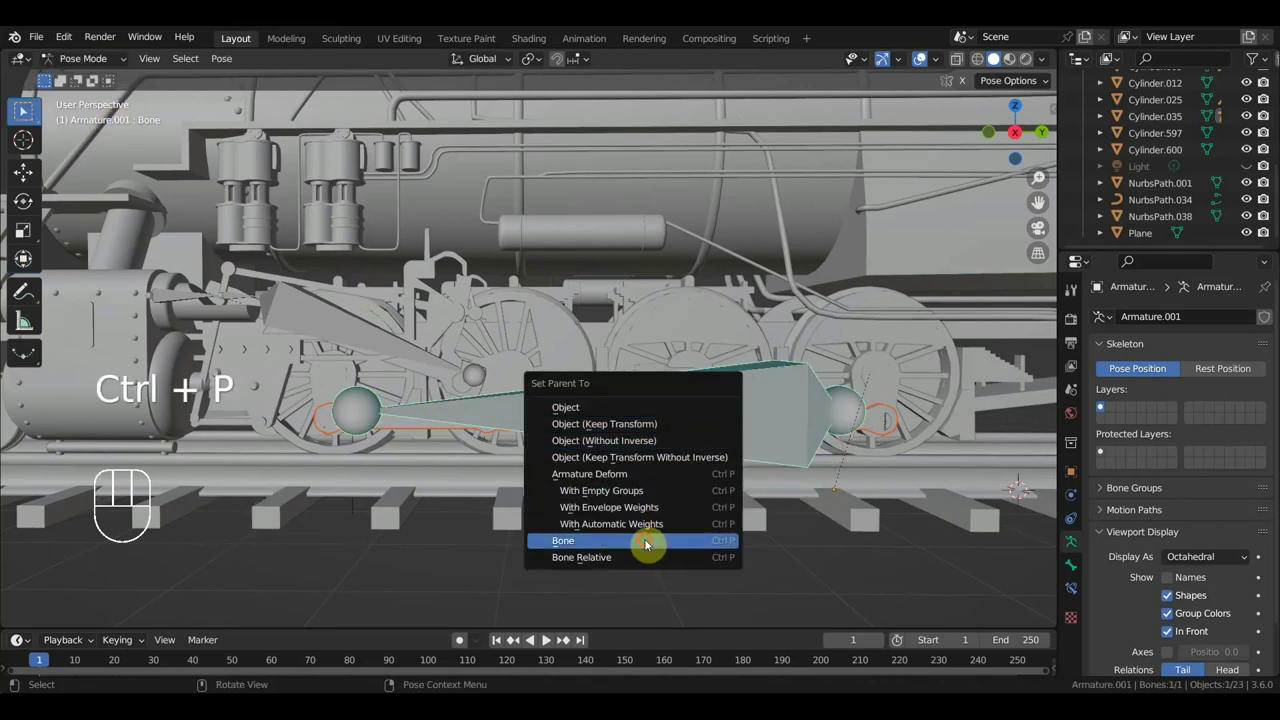
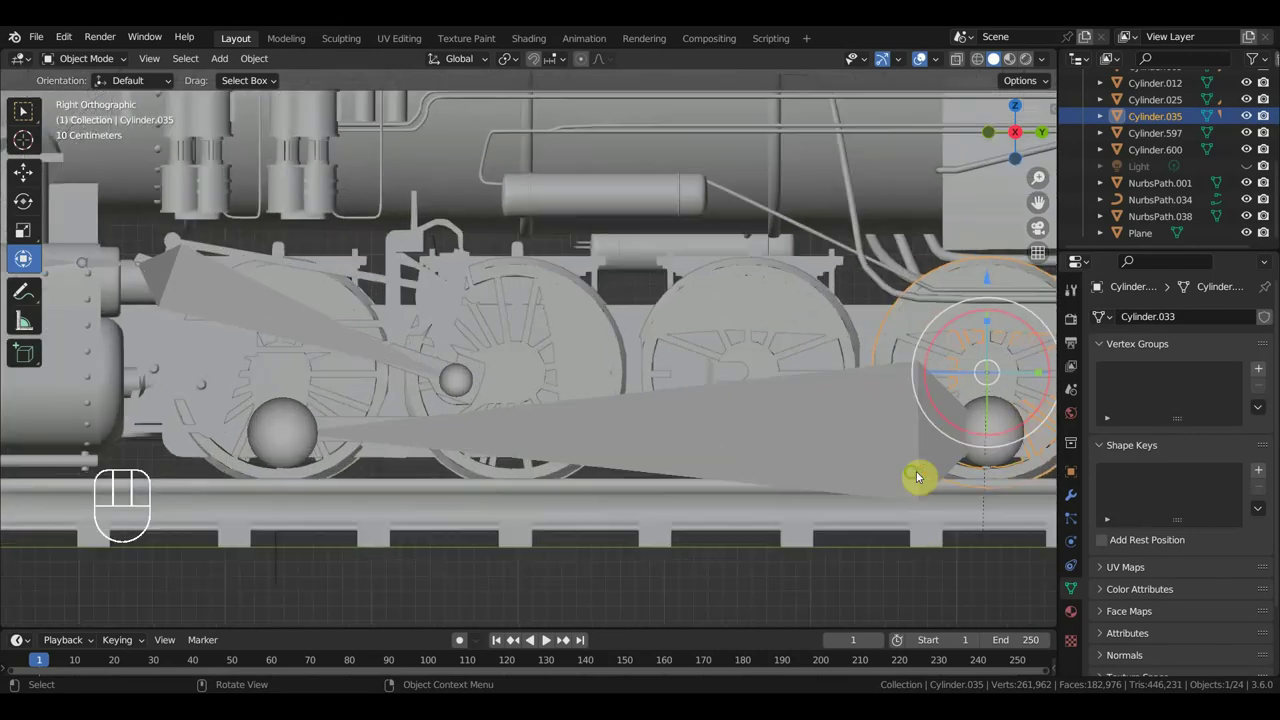
# - Add an Inverse Kinematics bone constraint to Armature.001's rod bone, targeting Empty.001
pyautogui.moveTo(849, 468); pyautogui.dragTo(743, 468)
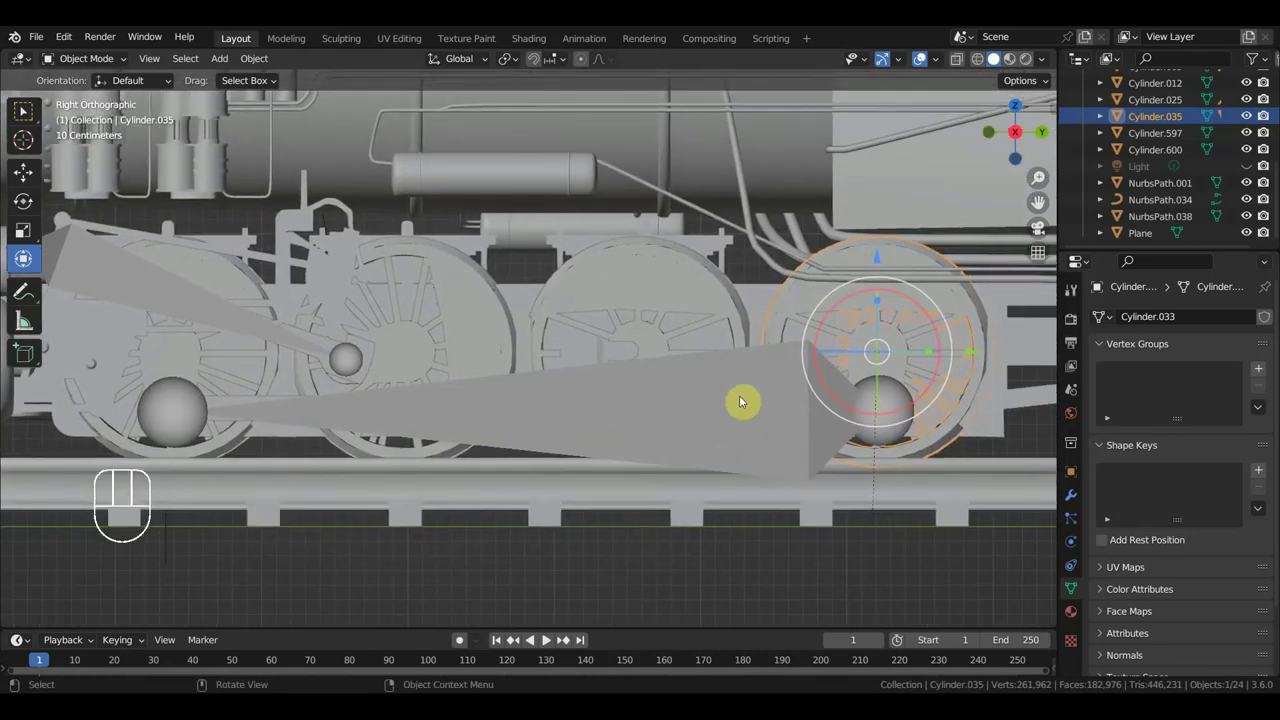
pyautogui.click(736, 411)
pyautogui.click(652, 400)
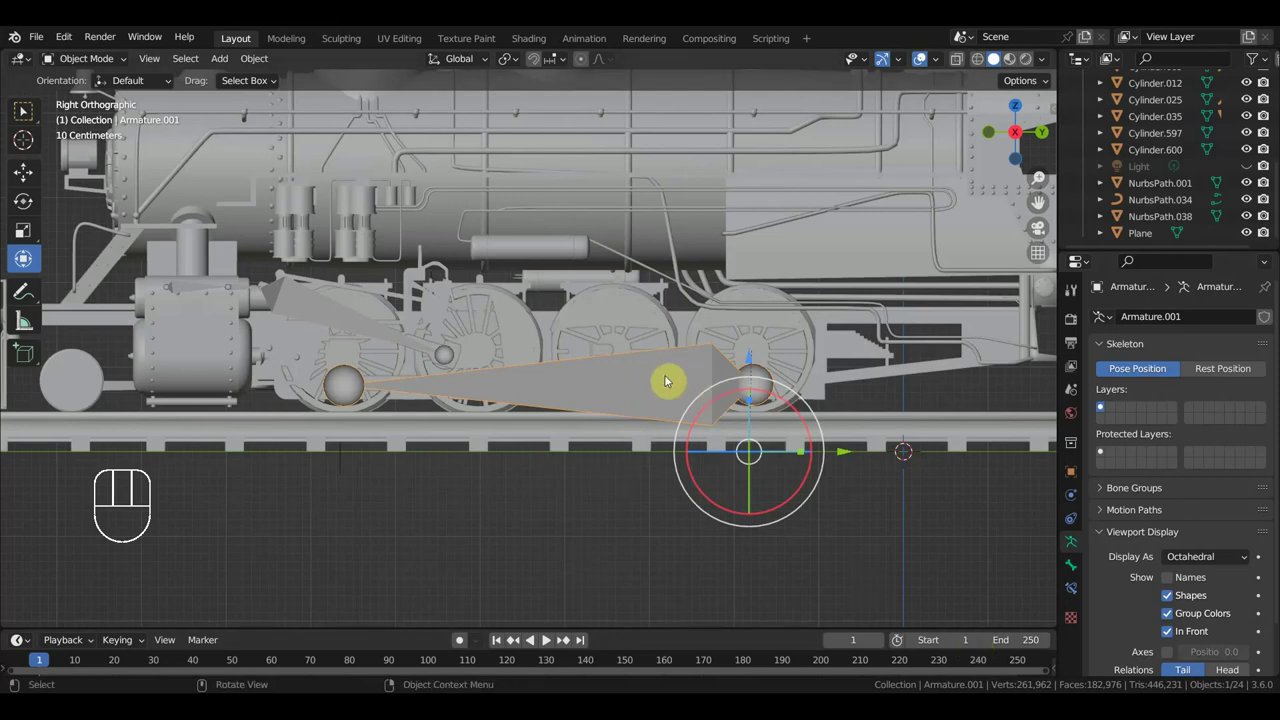
pyautogui.click(1080, 590)
pyautogui.click(1180, 316)
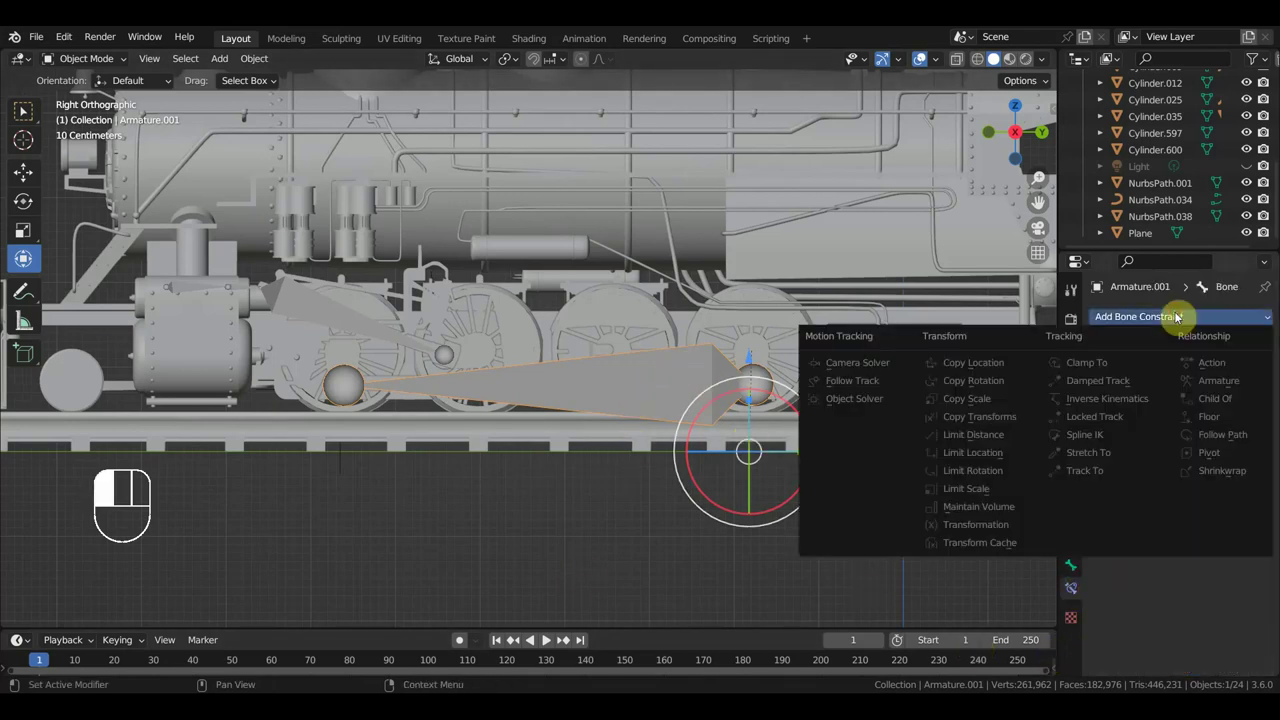
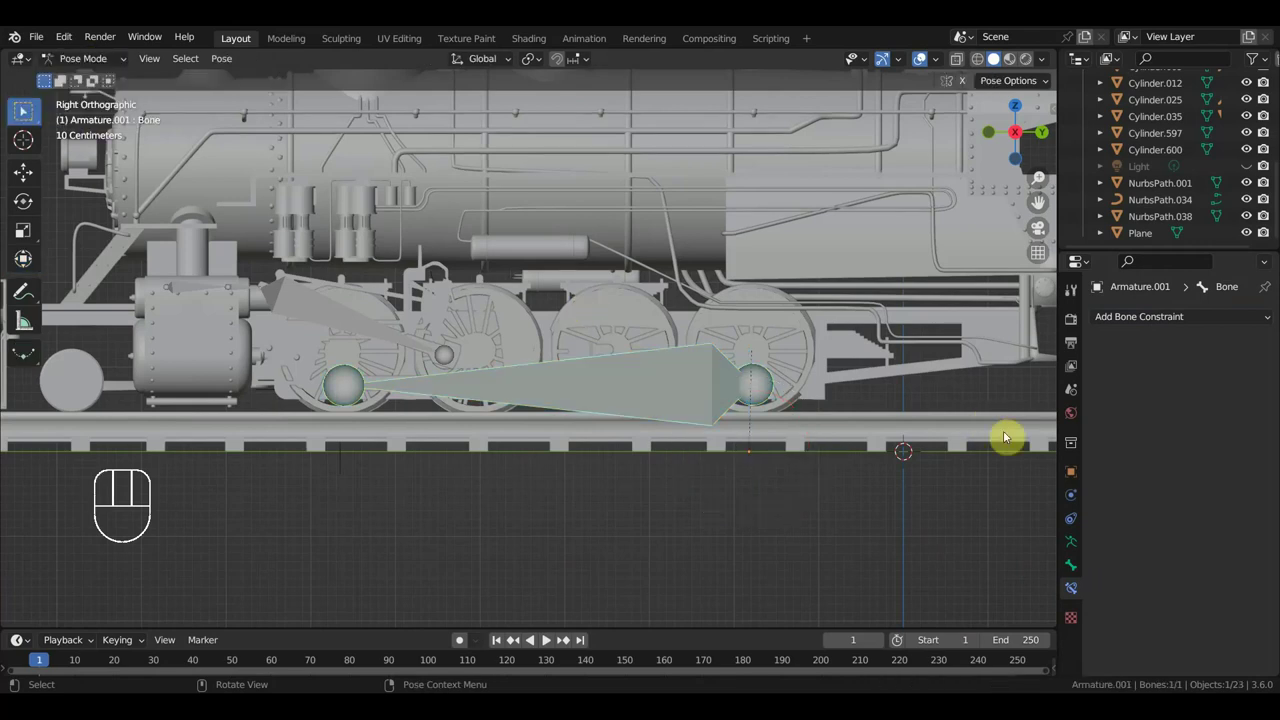
pyautogui.moveTo(1154, 328); pyautogui.dragTo(1103, 409)
pyautogui.click(1246, 372)
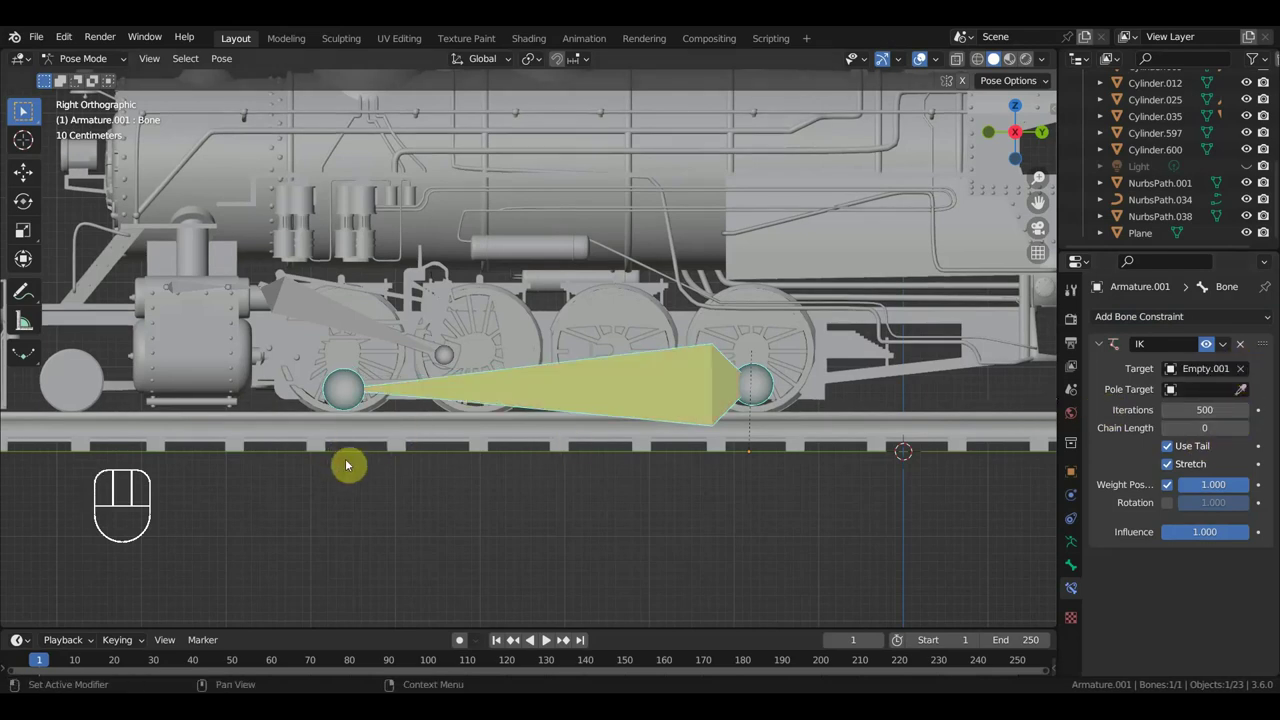
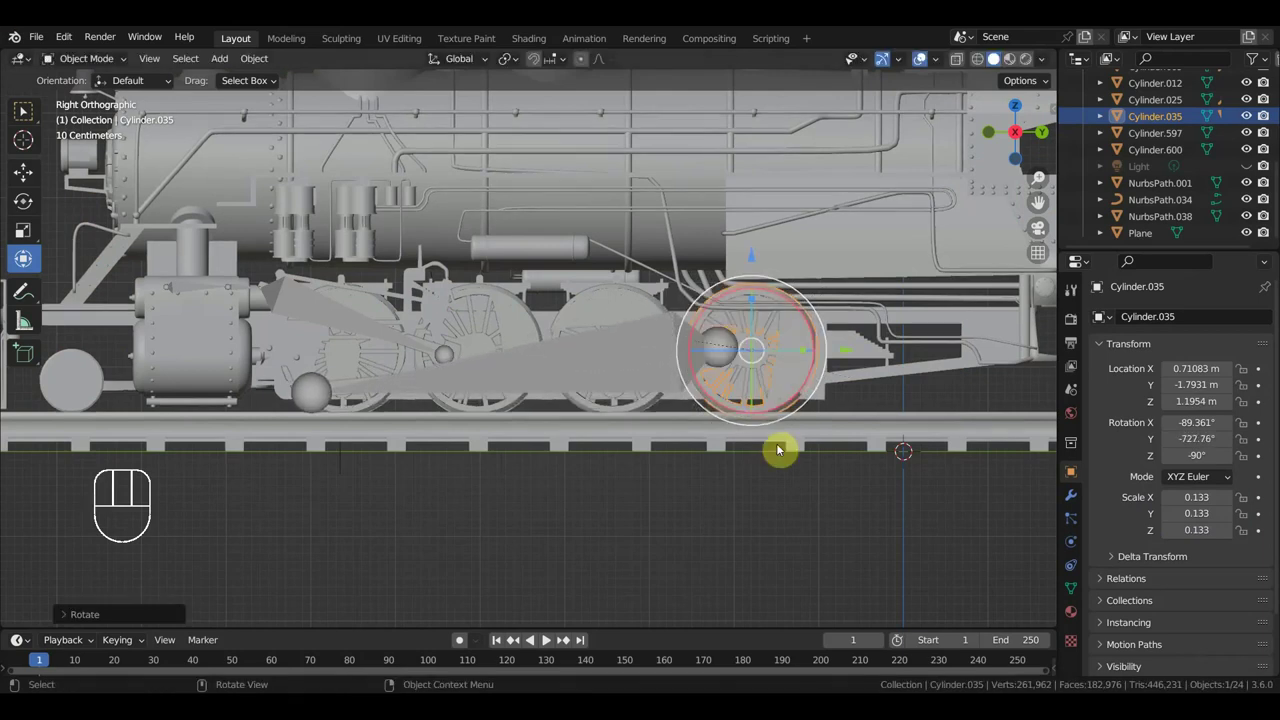
# - Undo the trial wheel turns after testing Cylinder.009, leaving wheel Cylinder.025 selected
pyautogui.press('ctrl+z')
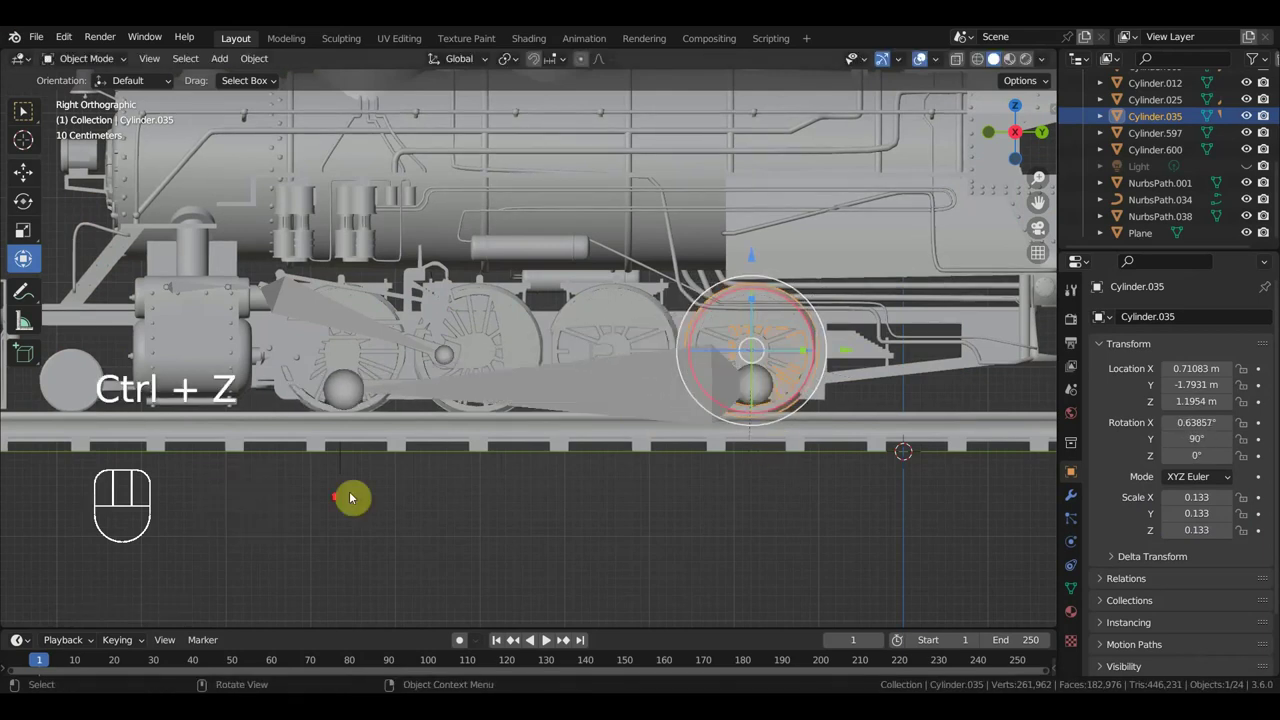
pyautogui.moveTo(444, 470); pyautogui.dragTo(394, 430)
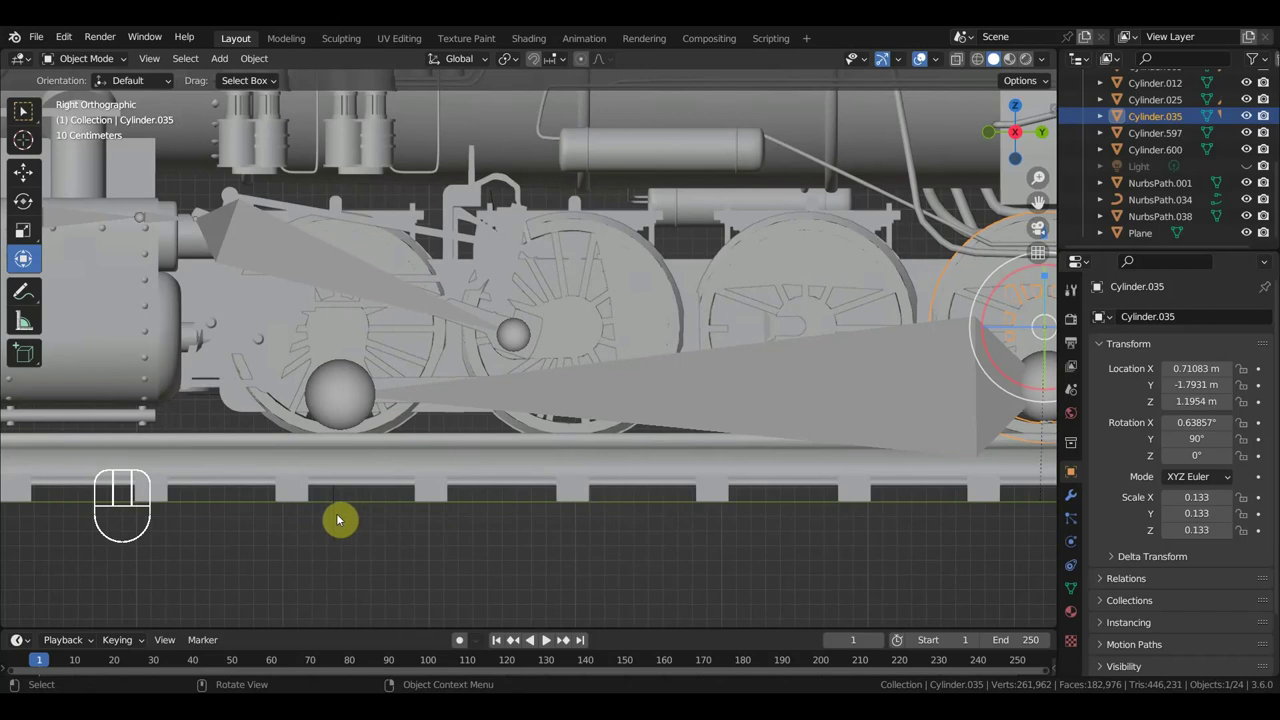
pyautogui.moveTo(338, 521); pyautogui.dragTo(408, 361)
pyautogui.click(416, 342)
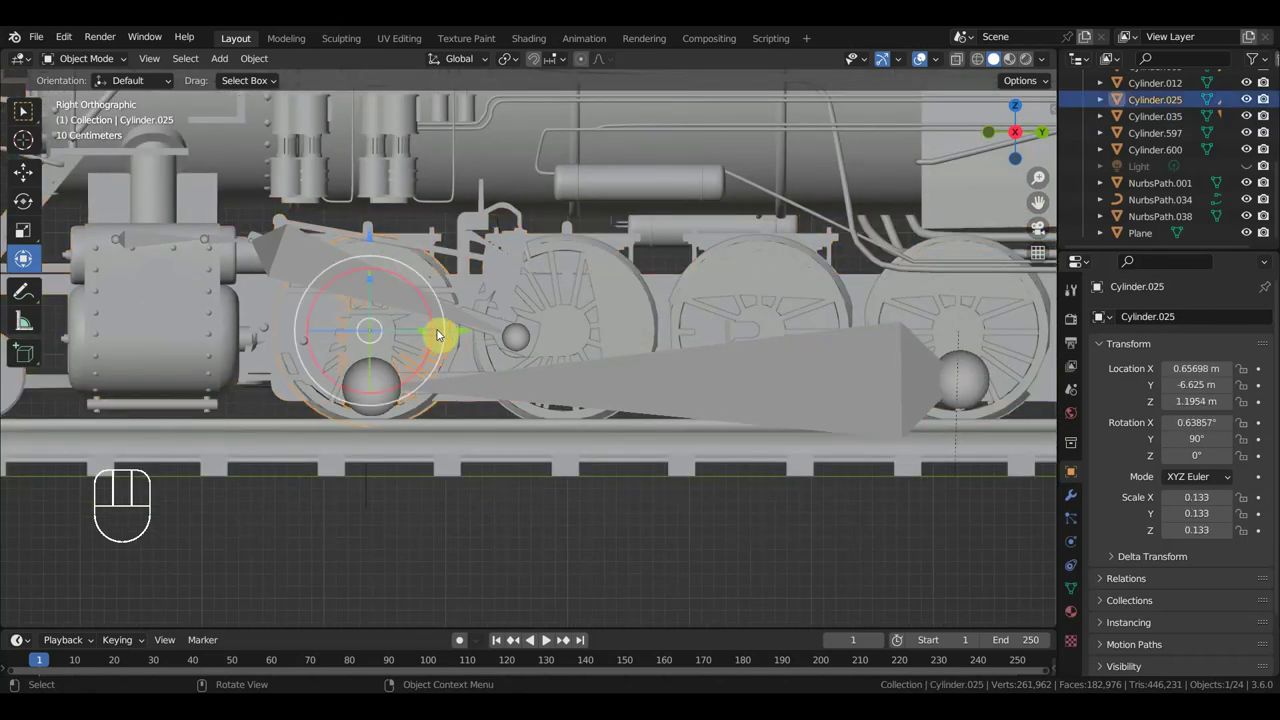
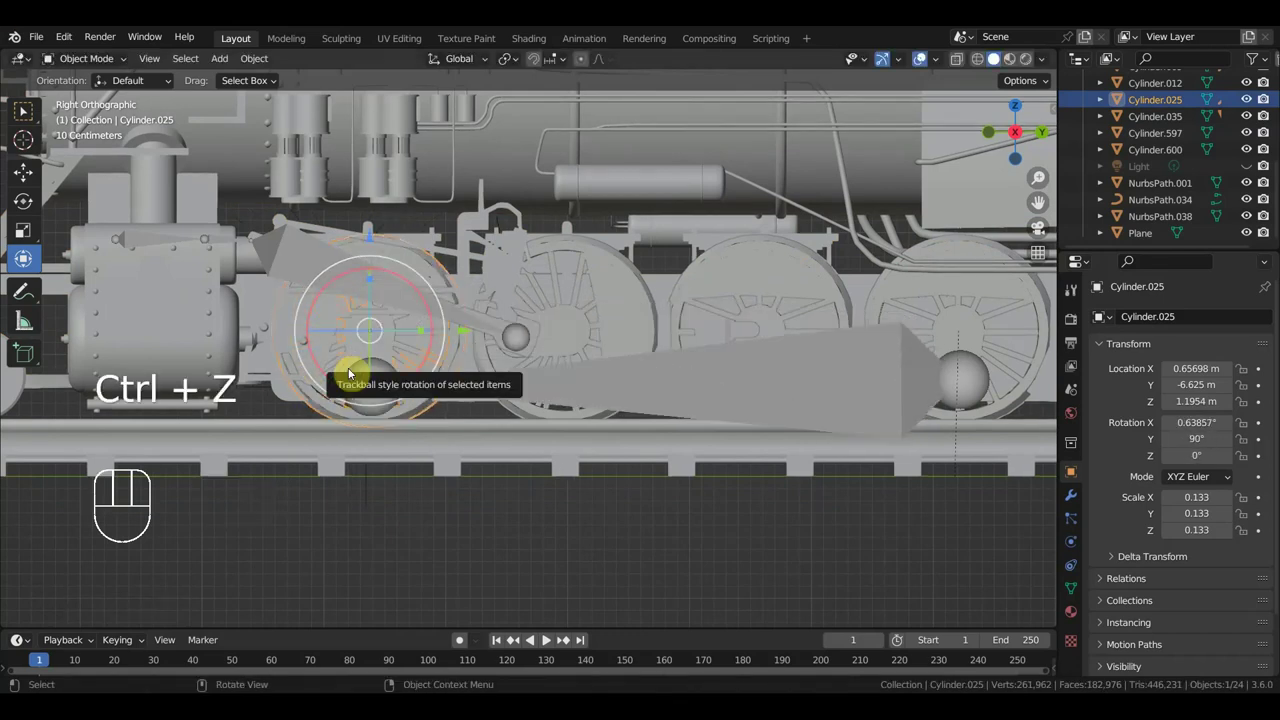
pyautogui.middleClick(617, 434)
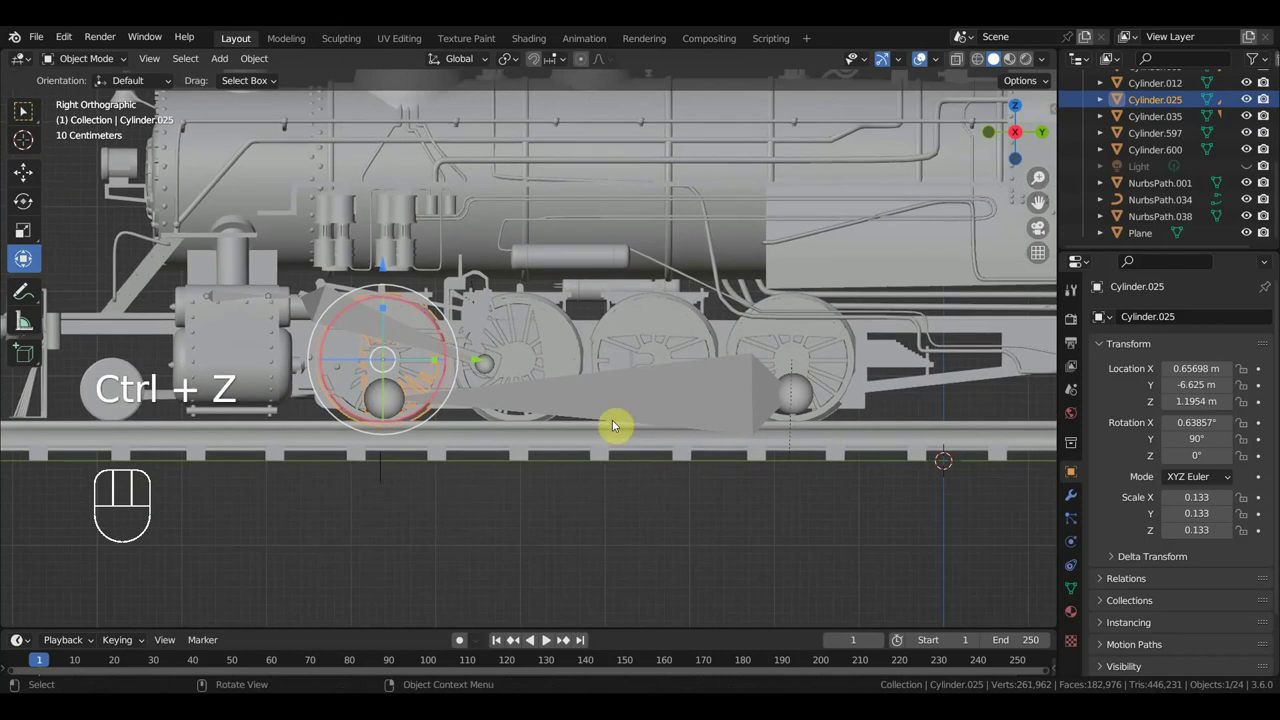
pyautogui.click(563, 353)
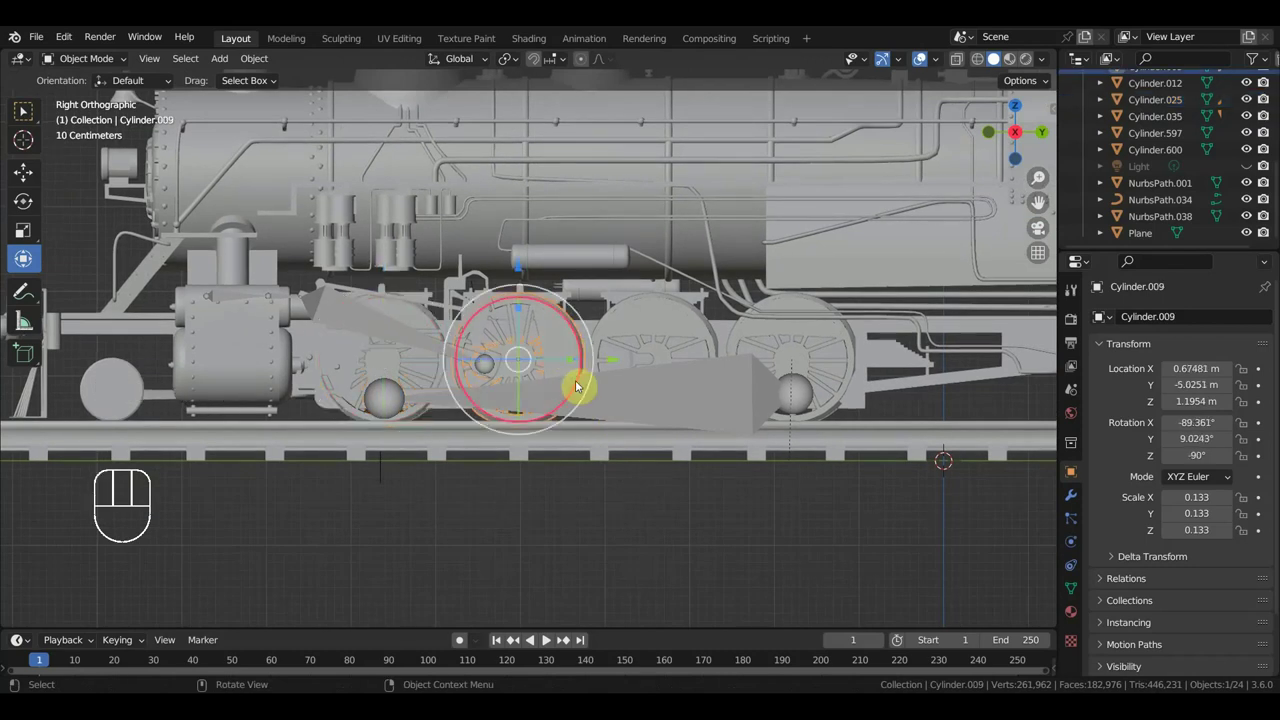
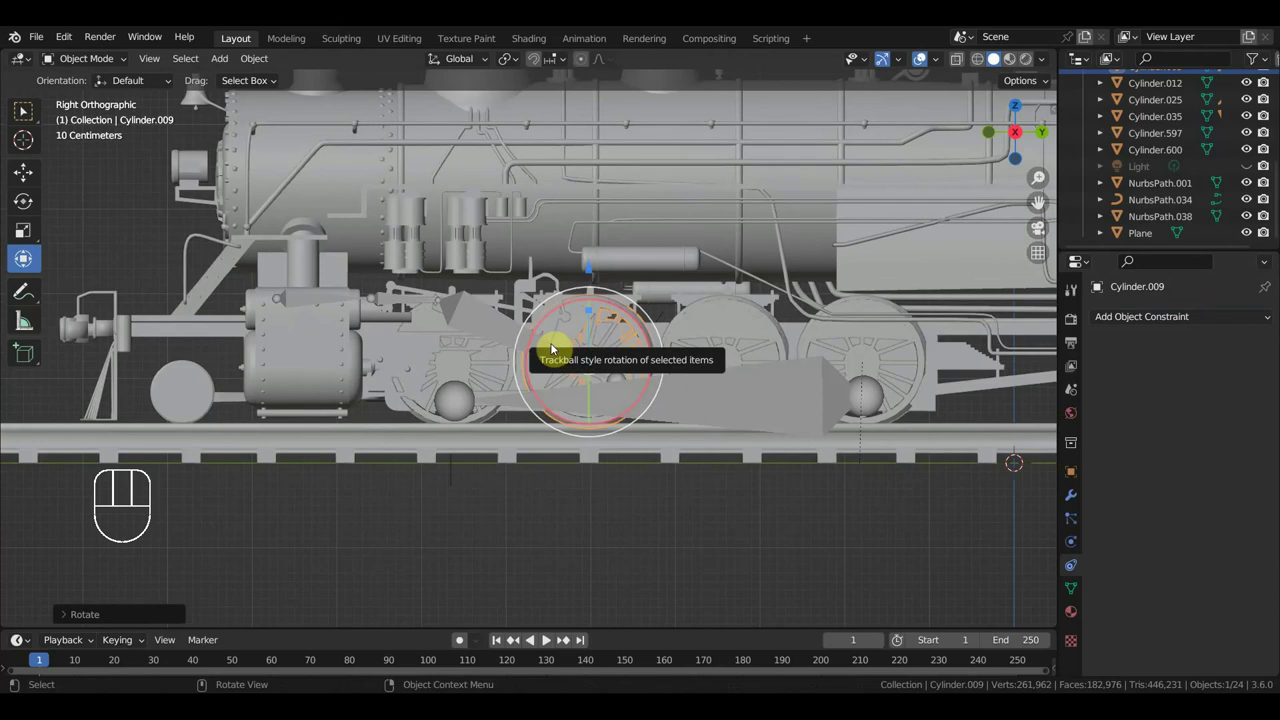
pyautogui.press('ctrl+z')
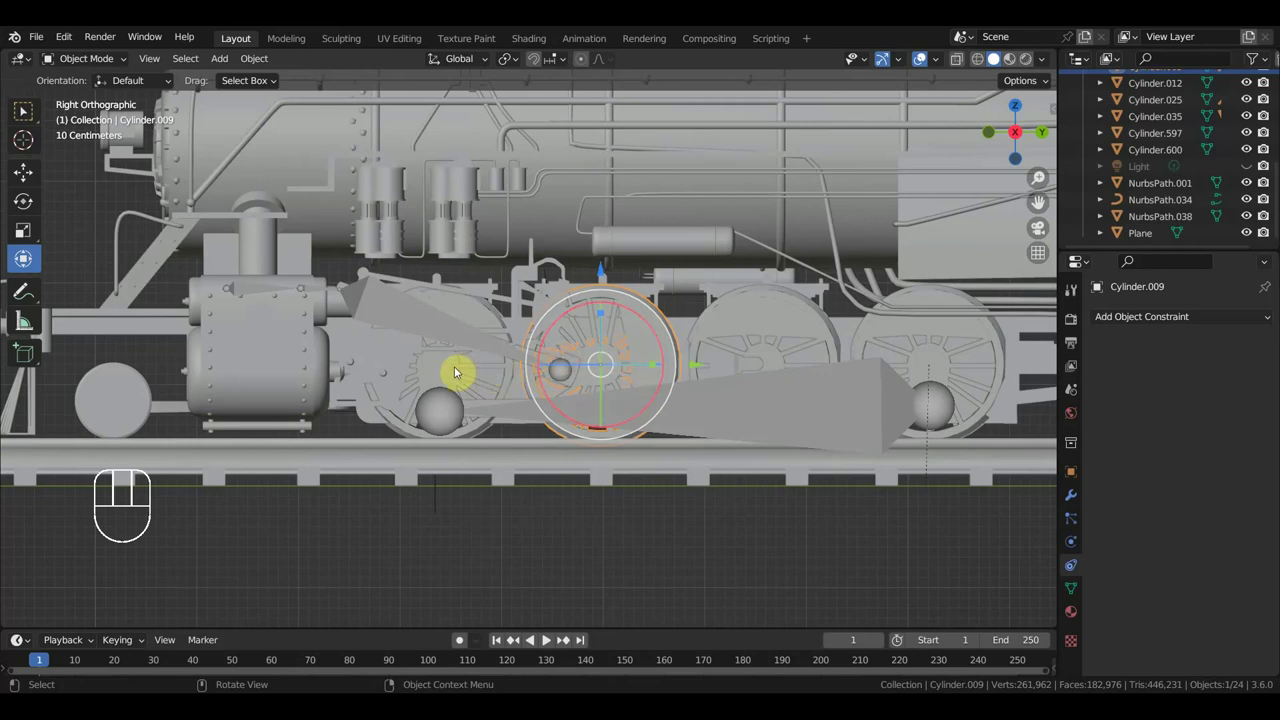
pyautogui.click(458, 373)
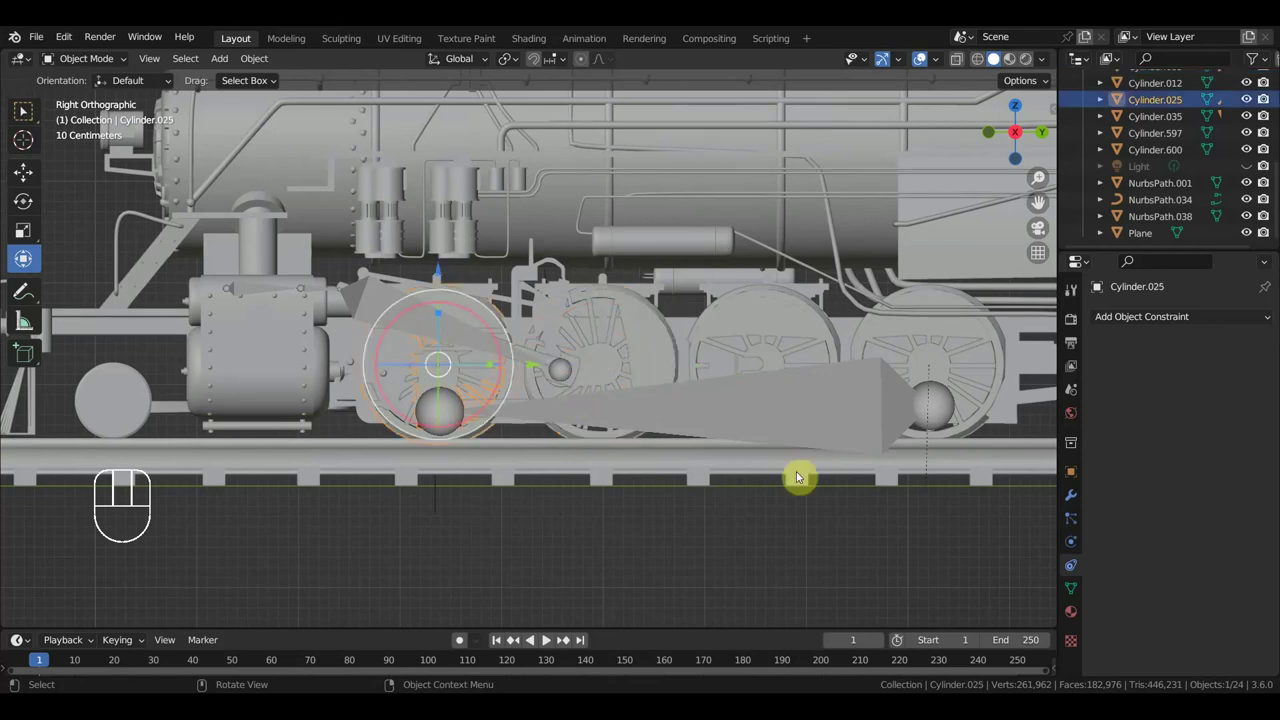
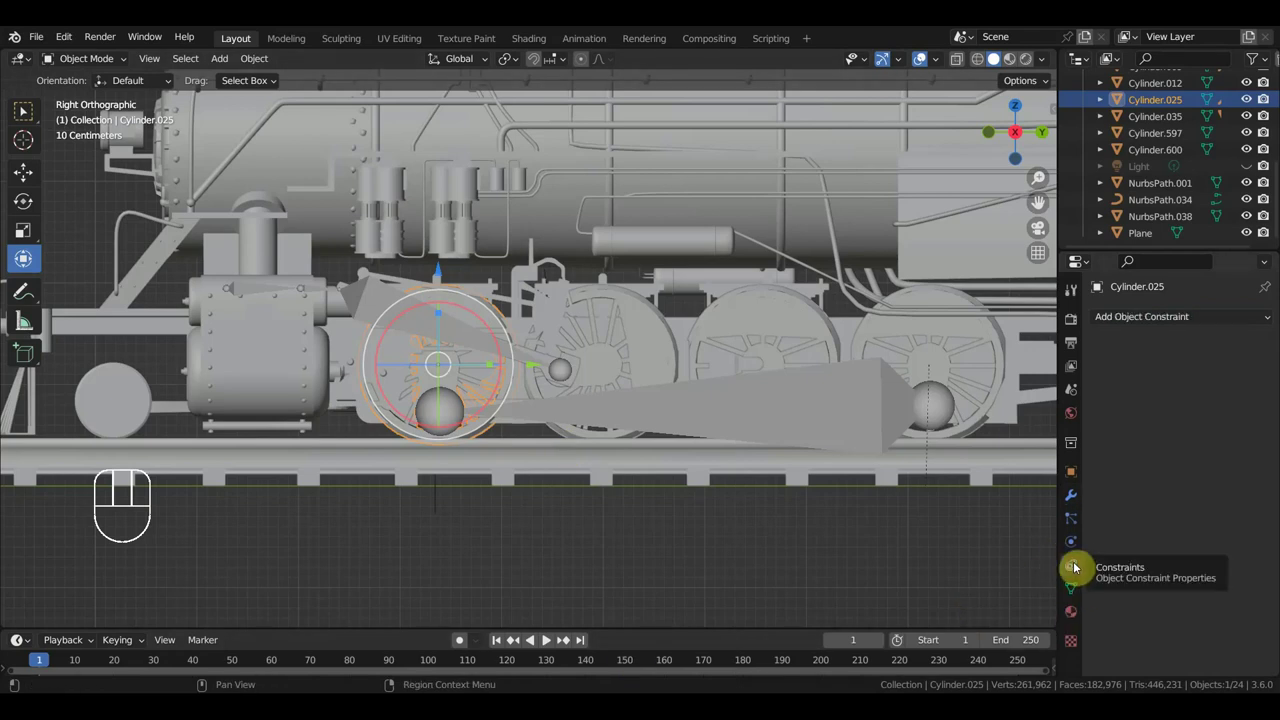
# - Give wheels Cylinder.025, .012 and .035 a Copy Rotation constraint targeting front wheel Cylinder.009
pyautogui.moveTo(1160, 321); pyautogui.dragTo(1026, 387)
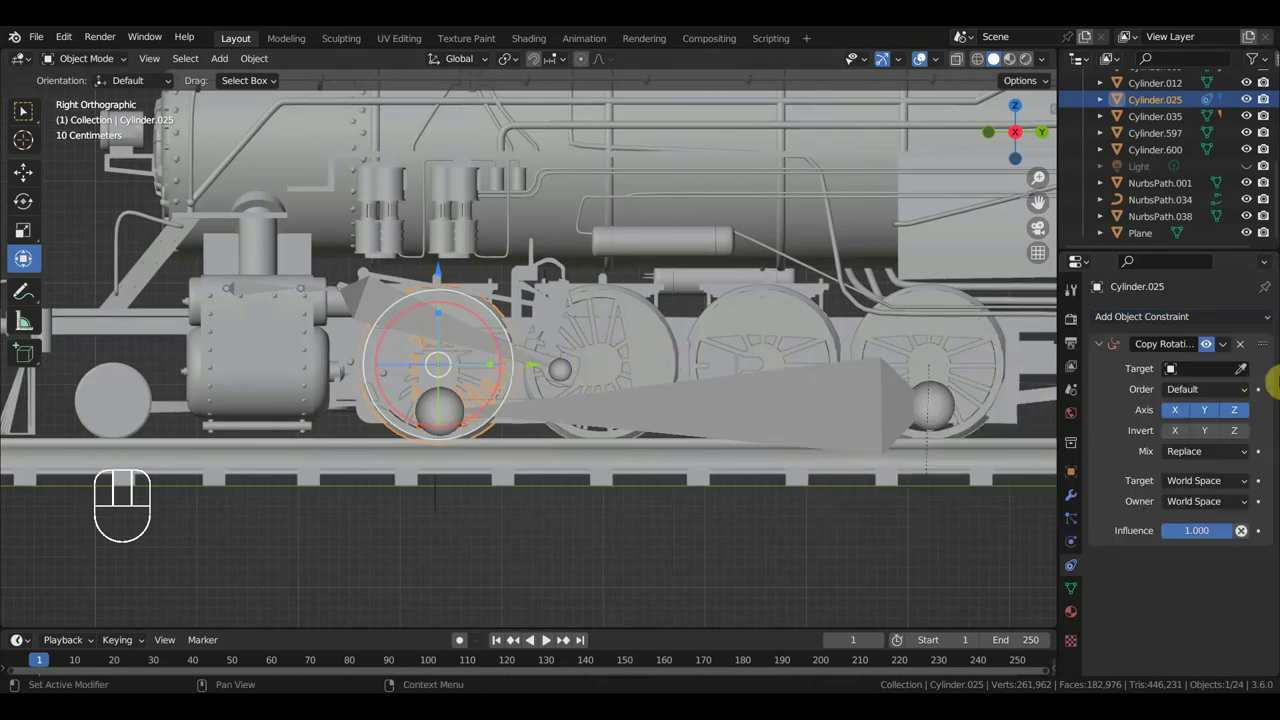
pyautogui.click(1246, 372)
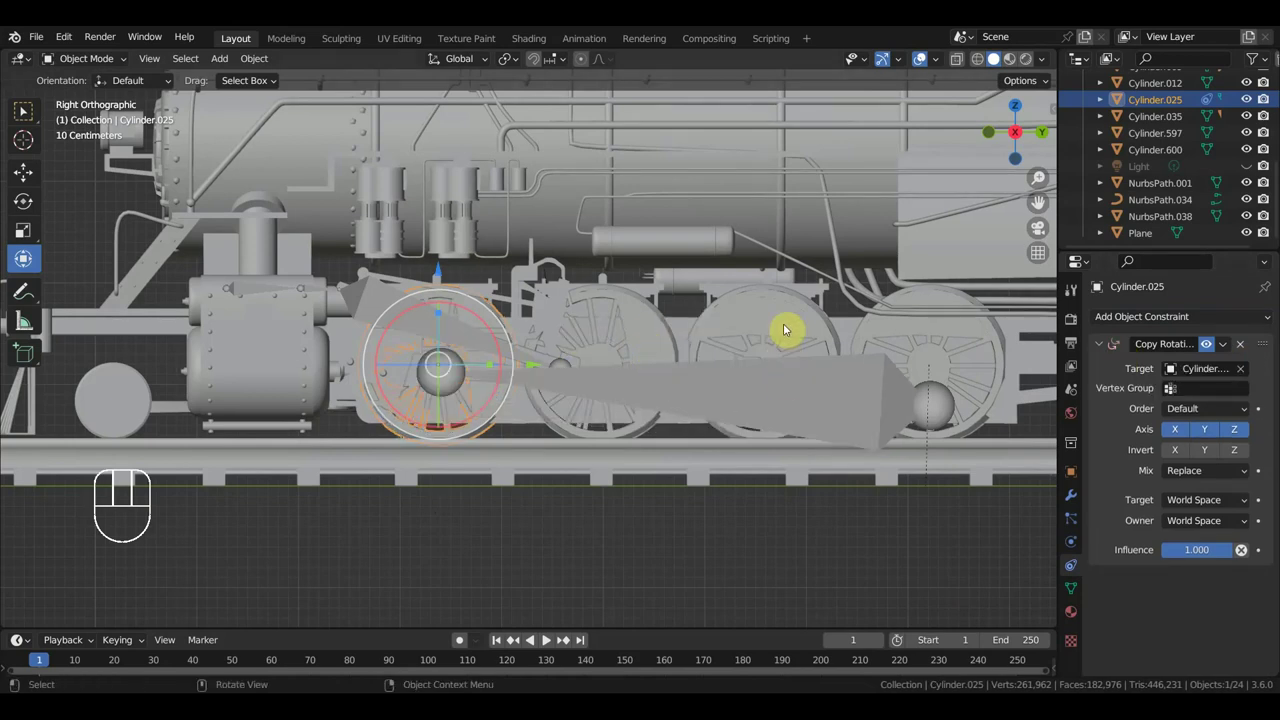
pyautogui.click(792, 324)
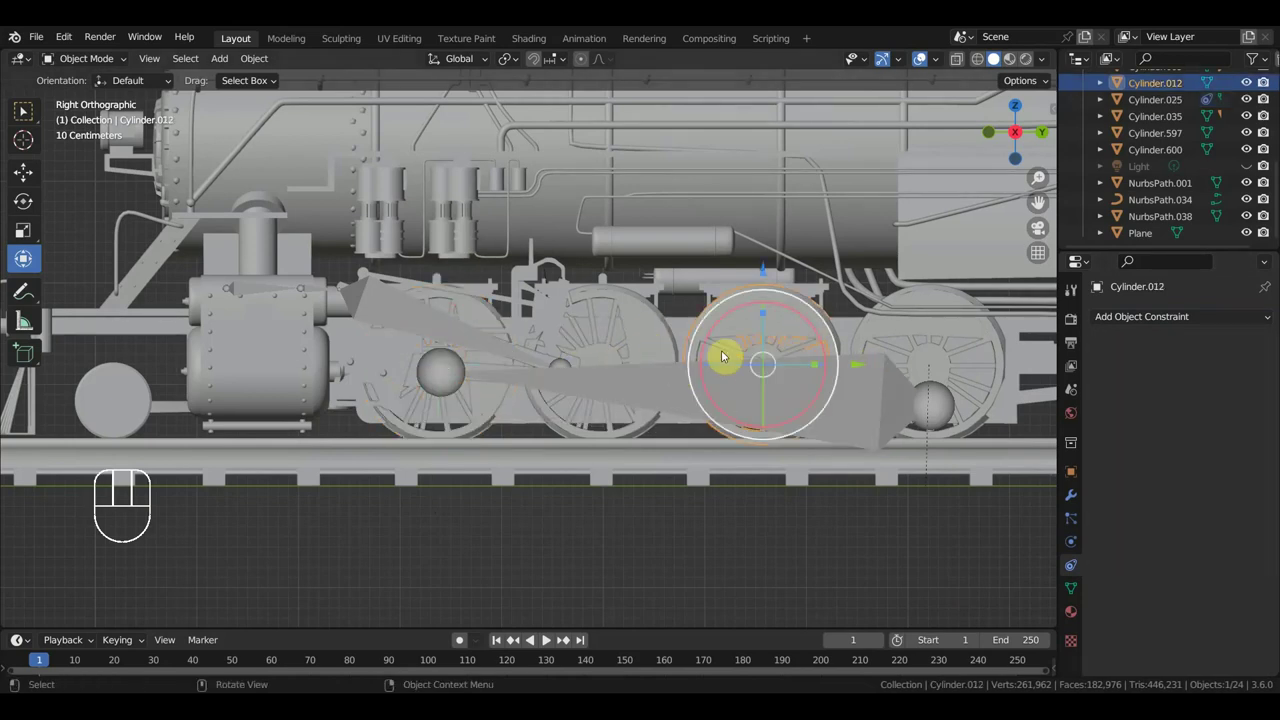
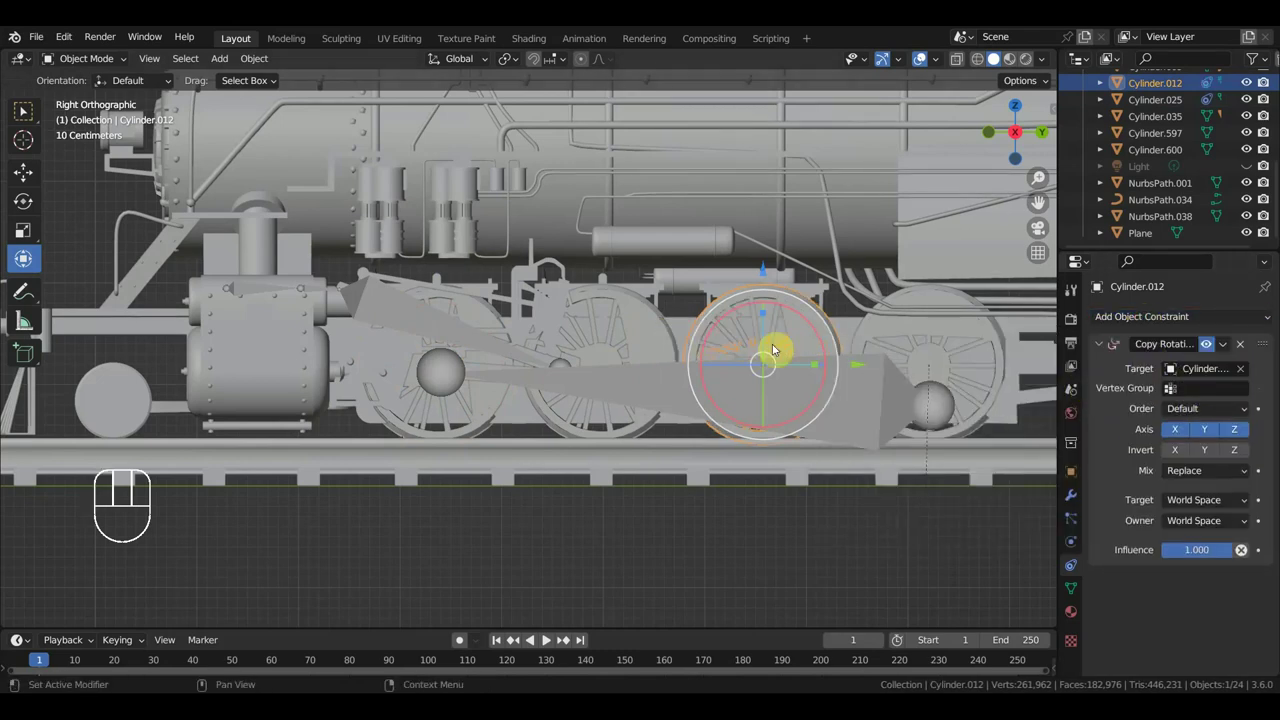
pyautogui.click(937, 332)
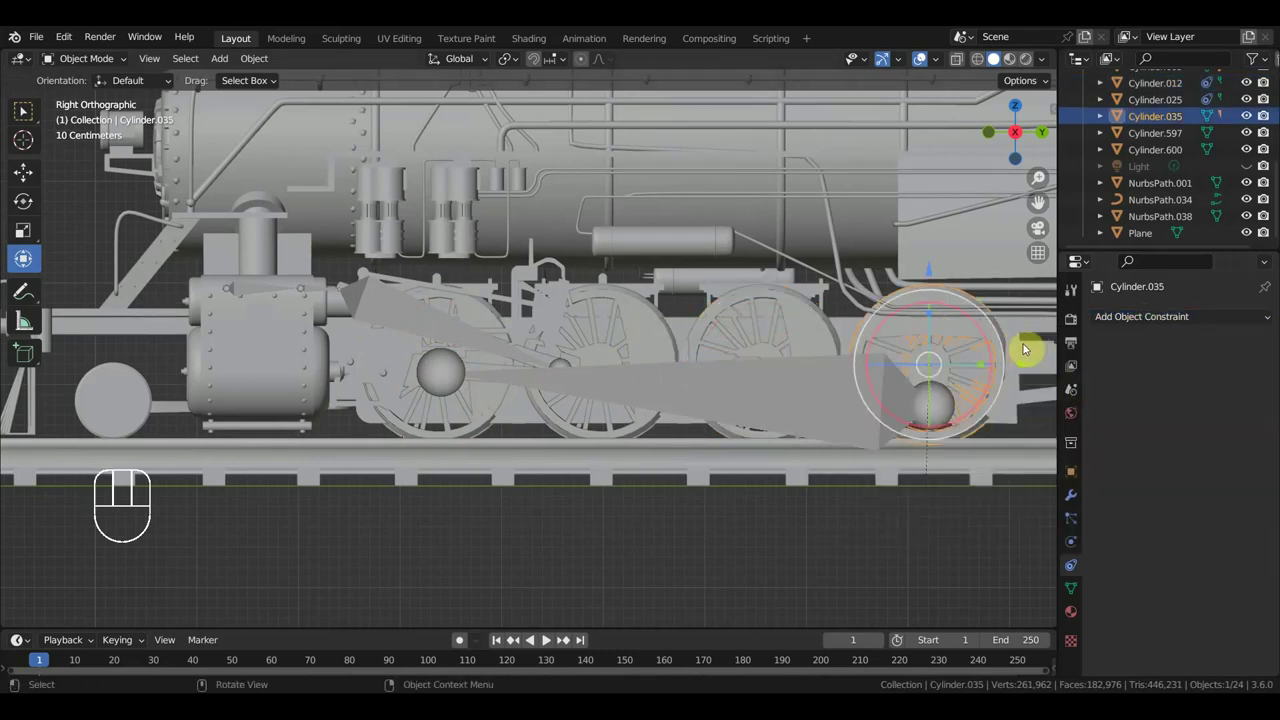
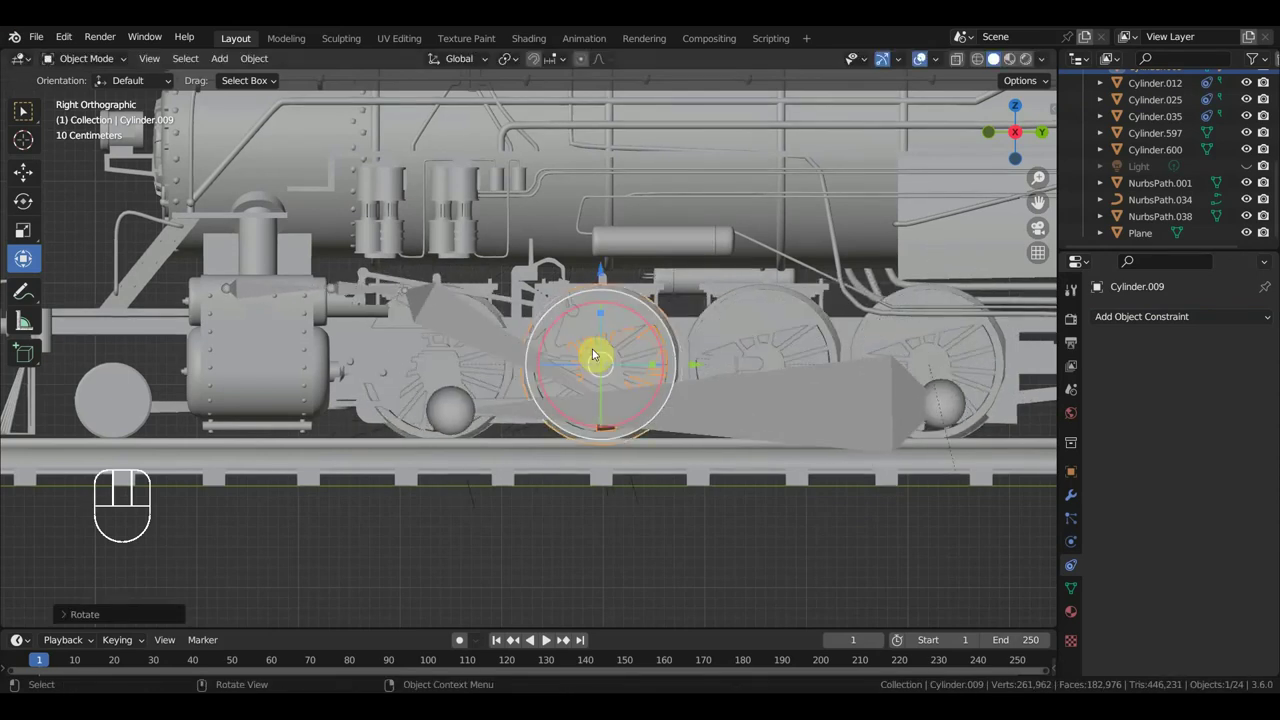
# - Spin the front wheel to test the followers, then select the driving wheels together
pyautogui.press('ctrl+z')
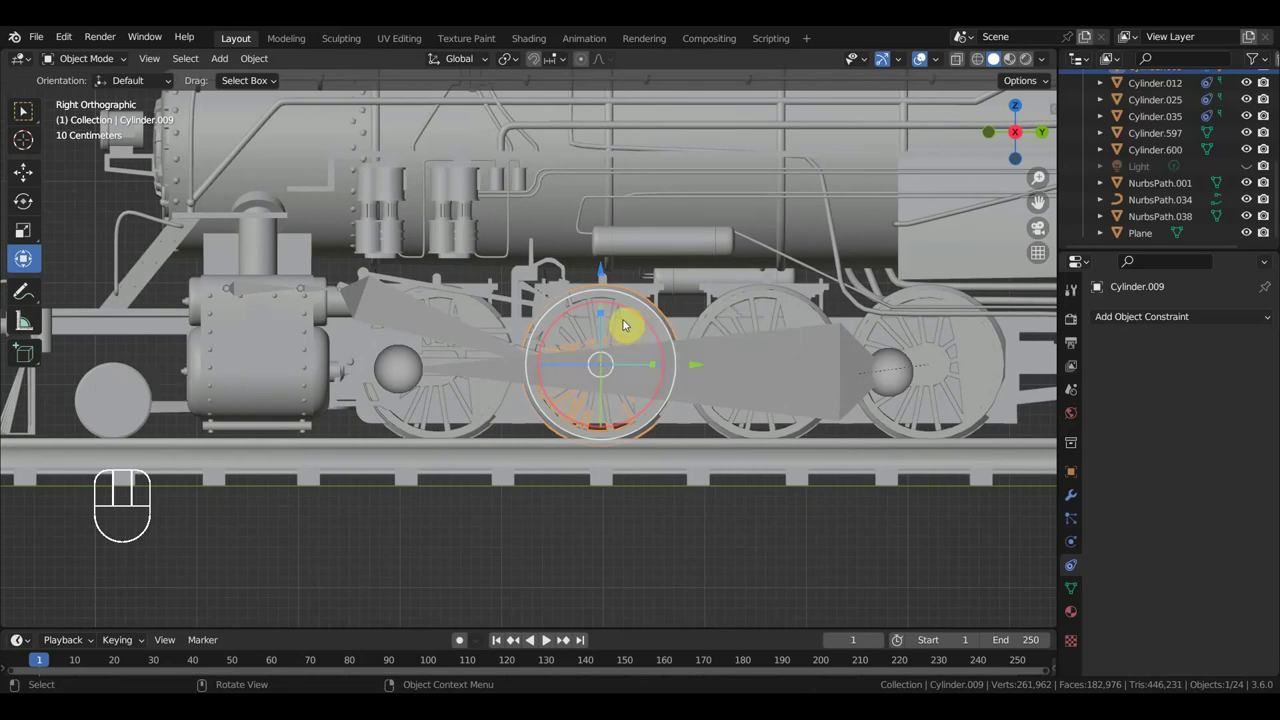
pyautogui.click(628, 331)
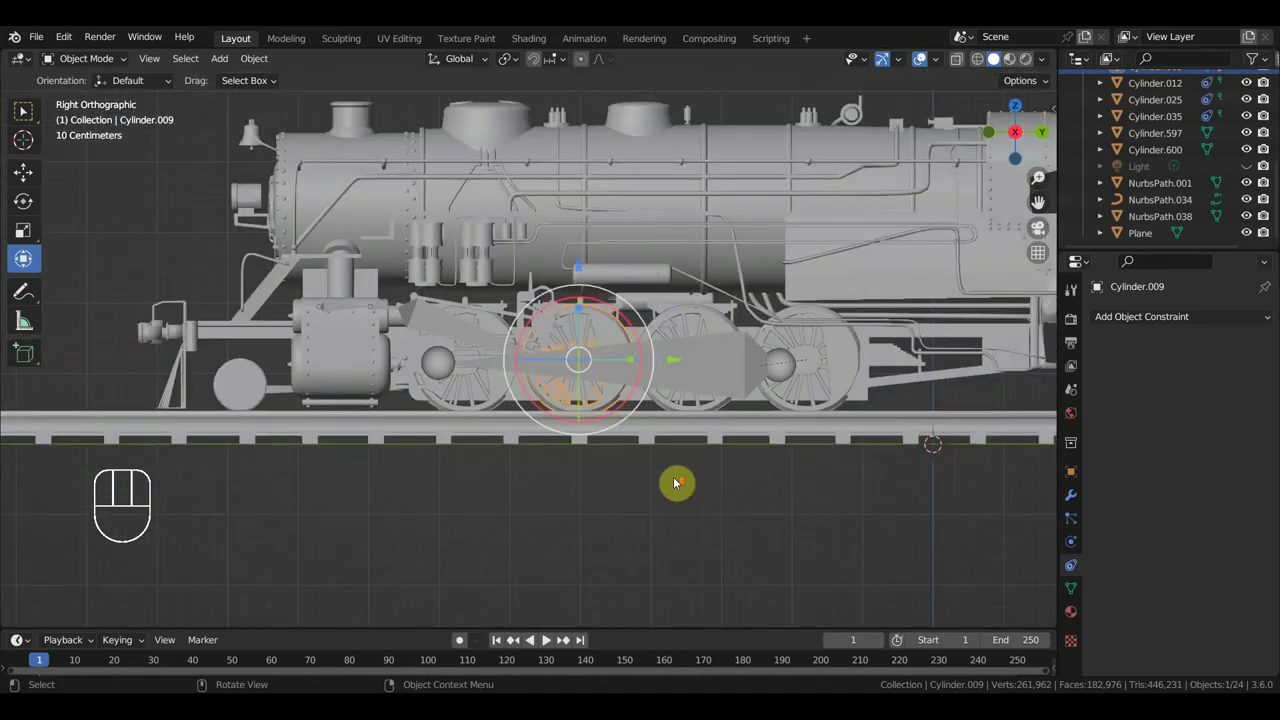
pyautogui.moveTo(712, 489); pyautogui.dragTo(694, 483)
pyautogui.click(519, 434)
pyautogui.click(661, 363)
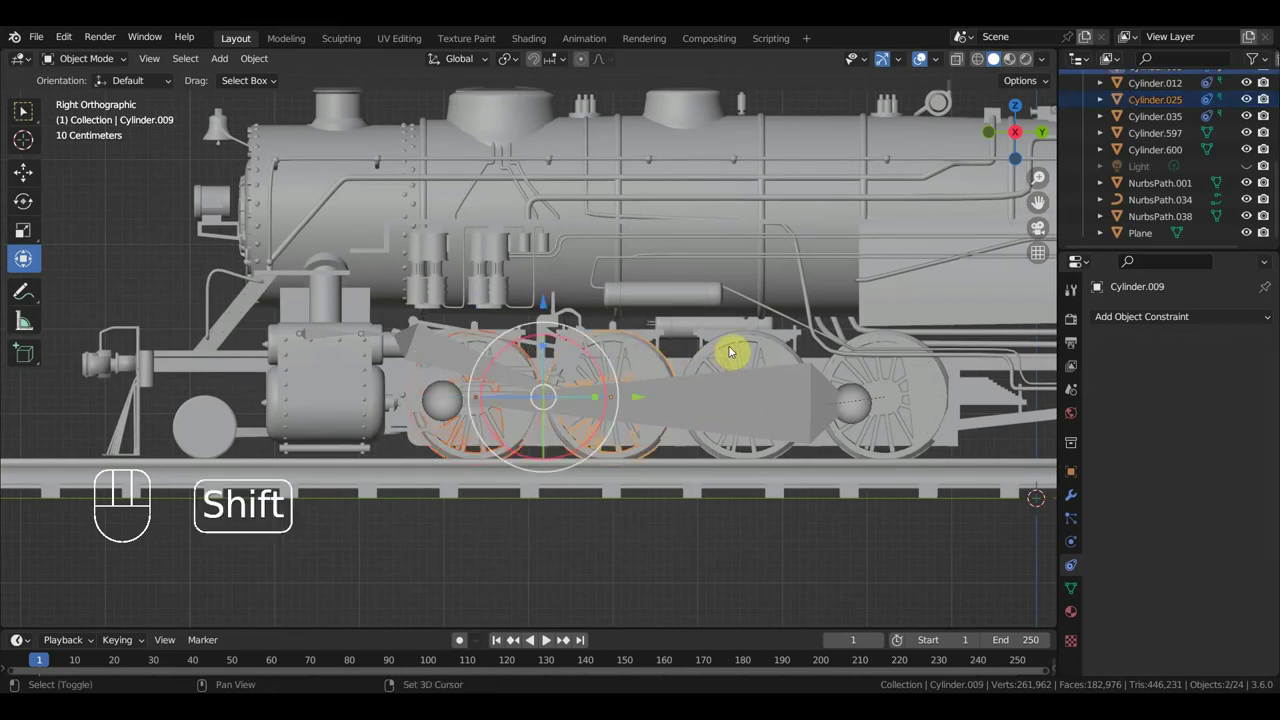
pyautogui.click(745, 348)
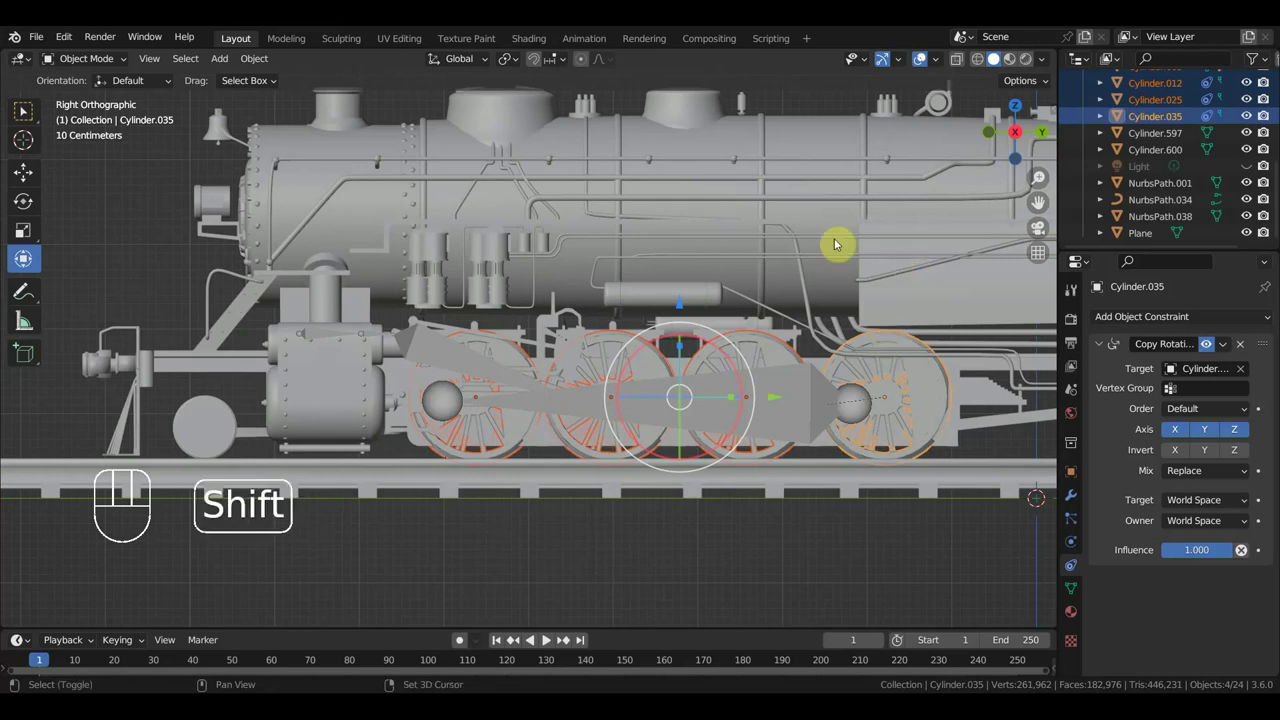
# - Parent wheels Cylinder.012, .025 and .035 to body Cube.070 with Object (Keep Transform)
pyautogui.click(808, 221)
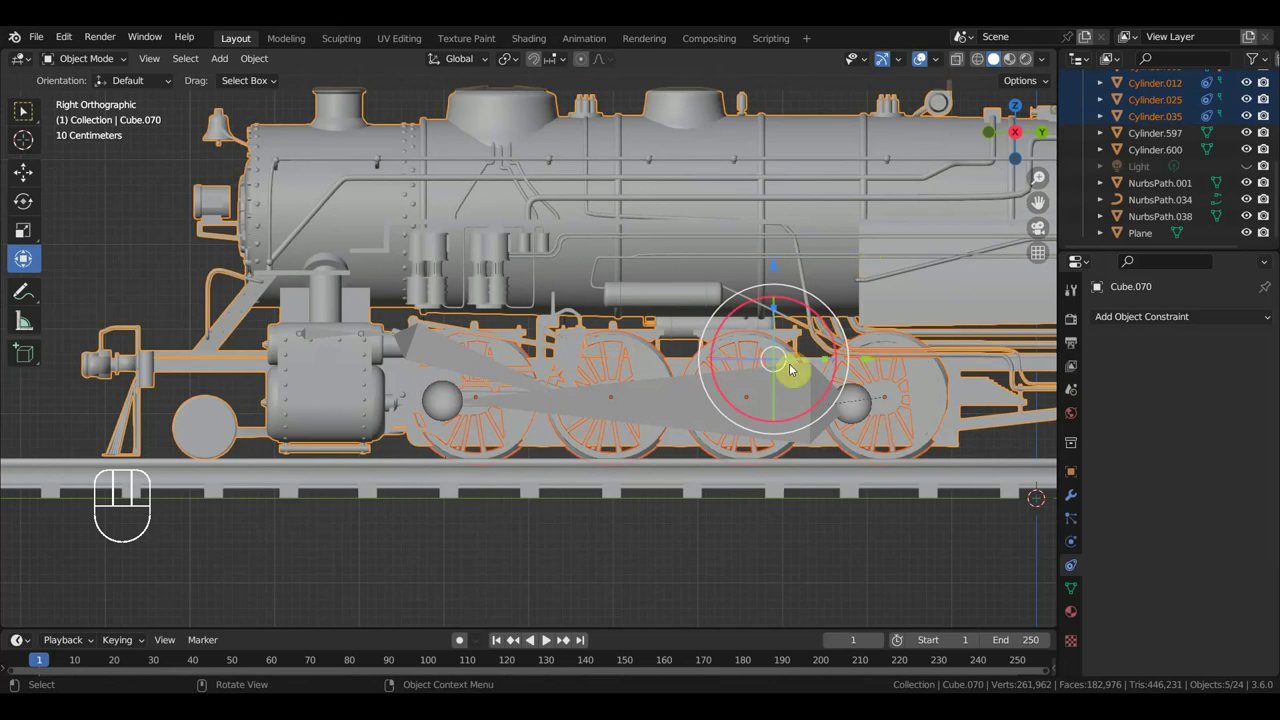
pyautogui.press('ctrl+p')
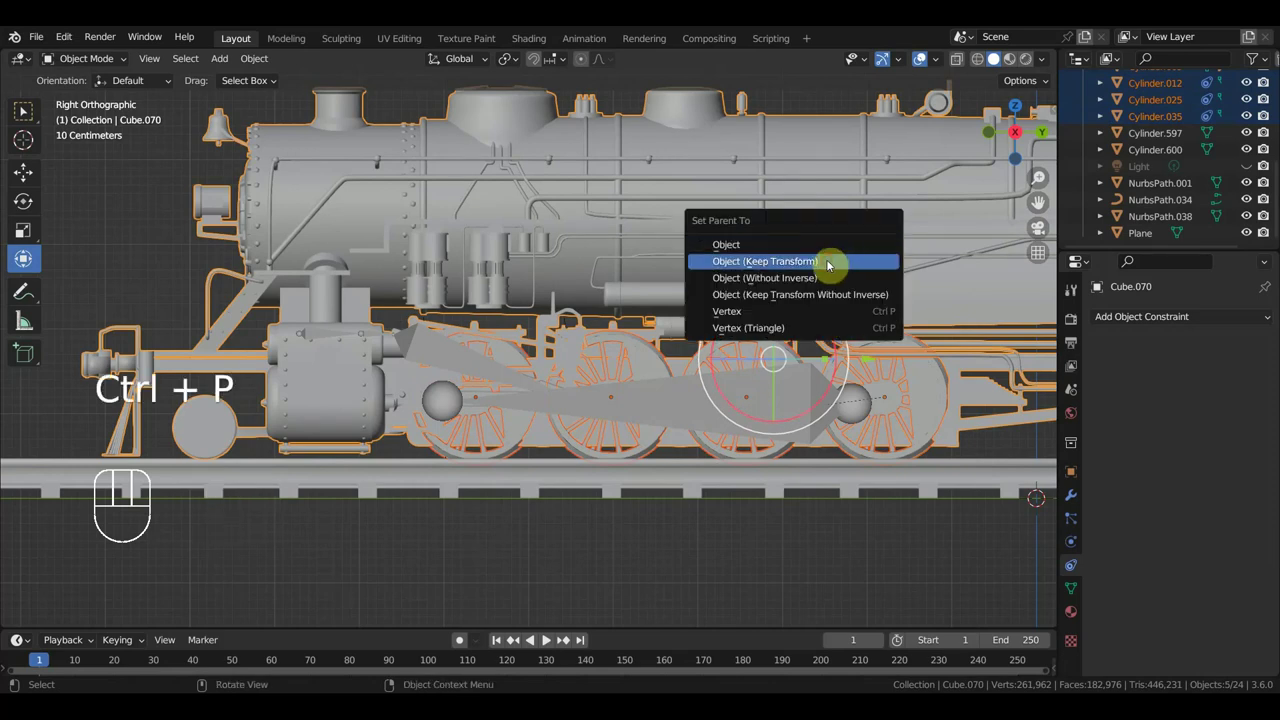
pyautogui.click(659, 373)
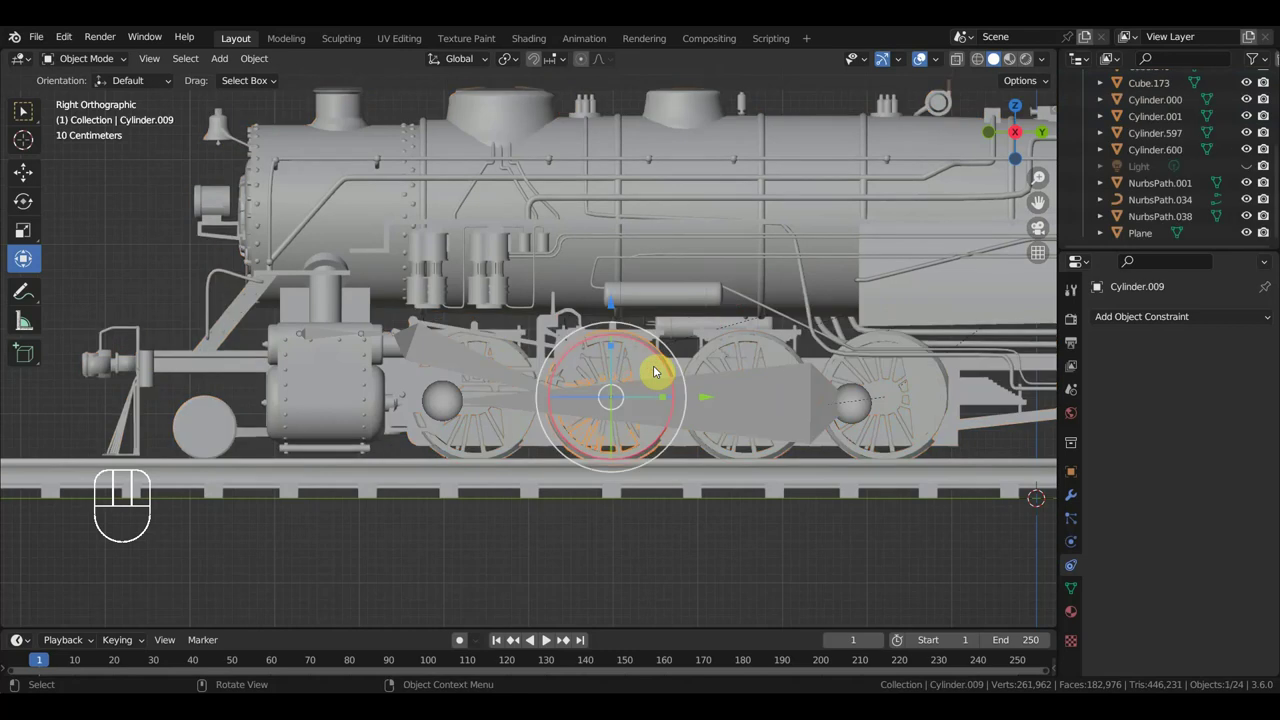
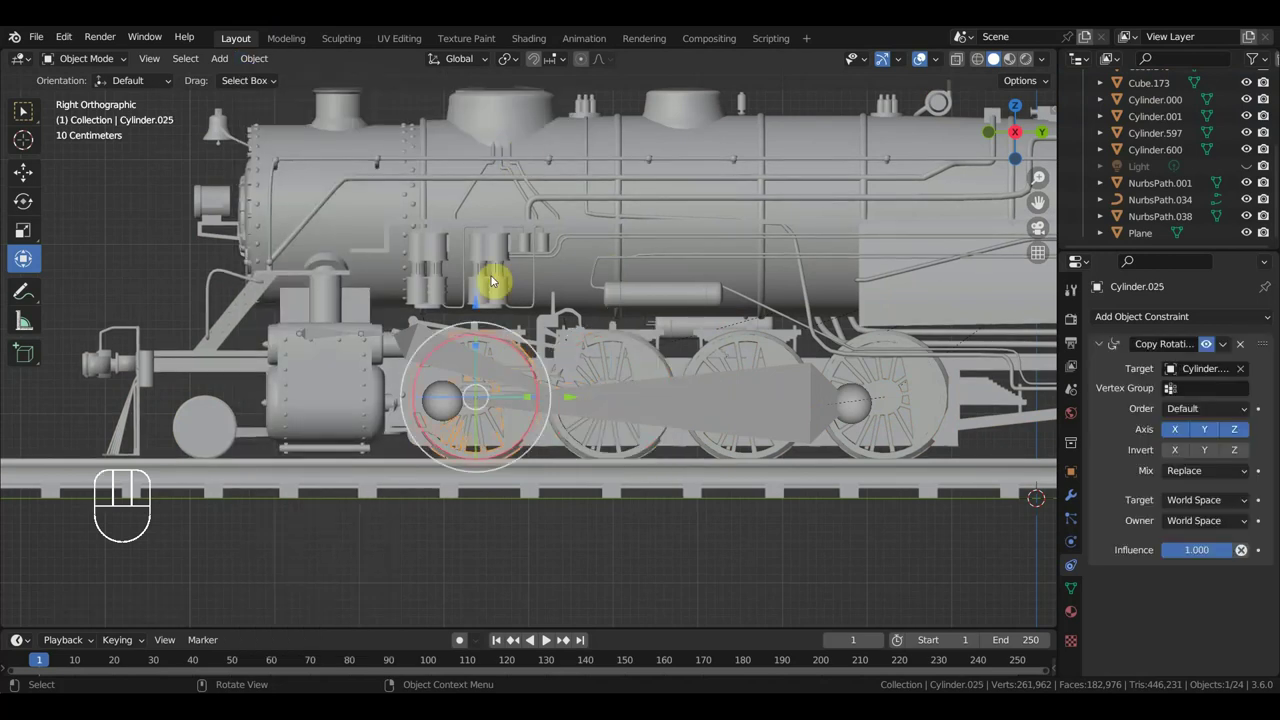
# - Check wheels Cylinder.012 and Cylinder.035 in turn, then zoom out over the locomotive
pyautogui.moveTo(266, 64); pyautogui.dragTo(668, 350)
pyautogui.click(735, 359)
pyautogui.click(781, 358)
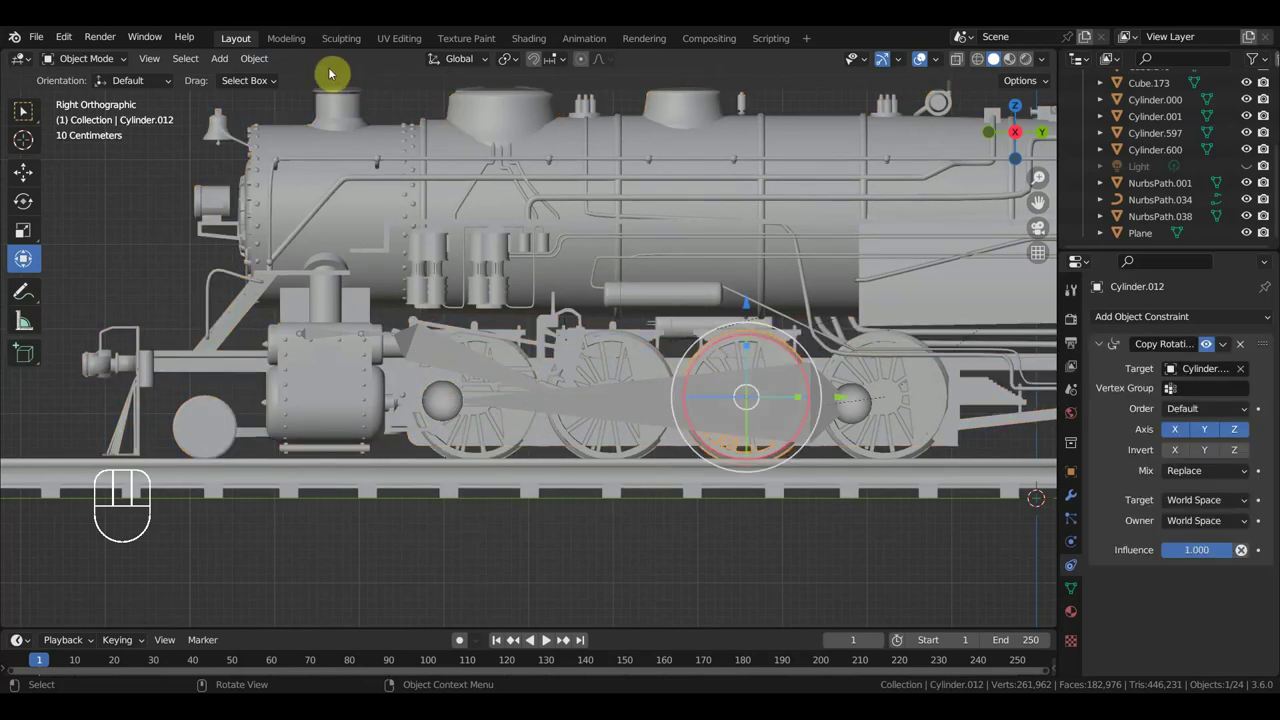
pyautogui.moveTo(270, 73); pyautogui.dragTo(743, 296)
pyautogui.click(946, 394)
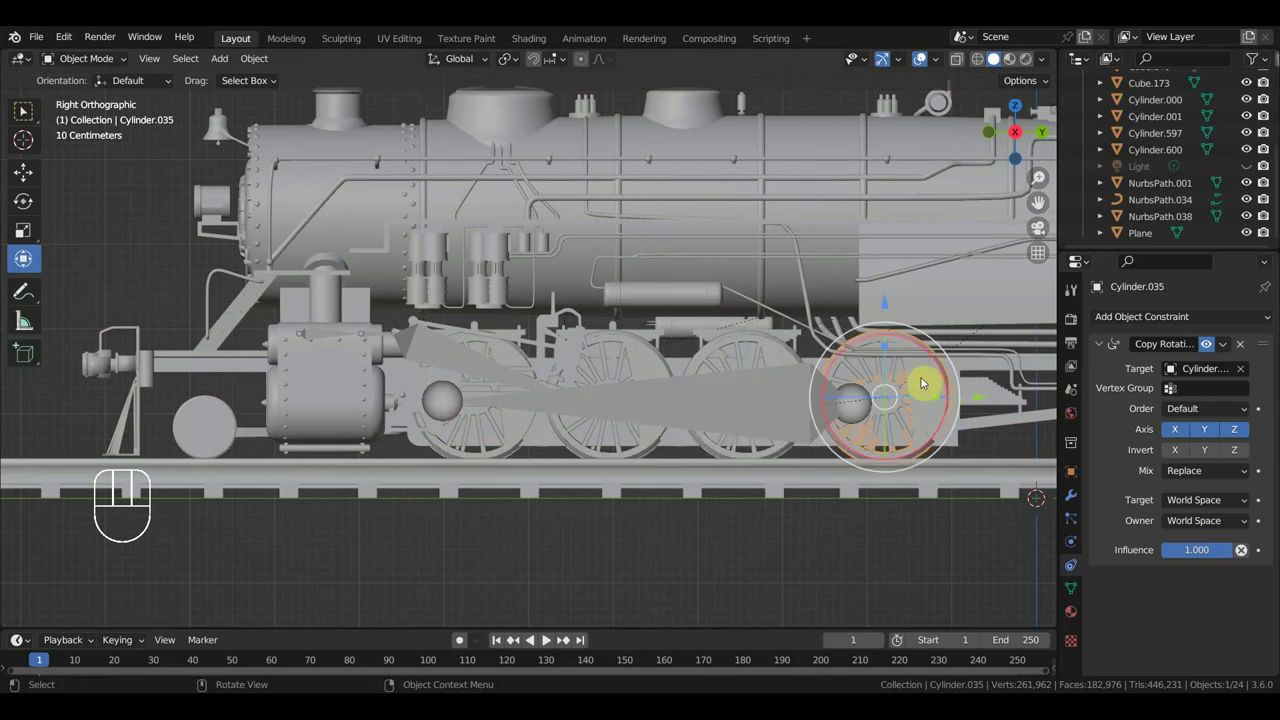
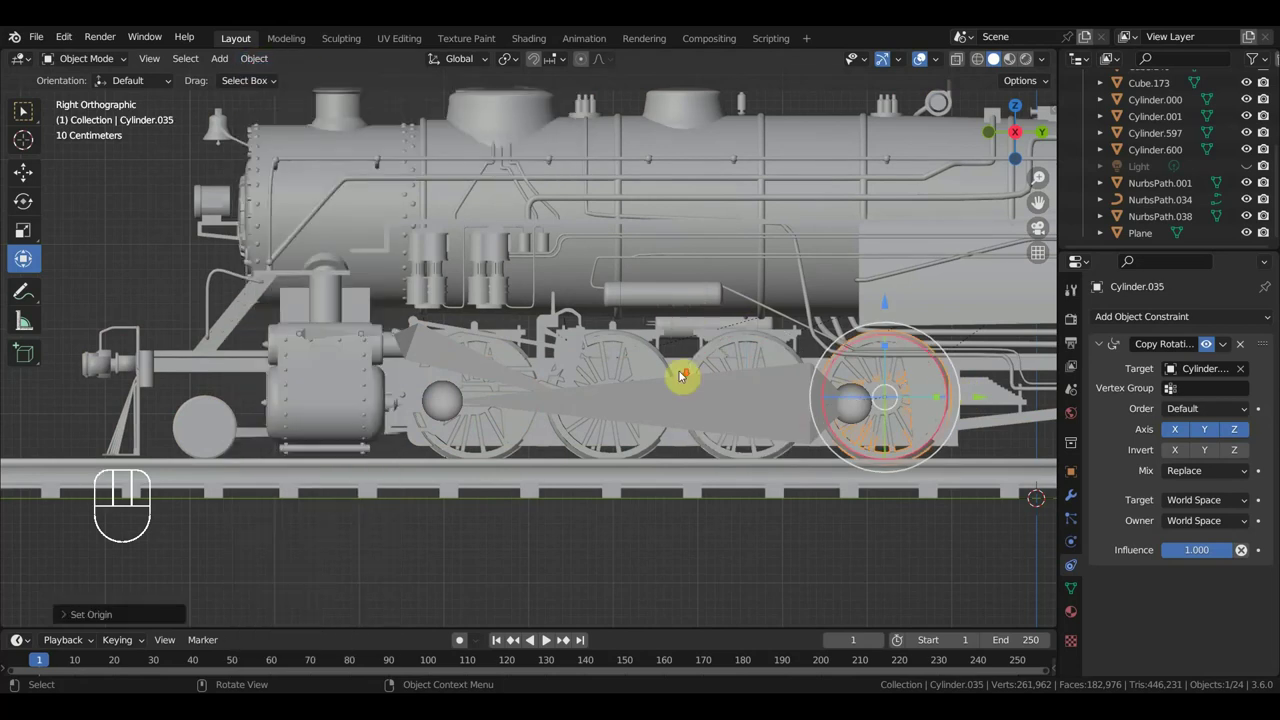
pyautogui.moveTo(548, 379); pyautogui.dragTo(534, 370)
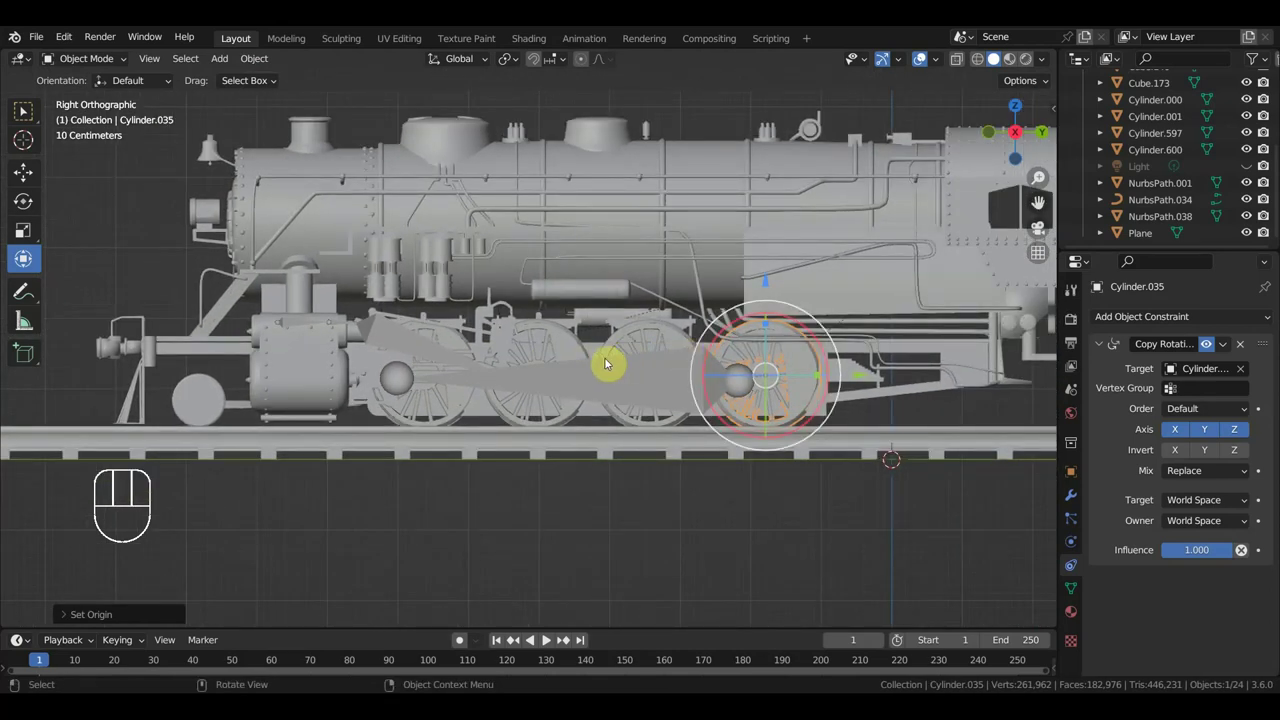
# - Select body Cube.070 with the main wheel Armature, then view the whole train and tender in perspective
pyautogui.moveTo(458, 409); pyautogui.dragTo(384, 378)
pyautogui.click(284, 325)
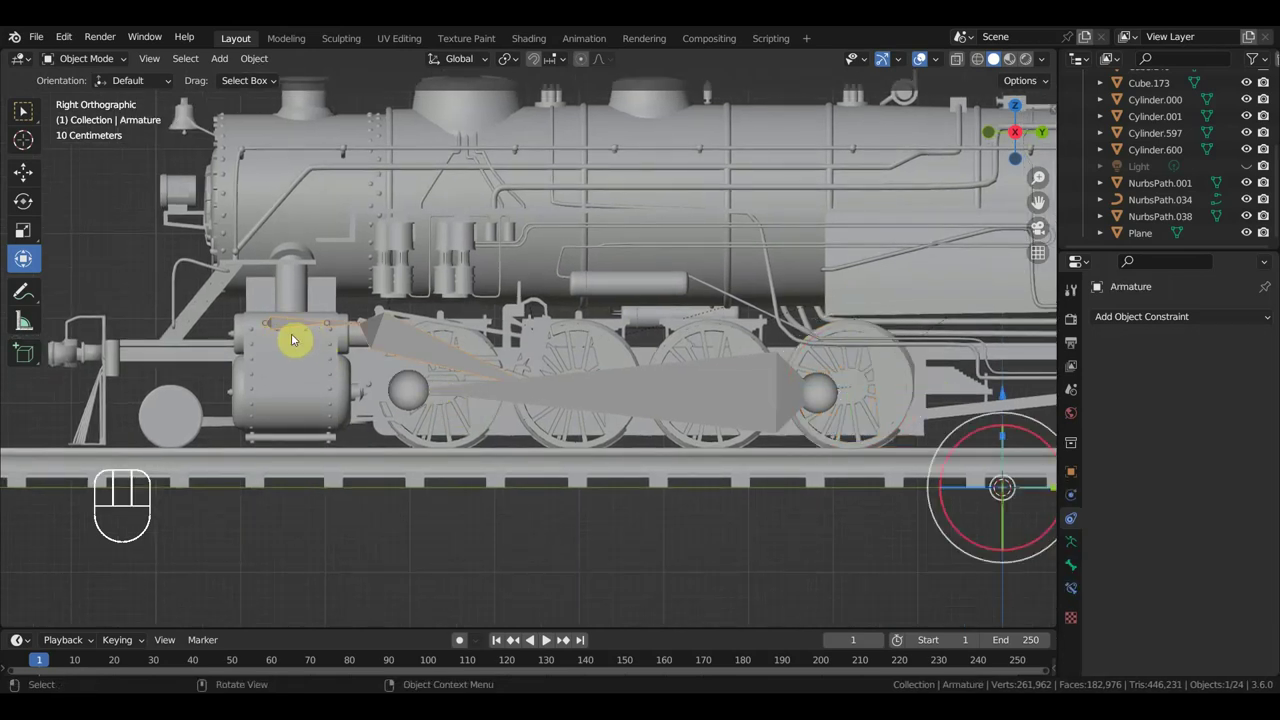
pyautogui.click(715, 403)
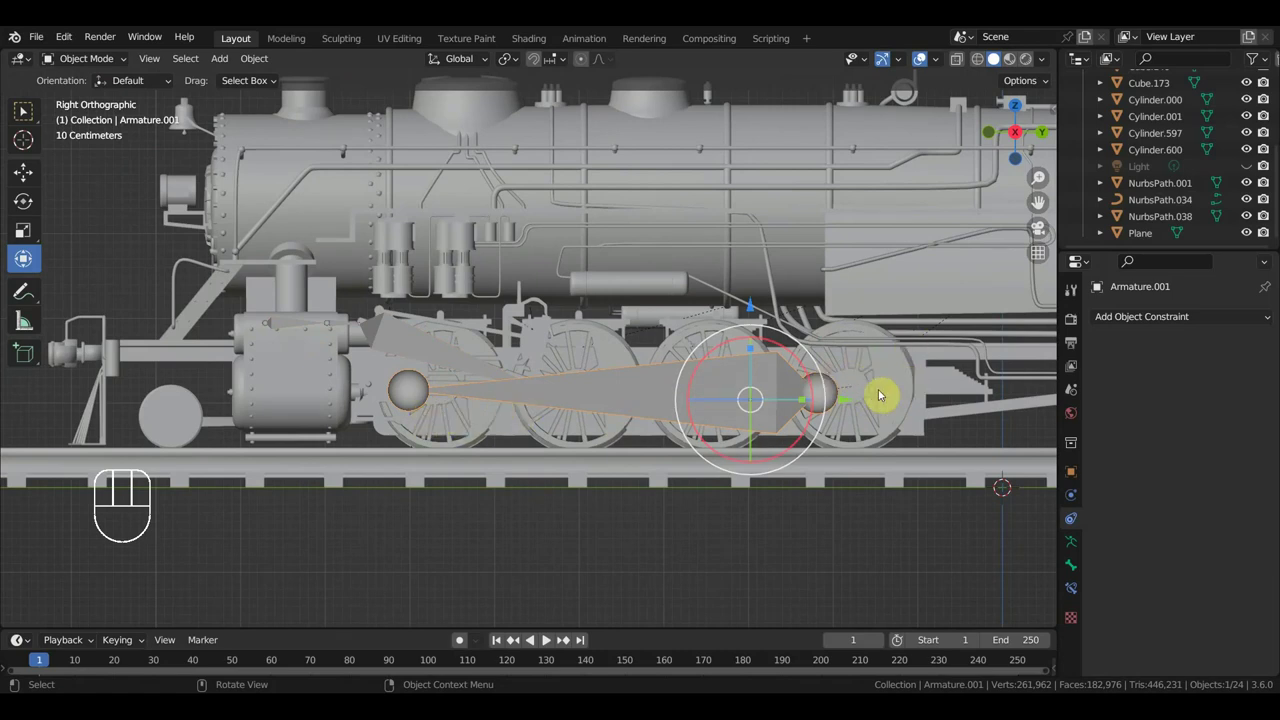
pyautogui.click(279, 331)
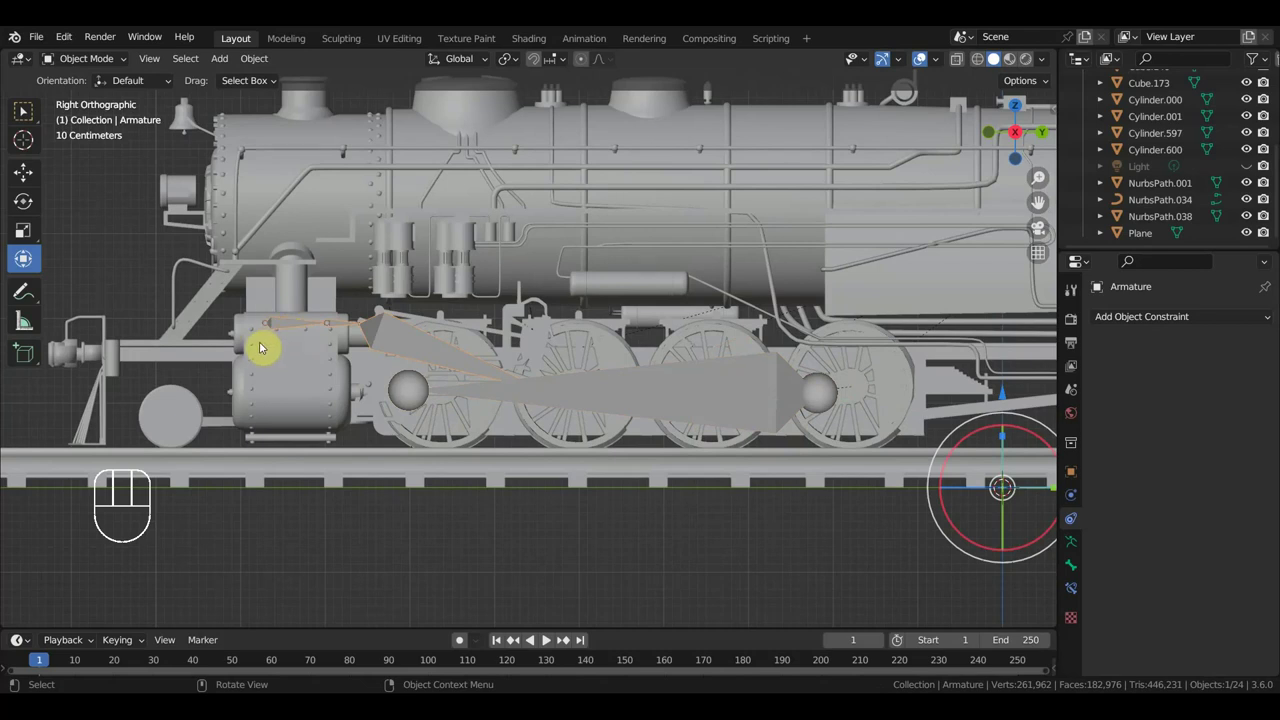
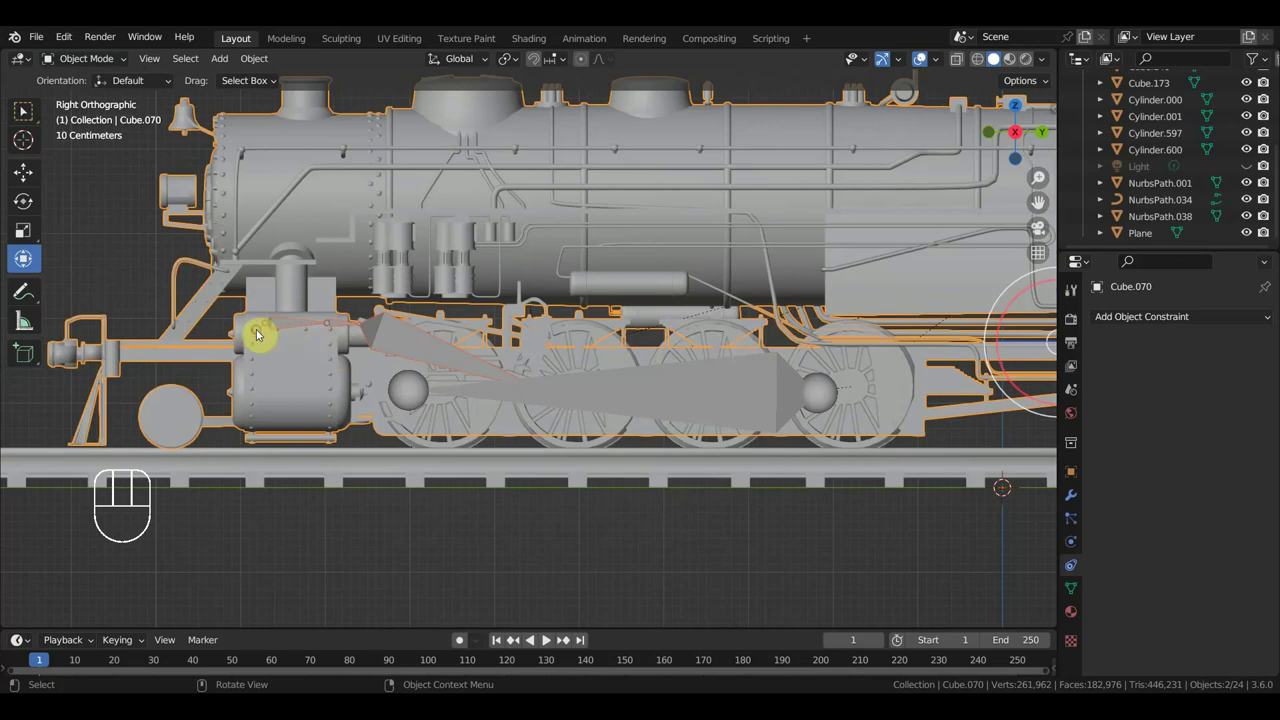
pyautogui.click(290, 328)
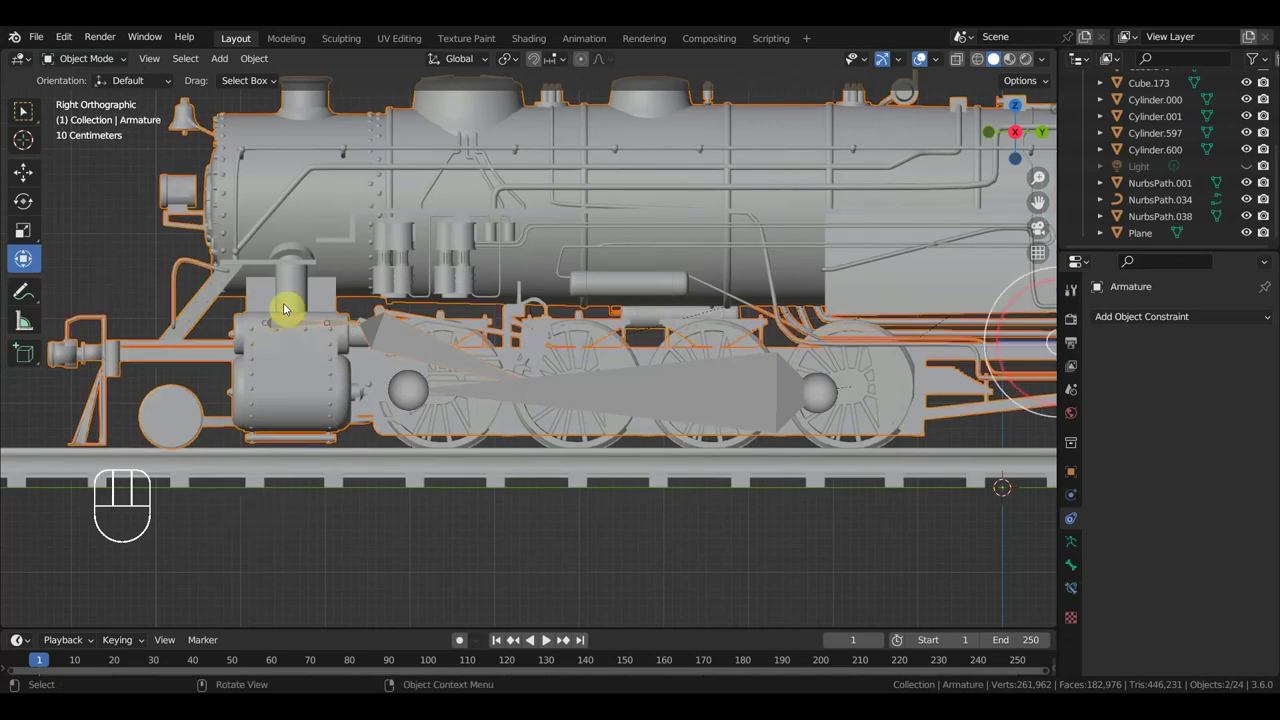
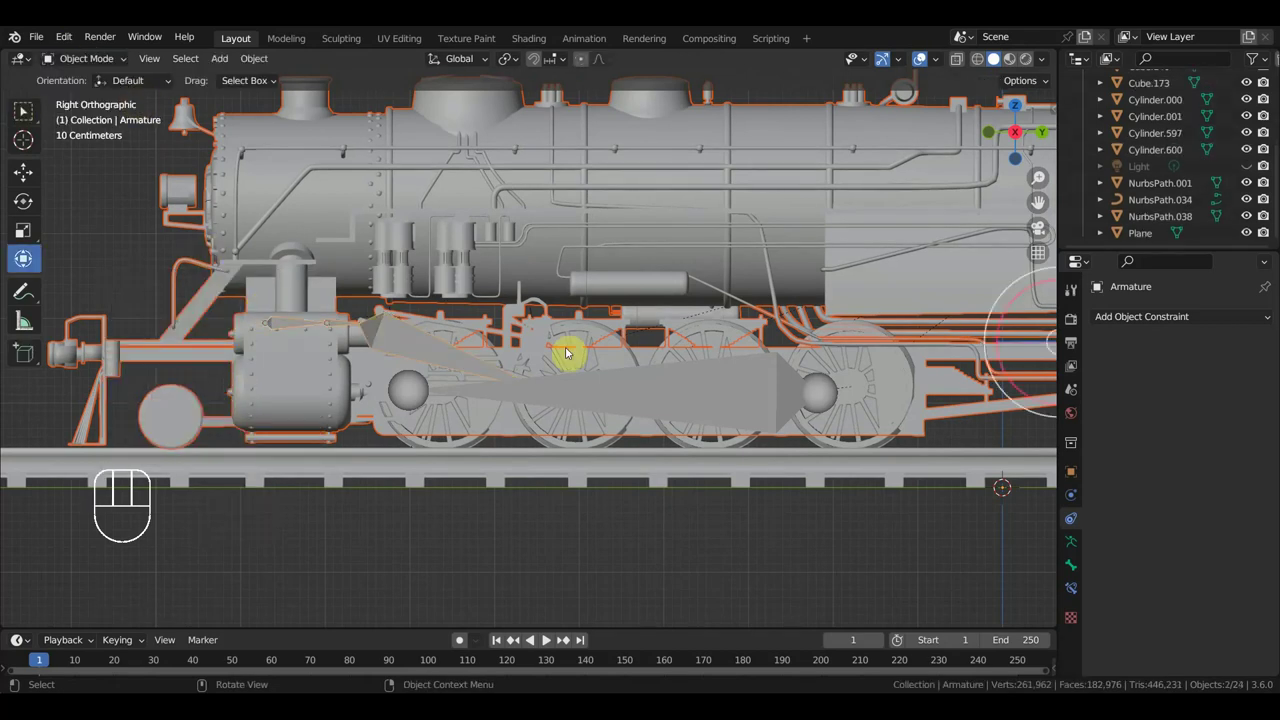
pyautogui.moveTo(737, 335); pyautogui.dragTo(717, 340)
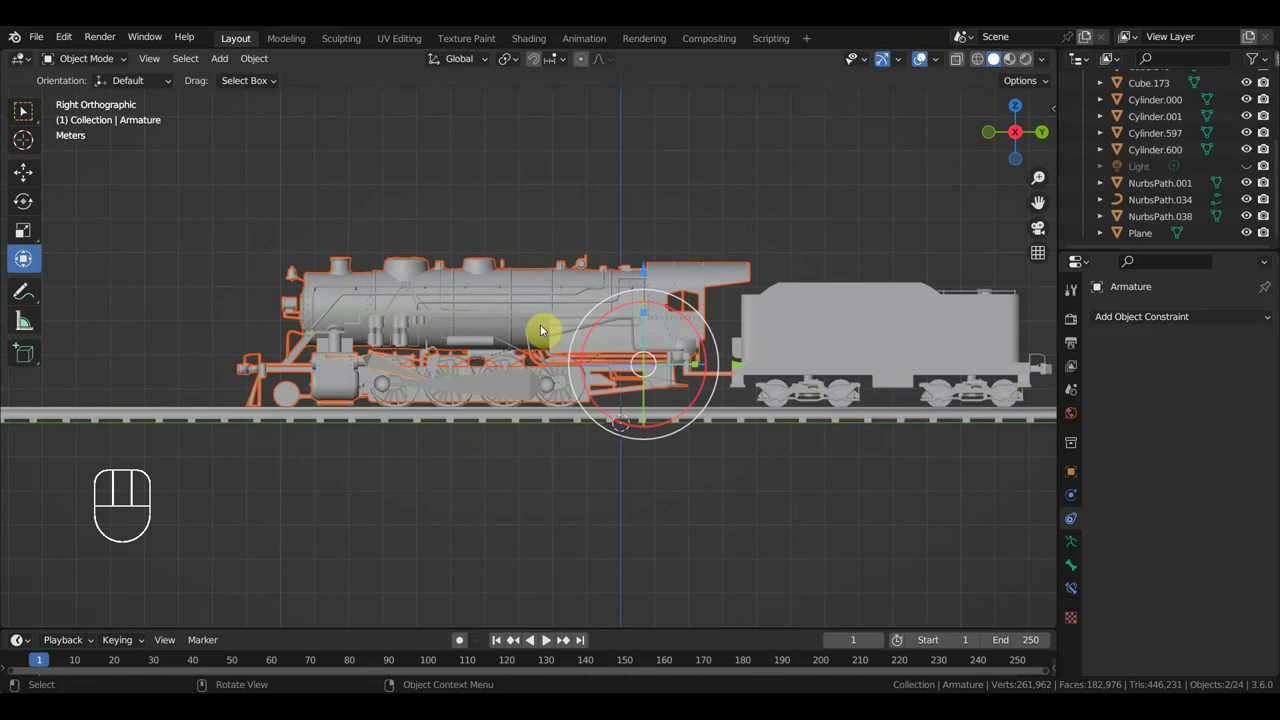
pyautogui.moveTo(638, 346); pyautogui.dragTo(592, 385)
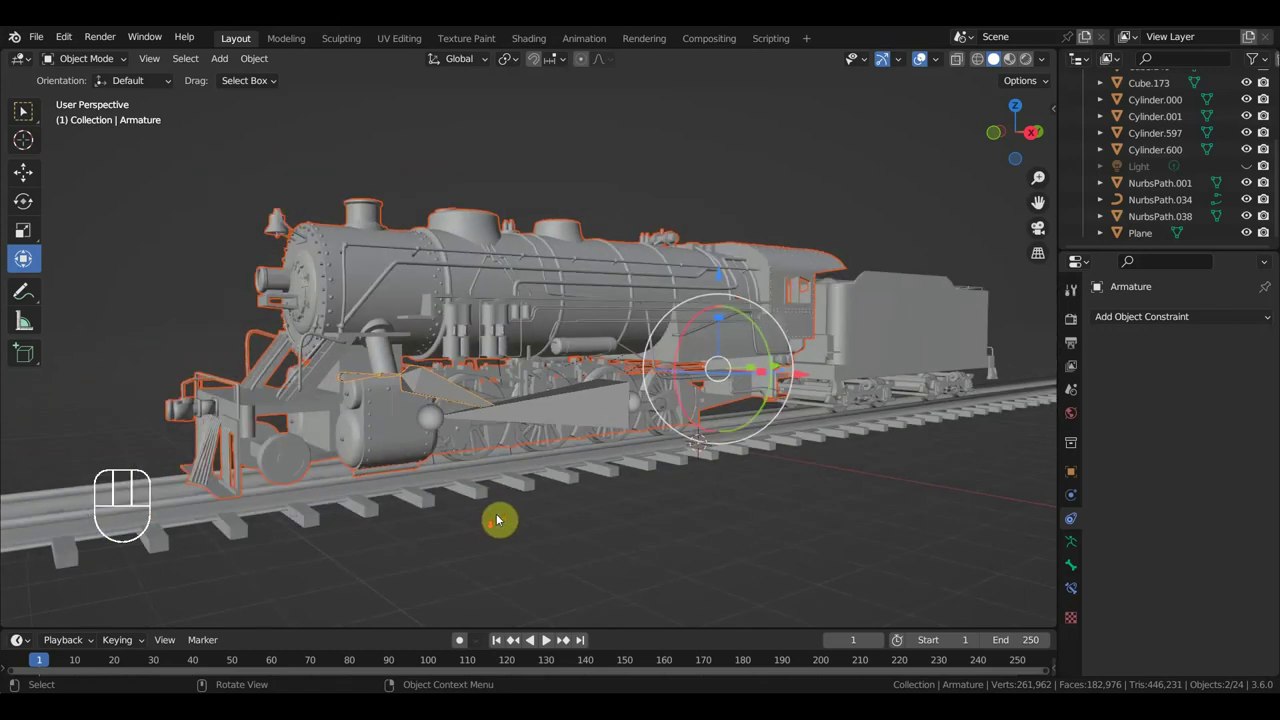
# - From the side view, select the middle-wheel armature, front side rod and long coupling rod
pyautogui.moveTo(544, 511); pyautogui.dragTo(561, 517)
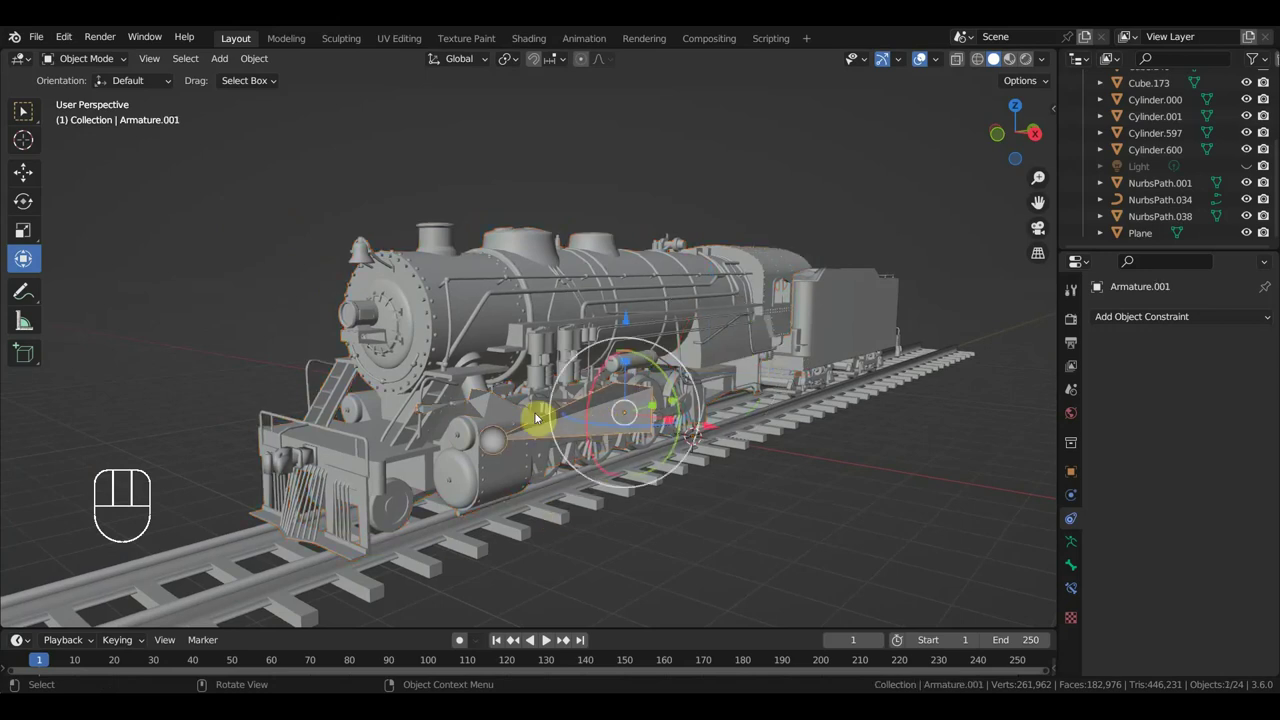
pyautogui.click(514, 413)
pyautogui.press('h')
pyautogui.moveTo(580, 471); pyautogui.dragTo(505, 459)
pyautogui.press('KP_3')
pyautogui.moveTo(632, 459); pyautogui.dragTo(546, 459)
pyautogui.click(508, 451)
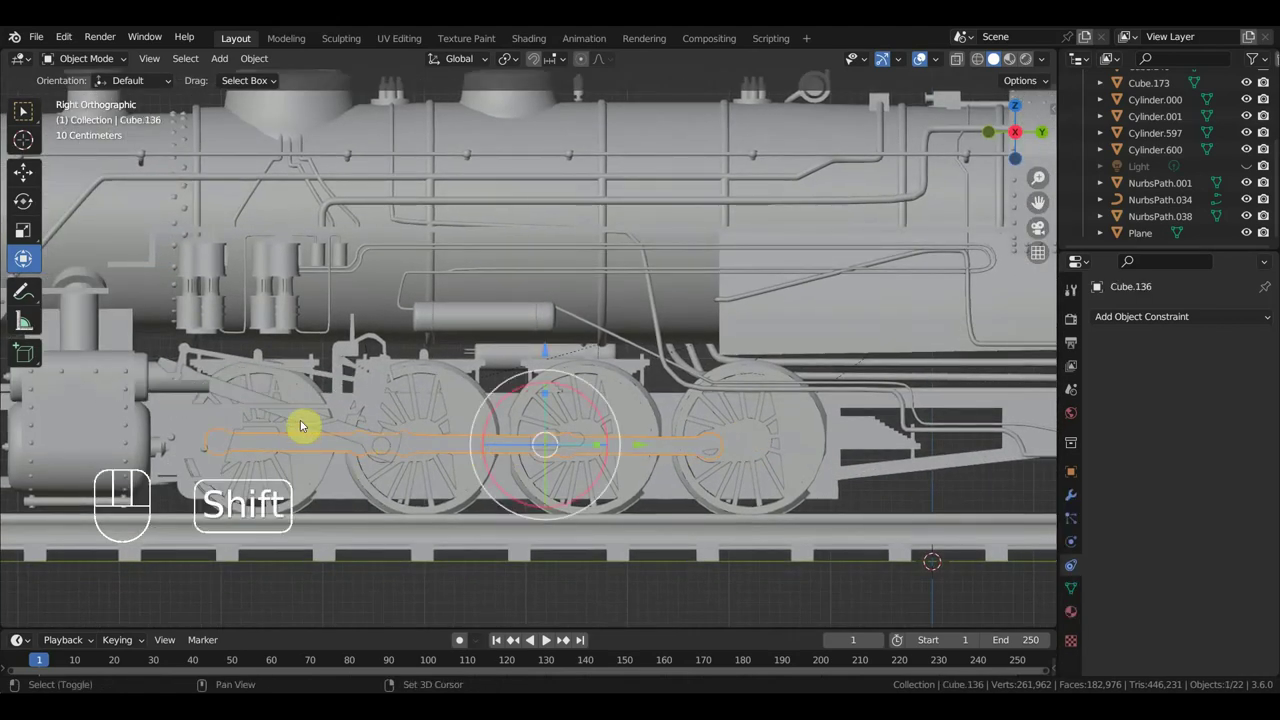
pyautogui.click(234, 396)
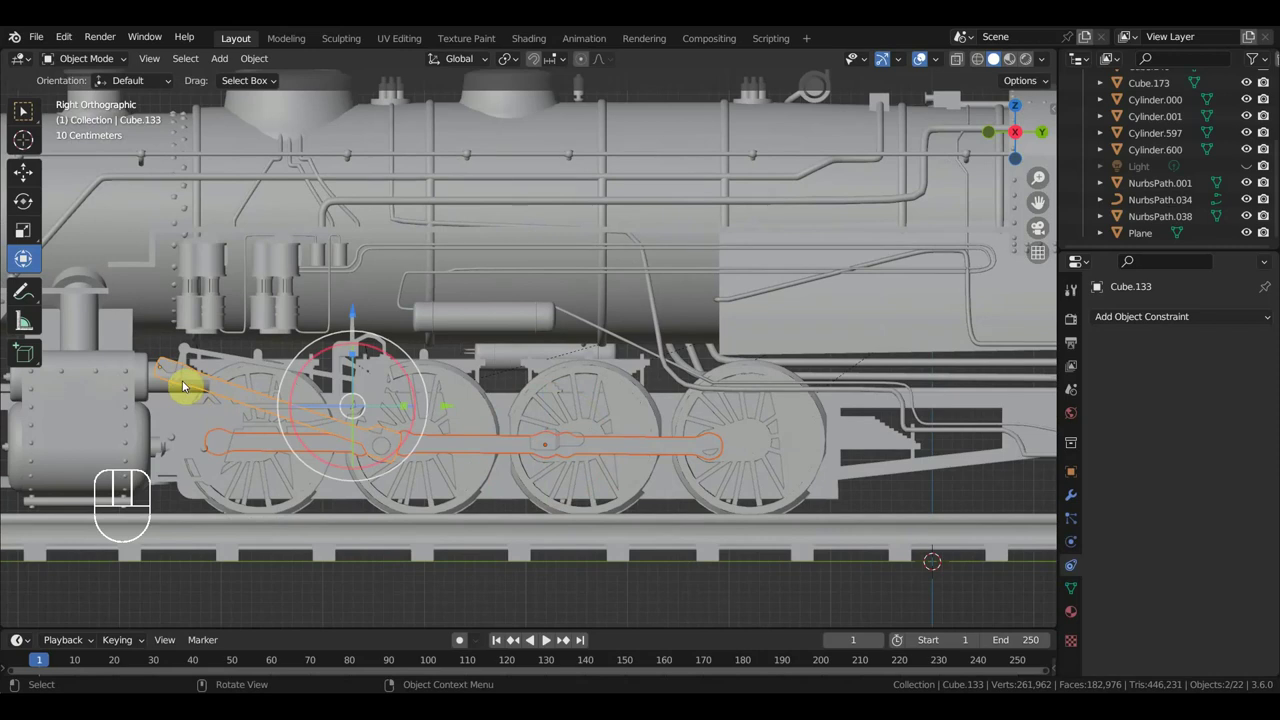
# - Hide the locomotive body so only wheels and rods remain, with rod piece Cube.133 active
pyautogui.moveTo(342, 381); pyautogui.dragTo(408, 394)
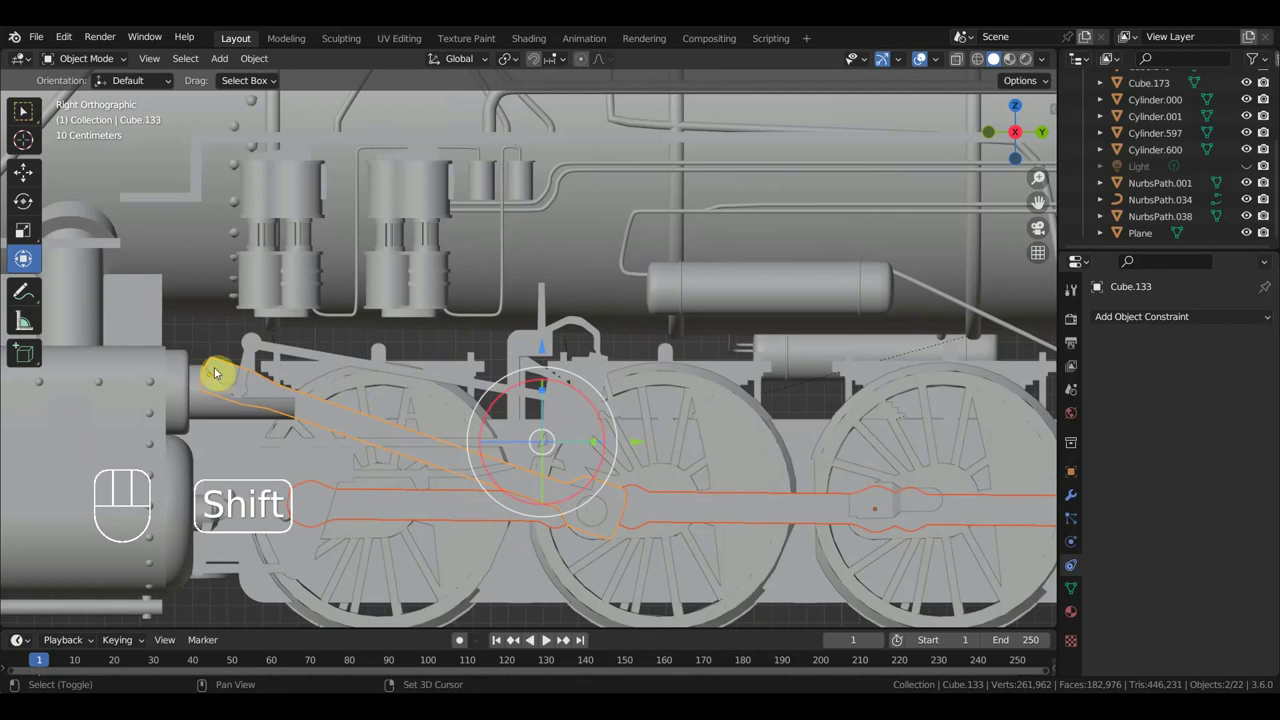
pyautogui.middleClick(231, 405)
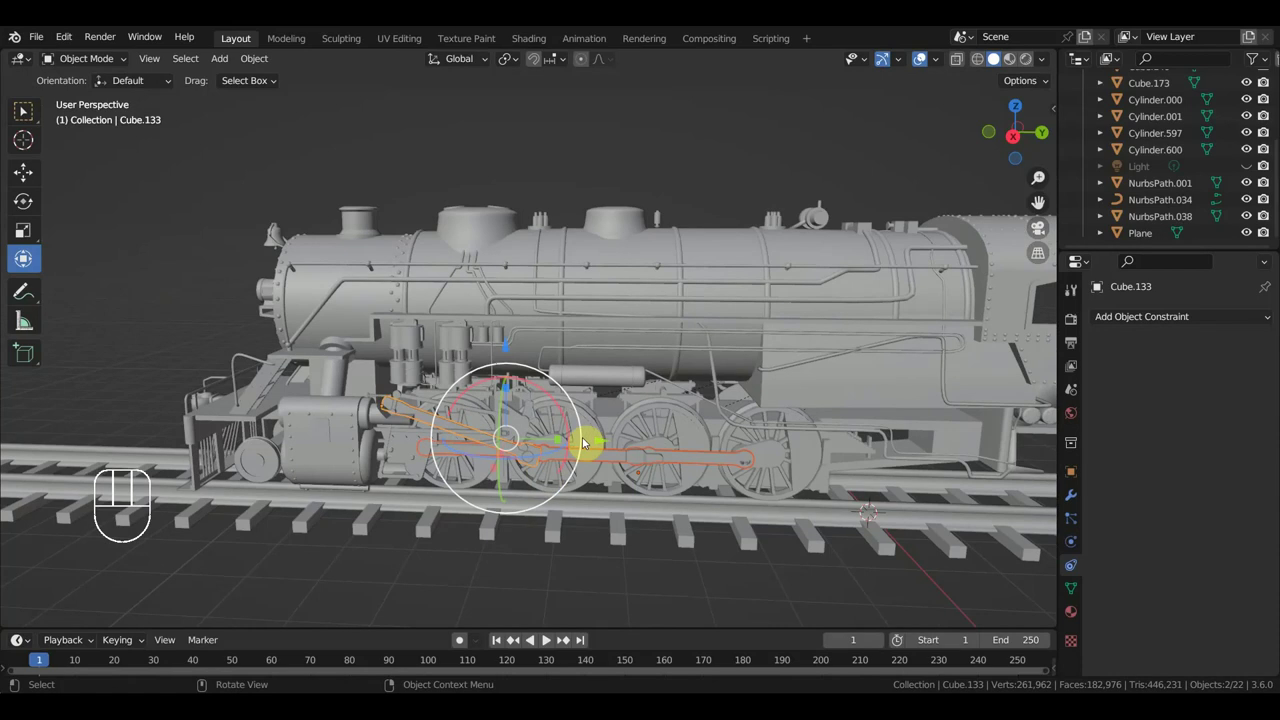
pyautogui.click(591, 432)
pyautogui.press('KP_3')
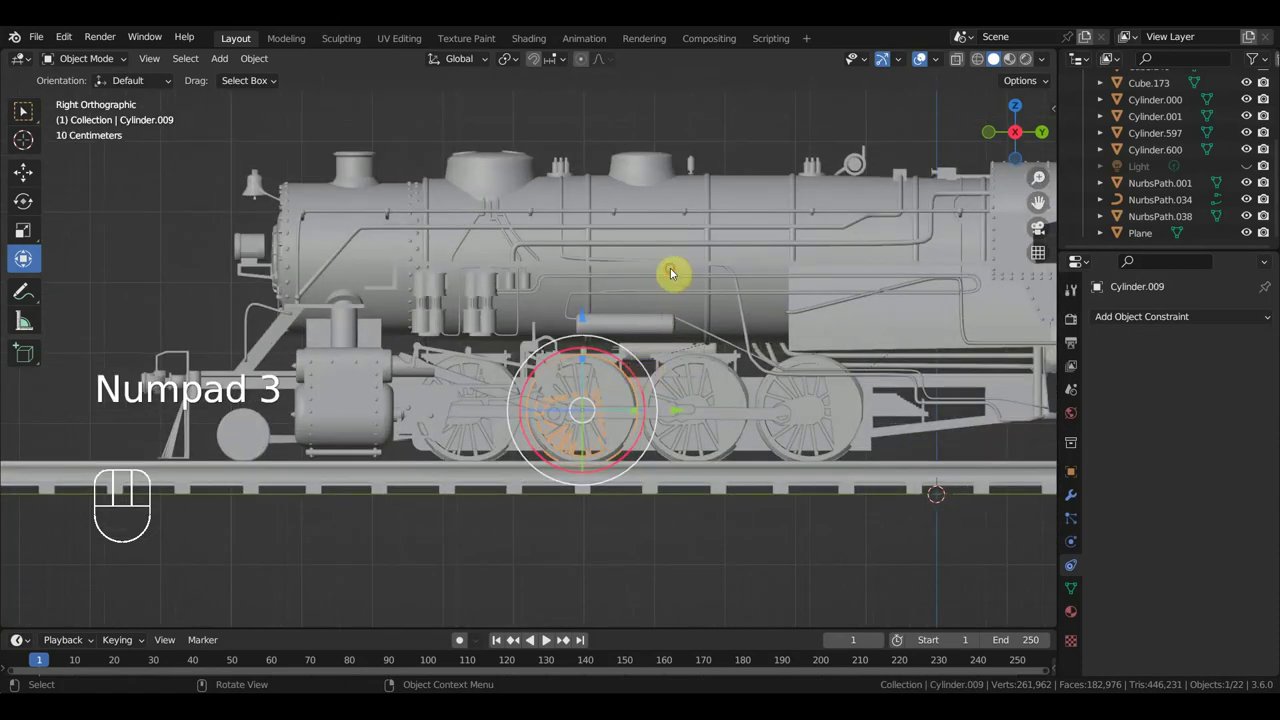
pyautogui.press('h')
pyautogui.click(390, 359)
pyautogui.click(470, 383)
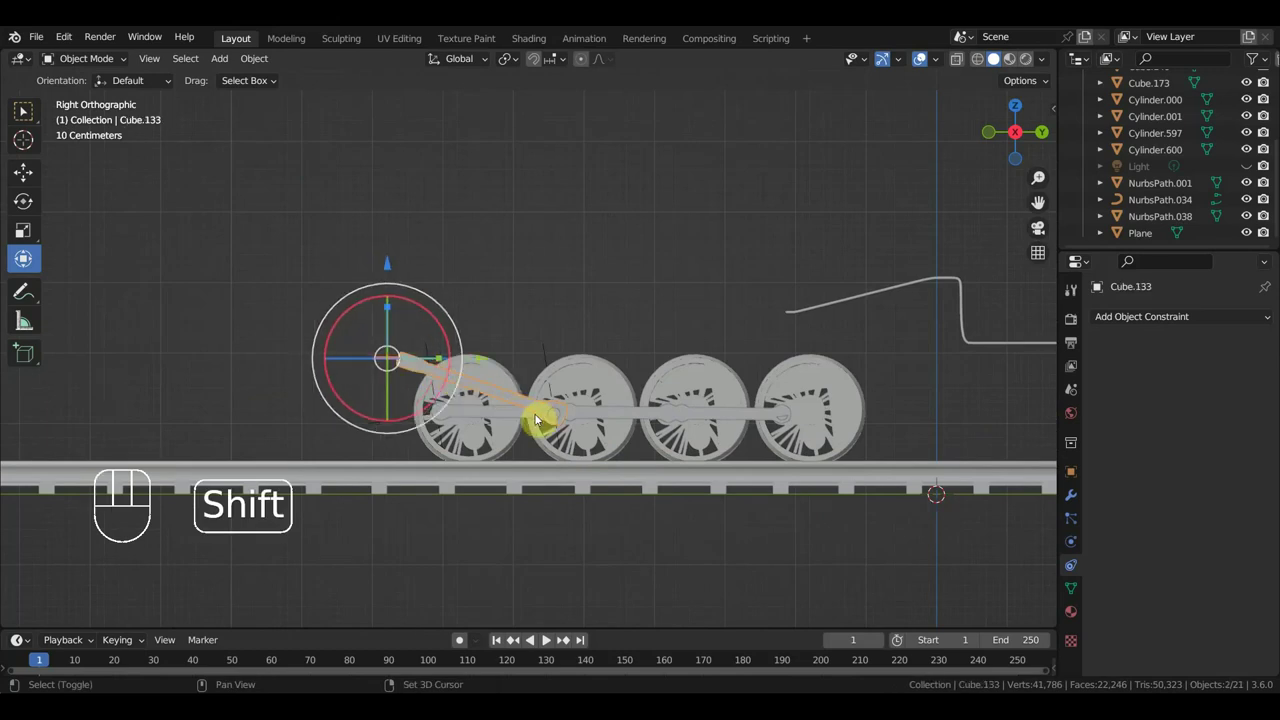
# - Duplicate the side-rod pieces from front view and place the copy on the opposite side of the wheelset
pyautogui.press('KP_1')
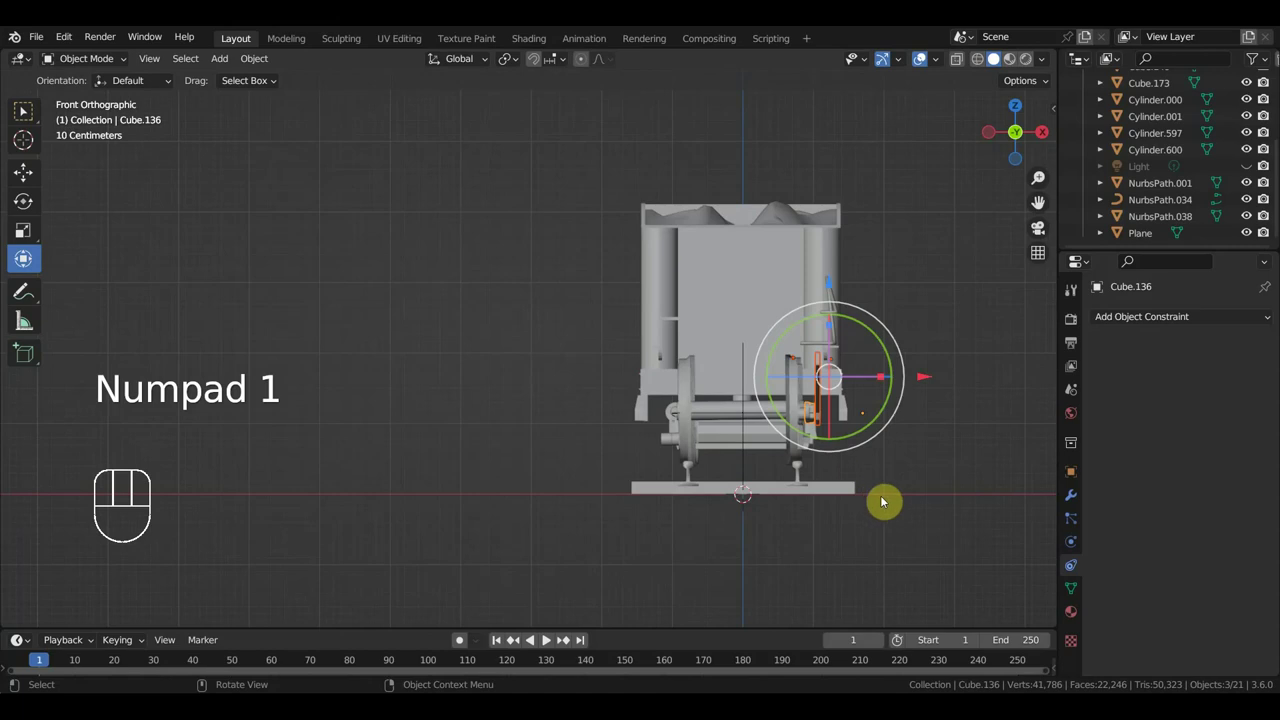
pyautogui.press('shift+d')
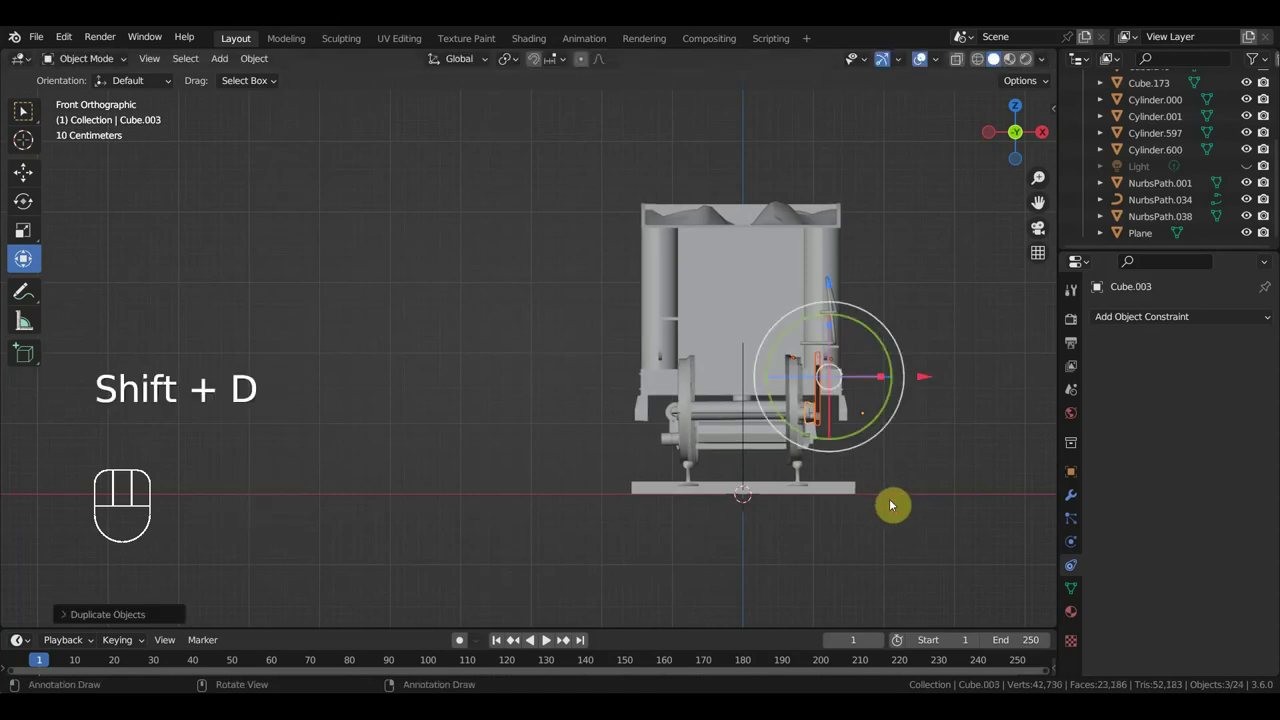
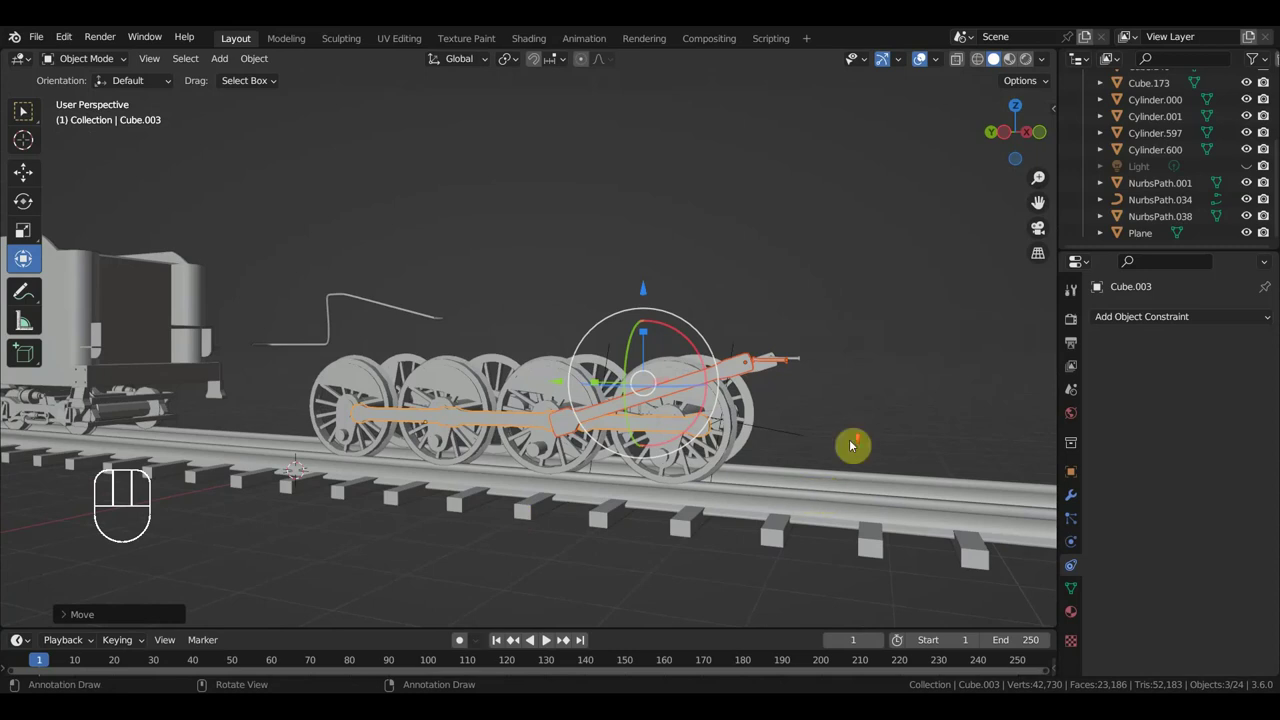
pyautogui.moveTo(892, 437); pyautogui.dragTo(918, 425)
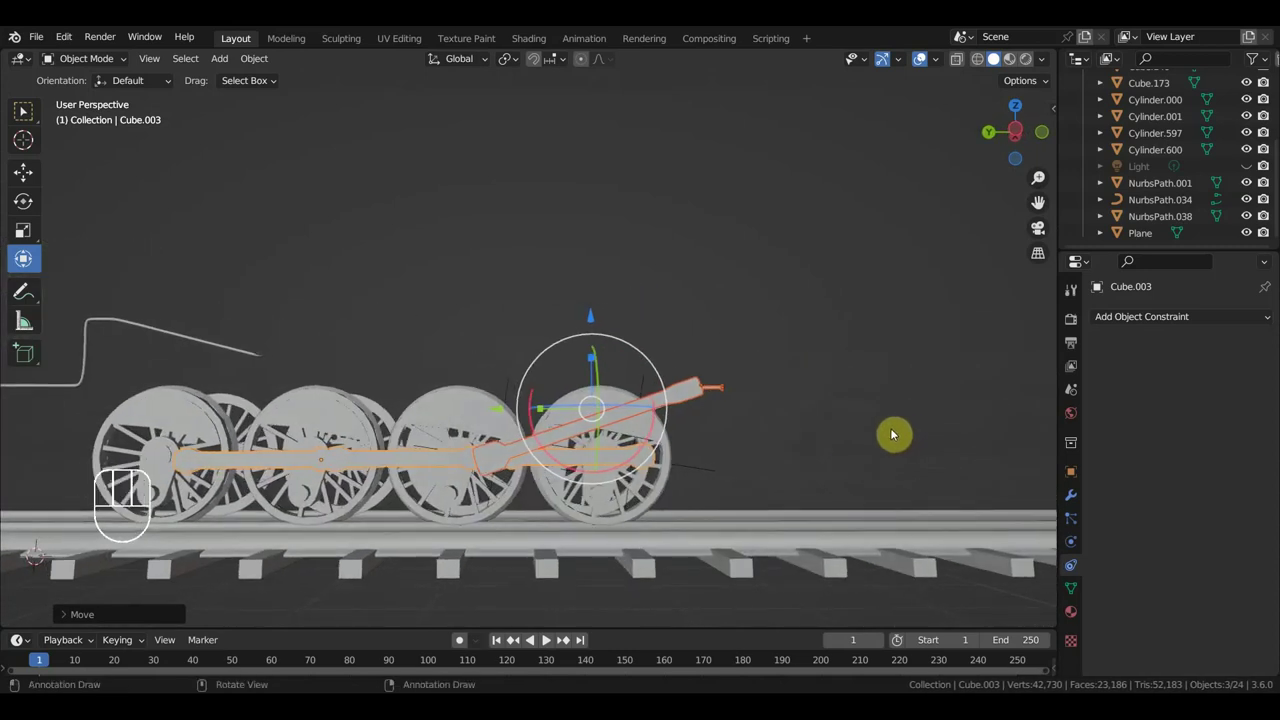
pyautogui.moveTo(842, 464); pyautogui.dragTo(690, 462)
pyautogui.press('KP_3')
pyautogui.press('KP_1')
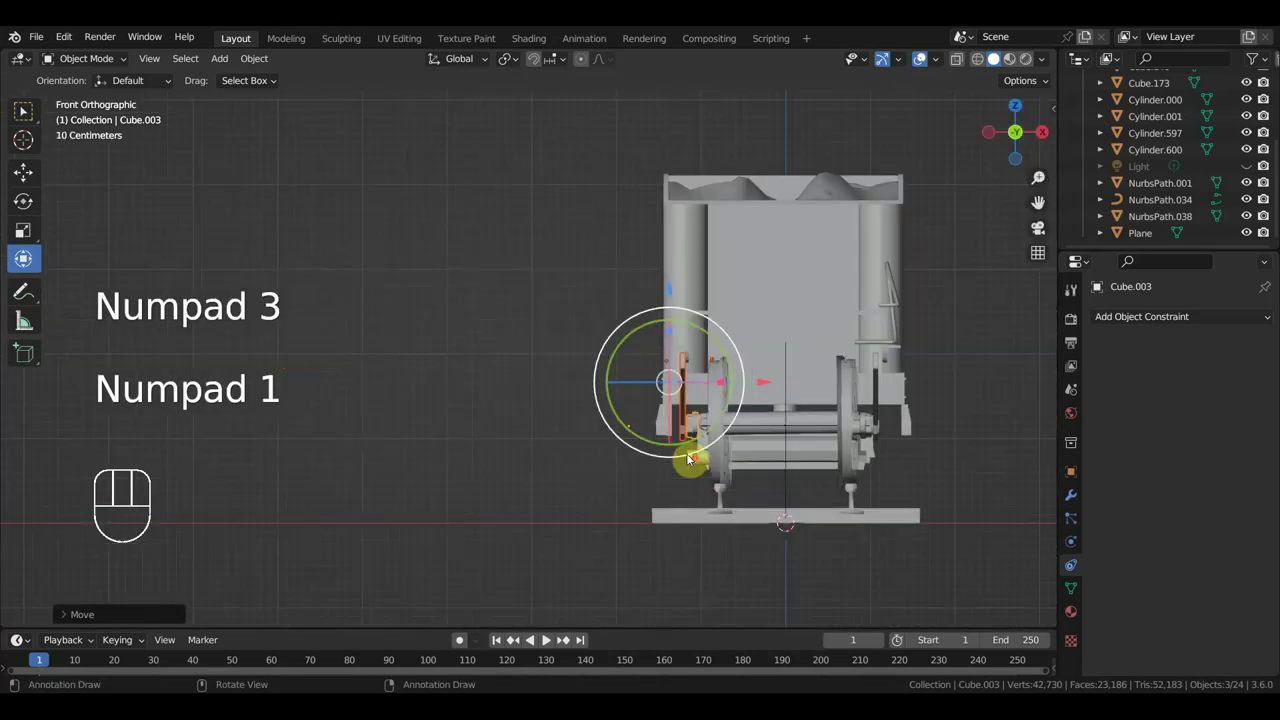
# - Make wheelset Cylinder.025 the active object and frame it up close from the front
pyautogui.click(725, 470)
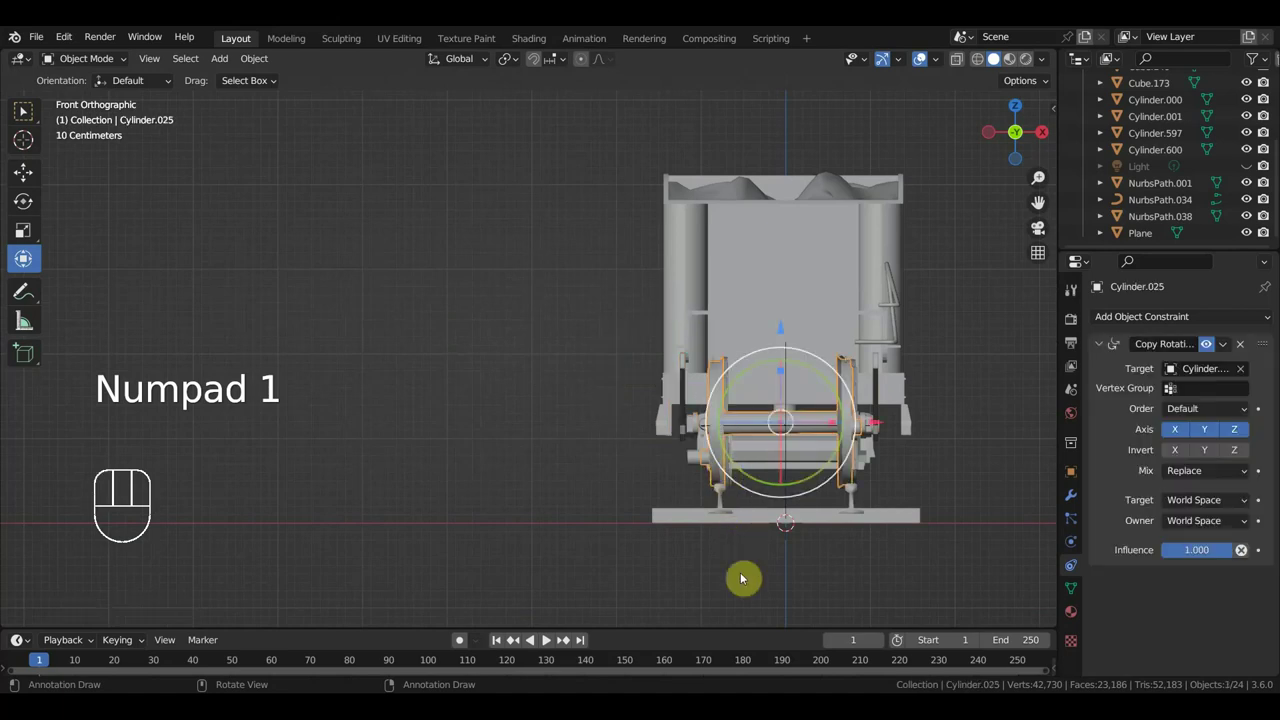
pyautogui.click(101, 64)
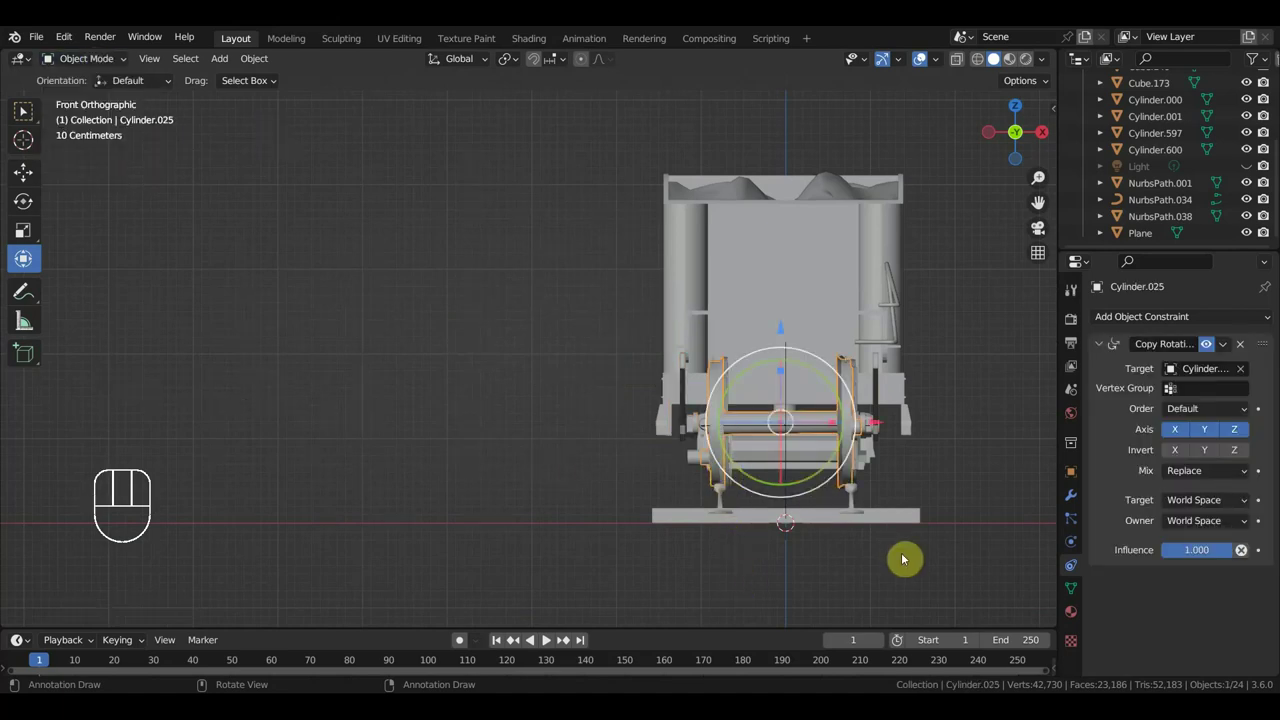
pyautogui.moveTo(844, 523); pyautogui.dragTo(835, 536)
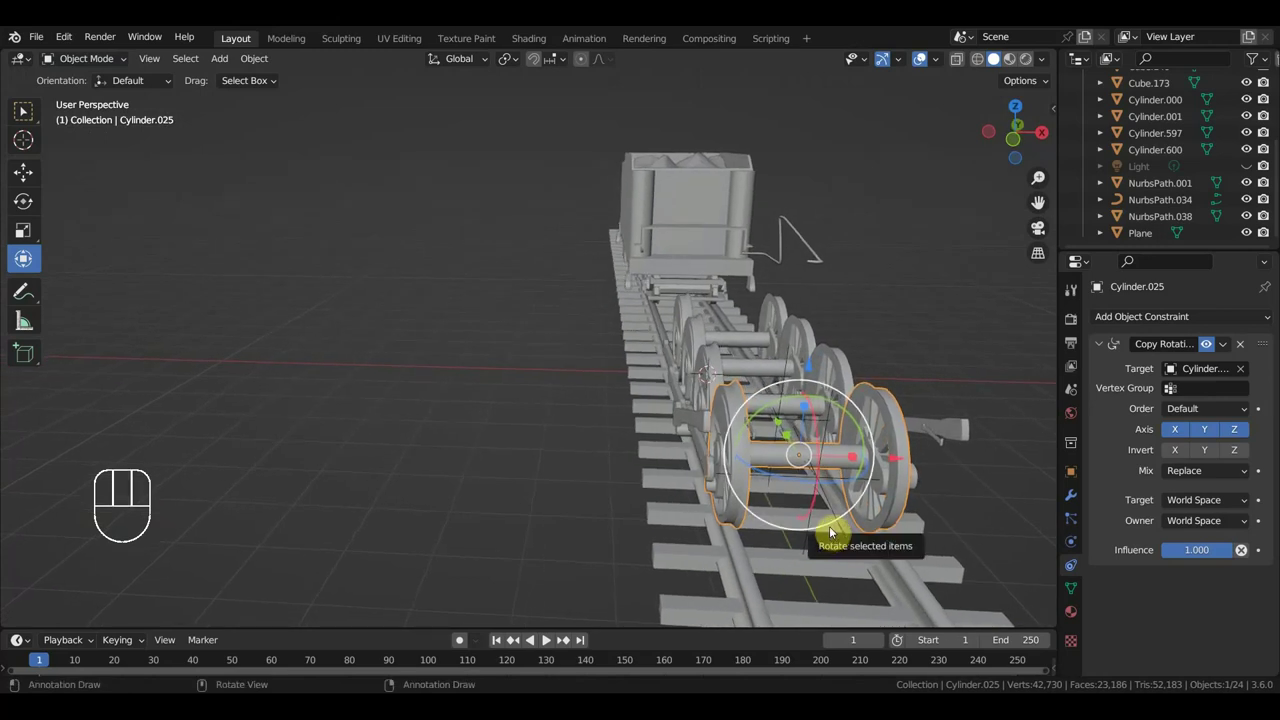
pyautogui.press('KP_3')
pyautogui.press('KP_1')
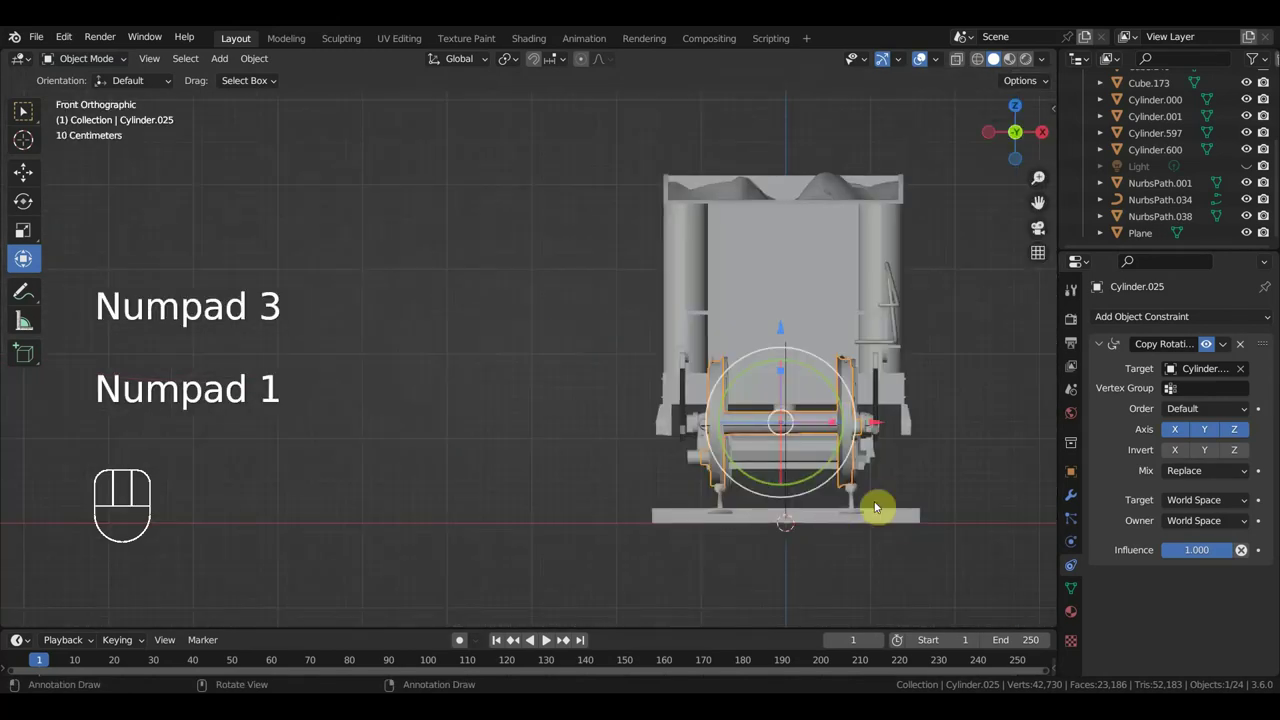
pyautogui.moveTo(838, 470); pyautogui.dragTo(822, 467)
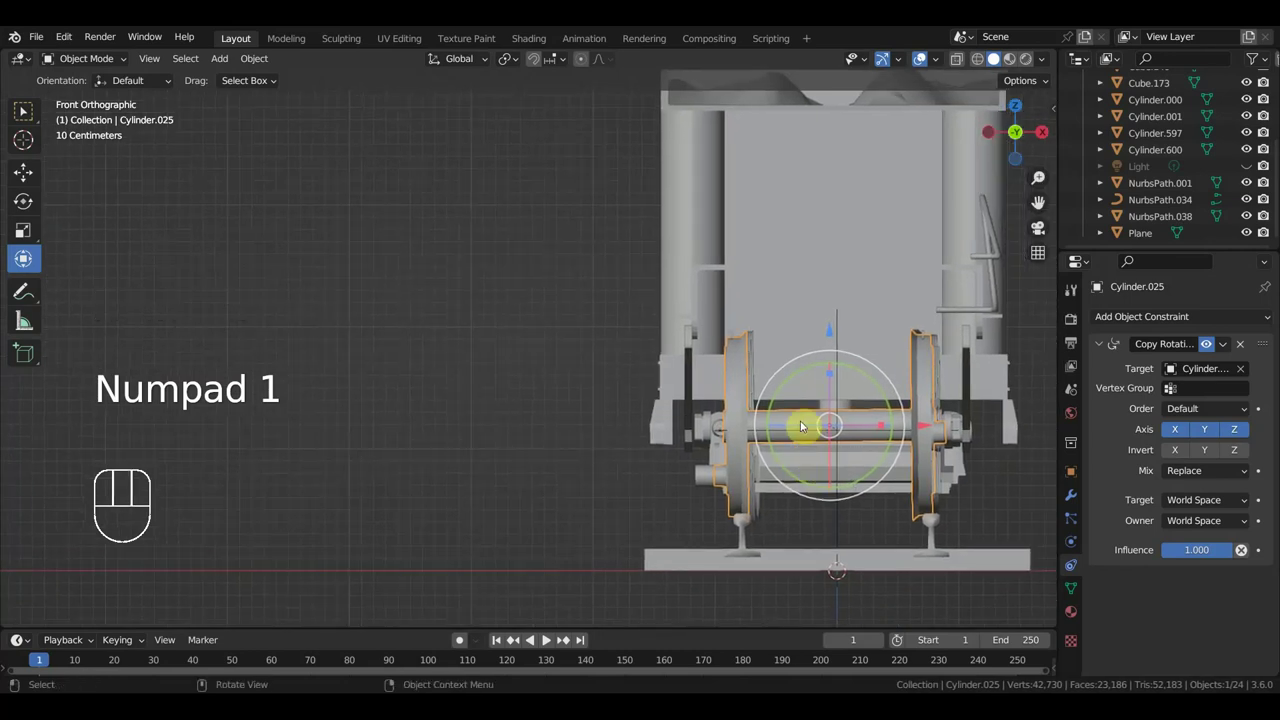
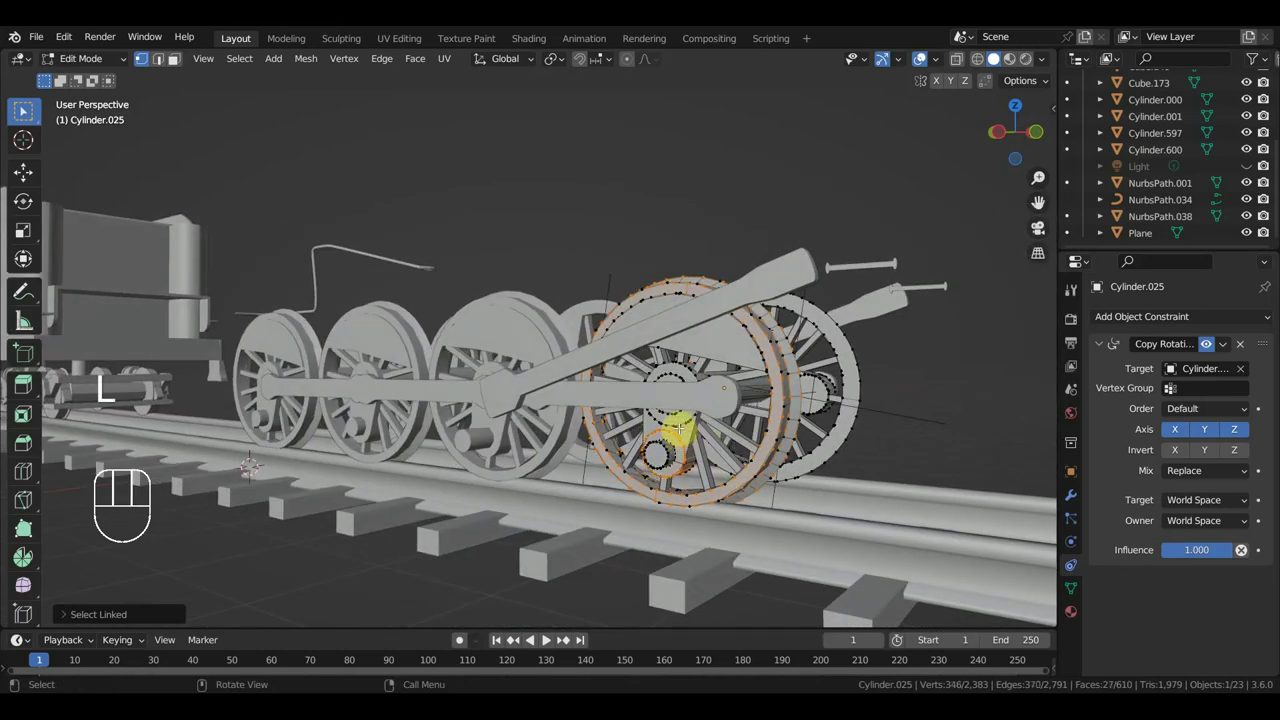
# - Select all connected parts of the left wheel — spokes, rim and crank boss — with linked picks
pyautogui.press('l')
pyautogui.press('l')
pyautogui.press('l')
pyautogui.press('l')
pyautogui.press('l')
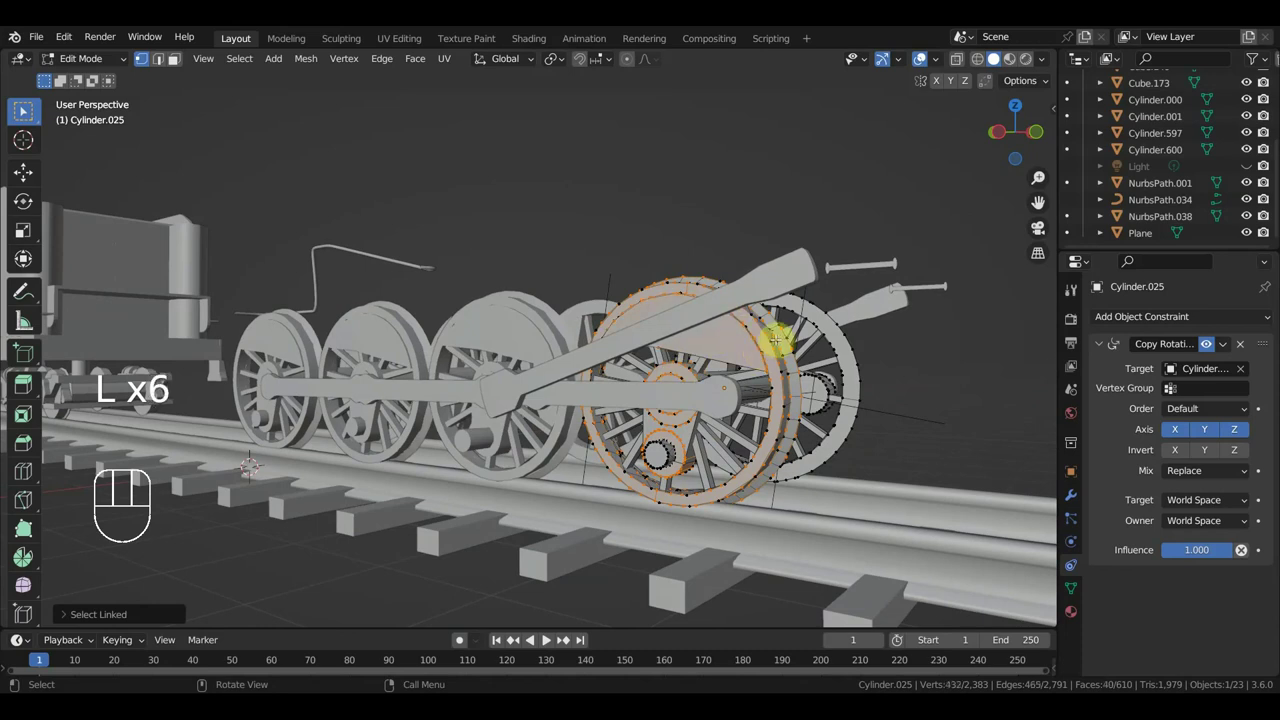
pyautogui.press('l')
pyautogui.press('l')
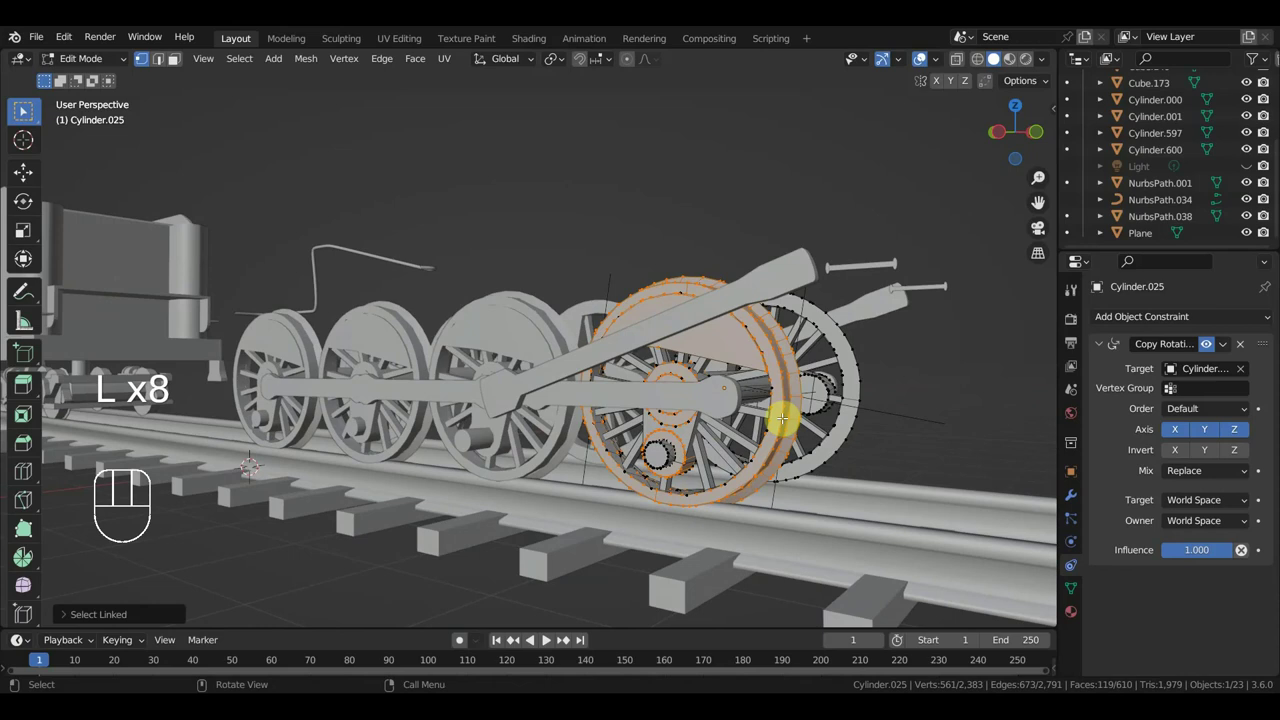
pyautogui.press('l')
pyautogui.press('l')
pyautogui.press('l')
pyautogui.press('l')
pyautogui.press('l')
pyautogui.press('l')
pyautogui.press('l')
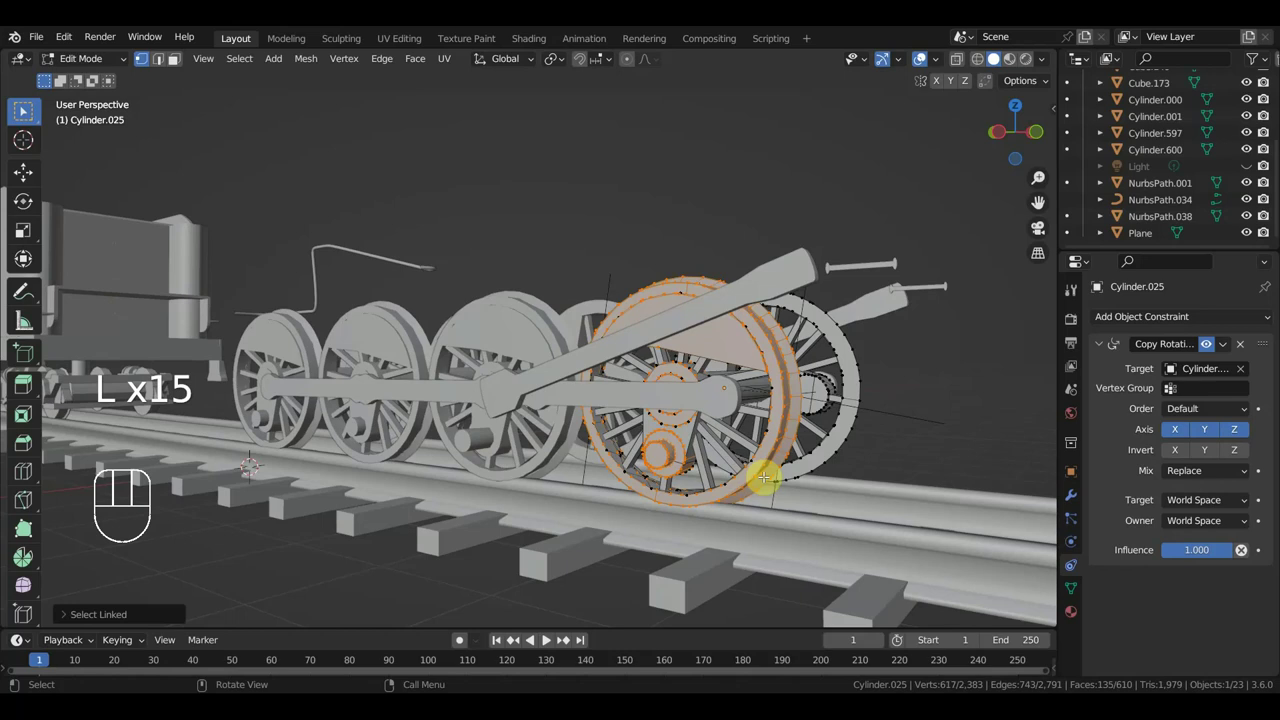
# - Return to the front view to examine the right wheel's rim
pyautogui.press('c')
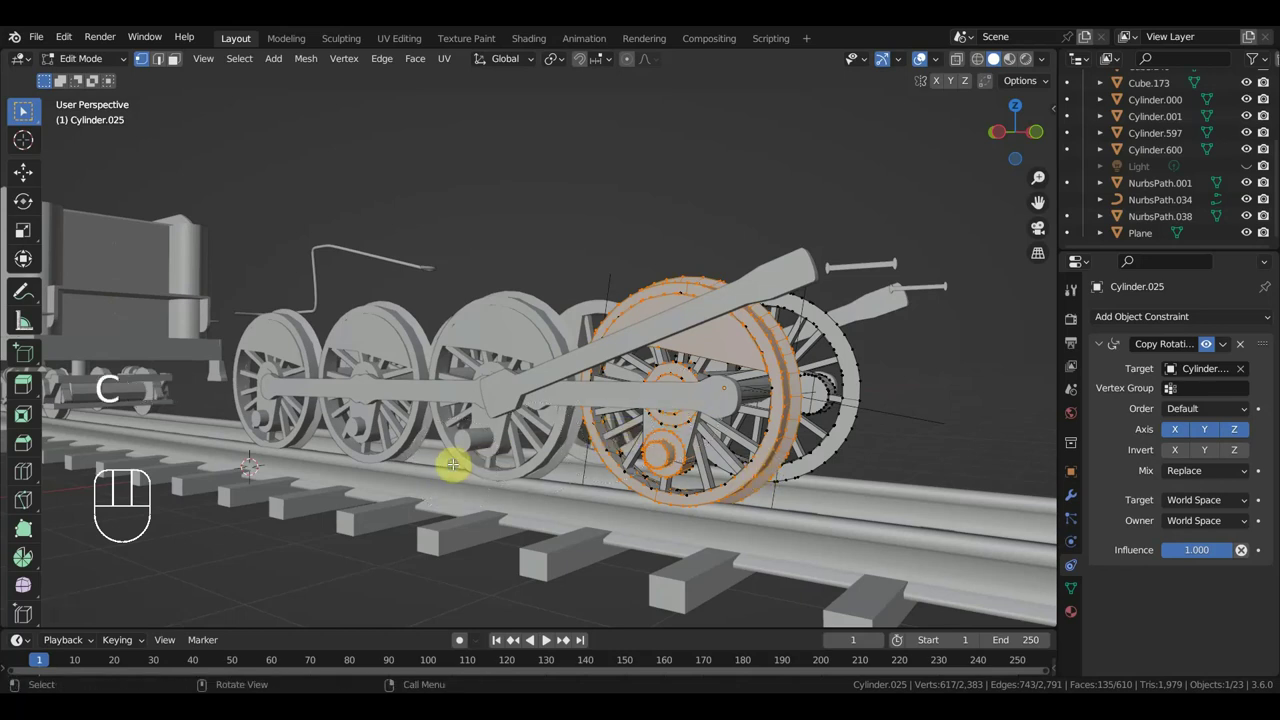
pyautogui.press('KP_1')
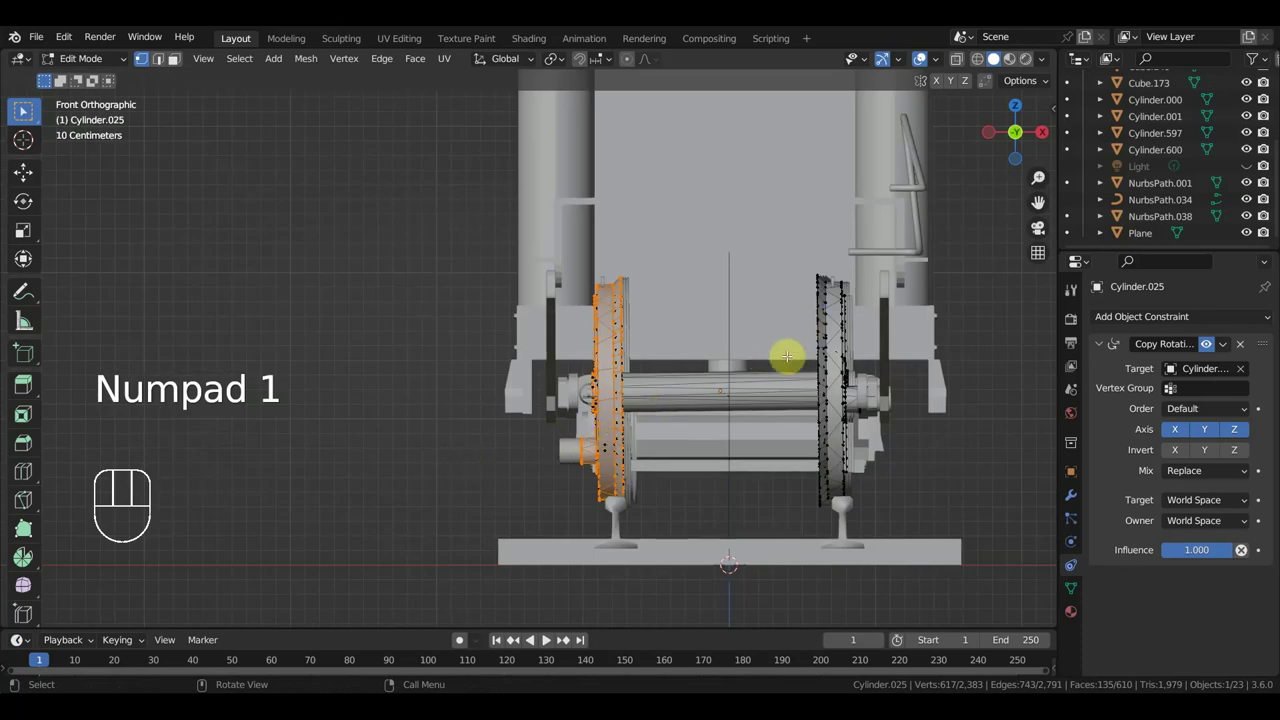
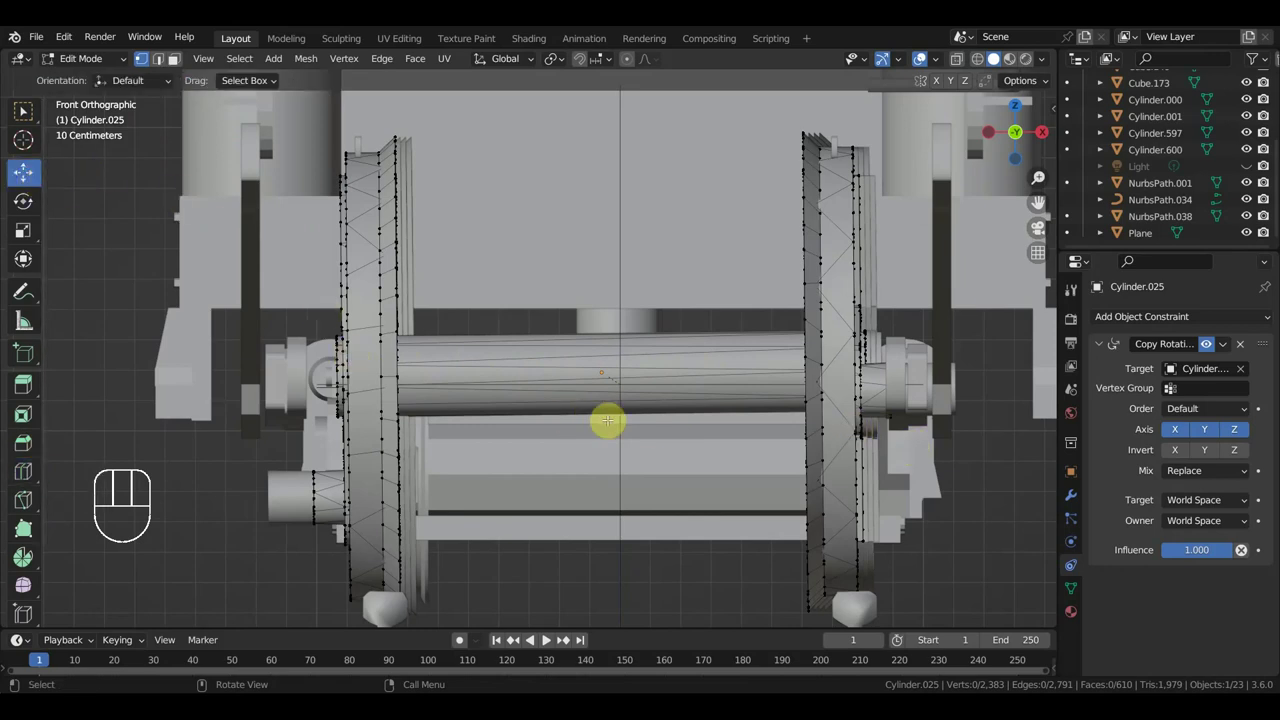
# - Knife-cut the axle along its centre line and delete the selected half
pyautogui.press('k')
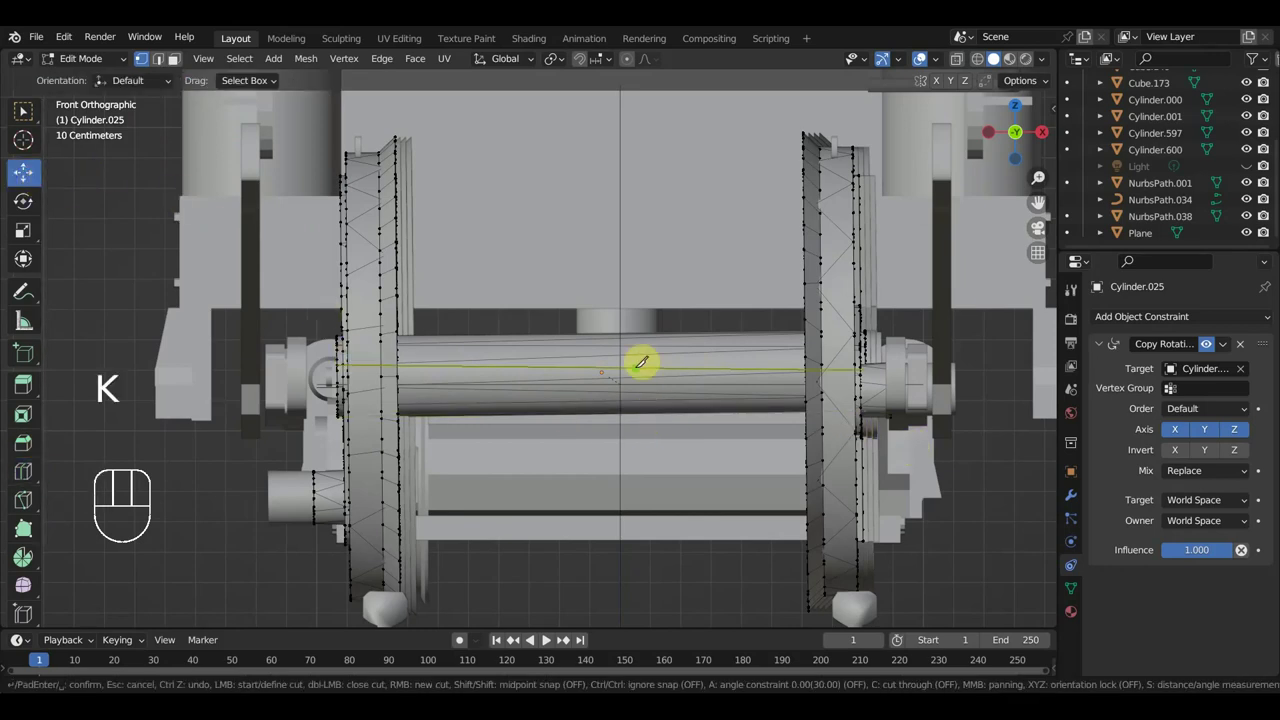
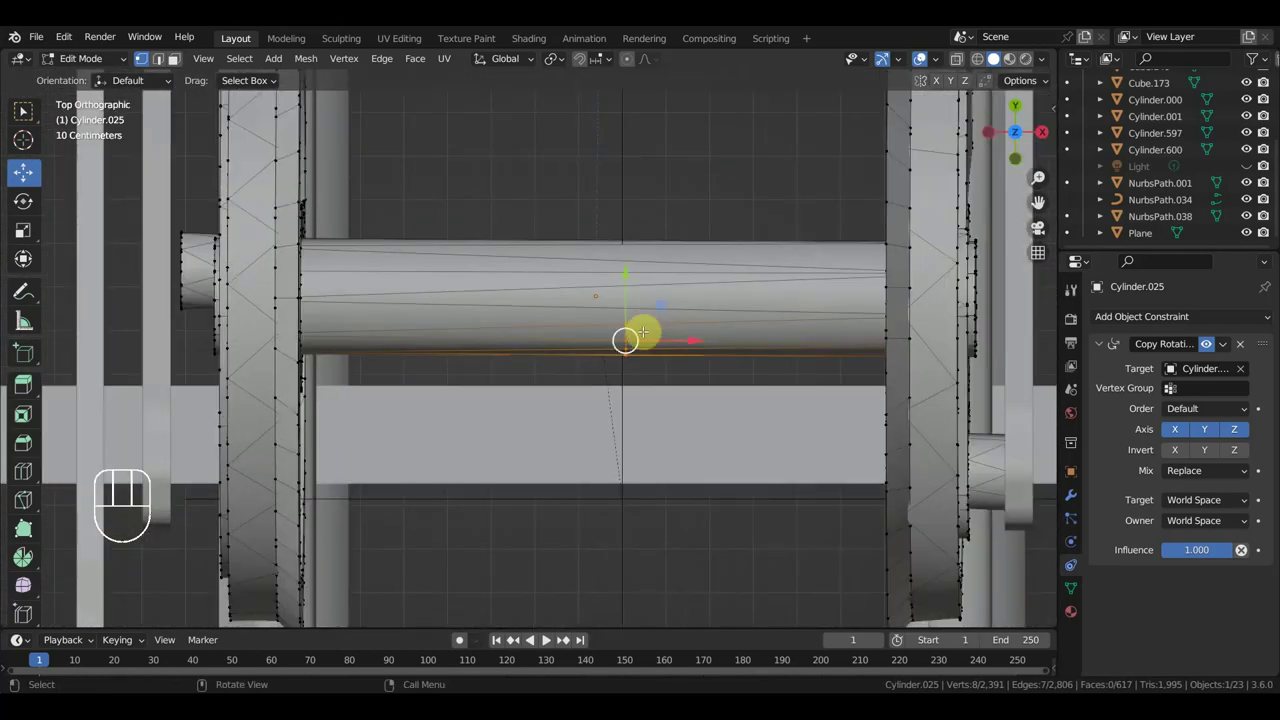
pyautogui.press('k')
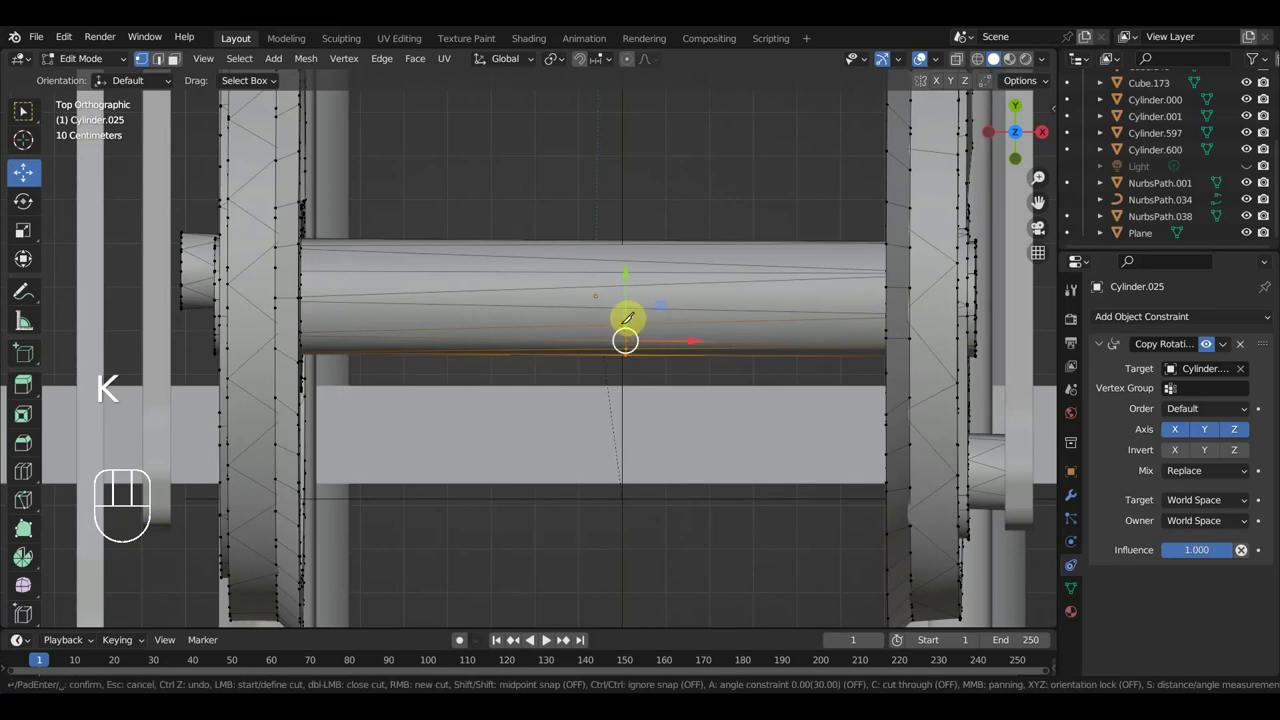
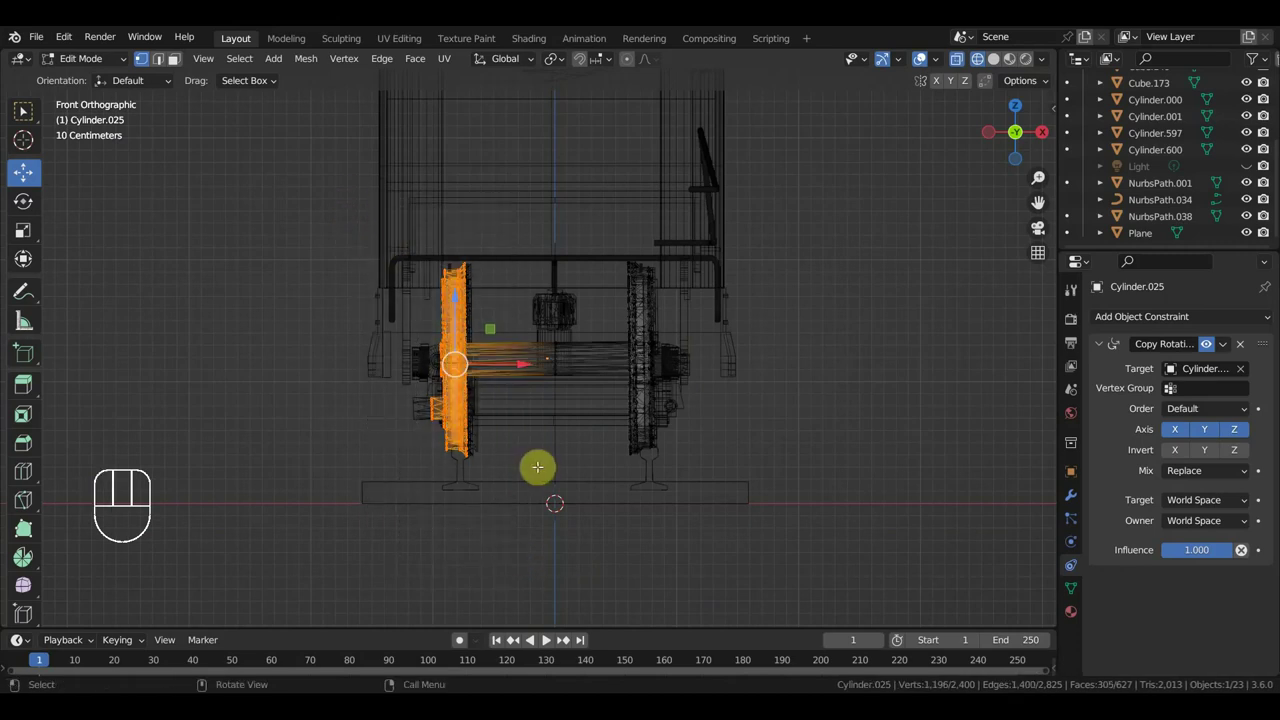
pyautogui.press('Delete')
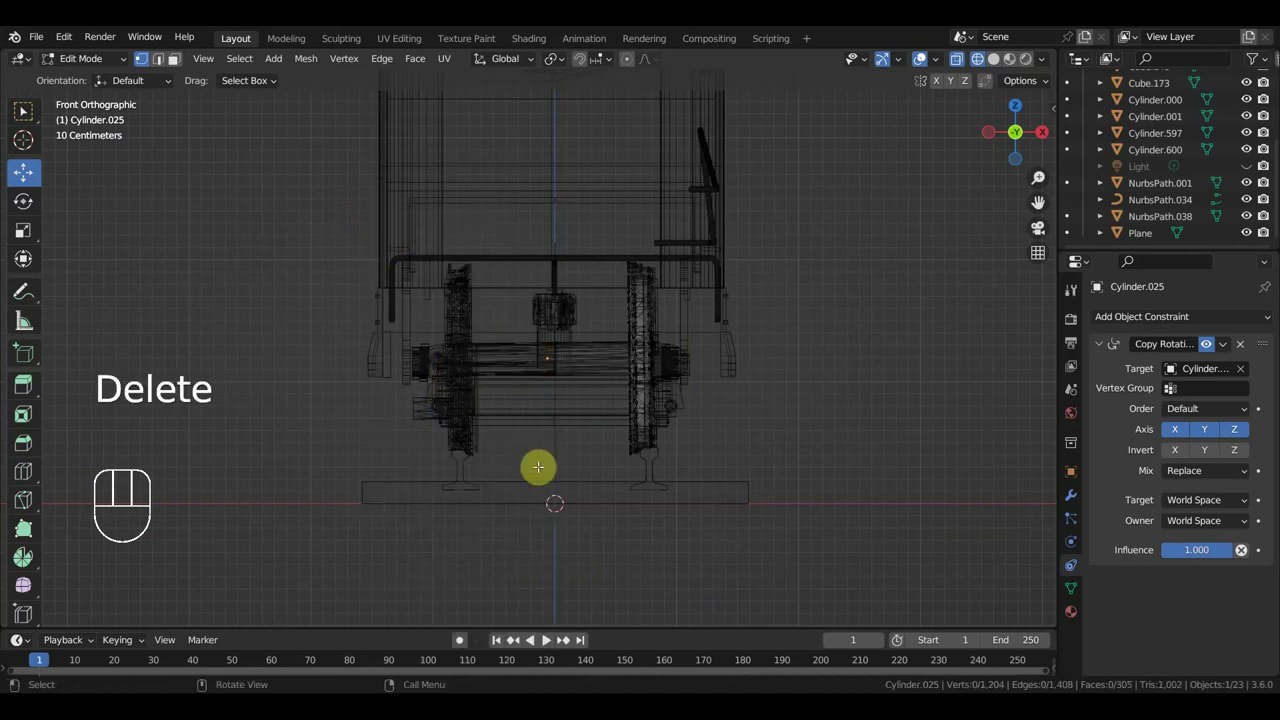
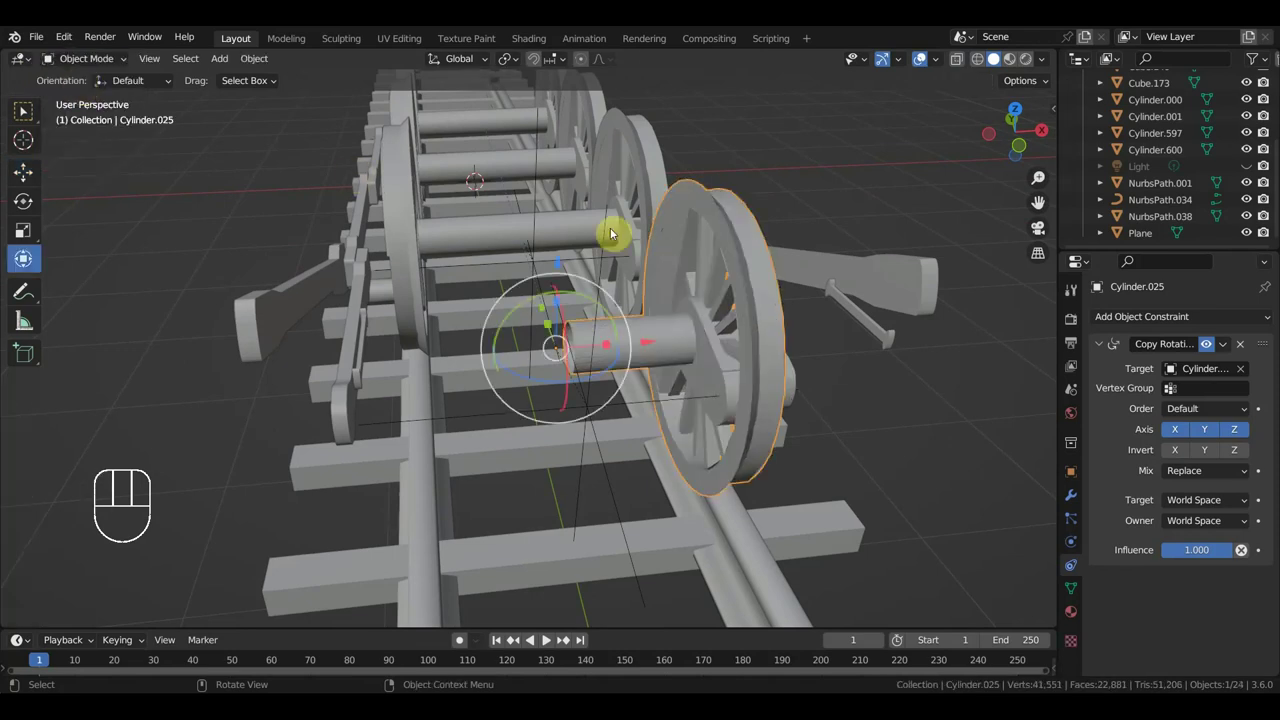
# - On the next axle Cylinder.009/Cylinder.035, knife-cut the centre and delete the unwanted half
pyautogui.middleClick(597, 250)
pyautogui.click(611, 218)
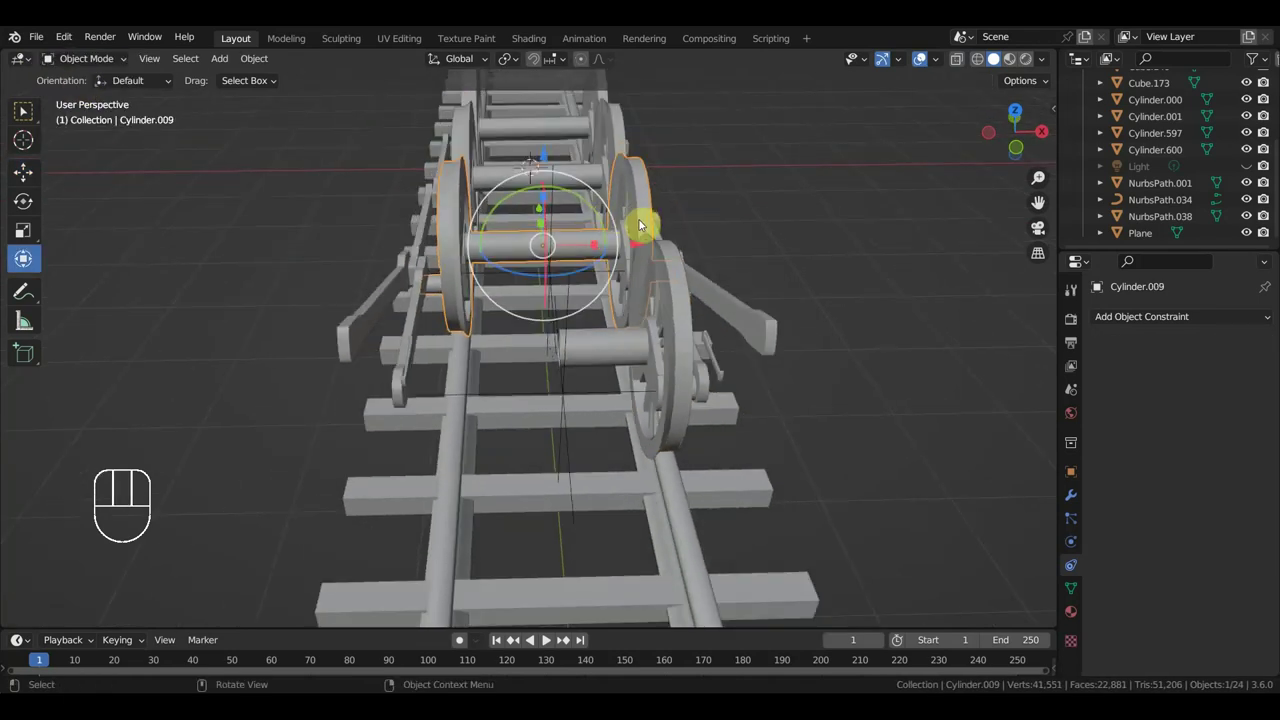
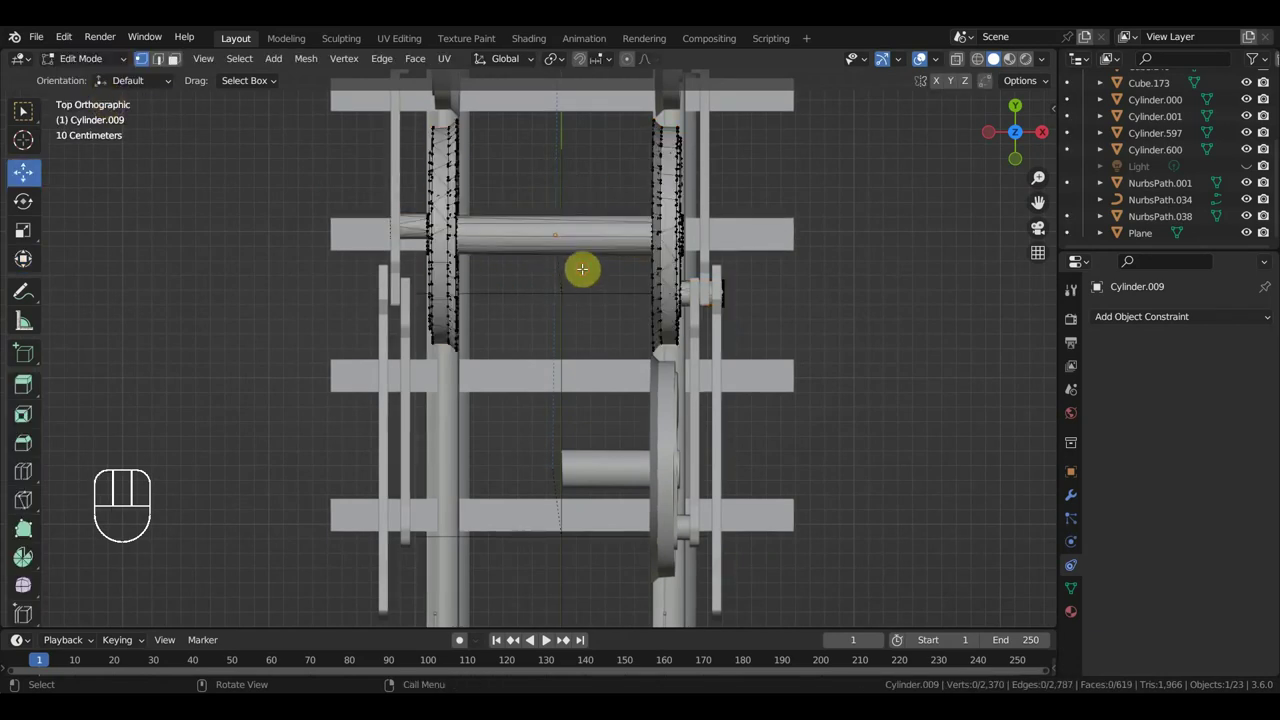
pyautogui.press('k')
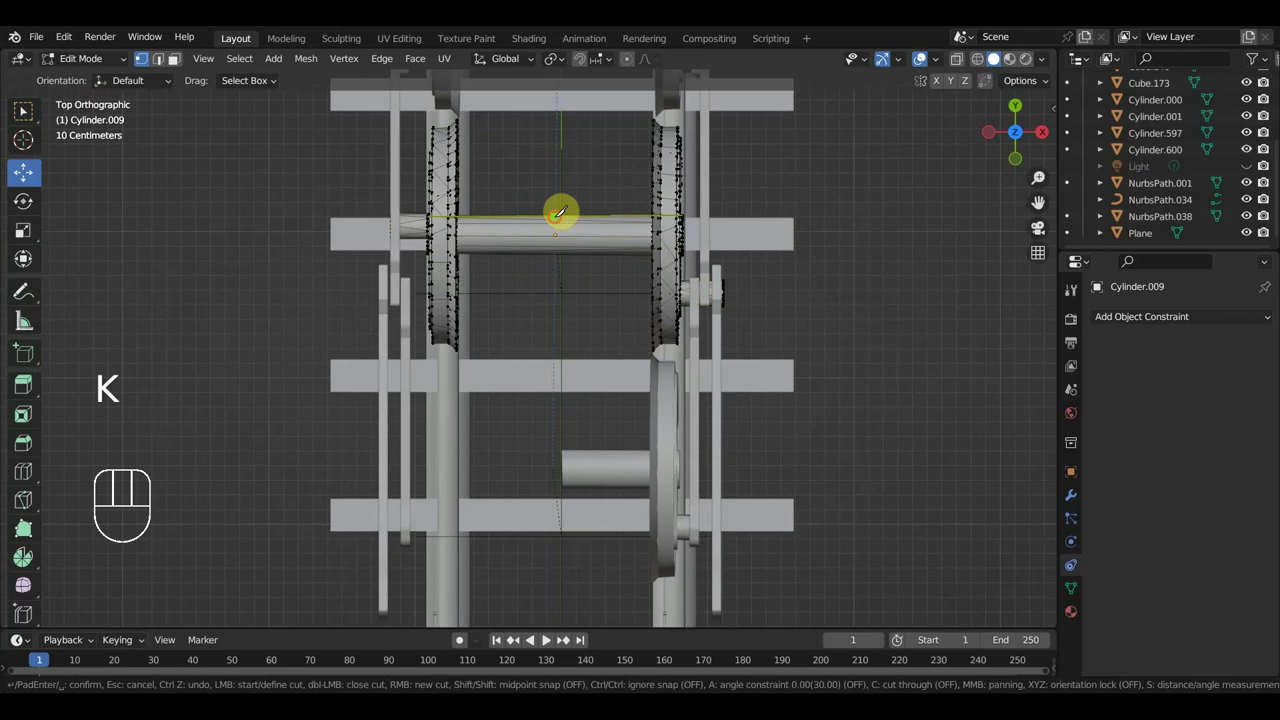
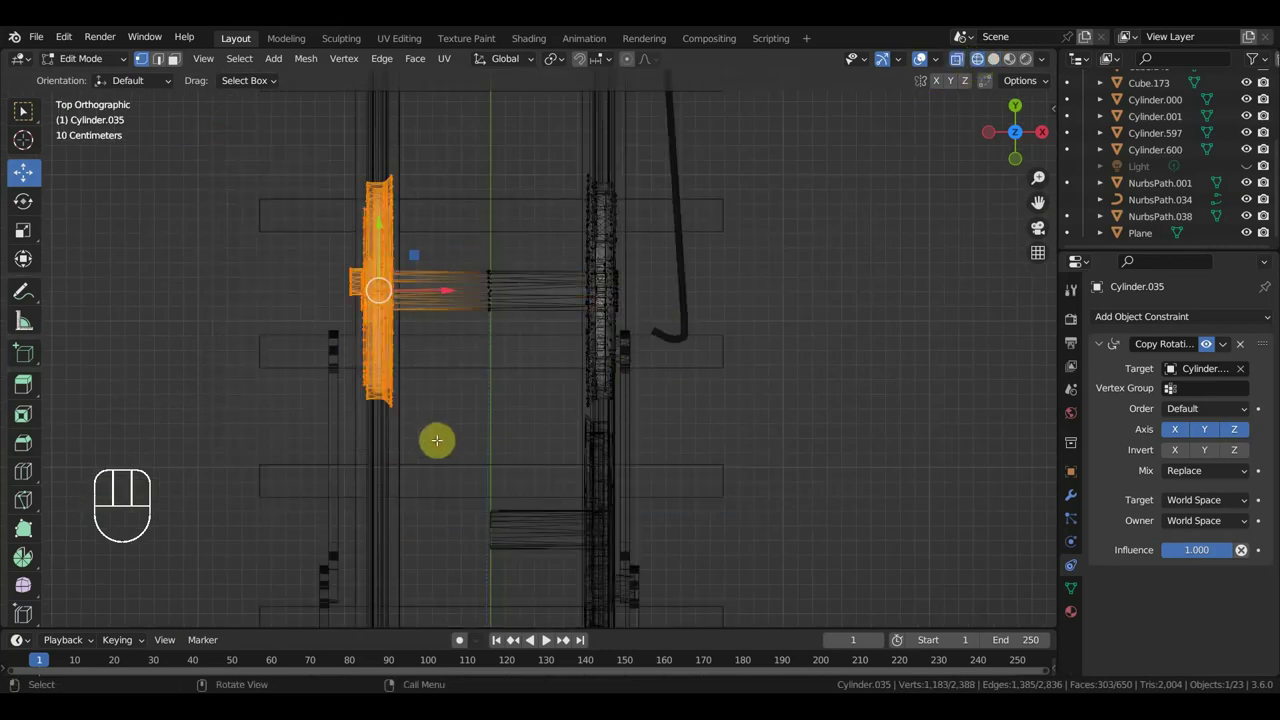
pyautogui.press('Delete')
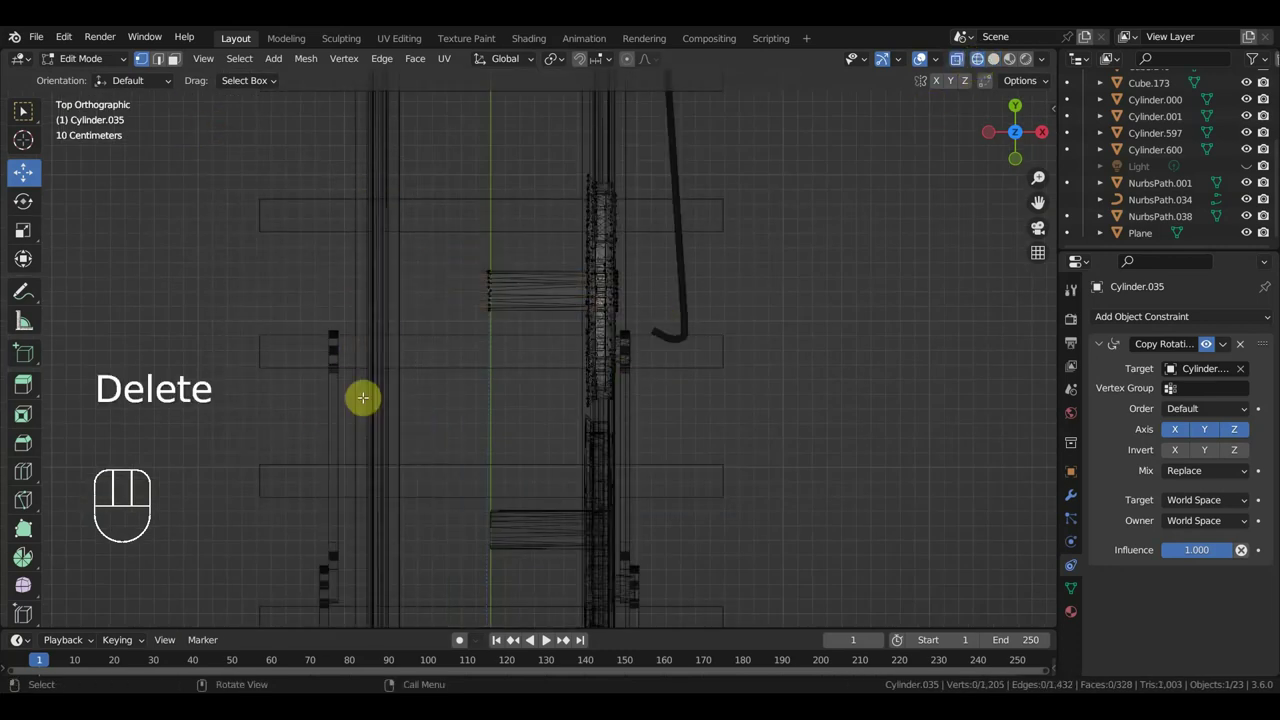
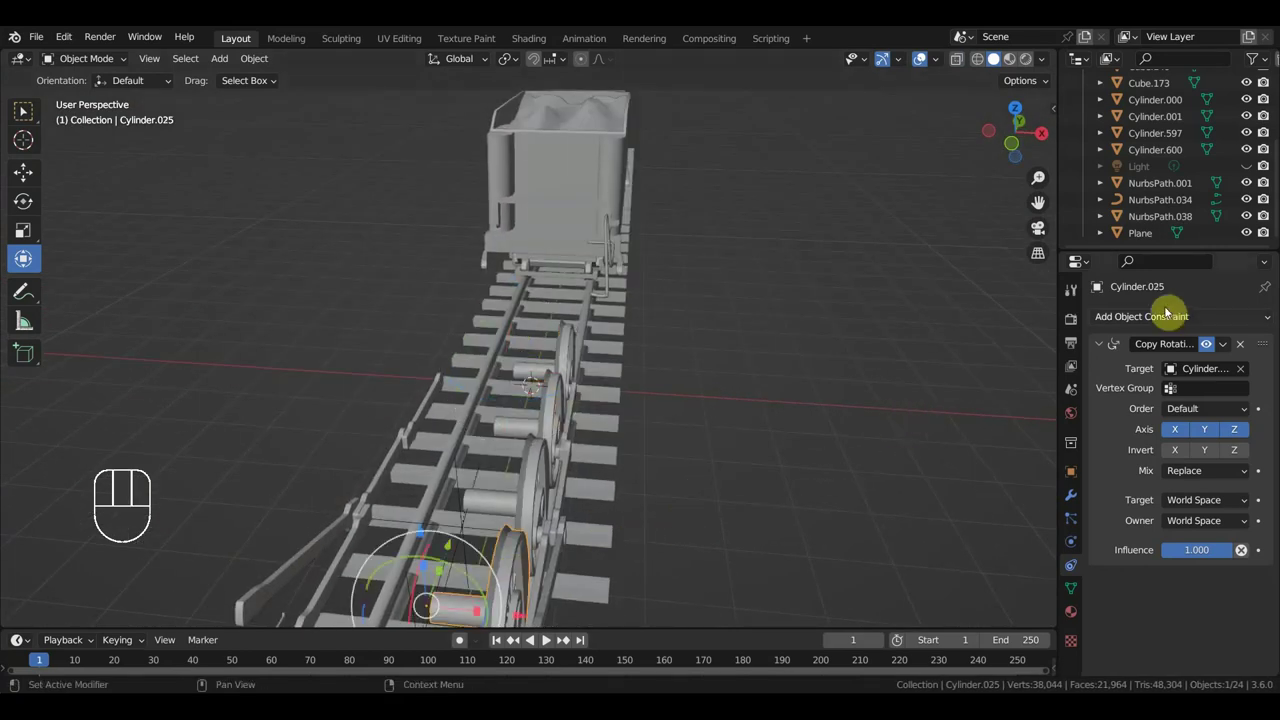
# - Add a Mirror modifier across the NurbsPath object and apply it on Cylinder.012
pyautogui.moveTo(1171, 321); pyautogui.dragTo(917, 447)
pyautogui.moveTo(1176, 329); pyautogui.dragTo(950, 508)
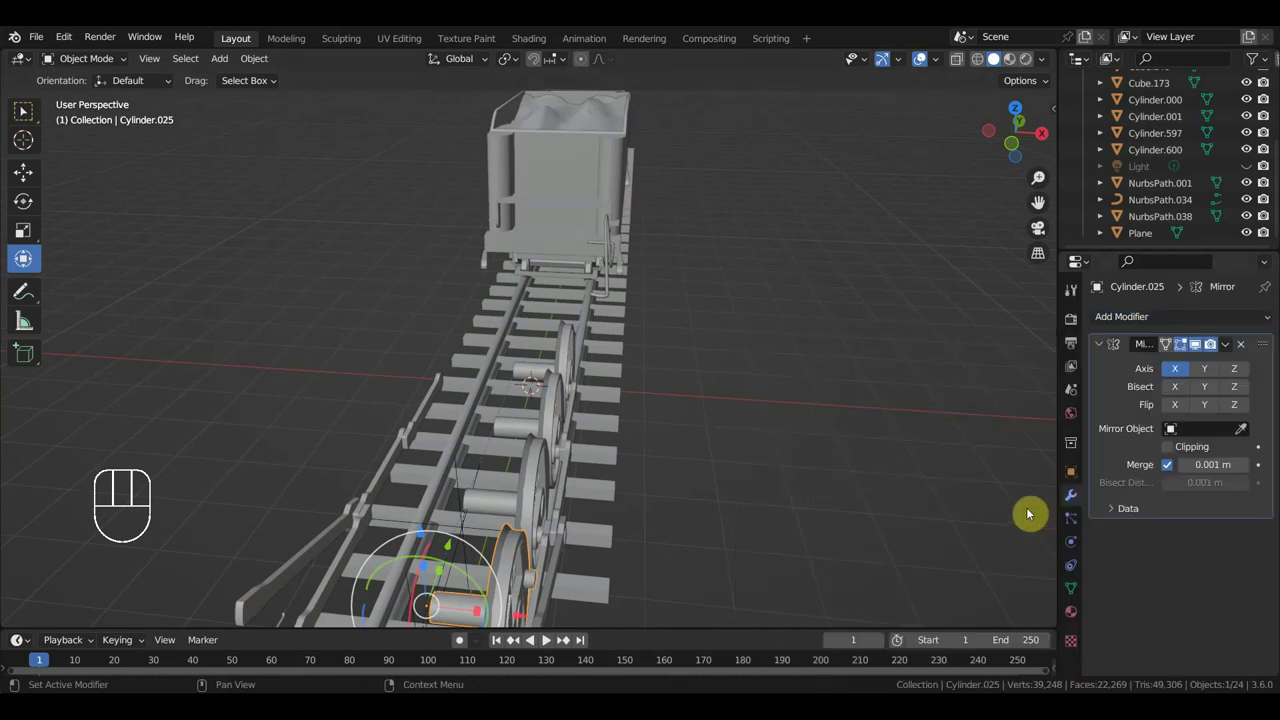
pyautogui.click(1248, 433)
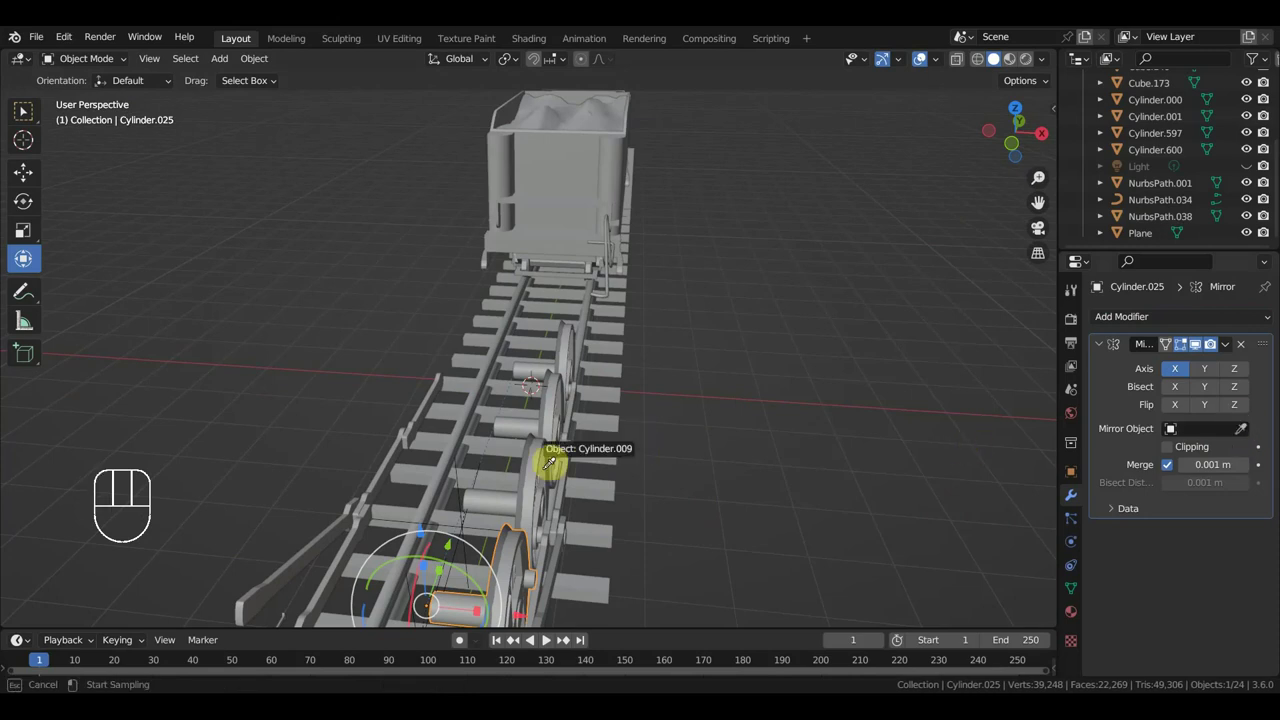
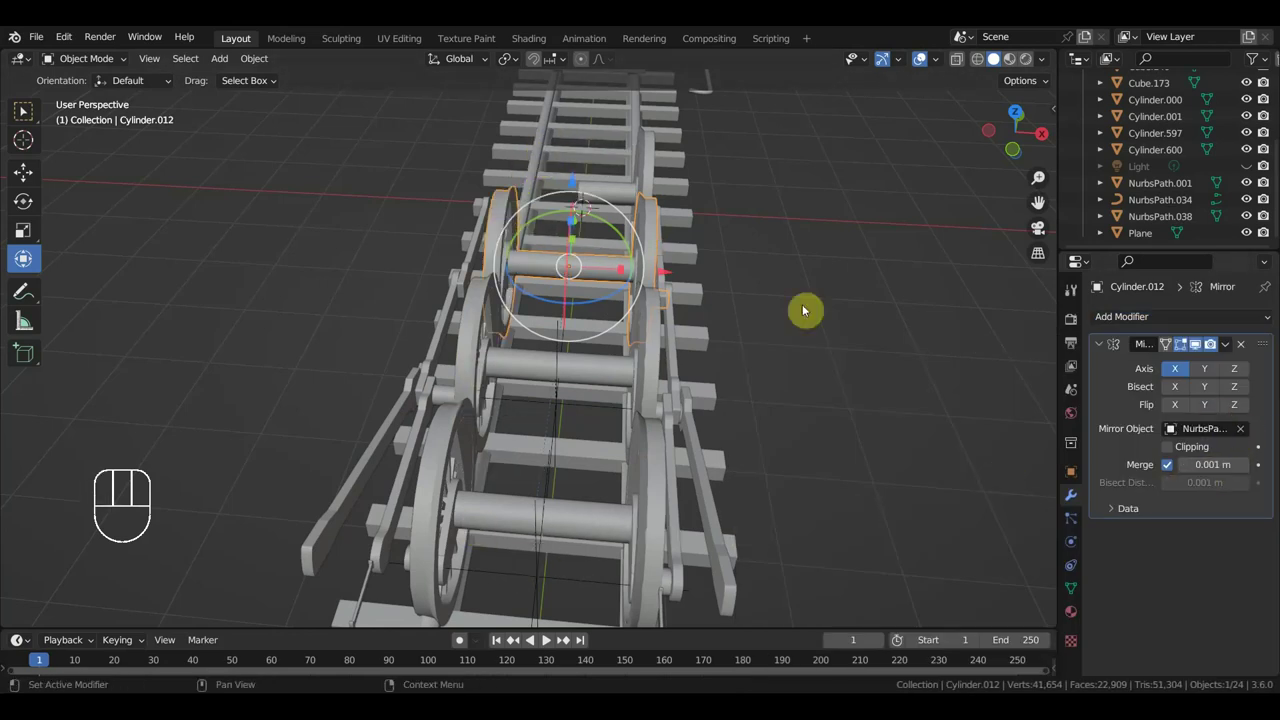
pyautogui.moveTo(1232, 350); pyautogui.dragTo(1167, 368)
# - Apply the same mirror to Cylinder.035, restoring its second wheel
pyautogui.moveTo(792, 455); pyautogui.dragTo(792, 533)
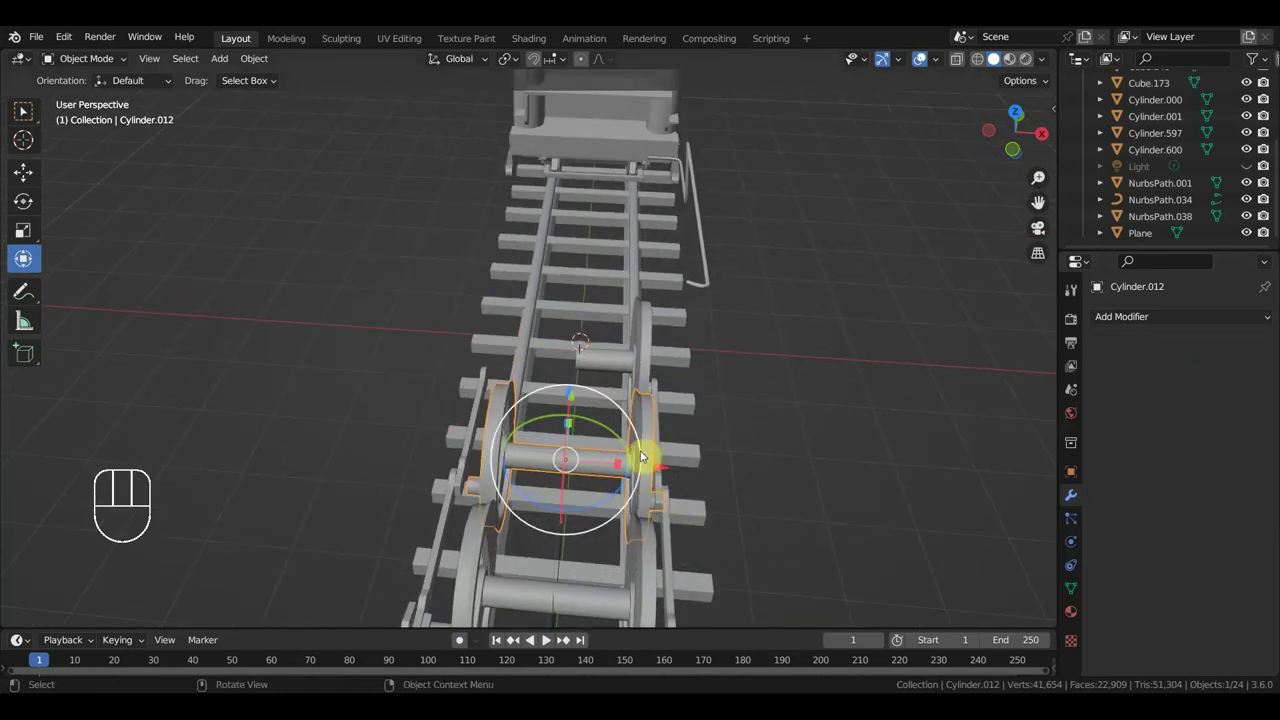
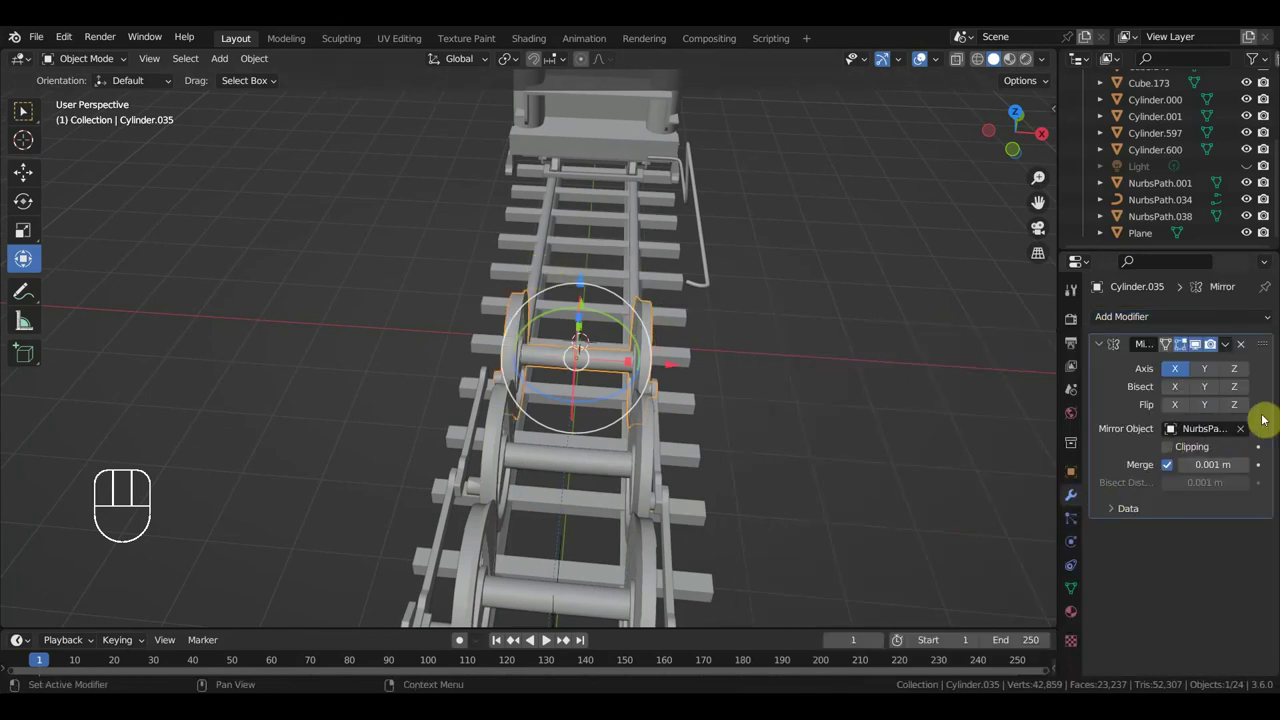
pyautogui.moveTo(1230, 344); pyautogui.dragTo(837, 438)
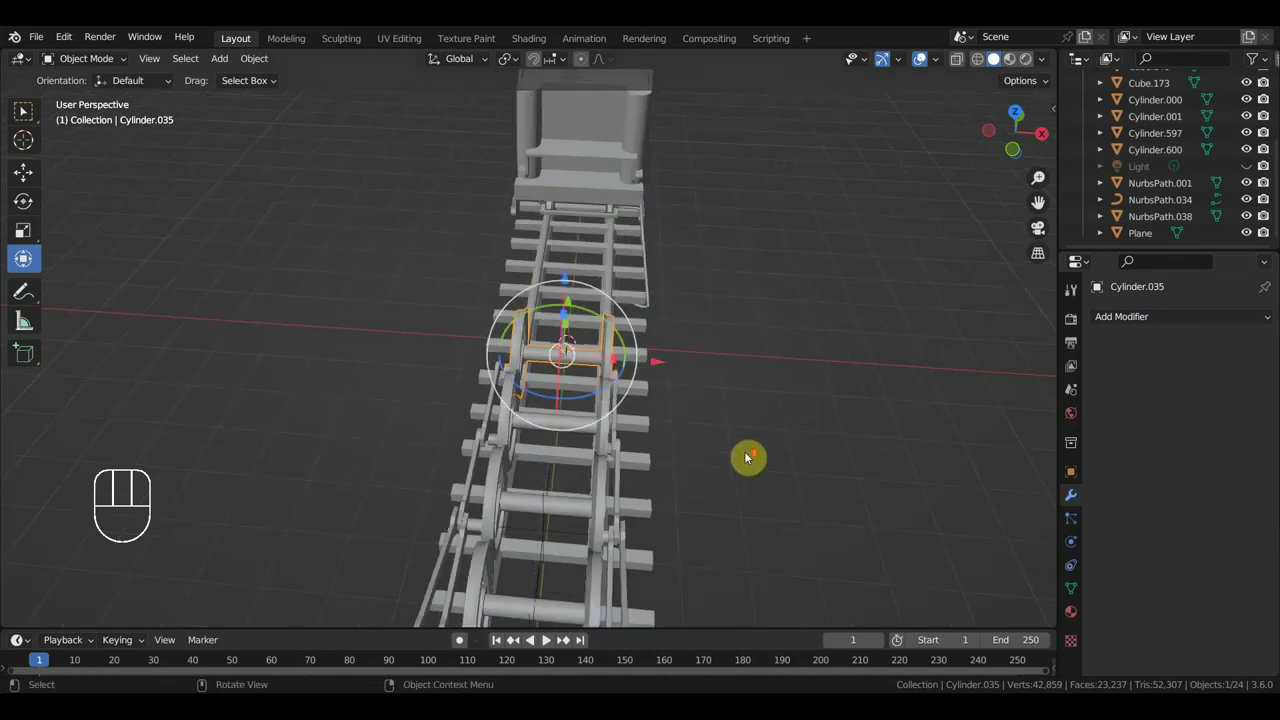
pyautogui.moveTo(923, 417); pyautogui.dragTo(848, 450)
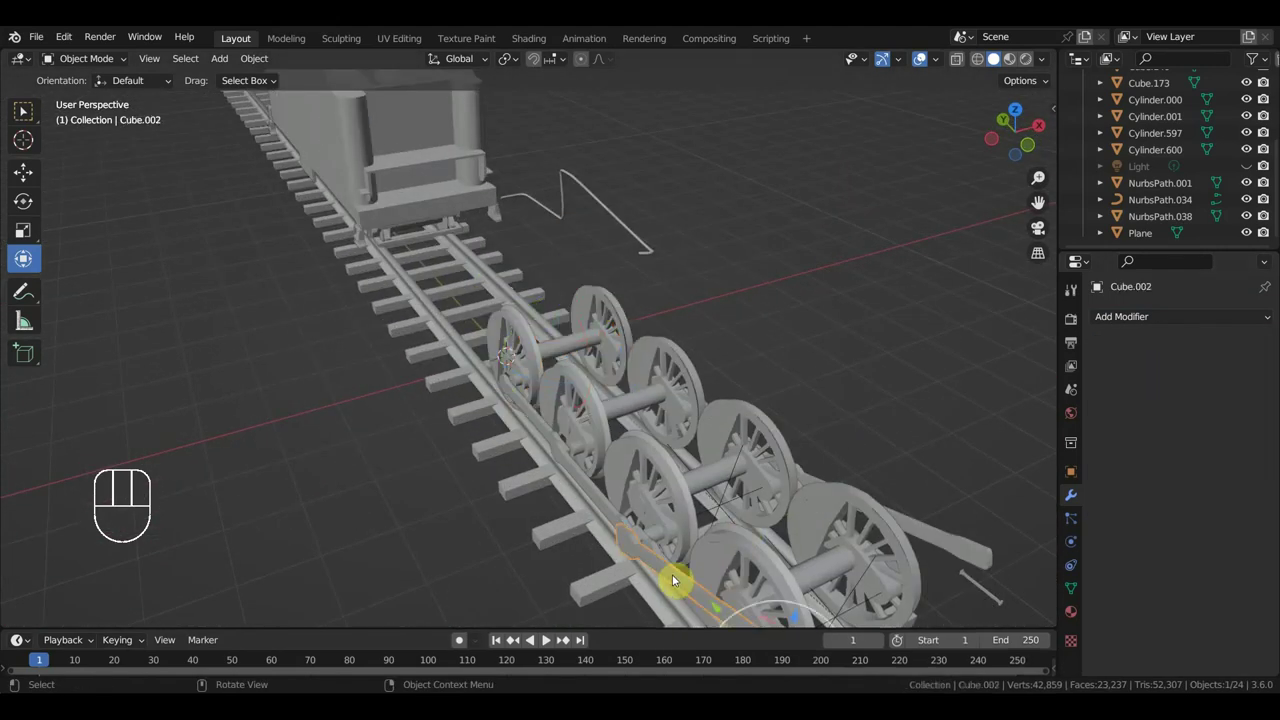
# - Orbit around the rebuilt wheel sets to inspect them, selecting the Cylinder.002 axle
pyautogui.click(603, 504)
pyautogui.moveTo(614, 409); pyautogui.dragTo(692, 430)
pyautogui.moveTo(744, 437); pyautogui.dragTo(859, 430)
pyautogui.moveTo(858, 428); pyautogui.dragTo(893, 410)
pyautogui.click(974, 320)
pyautogui.moveTo(940, 385); pyautogui.dragTo(883, 386)
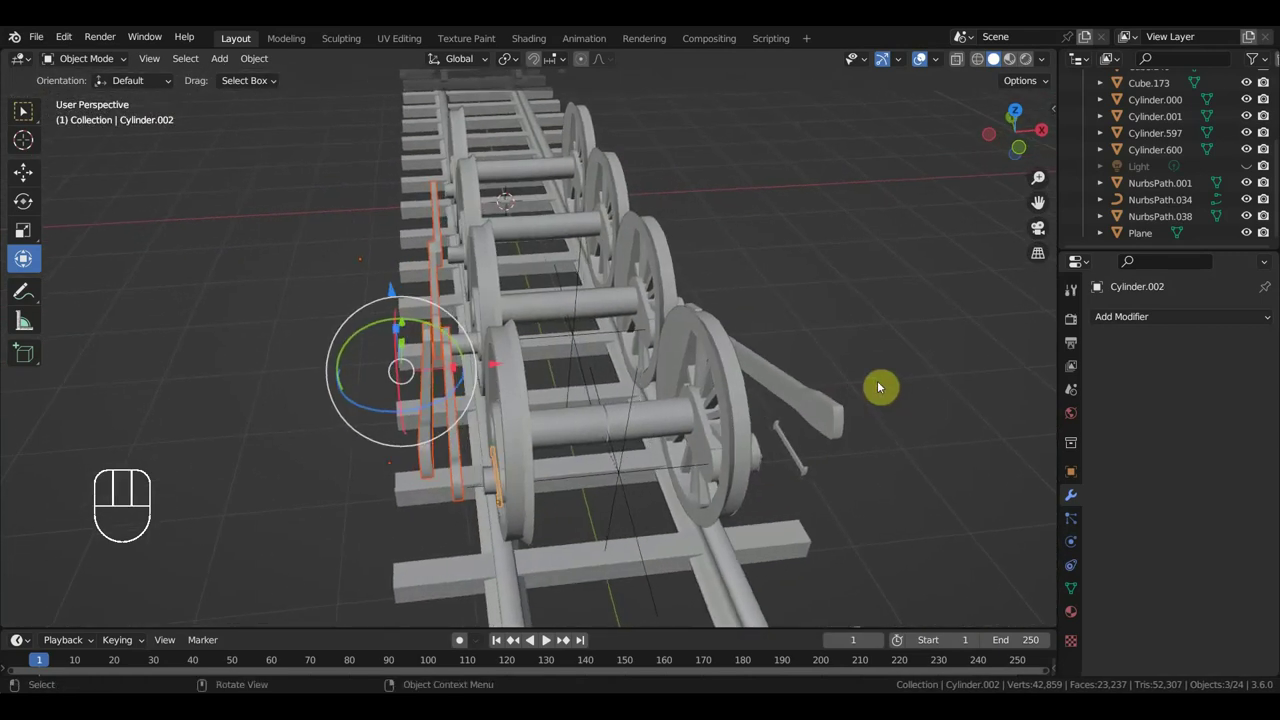
pyautogui.moveTo(876, 386); pyautogui.dragTo(794, 390)
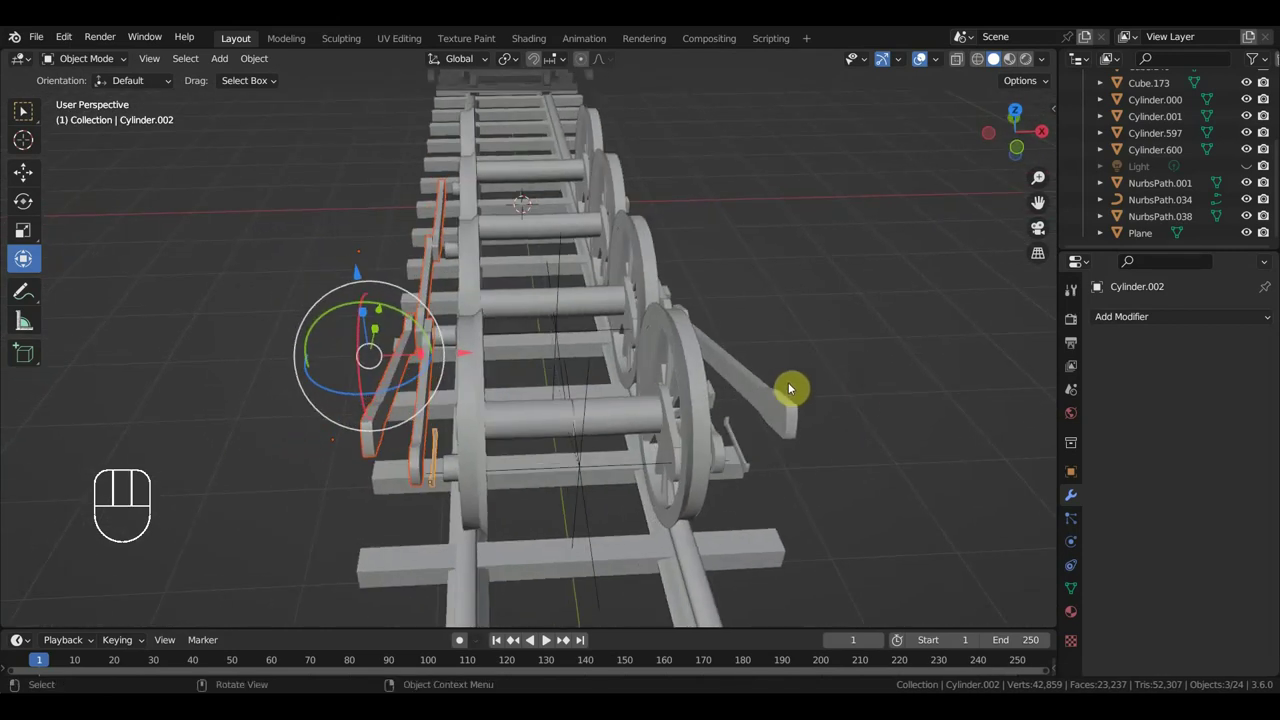
pyautogui.doubleClick(474, 349)
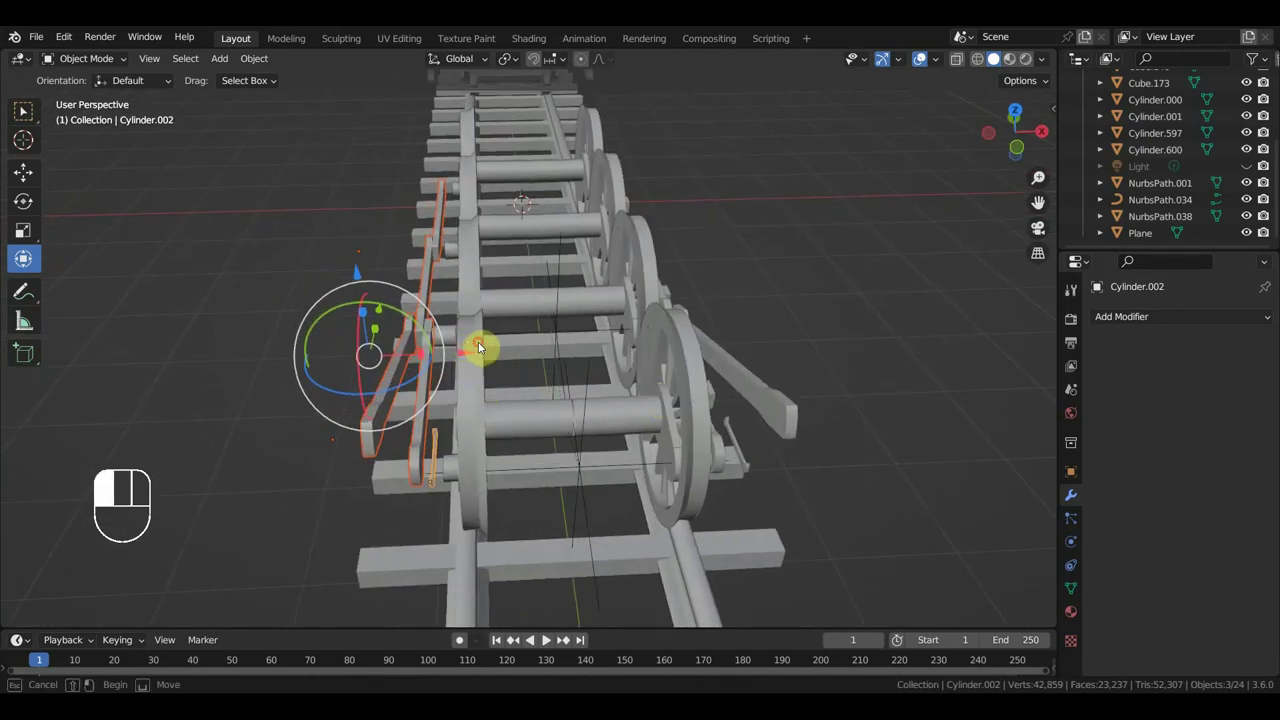
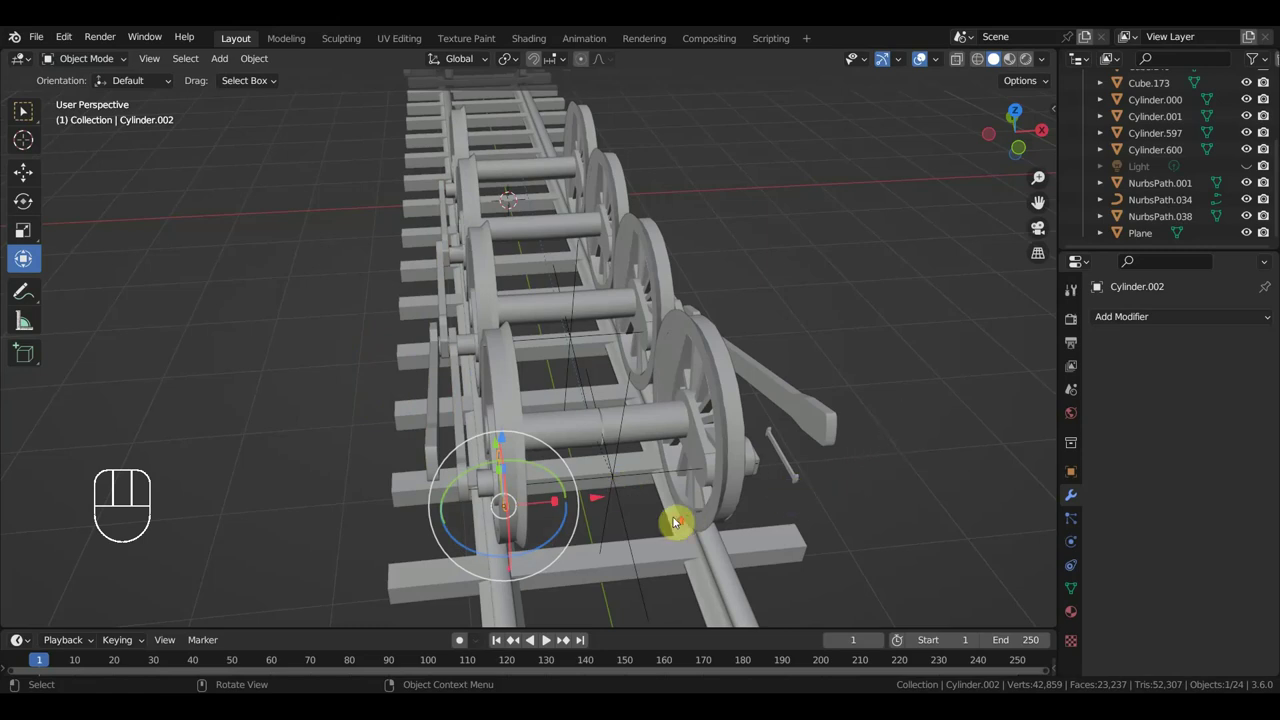
# - Switch to the right side view and unhide the locomotive body above the wheels
pyautogui.moveTo(592, 518); pyautogui.dragTo(568, 335)
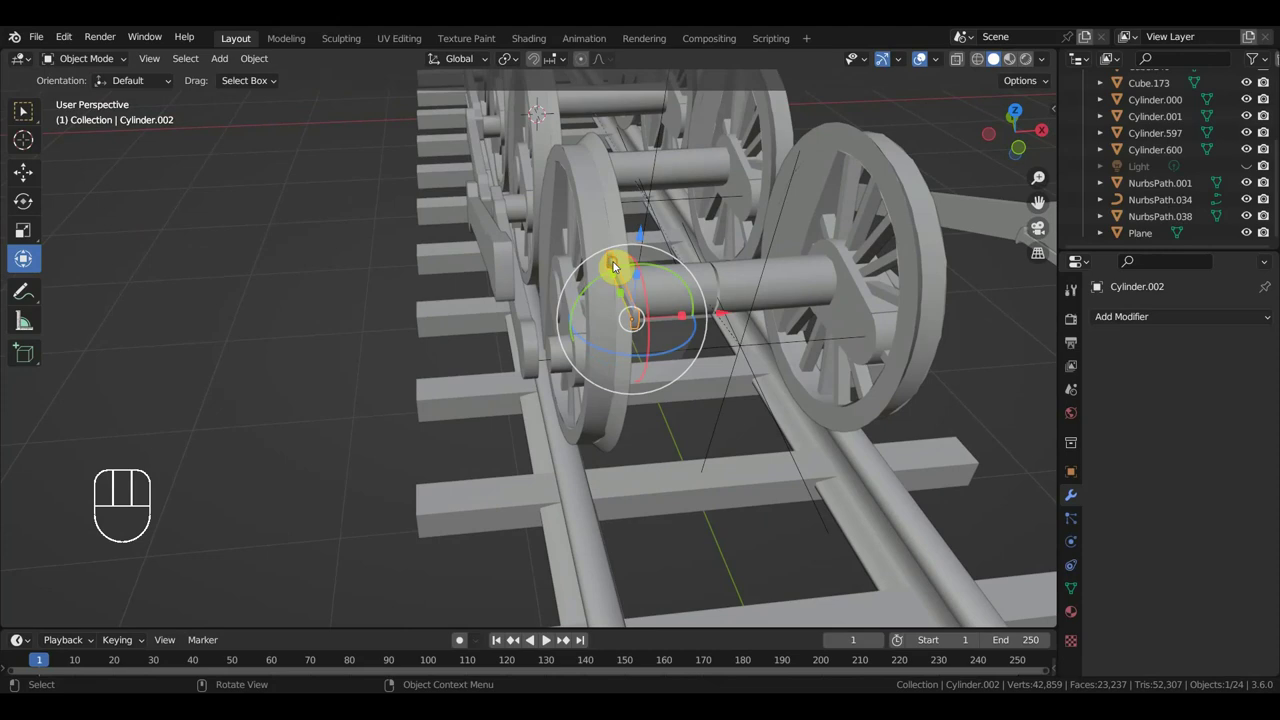
pyautogui.press('KP_3')
pyautogui.moveTo(734, 378); pyautogui.dragTo(776, 404)
pyautogui.click(796, 289)
pyautogui.press('alt+h')
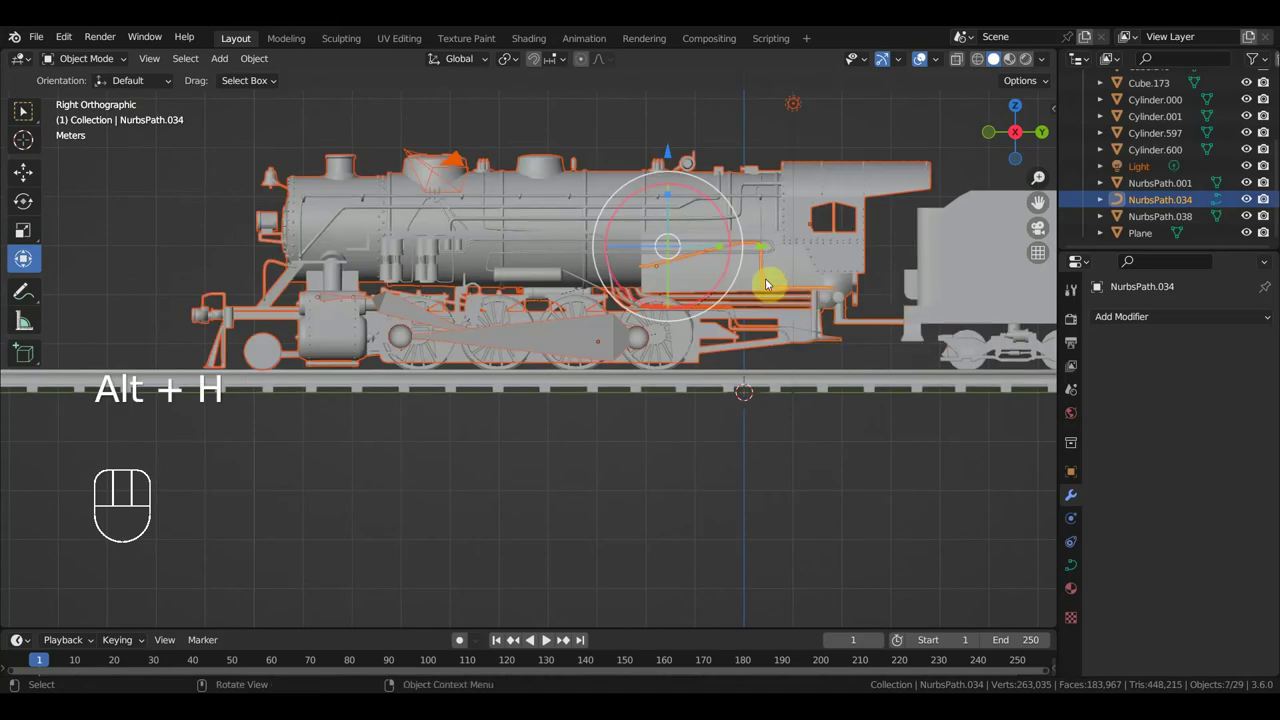
pyautogui.click(769, 283)
pyautogui.click(791, 272)
pyautogui.press('ctrl+p')
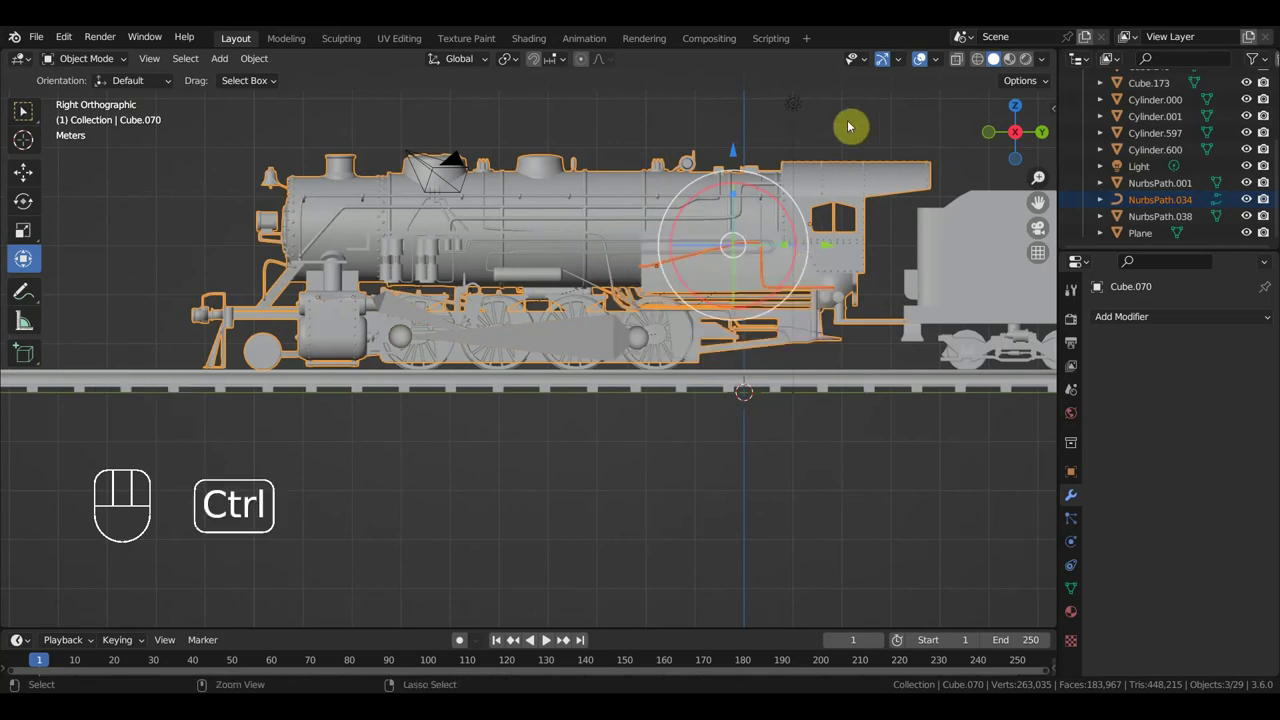
pyautogui.press('ctrl+j')
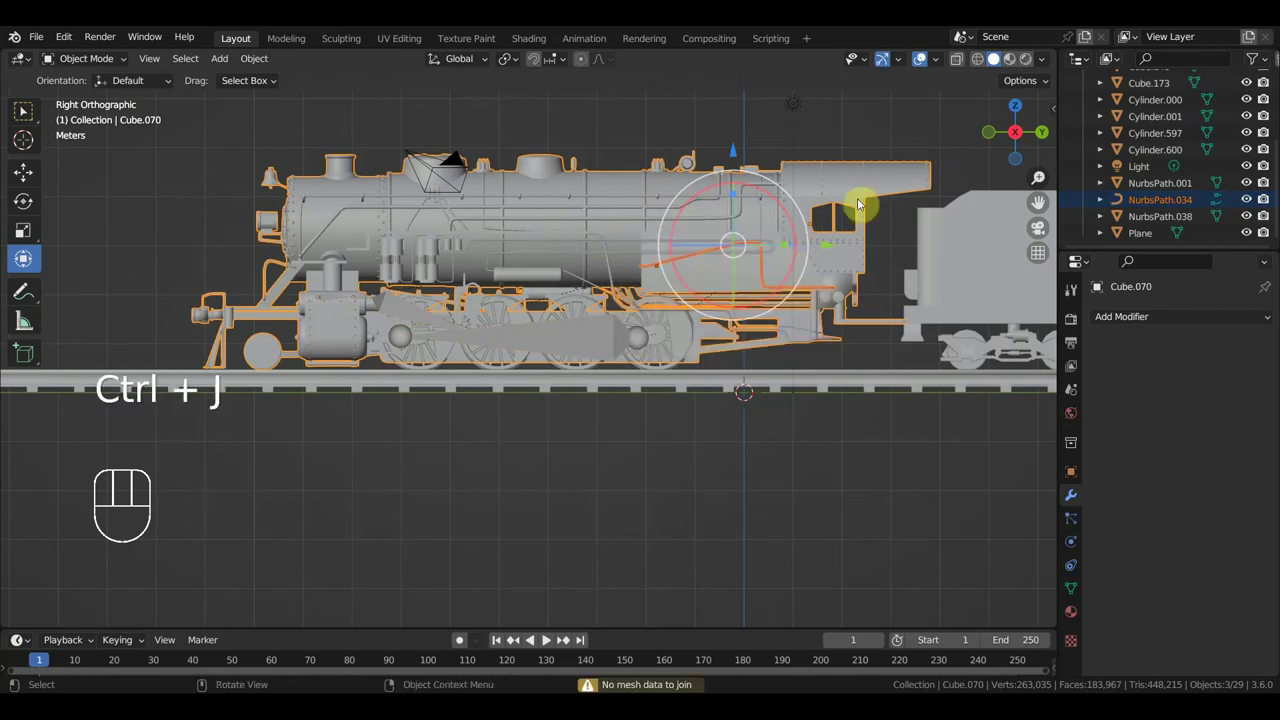
pyautogui.click(664, 199)
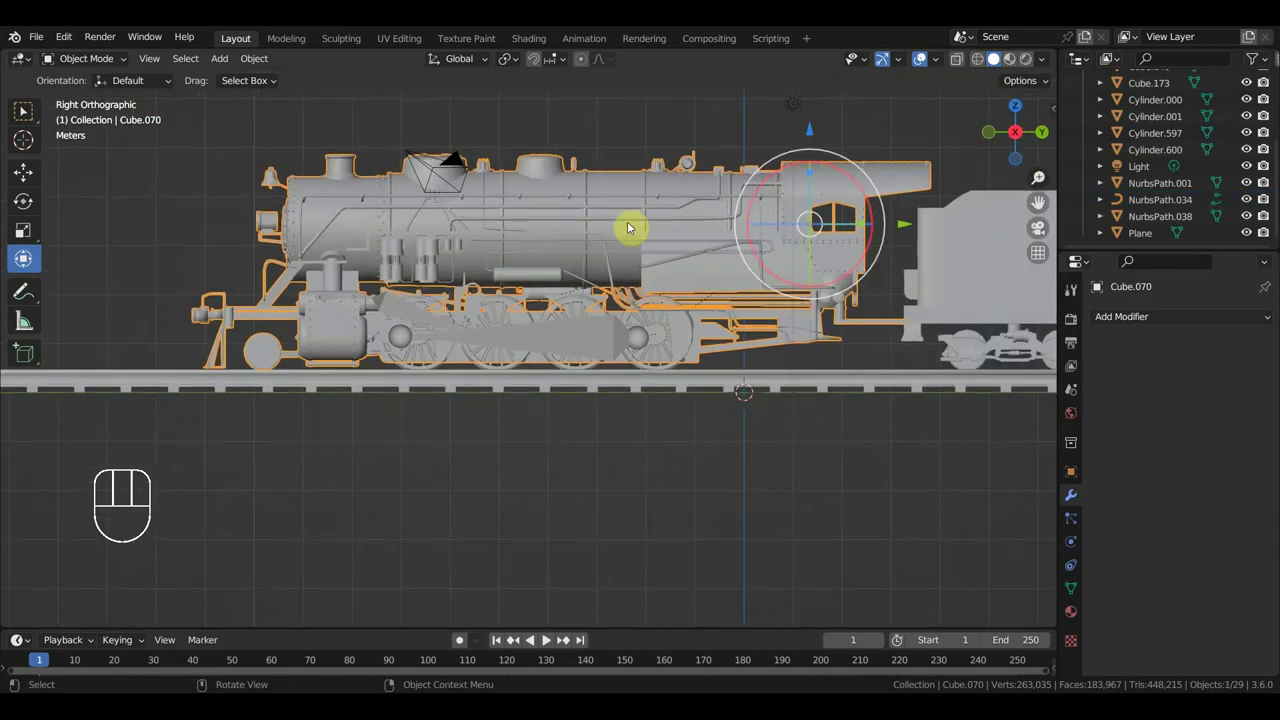
pyautogui.click(526, 326)
pyautogui.moveTo(796, 351); pyautogui.dragTo(808, 364)
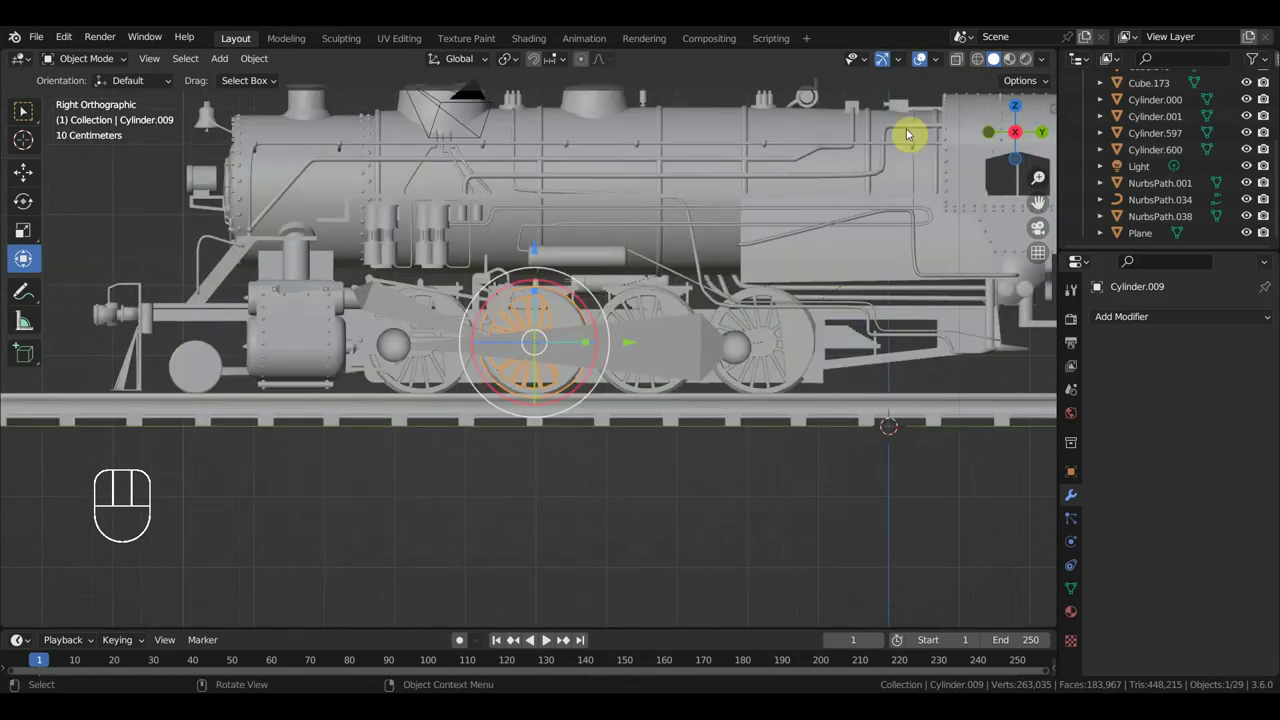
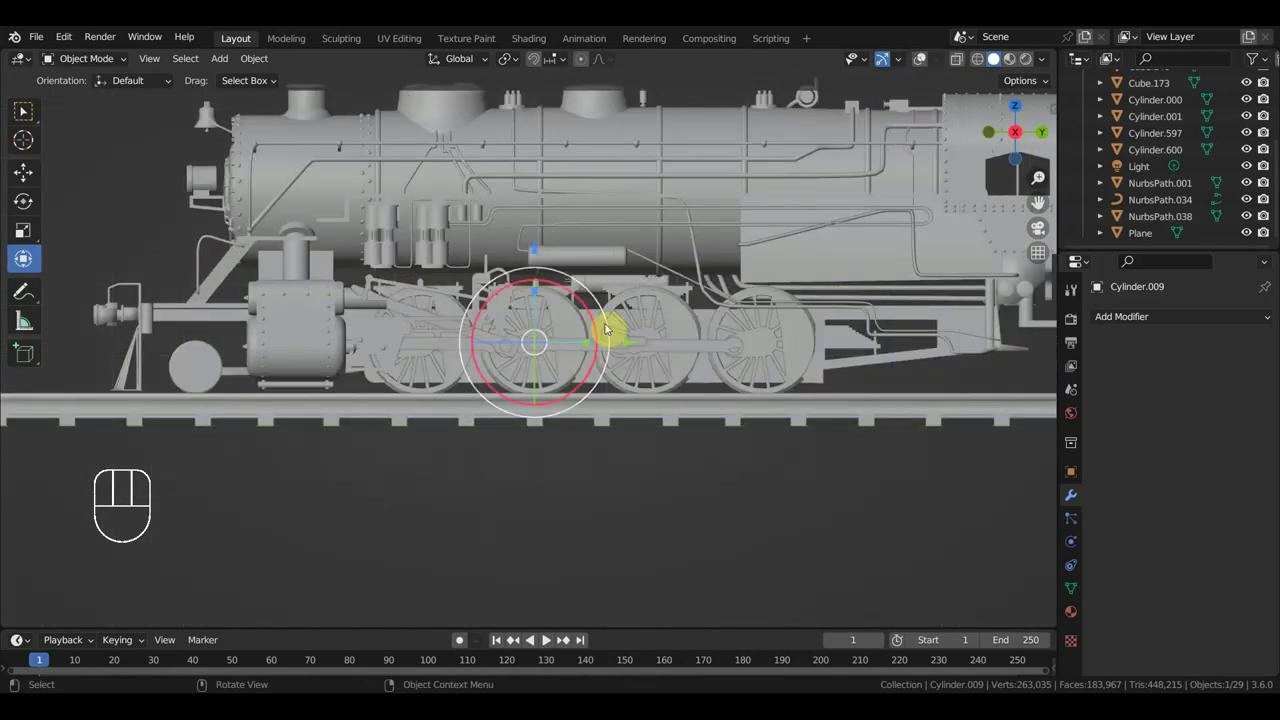
# - Centre the view on front driving wheel Cylinder.009 and switch to the right side view
pyautogui.moveTo(614, 322); pyautogui.dragTo(630, 318)
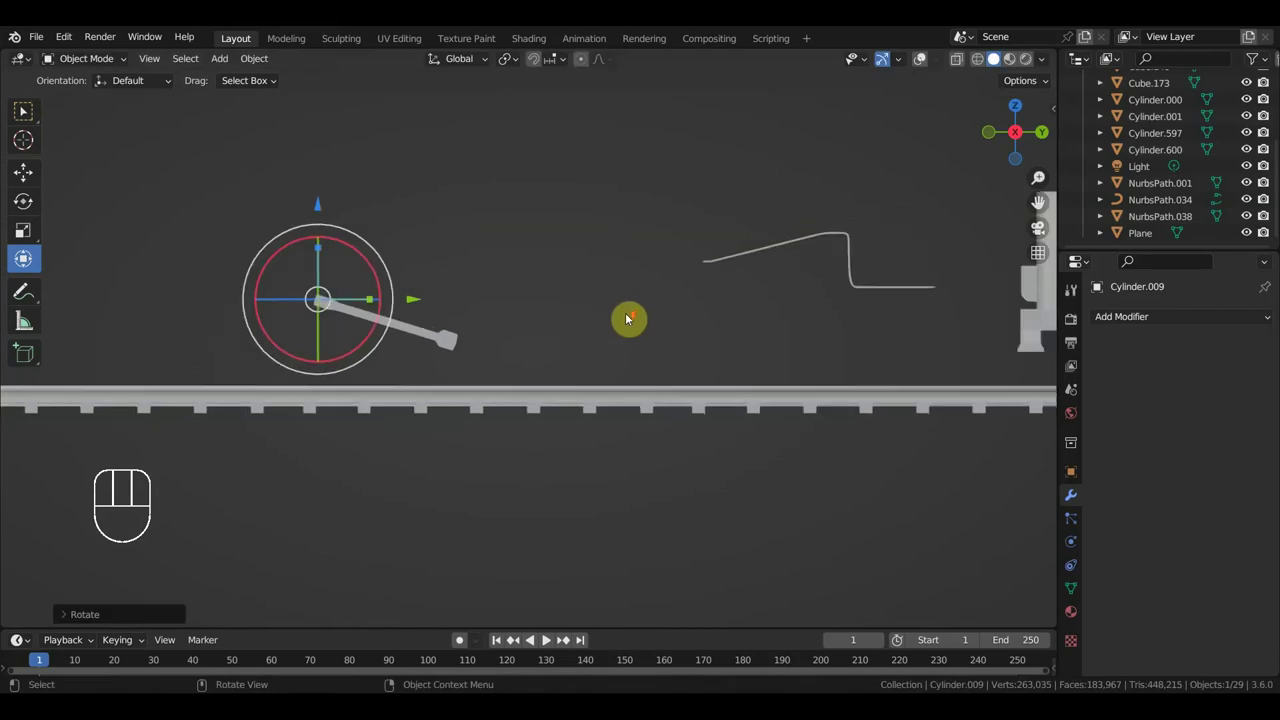
pyautogui.press('ctrl+Left')
pyautogui.press('ctrl+z')
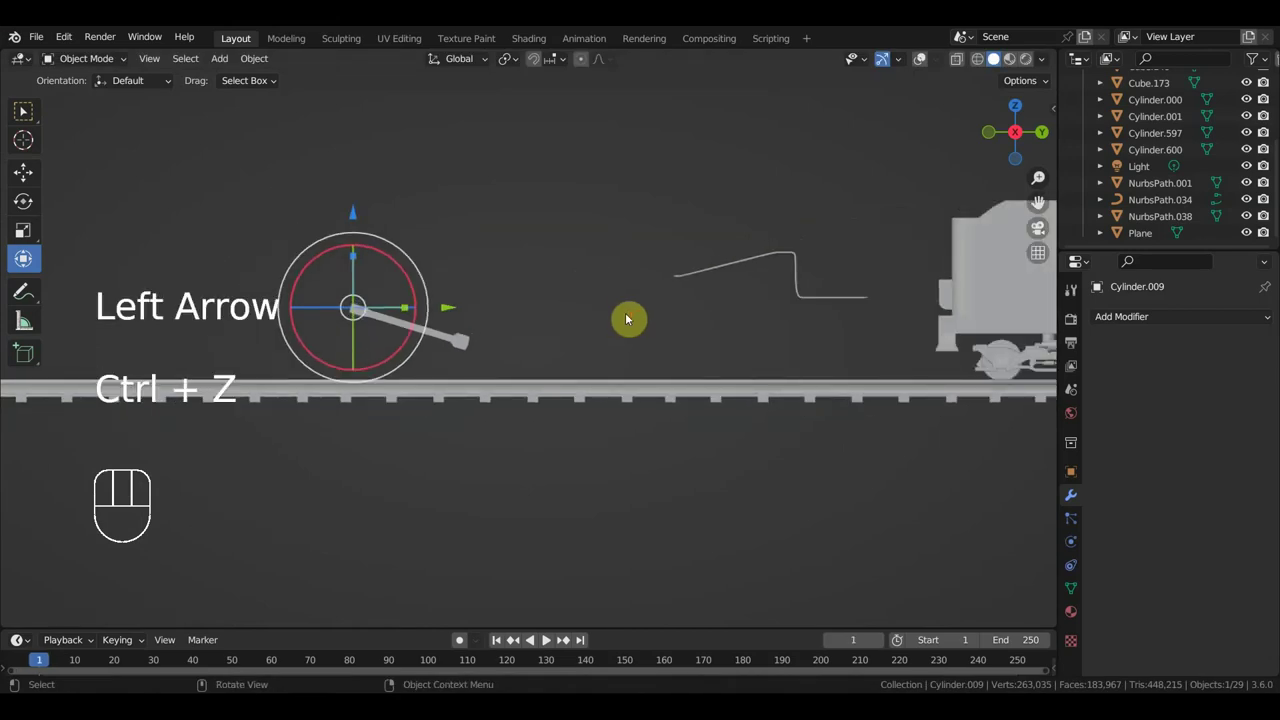
pyautogui.press('ctrl+z')
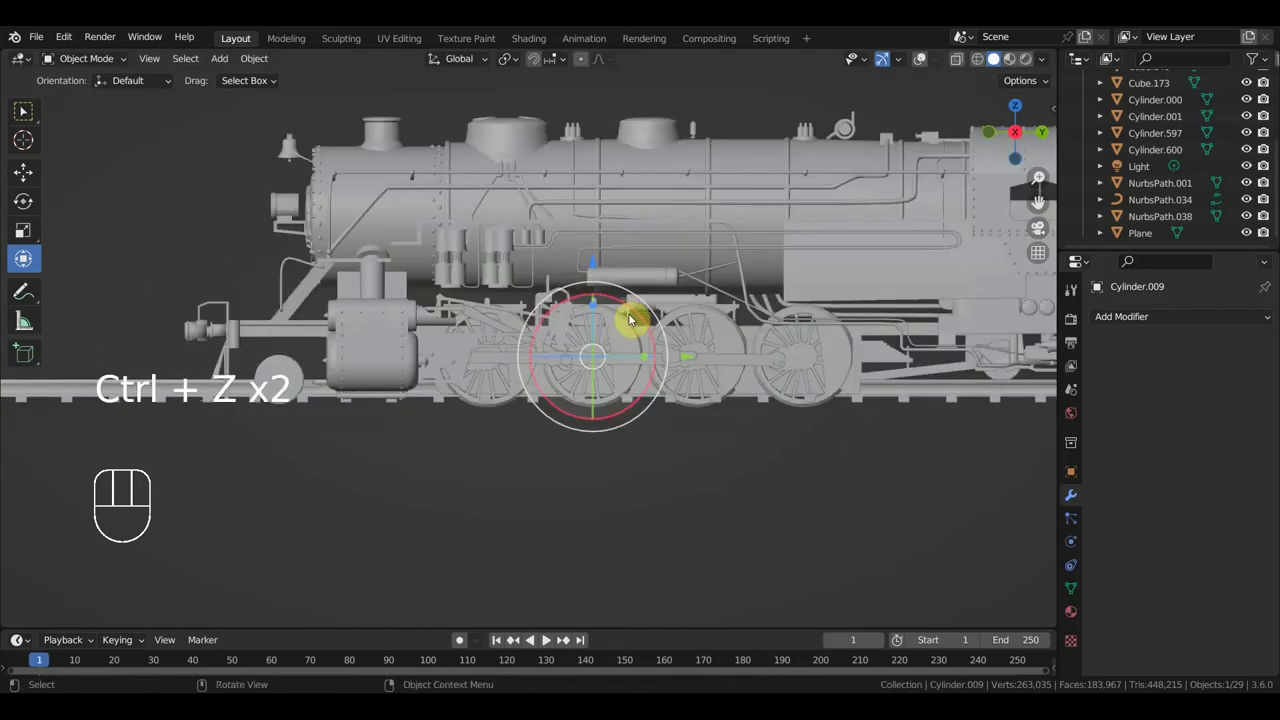
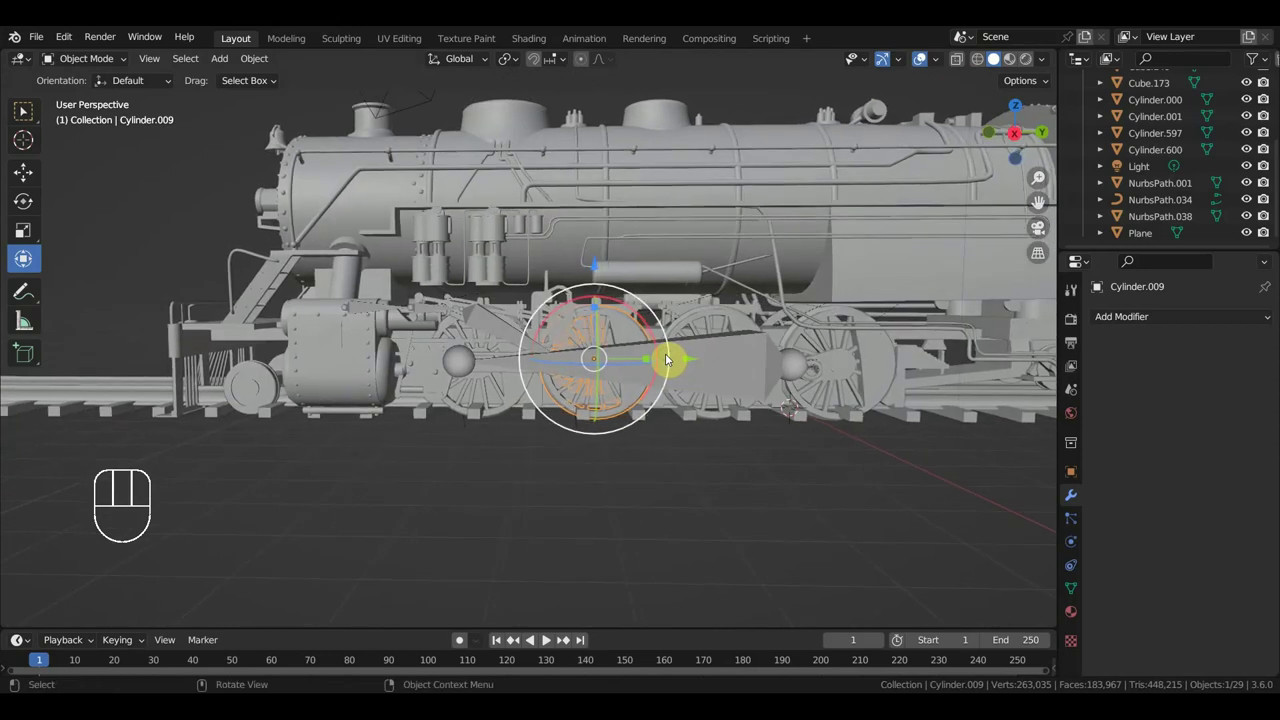
pyautogui.press('KP_3')
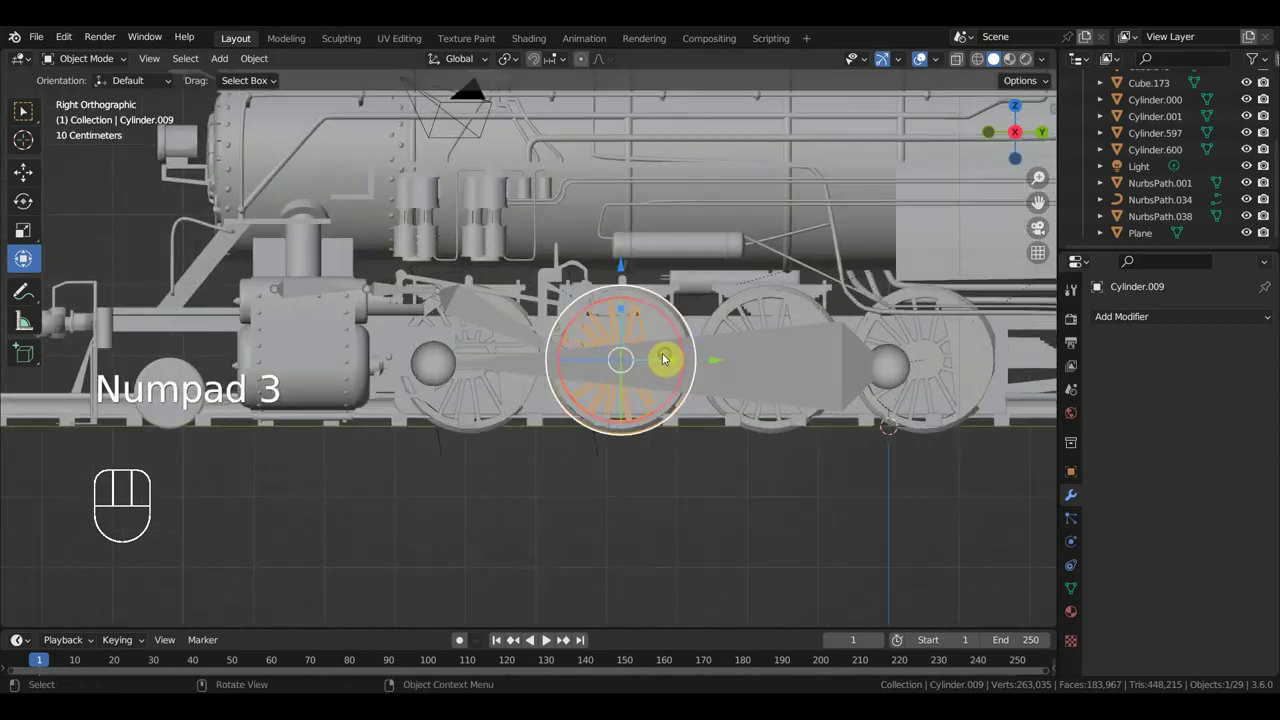
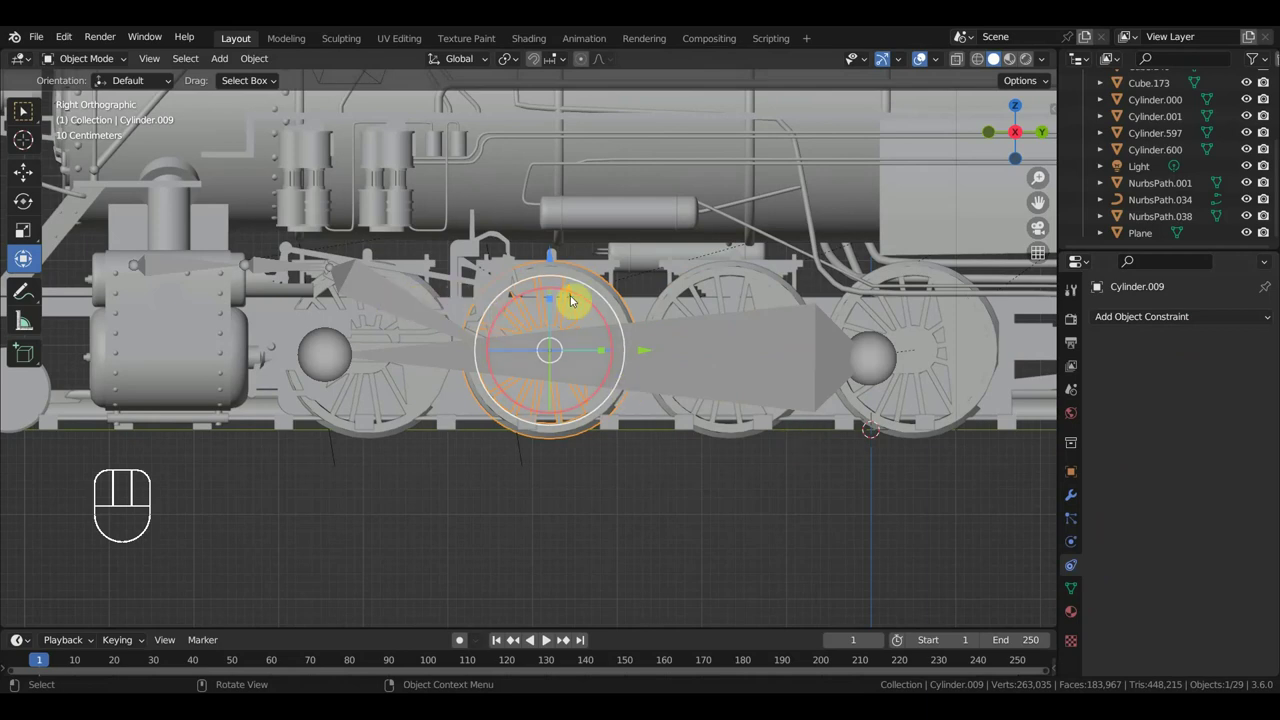
# - Select the front driving wheel and orbit to check the other wheels follow its rotation
pyautogui.click(617, 311)
pyautogui.click(717, 364)
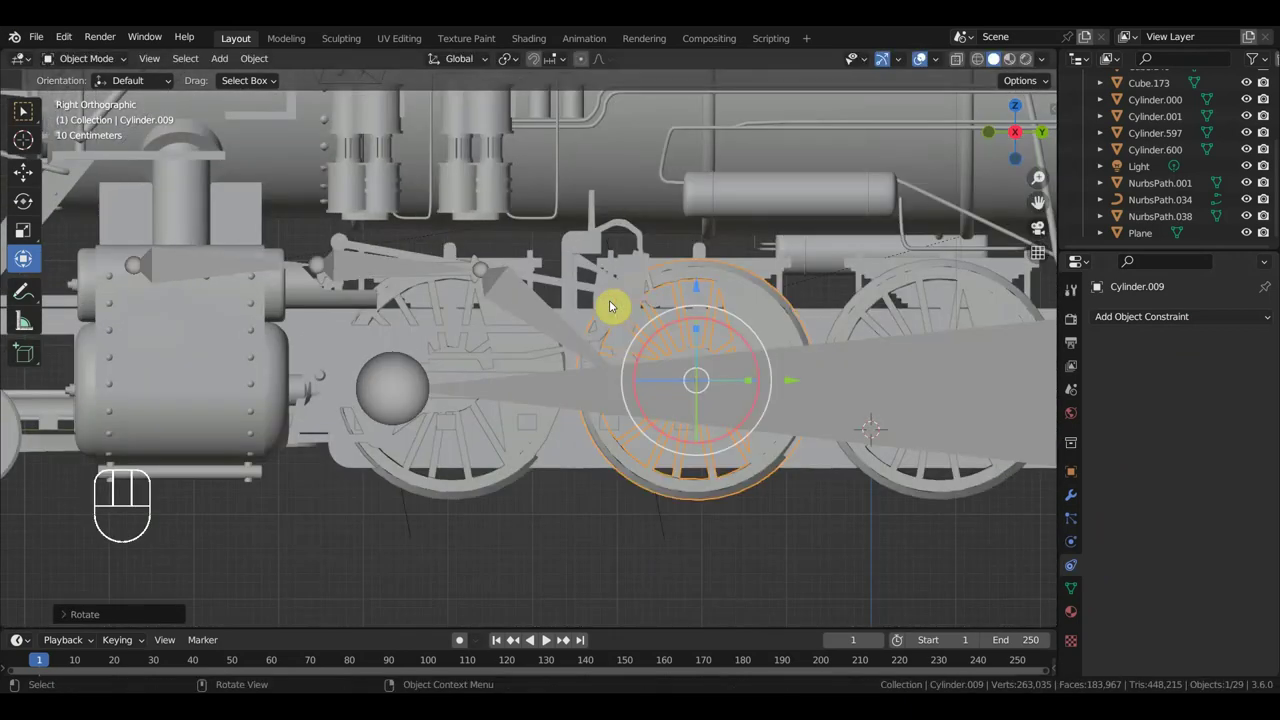
pyautogui.moveTo(699, 368); pyautogui.dragTo(810, 384)
pyautogui.moveTo(748, 372); pyautogui.dragTo(659, 364)
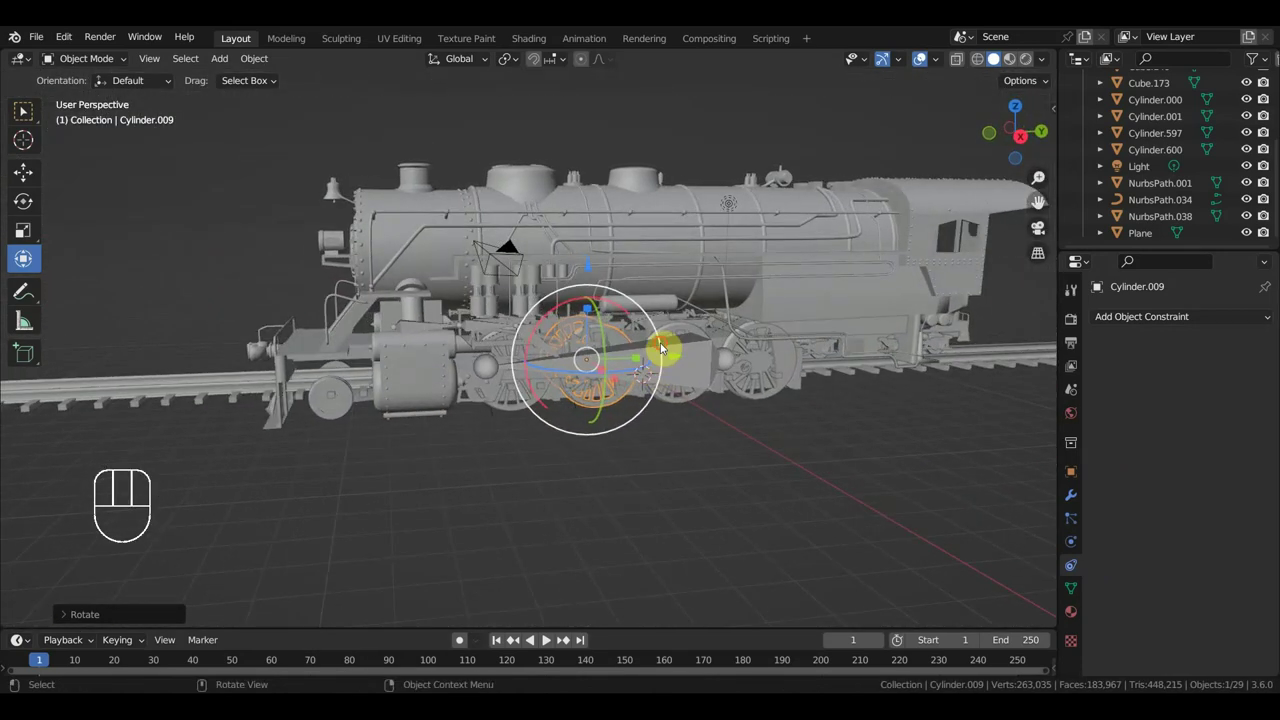
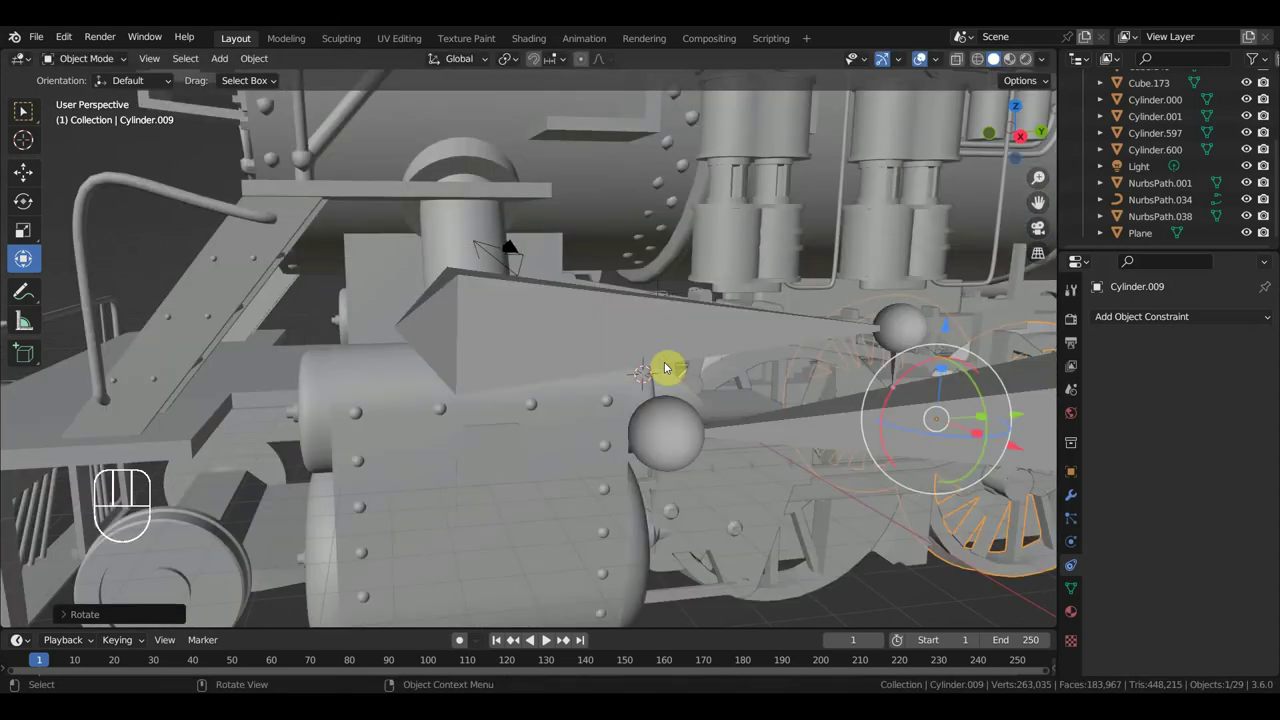
pyautogui.press('ctrl+z')
pyautogui.press('ctrl+z')
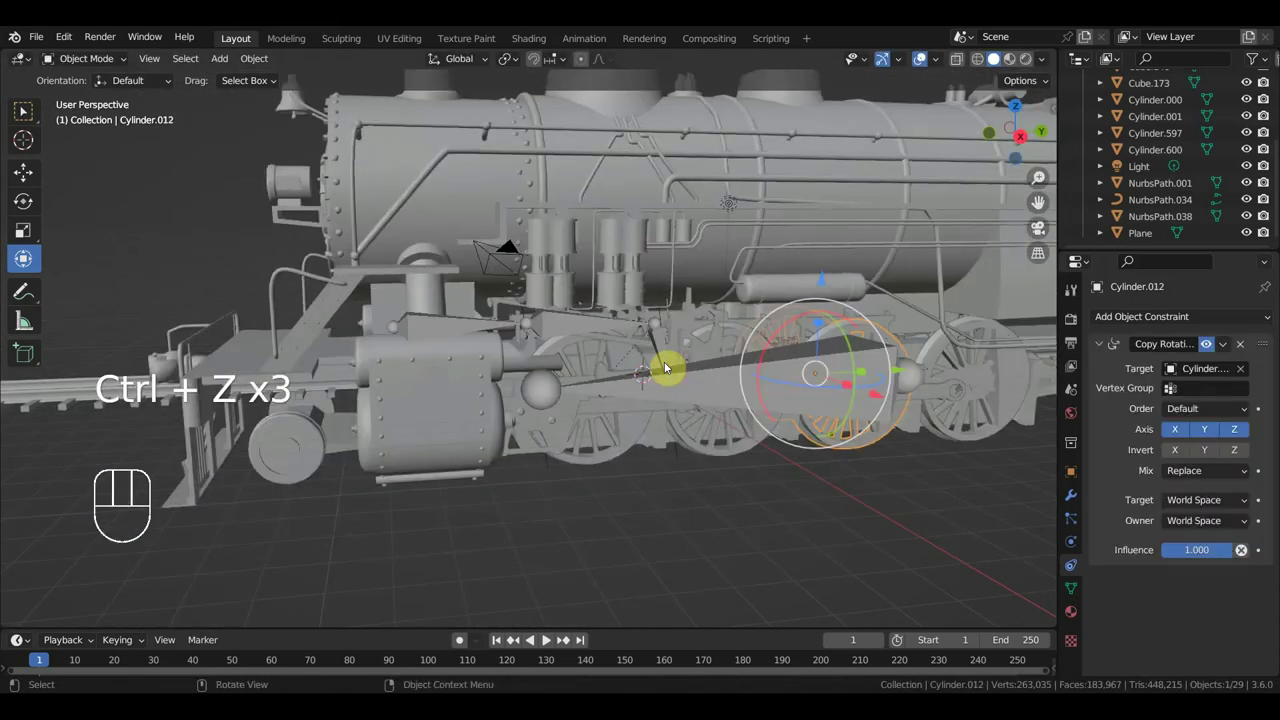
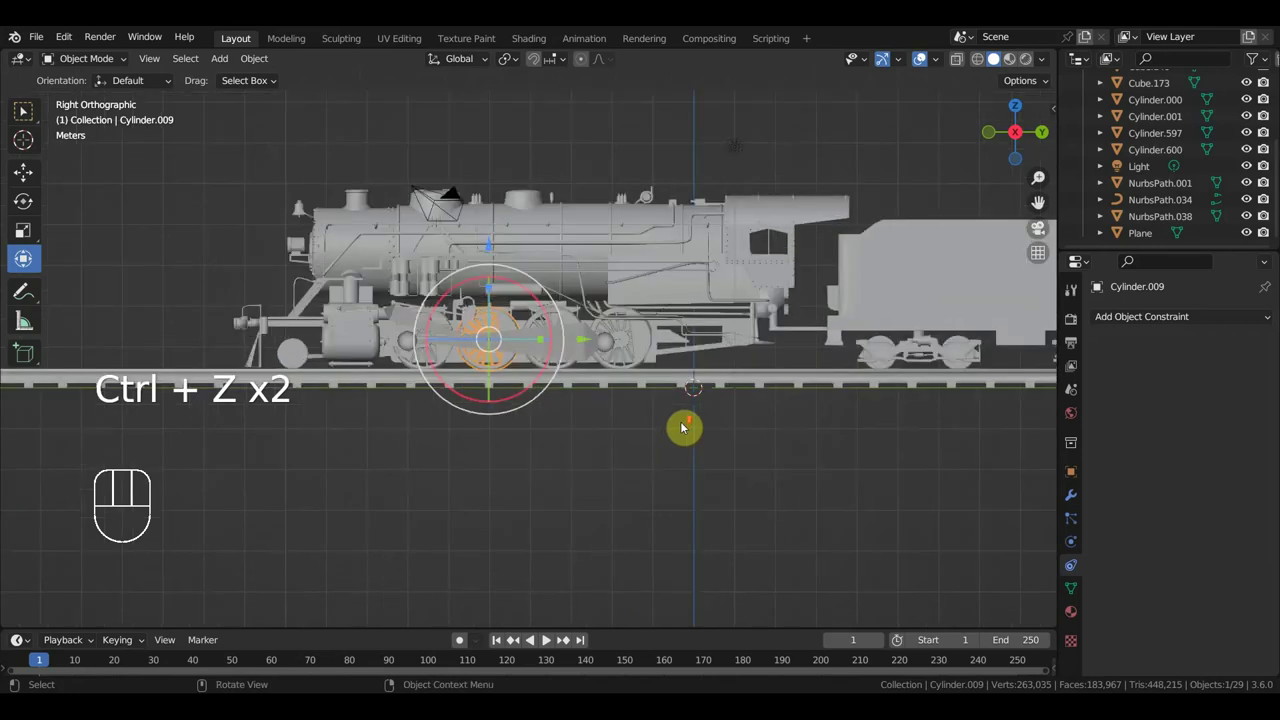
# - Return to the side view zoomed in on the driving wheels
pyautogui.moveTo(744, 438); pyautogui.dragTo(760, 446)
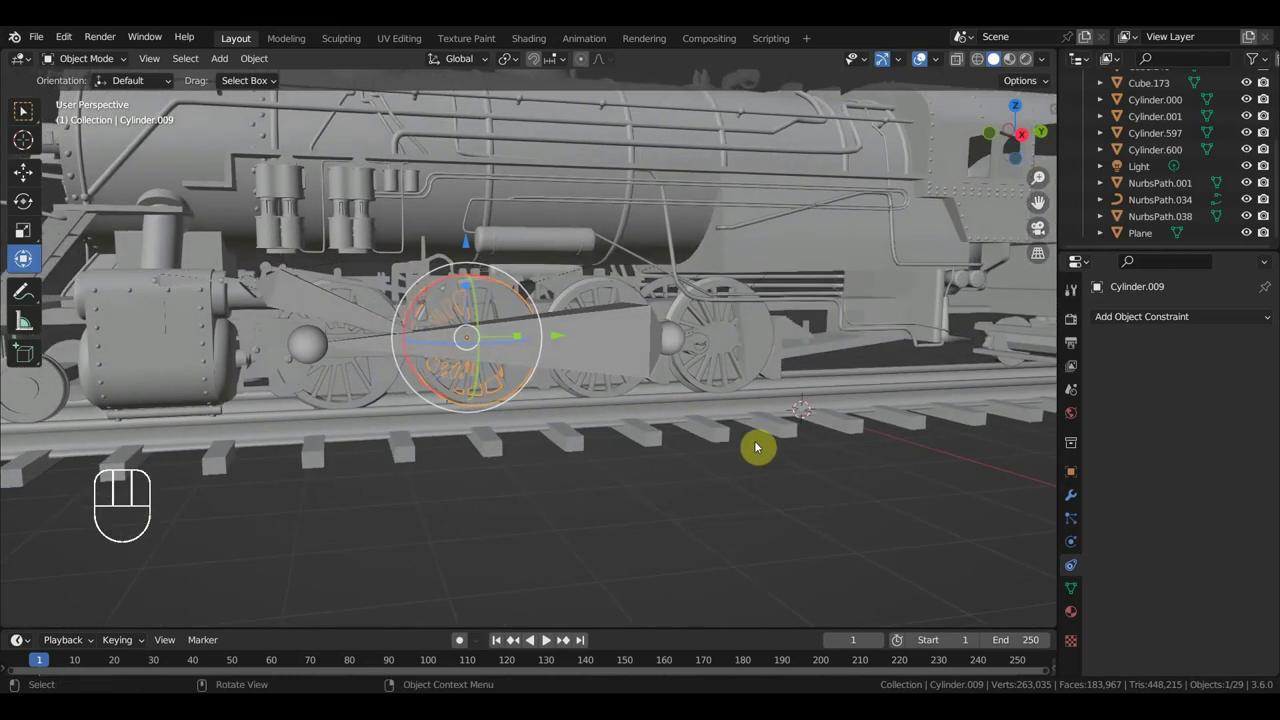
pyautogui.press('KP_3')
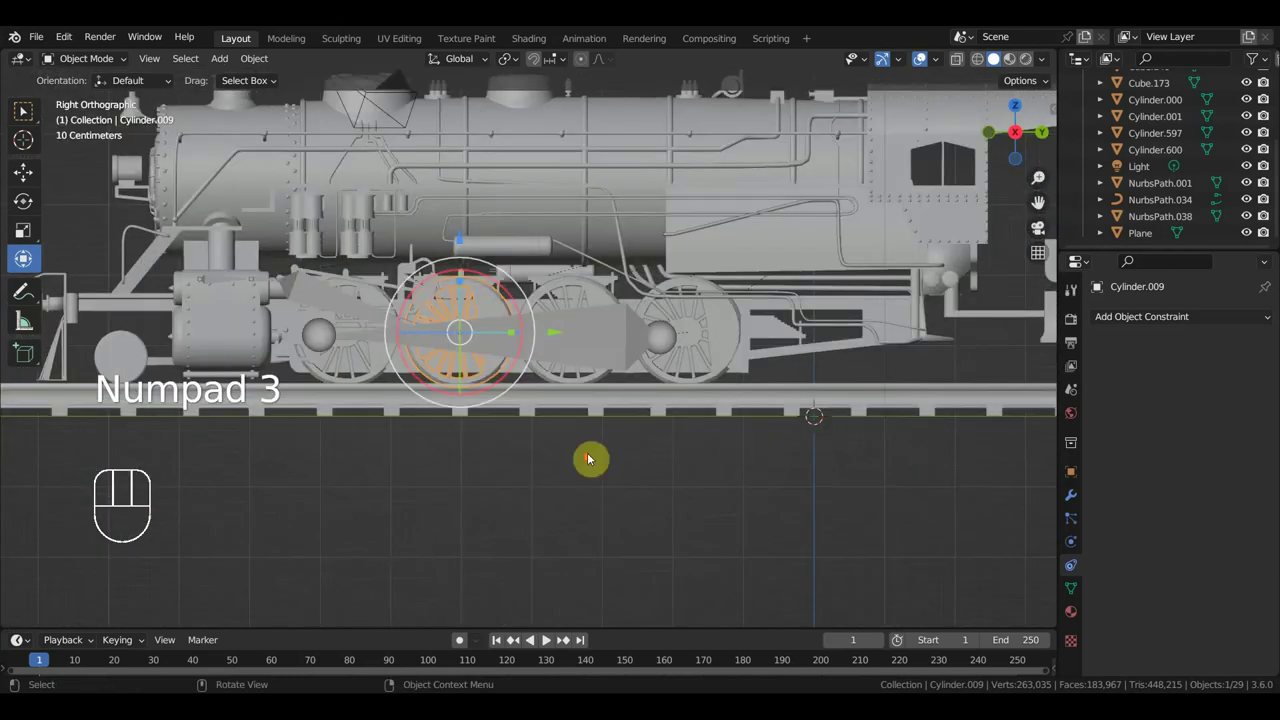
pyautogui.moveTo(651, 452); pyautogui.dragTo(459, 471)
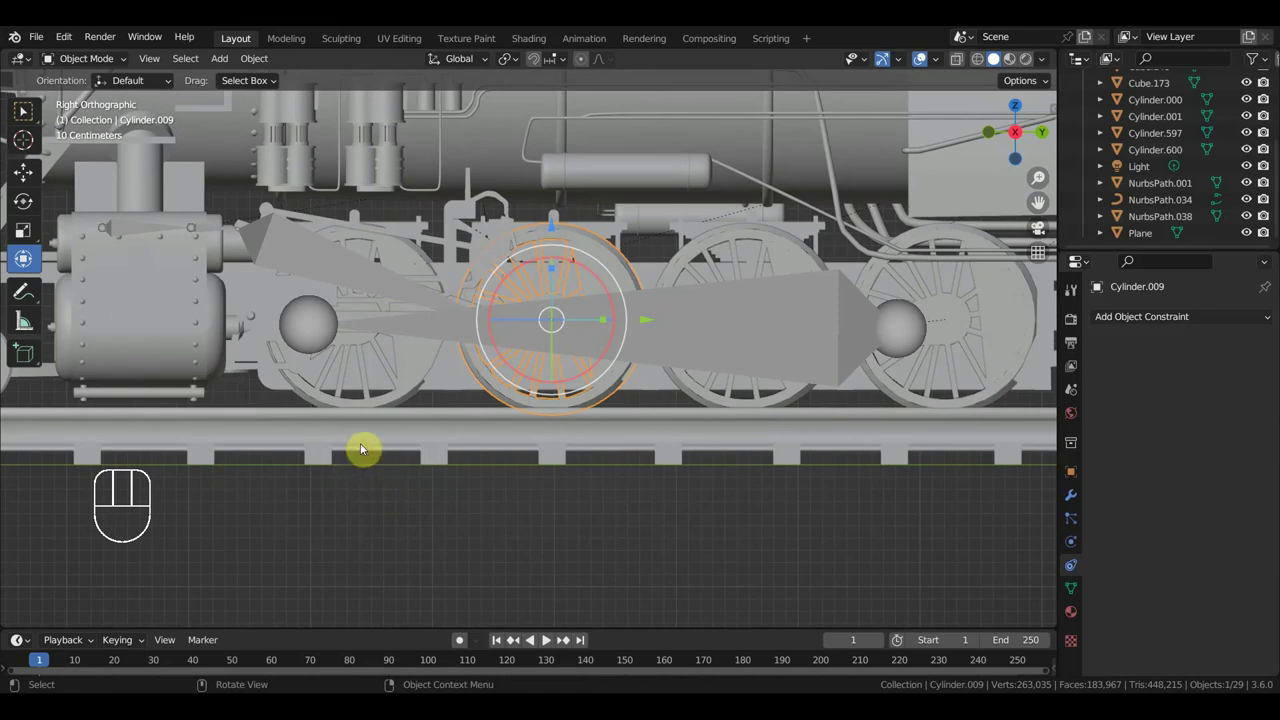
# - Hide the track path NurbsPath.001 and check the Copy Rotation constraints on Cylinder.025 and Cylinder.012
pyautogui.click(372, 445)
pyautogui.press('h')
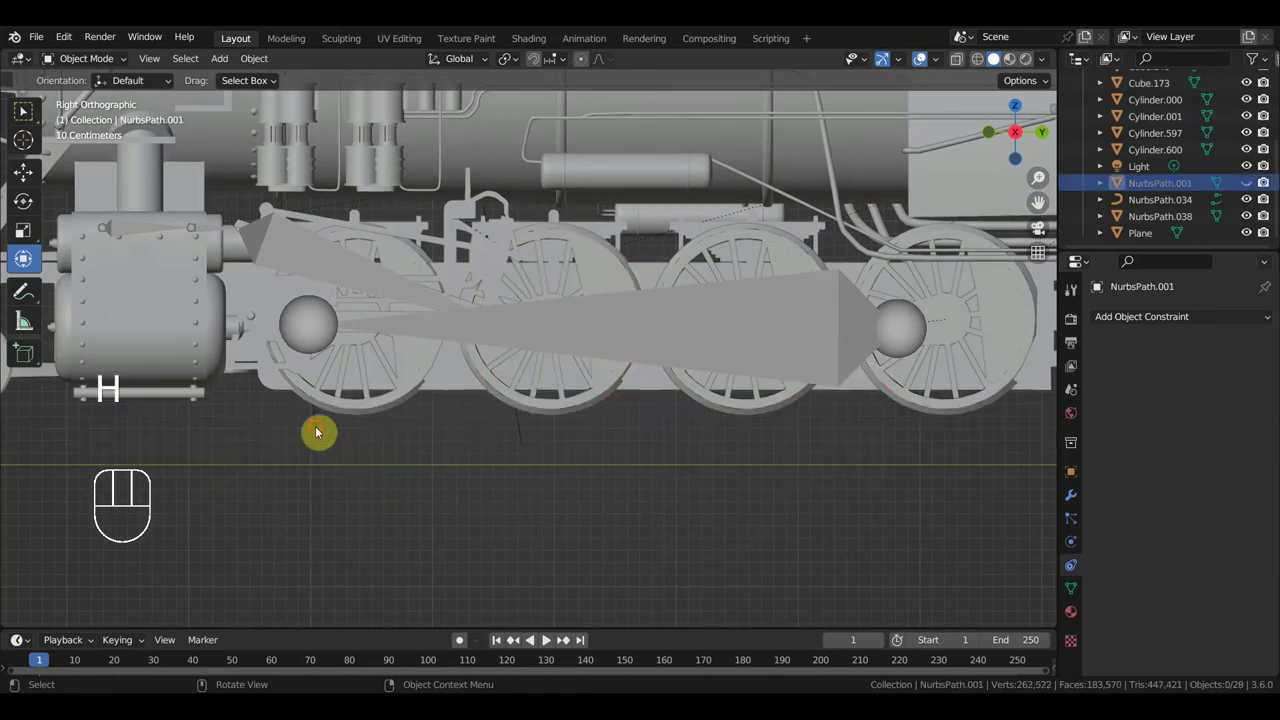
pyautogui.click(321, 434)
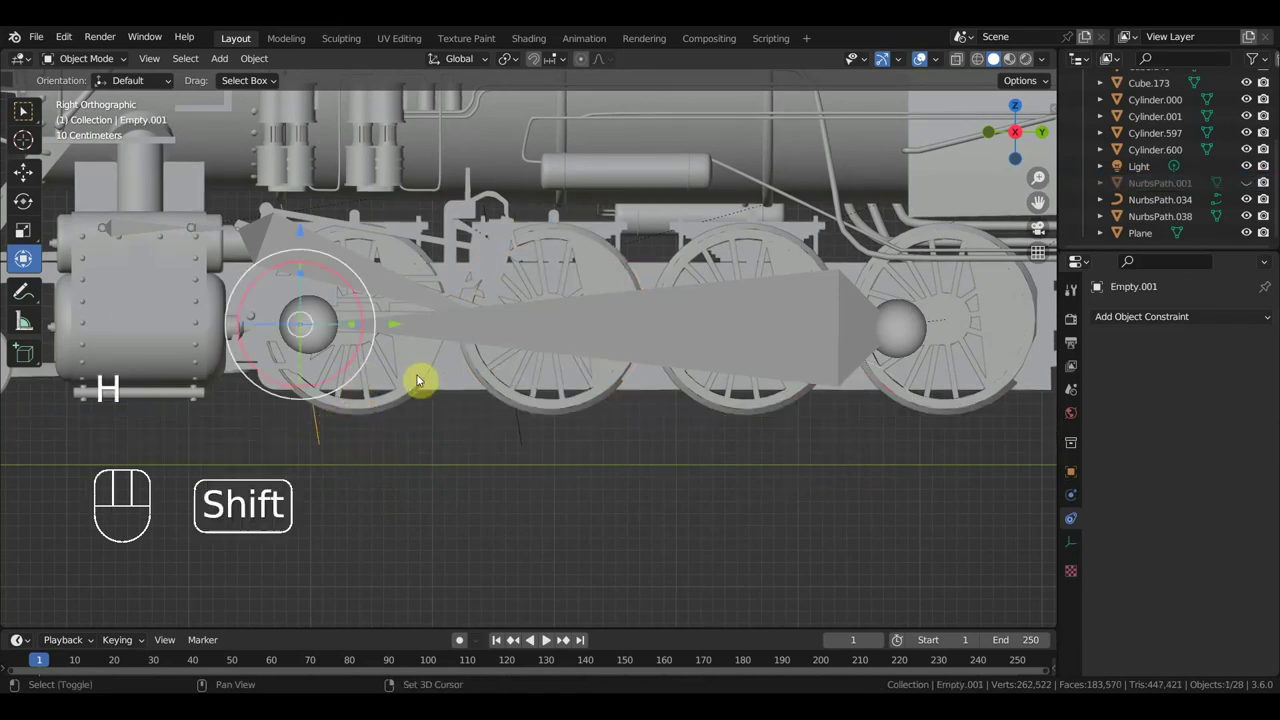
pyautogui.click(419, 372)
pyautogui.press('ctrl+p')
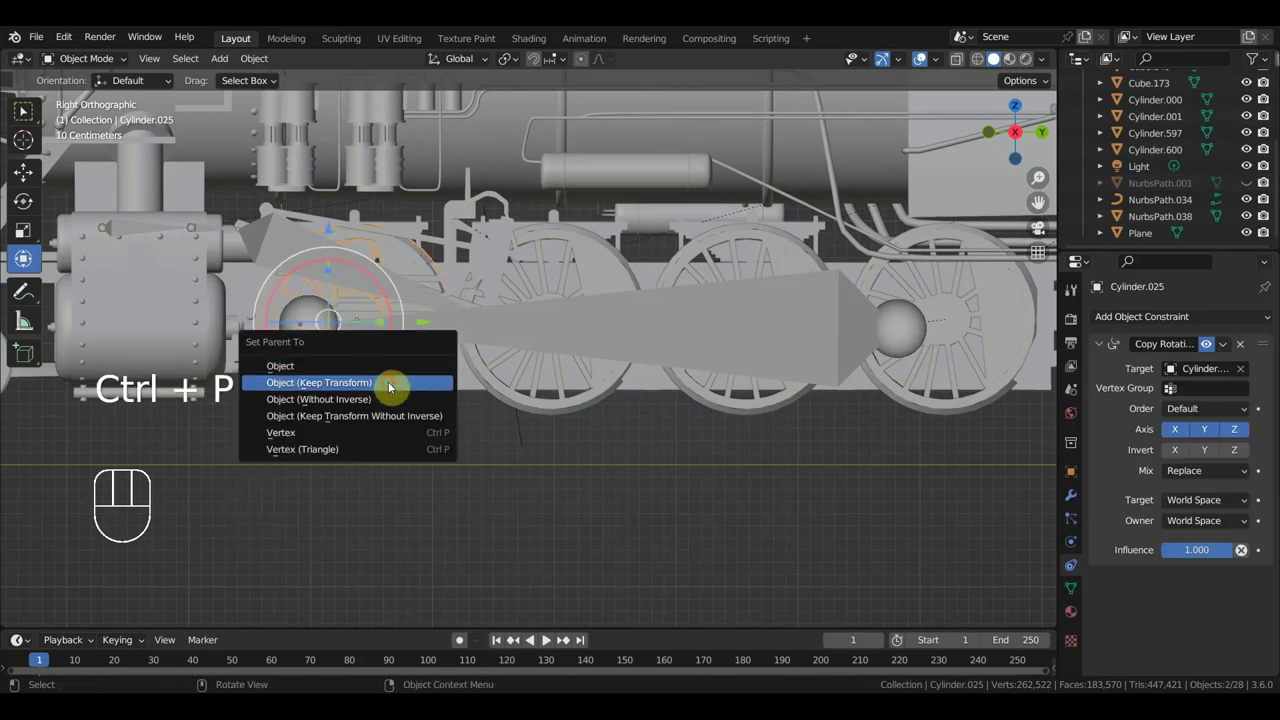
pyautogui.moveTo(666, 395); pyautogui.dragTo(612, 376)
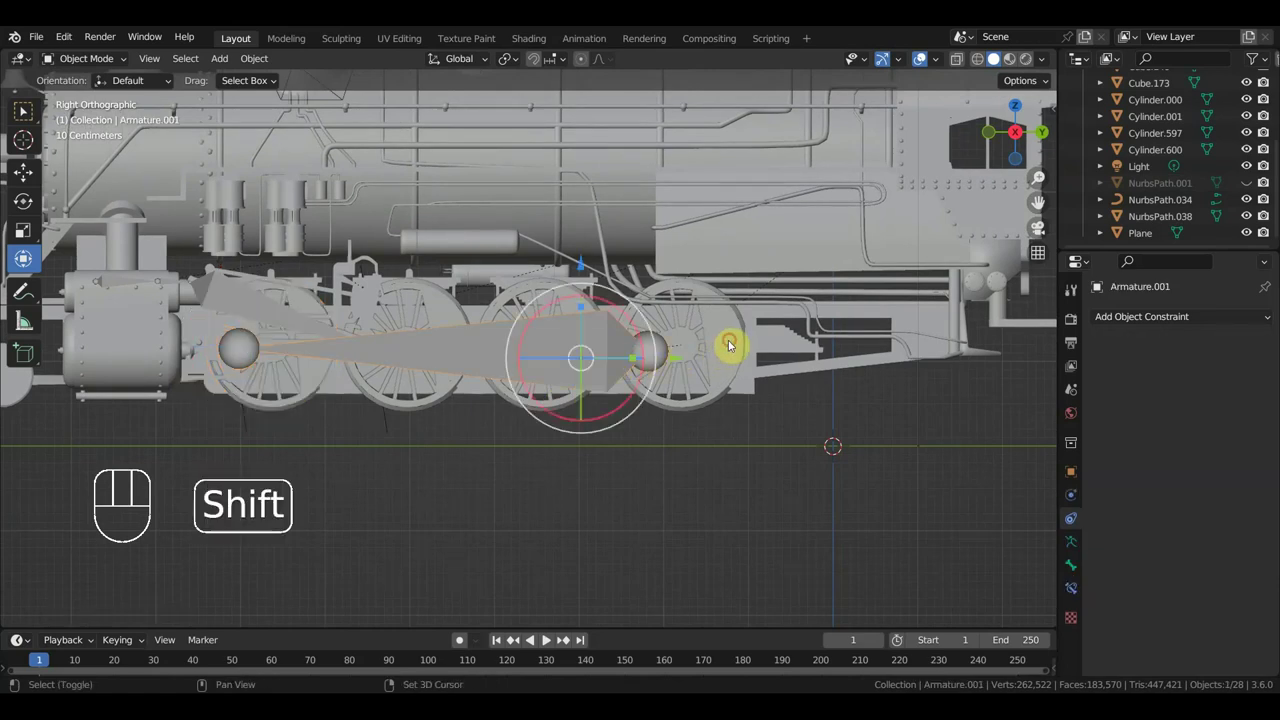
pyautogui.click(735, 347)
pyautogui.press('ctrl+p')
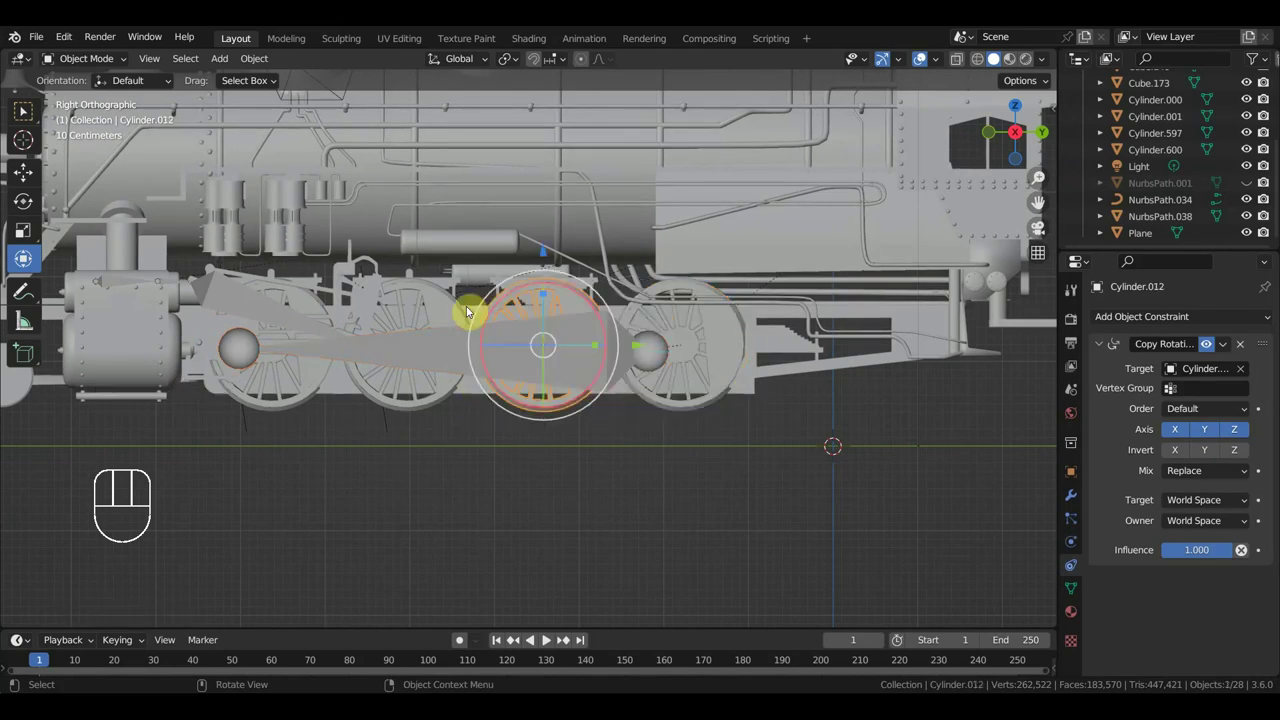
# - Turn the front driving wheel Cylinder.009 to test the rods, then select Armature.001
pyautogui.click(459, 309)
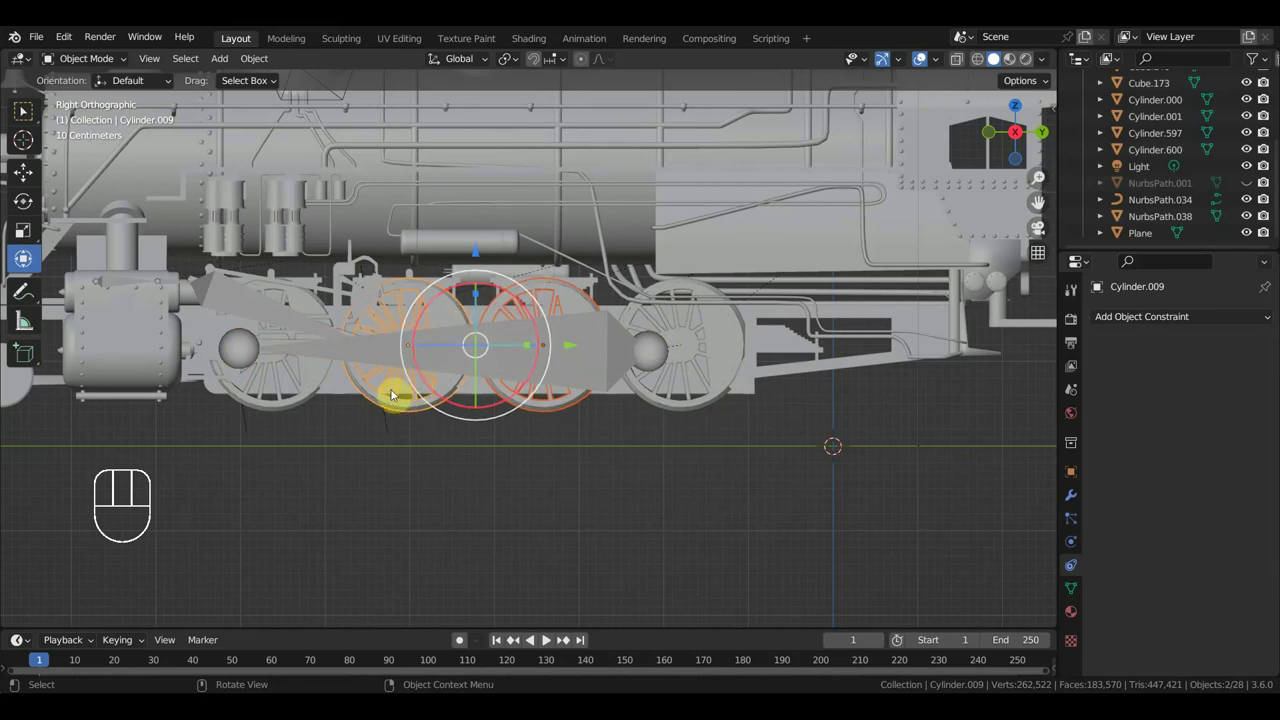
pyautogui.click(400, 291)
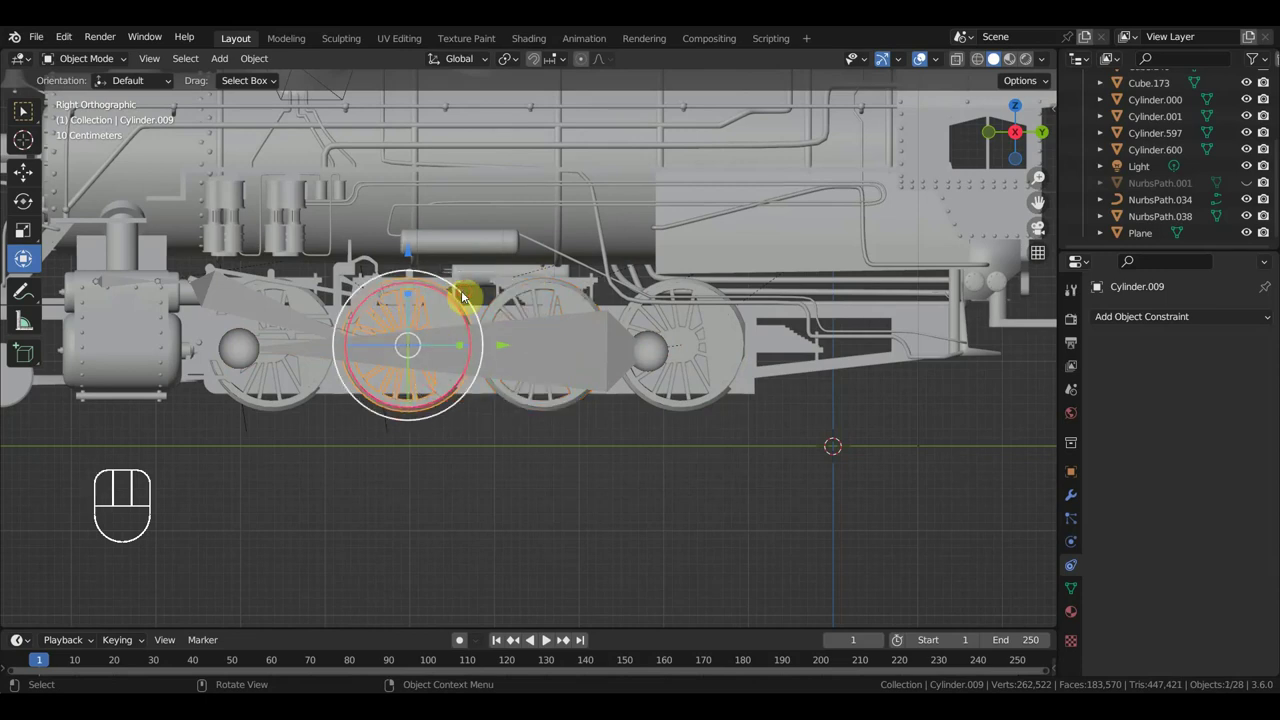
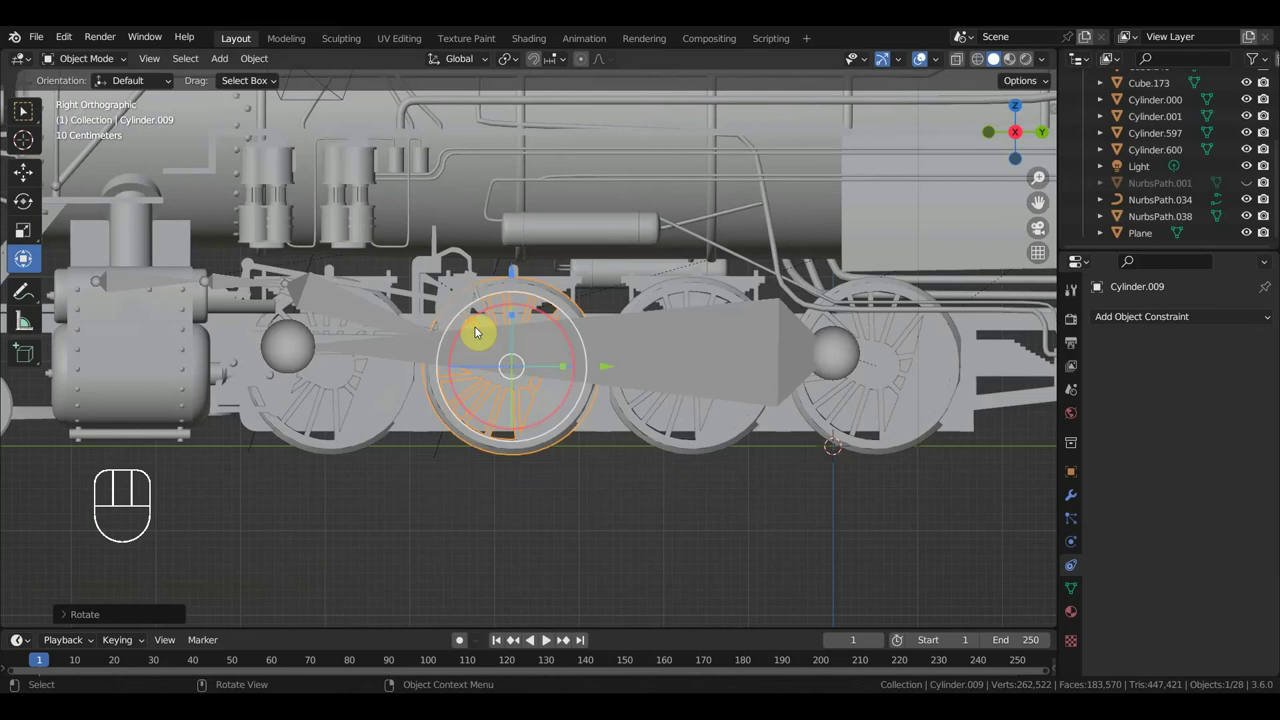
pyautogui.press('ctrl+z')
pyautogui.moveTo(634, 401); pyautogui.dragTo(844, 405)
pyautogui.moveTo(730, 355); pyautogui.dragTo(601, 325)
pyautogui.moveTo(652, 419); pyautogui.dragTo(639, 418)
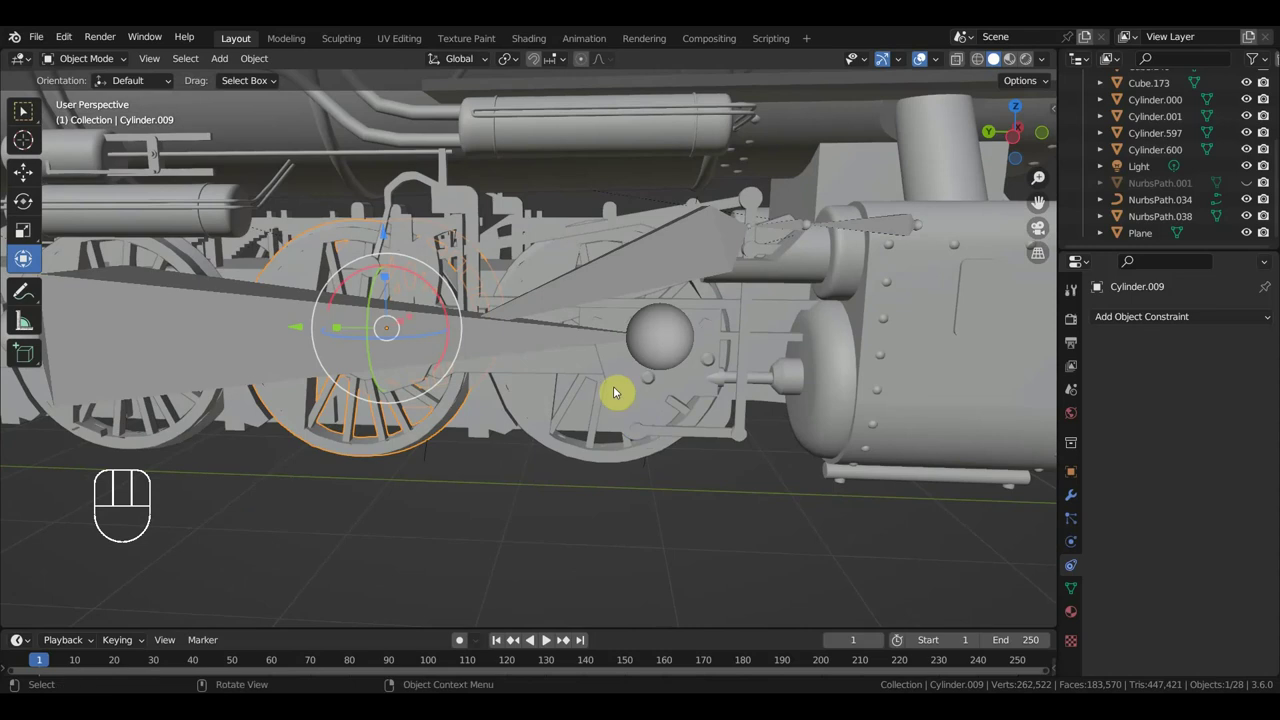
pyautogui.click(557, 337)
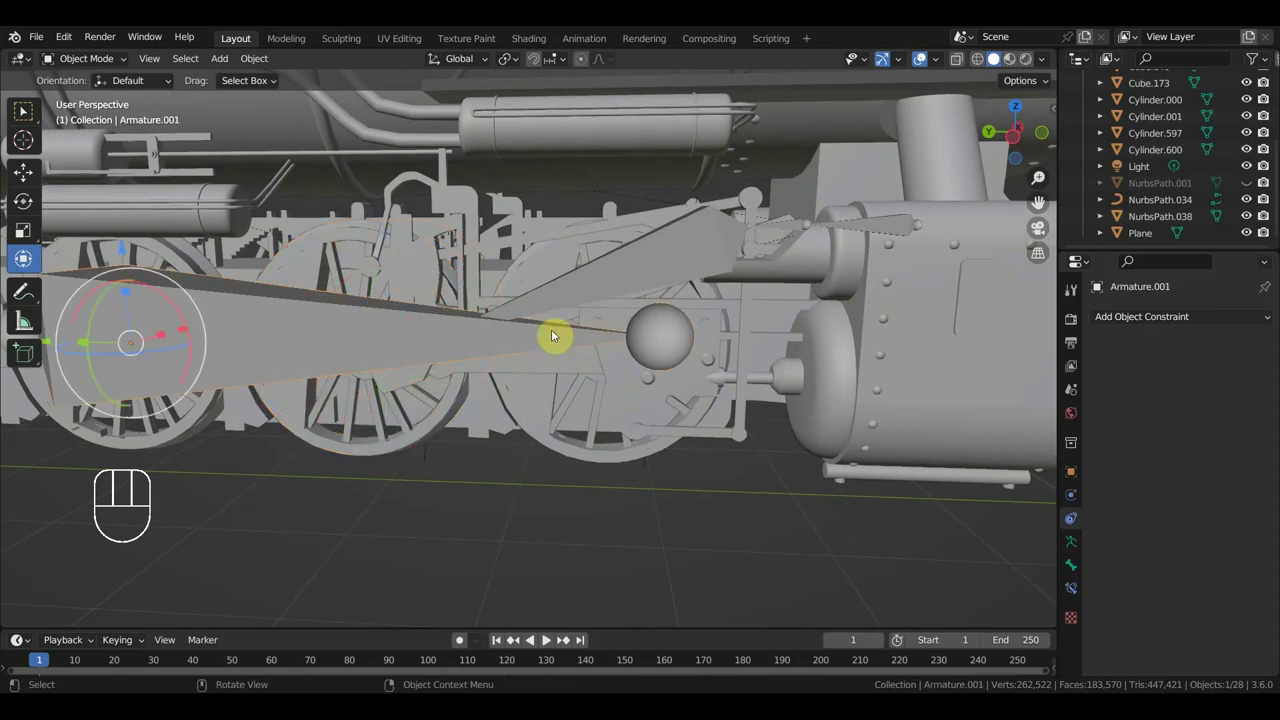
# - Hide the armature to view connecting rod Cube.003, then unhide everything and reselect Armature.001
pyautogui.press('h')
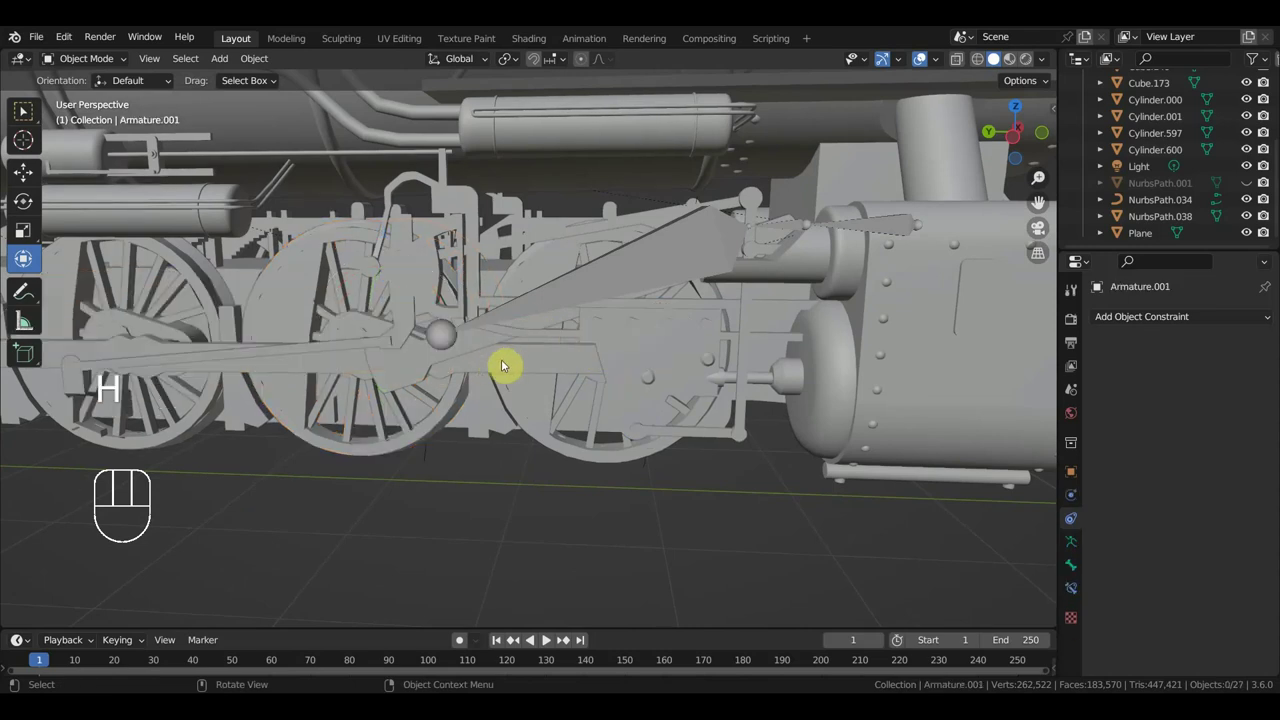
pyautogui.moveTo(423, 386); pyautogui.dragTo(460, 378)
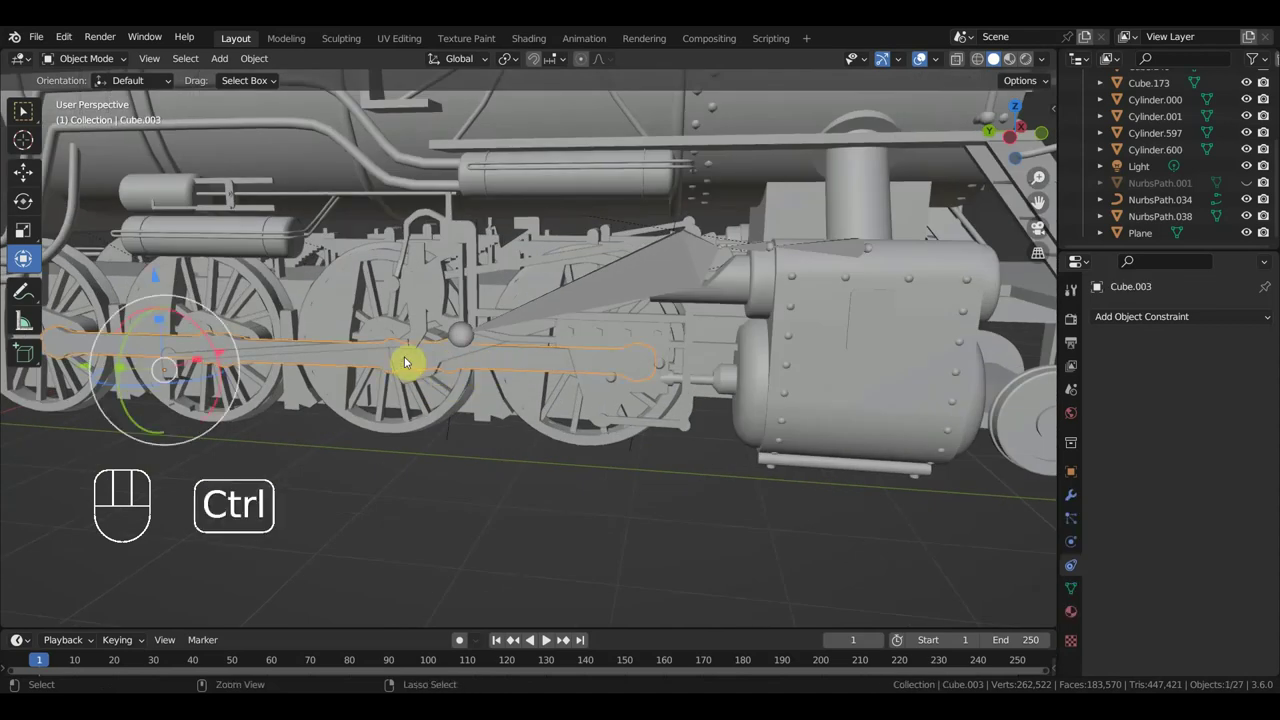
pyautogui.press('ctrl+h')
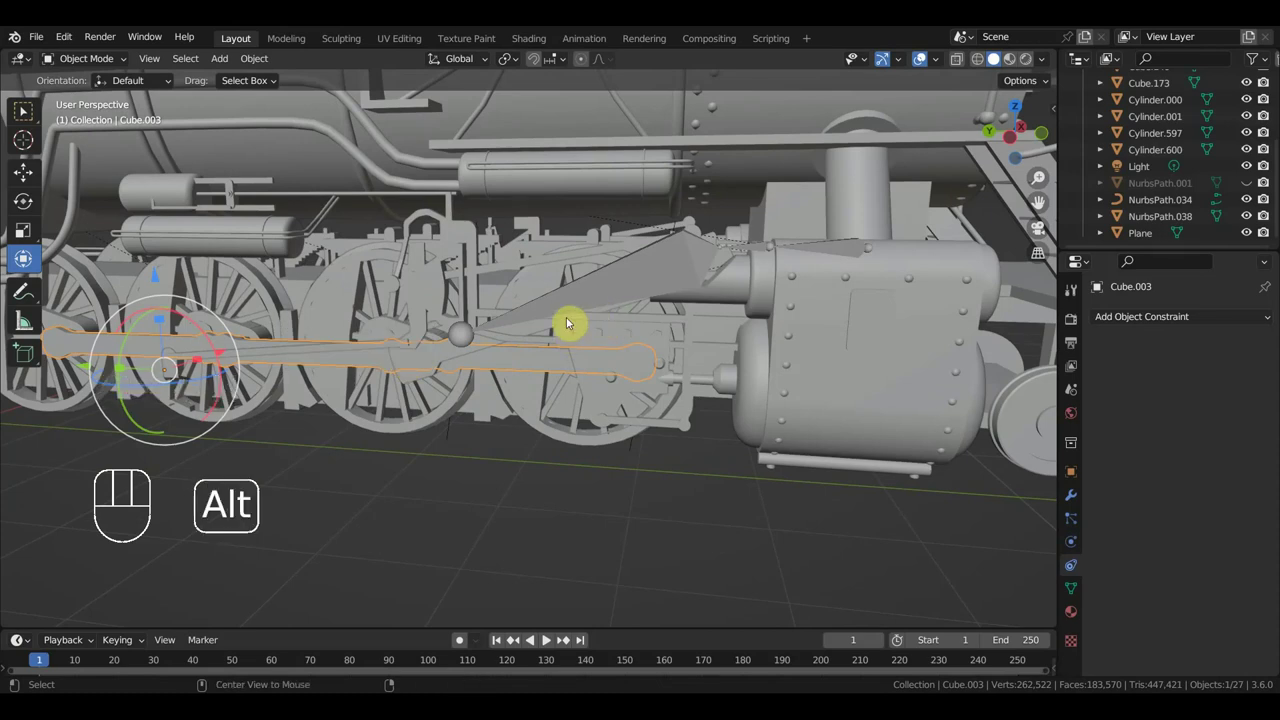
pyautogui.press('alt+h')
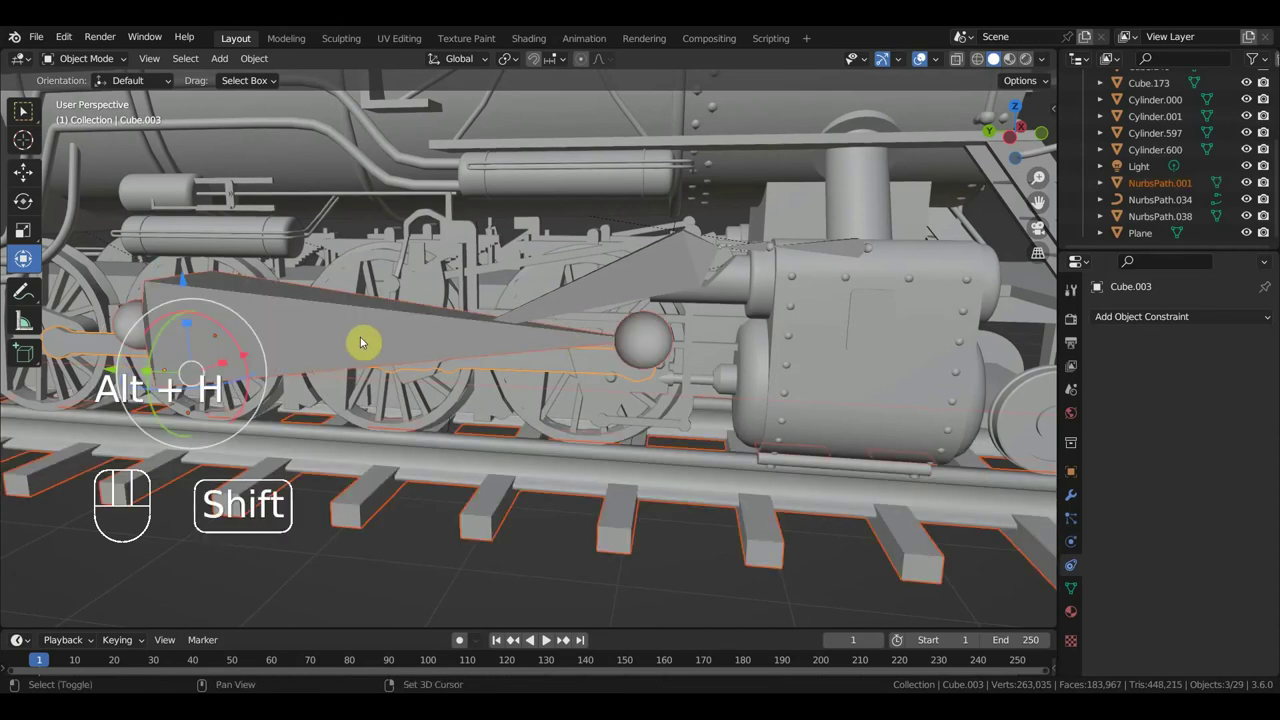
pyautogui.click(554, 374)
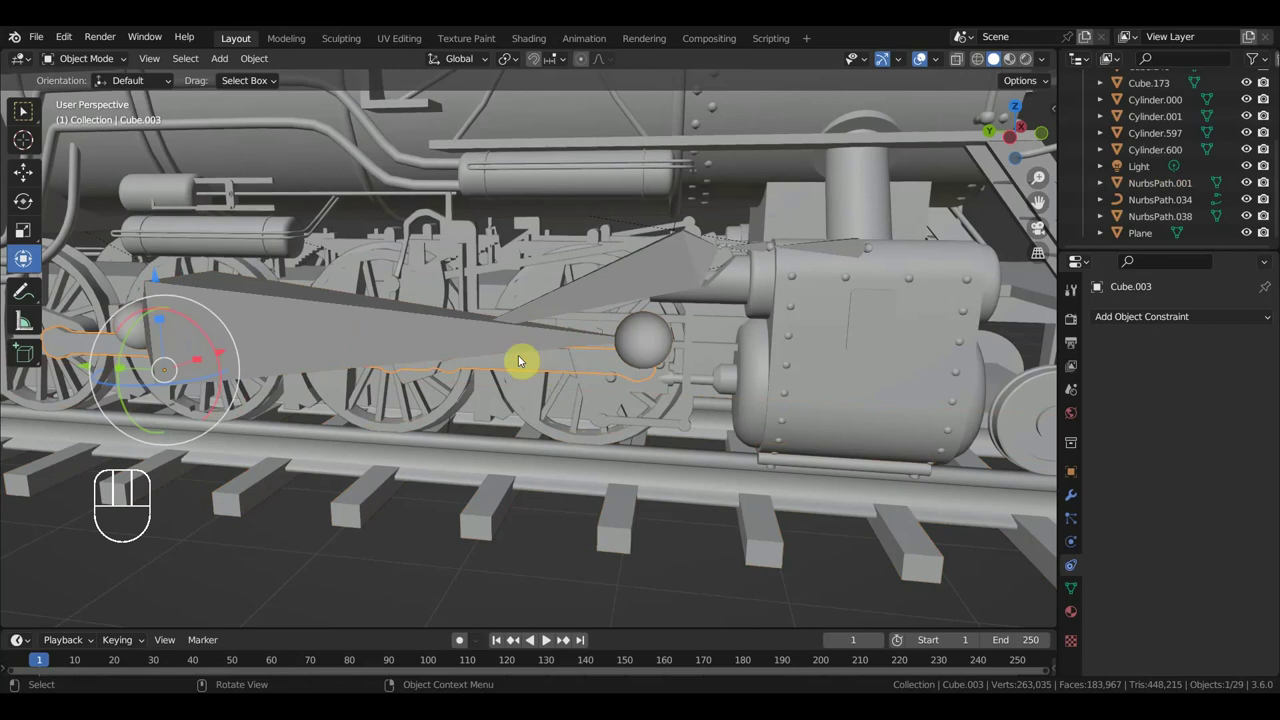
pyautogui.click(421, 329)
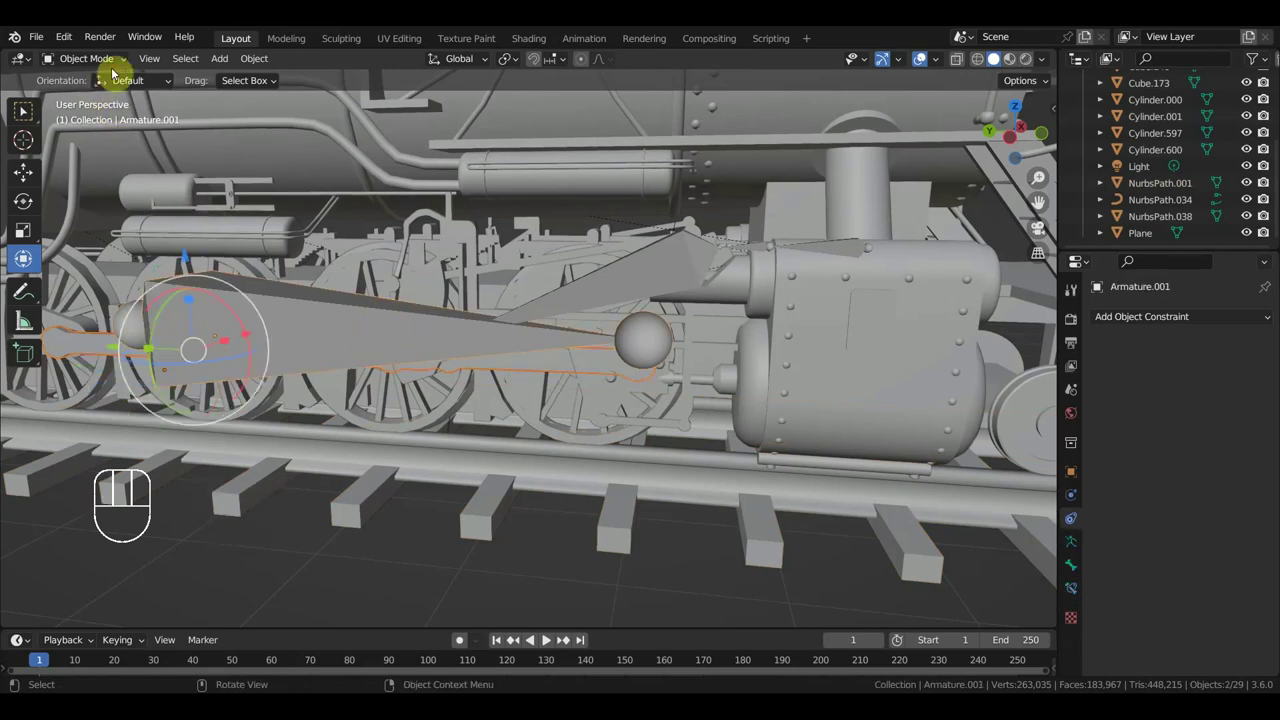
# - Parent the selected rod pieces to the chosen bone of Armature.001 via Ctrl+P > Bone
pyautogui.moveTo(111, 64); pyautogui.dragTo(240, 209)
pyautogui.click(330, 326)
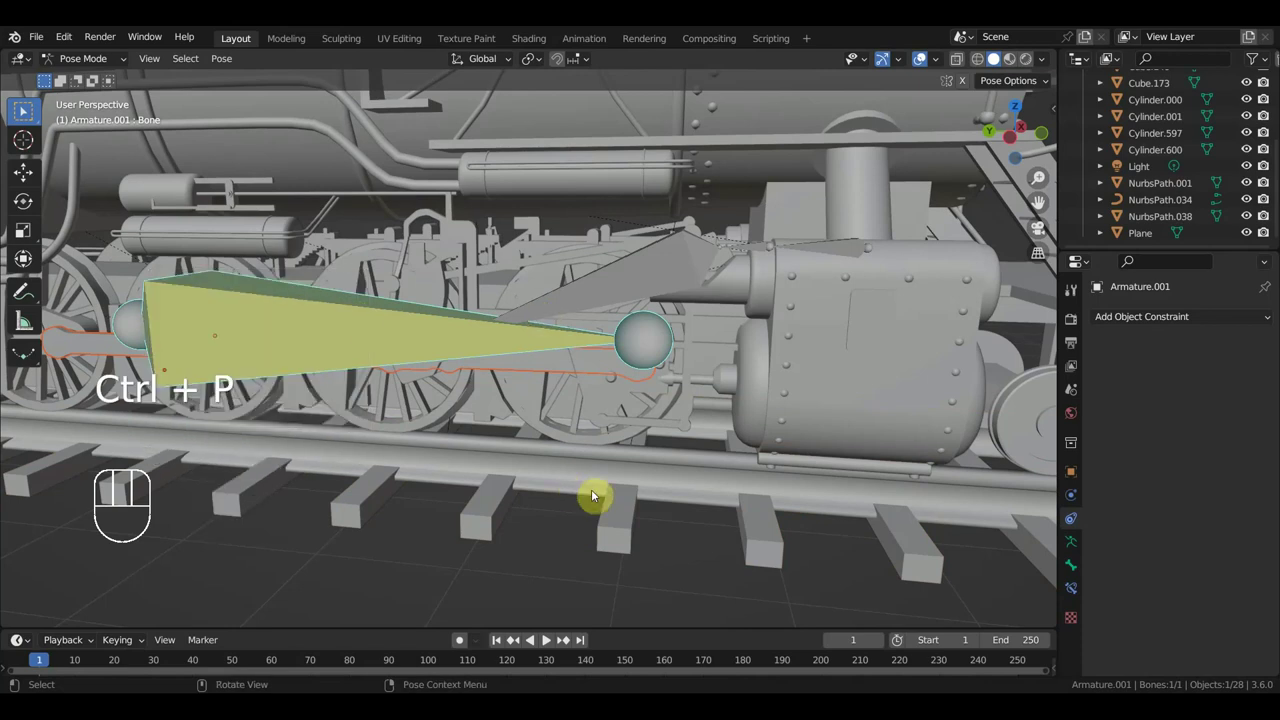
pyautogui.press('ctrl+p')
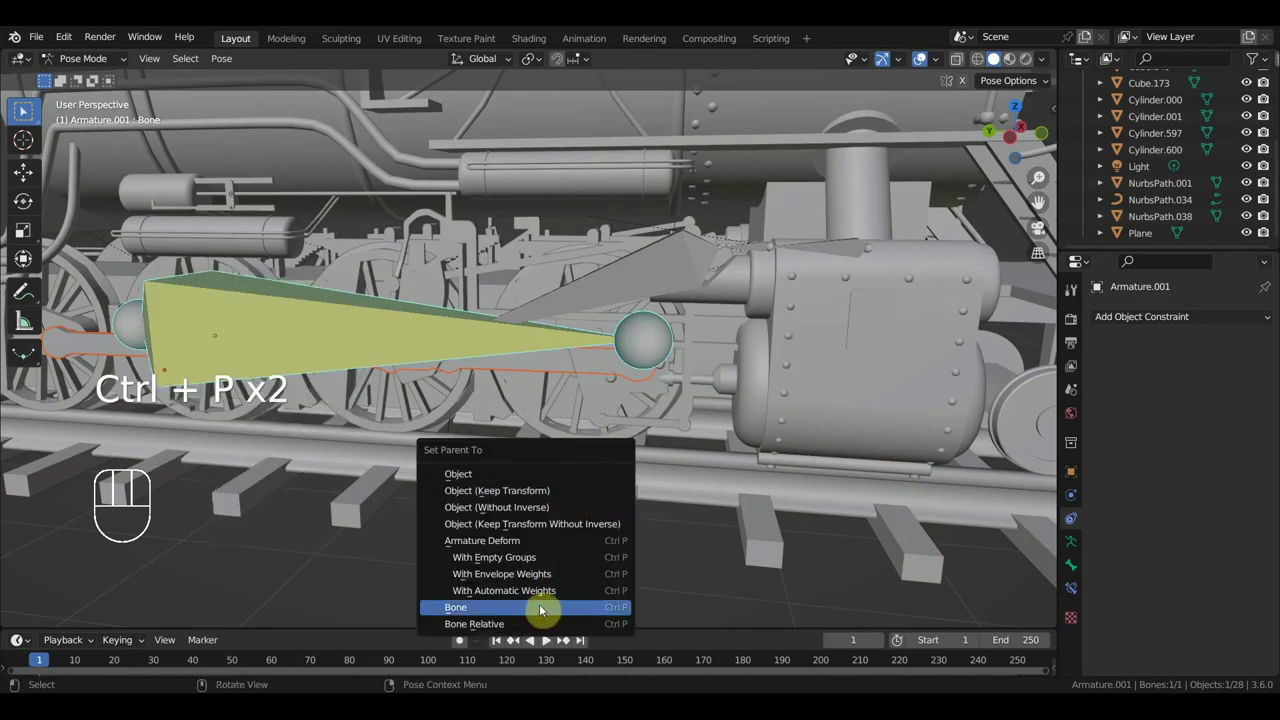
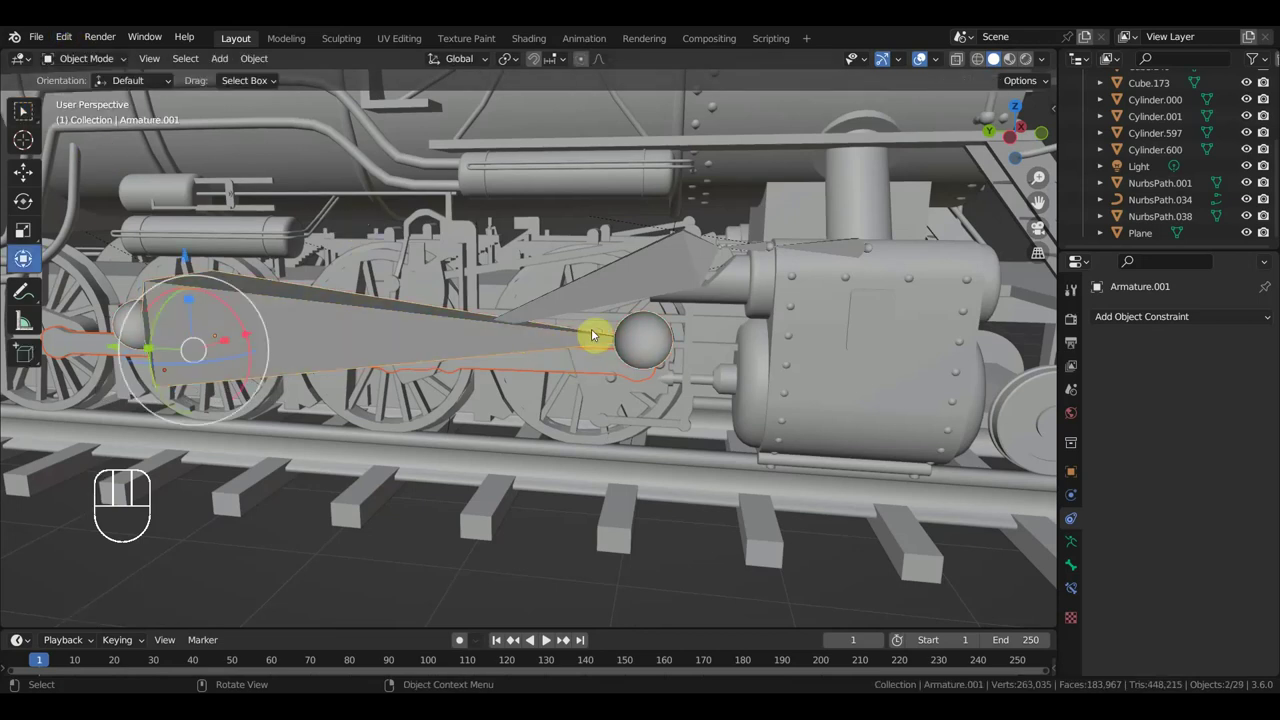
# - Select rod piece Cube.002 together with the Armature rig
pyautogui.click(598, 320)
pyautogui.click(611, 313)
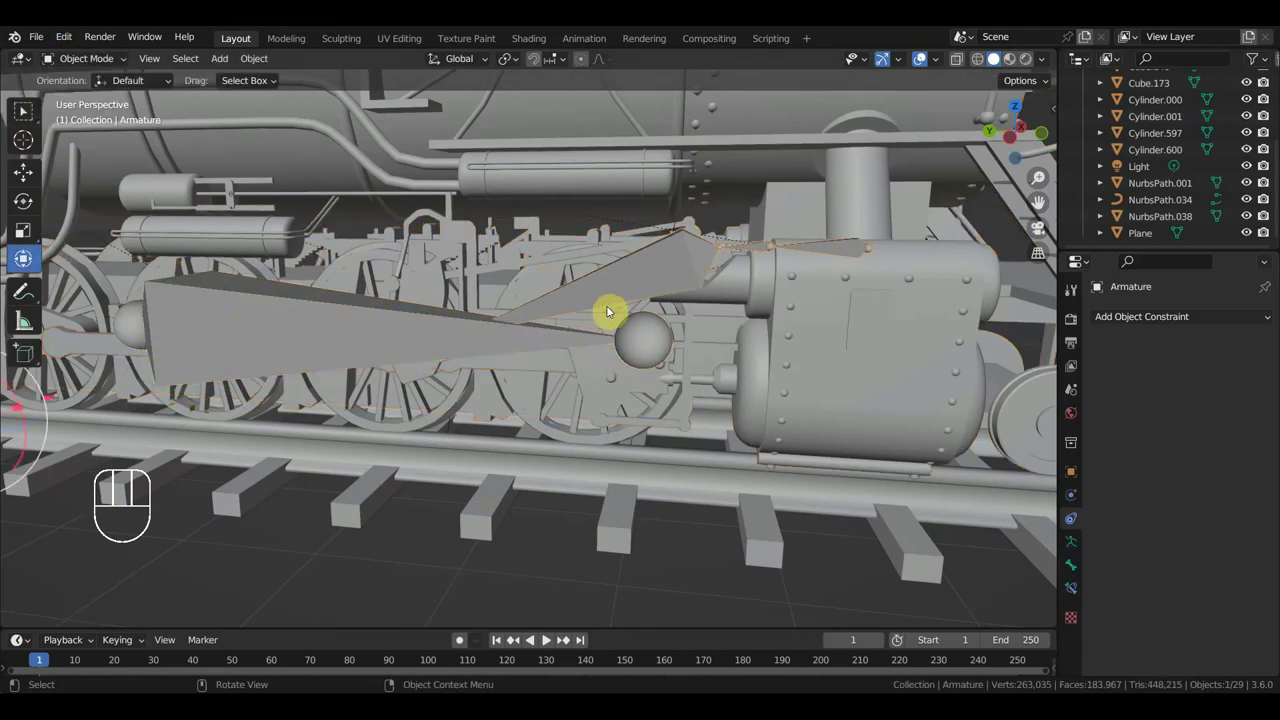
pyautogui.moveTo(686, 329); pyautogui.dragTo(757, 294)
pyautogui.click(685, 302)
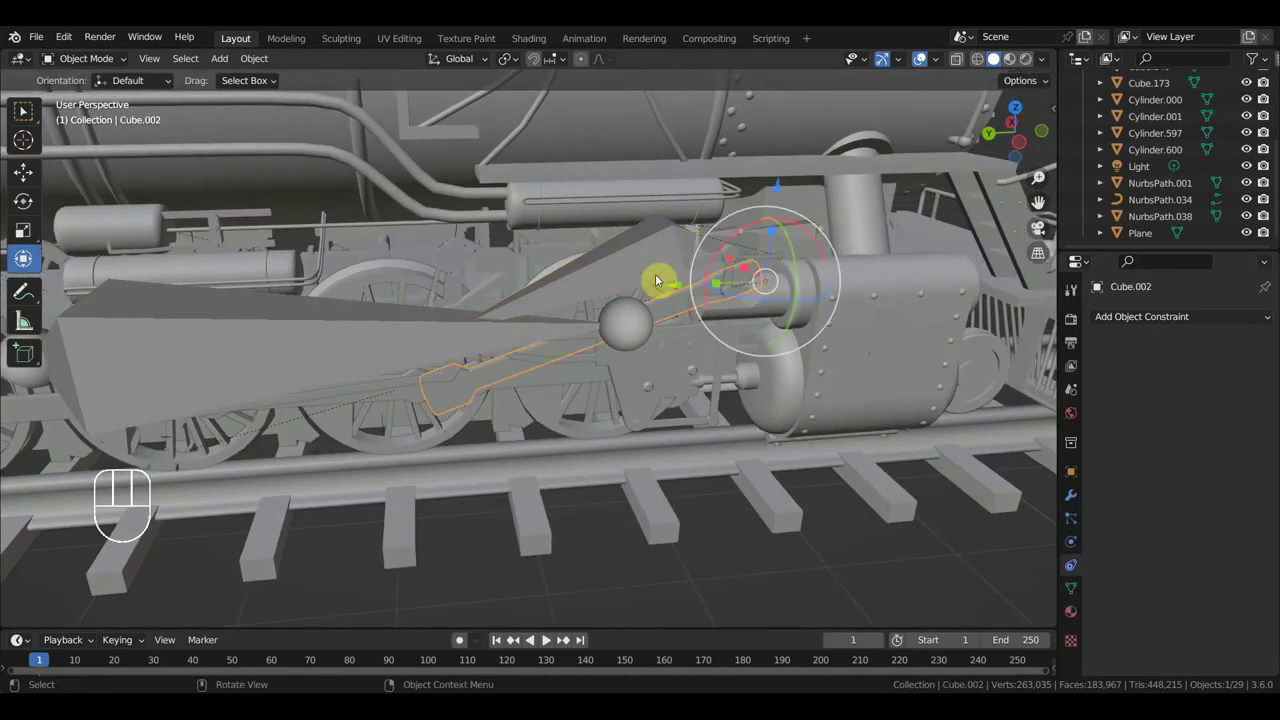
pyautogui.click(634, 262)
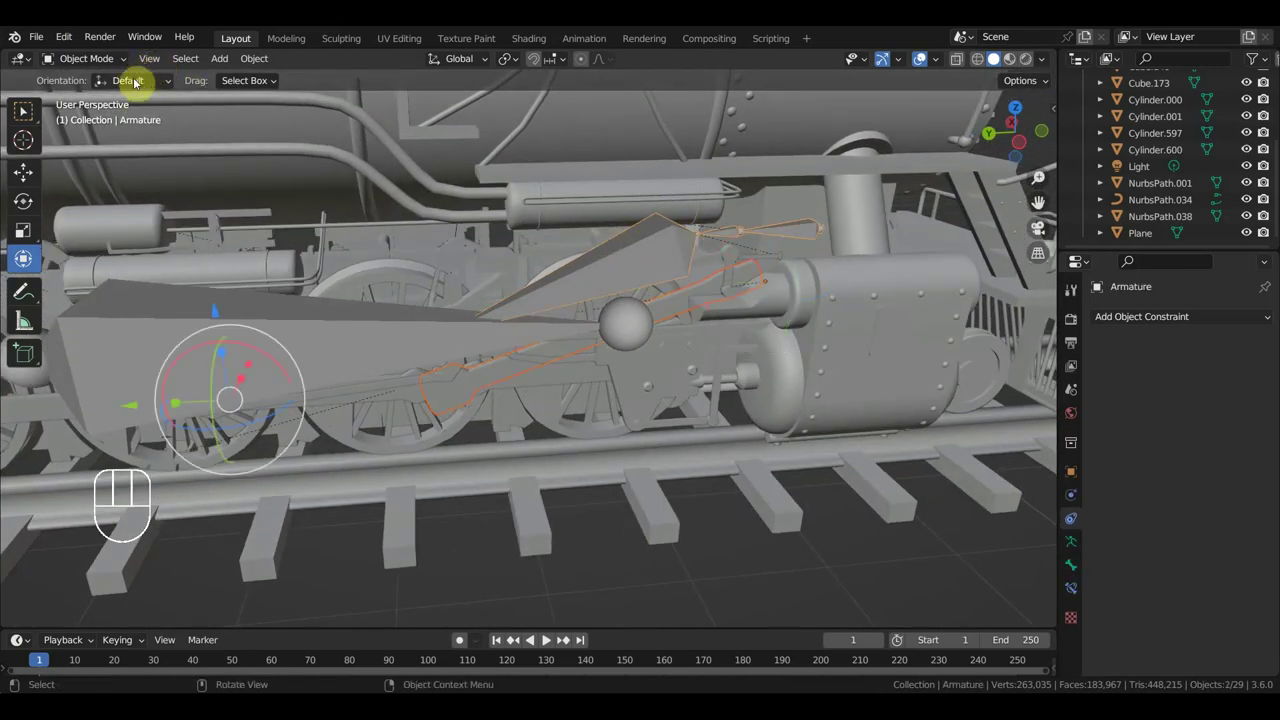
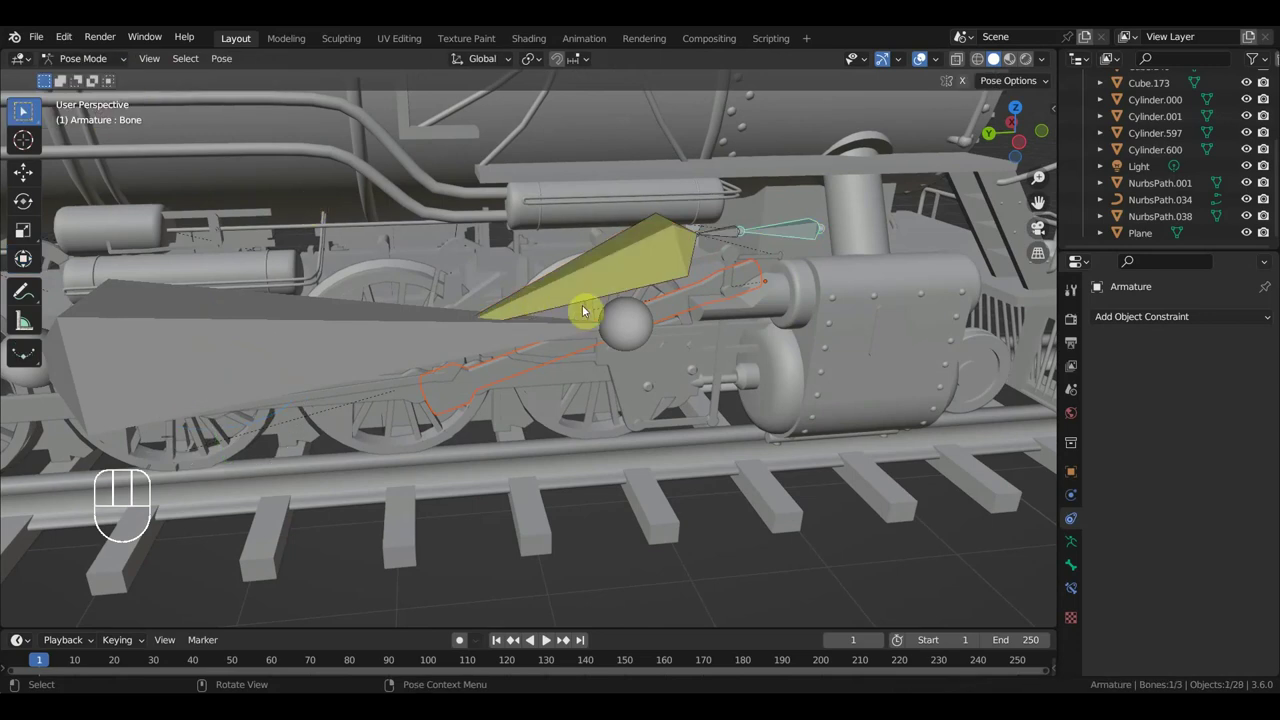
# - Parent Cube.002 to Bone.002 of the Armature
pyautogui.click(607, 283)
pyautogui.press('ctrl+p')
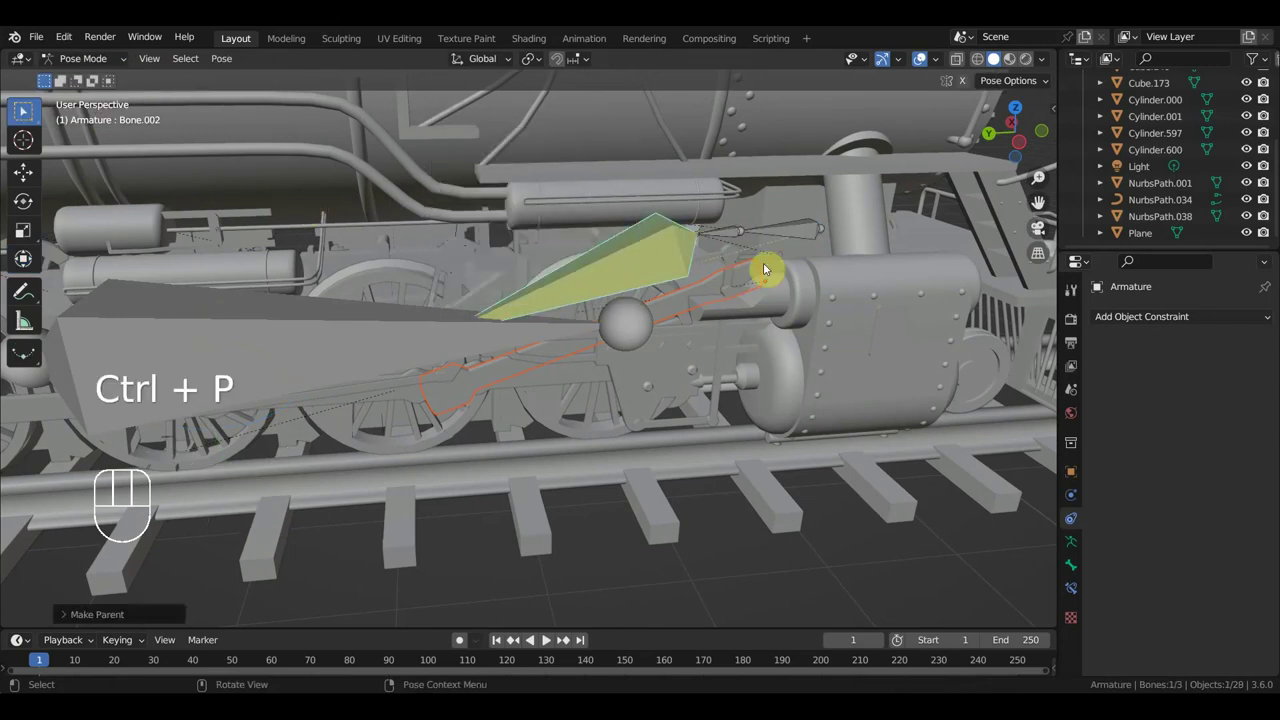
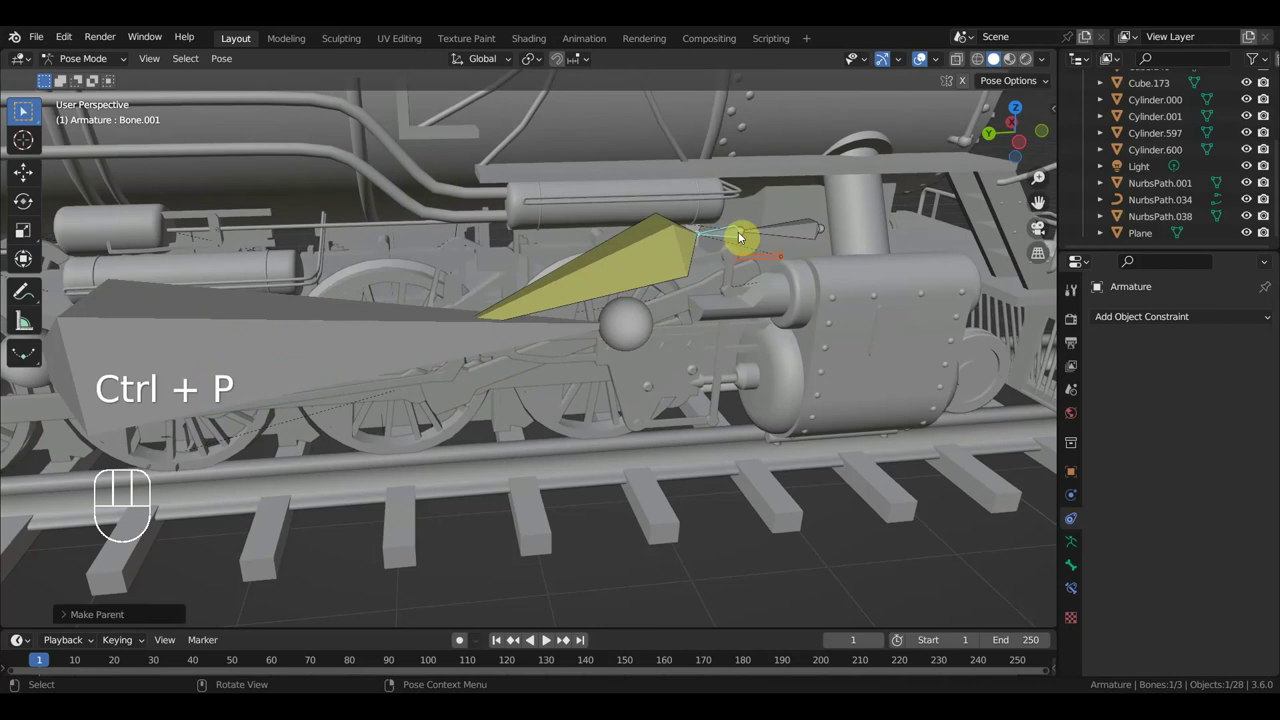
# - From the Right side view in Object Mode, clear the Armature's parent link with Alt+P
pyautogui.press('KP_3')
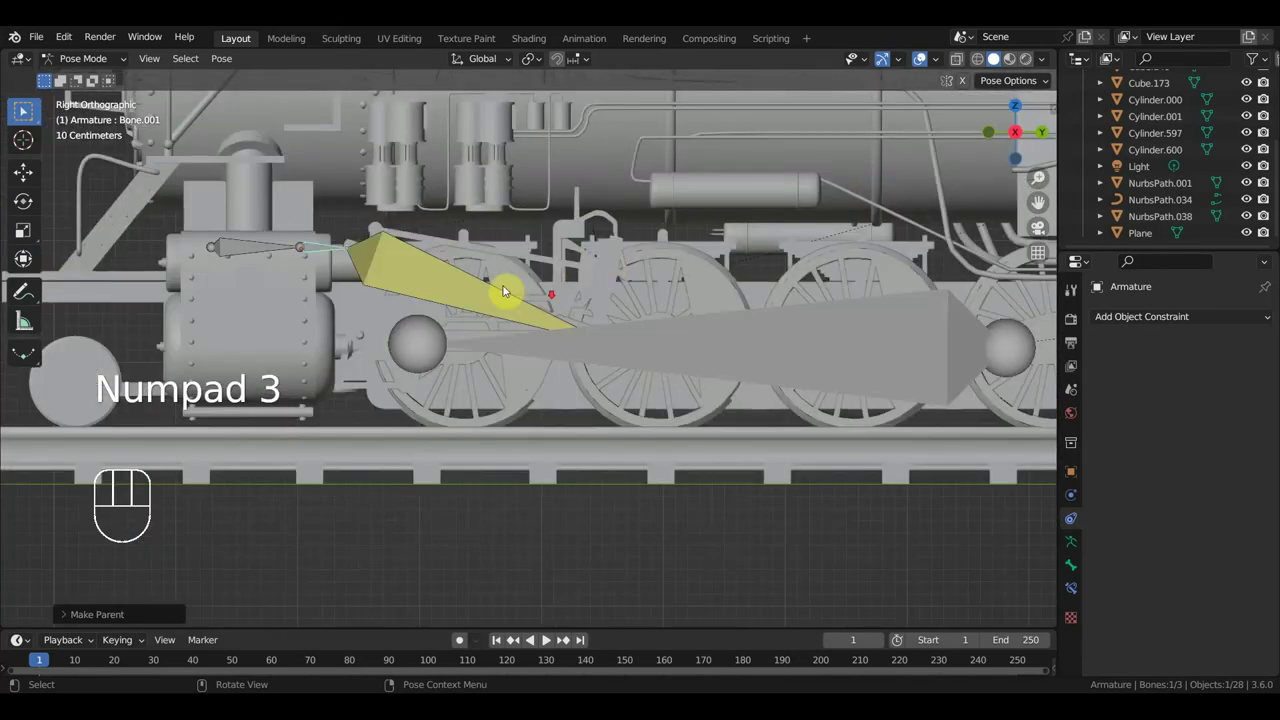
pyautogui.click(104, 68)
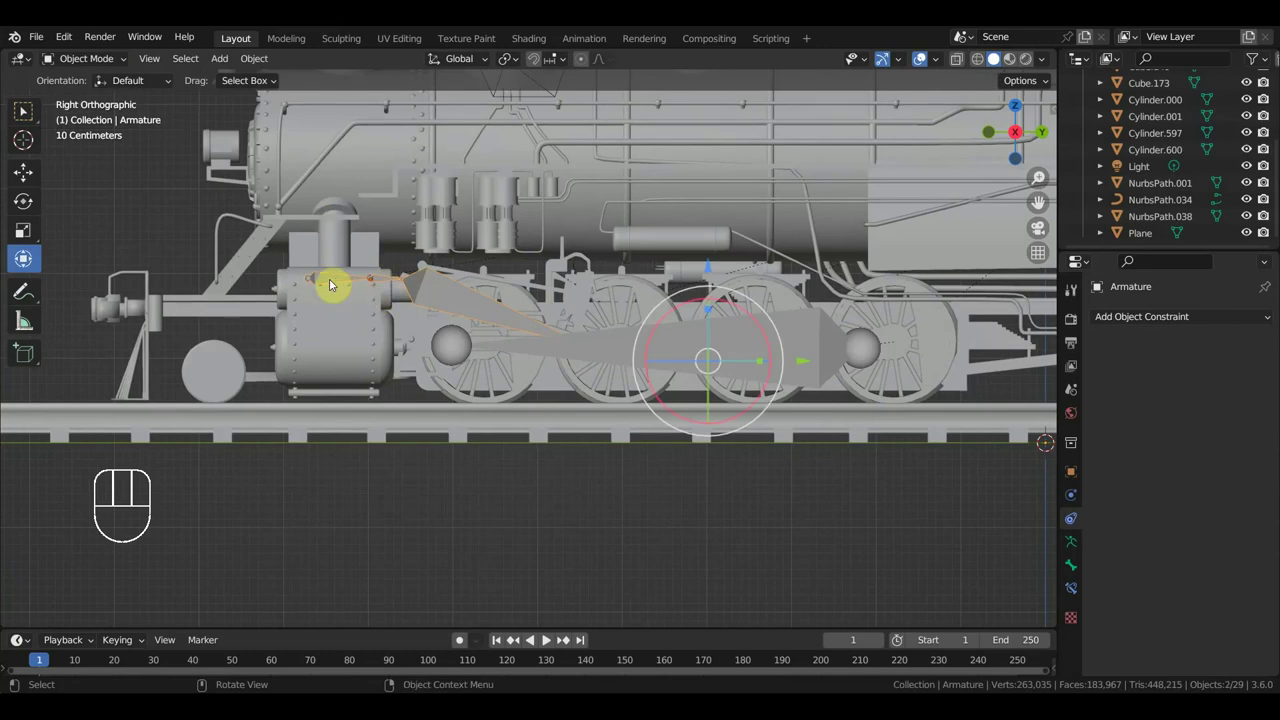
pyautogui.click(334, 286)
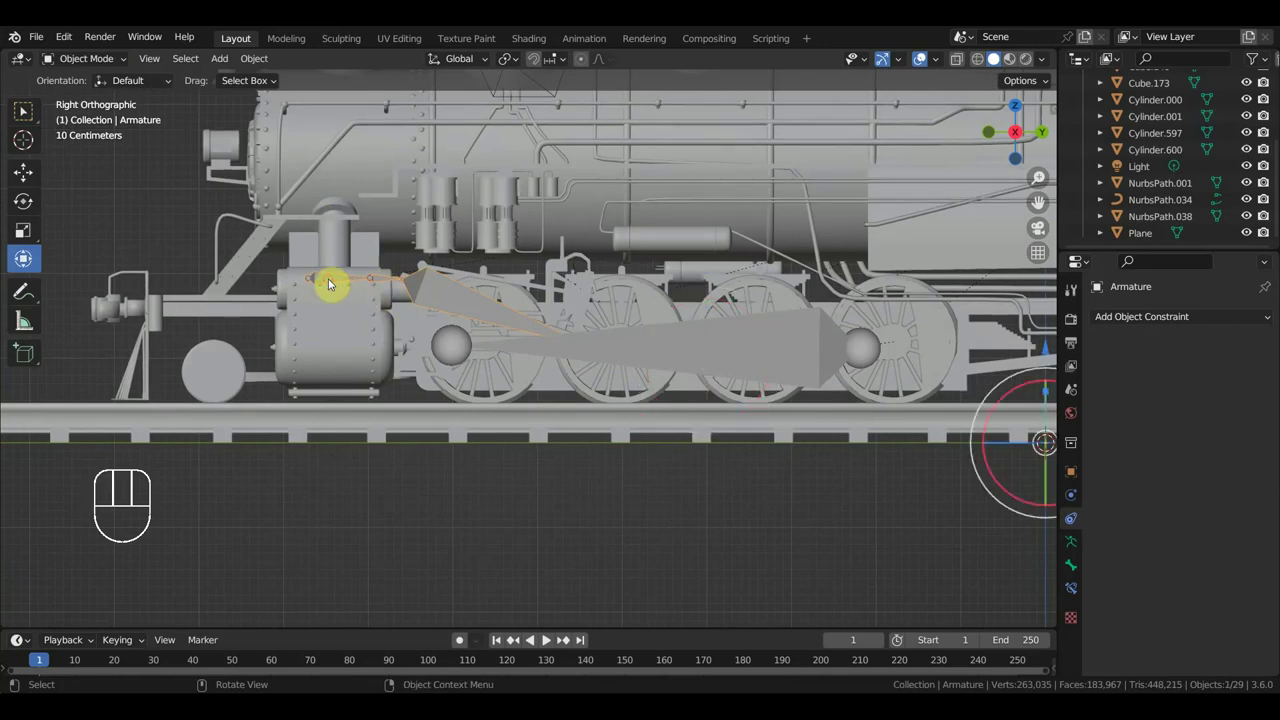
pyautogui.click(331, 286)
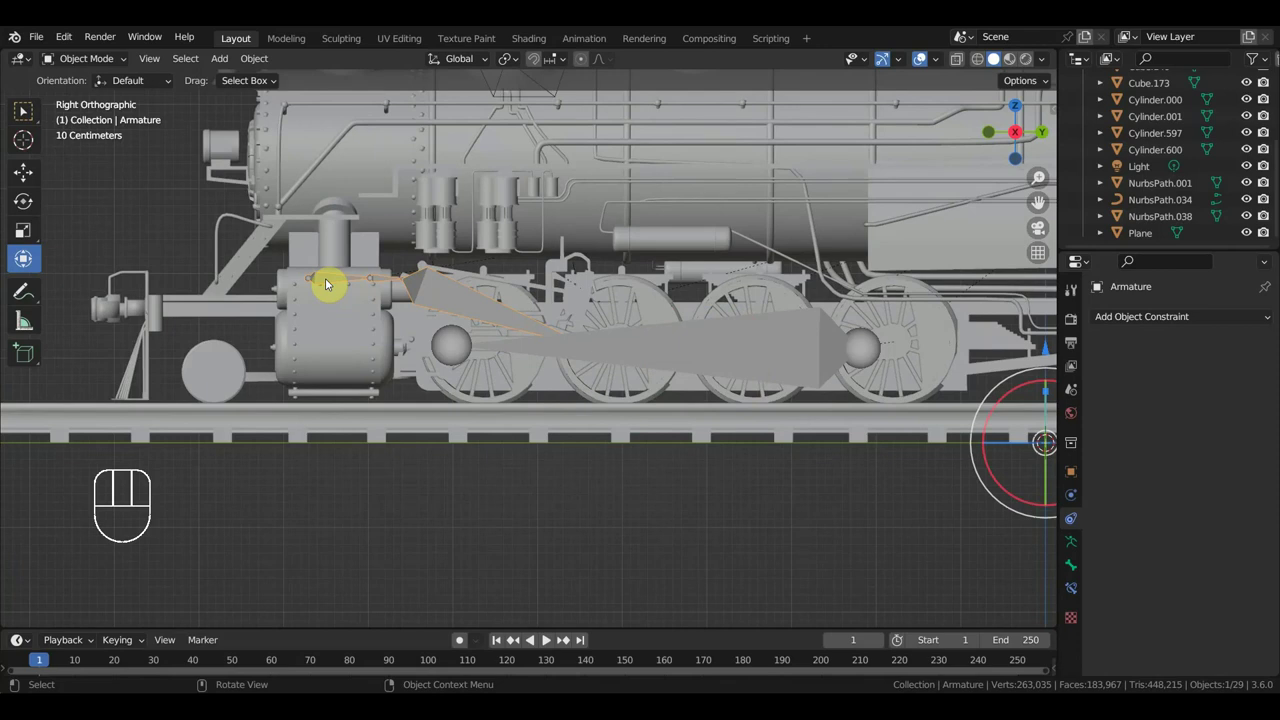
pyautogui.press('alt+p')
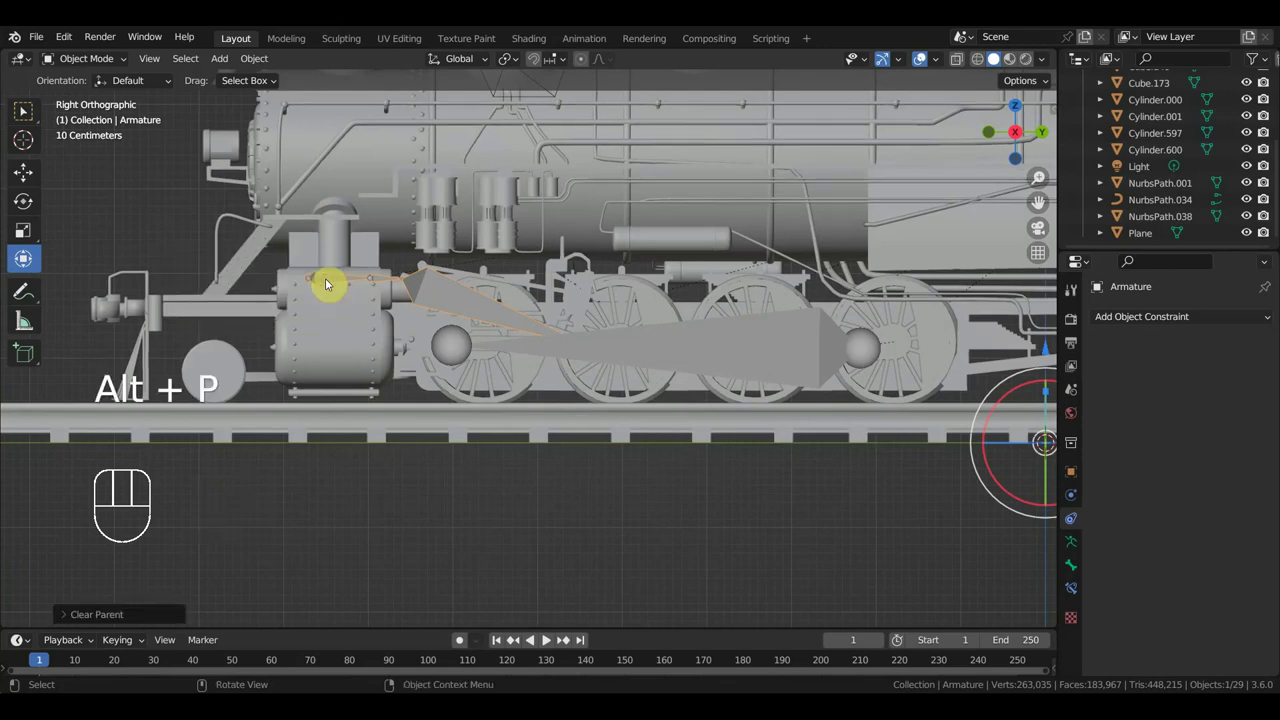
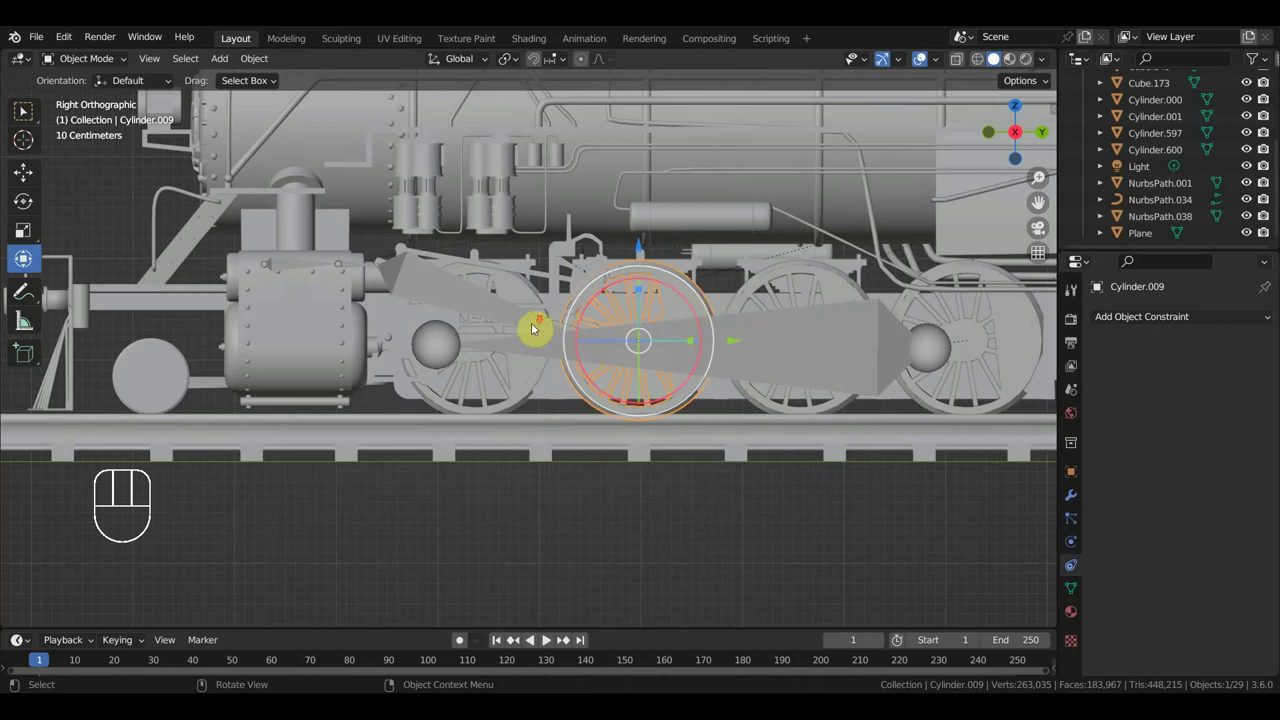
# - Parent the driving wheels to locomotive body Cube.070 using Object (Keep Transform)
pyautogui.moveTo(545, 341); pyautogui.dragTo(546, 358)
pyautogui.click(539, 332)
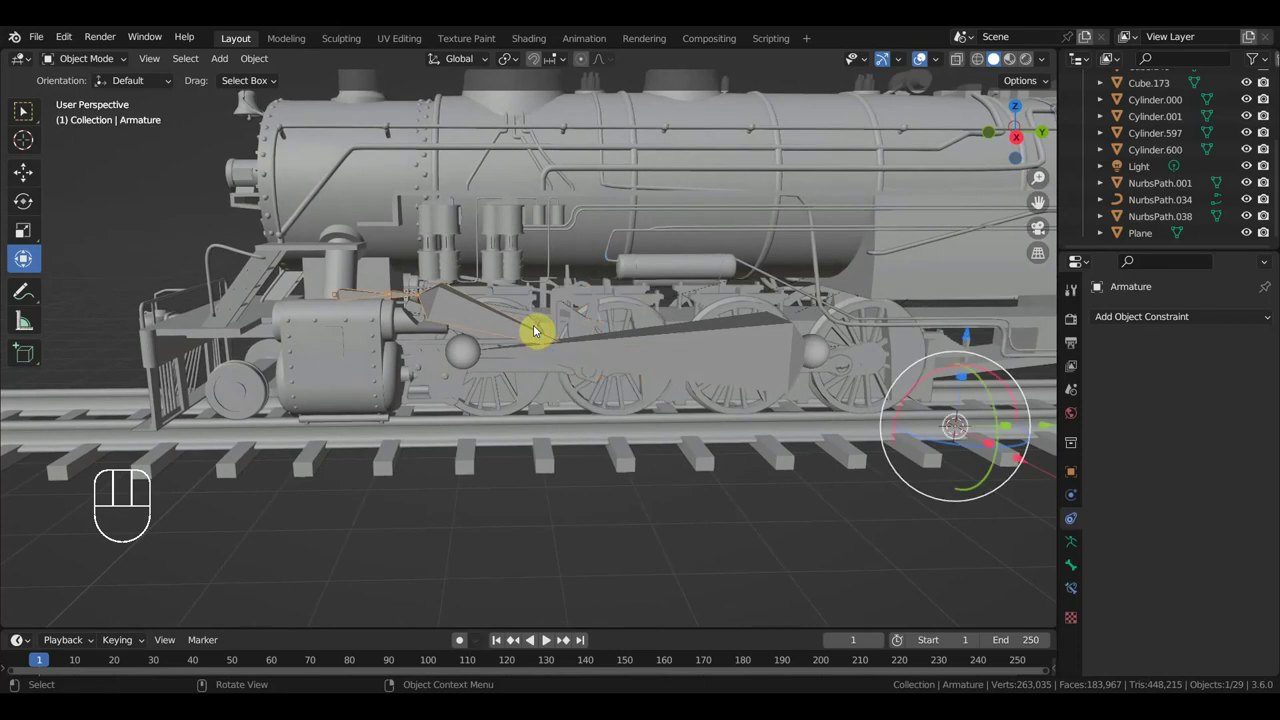
pyautogui.moveTo(534, 333); pyautogui.dragTo(545, 359)
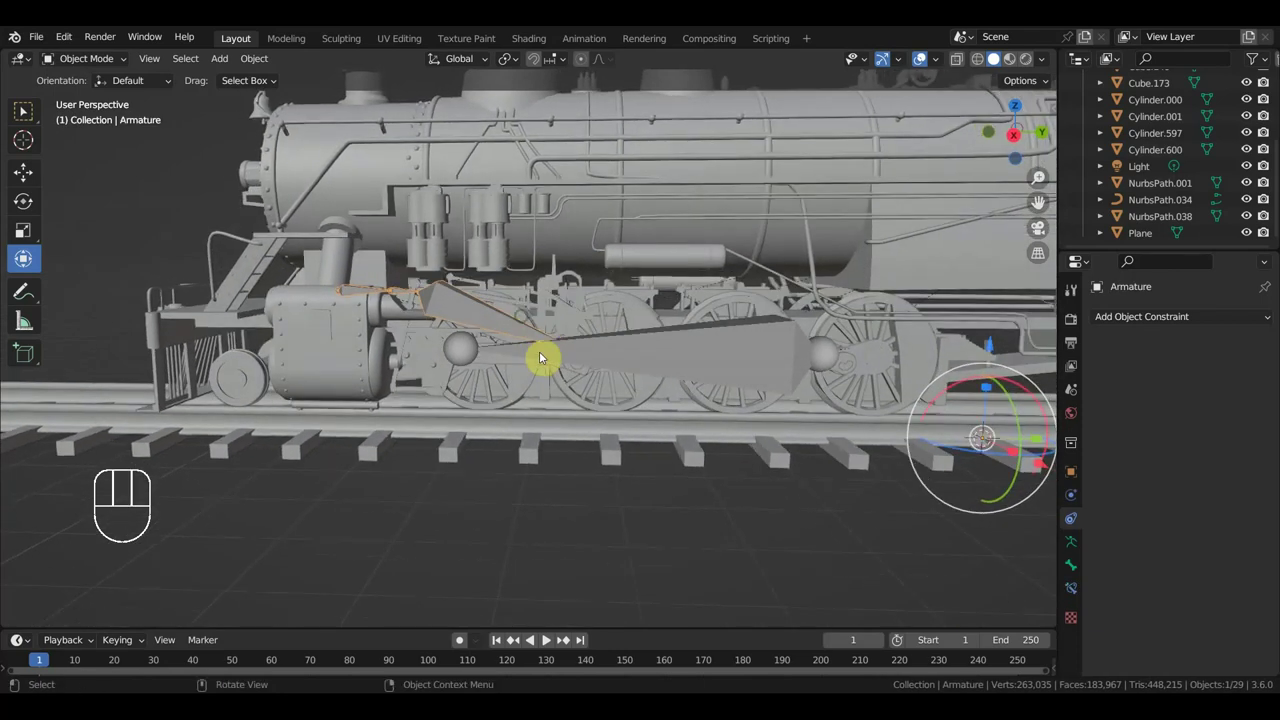
pyautogui.click(652, 400)
pyautogui.click(711, 399)
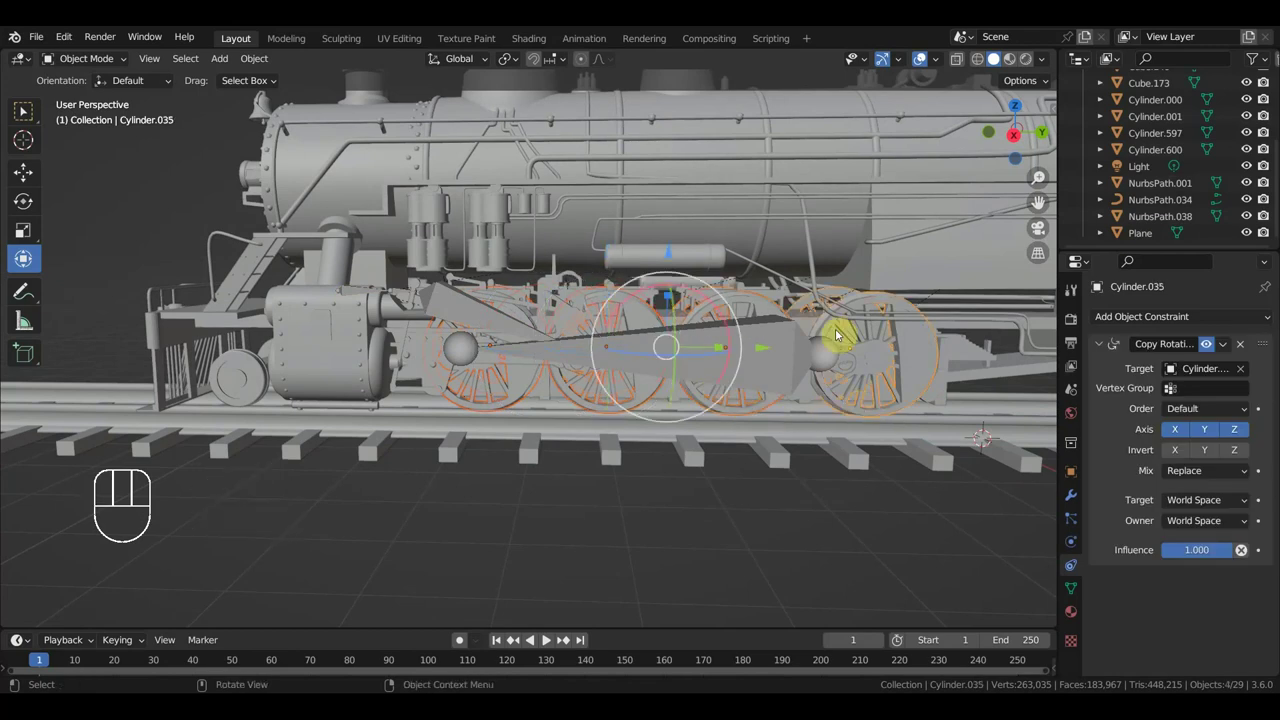
pyautogui.click(745, 171)
pyautogui.press('ctrl+p')
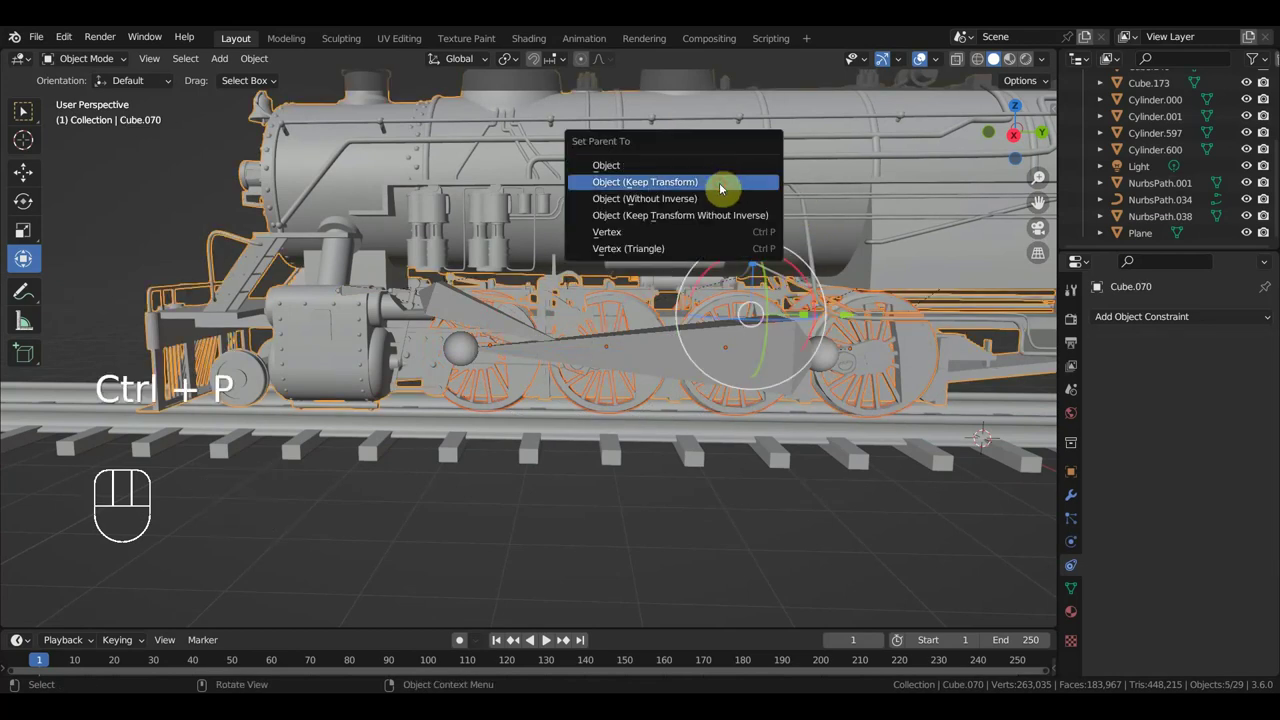
pyautogui.click(642, 320)
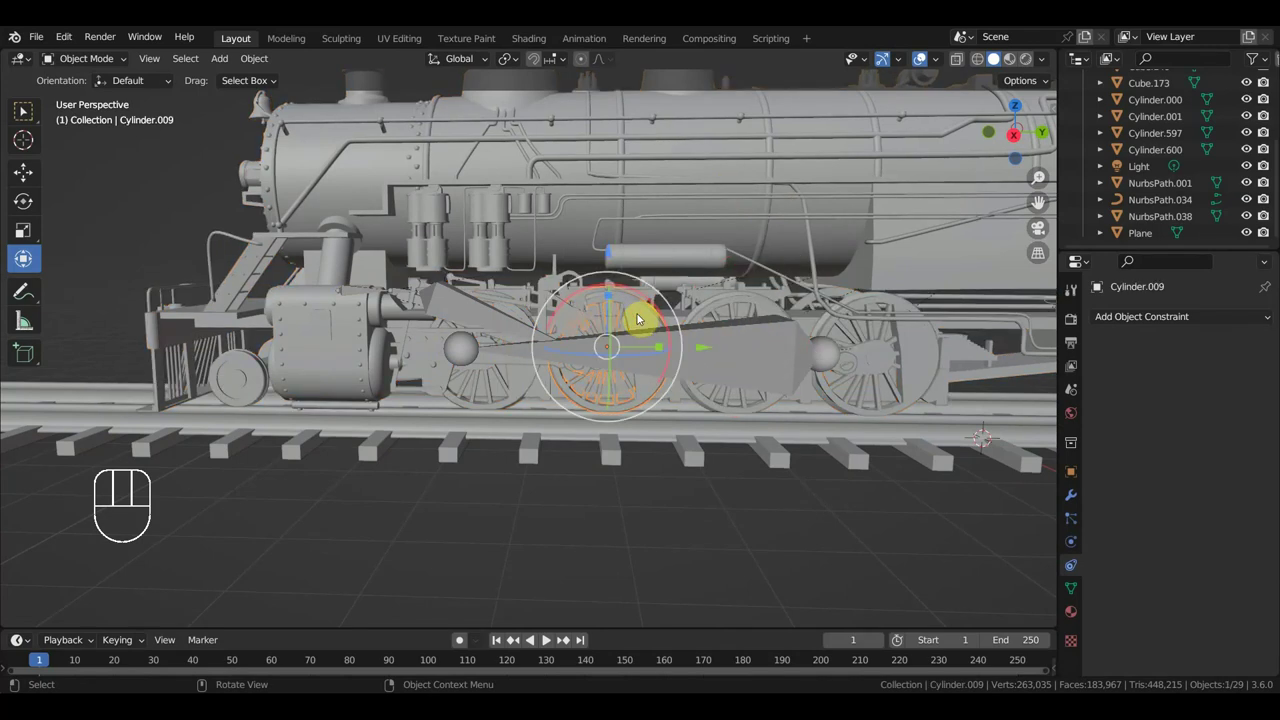
# - Switch to the Right side view and recentre on the driving wheels
pyautogui.press('KP_3')
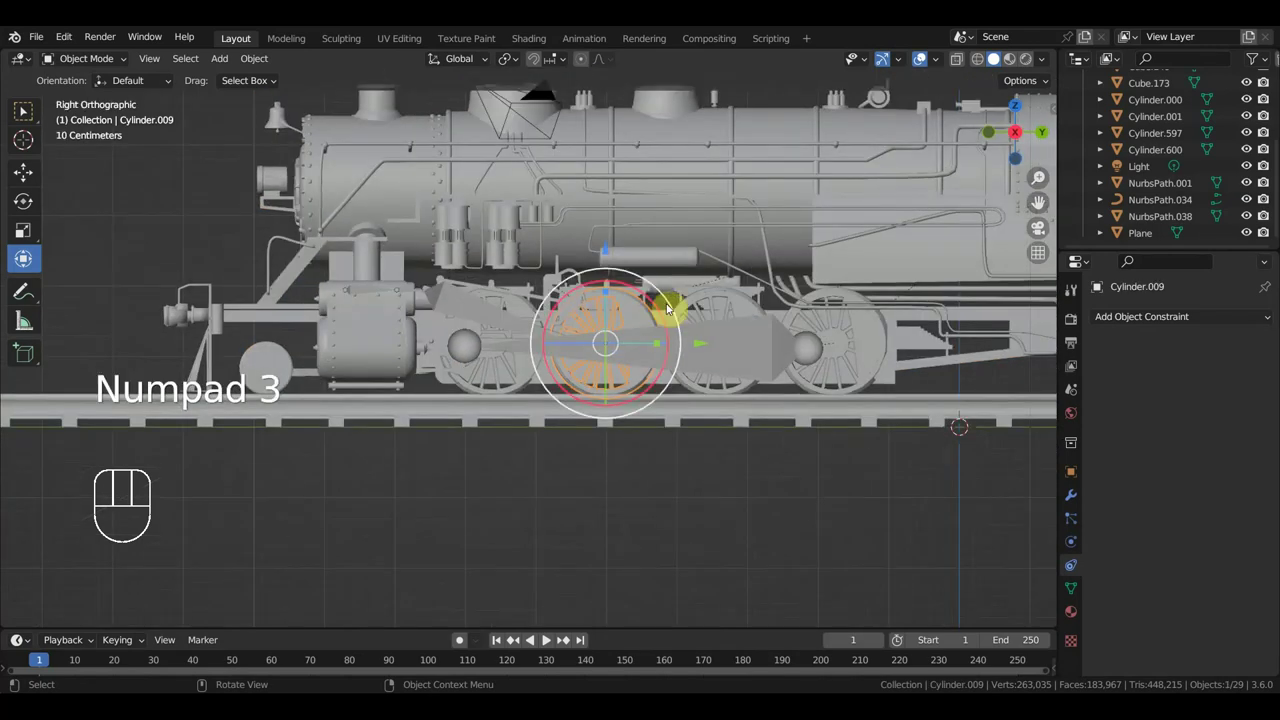
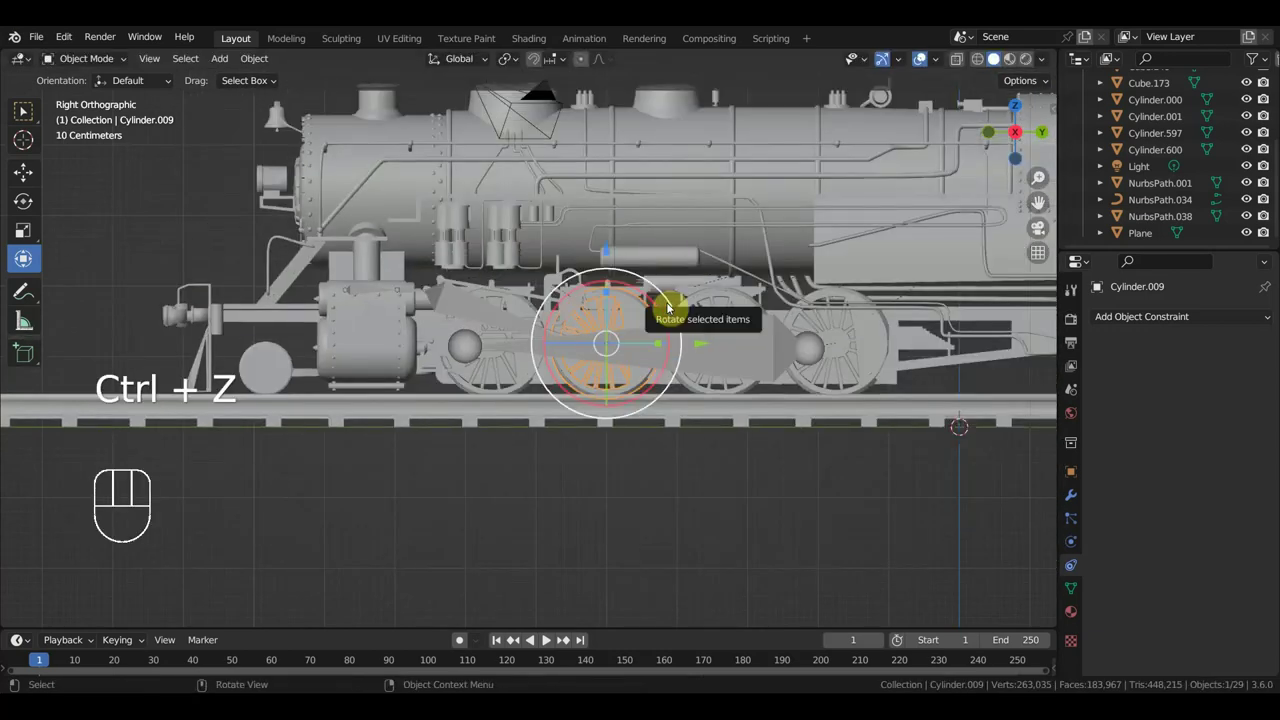
pyautogui.moveTo(692, 332); pyautogui.dragTo(580, 357)
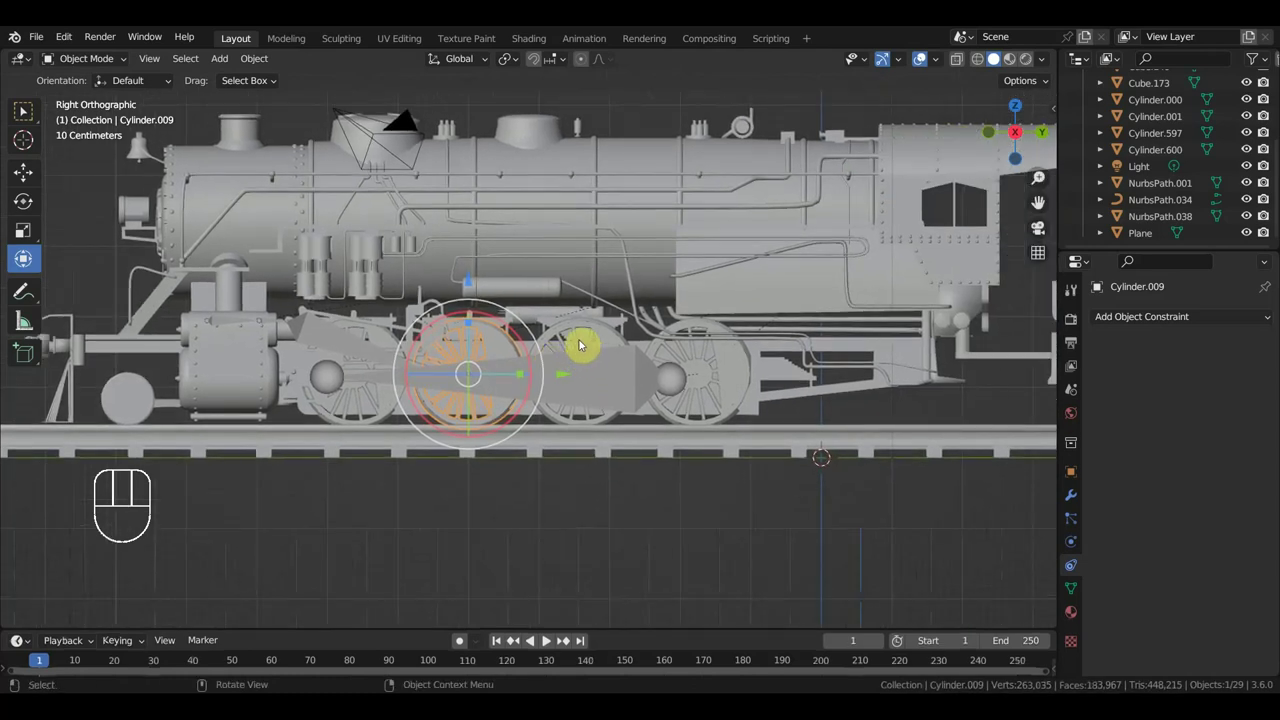
pyautogui.moveTo(631, 346); pyautogui.dragTo(652, 353)
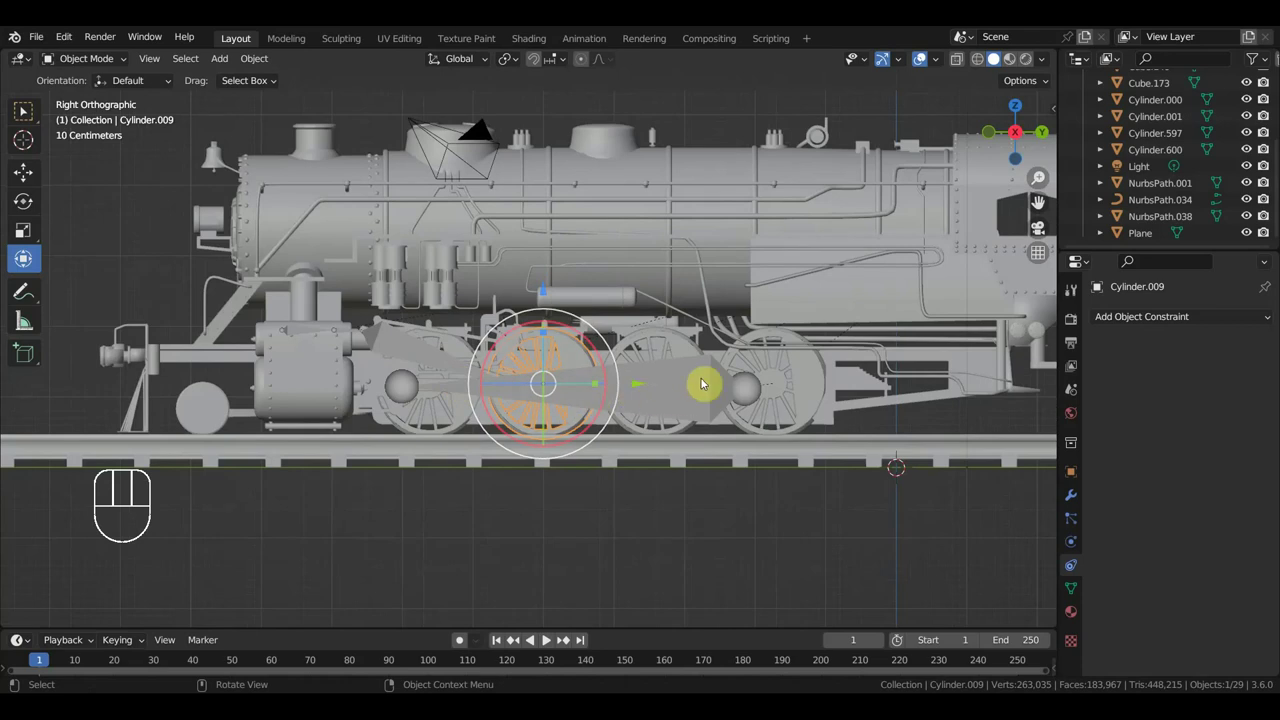
# - Select three driving wheels, try clearing their parent and a trial turn, then undo
pyautogui.click(738, 360)
pyautogui.click(687, 348)
pyautogui.click(580, 354)
pyautogui.moveTo(464, 353); pyautogui.dragTo(572, 217)
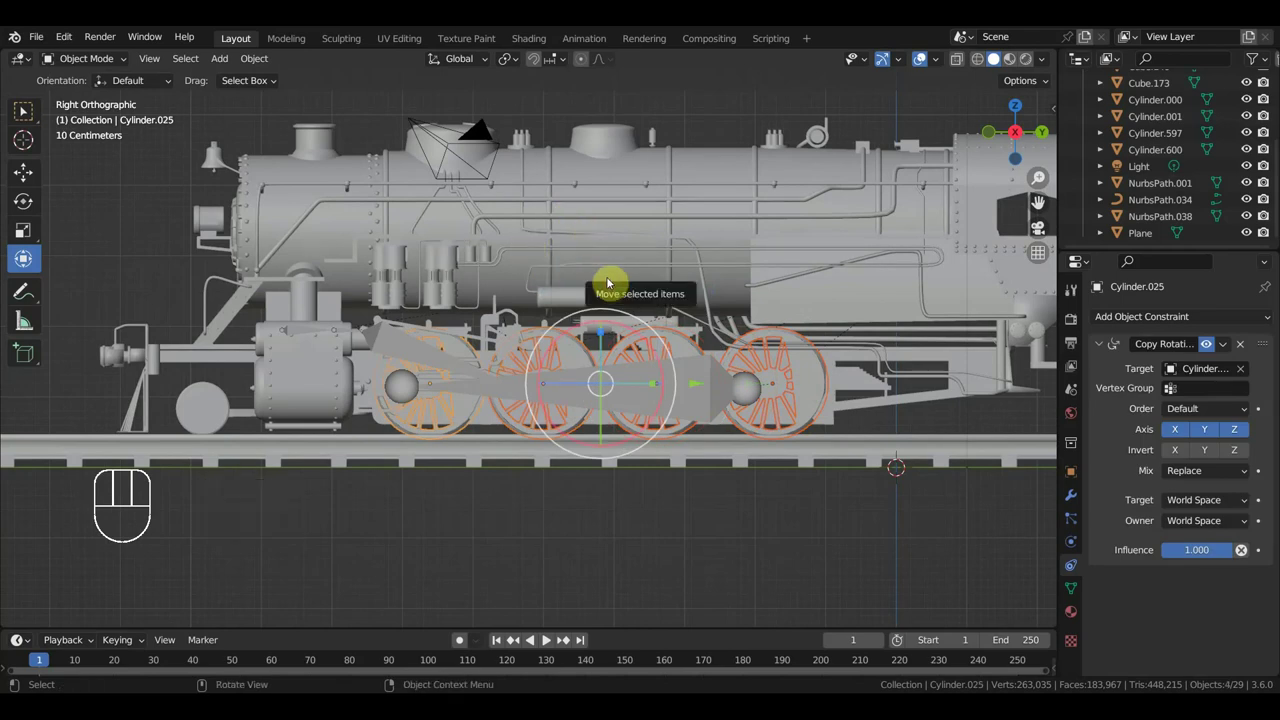
pyautogui.press('alt+p')
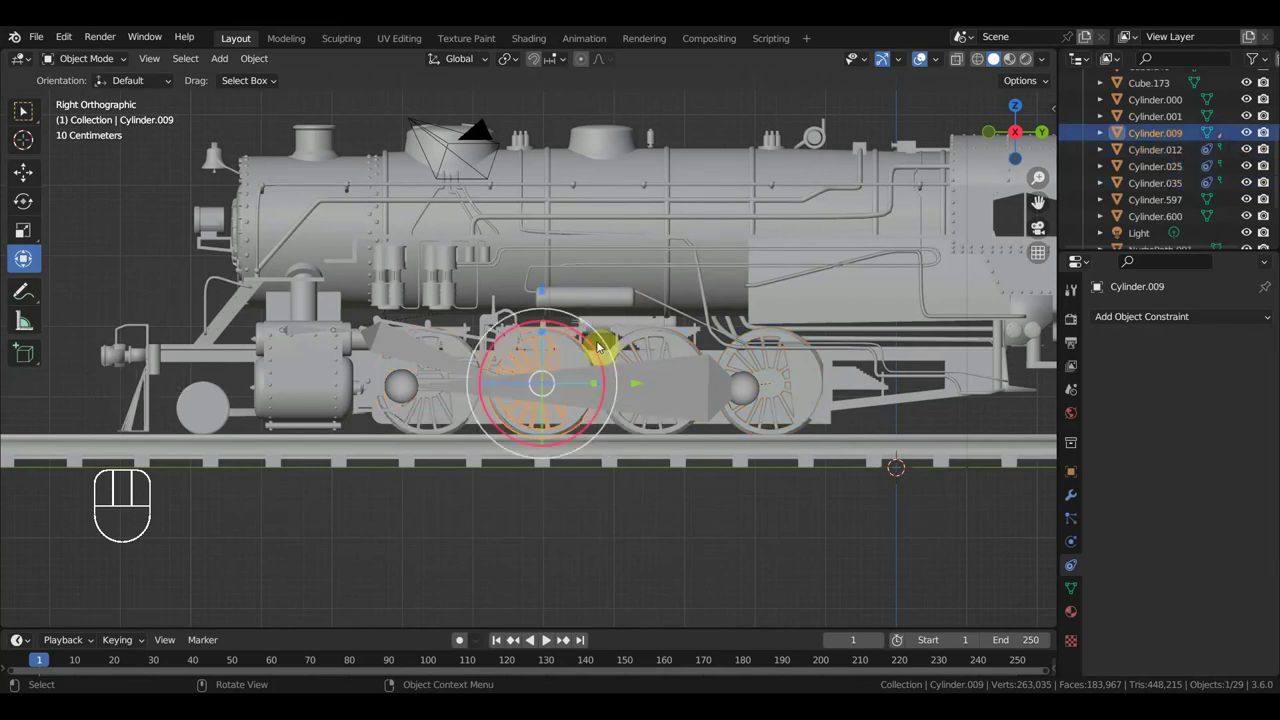
pyautogui.moveTo(608, 344); pyautogui.dragTo(558, 421)
pyautogui.press('ctrl+z')
# - Clear the Armature's parent link again and zoom out to the whole wheel set
pyautogui.click(398, 348)
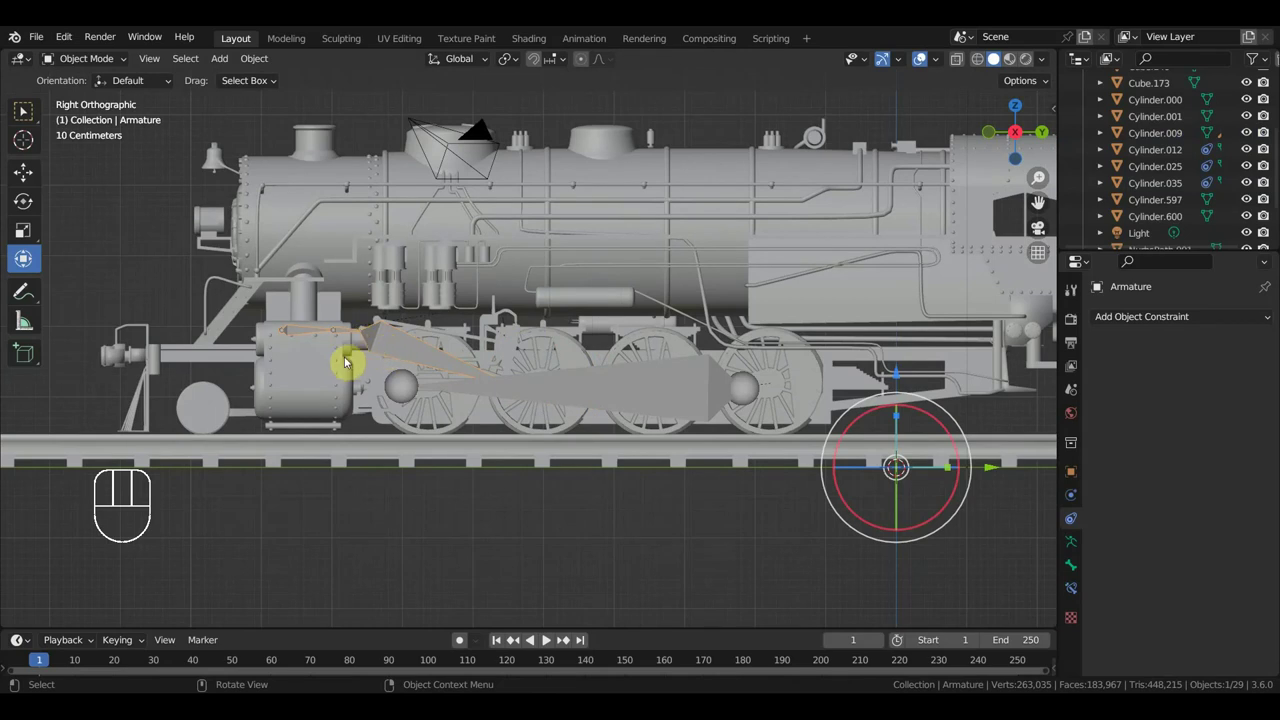
pyautogui.press('alt+p')
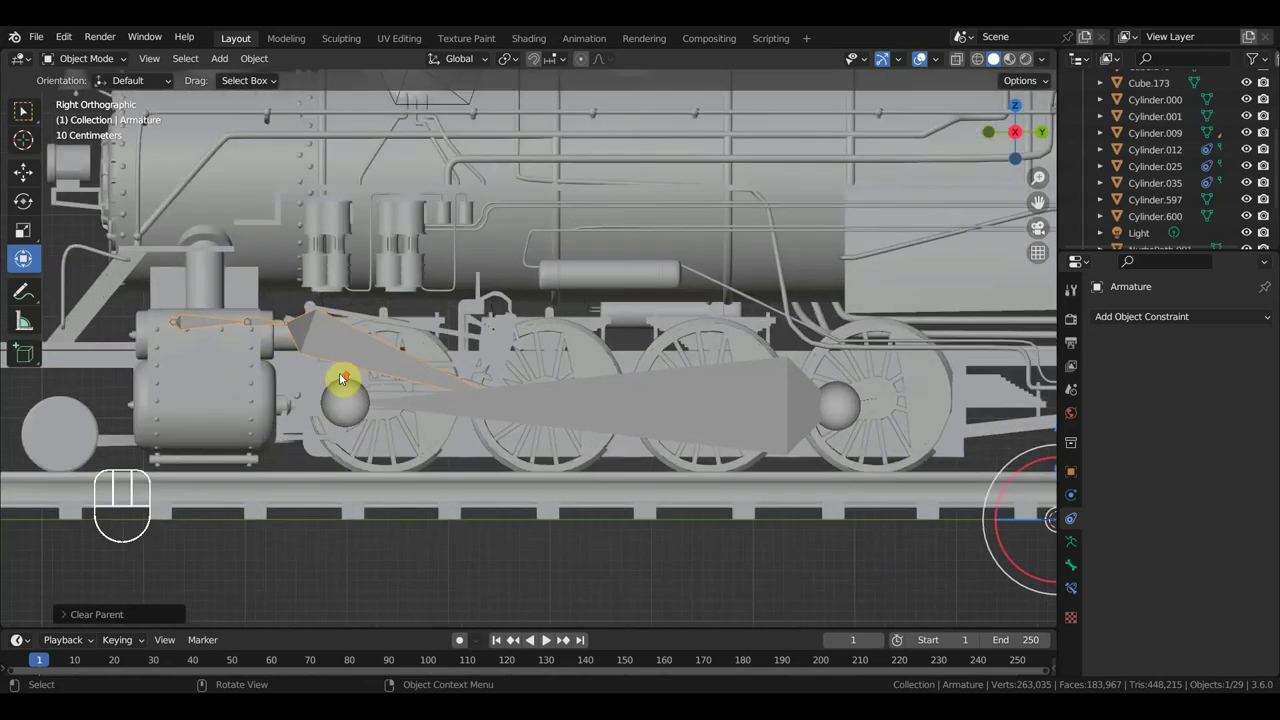
pyautogui.moveTo(317, 355); pyautogui.dragTo(332, 358)
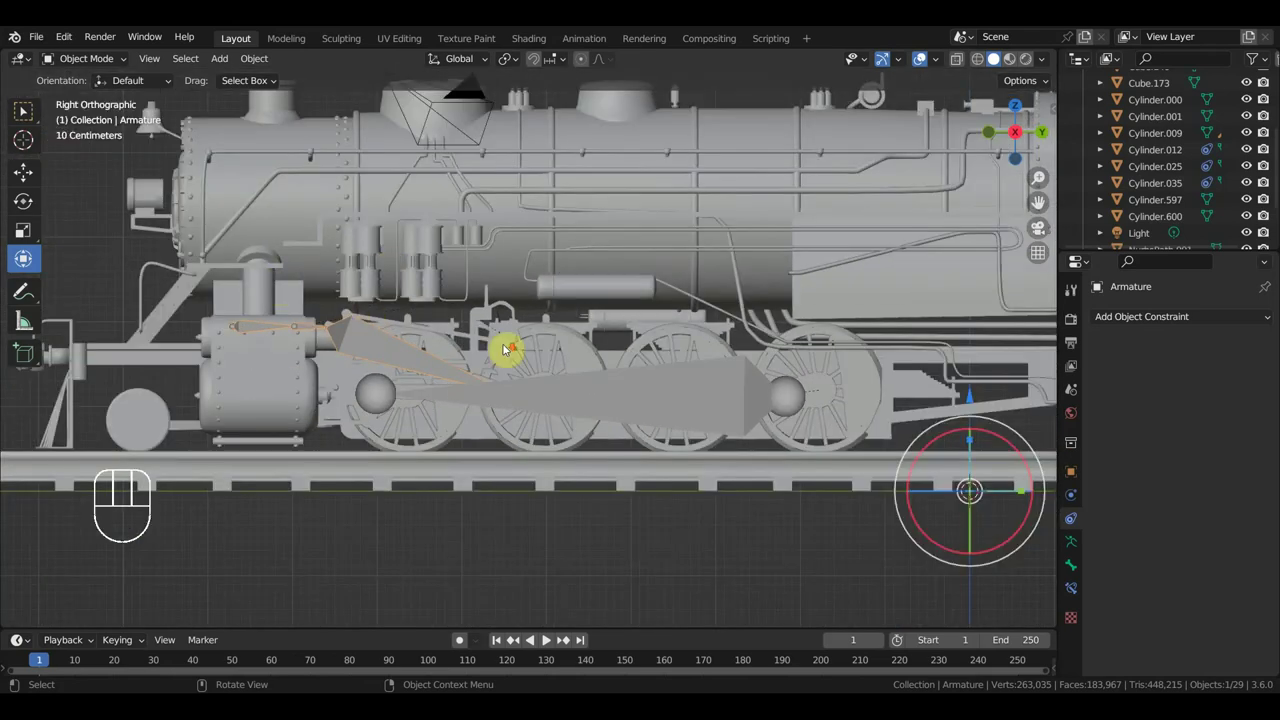
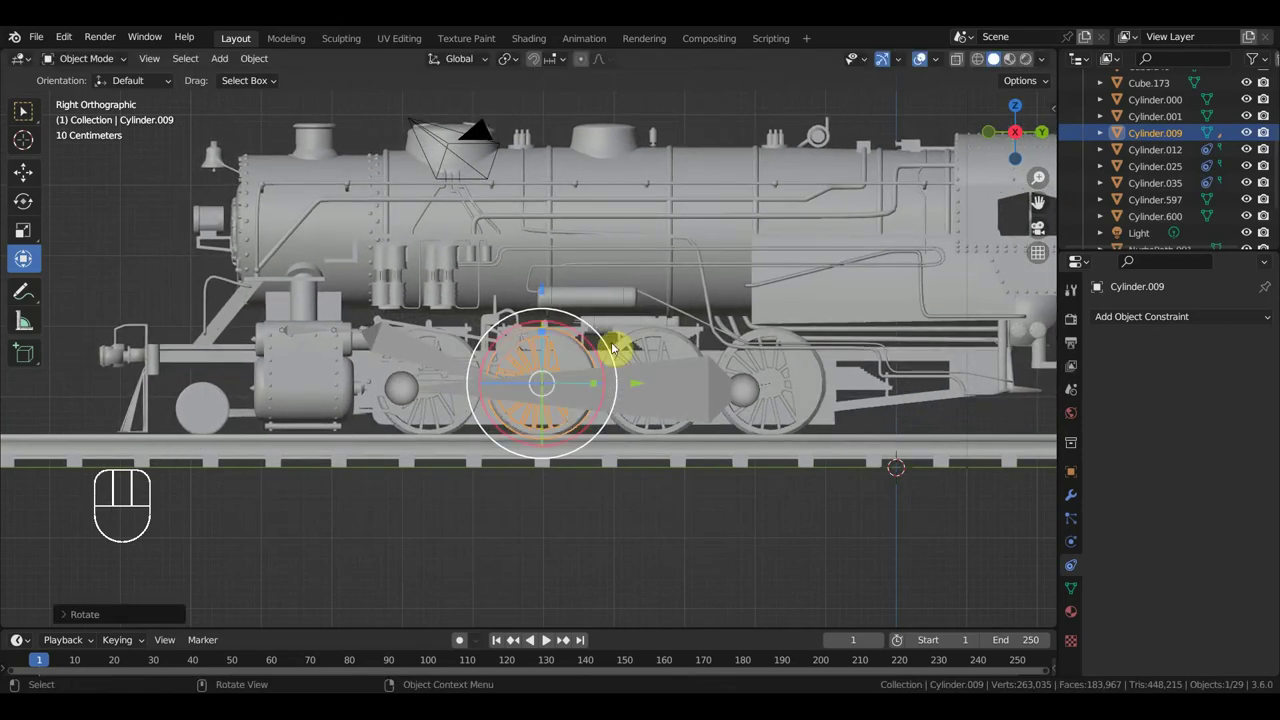
# - Undo the trial spin and bring up the Clear Parent options for body Cube.070
pyautogui.press('ctrl+z')
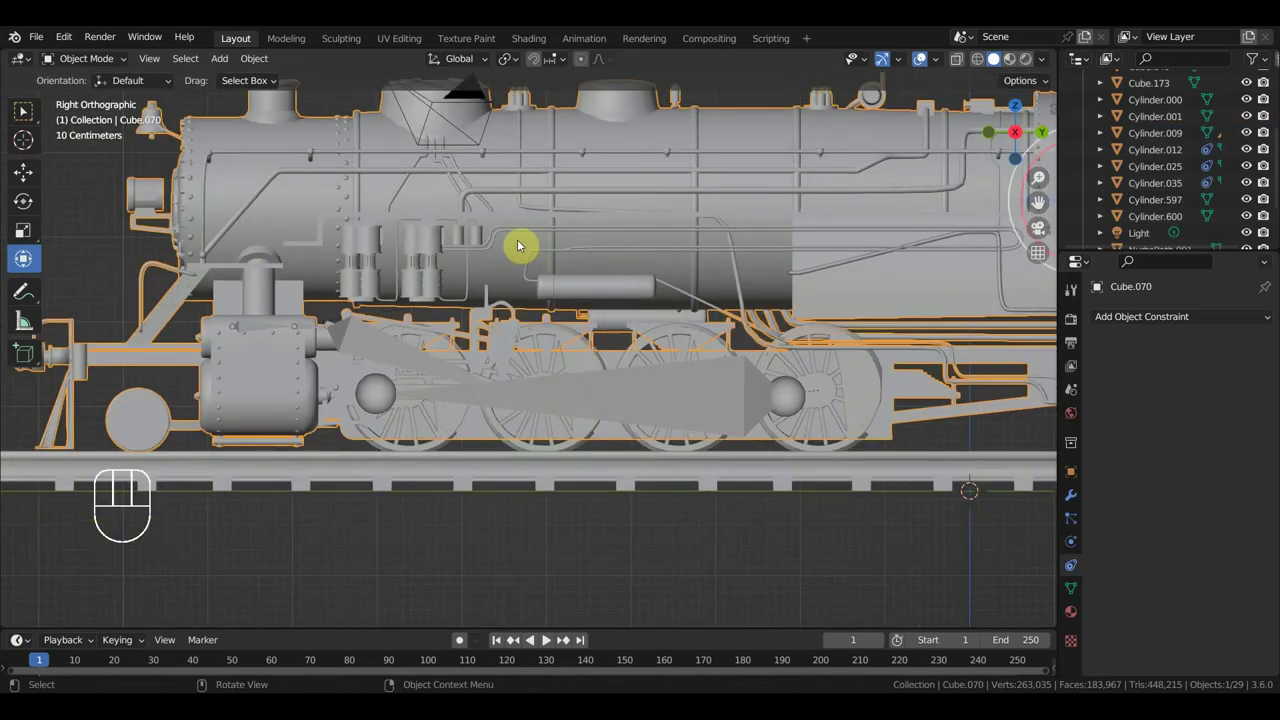
pyautogui.press('alt+p')
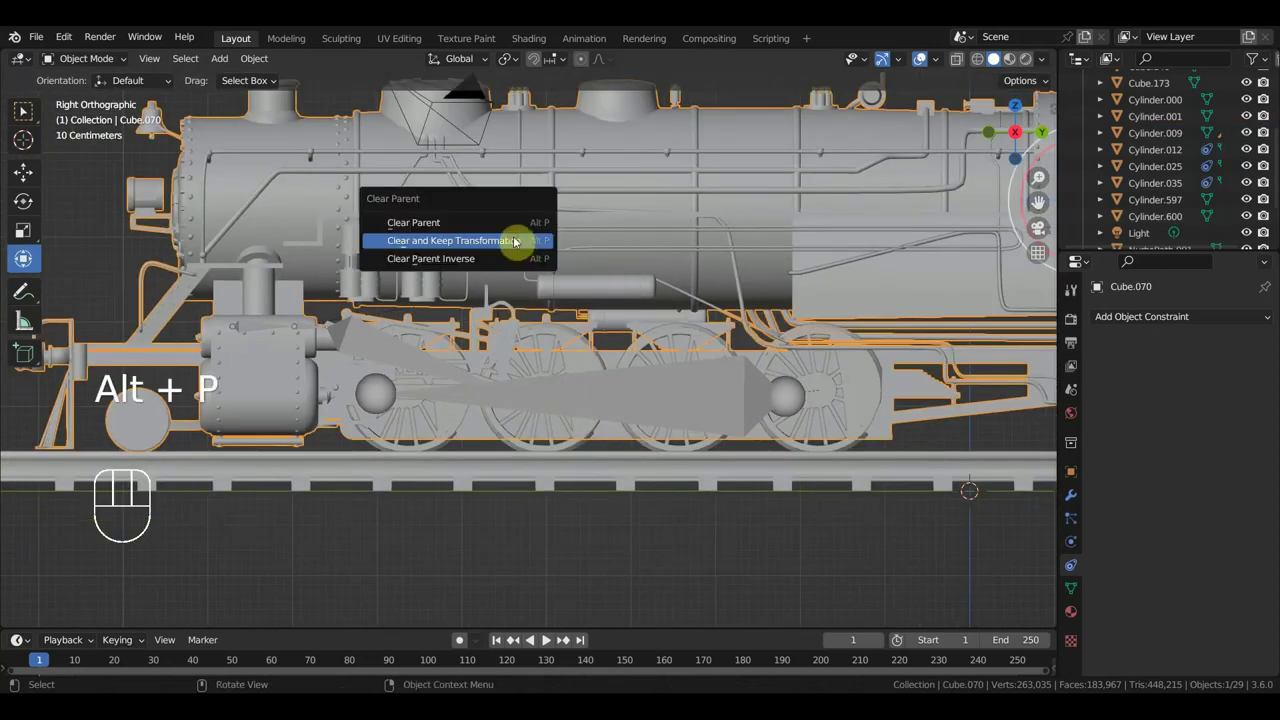
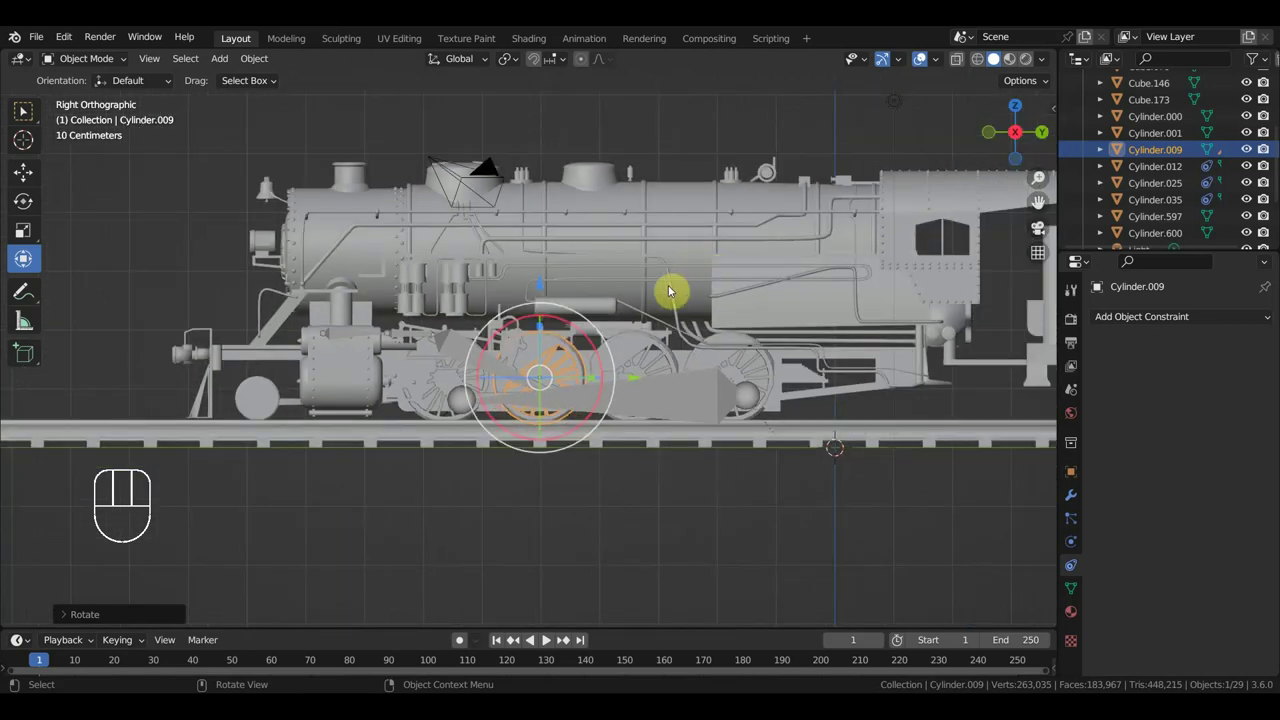
# - Add a controller Empty at the 3D cursor on the track and scale it up to about 2.08
pyautogui.press('shift+a')
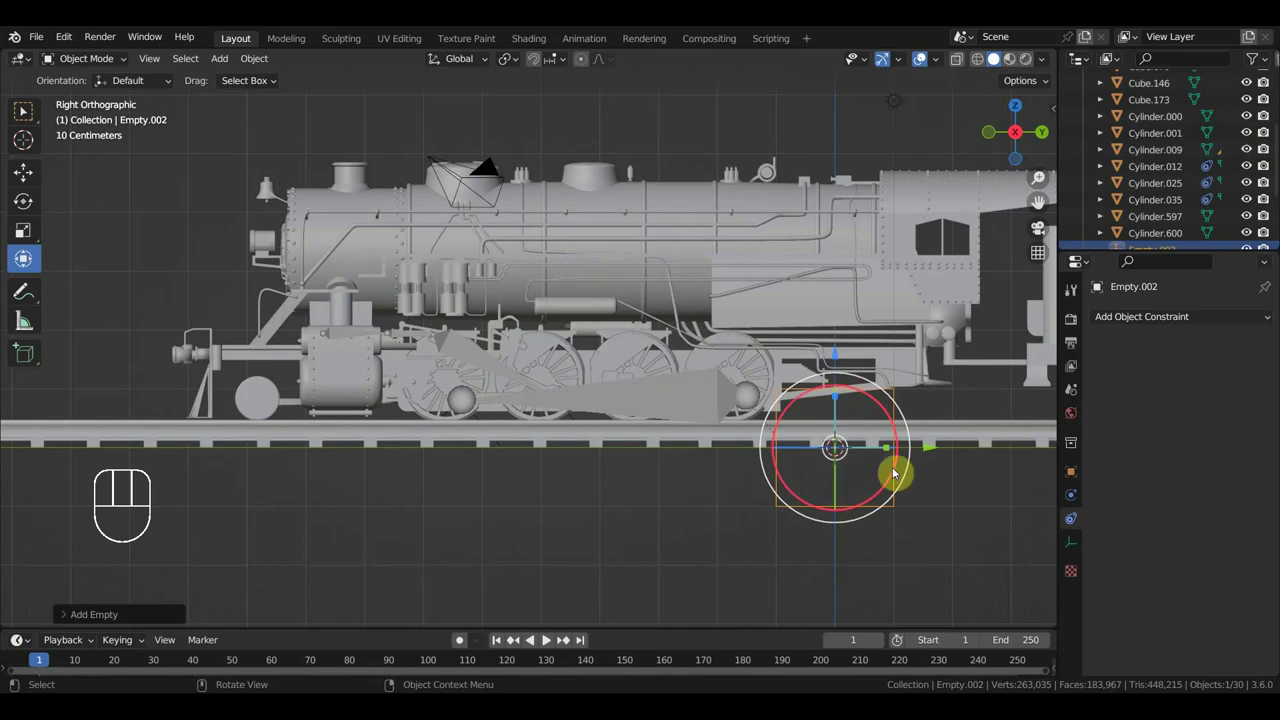
pyautogui.press('s')
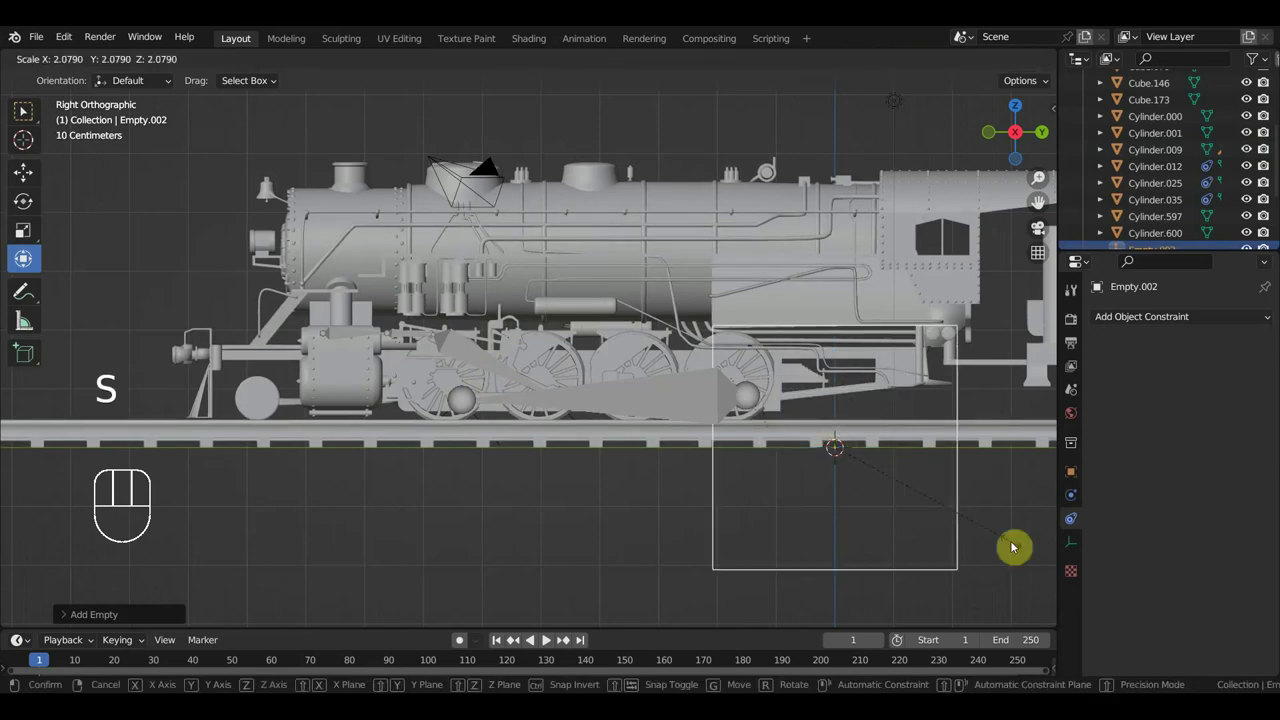
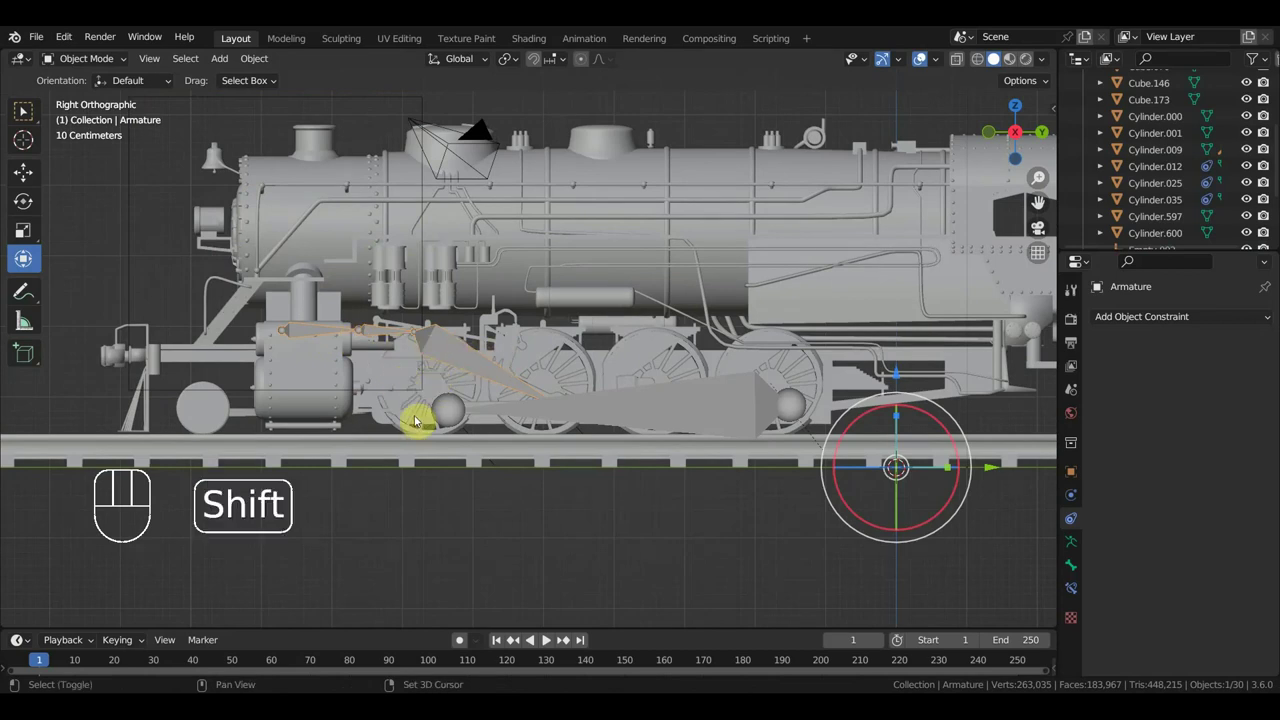
pyautogui.click(420, 435)
pyautogui.click(590, 359)
# - Parent the four driving wheel cylinders to controller Empty.002 as Object
pyautogui.click(695, 352)
pyautogui.click(823, 376)
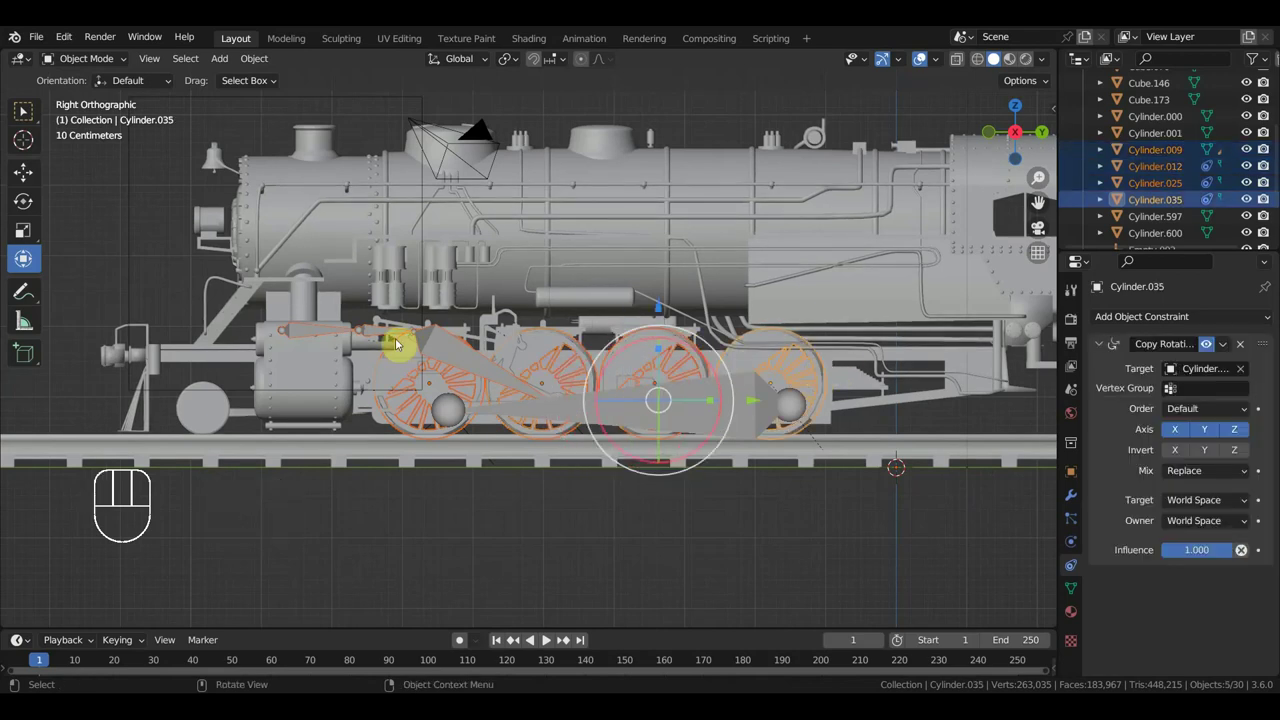
pyautogui.click(299, 249)
pyautogui.press('ctrl+p')
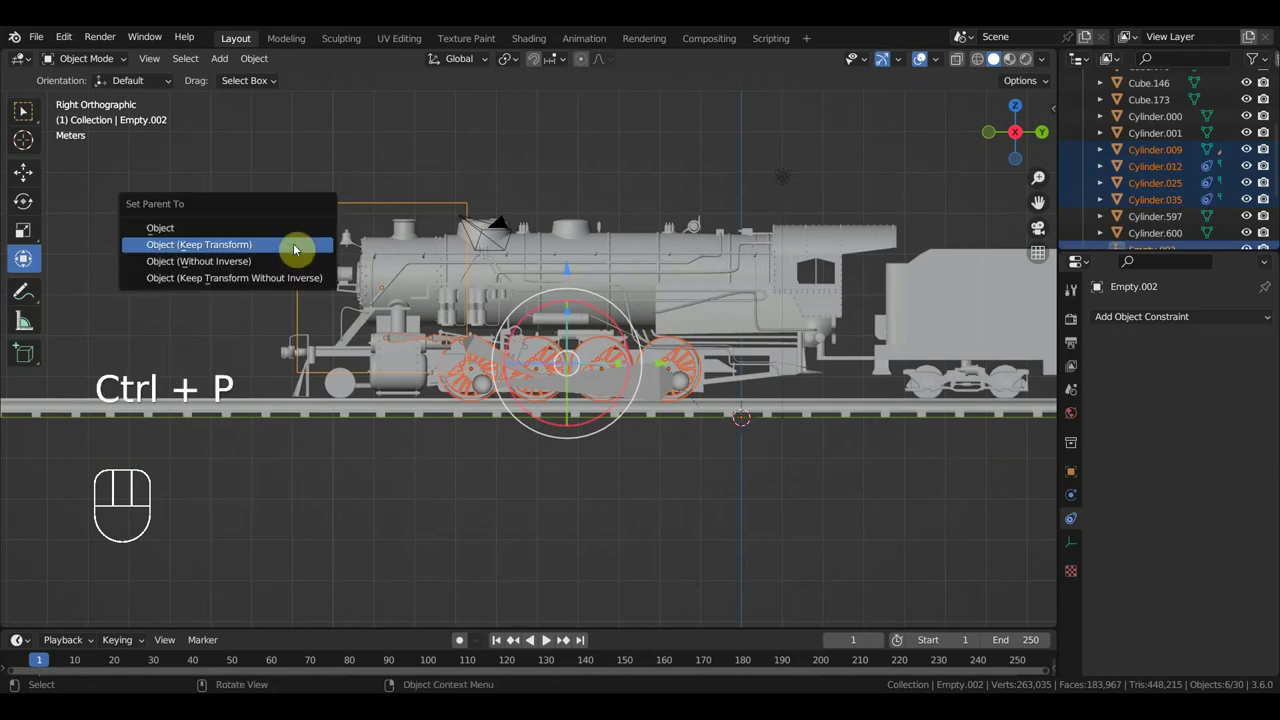
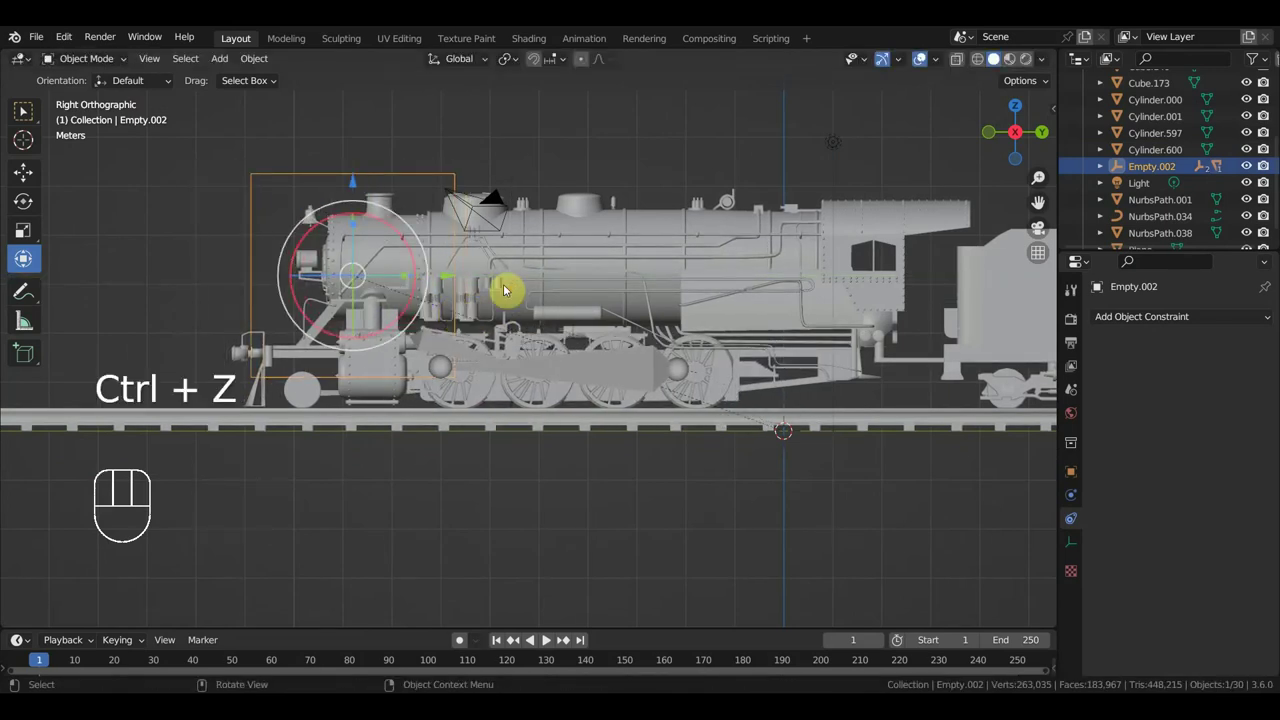
# - Parent the locomotive body to controller Empty.002 as Object
pyautogui.click(599, 205)
pyautogui.click(430, 148)
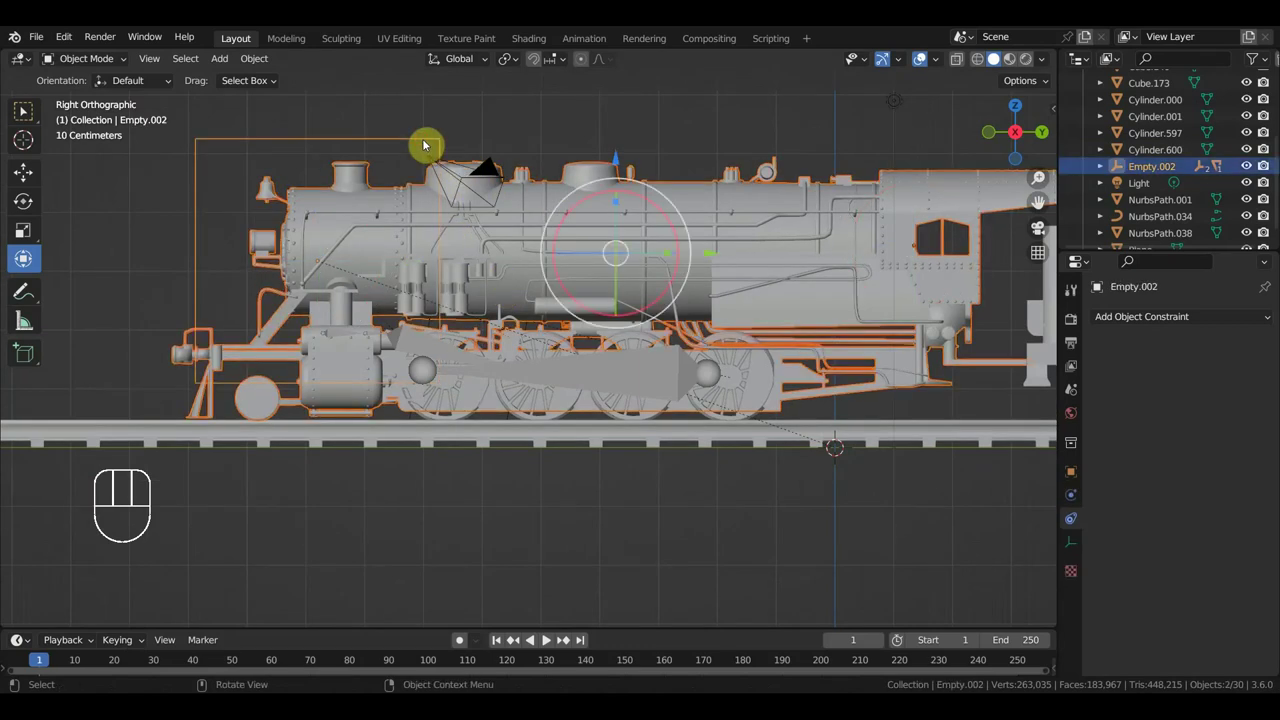
pyautogui.press('ctrl+p')
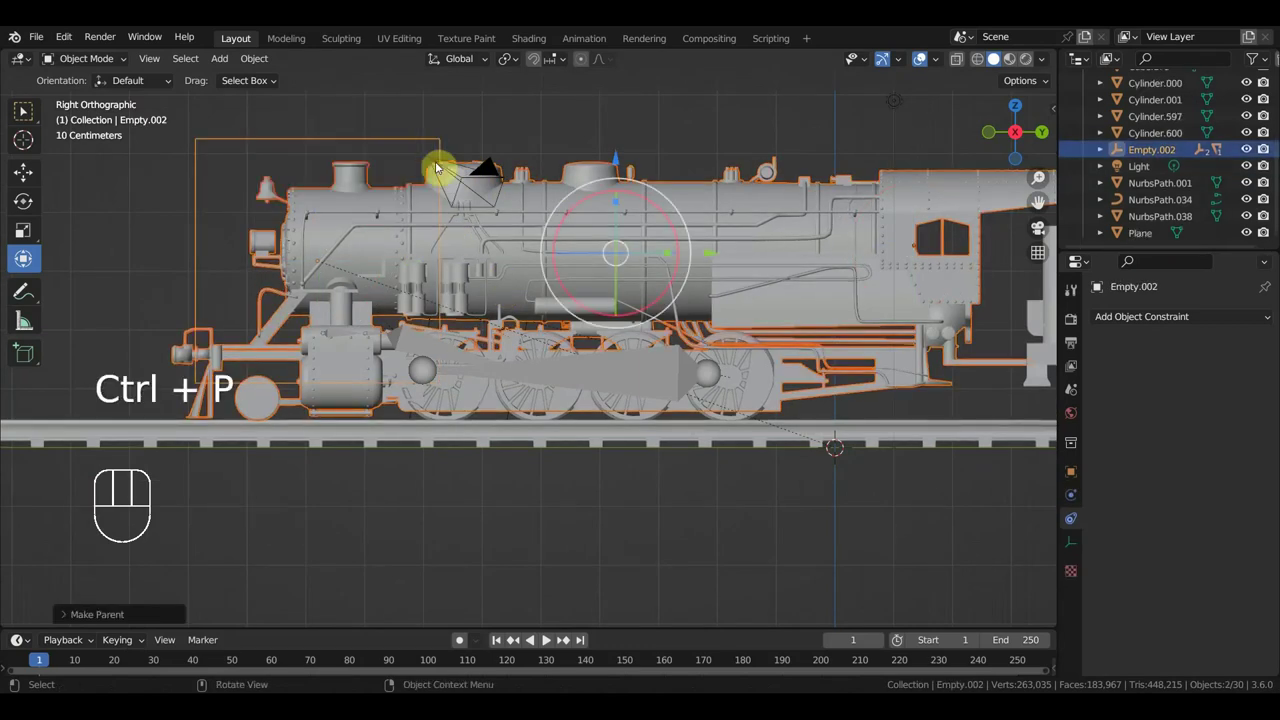
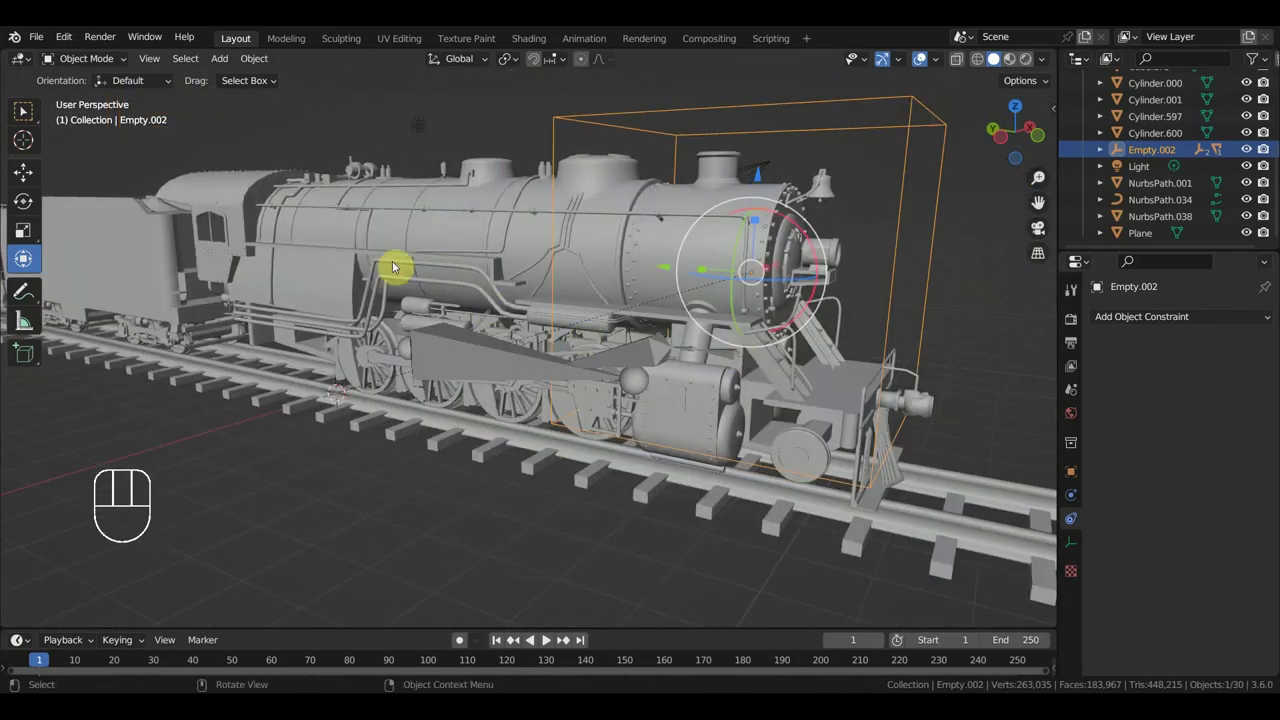
pyautogui.click(380, 272)
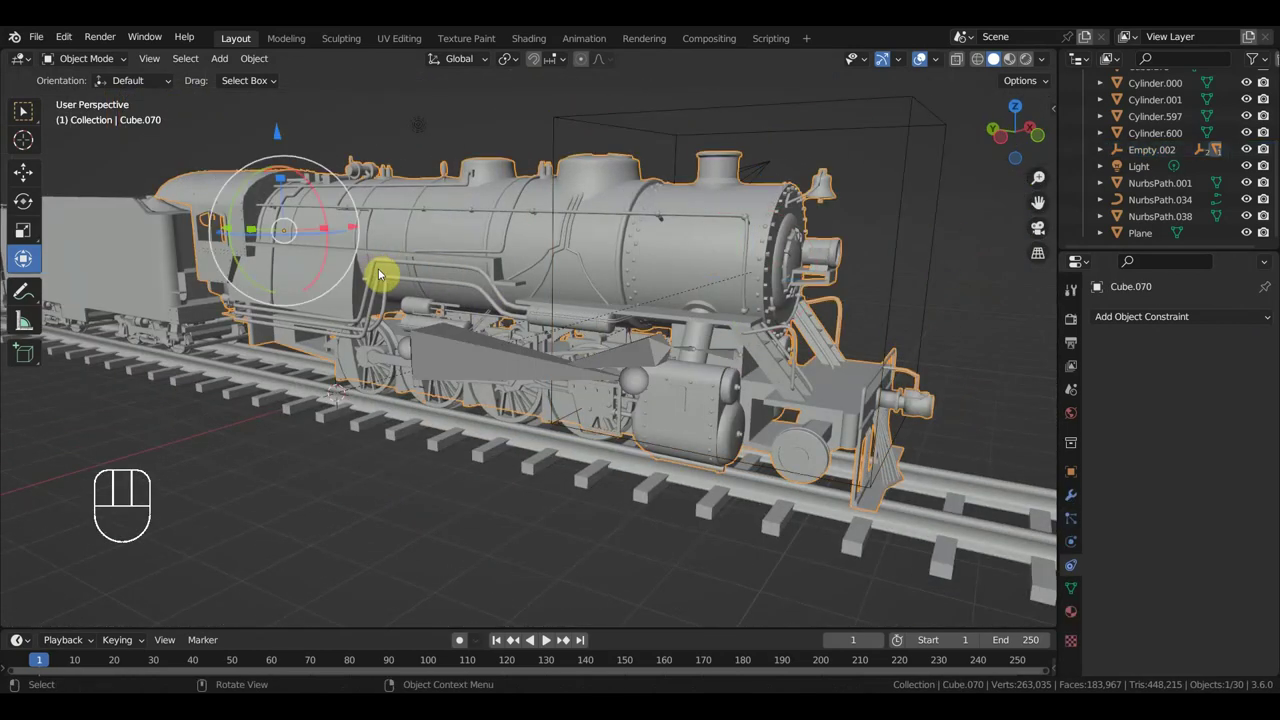
pyautogui.click(419, 288)
pyautogui.click(437, 272)
pyautogui.moveTo(441, 273); pyautogui.dragTo(704, 294)
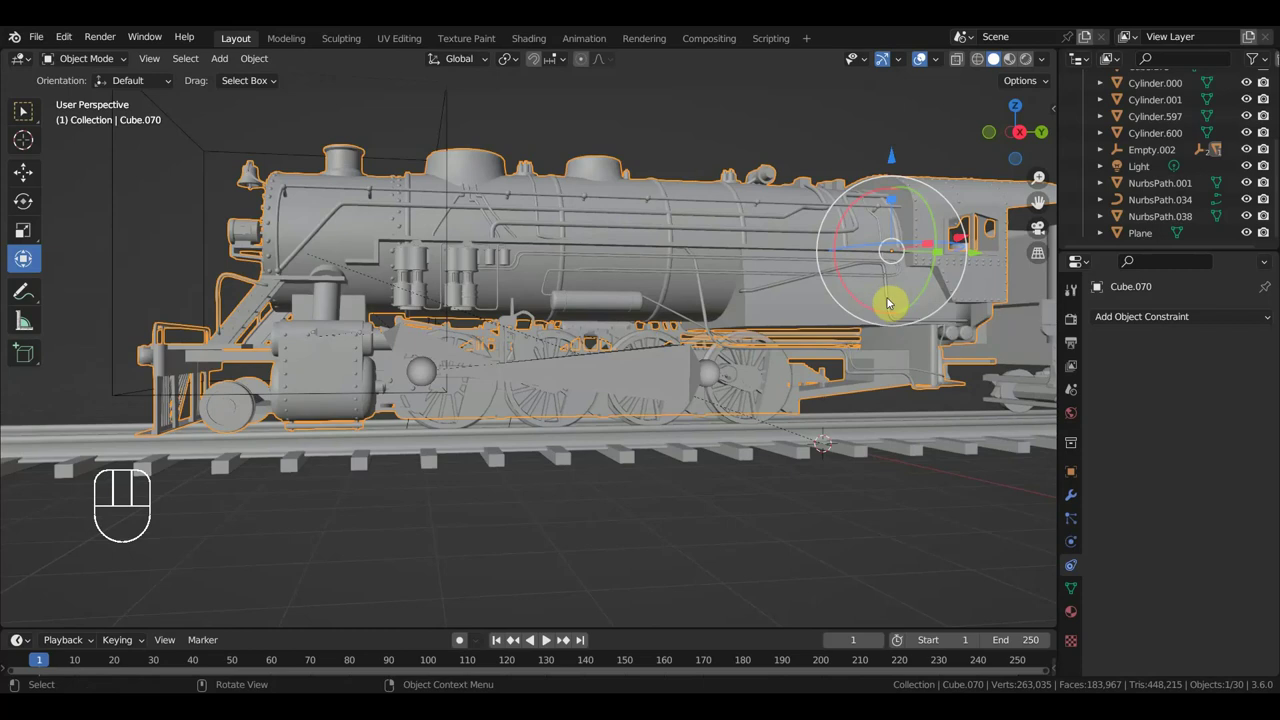
pyautogui.click(892, 304)
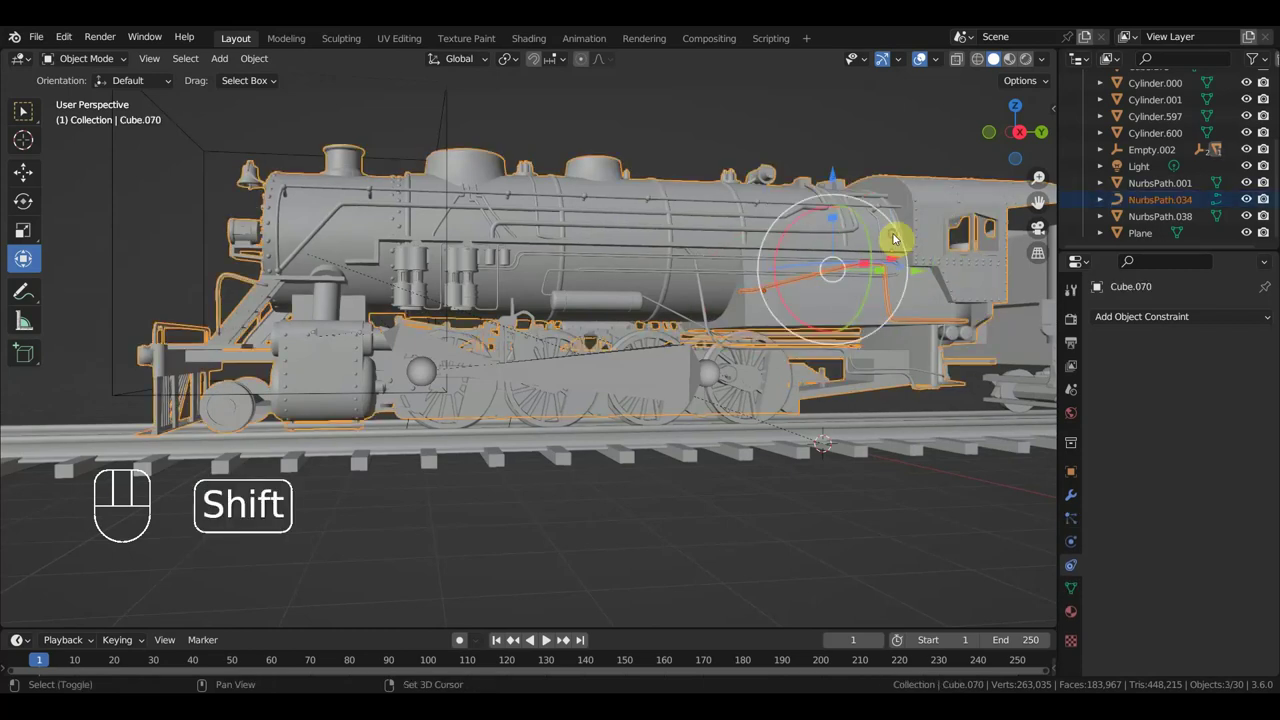
pyautogui.press('ctrl+j')
pyautogui.press('KP_3')
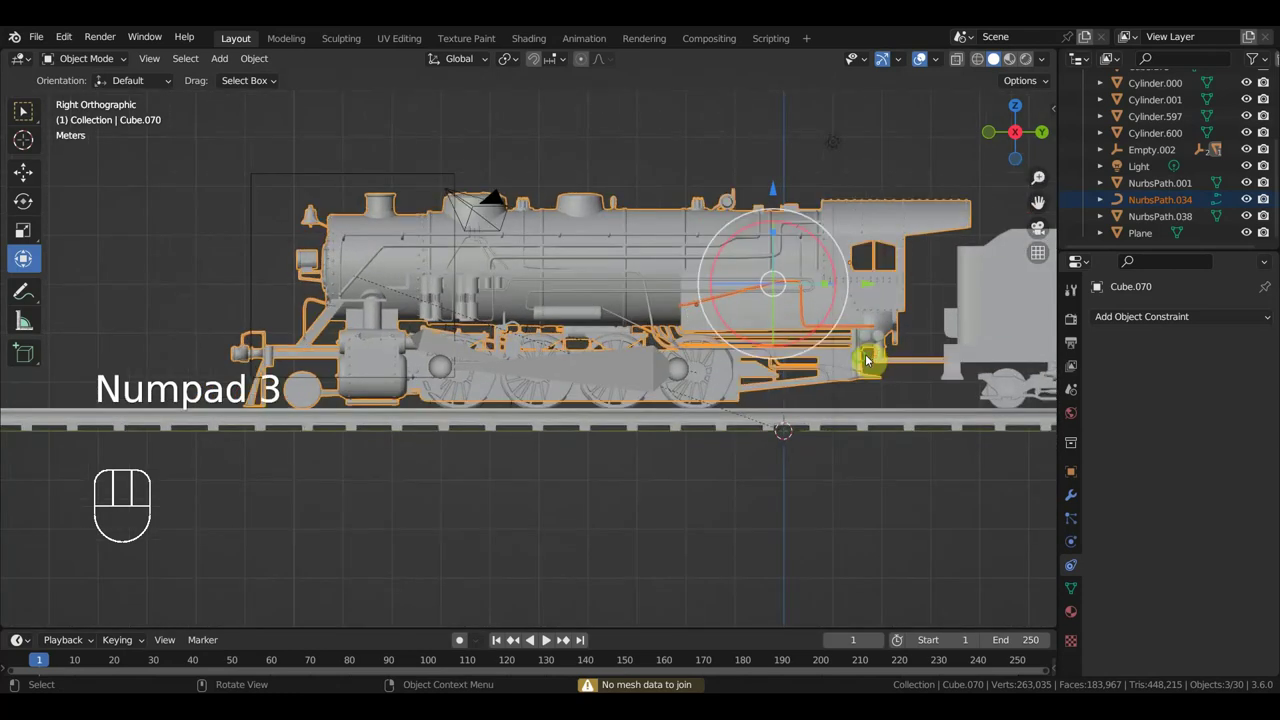
pyautogui.moveTo(829, 366); pyautogui.dragTo(588, 381)
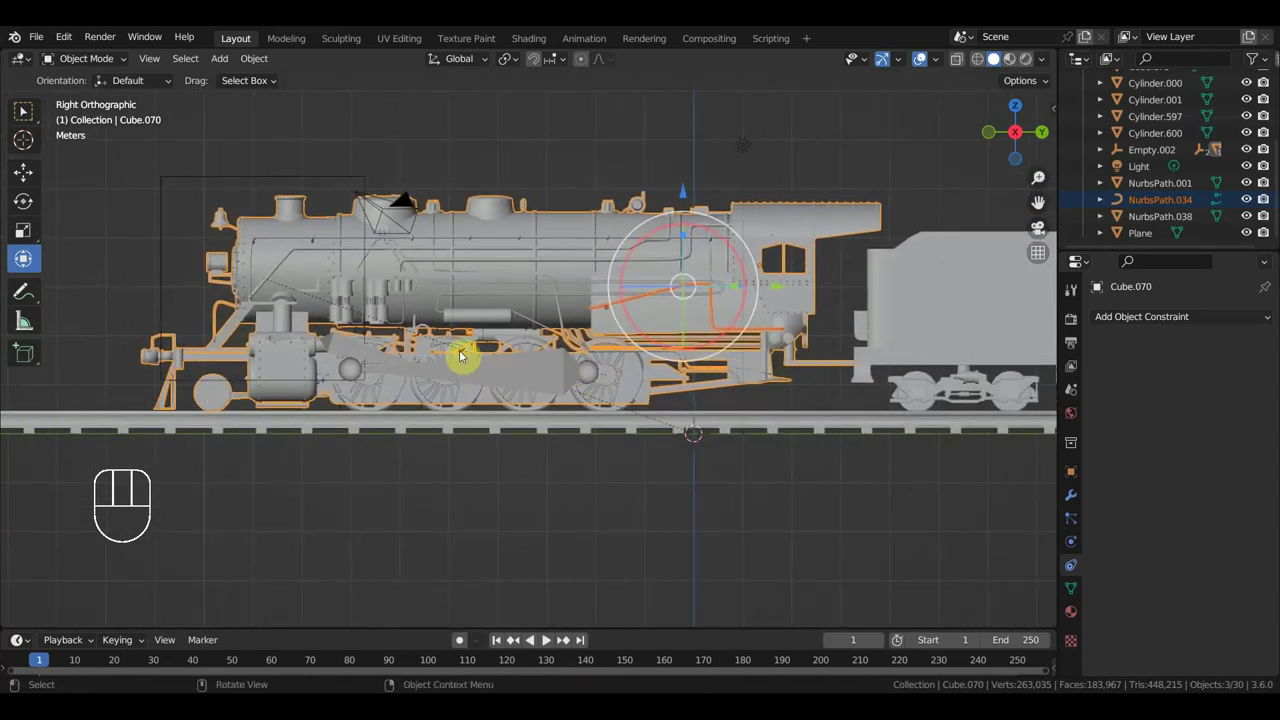
pyautogui.click(465, 346)
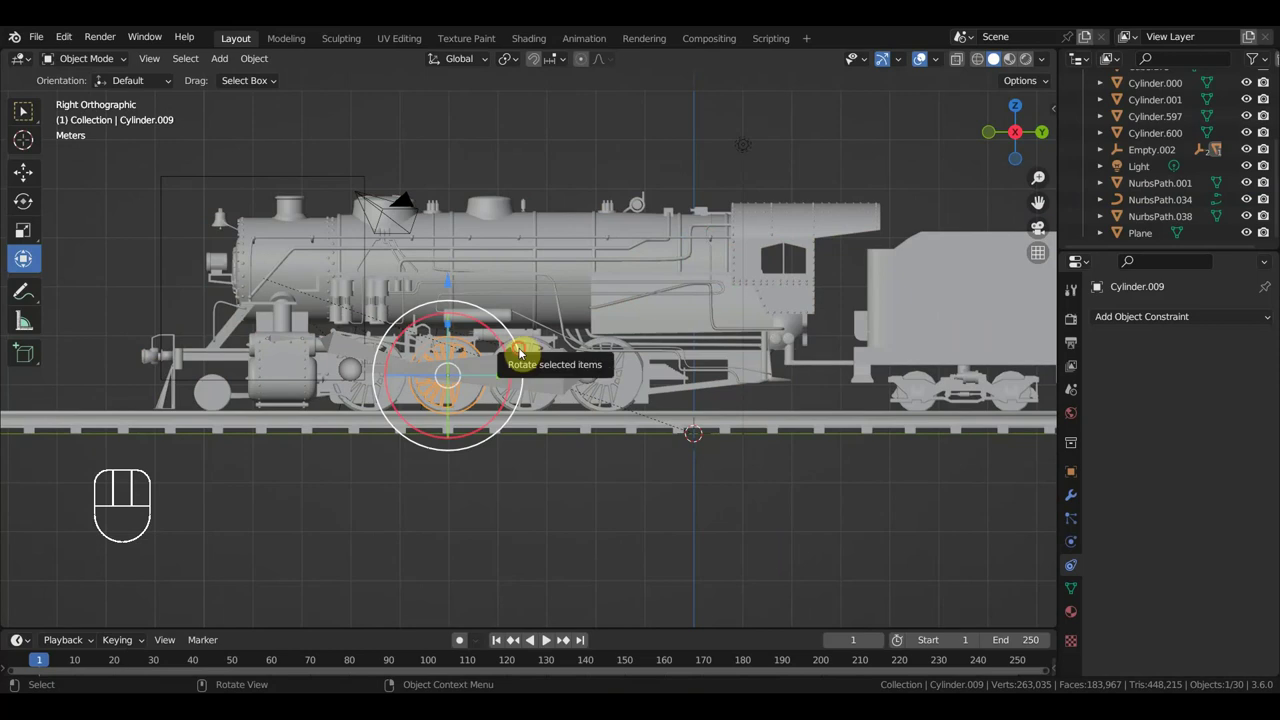
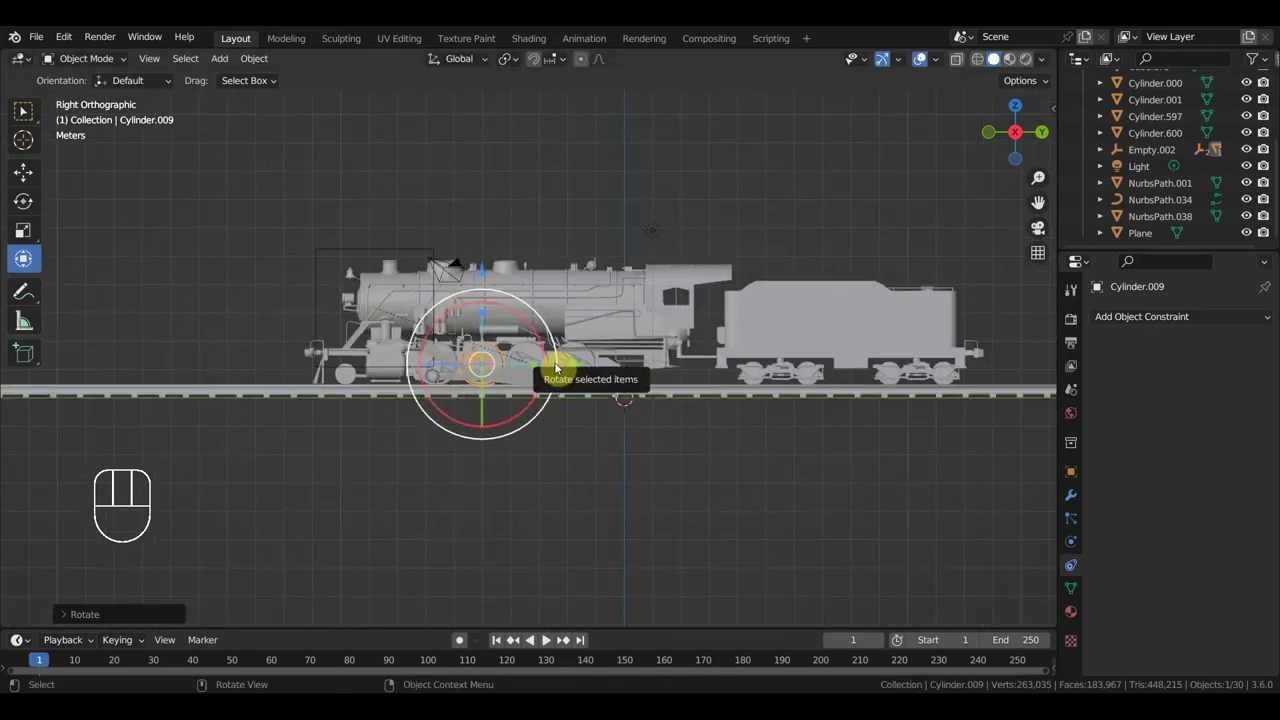
# - Trial-rotate front driving wheel Cylinder.009, then undo the test turns
pyautogui.moveTo(648, 403); pyautogui.dragTo(610, 358)
pyautogui.moveTo(620, 374); pyautogui.dragTo(638, 393)
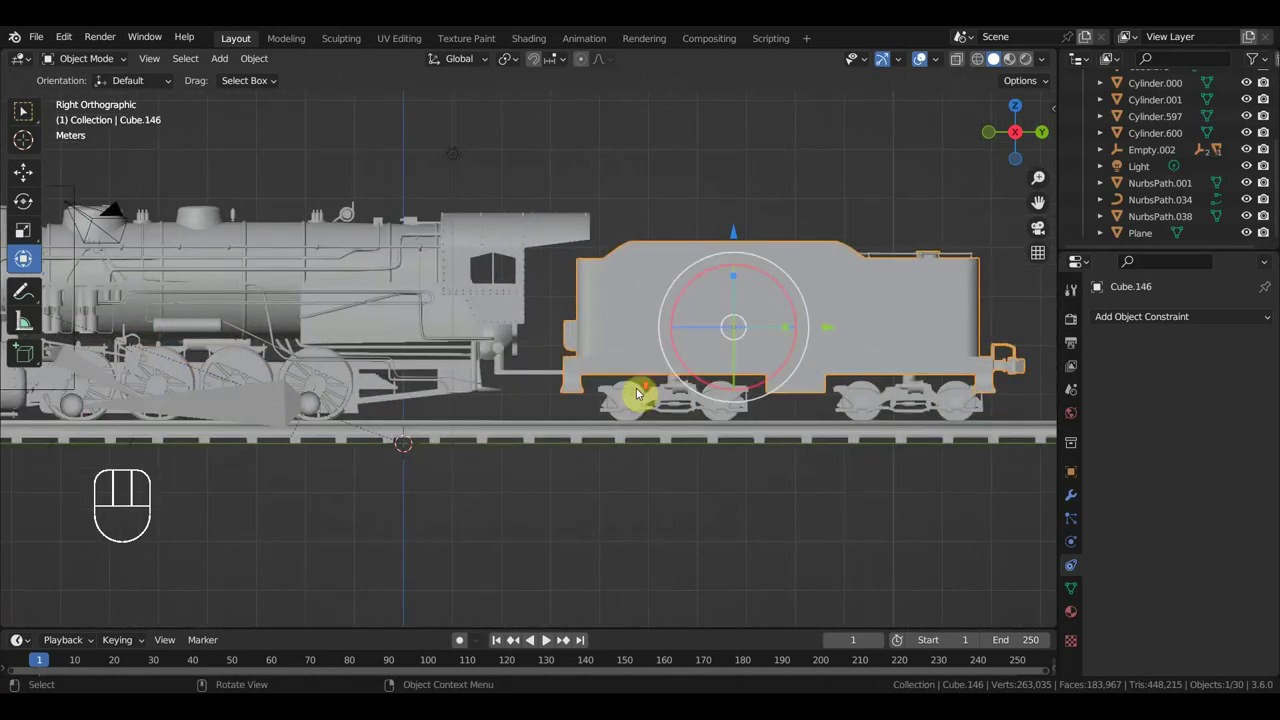
pyautogui.press('ctrl+z')
pyautogui.press('ctrl+z')
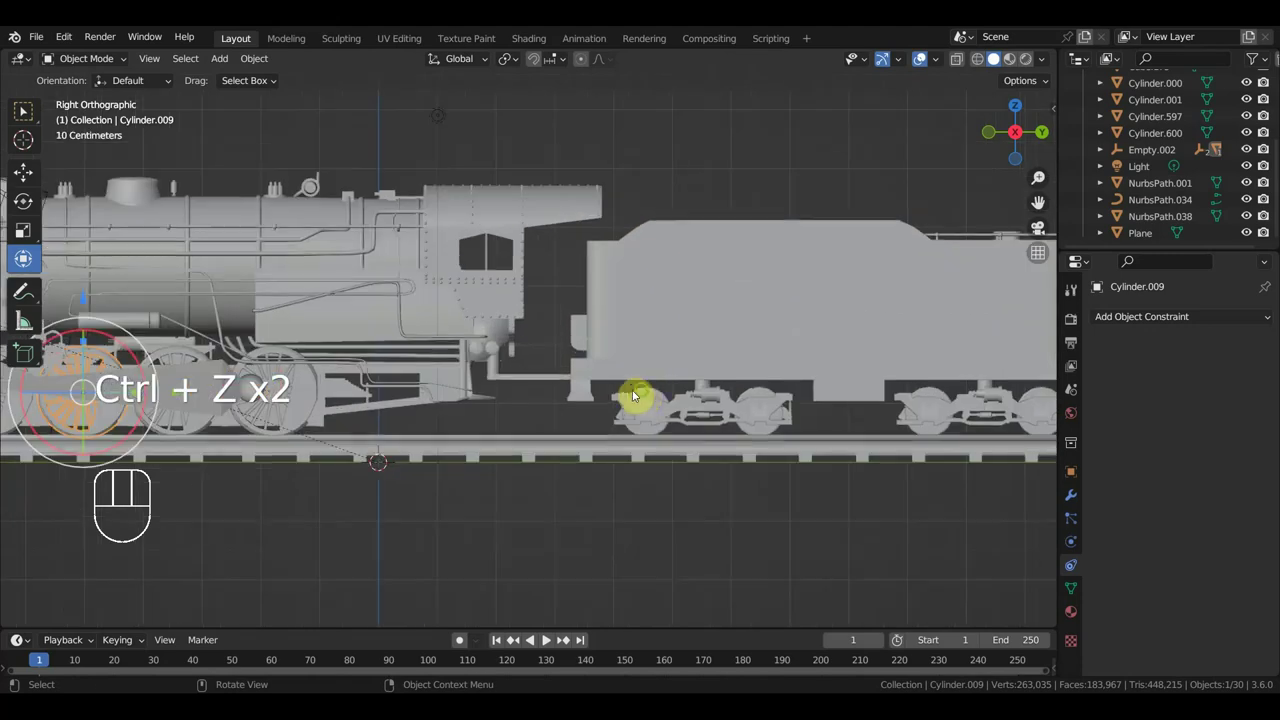
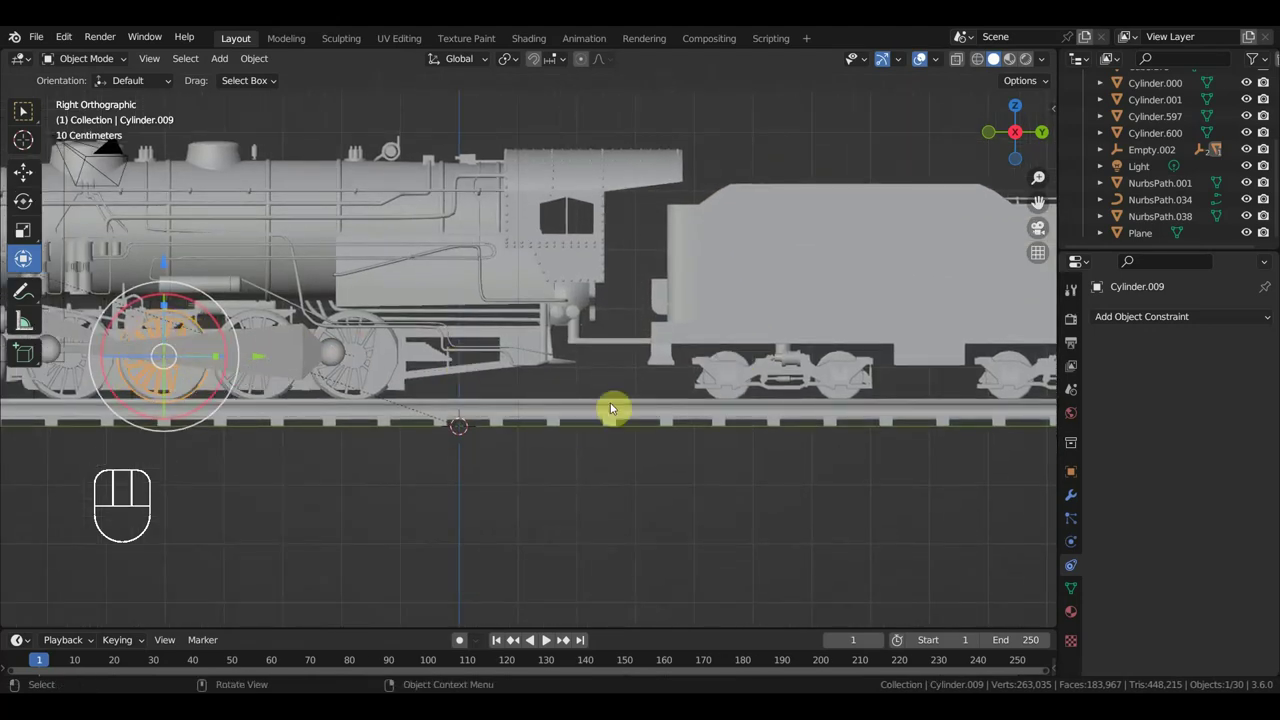
# - Select leading tender wheel Cylinder.600, undo a stray change, then select the next tender wheel Cylinder.597
pyautogui.click(748, 357)
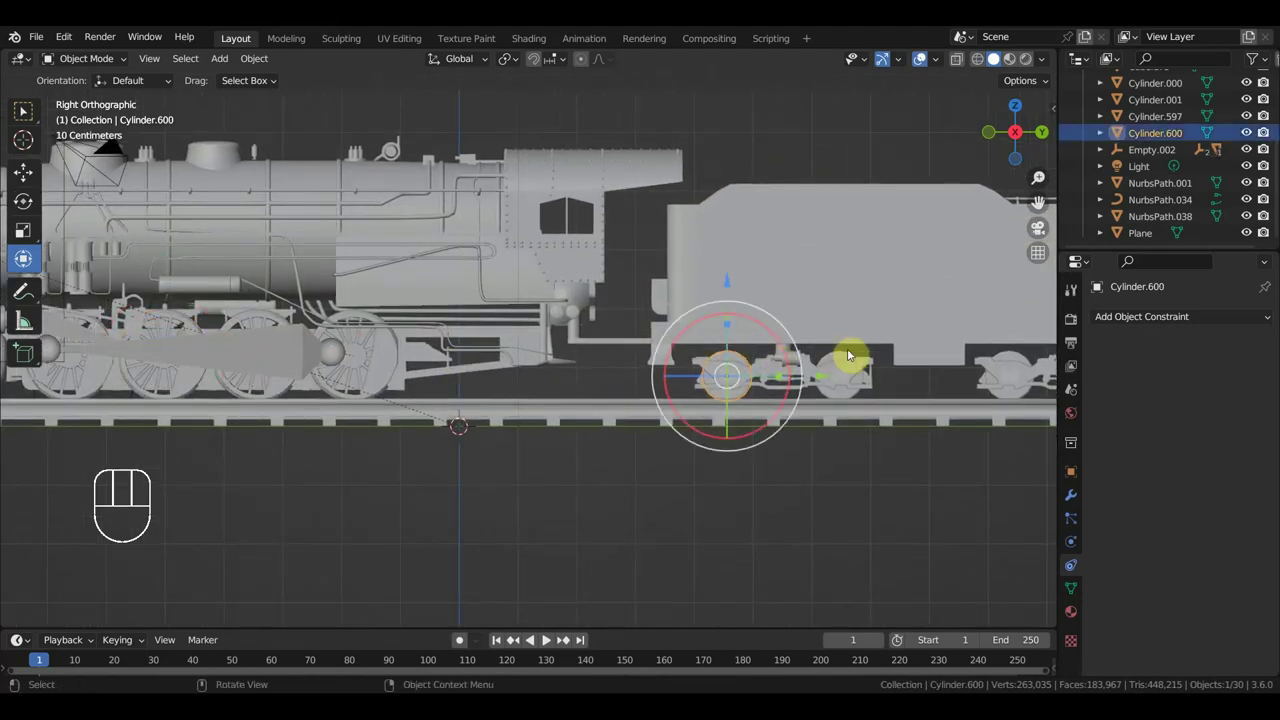
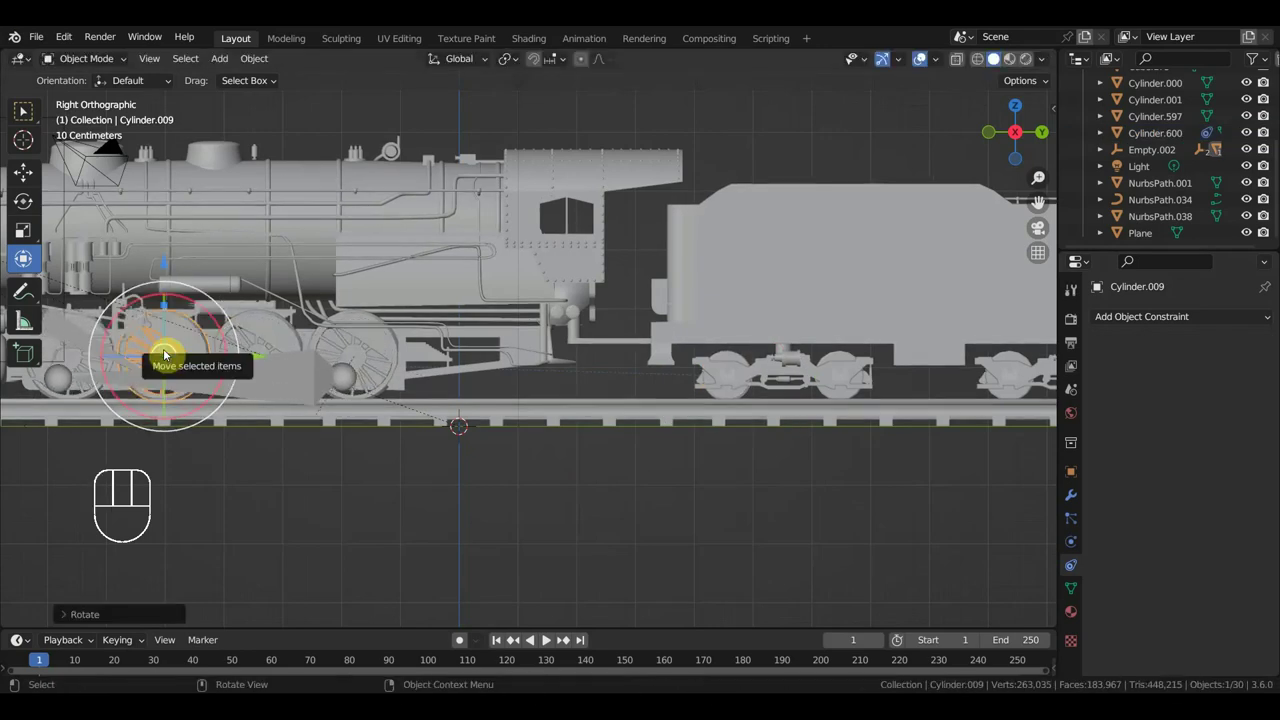
pyautogui.press('ctrl+z')
pyautogui.moveTo(706, 468); pyautogui.dragTo(511, 443)
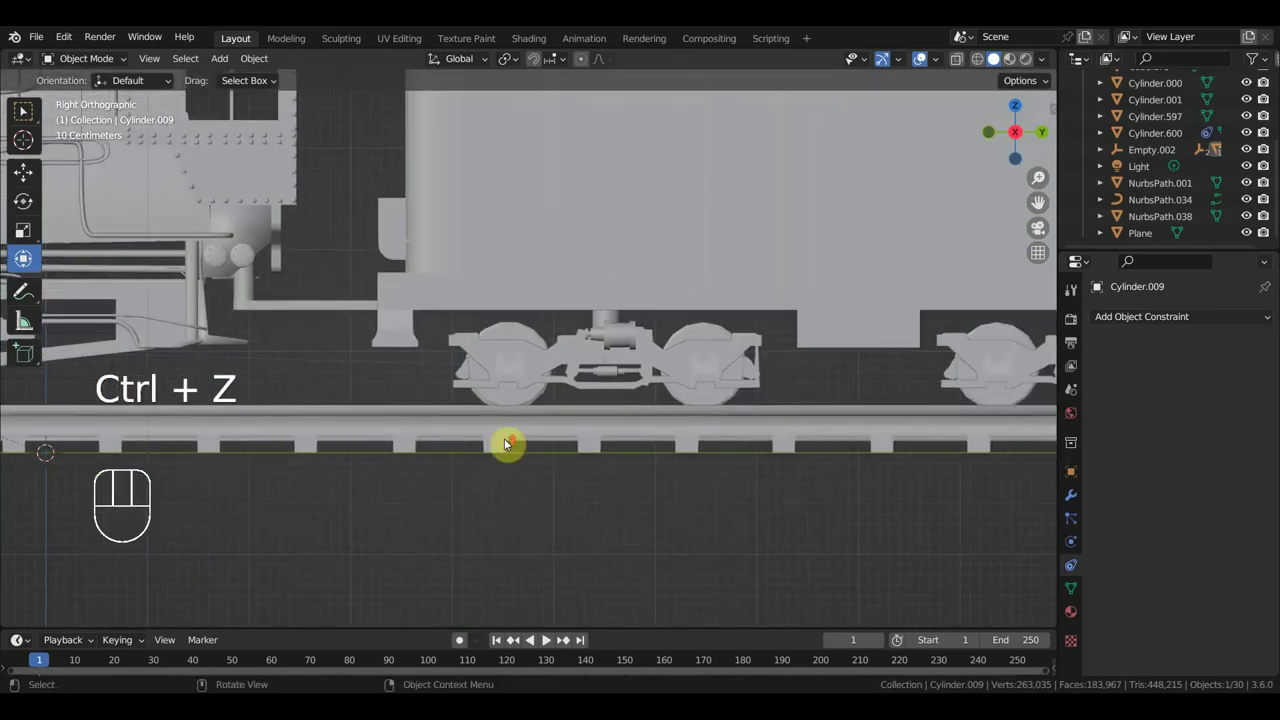
pyautogui.click(536, 331)
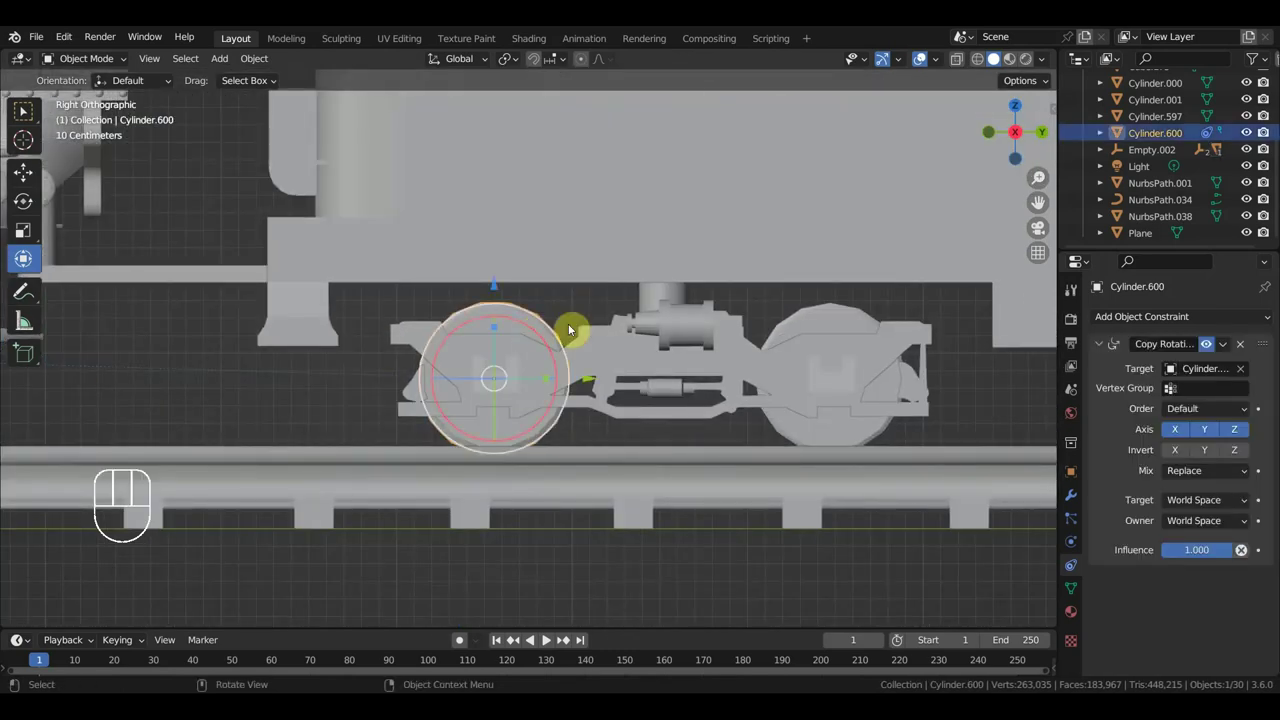
pyautogui.click(826, 325)
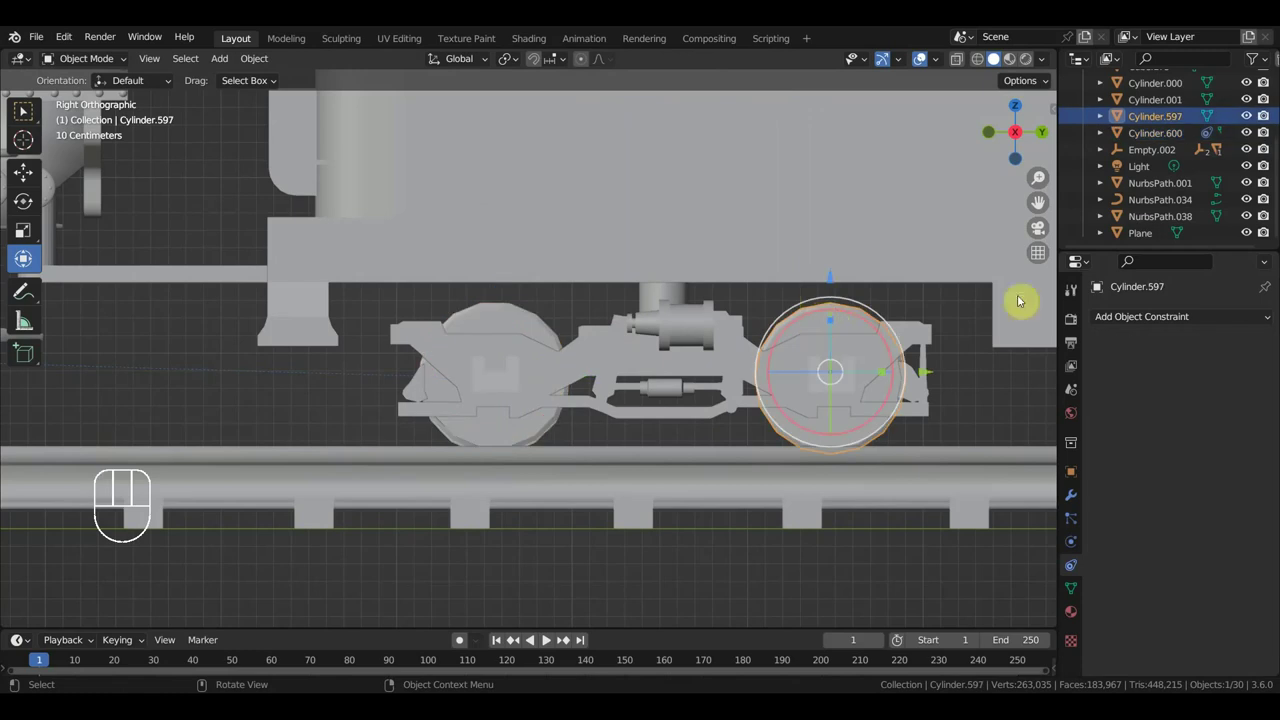
# - Give tender wheels, ending with Cylinder.001, Copy Rotation constraints targeting the driving wheel cylinder
pyautogui.moveTo(1164, 322); pyautogui.dragTo(1070, 386)
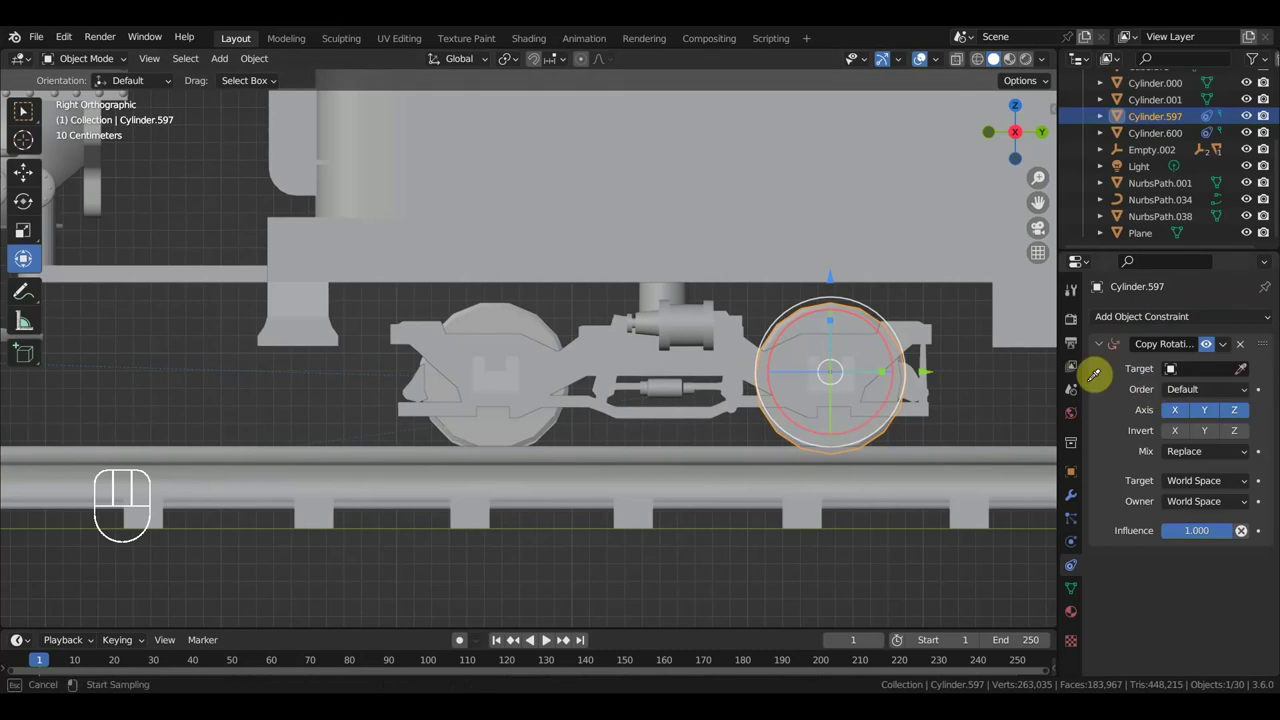
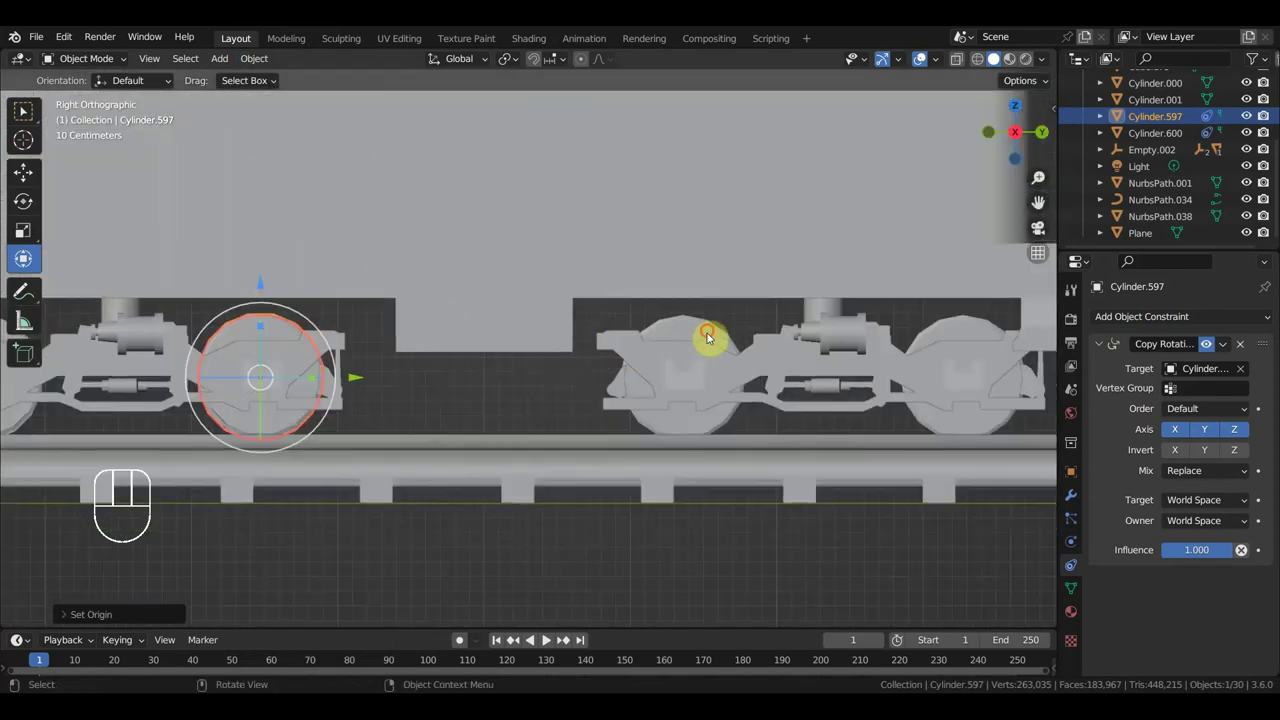
pyautogui.moveTo(1144, 317); pyautogui.dragTo(1033, 386)
pyautogui.click(1241, 371)
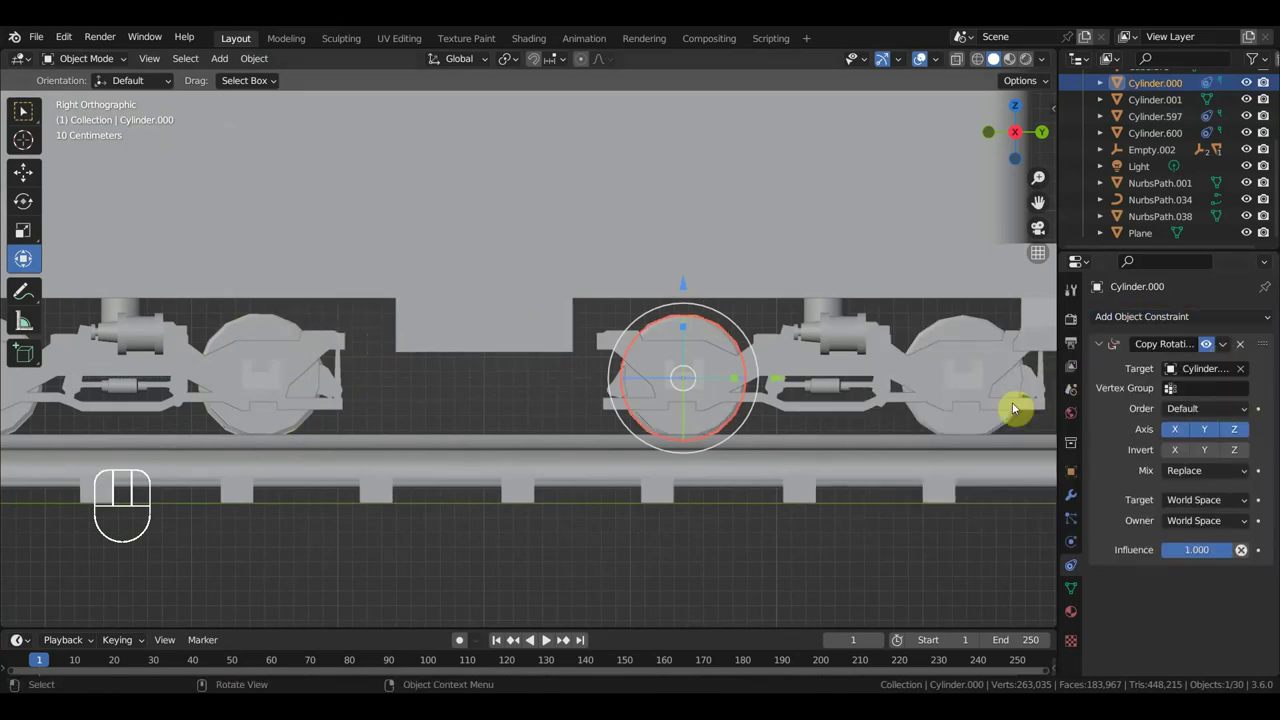
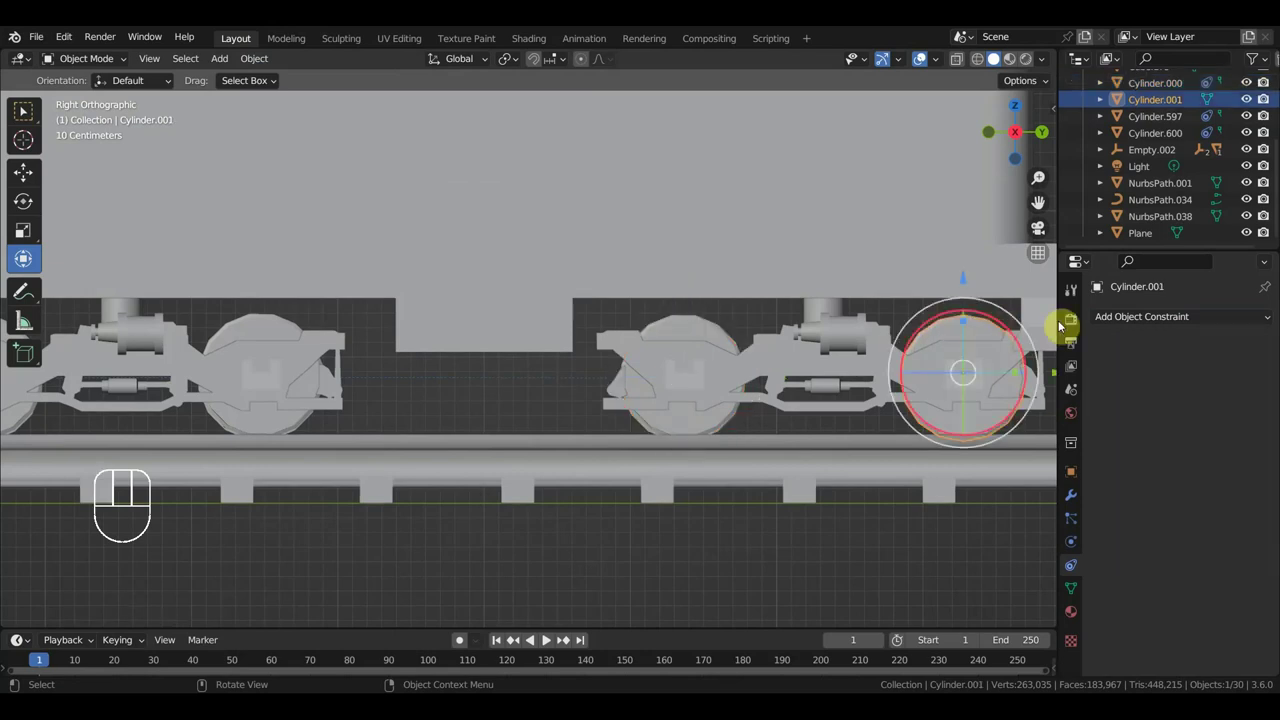
pyautogui.moveTo(1136, 326); pyautogui.dragTo(1030, 382)
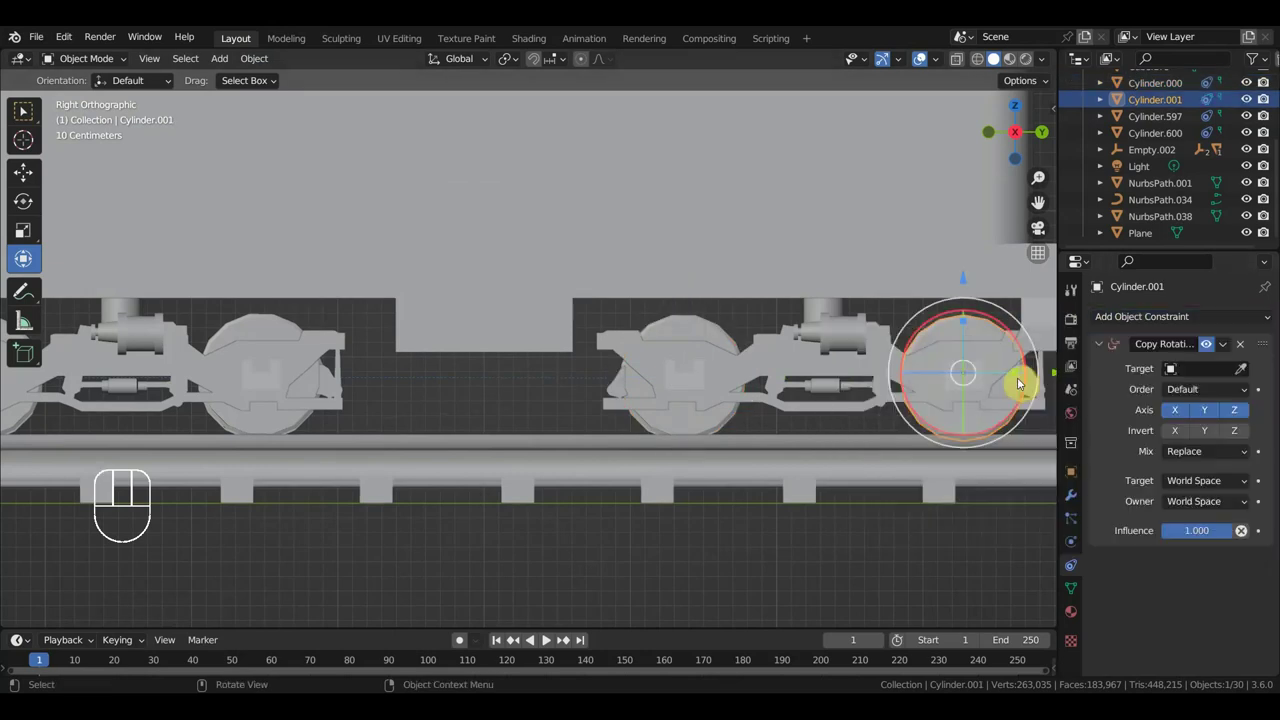
pyautogui.click(1245, 373)
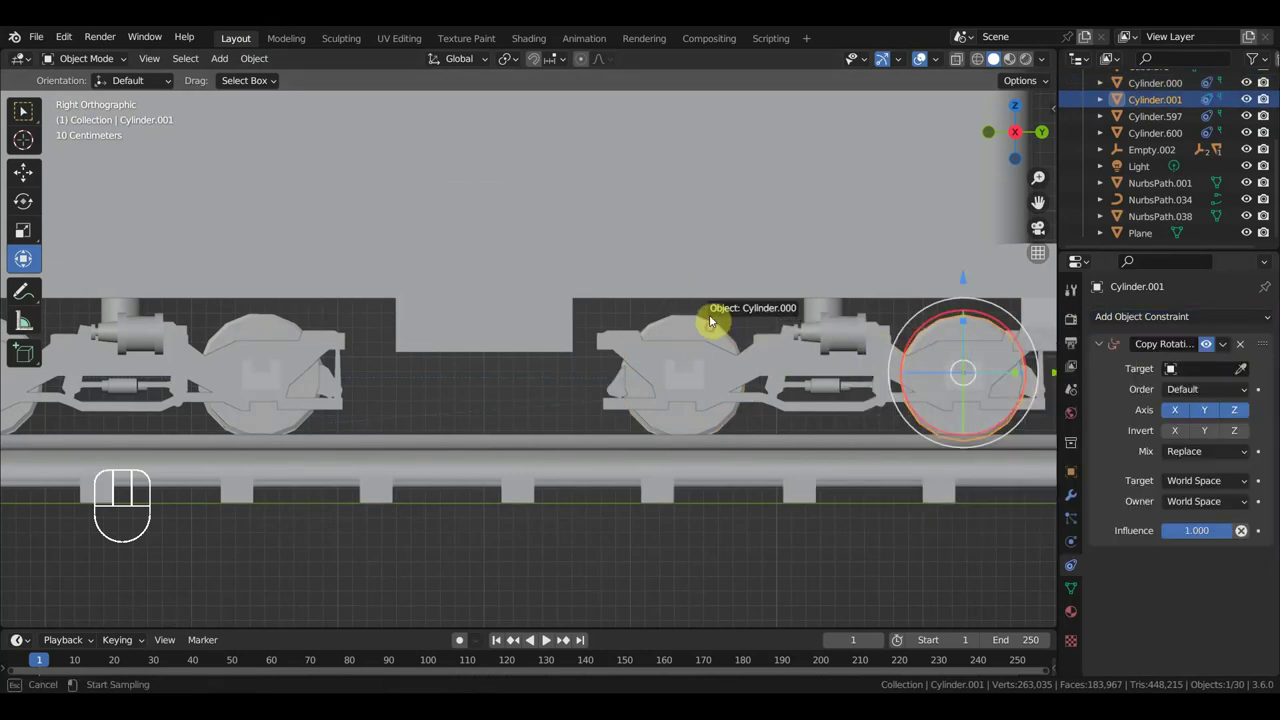
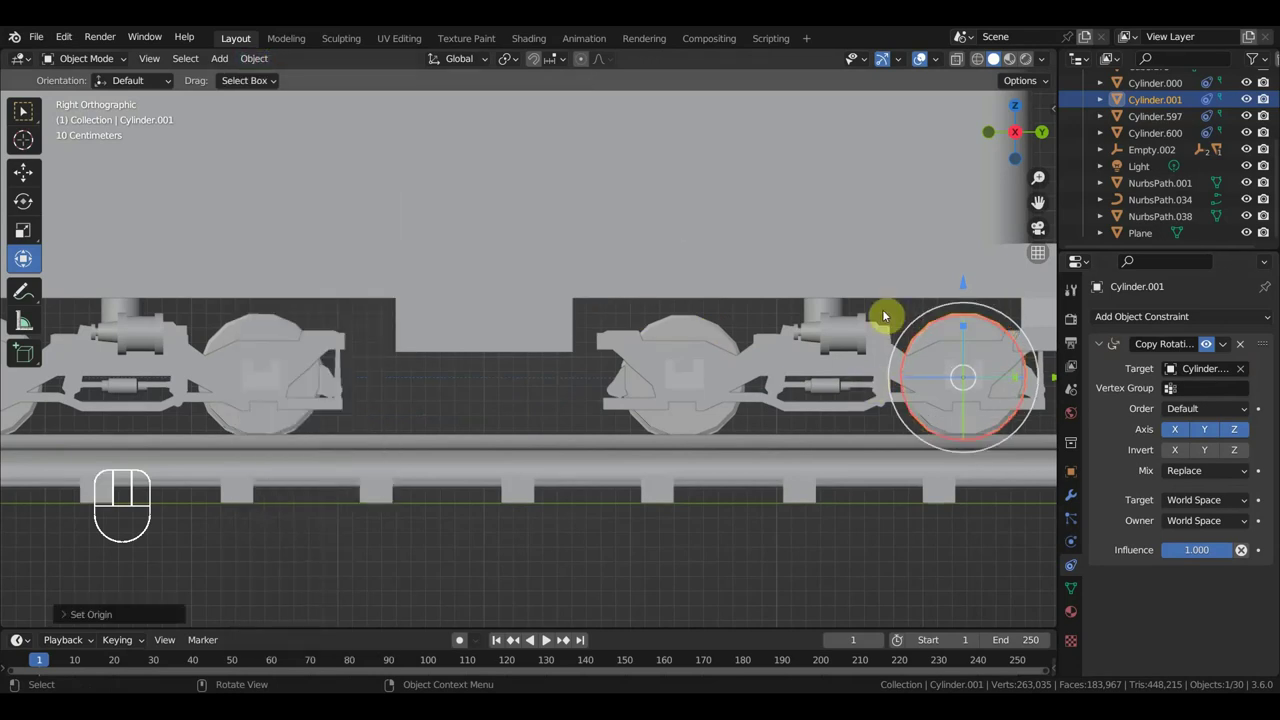
pyautogui.moveTo(611, 388); pyautogui.dragTo(588, 374)
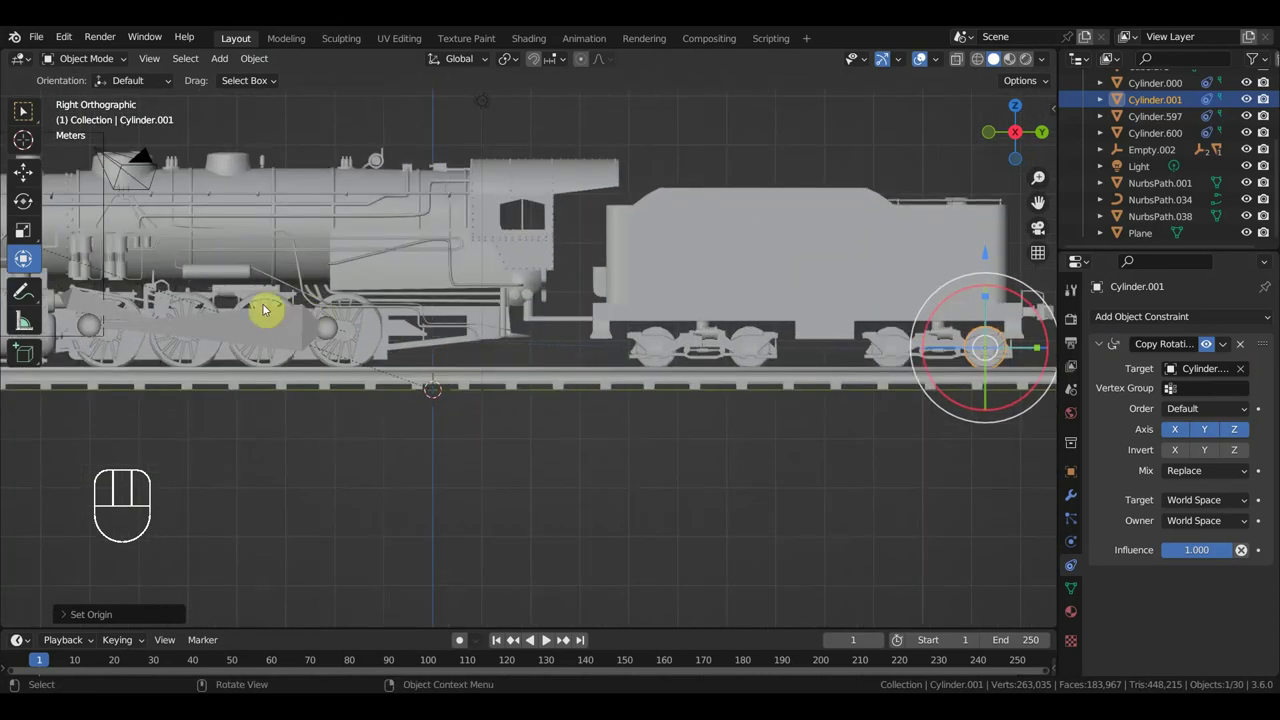
pyautogui.moveTo(210, 310); pyautogui.dragTo(228, 311)
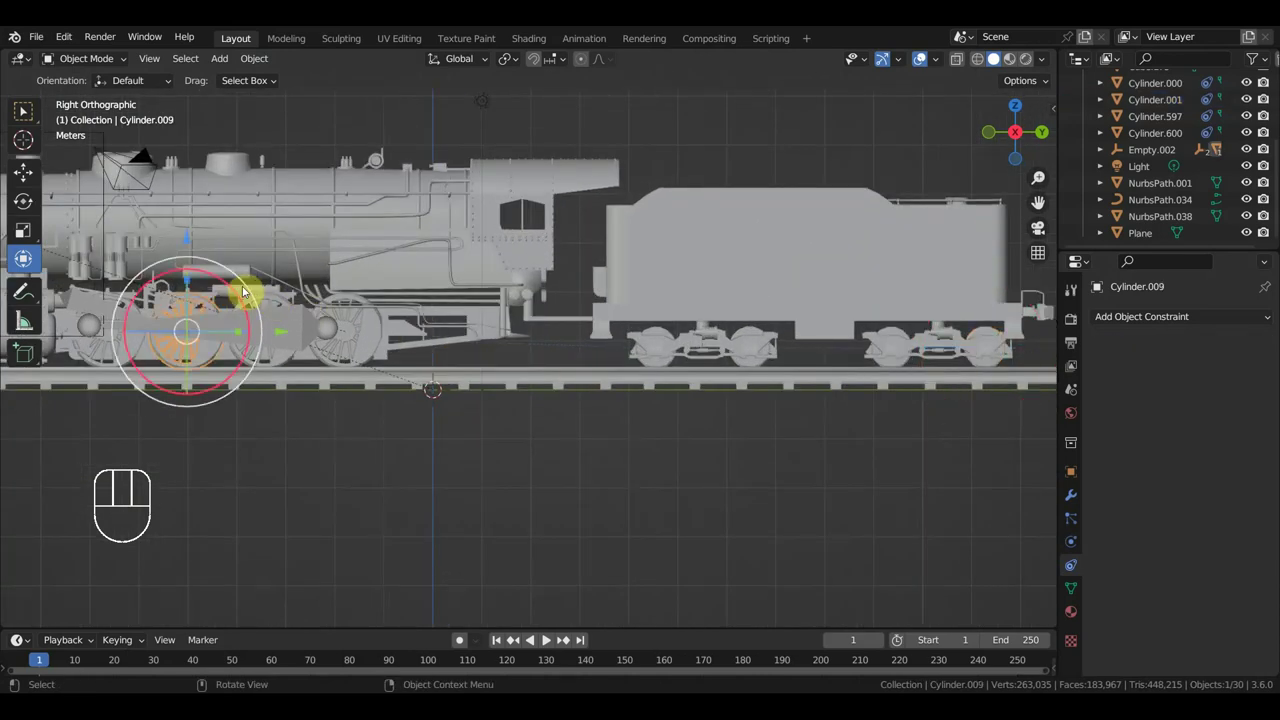
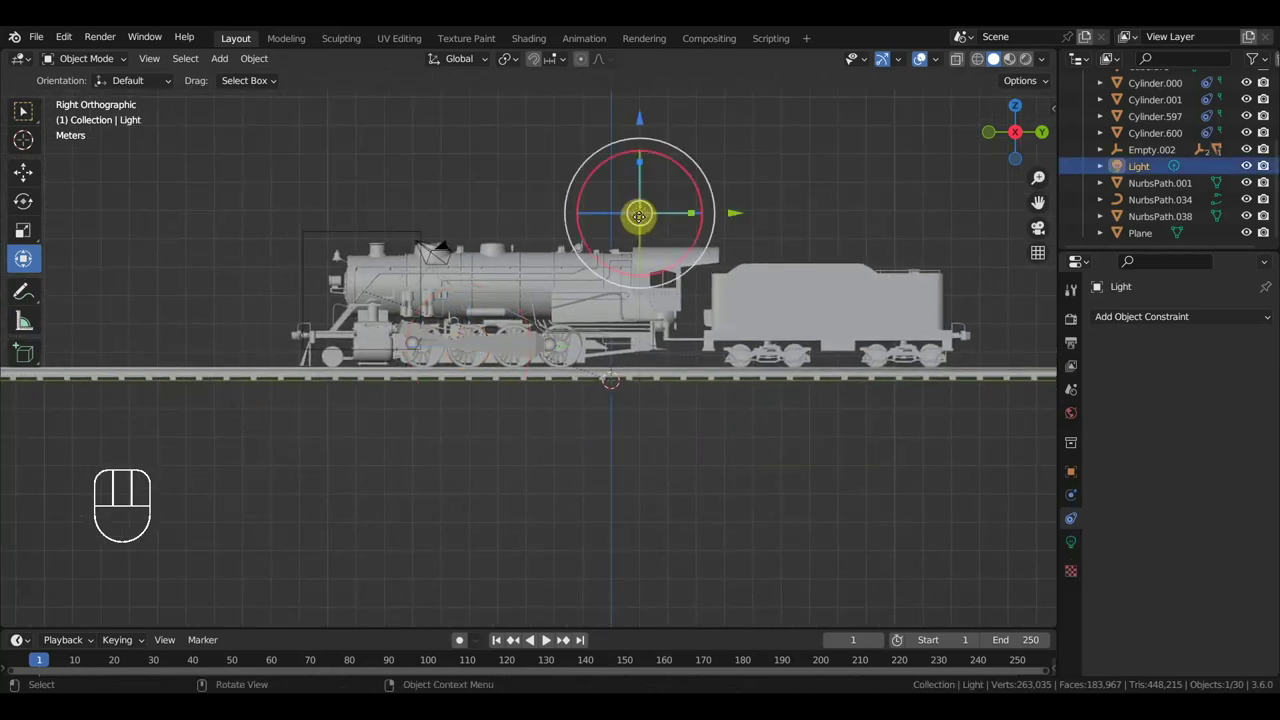
# - Clear the selection and reframe the view on the whole locomotive and tender
pyautogui.press('Delete')
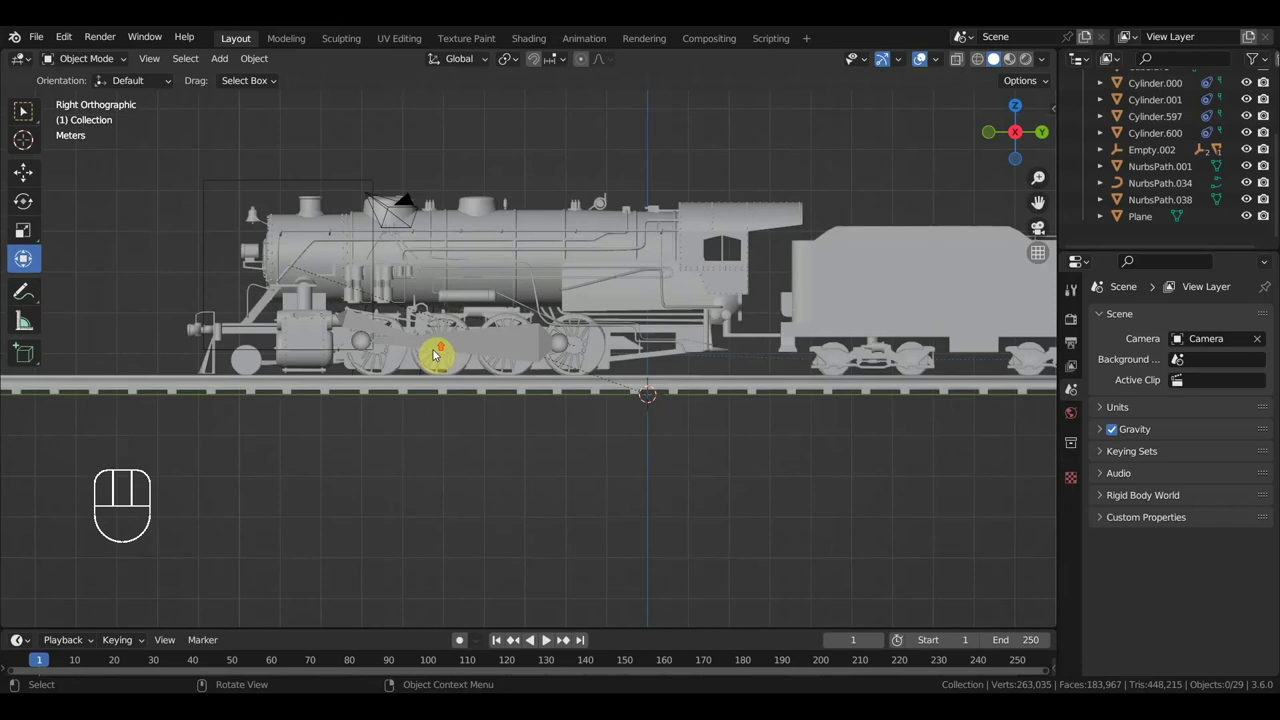
pyautogui.moveTo(627, 381); pyautogui.dragTo(624, 381)
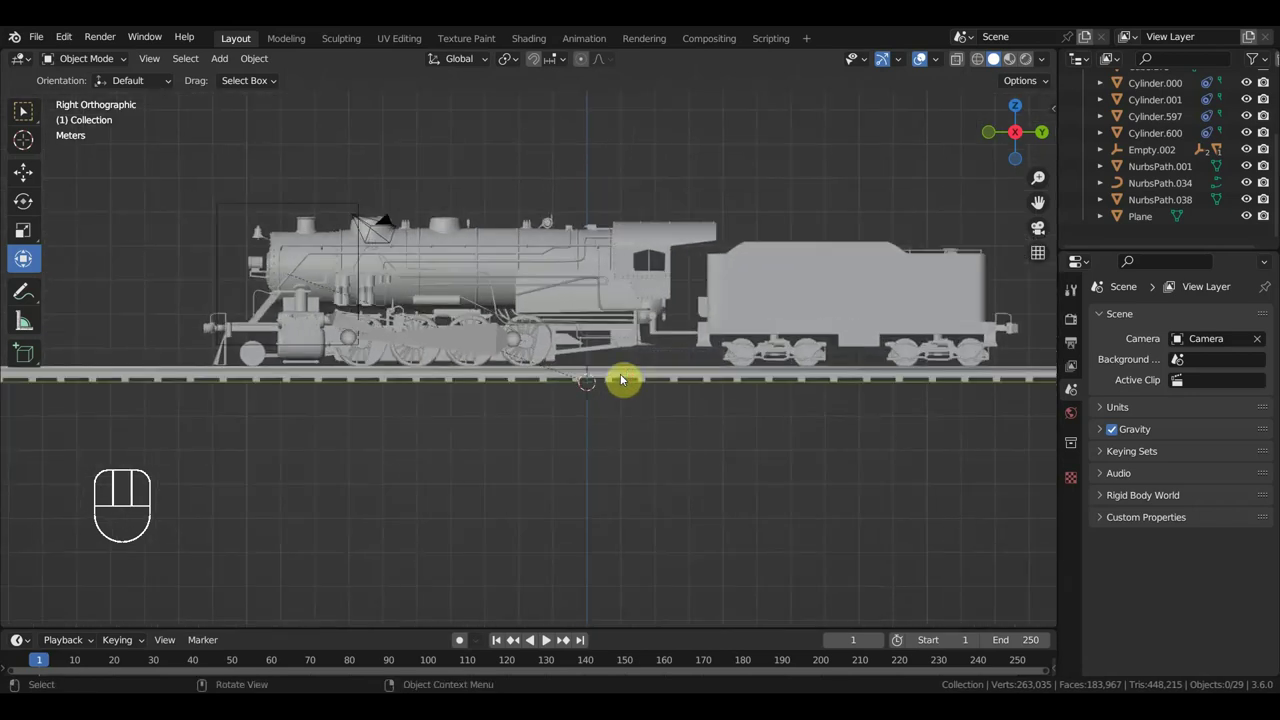
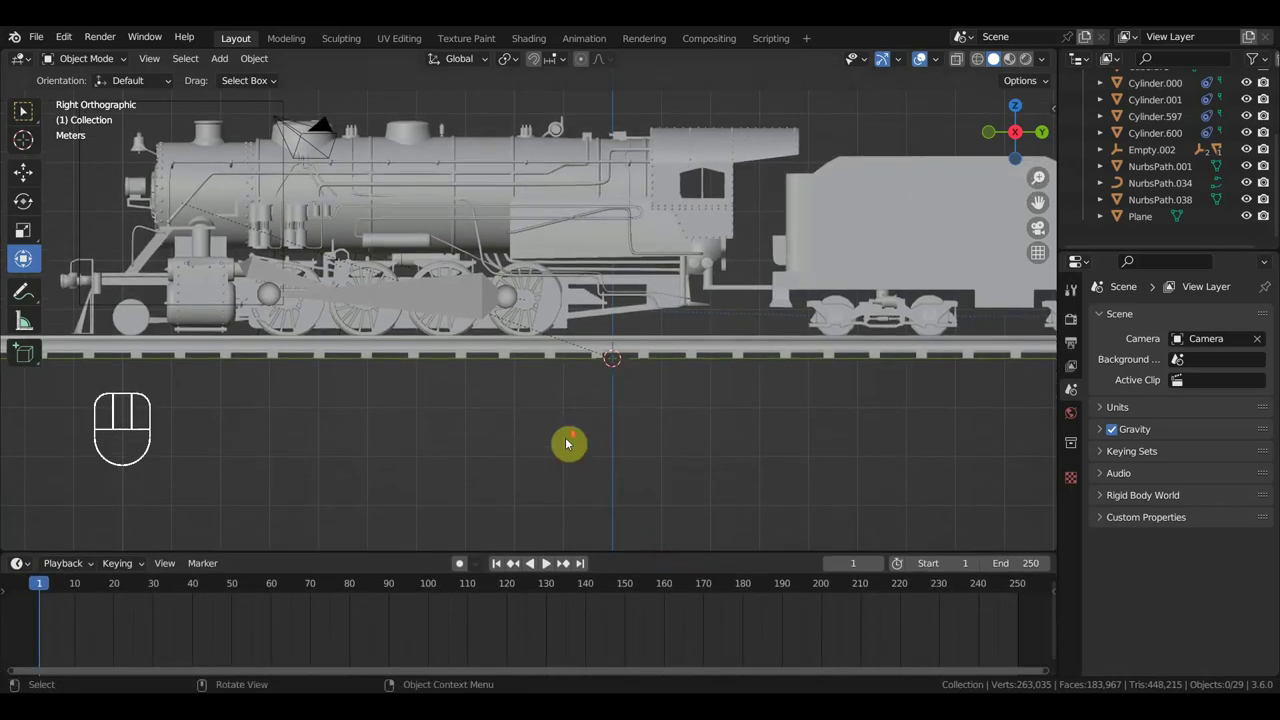
pyautogui.moveTo(638, 461); pyautogui.dragTo(656, 473)
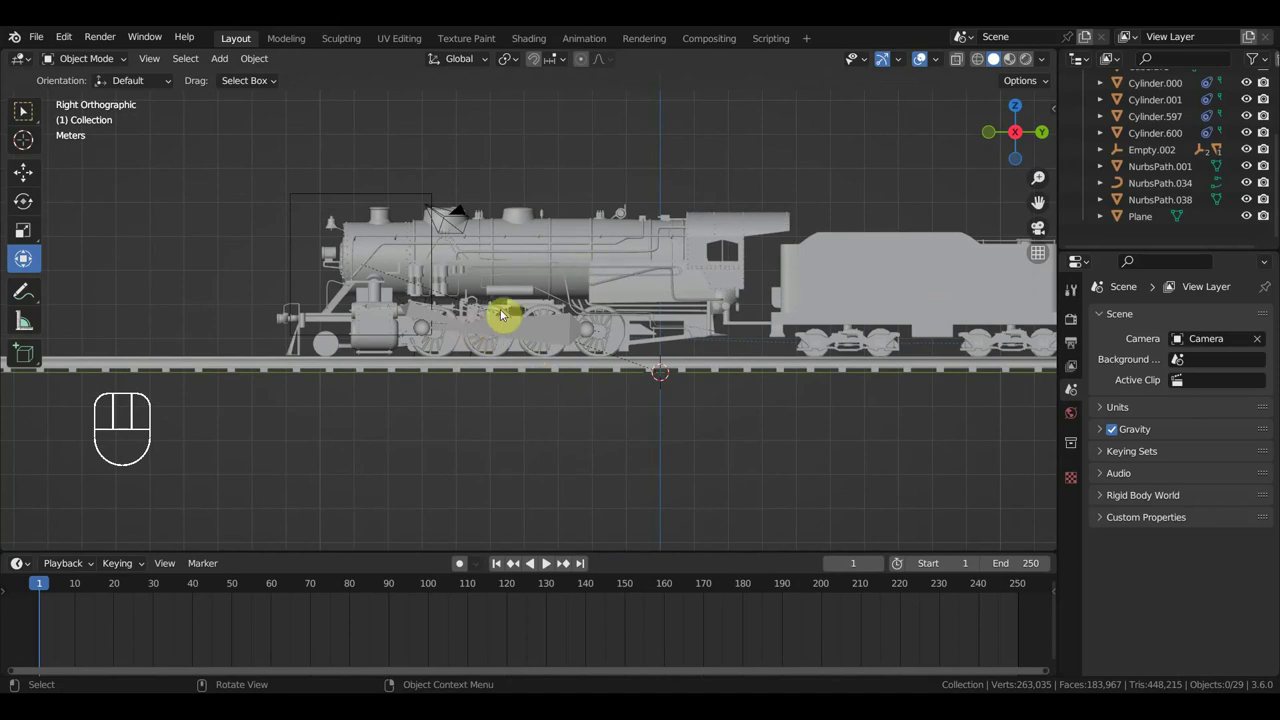
# - Select front driving wheel Cylinder.009 and move the timeline to frame 49
pyautogui.click(502, 315)
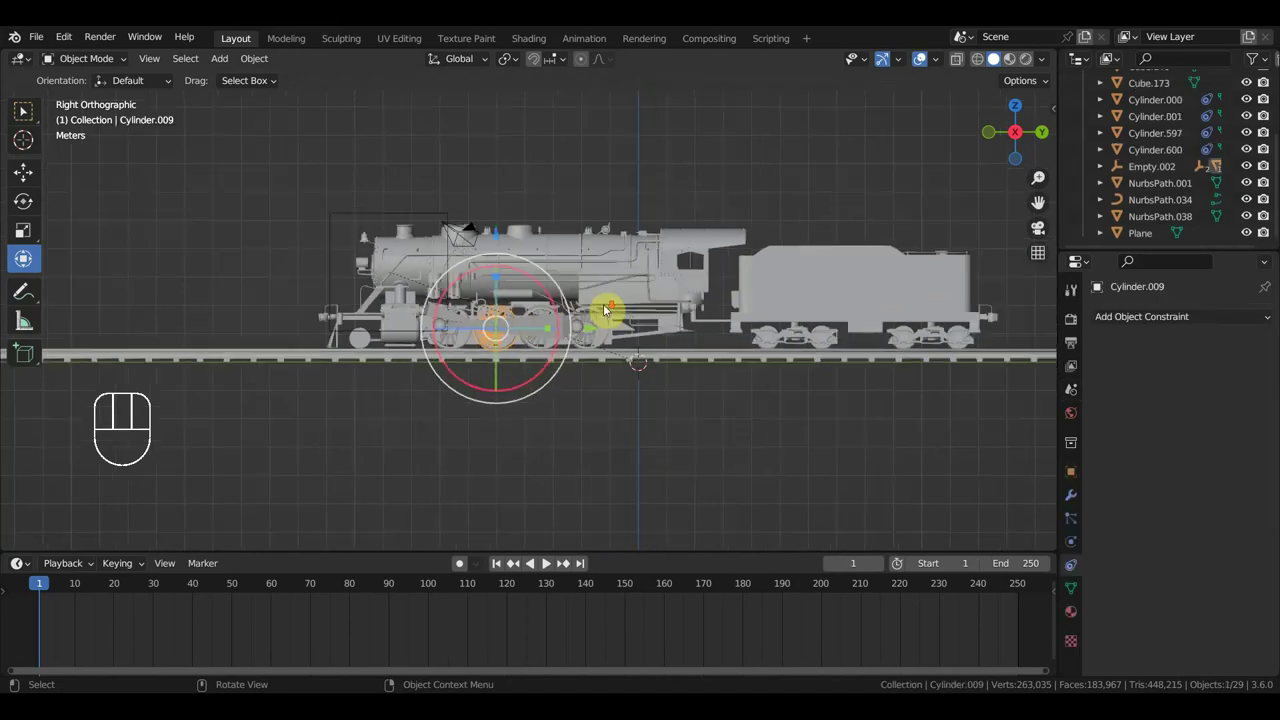
pyautogui.moveTo(720, 325); pyautogui.dragTo(730, 313)
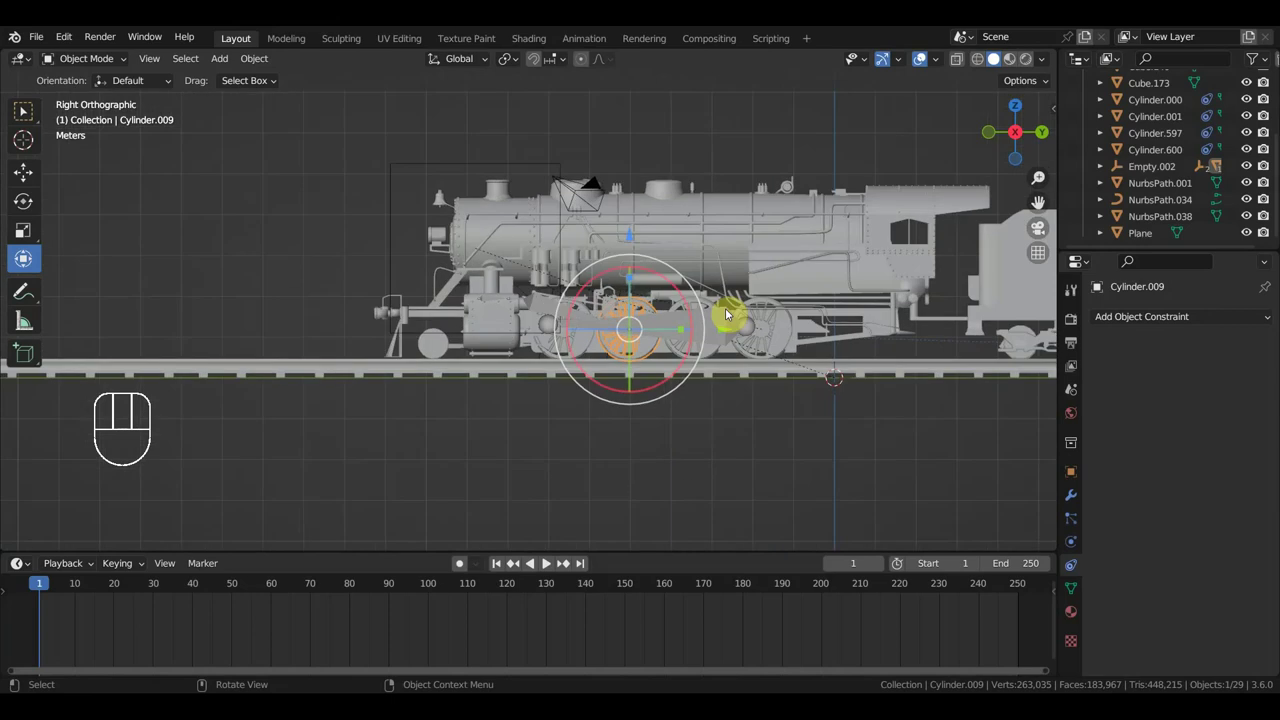
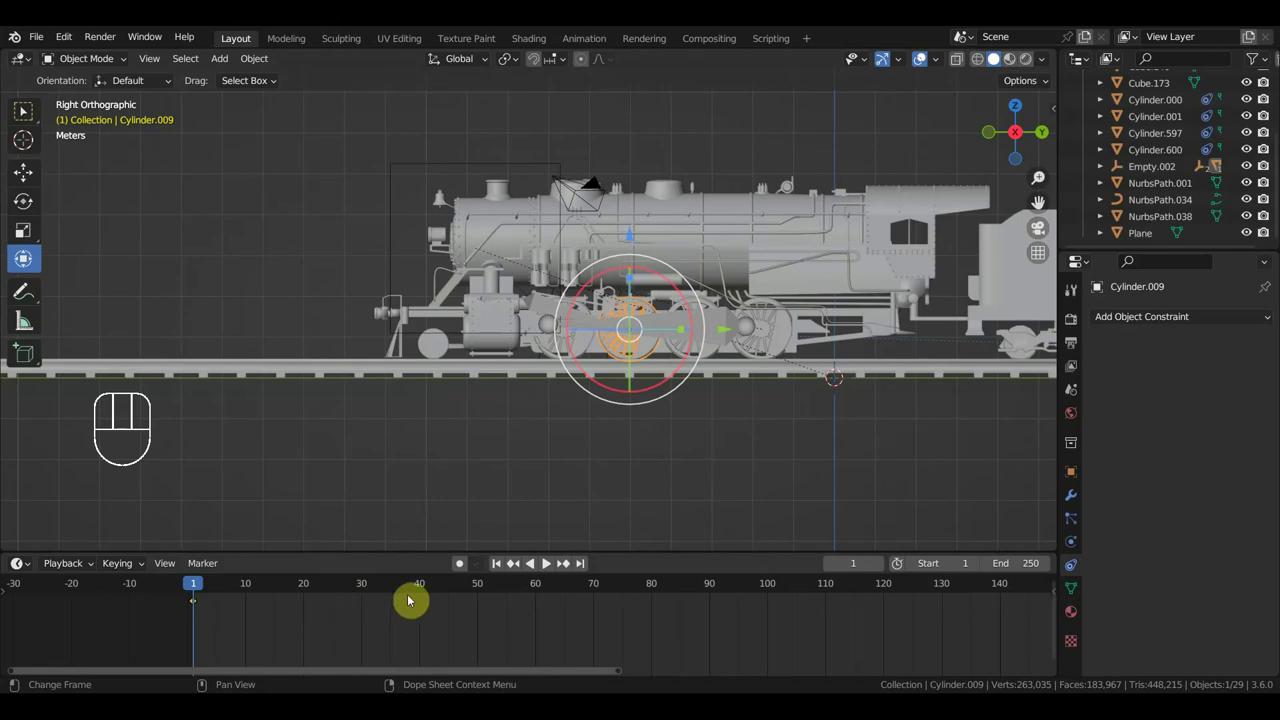
pyautogui.click(480, 589)
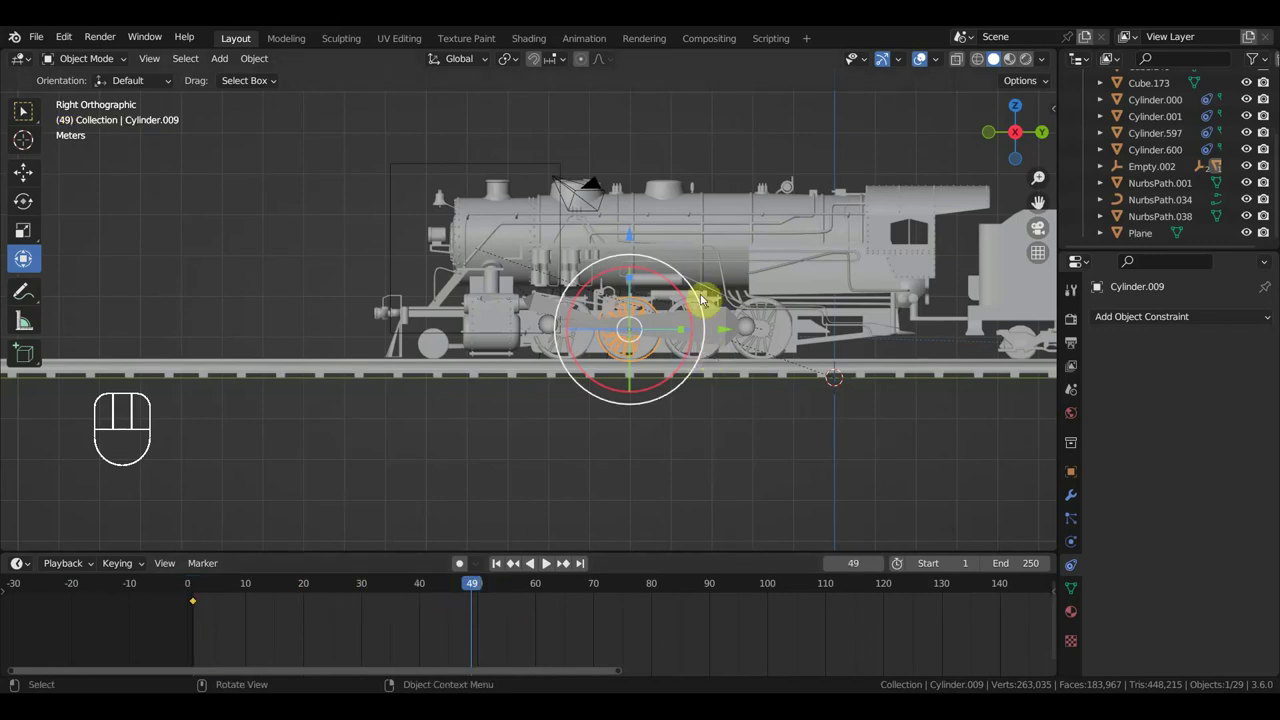
# - Rotate driving wheel Cylinder.009 and keyframe it near frames 70 and 90, then scrub to preview the turning
pyautogui.moveTo(702, 295); pyautogui.dragTo(588, 325)
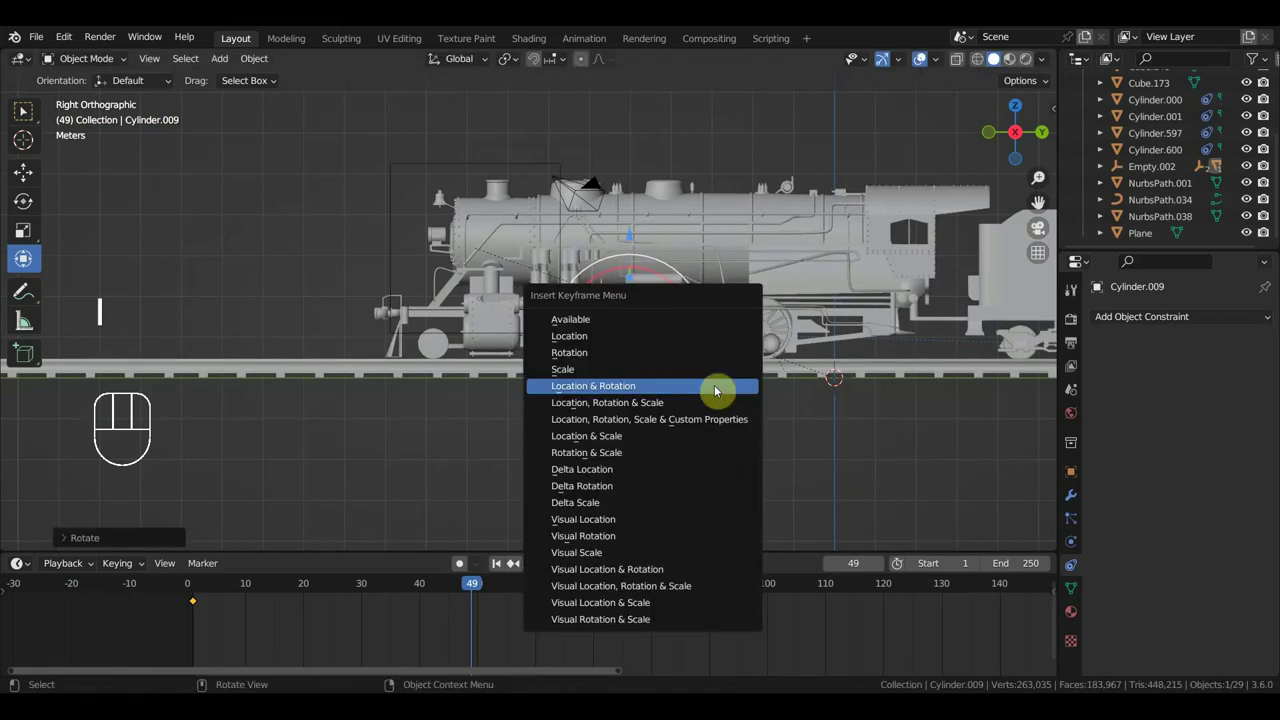
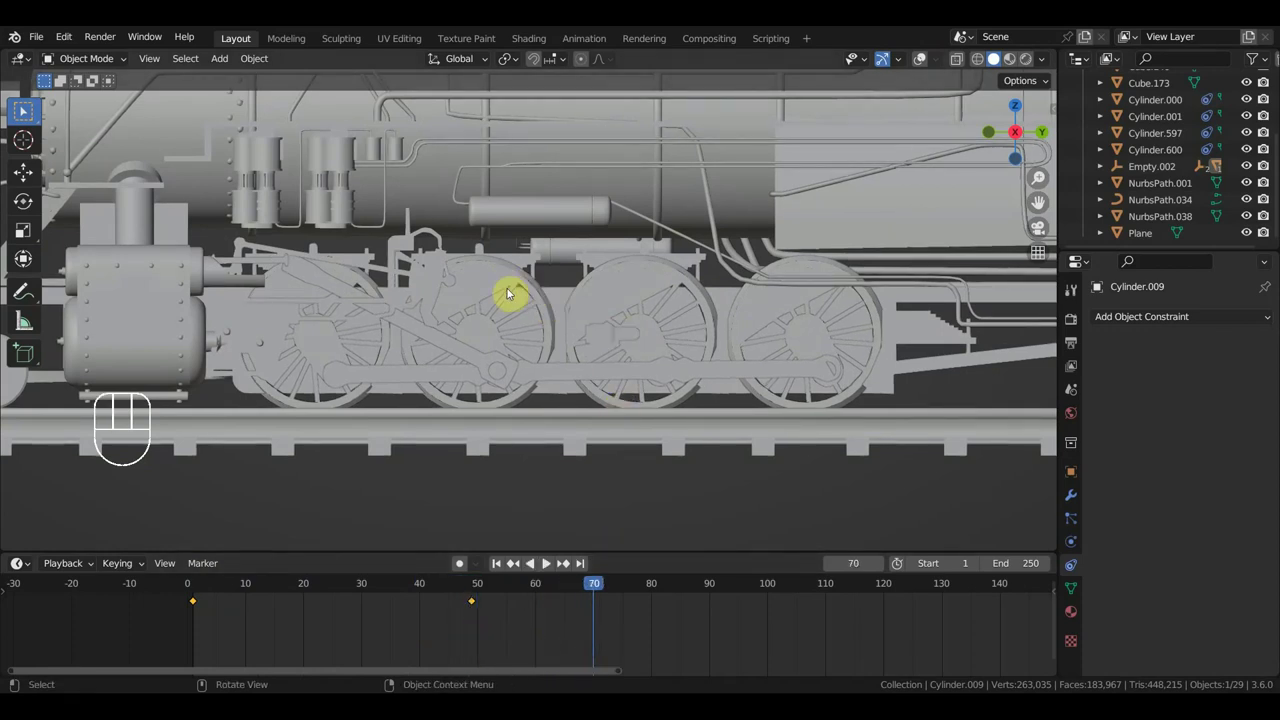
pyautogui.click(927, 63)
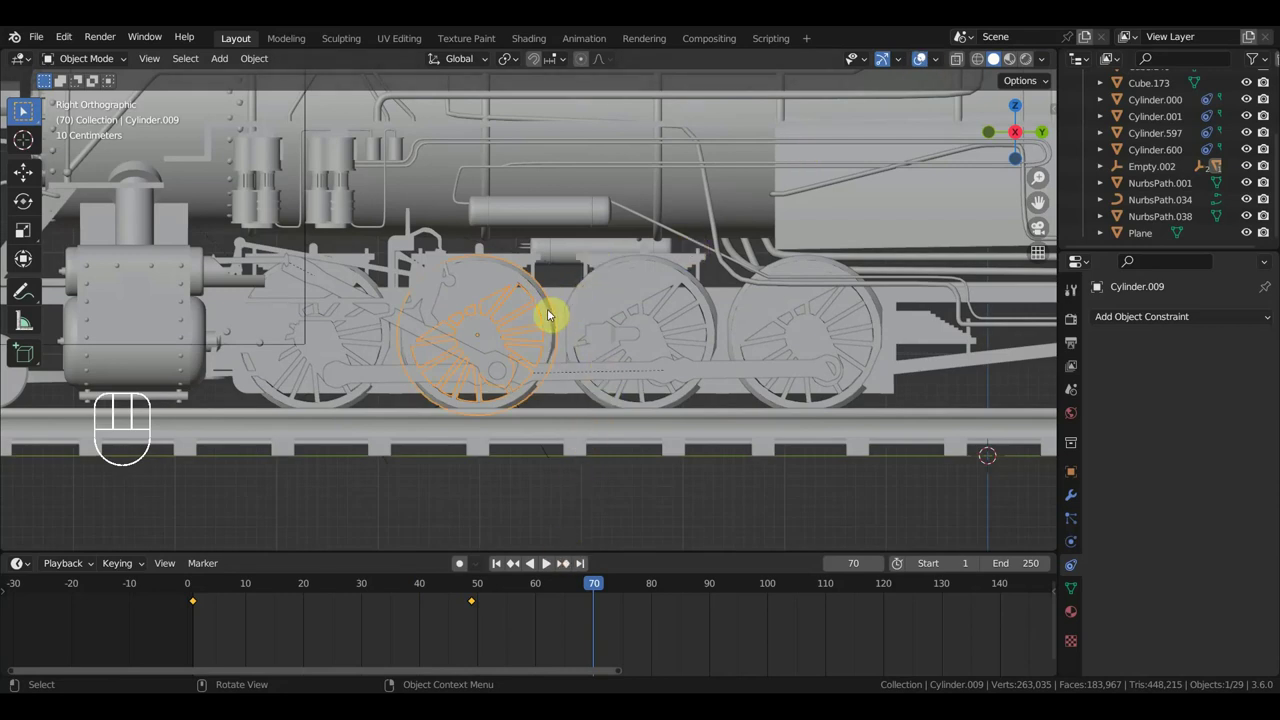
pyautogui.click(146, 286)
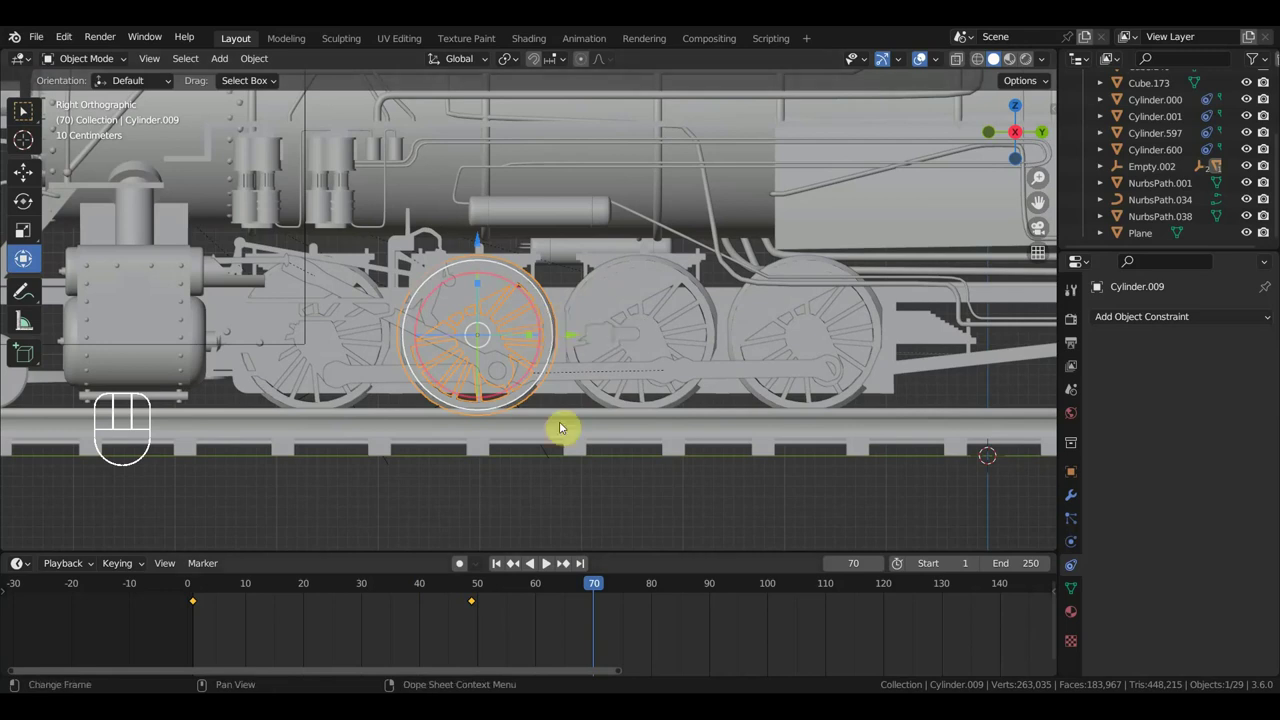
pyautogui.moveTo(557, 330); pyautogui.dragTo(514, 297)
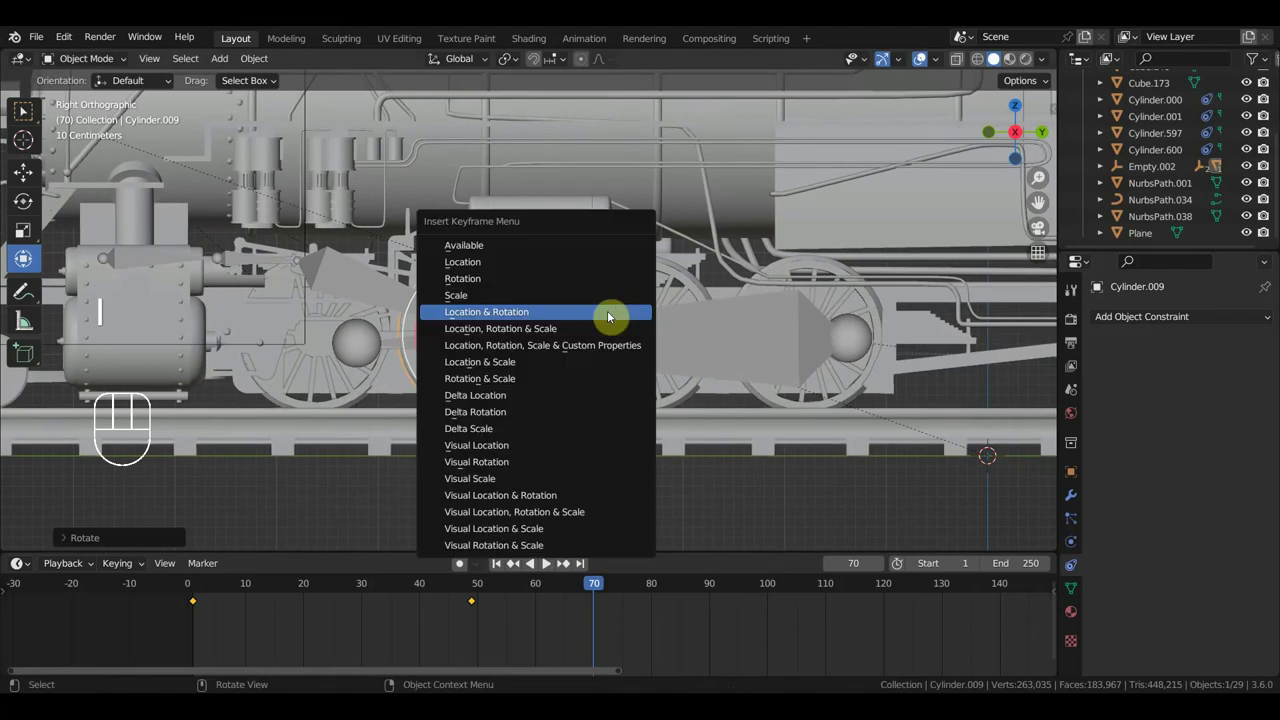
pyautogui.moveTo(584, 589); pyautogui.dragTo(680, 501)
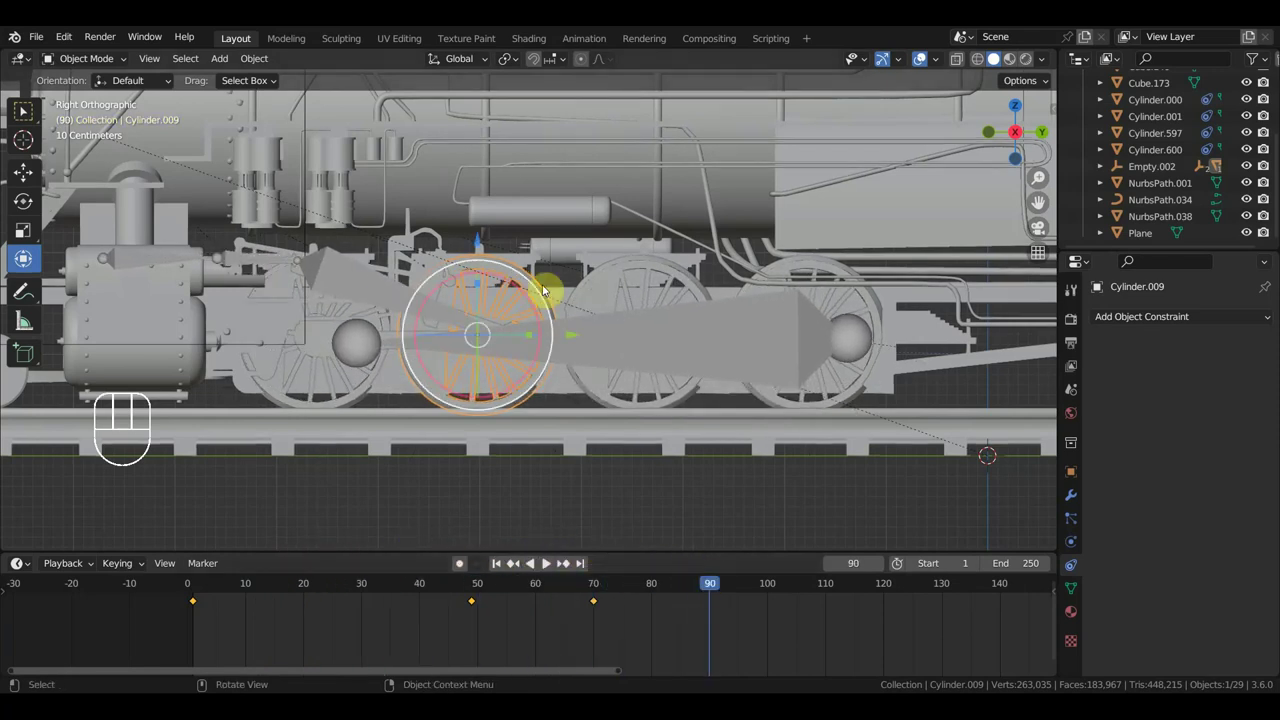
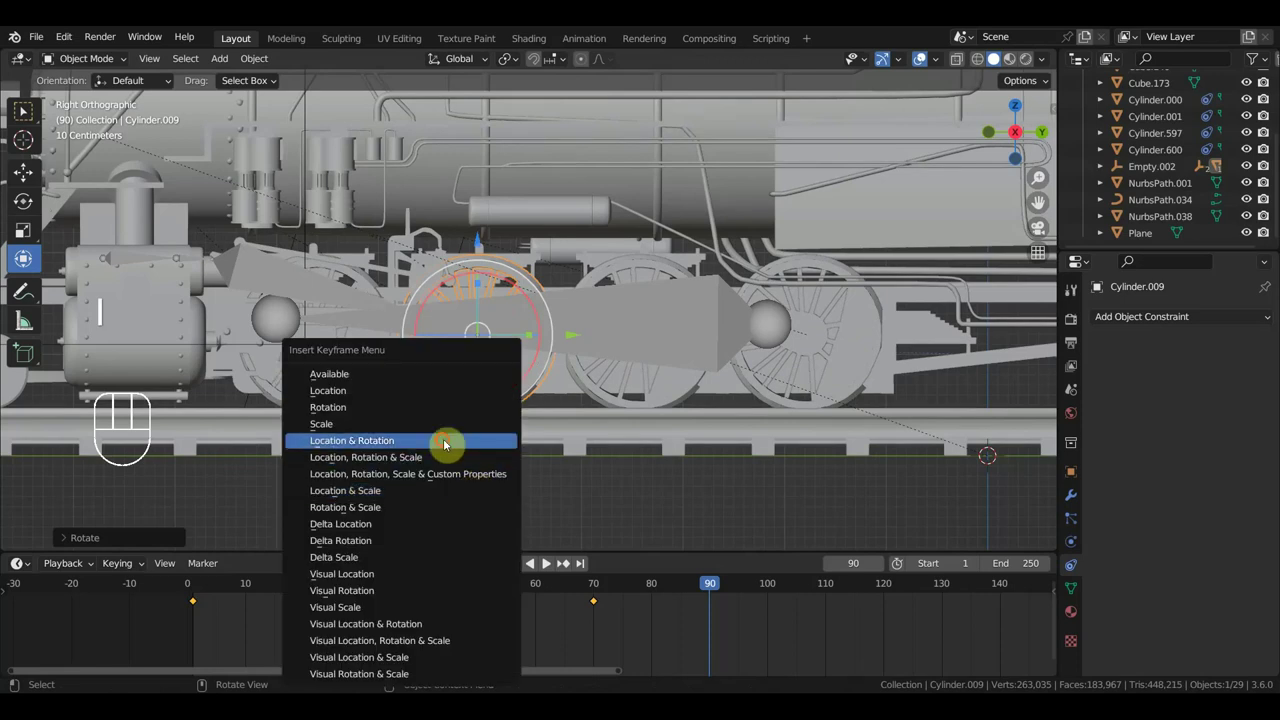
pyautogui.moveTo(712, 591); pyautogui.dragTo(526, 492)
# - Play back the wheel animation, stopping at frame 30
pyautogui.press('KP_3')
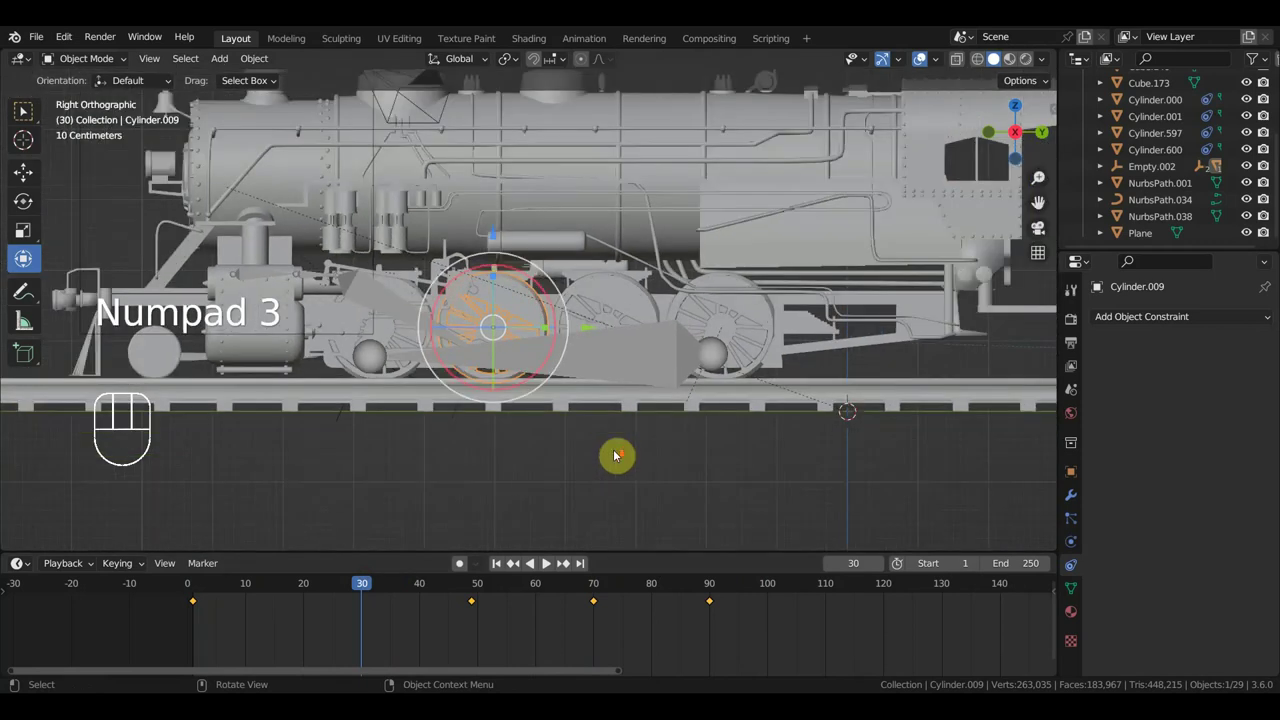
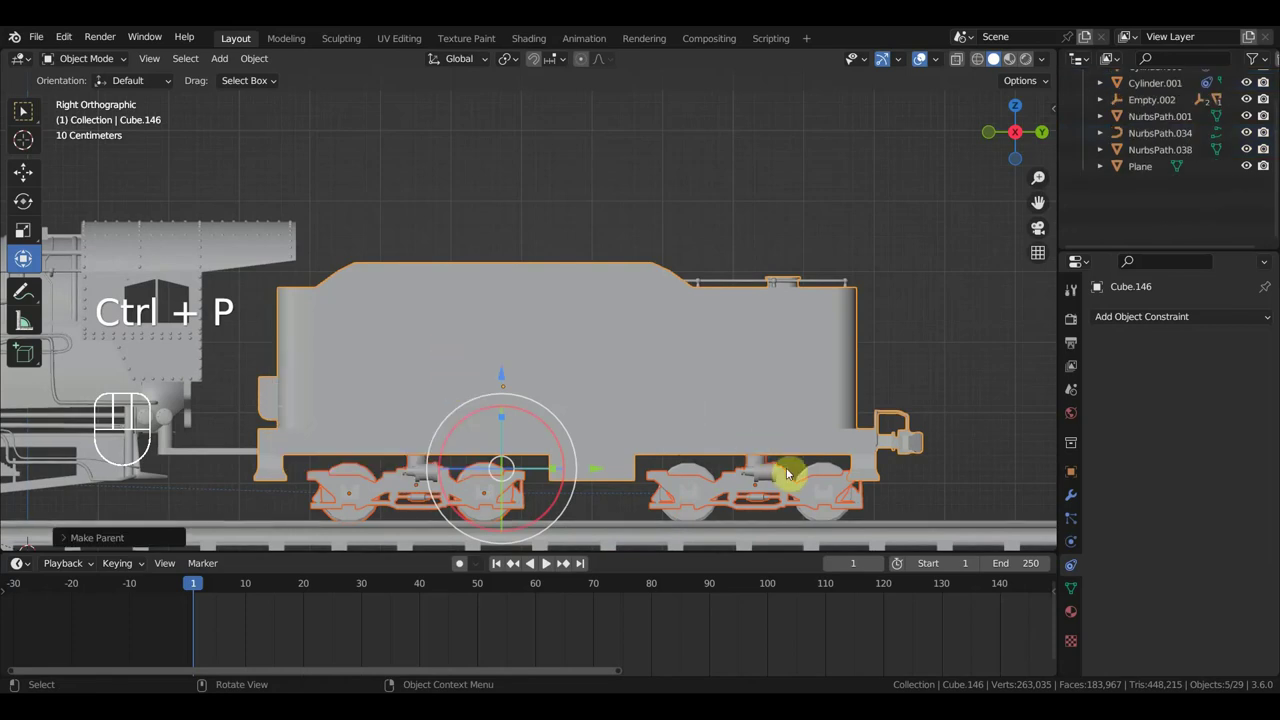
# - Select tender body Cube.146 and its wheels with NurbsPath.038 as parent, then add the locomotive body
pyautogui.click(706, 475)
pyautogui.click(490, 468)
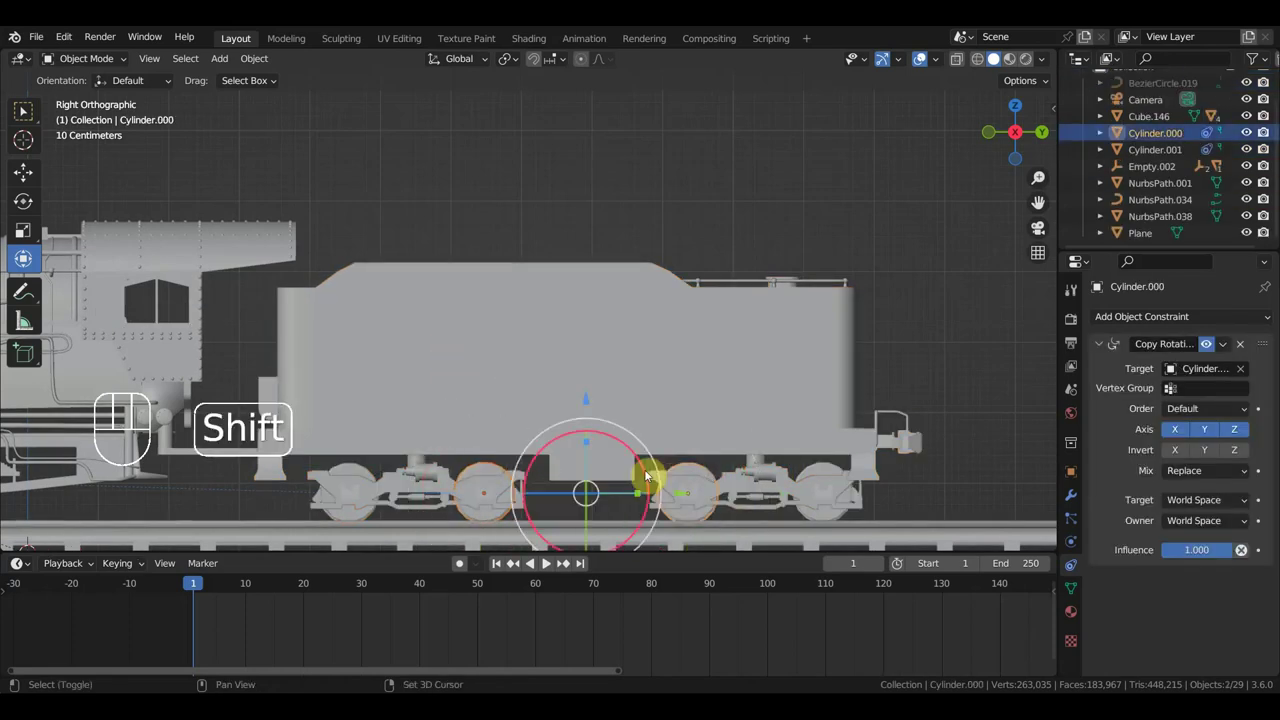
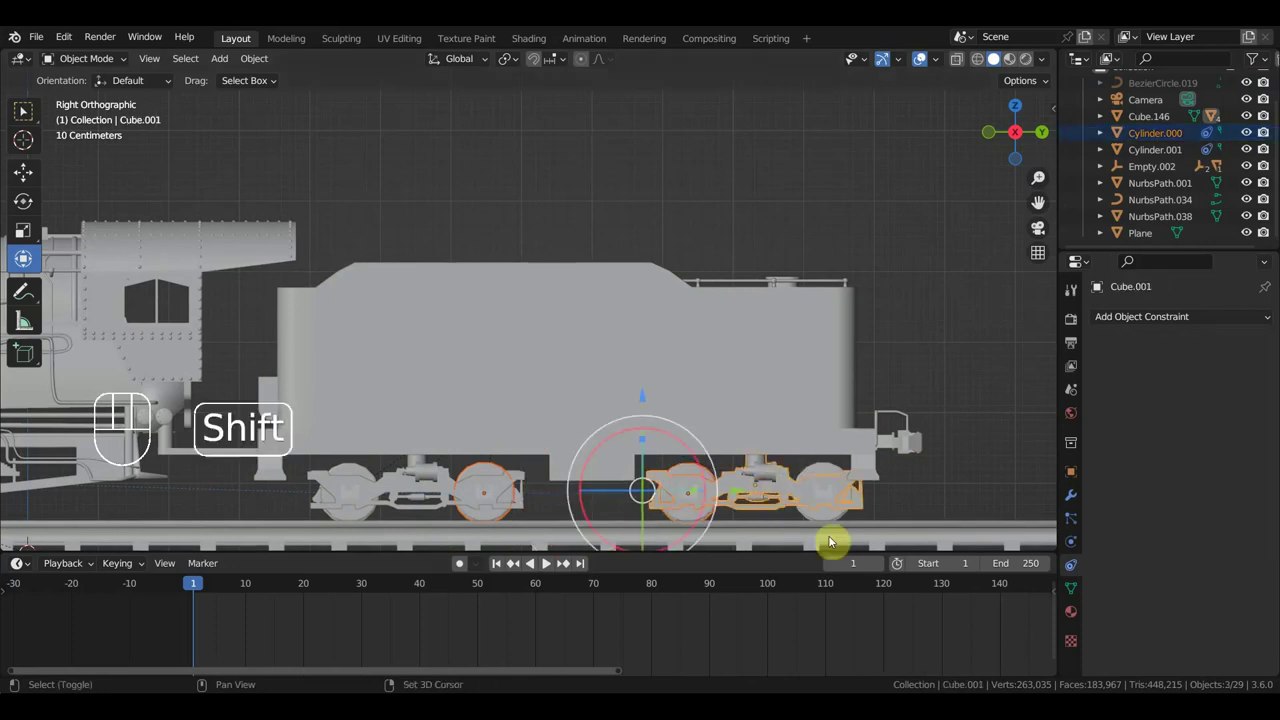
pyautogui.moveTo(820, 473); pyautogui.dragTo(882, 448)
pyautogui.click(909, 441)
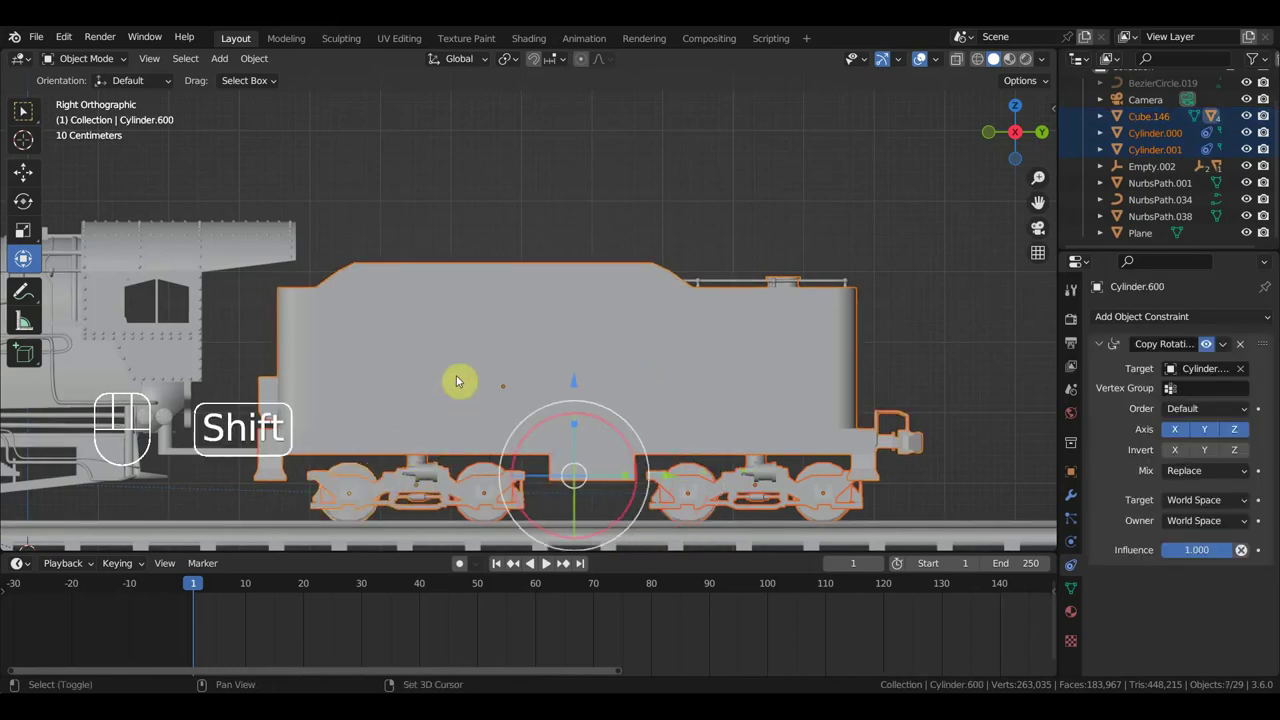
pyautogui.click(733, 284)
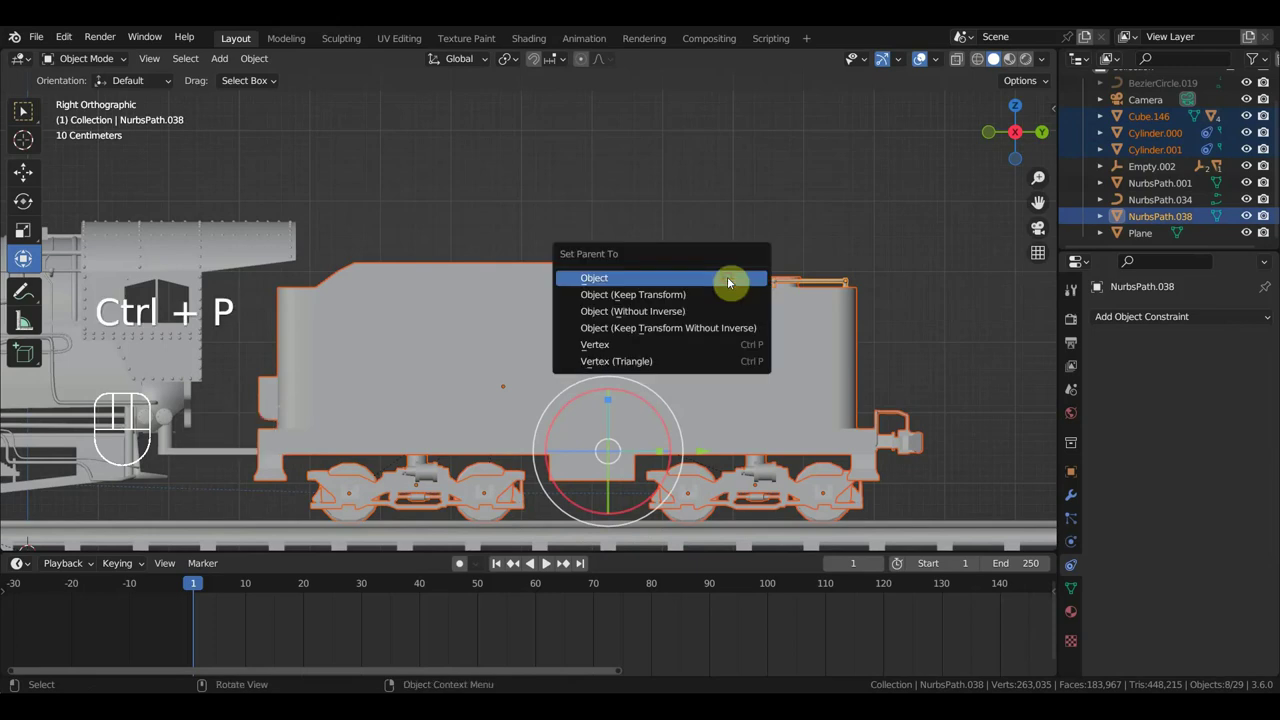
pyautogui.middleClick(627, 408)
pyautogui.moveTo(490, 364); pyautogui.dragTo(593, 376)
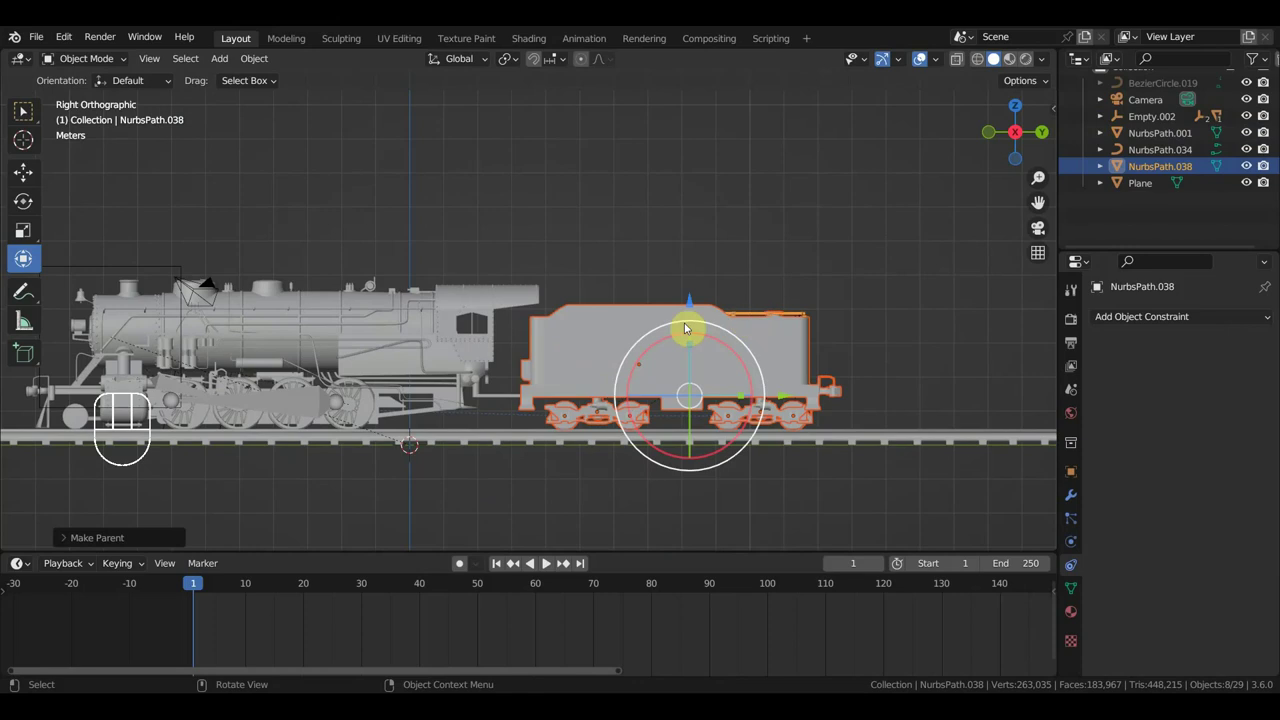
pyautogui.click(752, 316)
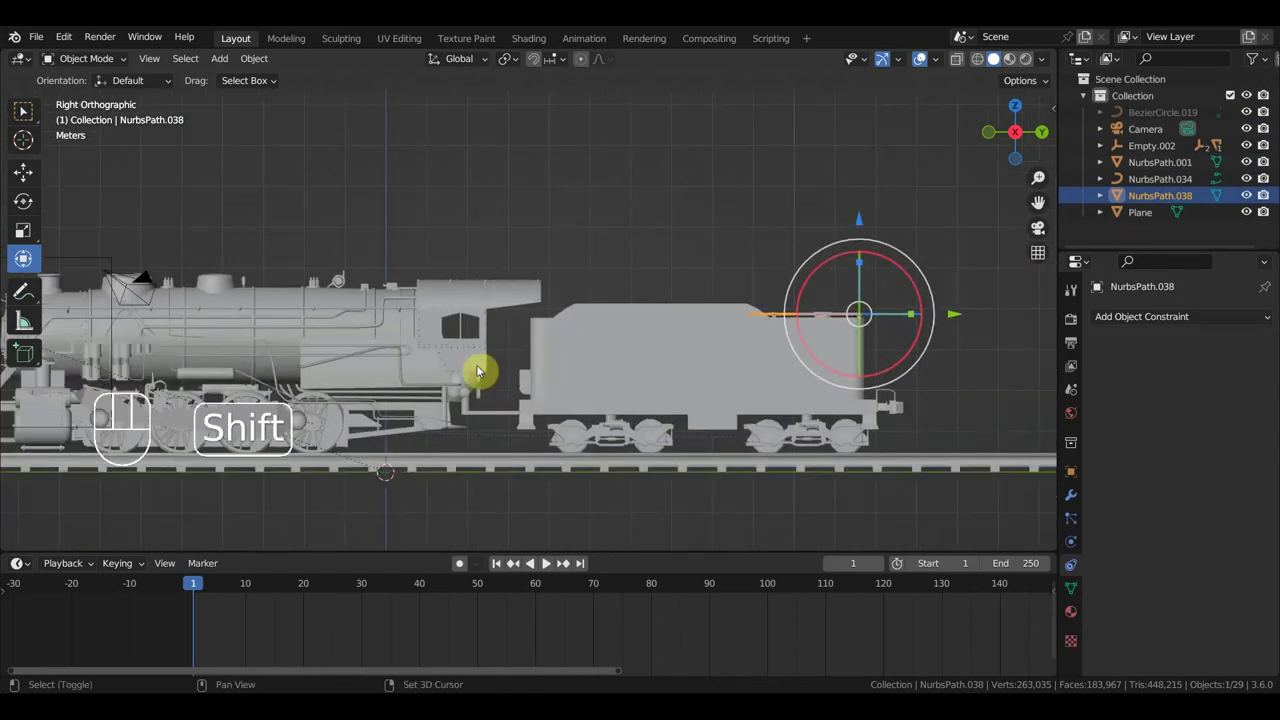
# - Parent the selection with Ctrl+P Object and return to a right side view of the whole train
pyautogui.press('ctrl+p')
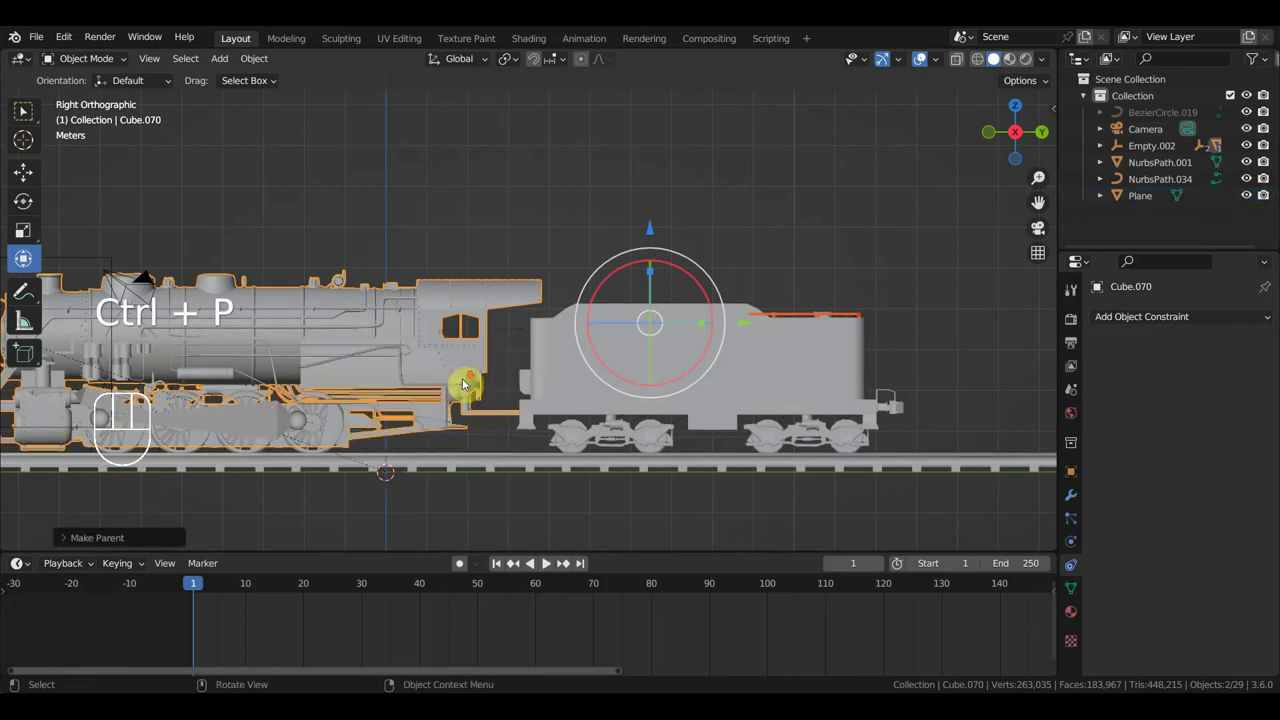
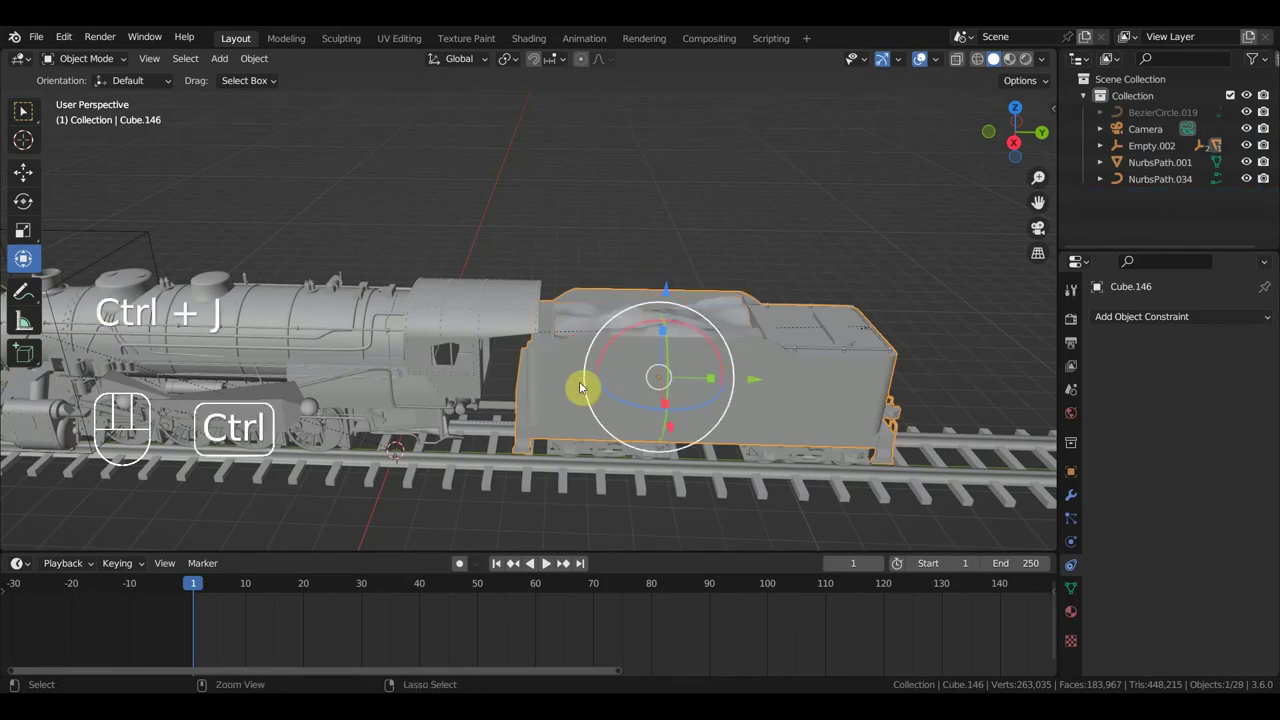
pyautogui.press('KP_3')
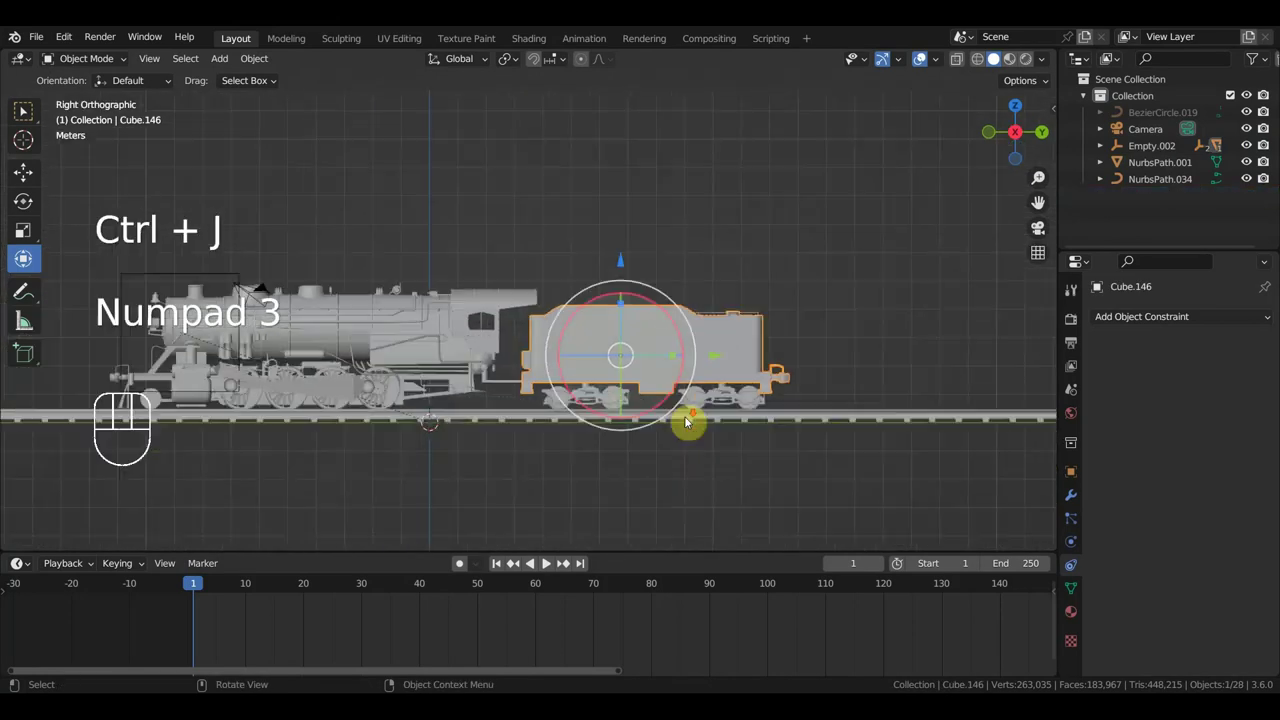
pyautogui.moveTo(788, 425); pyautogui.dragTo(833, 437)
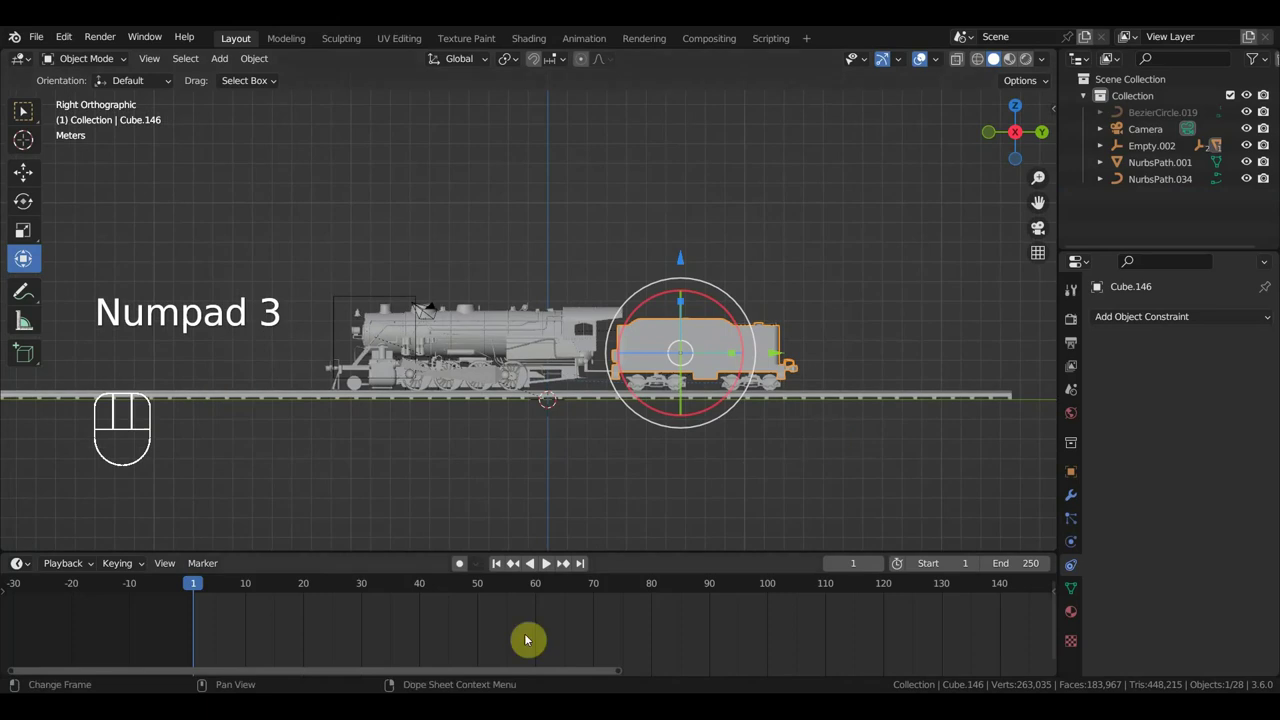
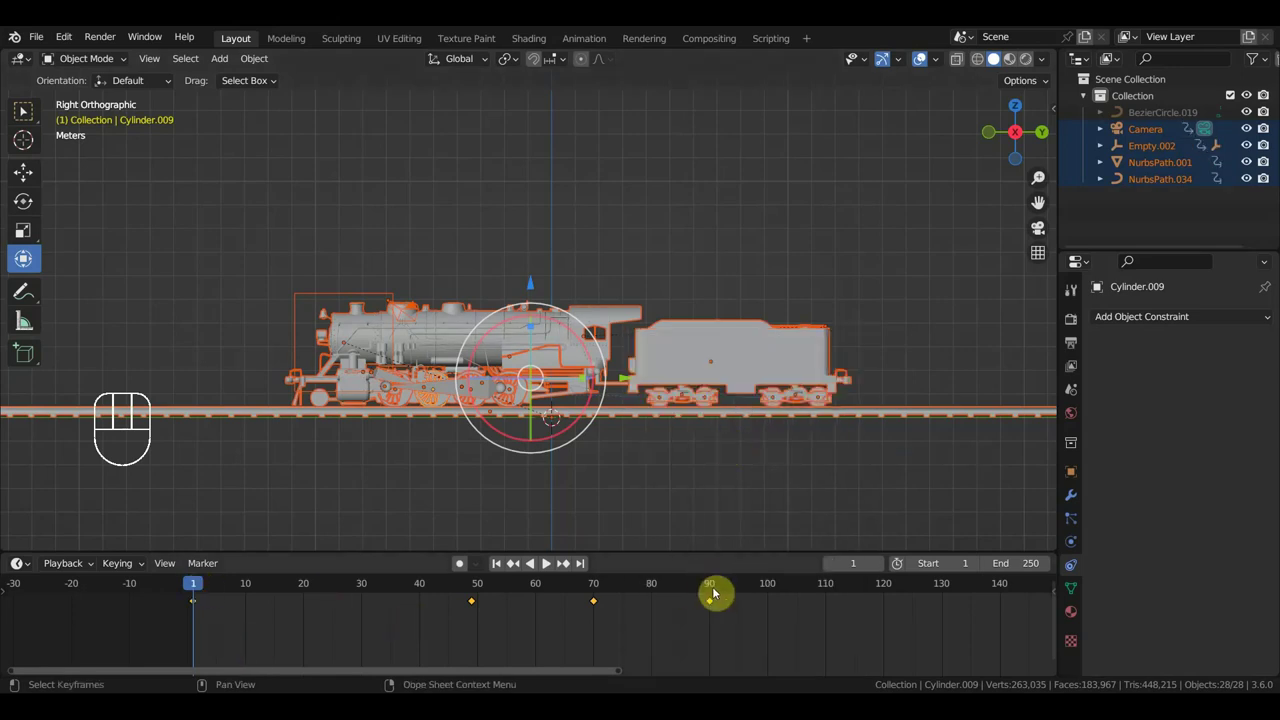
# - Check the train's motion at frames 90 and 64 with Empty.002 selected, orbiting then returning to side view
pyautogui.click(716, 591)
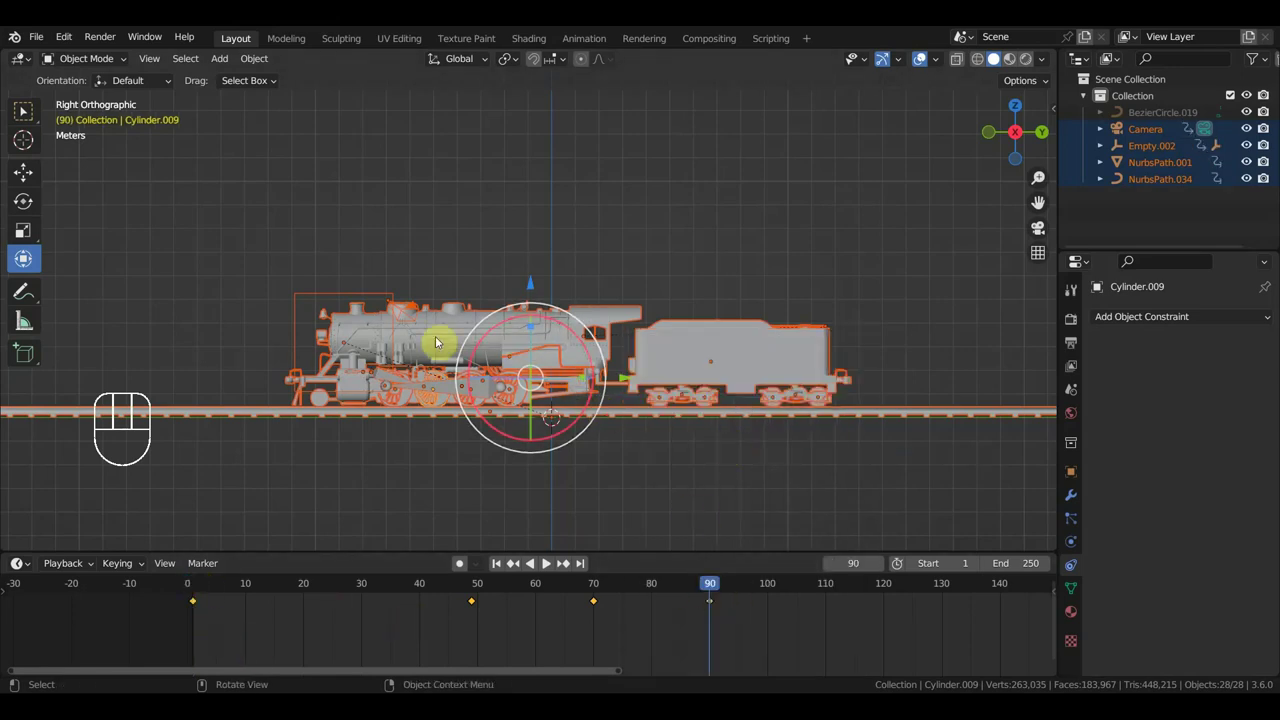
pyautogui.click(345, 296)
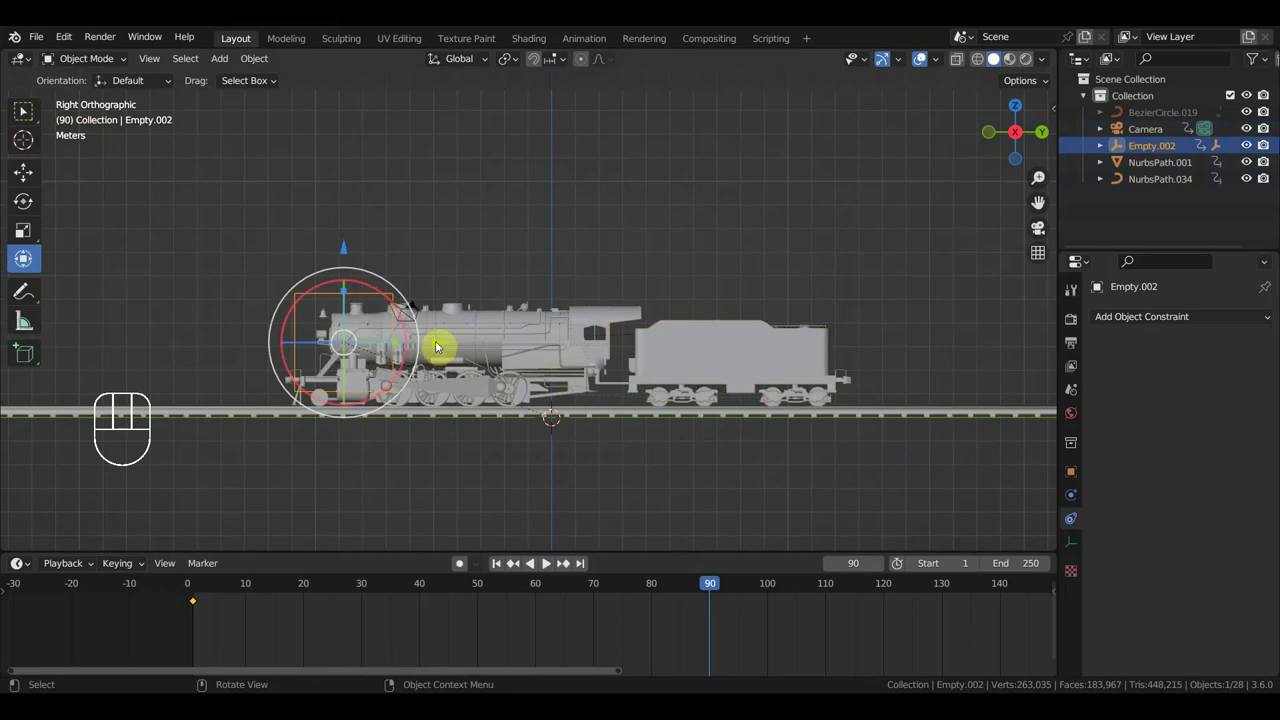
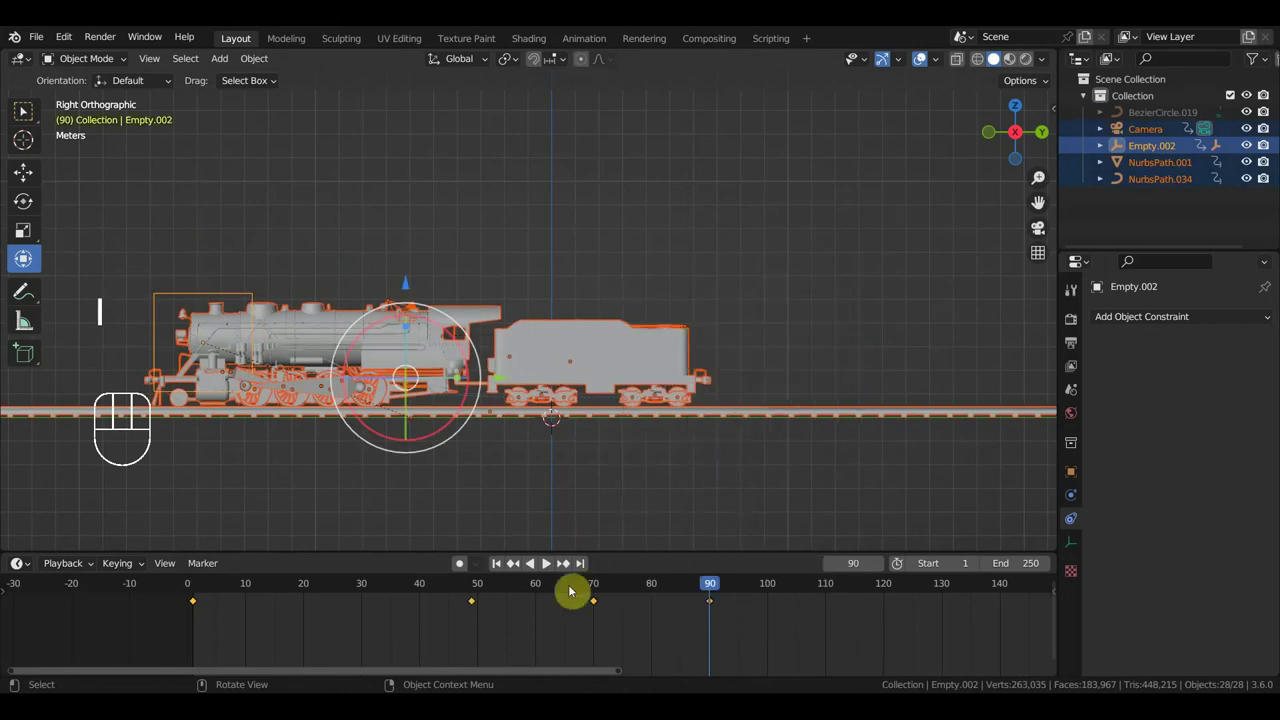
pyautogui.click(196, 586)
pyautogui.moveTo(208, 588); pyautogui.dragTo(694, 630)
pyautogui.moveTo(711, 588); pyautogui.dragTo(599, 555)
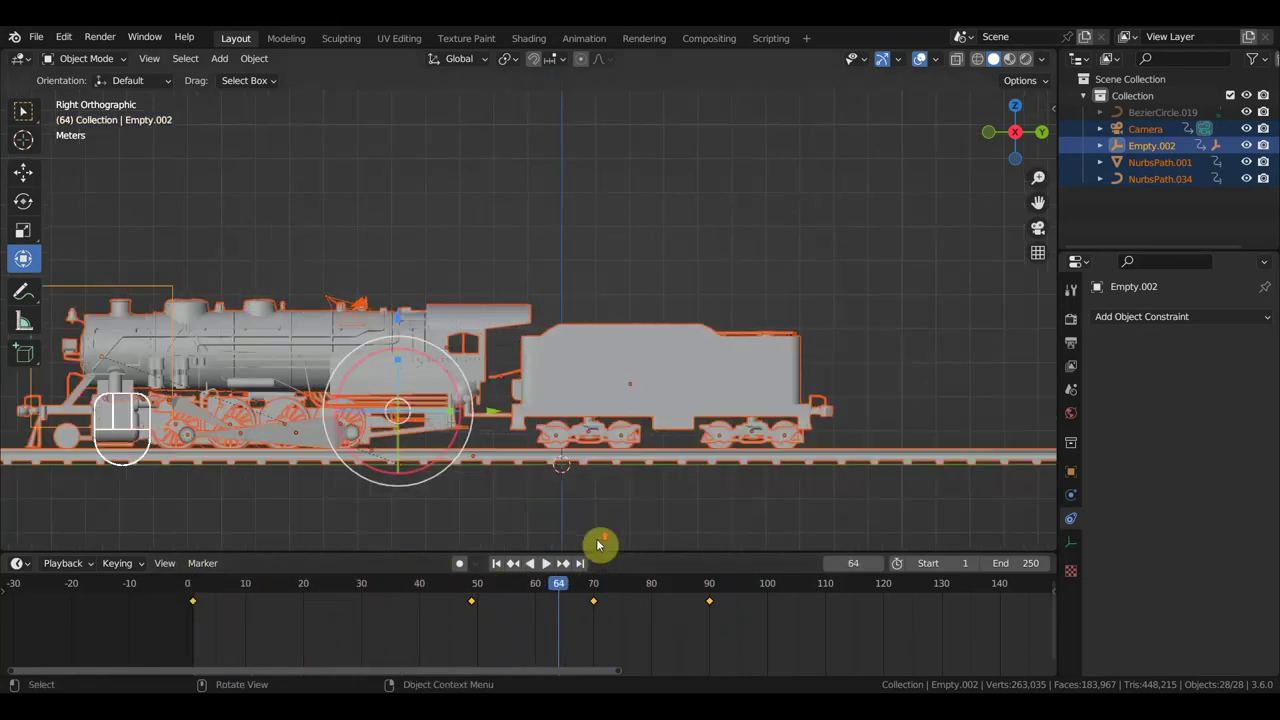
pyautogui.moveTo(656, 523); pyautogui.dragTo(721, 516)
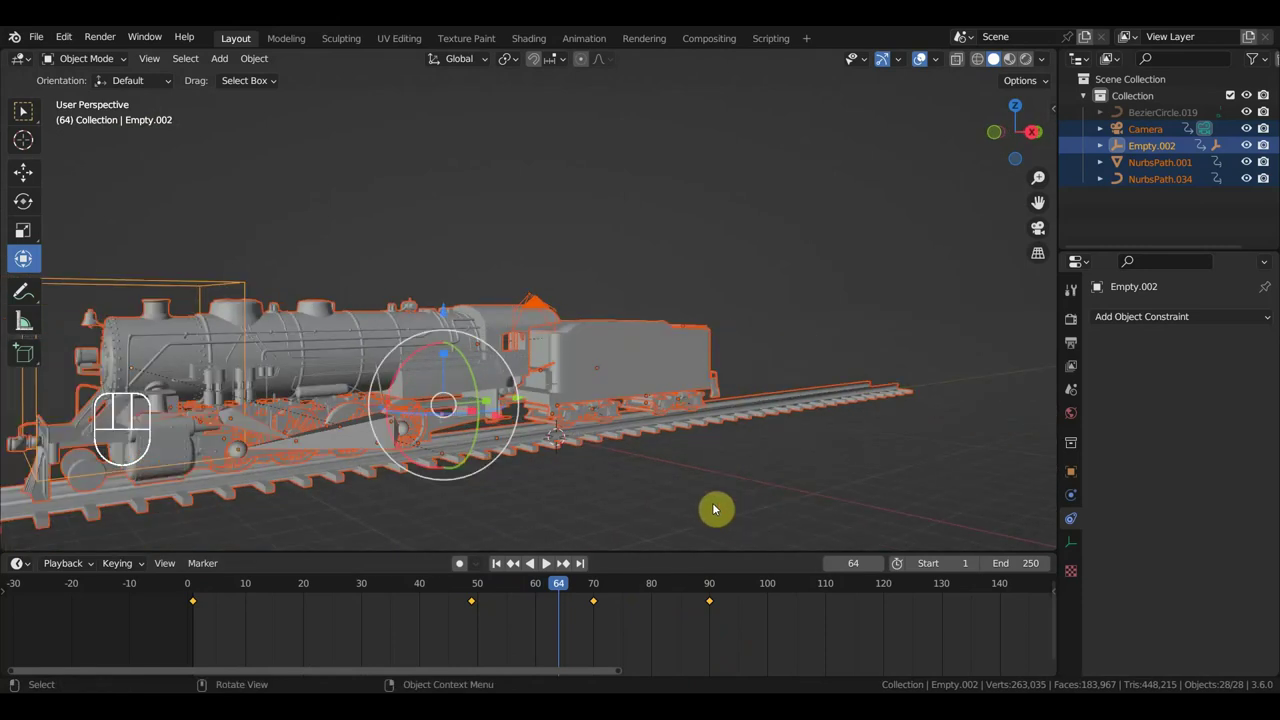
pyautogui.moveTo(727, 471); pyautogui.dragTo(882, 398)
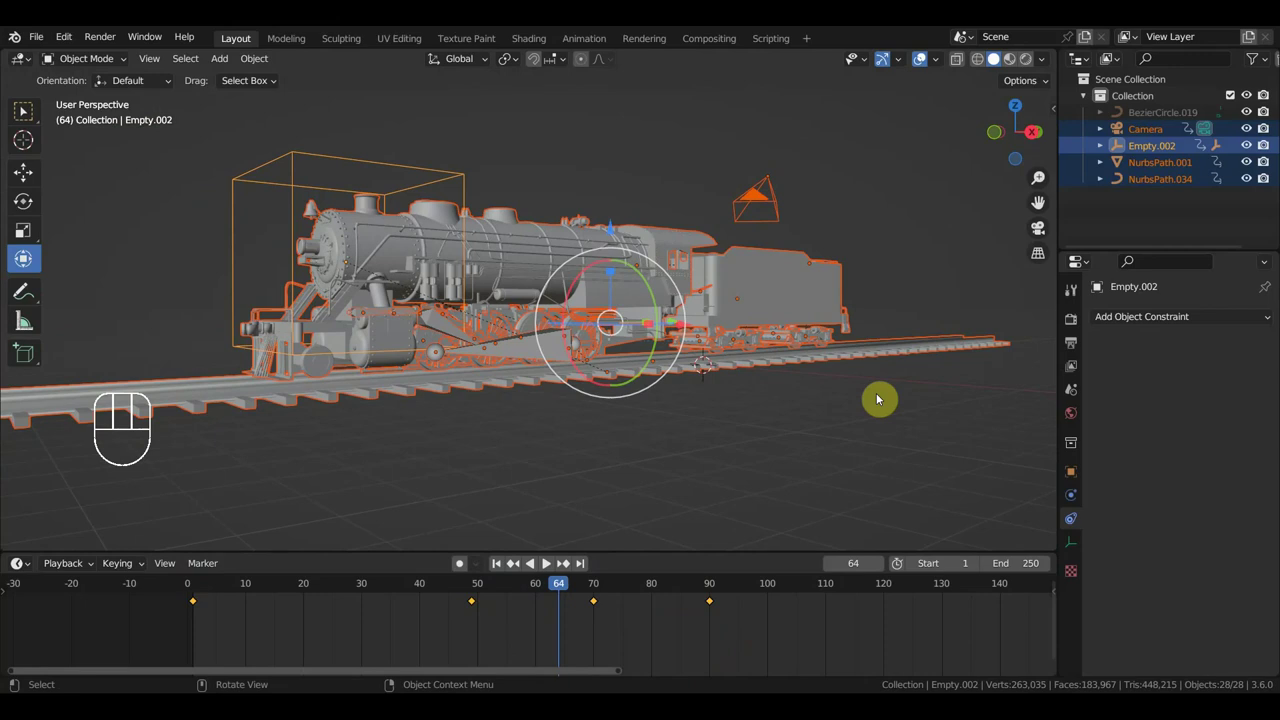
pyautogui.press('KP_3')
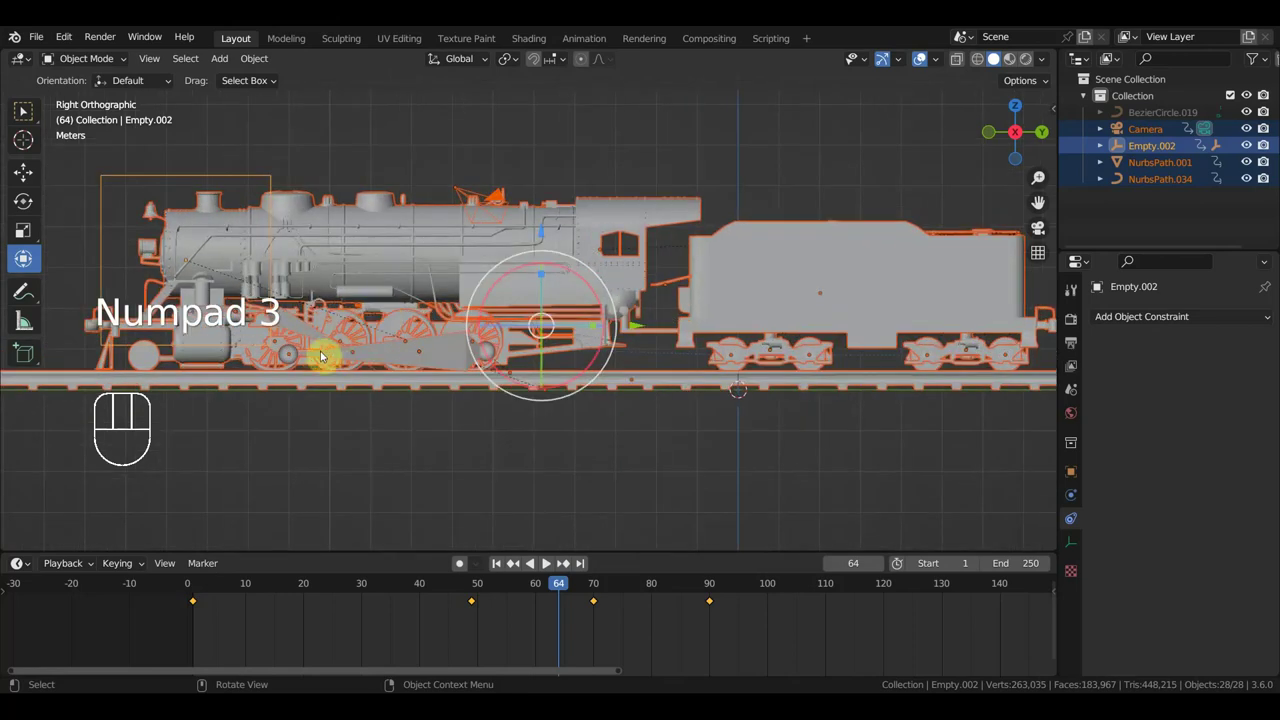
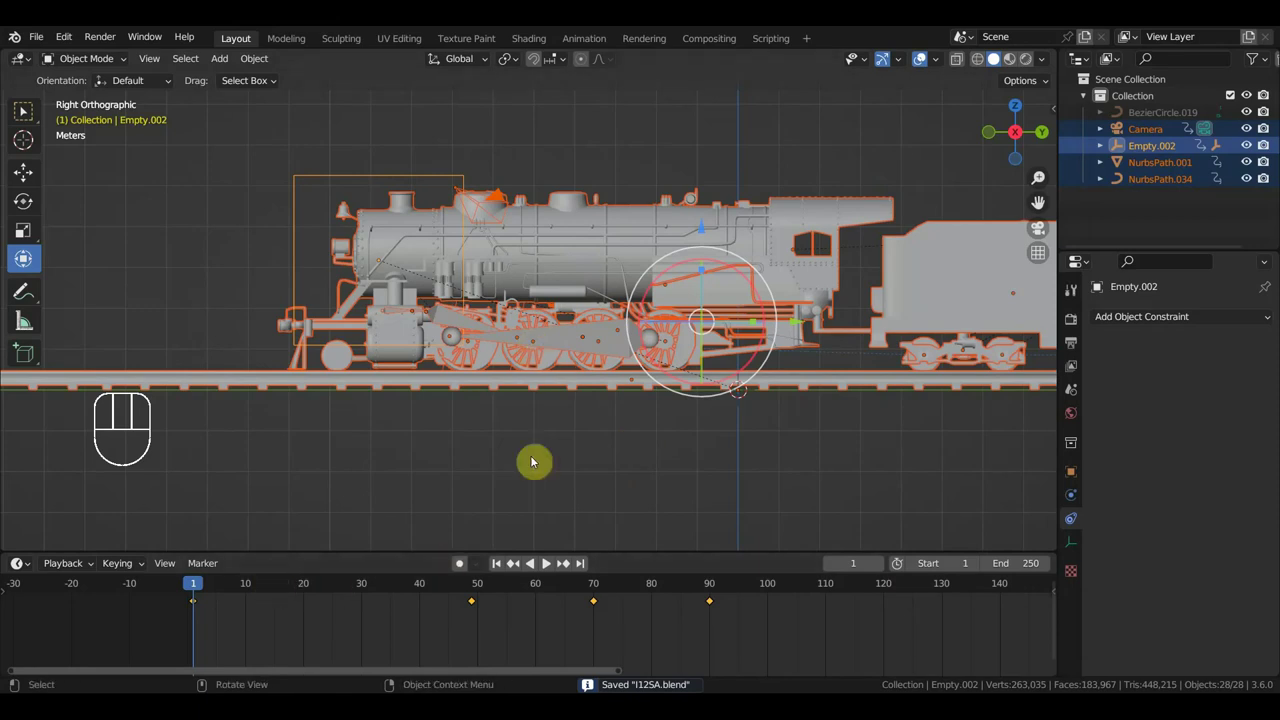
# - Box-select the timeline keyframes near frames 70 and 90 and delete them
pyautogui.moveTo(668, 632); pyautogui.dragTo(338, 576)
pyautogui.press('Delete')
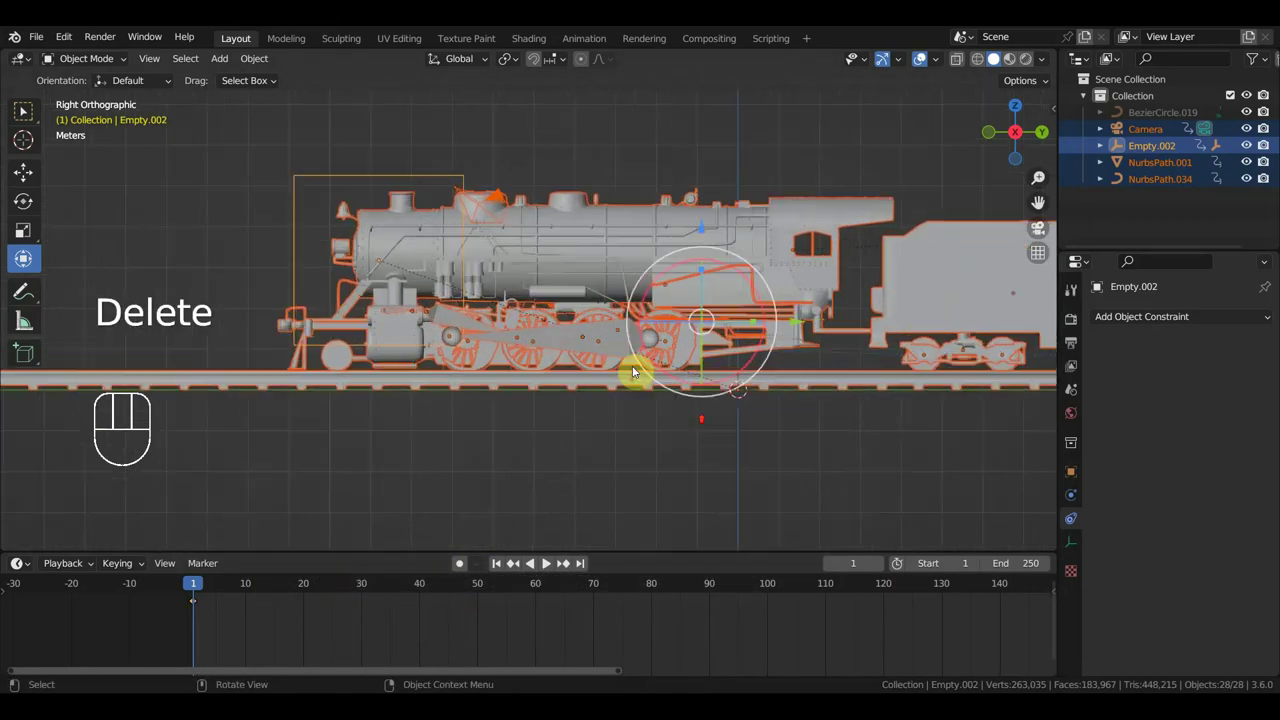
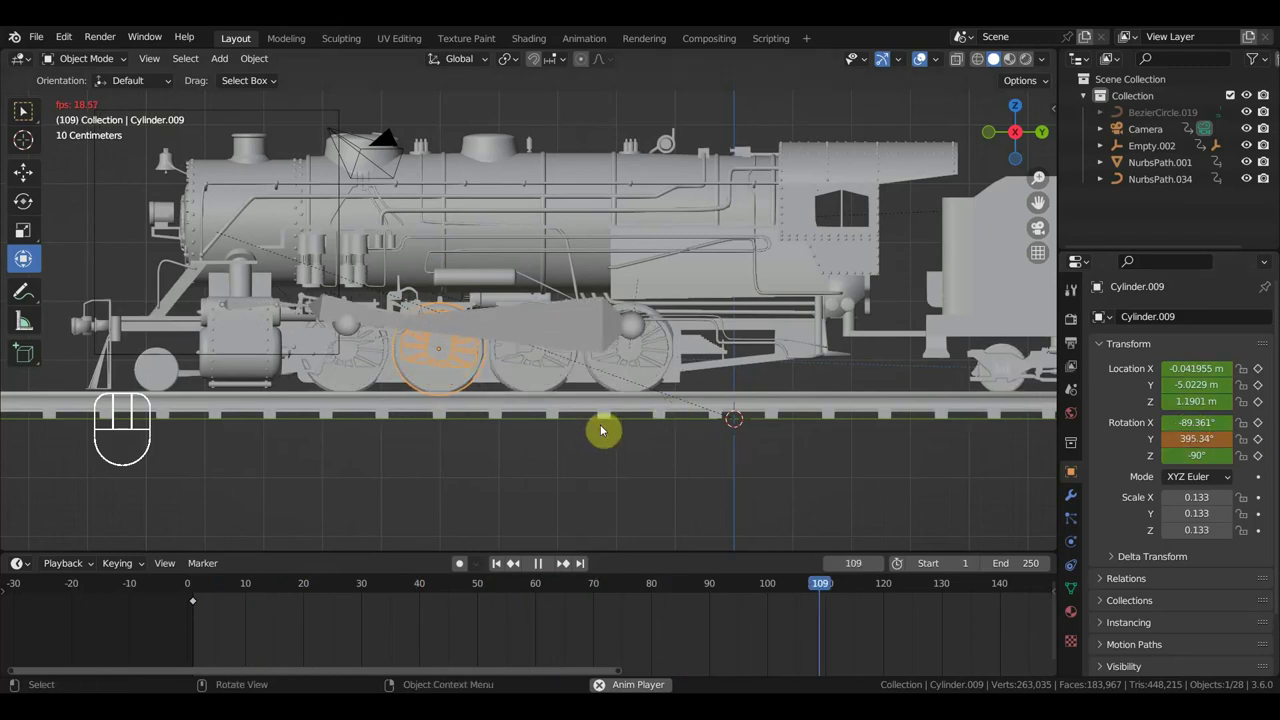
# - Stop playback and rewind the timeline to the first frame
pyautogui.press('space')
pyautogui.click(196, 586)
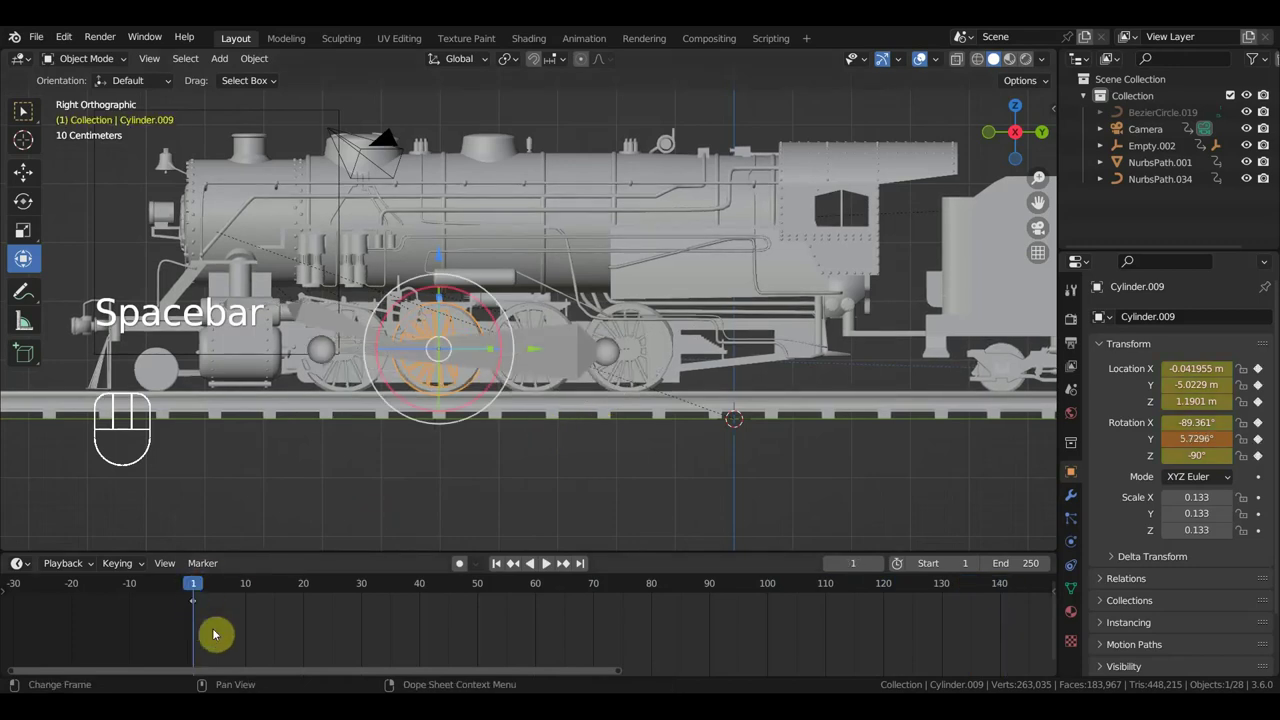
pyautogui.moveTo(197, 613); pyautogui.dragTo(178, 593)
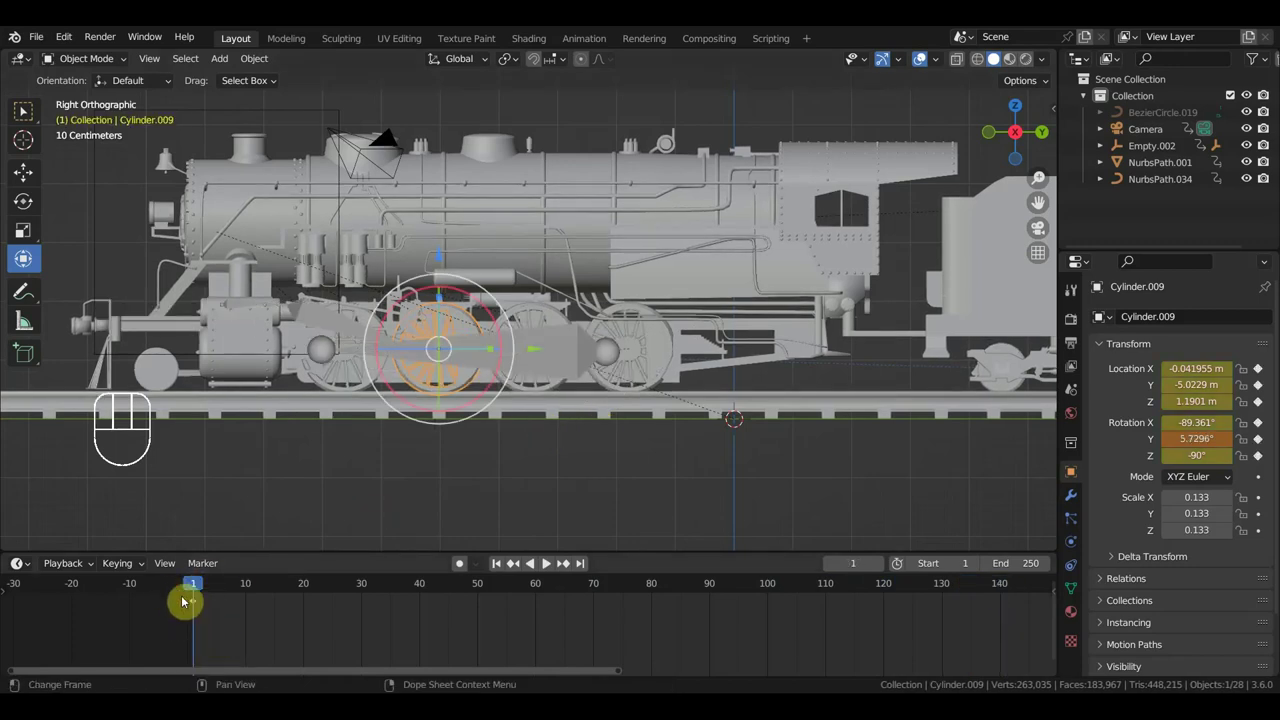
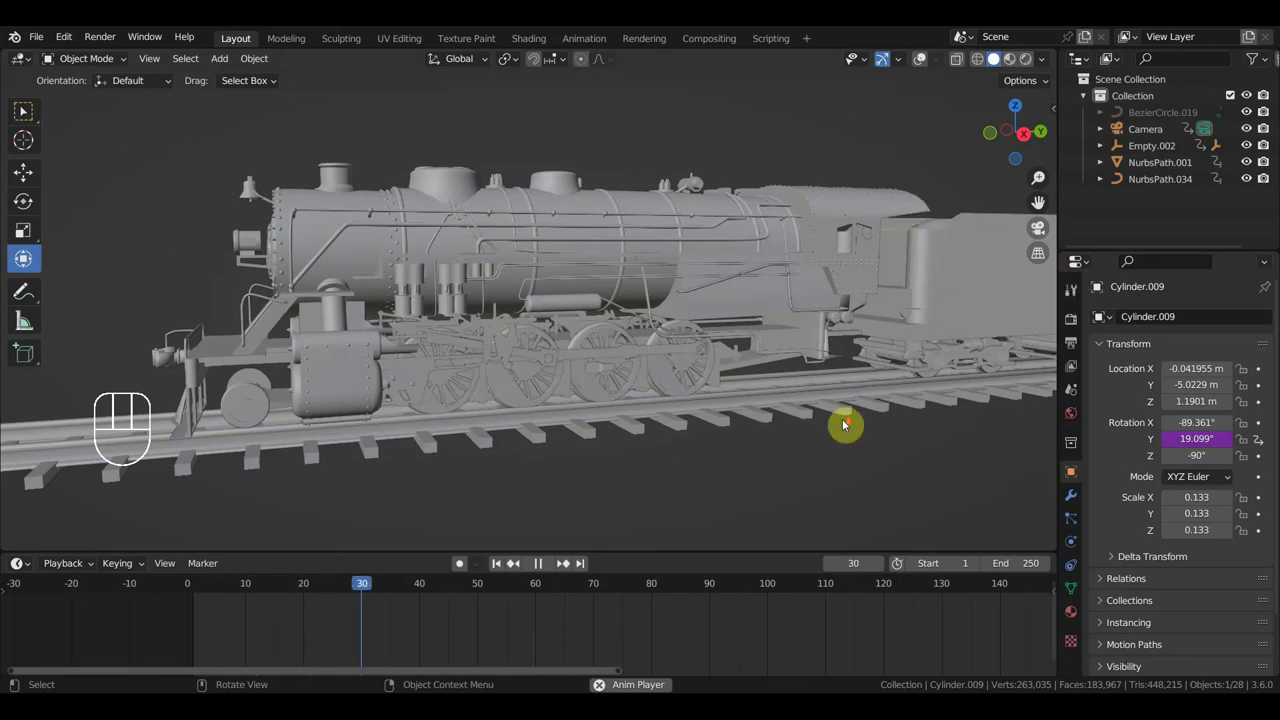
# - Play the animation, orbiting and zooming to follow the moving train and tender
pyautogui.moveTo(814, 431); pyautogui.dragTo(768, 433)
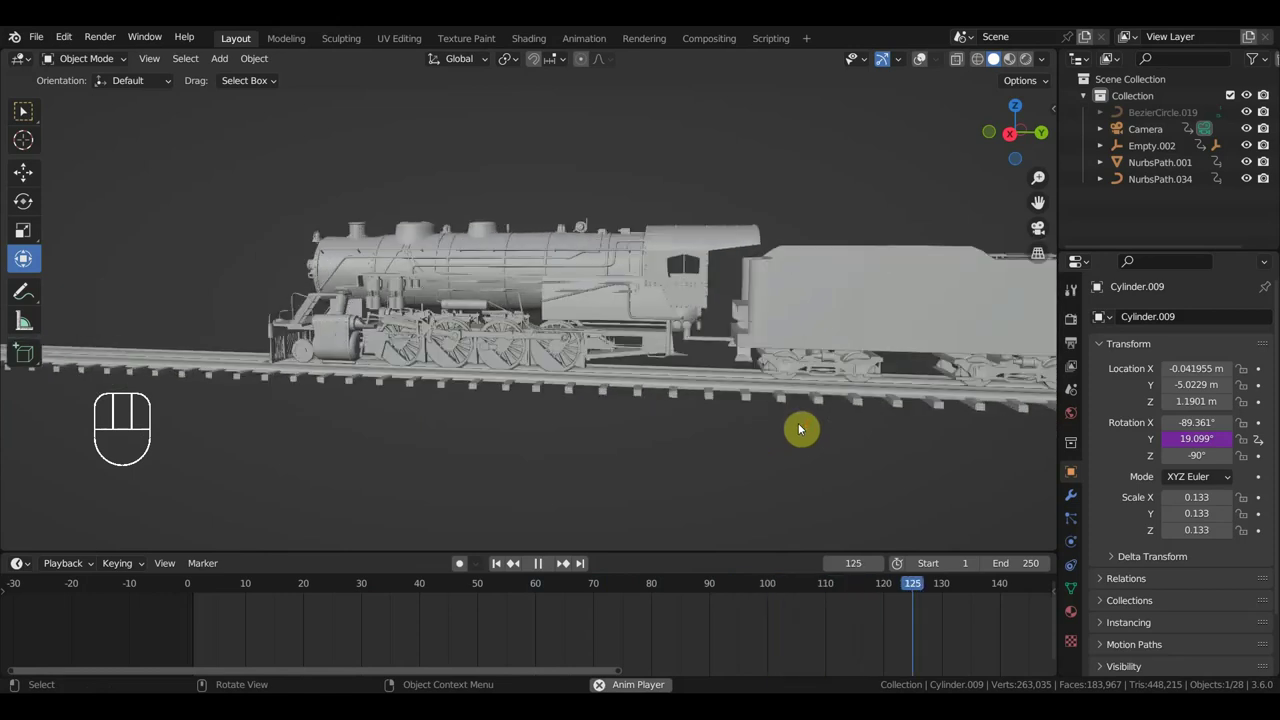
pyautogui.moveTo(793, 429); pyautogui.dragTo(600, 432)
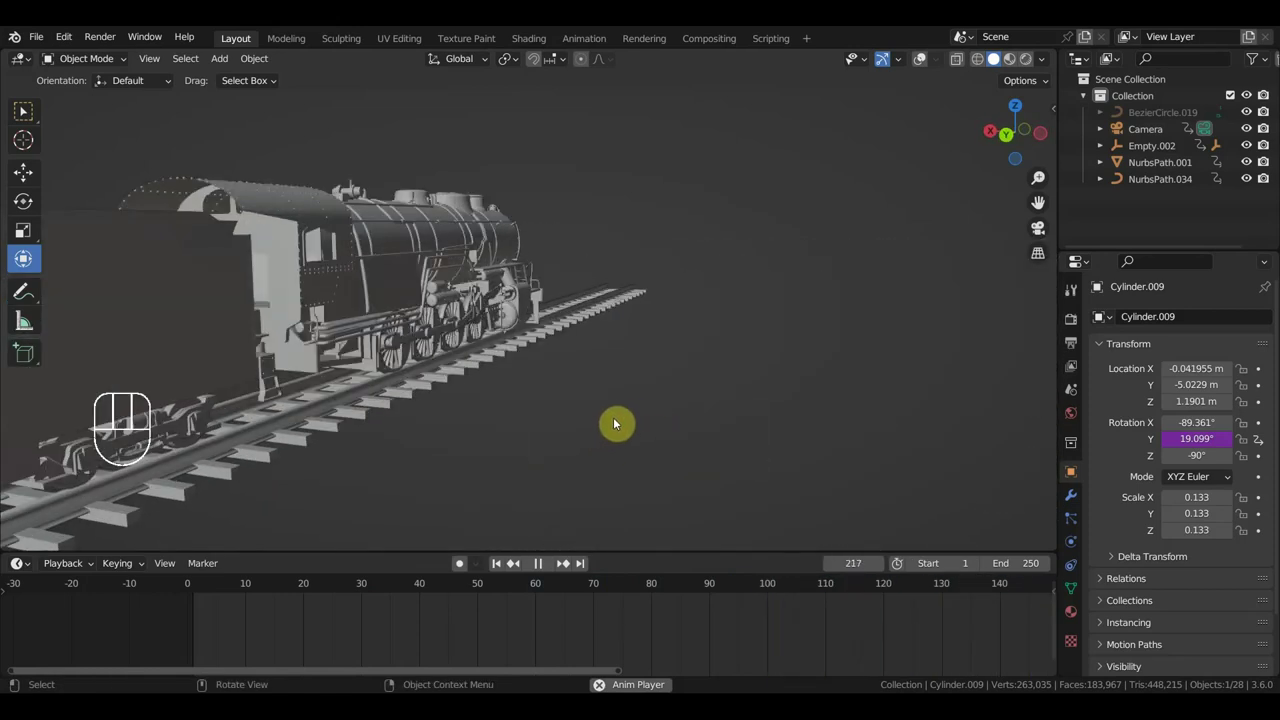
pyautogui.moveTo(784, 375); pyautogui.dragTo(744, 373)
pyautogui.moveTo(624, 384); pyautogui.dragTo(441, 323)
pyautogui.moveTo(422, 350); pyautogui.dragTo(438, 356)
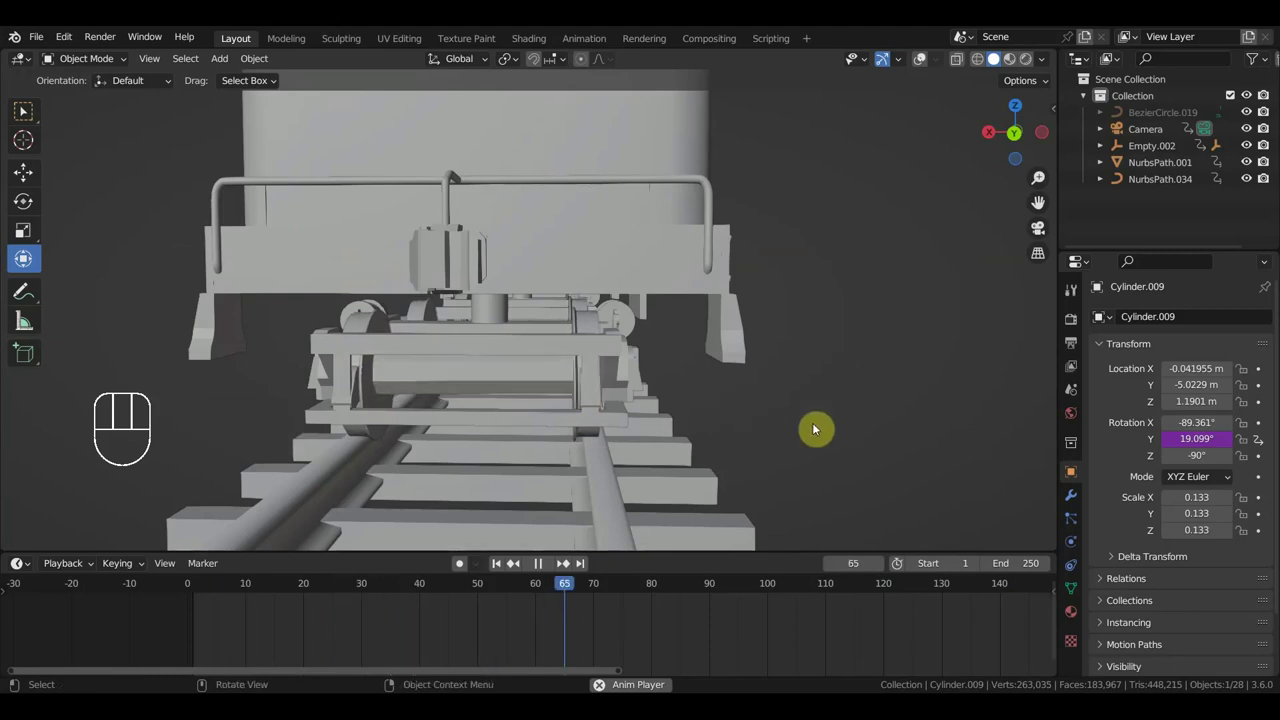
# - Stop playback at frame 72 and orbit back to view the whole locomotive
pyautogui.press('space')
pyautogui.moveTo(818, 422); pyautogui.dragTo(418, 414)
pyautogui.moveTo(588, 373); pyautogui.dragTo(692, 426)
# - Select the camera in the viewport and delete it from the scene
pyautogui.click(930, 63)
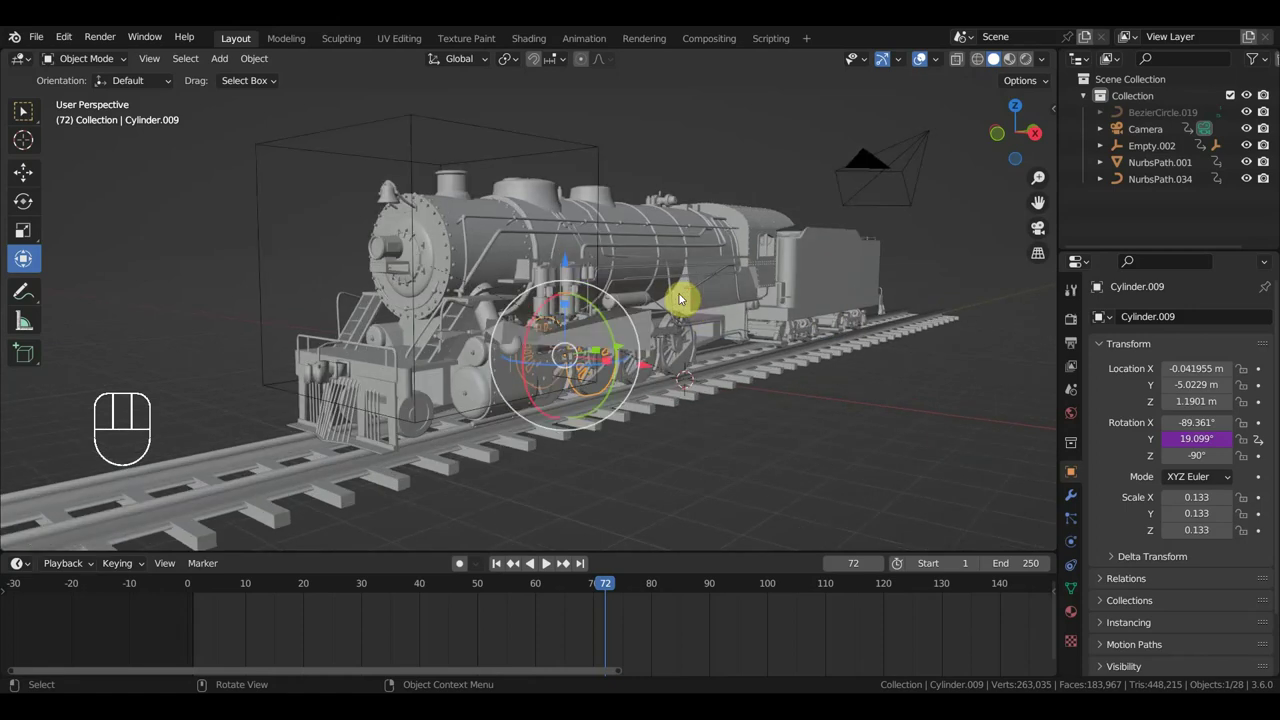
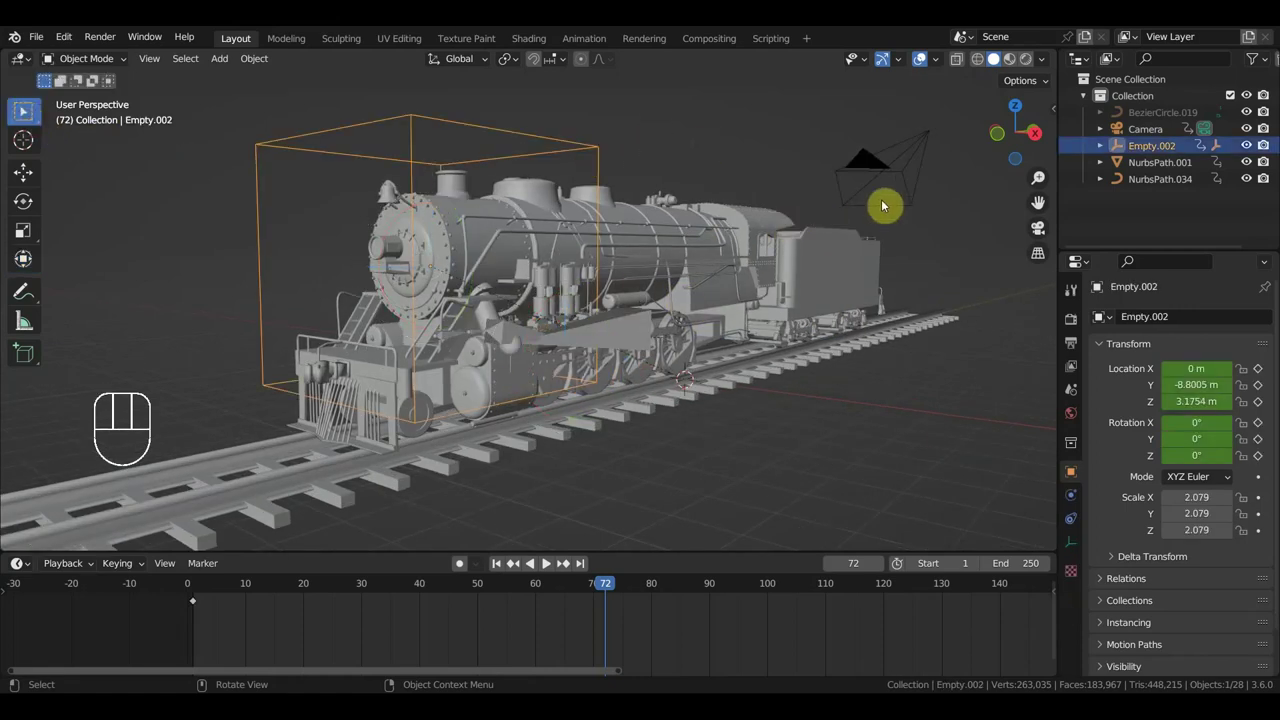
pyautogui.click(916, 204)
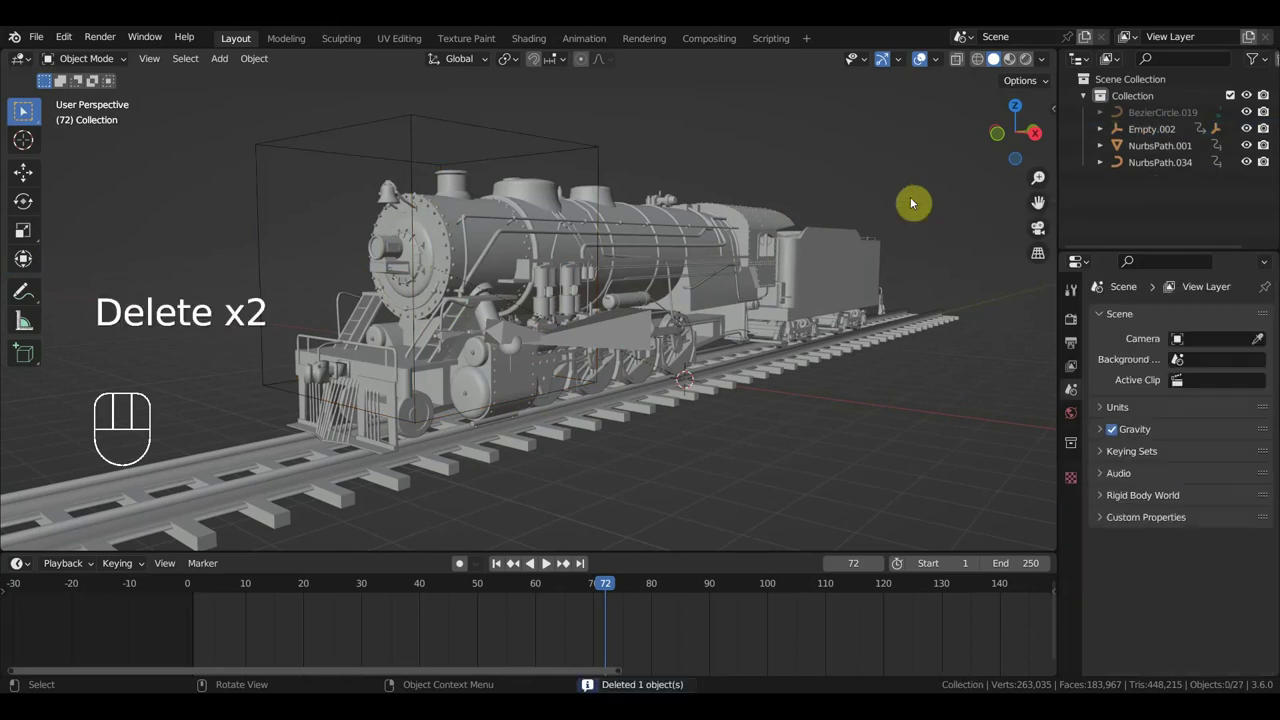
pyautogui.moveTo(940, 311); pyautogui.dragTo(942, 312)
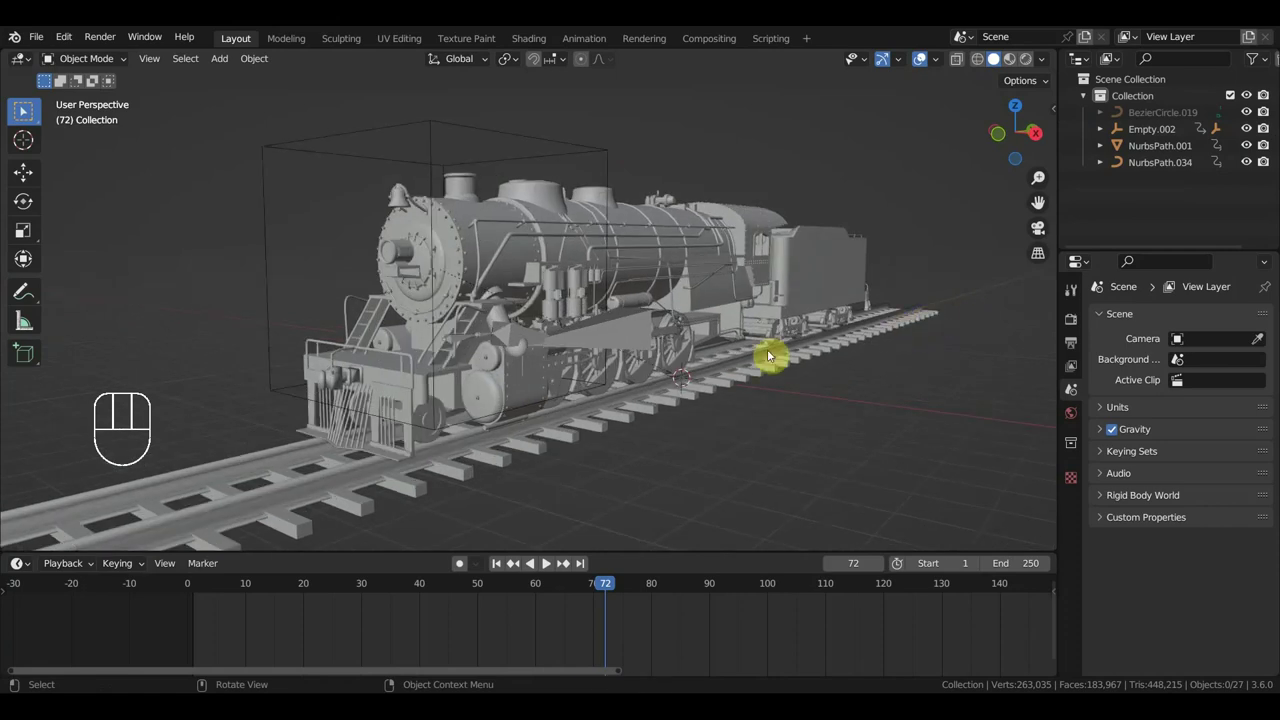
# - Orbit and zoom around the locomotive's wheels, then back out to the whole train
pyautogui.moveTo(726, 388); pyautogui.dragTo(624, 379)
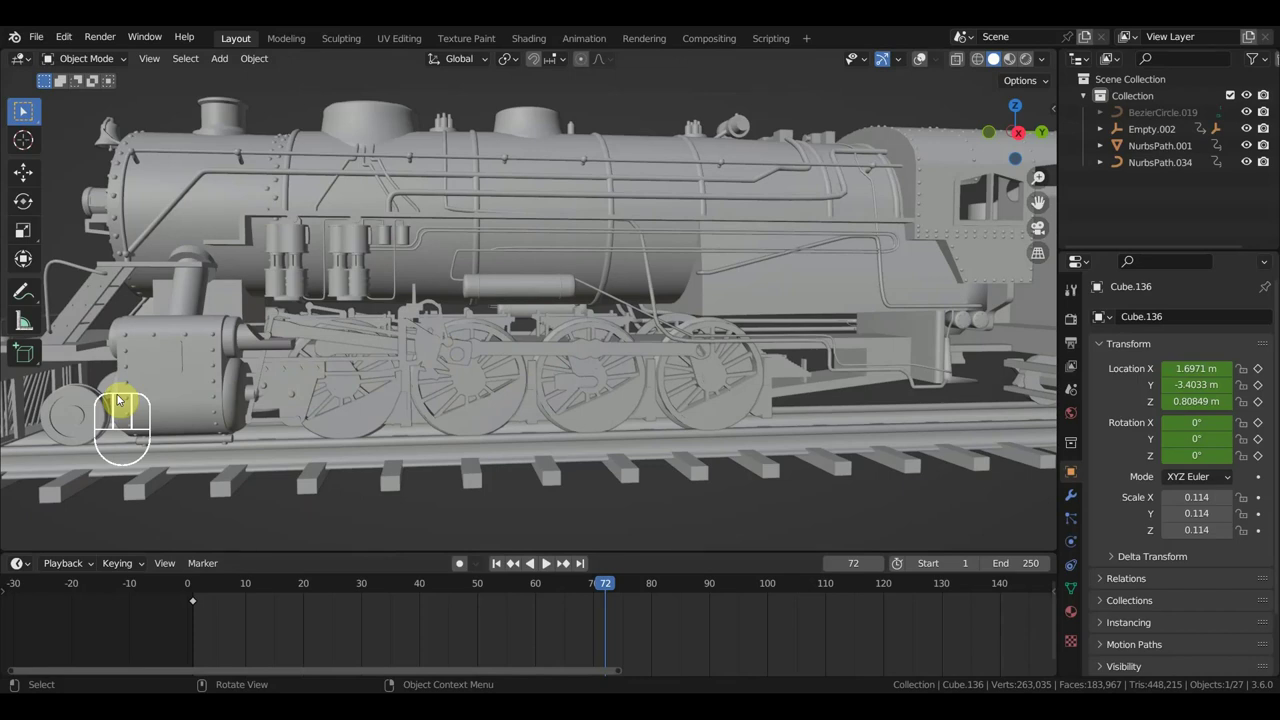
pyautogui.moveTo(434, 386); pyautogui.dragTo(447, 394)
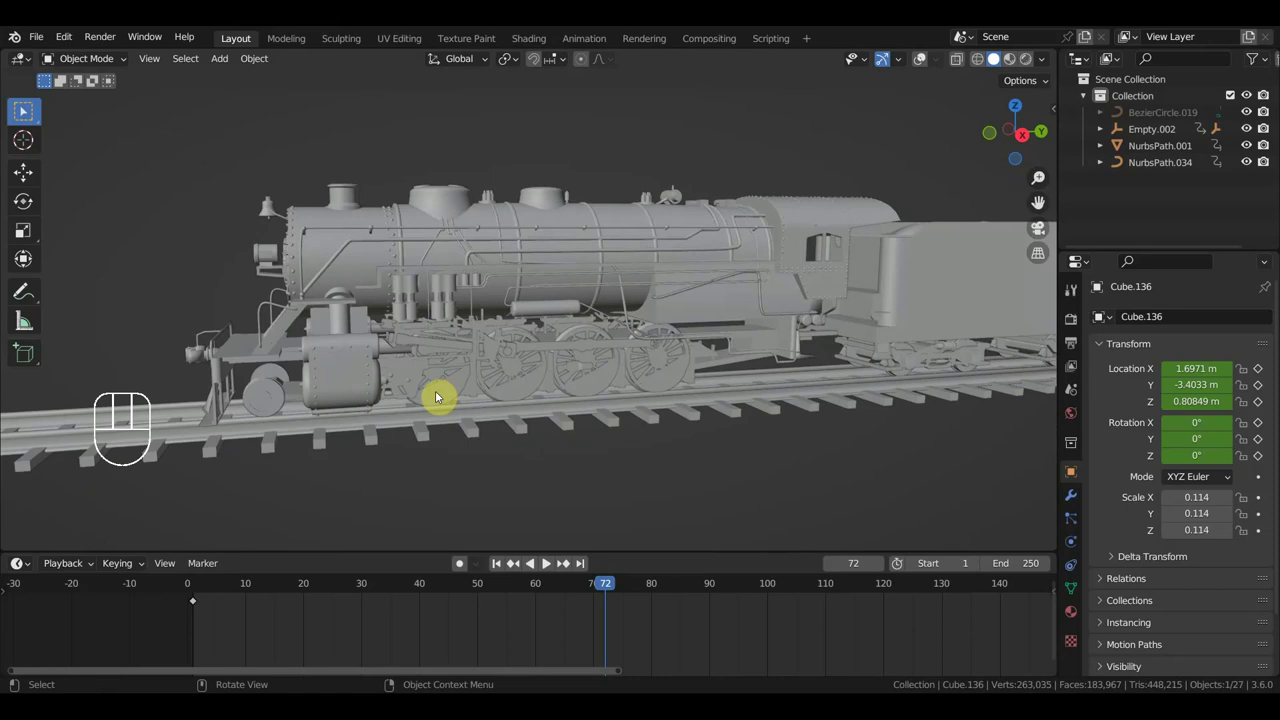
pyautogui.middleClick(523, 420)
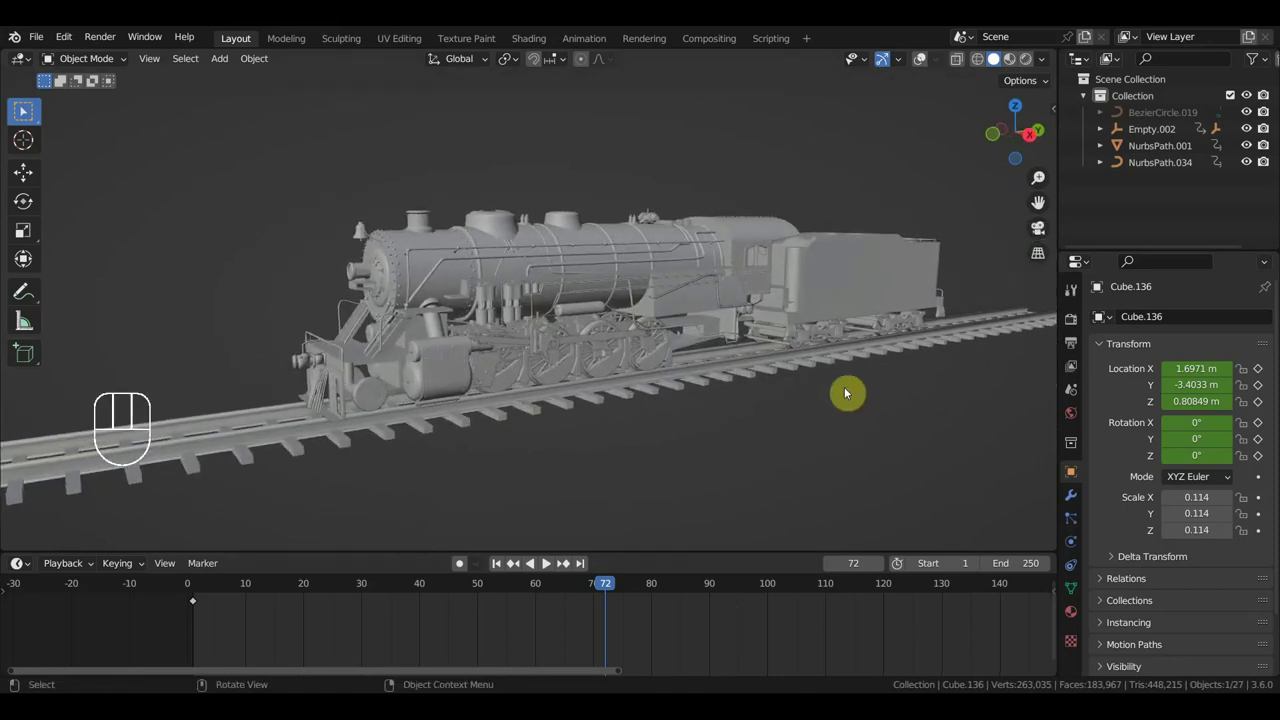